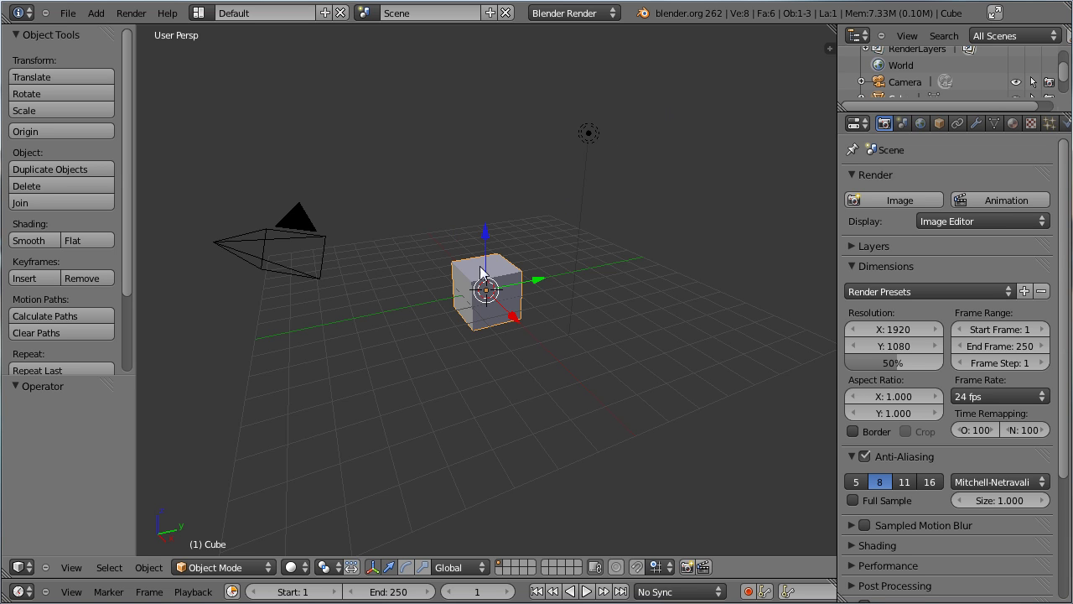
Delete the default cube, switch to front orthographic view and enable a background image slot
key("x")
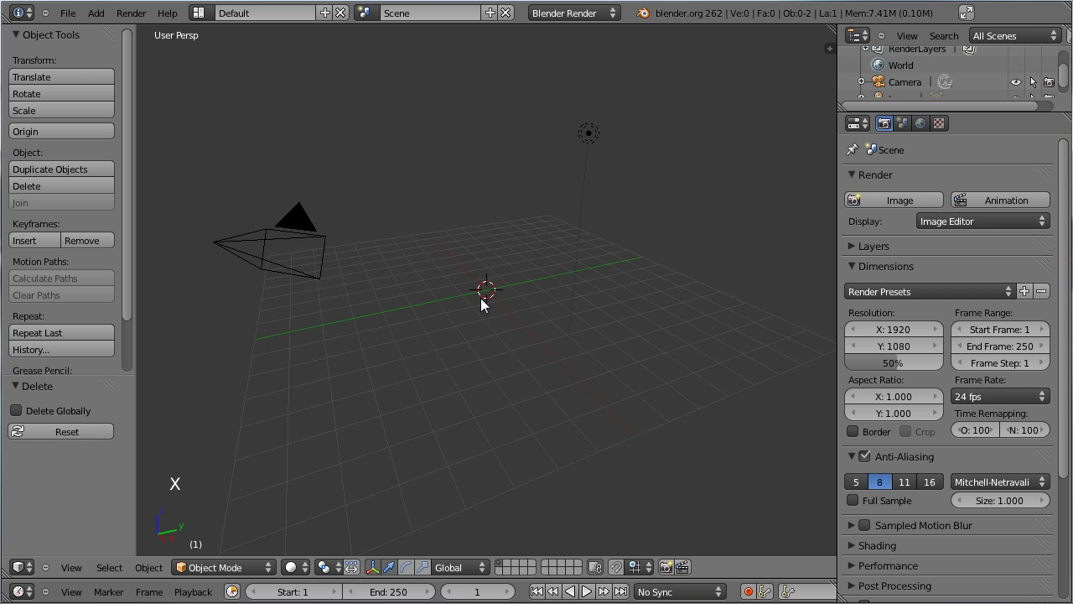
key("KP_1")
key("KP_5")
key("n")
scroll("down", 3)
left_click(715, 510)
left_click(708, 510)
Load nagra_300i_DSC0060.jpg as the background photo at size 2, shown on the Front axis only
scroll("down", 3)
left_click(710, 504)
scroll("down", 3)
left_click(748, 504)
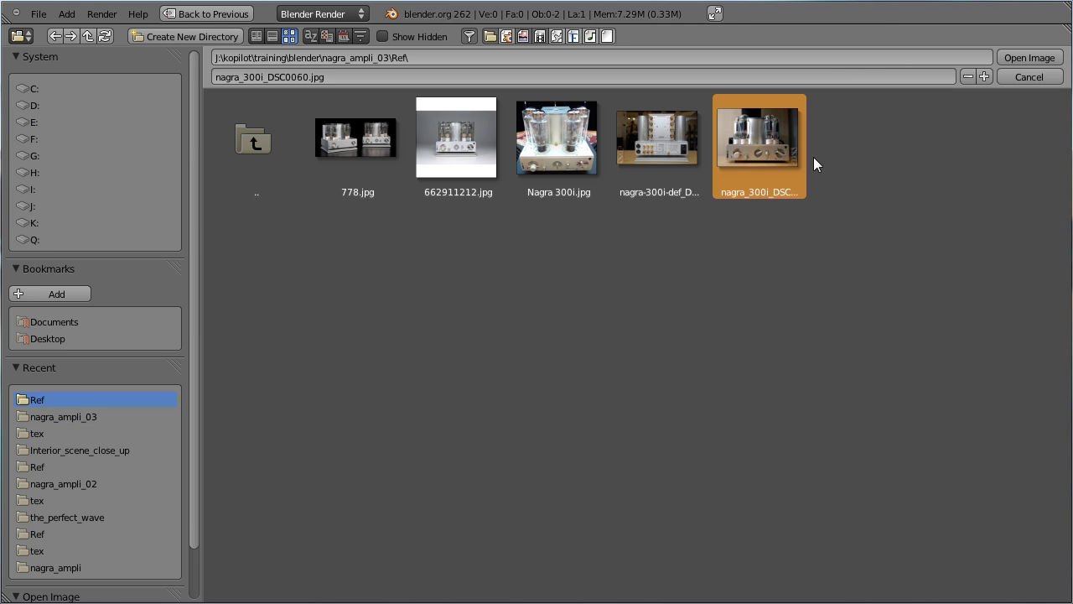
left_click(1046, 68)
scroll("down", 3)
left_click(755, 480)
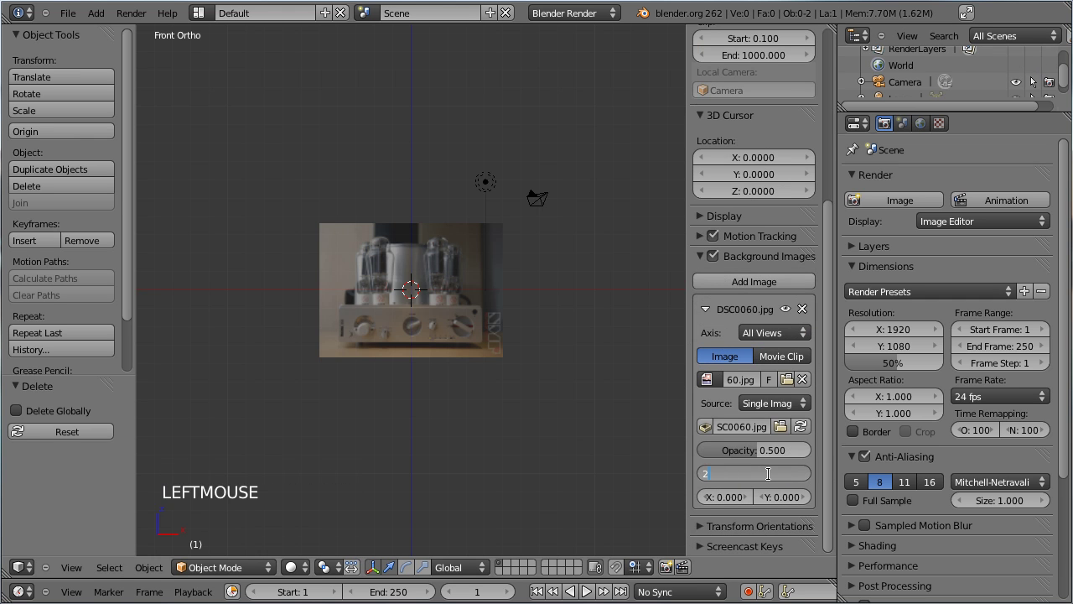
scroll("up", 3)
left_click(767, 339)
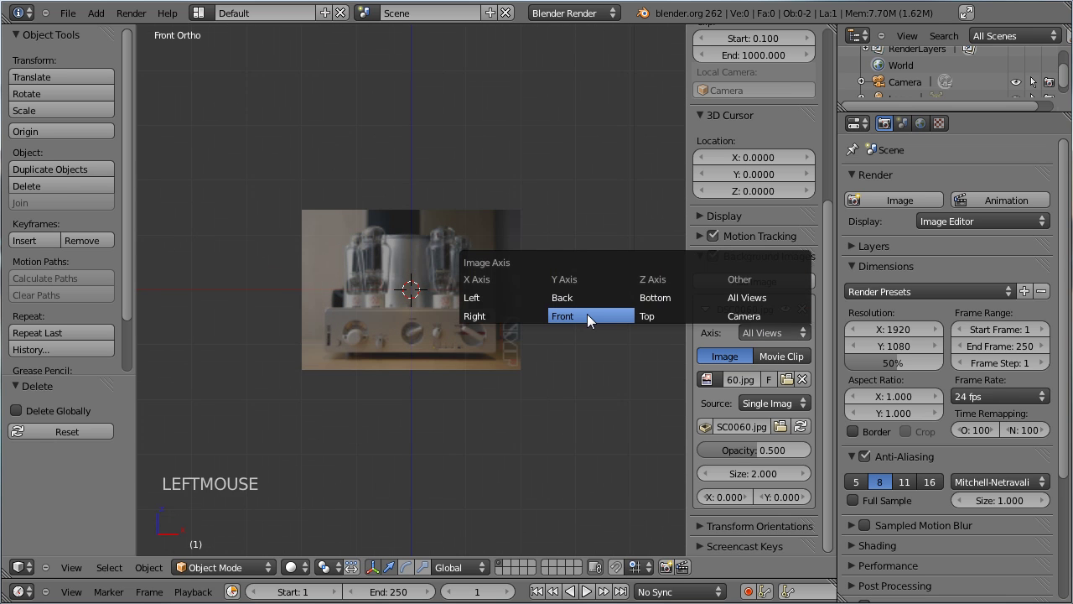
scroll("up", 3)
key("t")
scroll("up", 3)
Add a plane and widen it horizontally over the amplifier's front panel in the photo
key("shift+a")
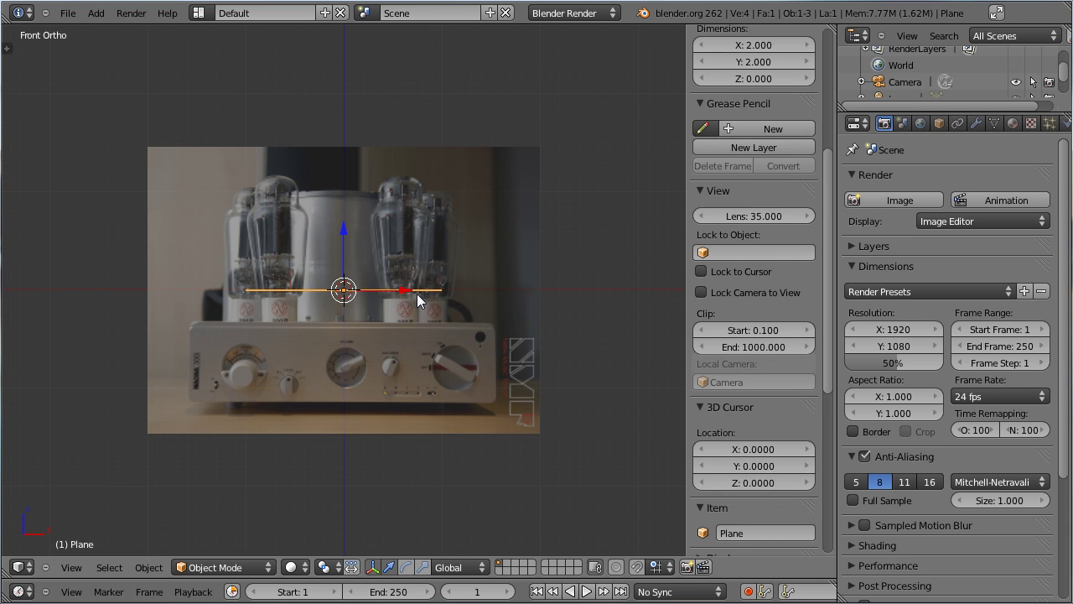
key("r")
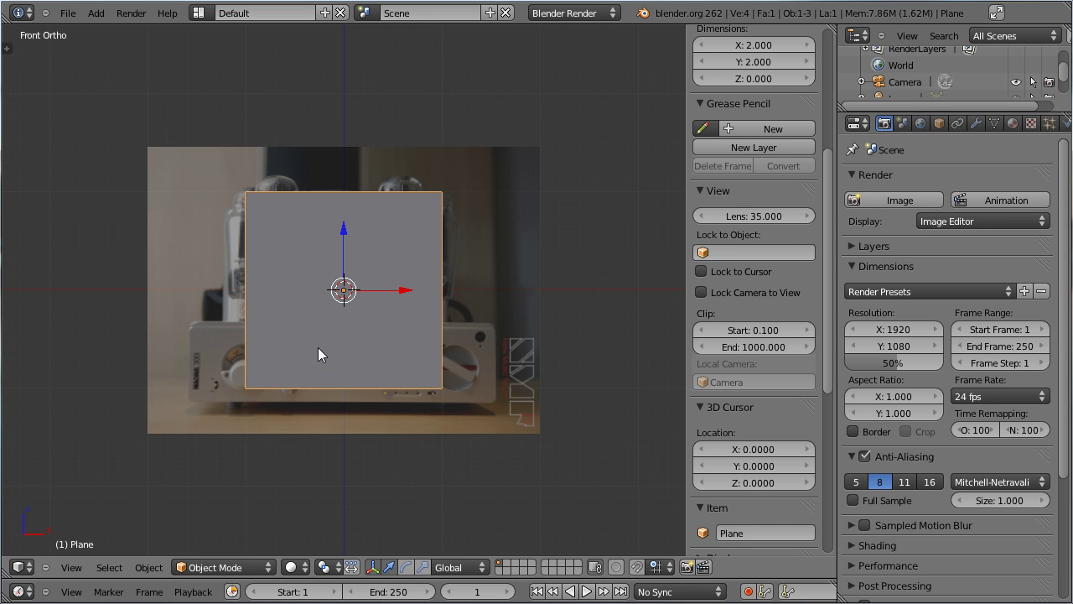
key("z")
scroll("up", 3)
key("s")
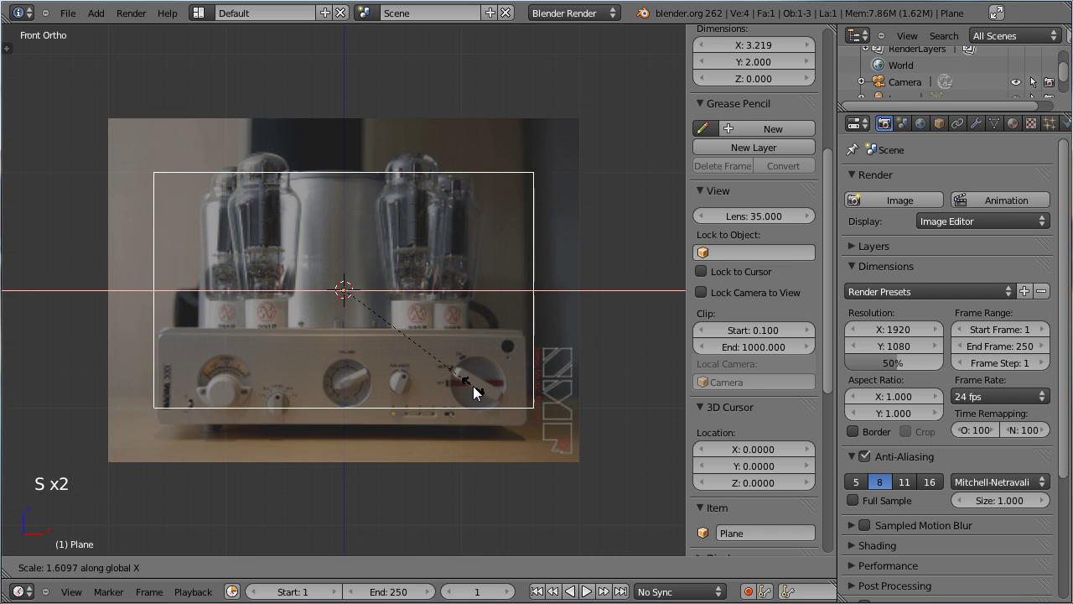
left_click(471, 394)
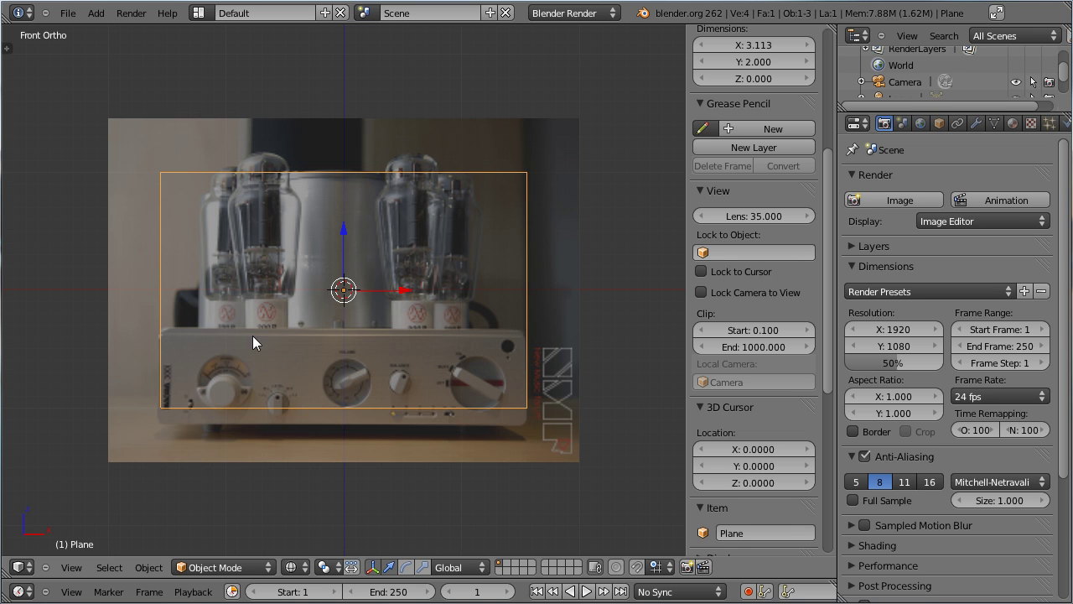
Flatten the plane vertically to roughly 3.1 by 0.9 units matching the amplifier's upper section
key("s")
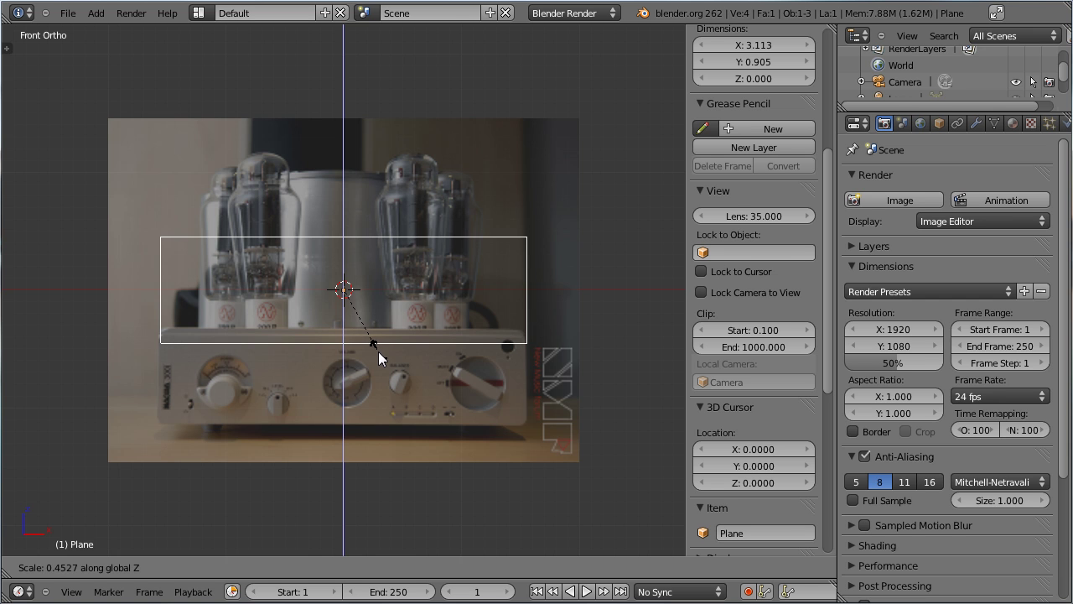
left_click(385, 358)
scroll("up", 3)
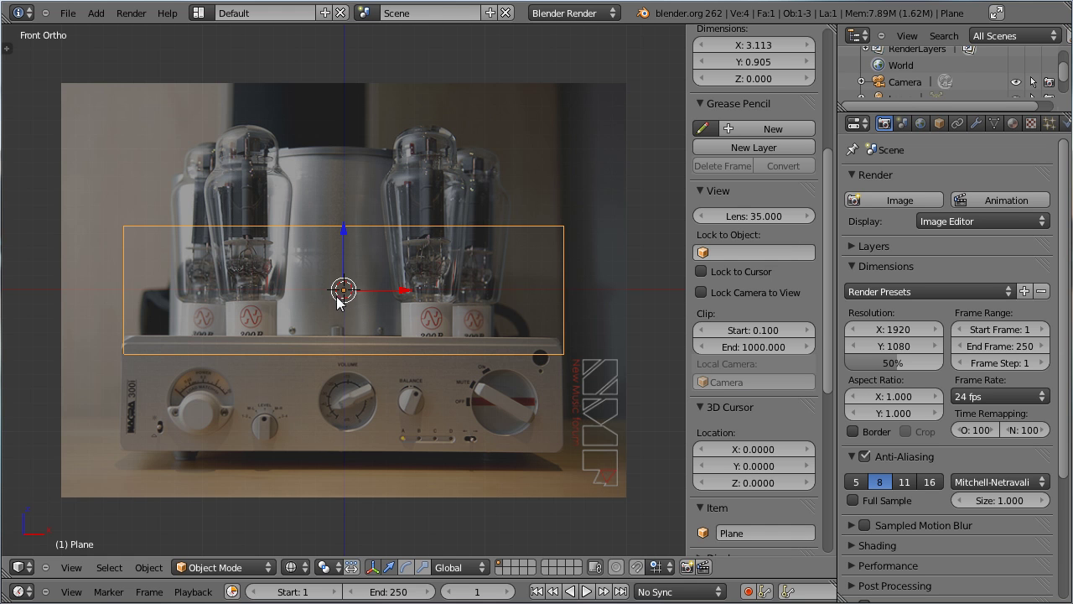
left_click(834, 333)
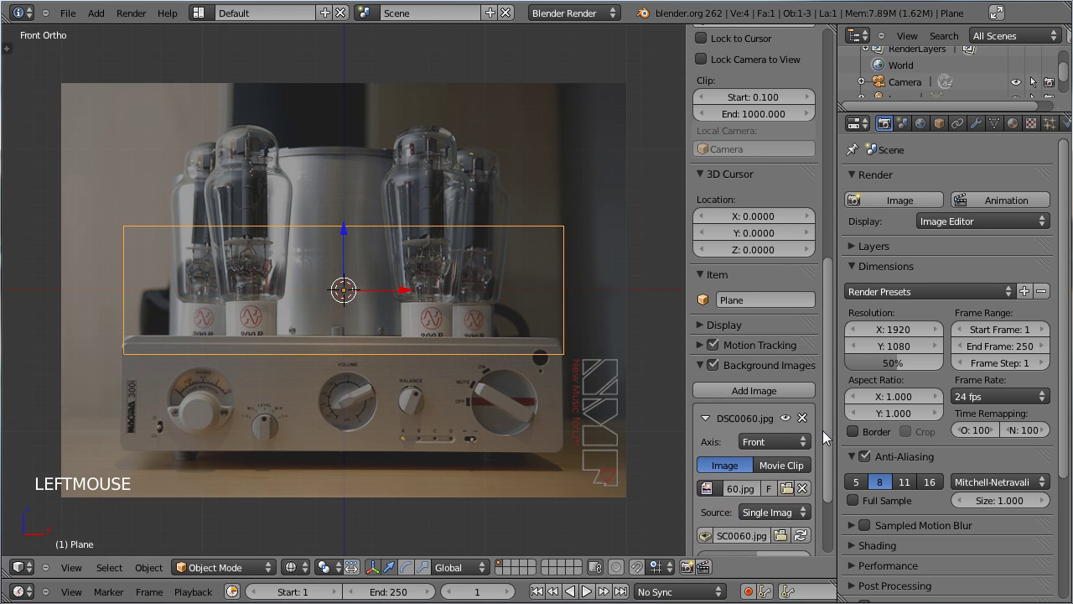
Offset the background photo vertically and horizontally so the amplifier lines up with the plane
left_click(787, 508)
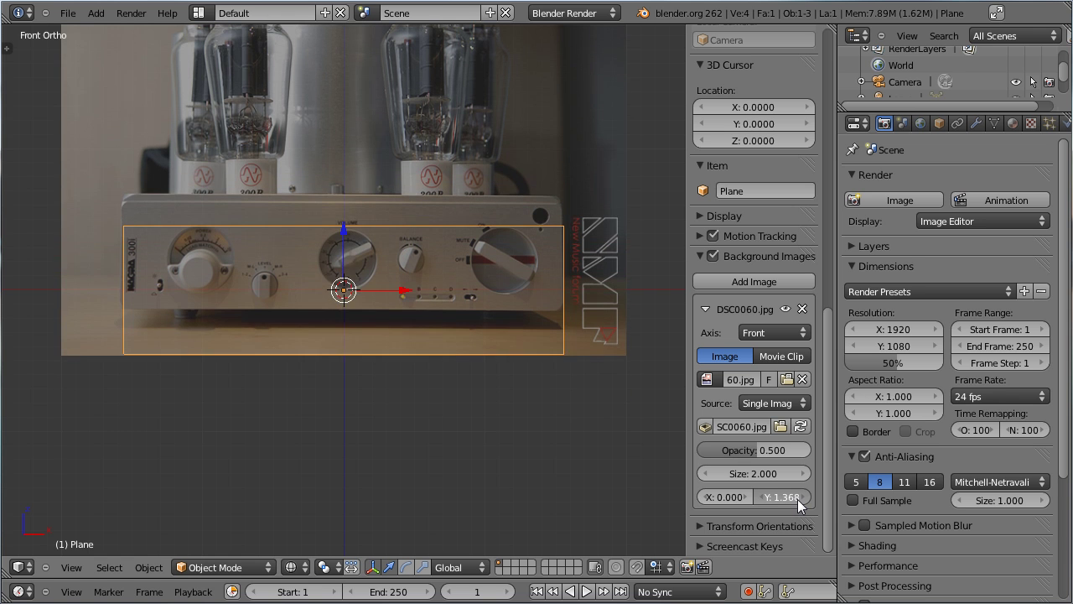
scroll("up", 3)
left_click(737, 503)
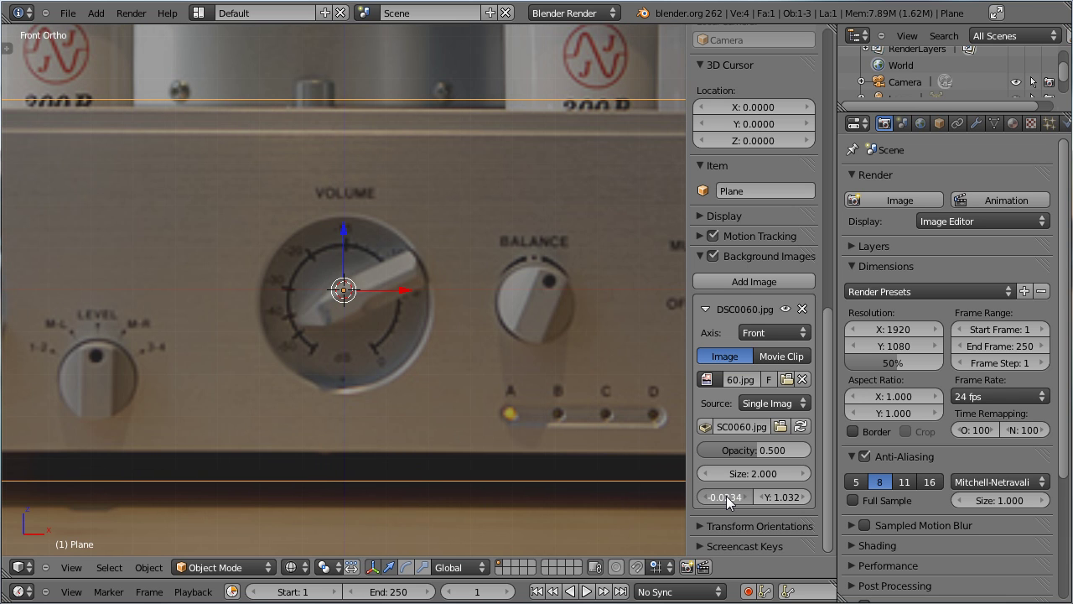
left_click(795, 509)
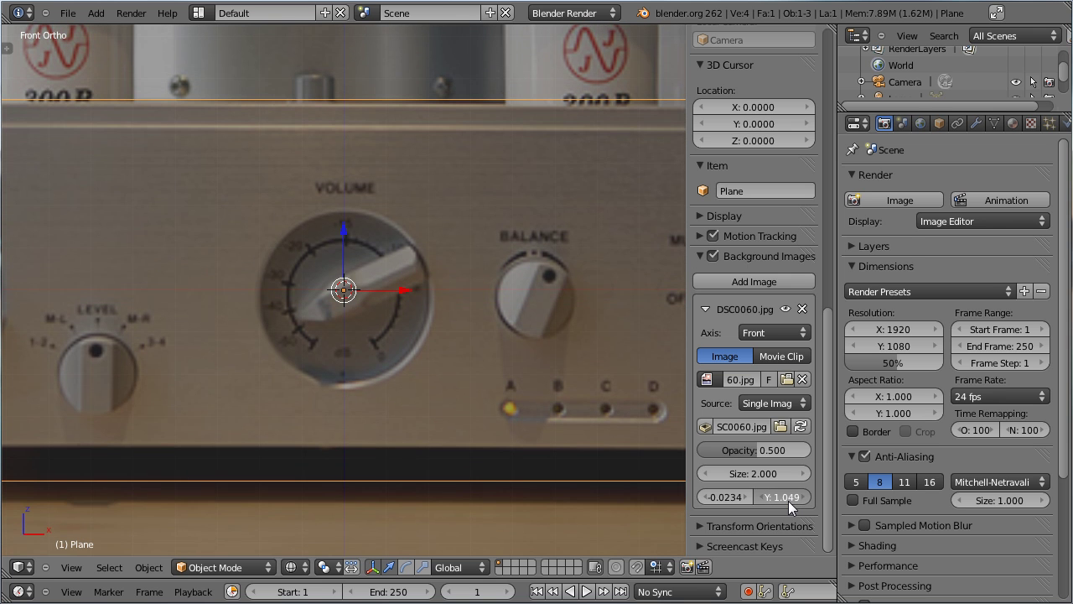
scroll("down", 3)
scroll("down", 3)
scroll("up", 3)
Rescale the plane vertically to fit the front-panel outline and lower the photo's opacity to 0.311
key("Tab")
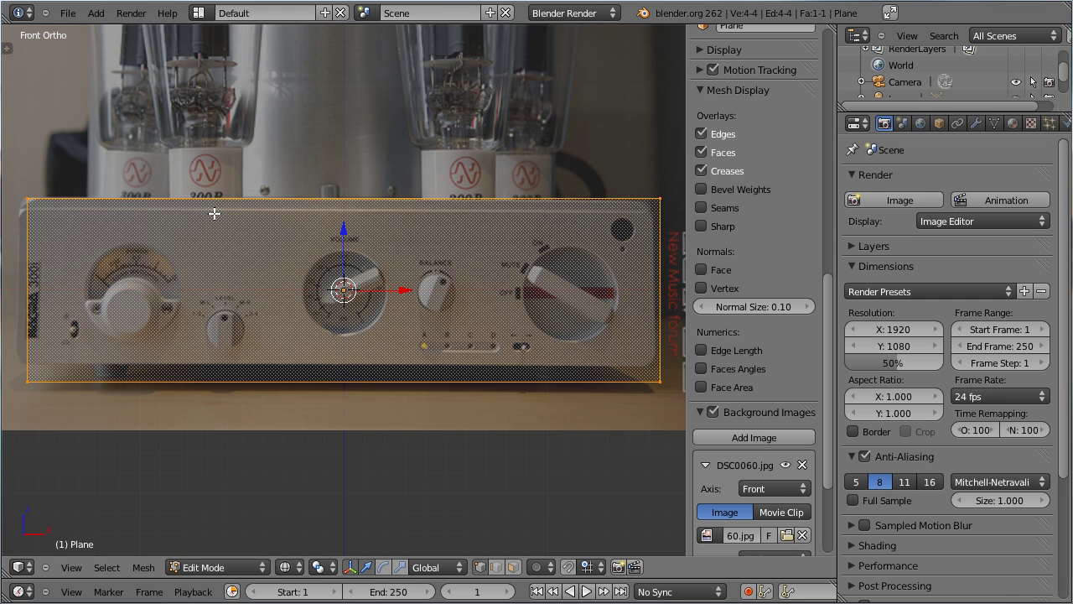
scroll("down", 3)
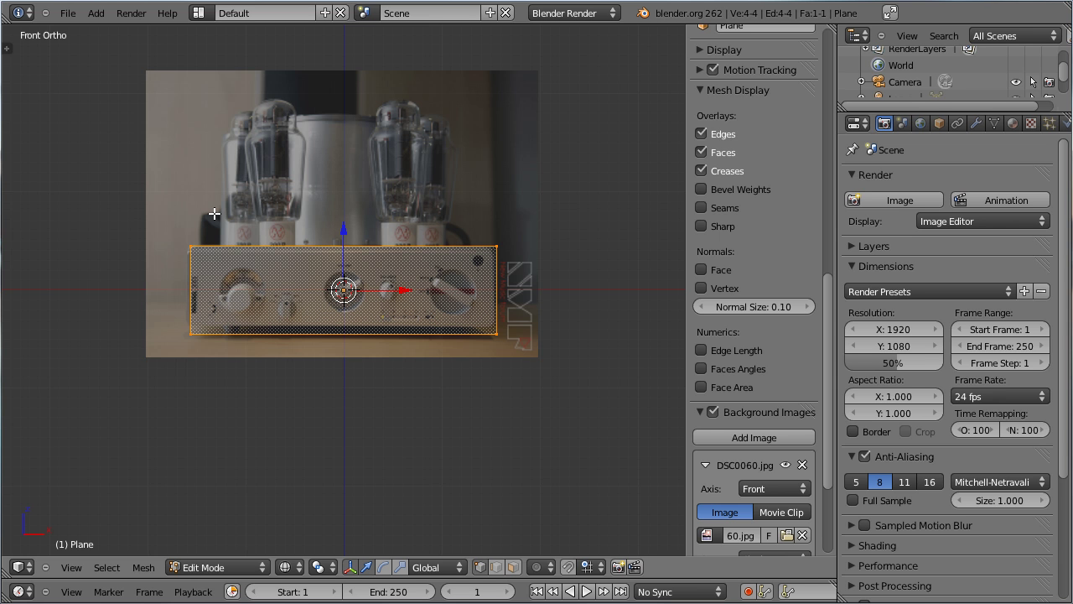
scroll("up", 3)
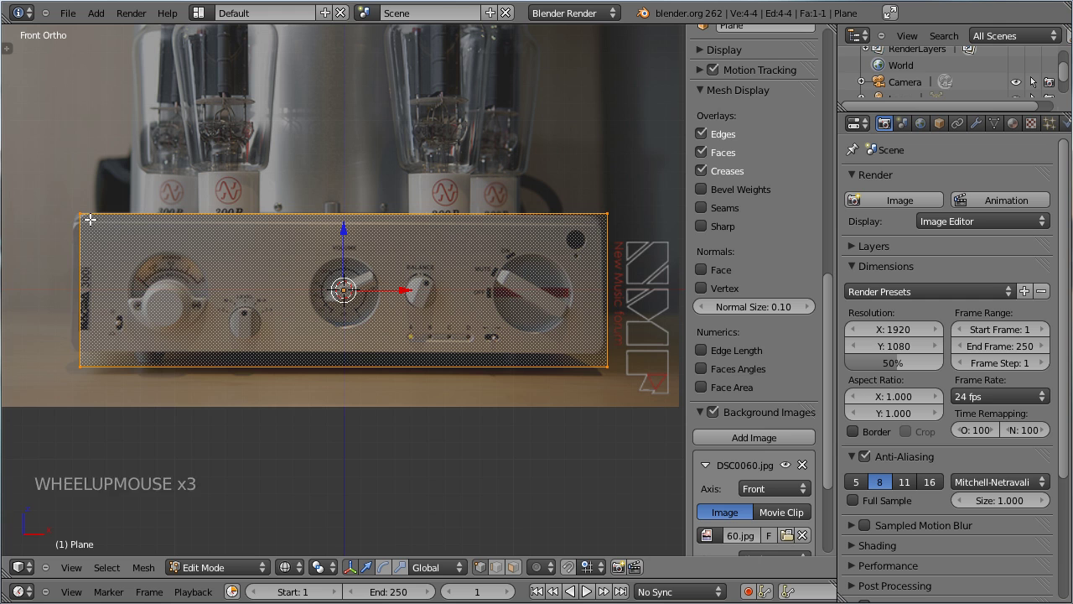
key("Tab")
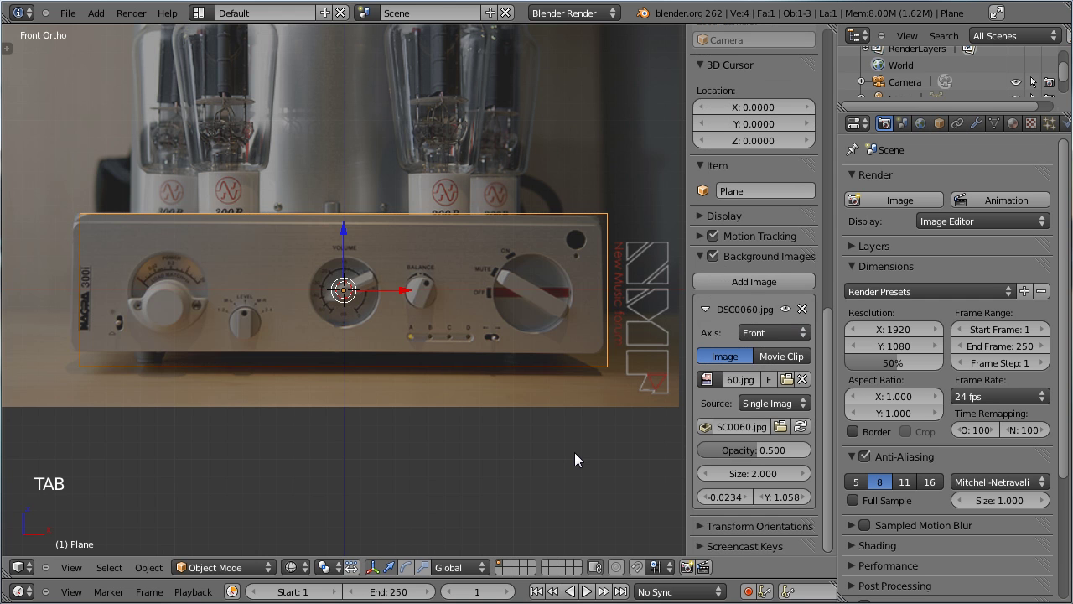
key("s")
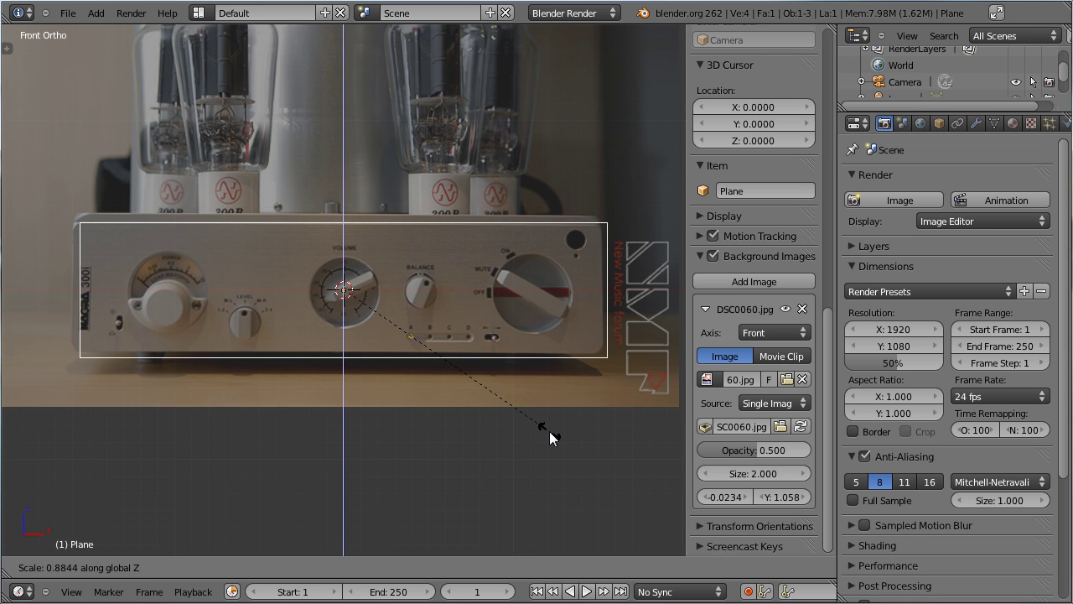
left_click(551, 433)
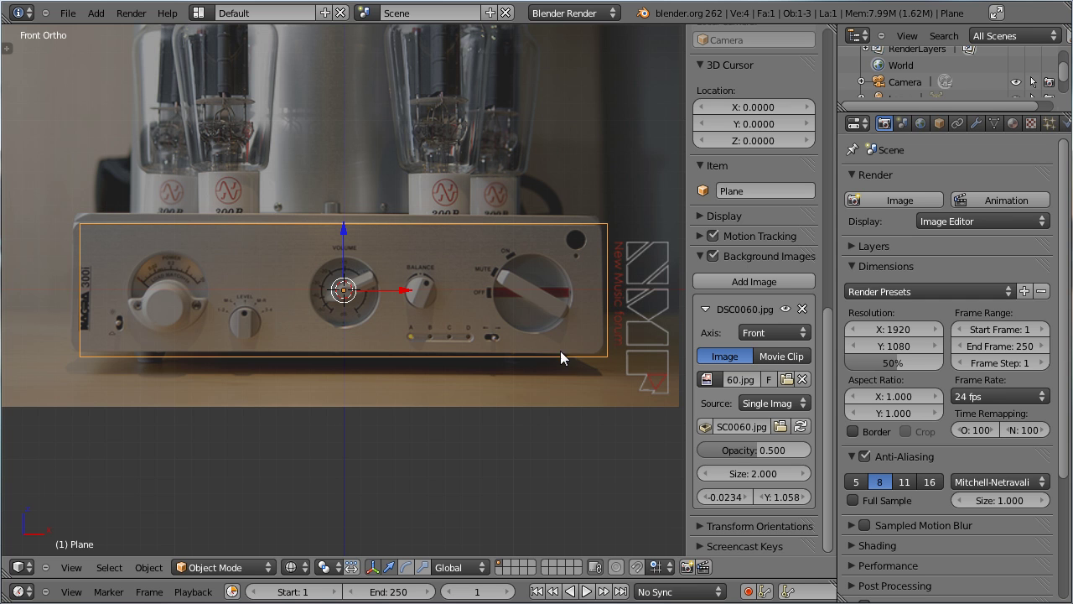
left_click(762, 463)
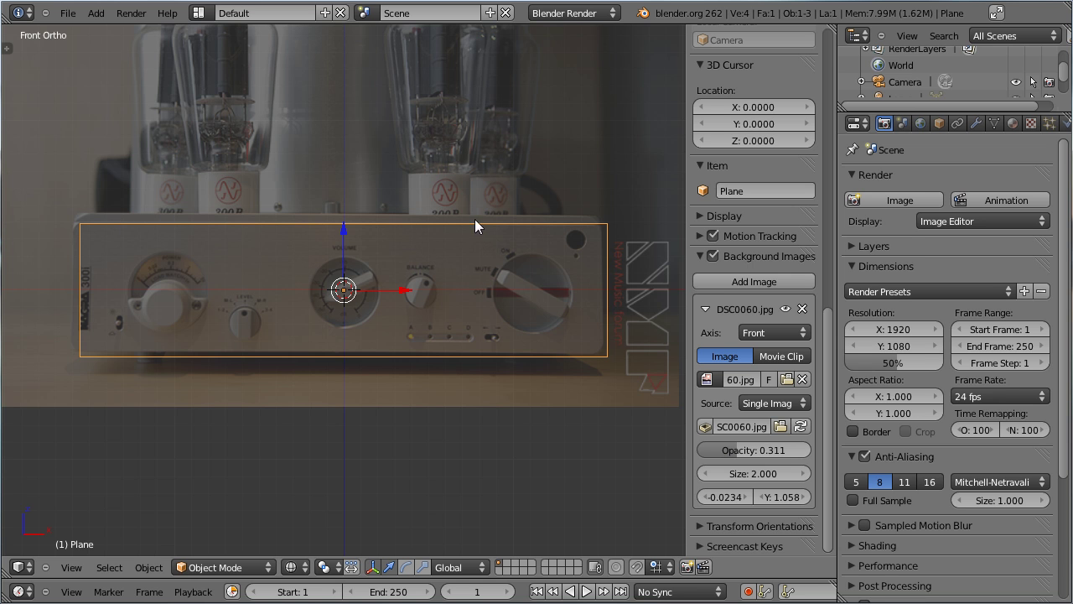
scroll("up", 3)
scroll("down", 3)
Loop-cut the plane into a 21-face grid over the dial areas and drop the photo's opacity to 0
key("Tab")
key("ctrl+r")
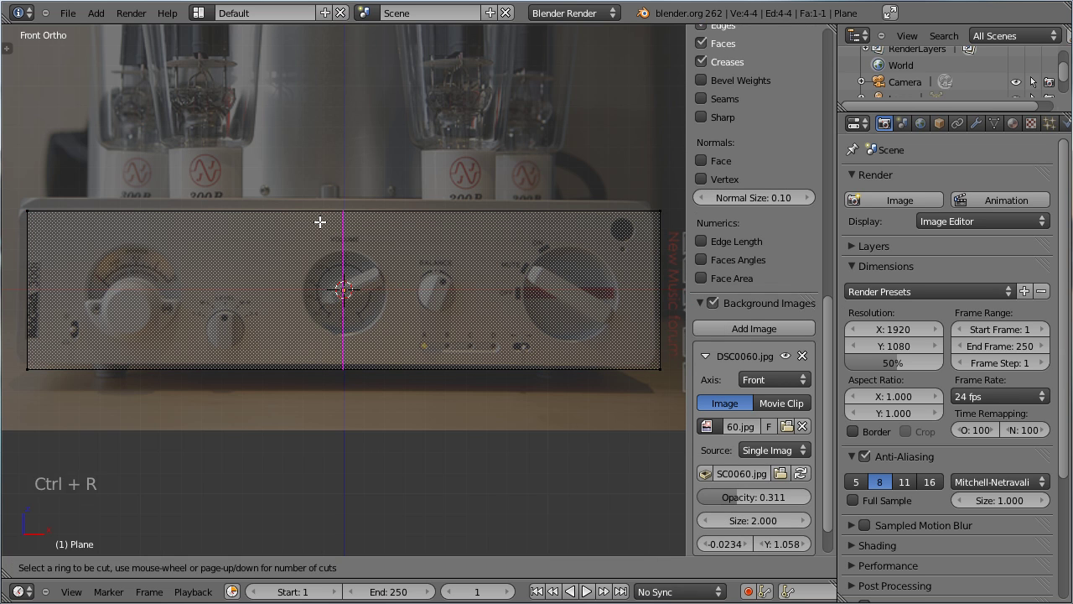
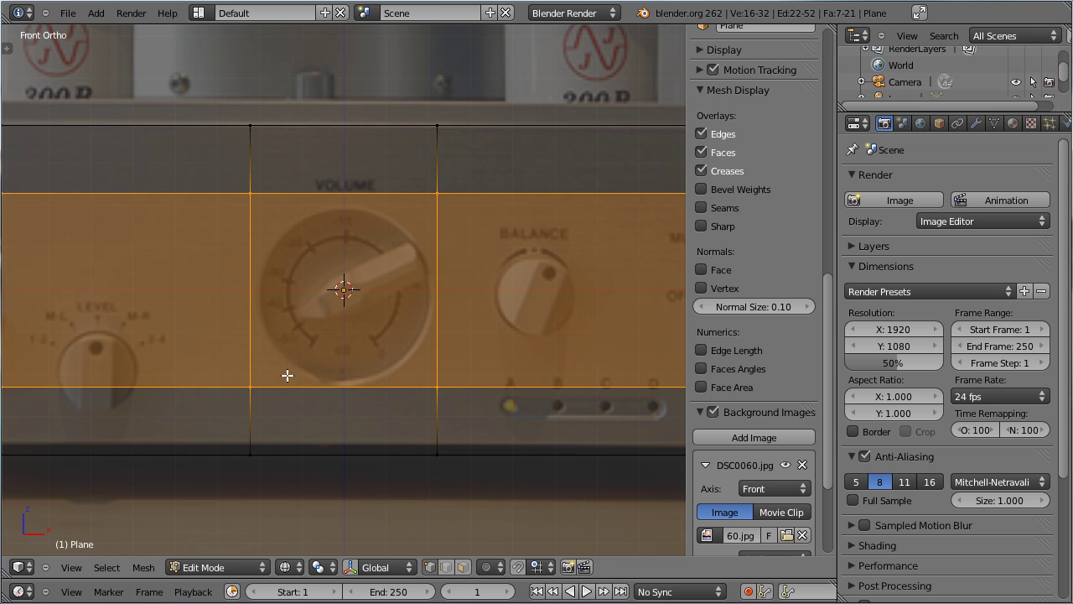
scroll("down", 3)
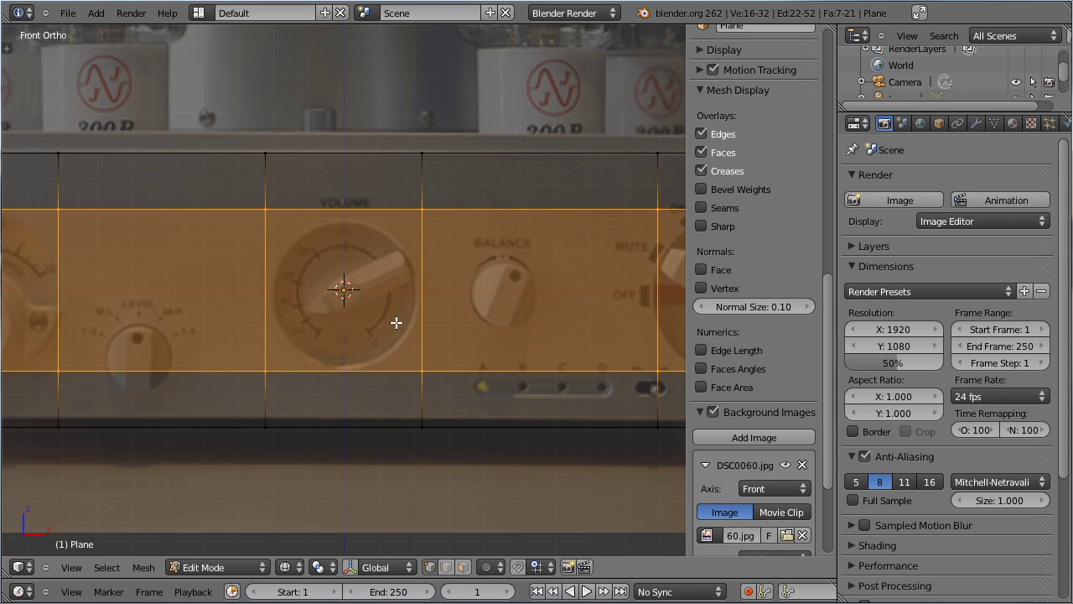
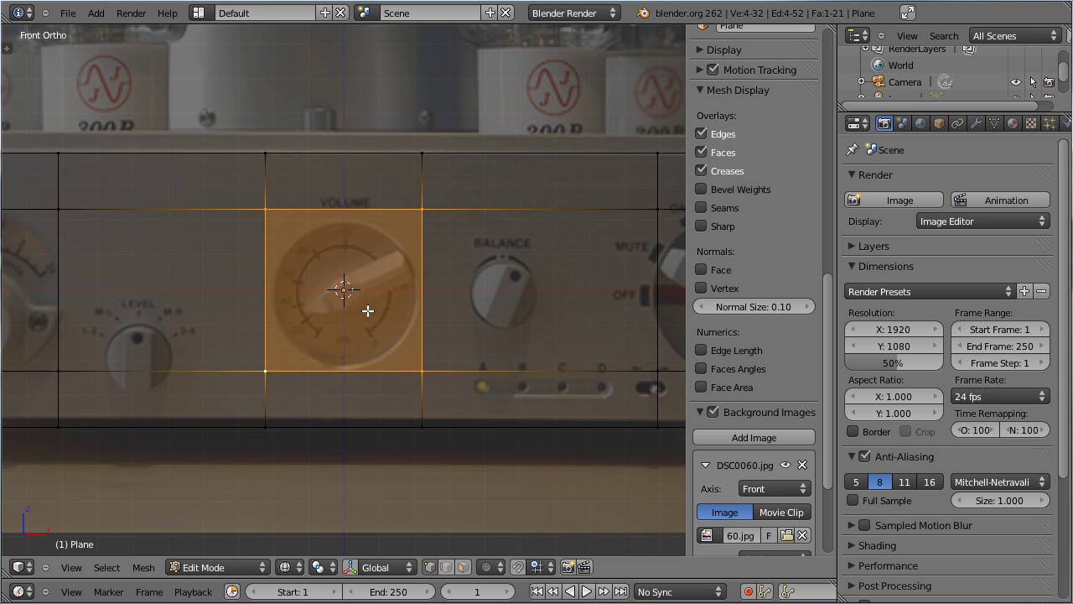
scroll("up", 3)
scroll("down", 3)
scroll("down", 3)
left_click(743, 462)
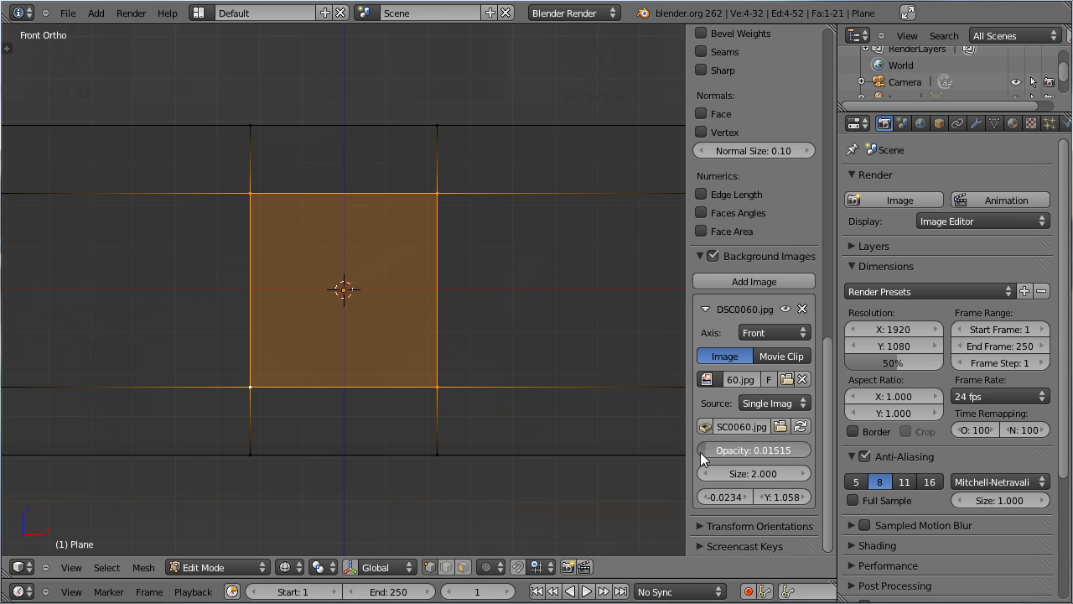
scroll("up", 3)
scroll("up", 3)
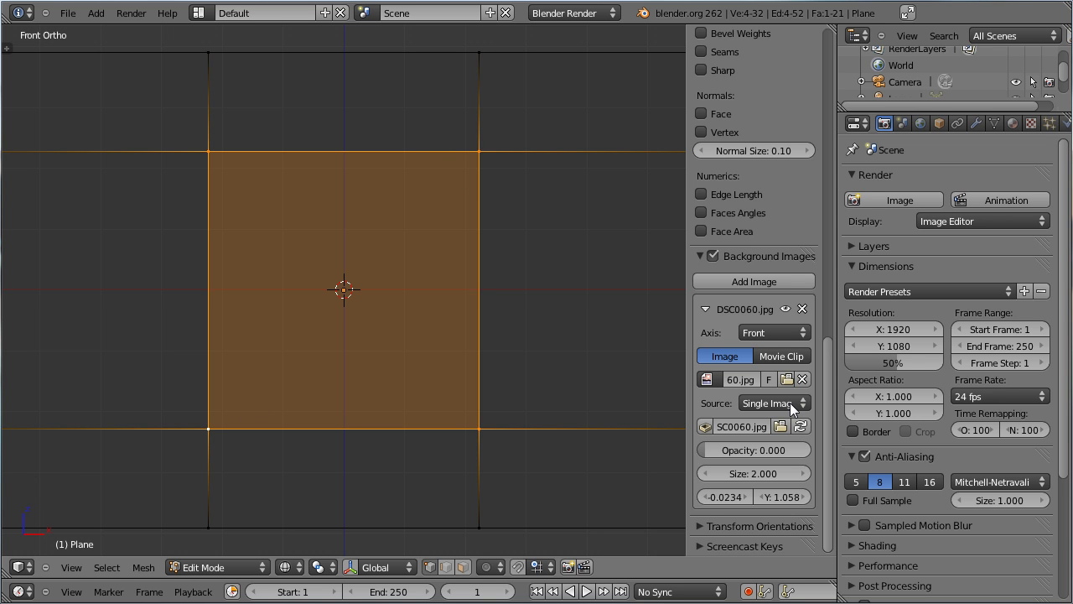
Restore the photo to 0.417 opacity and display edge lengths on the grid mesh
left_click(722, 459)
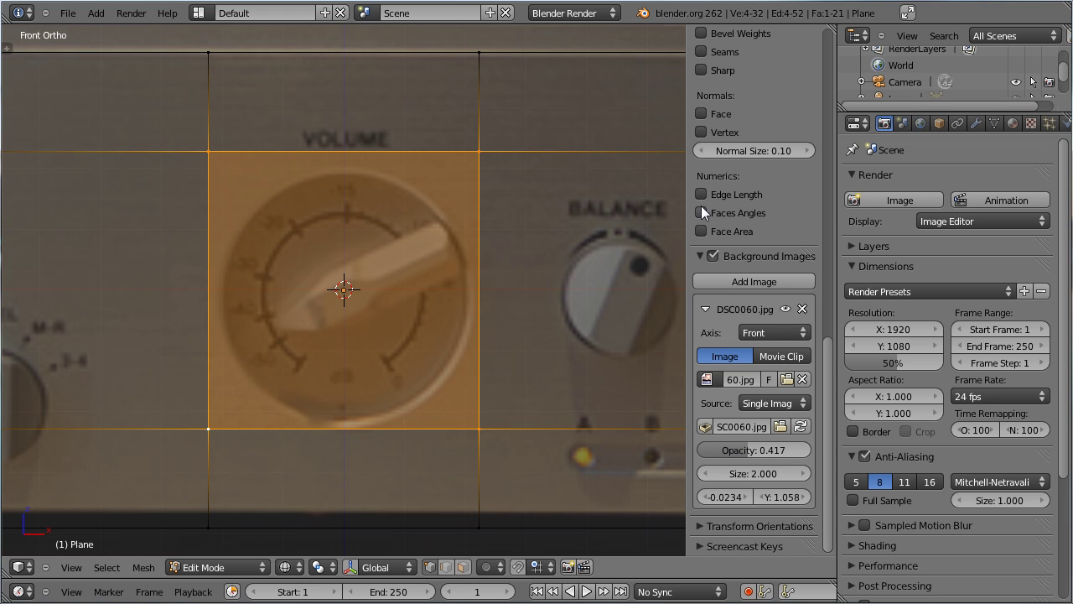
left_click(709, 202)
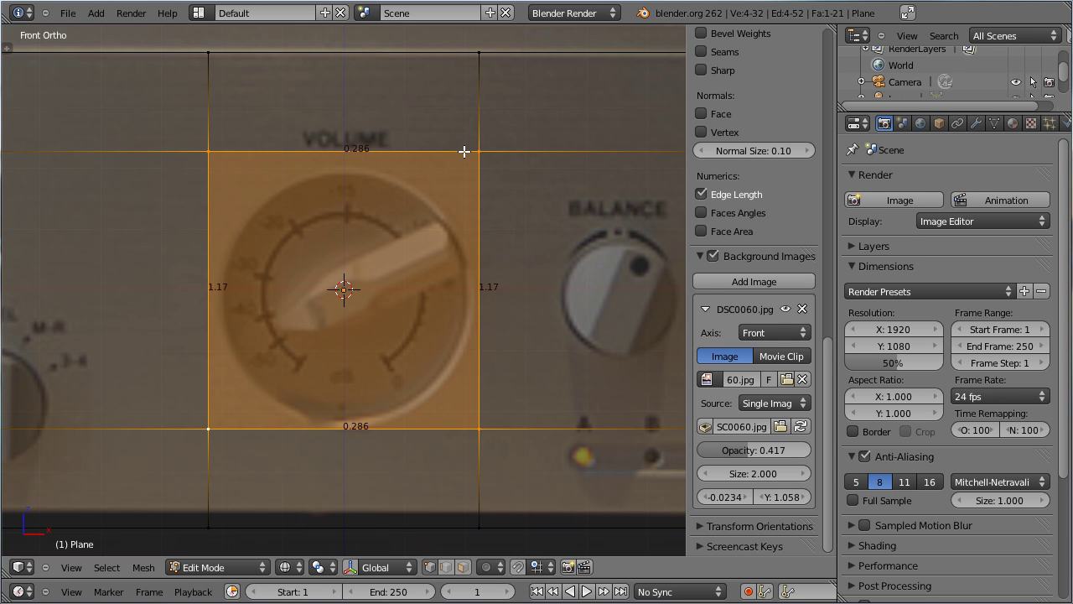
scroll("down", 3)
scroll("down", 3)
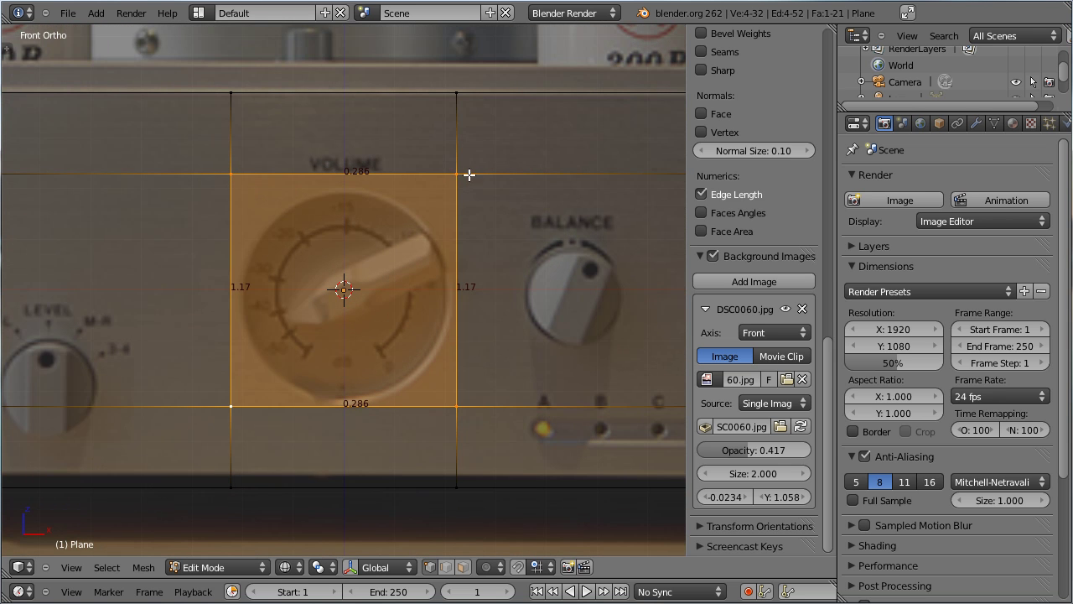
scroll("up", 3)
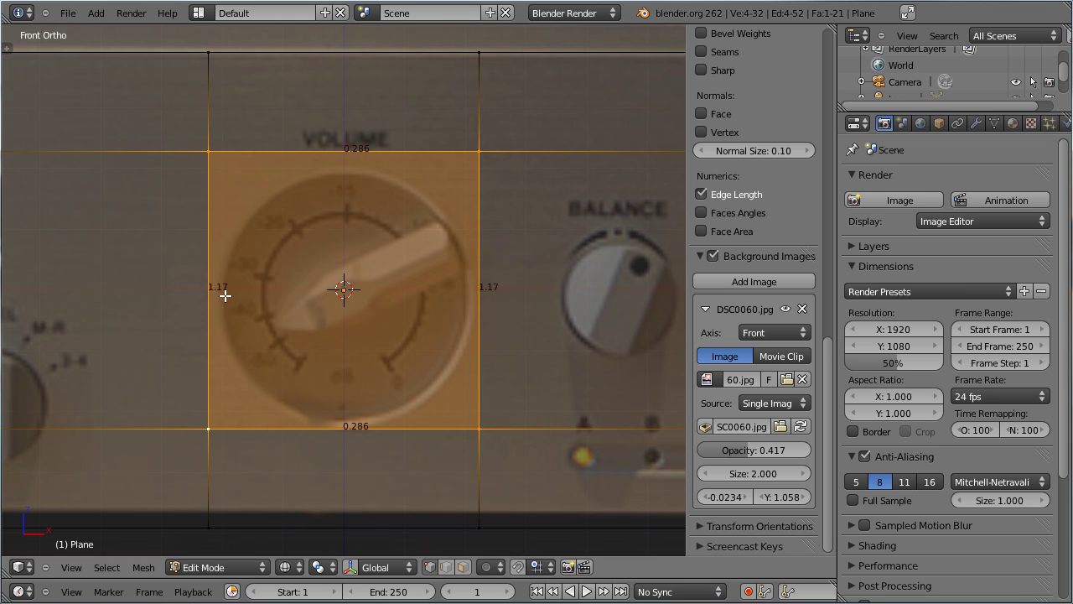
scroll("down", 3)
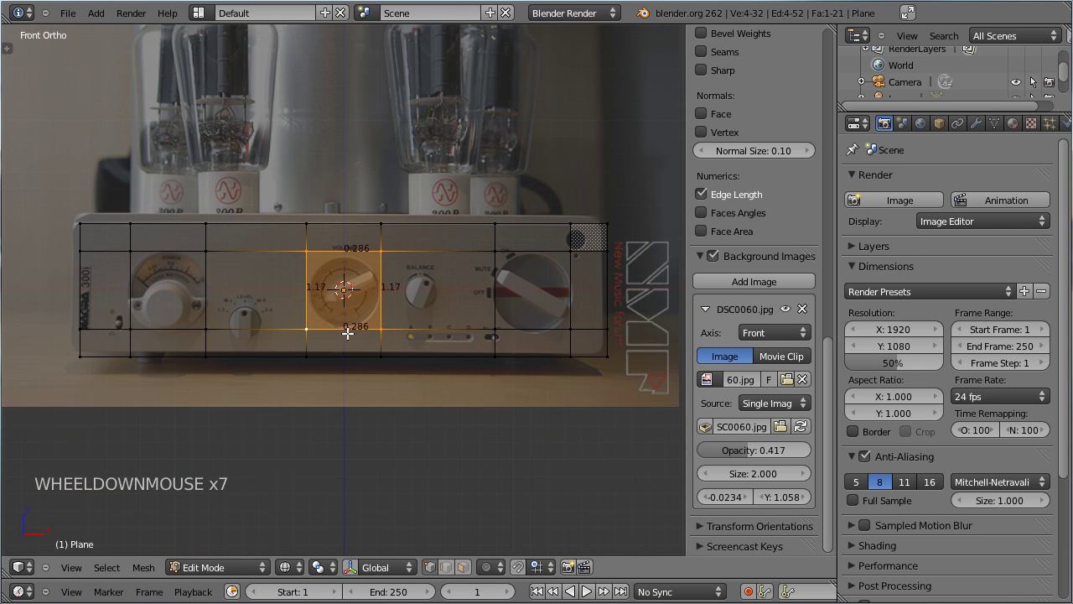
key("Tab")
key("Tab")
key("Tab")
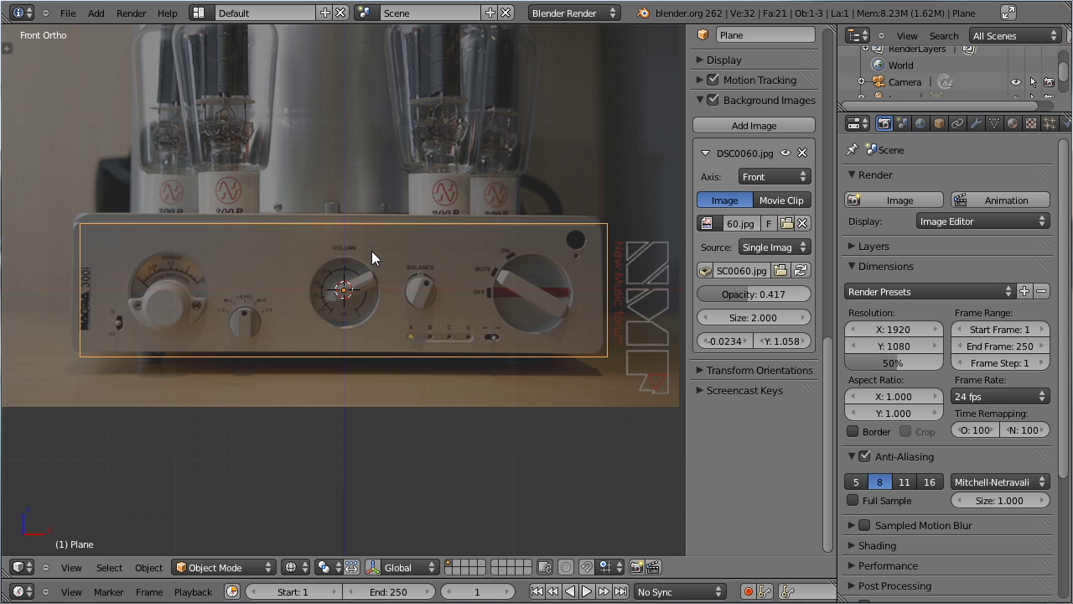
key("Tab")
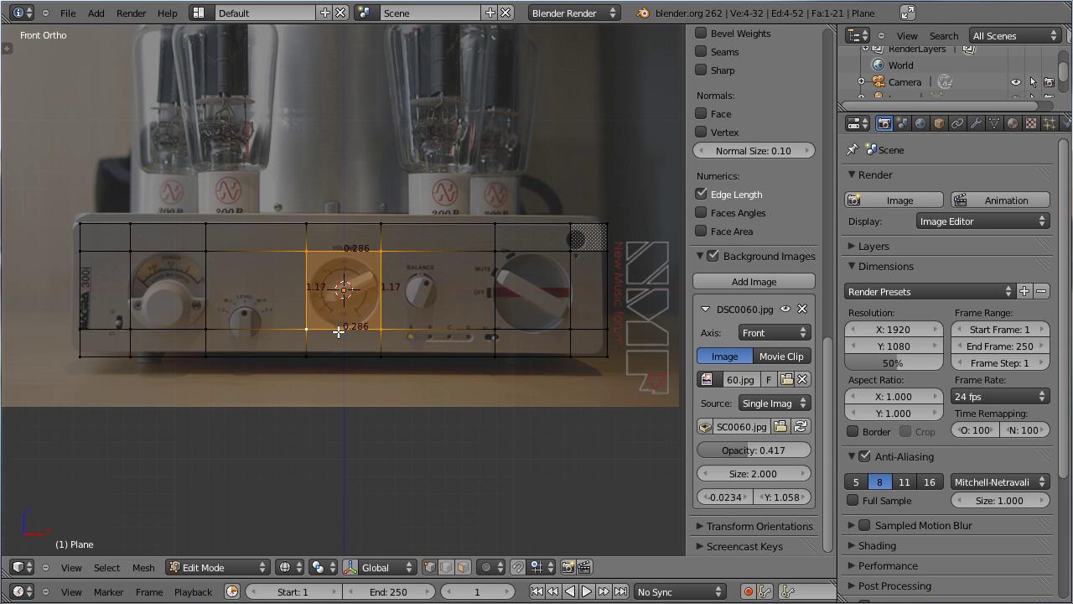
key("Tab")
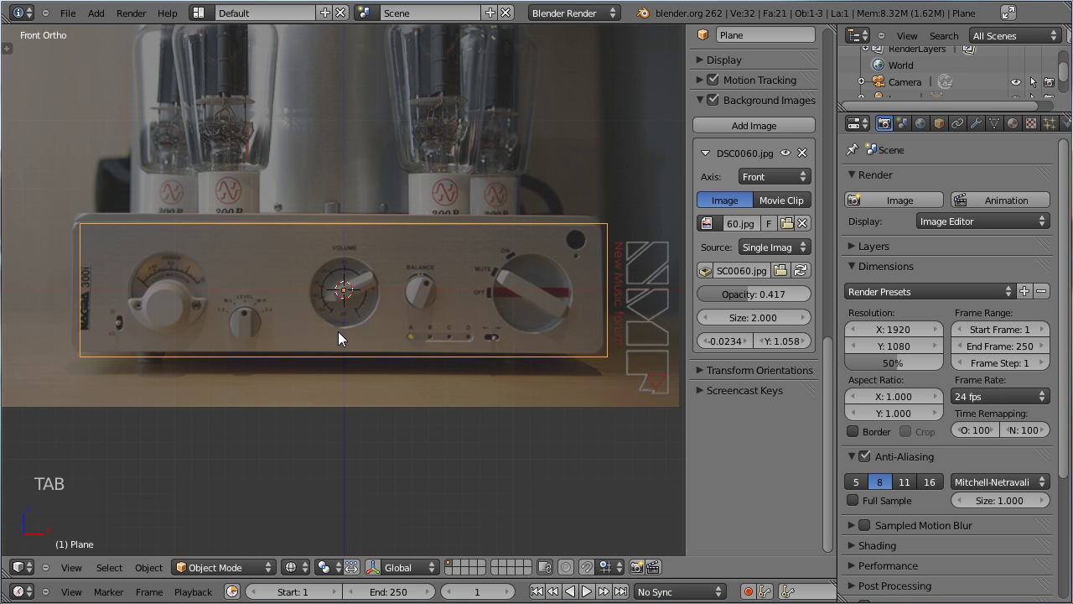
Apply the object transforms, then scale the middle grid row vertically to match the dial area
key("ctrl+a")
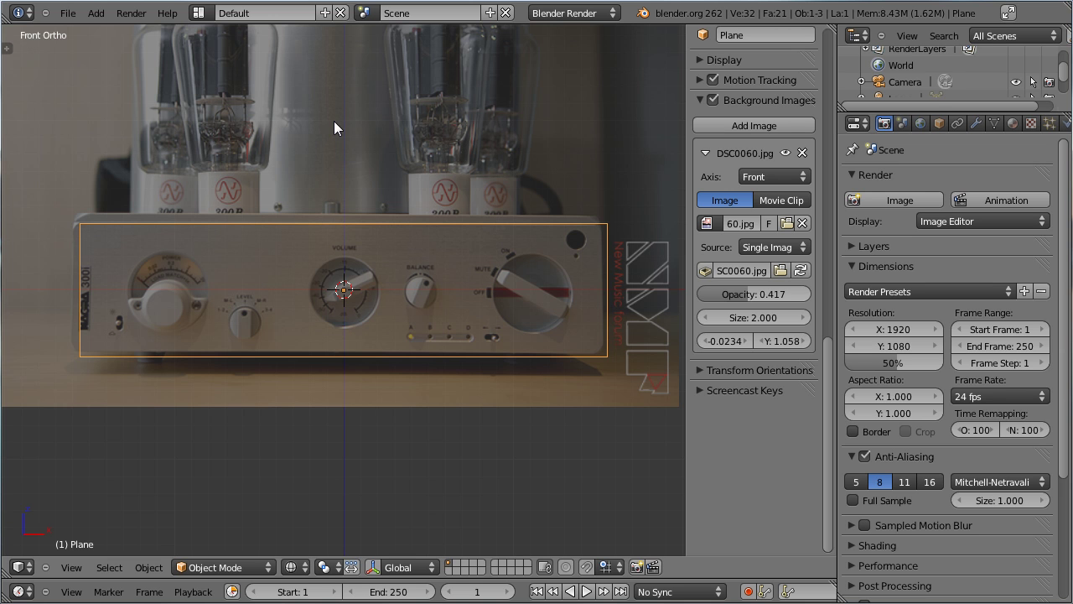
scroll("up", 3)
scroll("up", 3)
scroll("up", 3)
key("Tab")
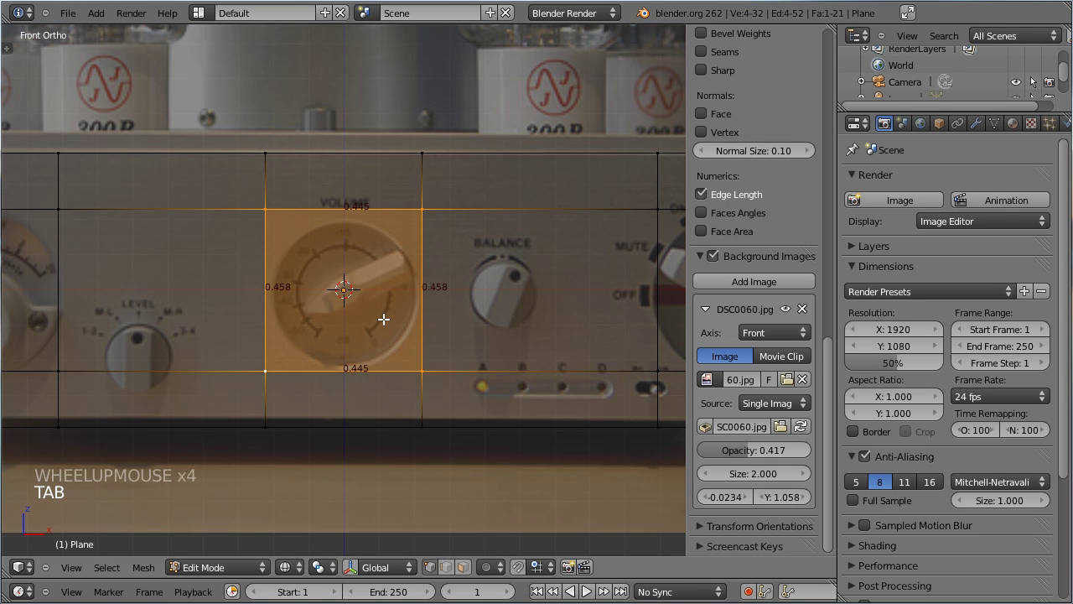
scroll("up", 3)
scroll("up", 3)
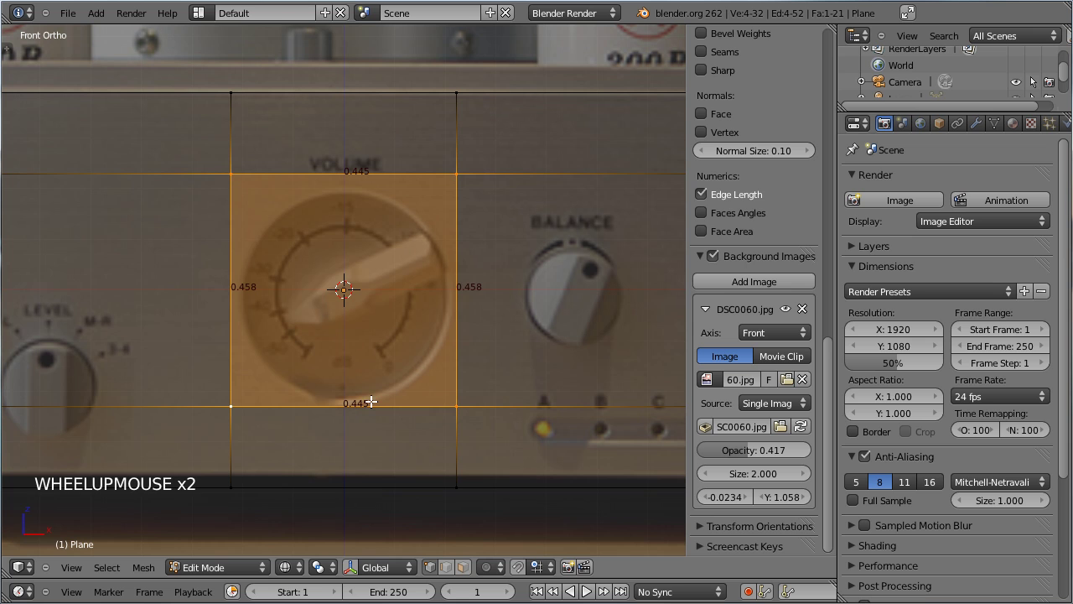
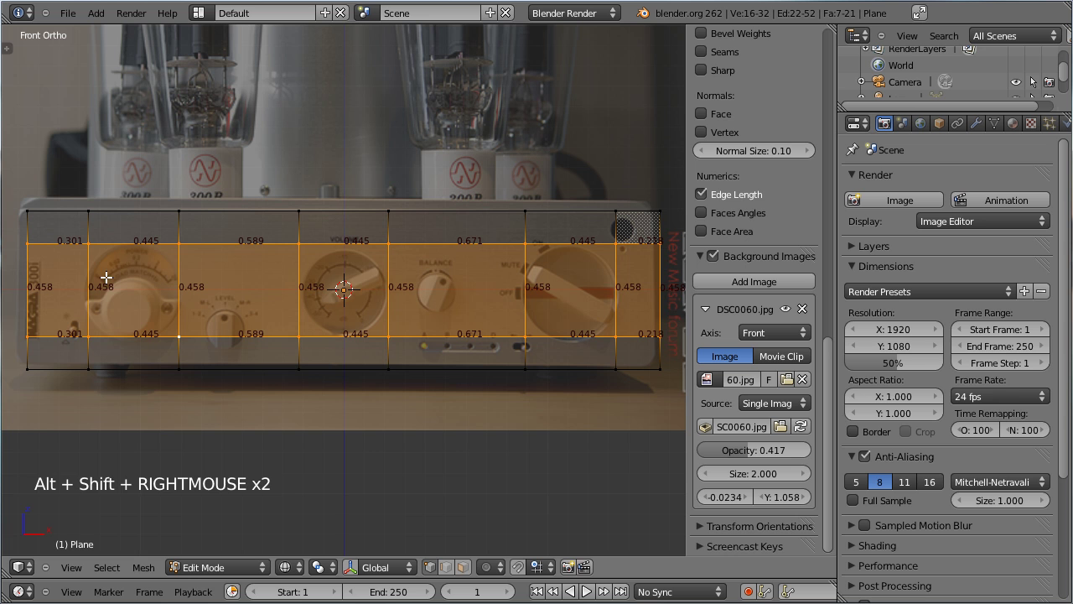
scroll("up", 3)
key("s")
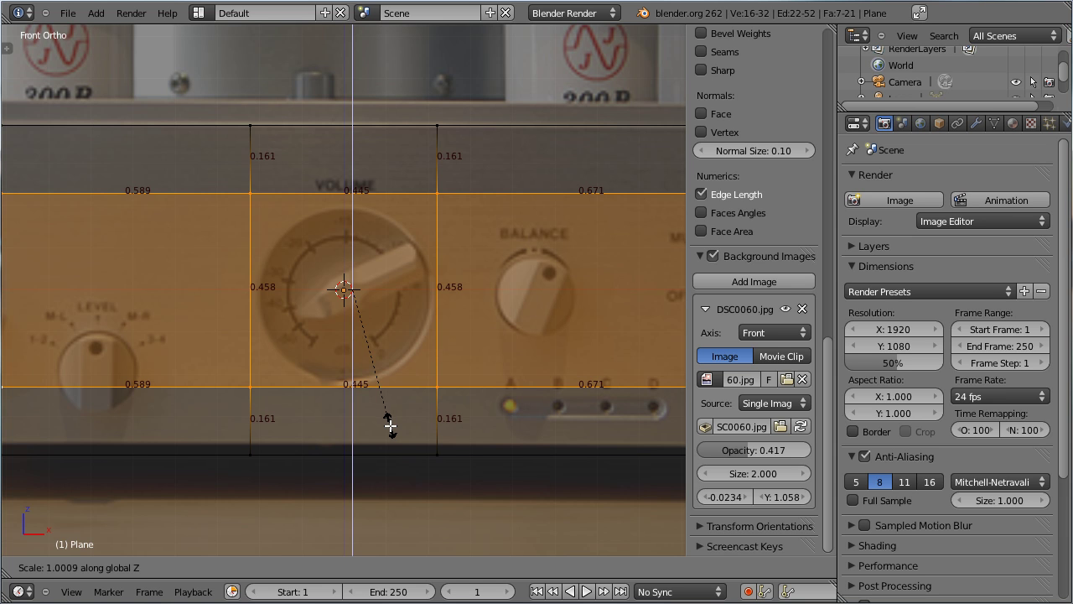
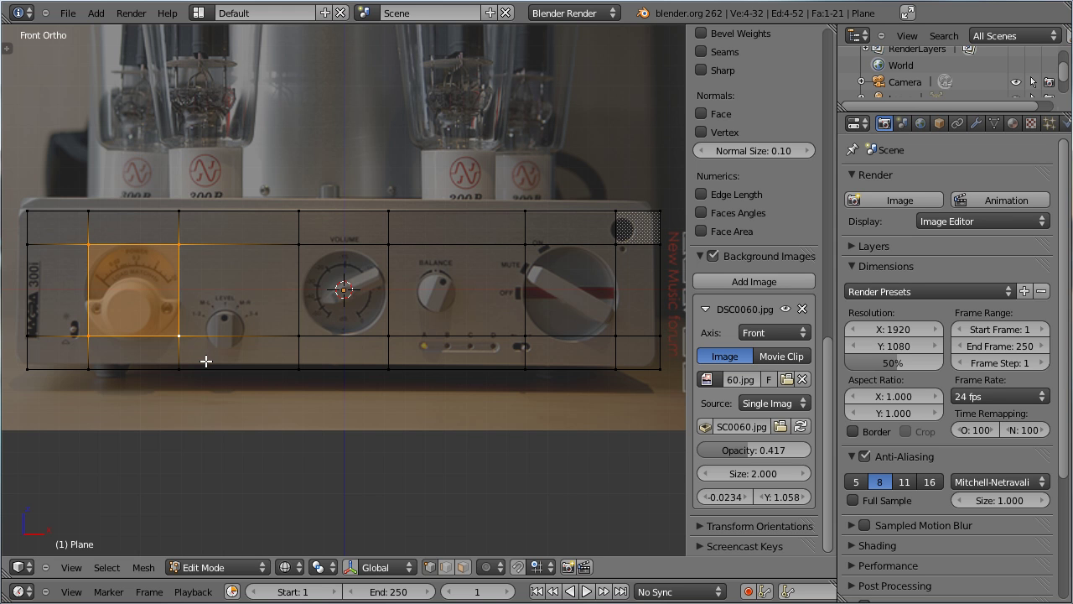
Shrink the extruded panel faces to 0.9 to form inset borders around the volume dial area
scroll("up", 3)
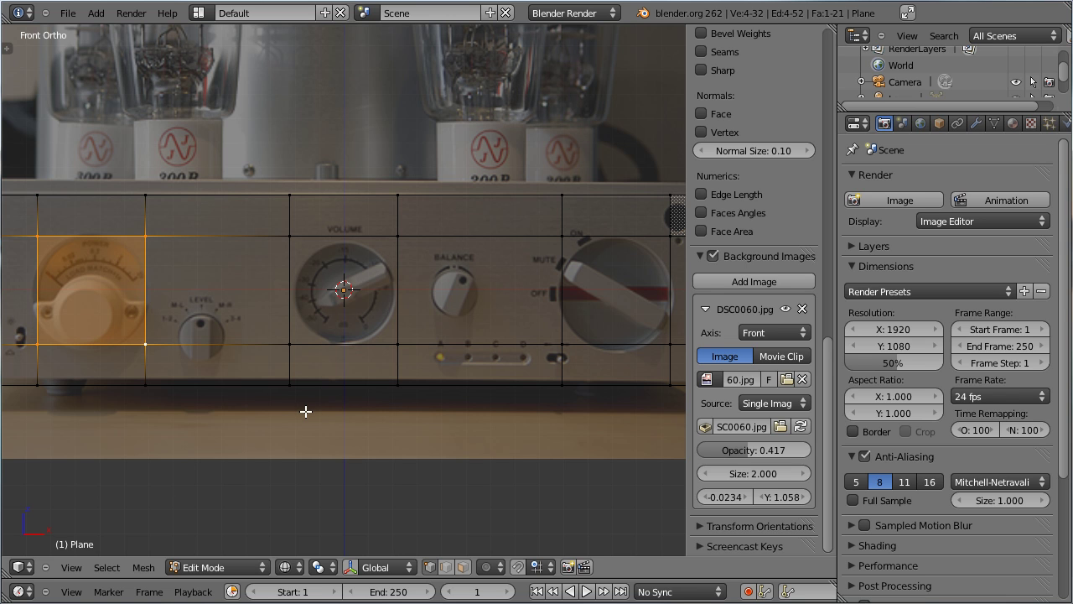
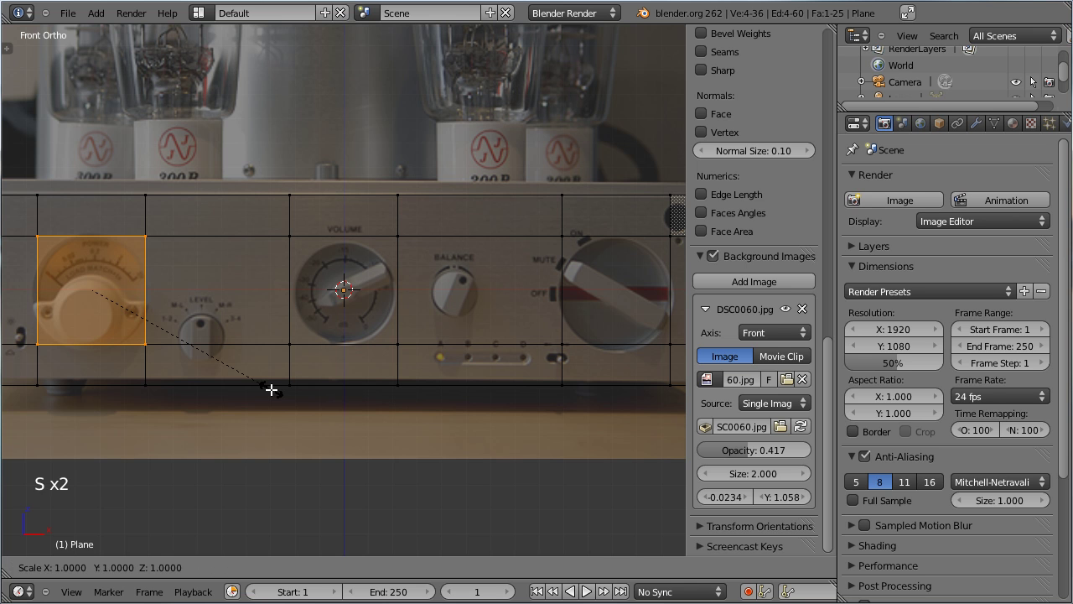
key("s")
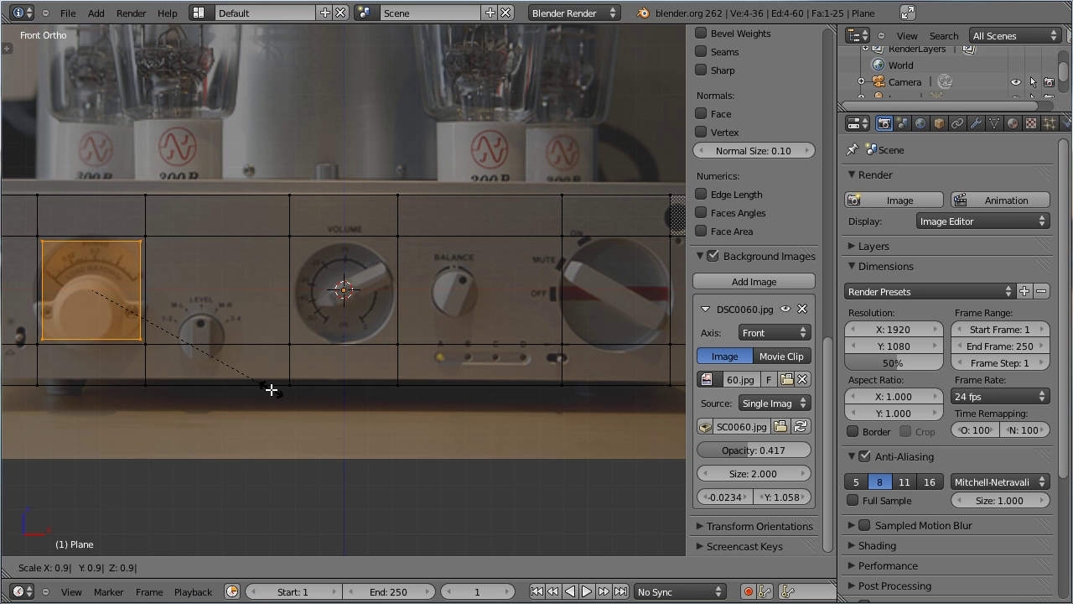
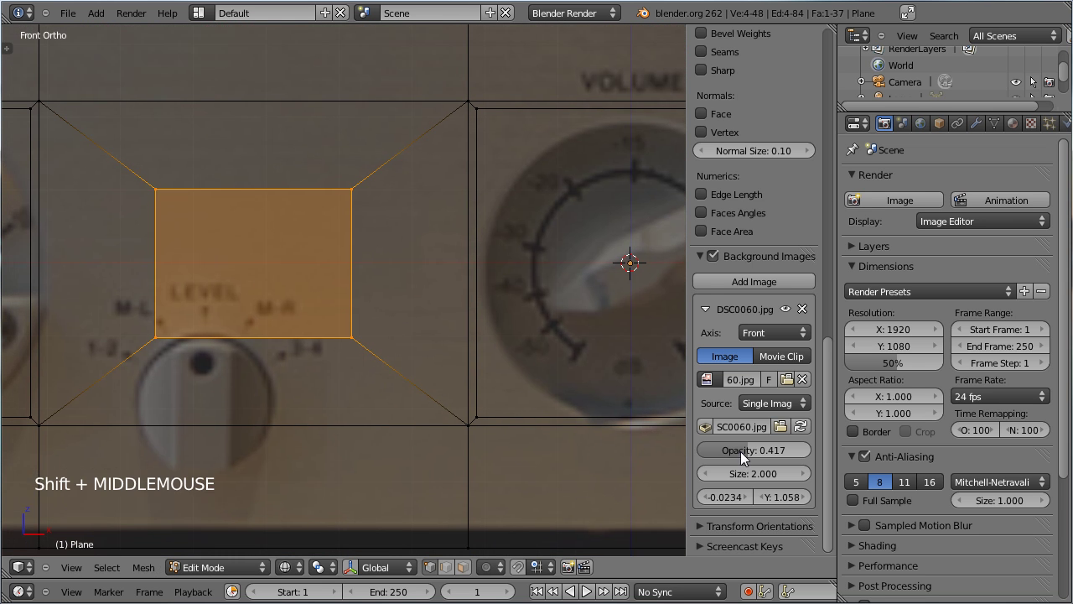
Fade the photo to 0.09 opacity and snap the small inset face to an exact 0.2 by 0.2 square
left_click(747, 458)
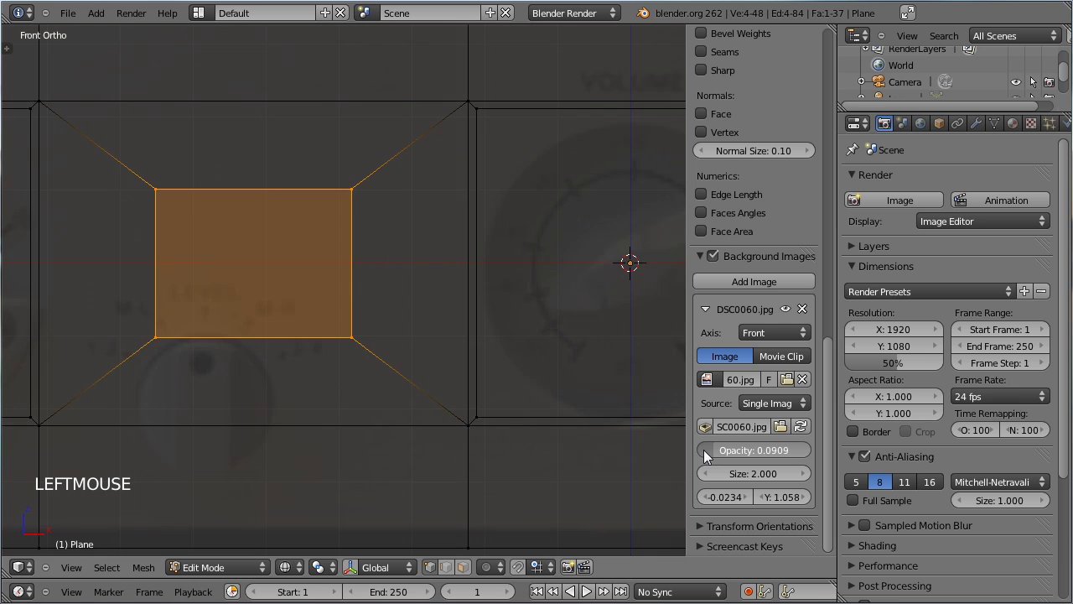
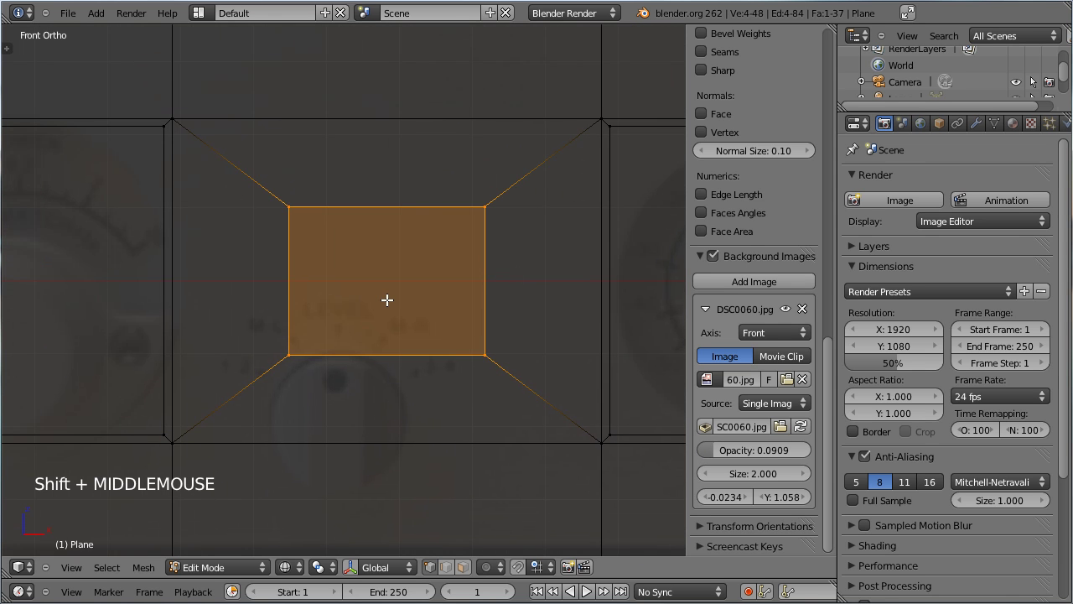
key("g")
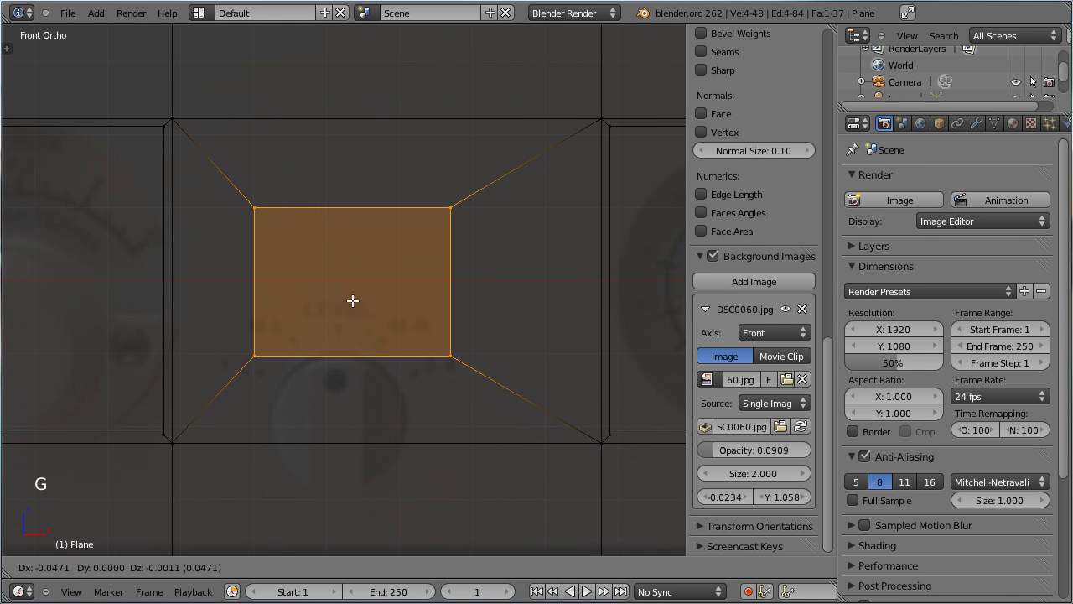
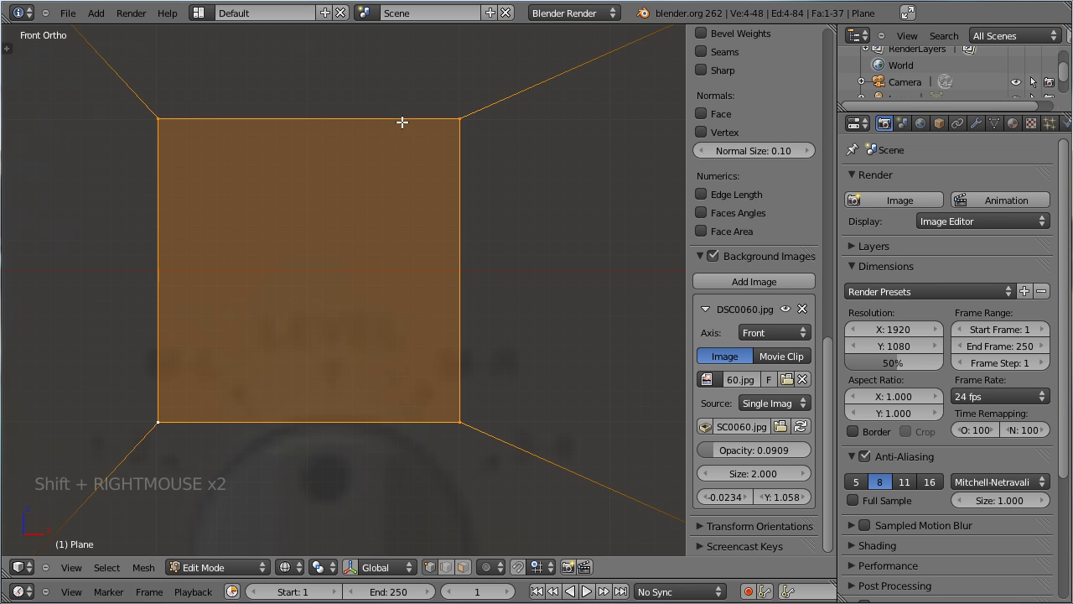
left_click(716, 198)
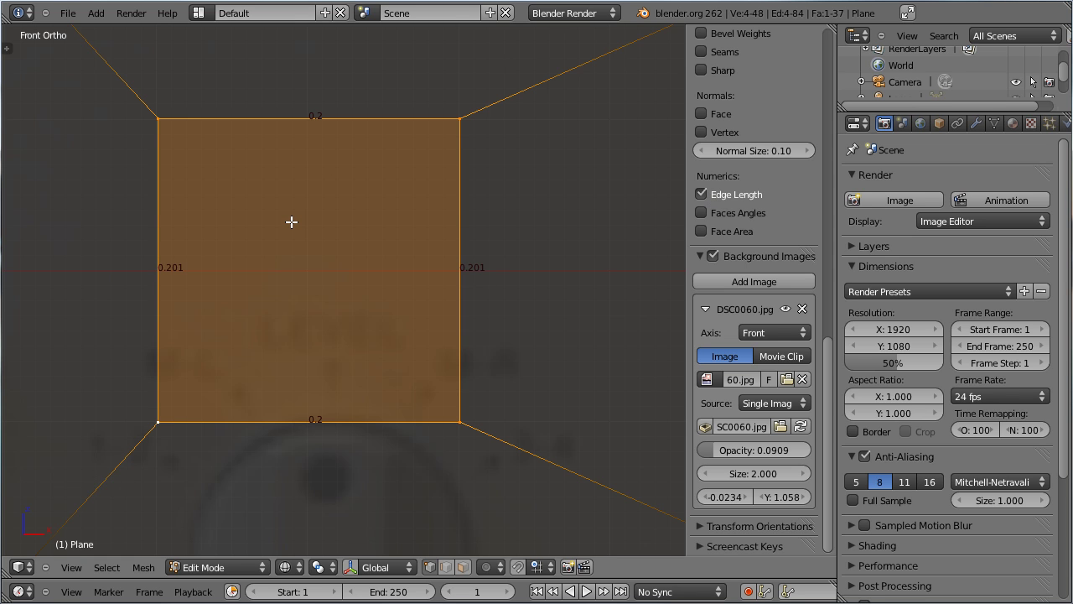
key("ctrl+s")
key("shift+s")
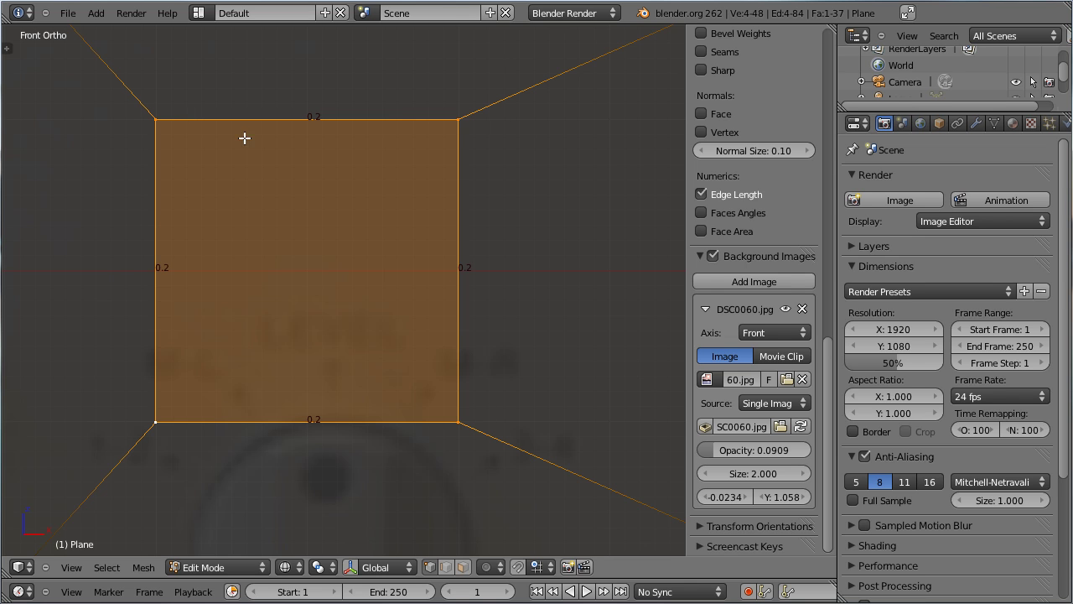
left_click(706, 197)
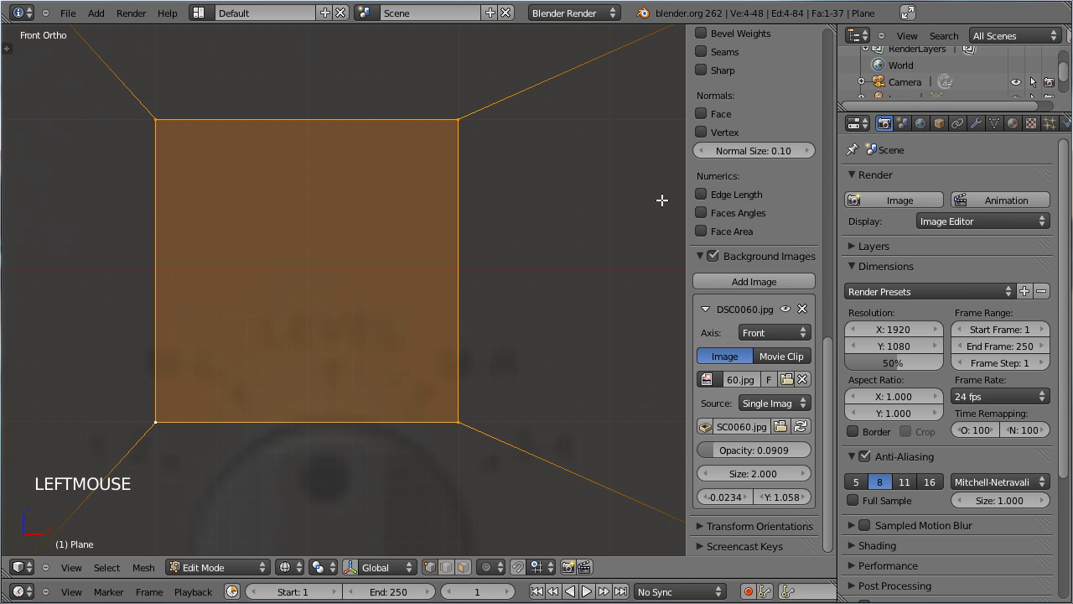
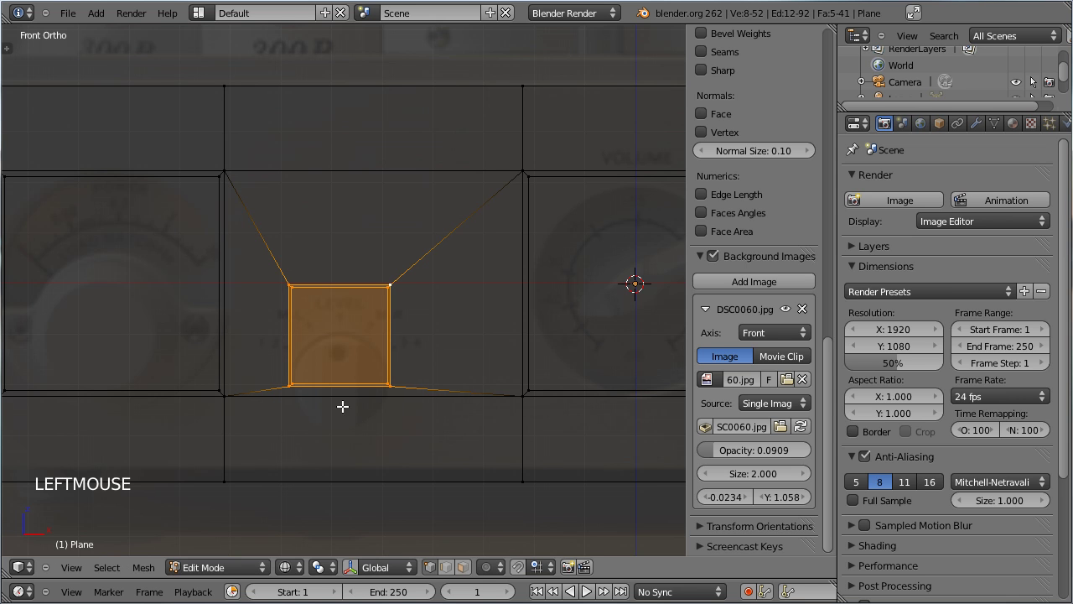
Reposition the 0.2-wide face with edge lengths checked, then hide the properties shelf
key("g")
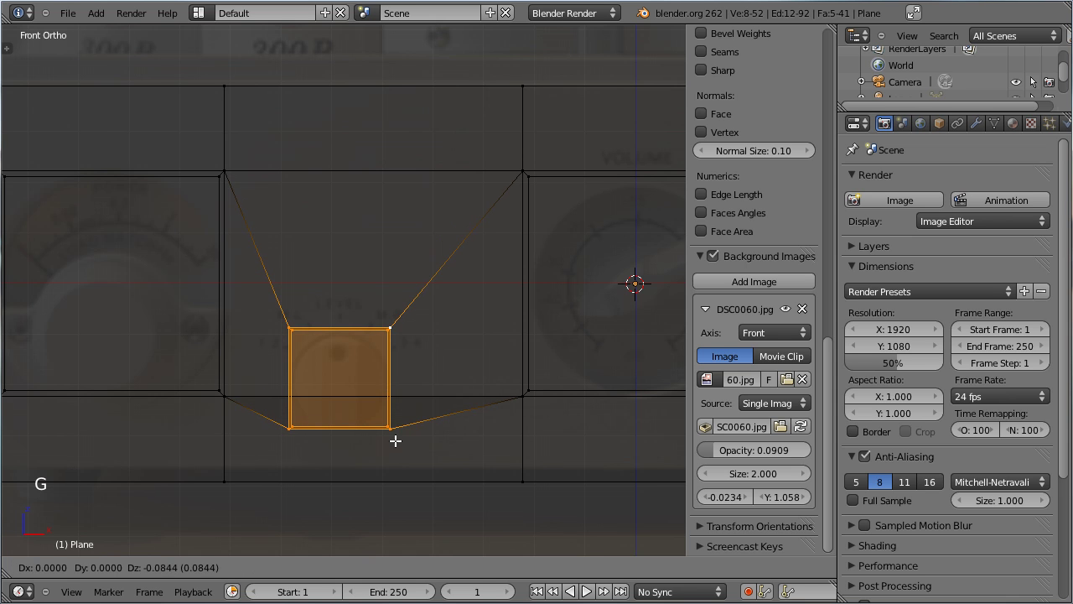
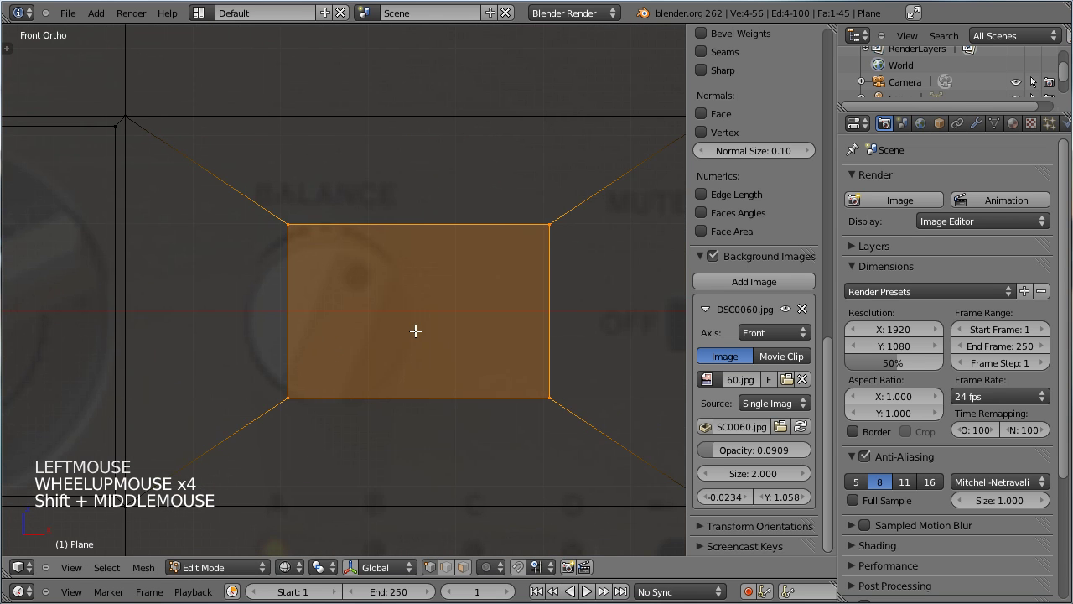
key("g")
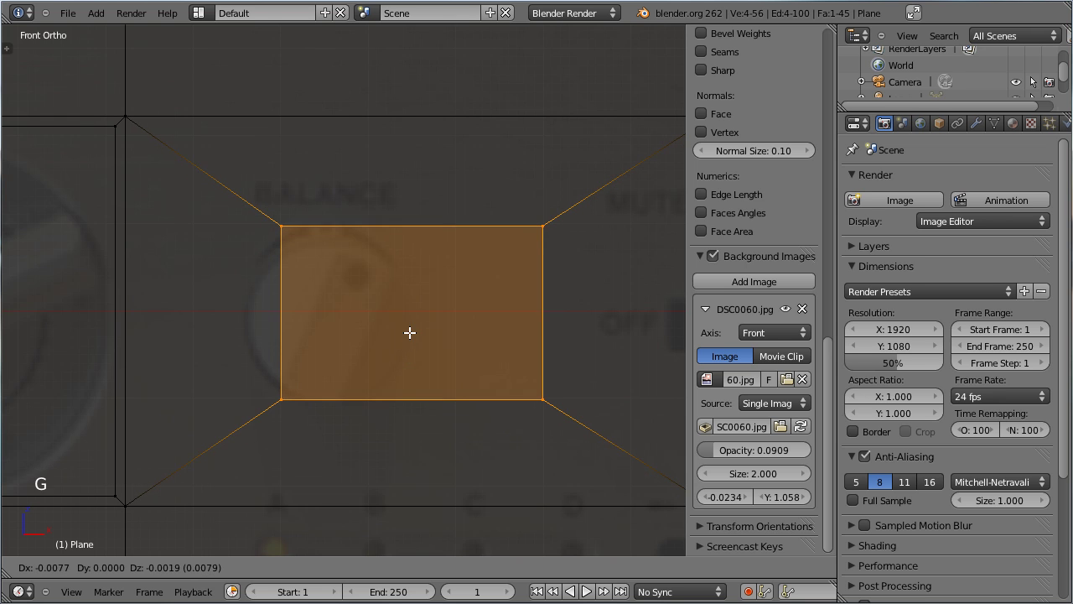
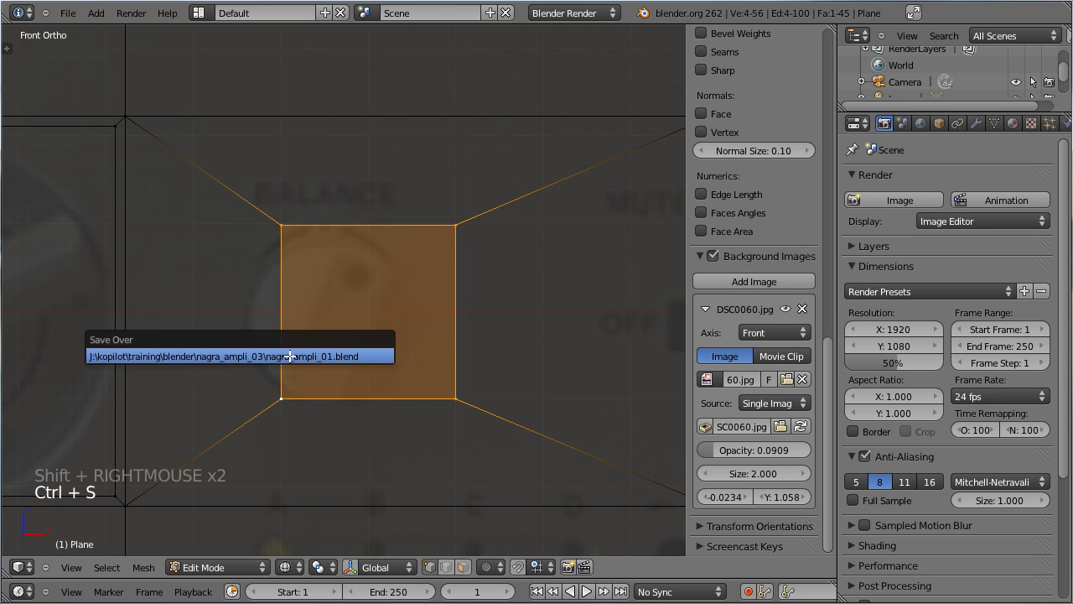
key("shift+s")
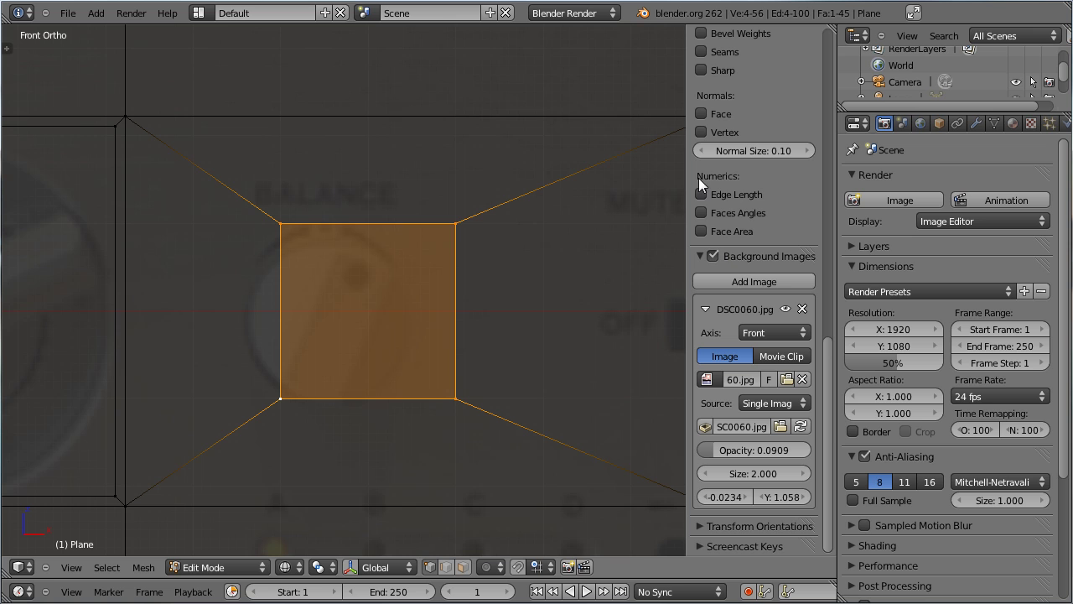
left_click(707, 198)
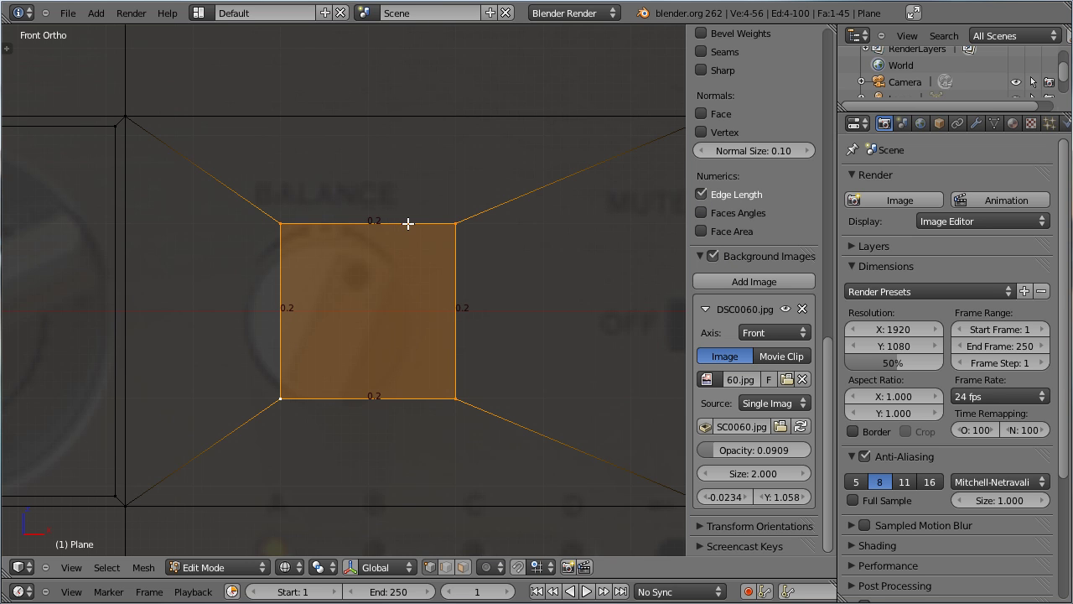
left_click(711, 200)
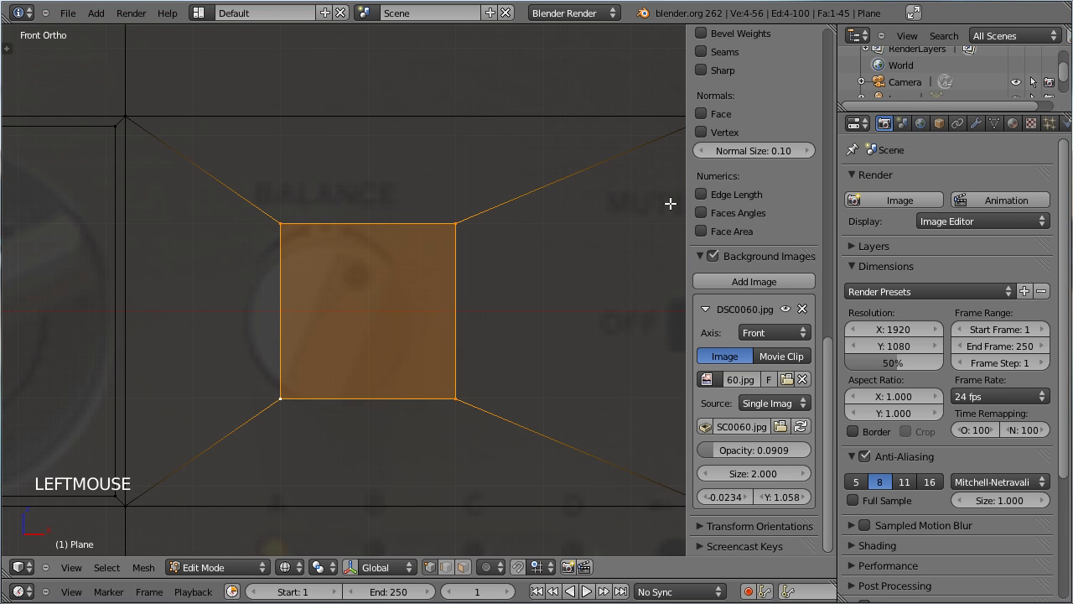
key("n")
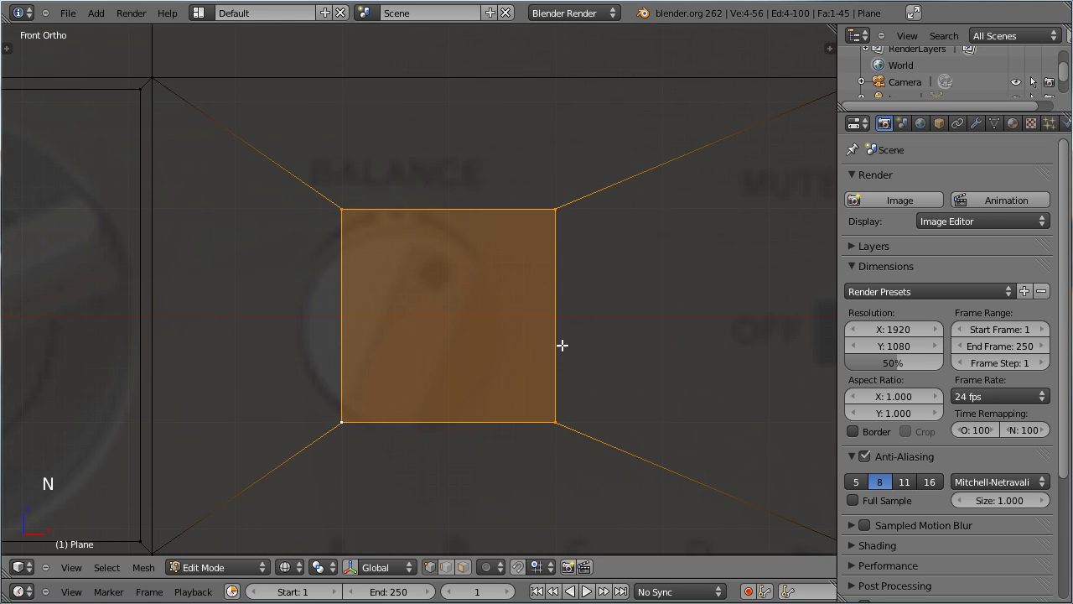
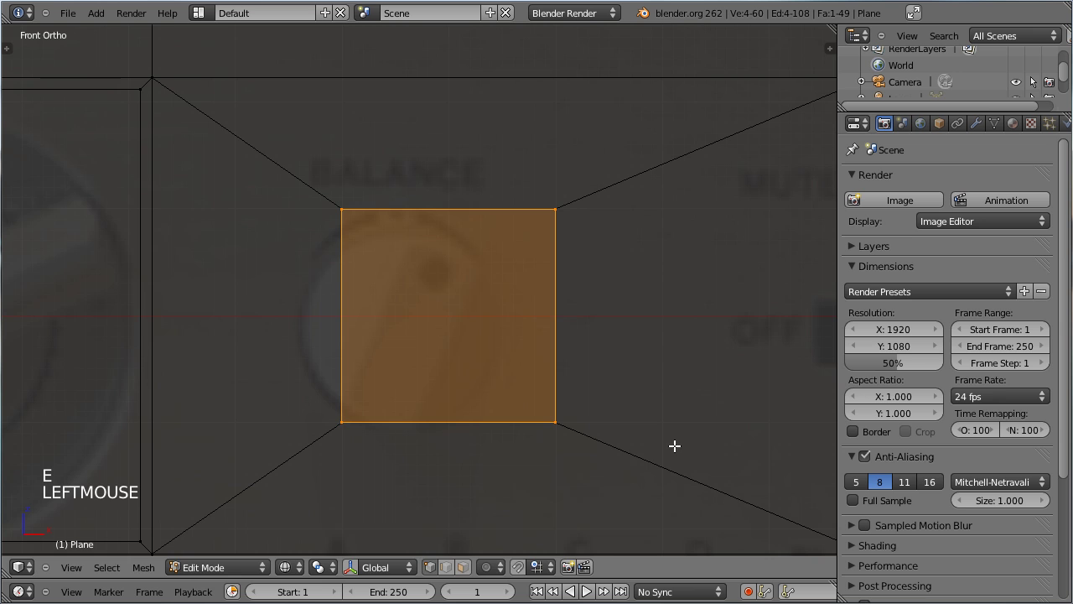
Shrink the extruded dial face inward to form an inset border around the square opening
key("s")
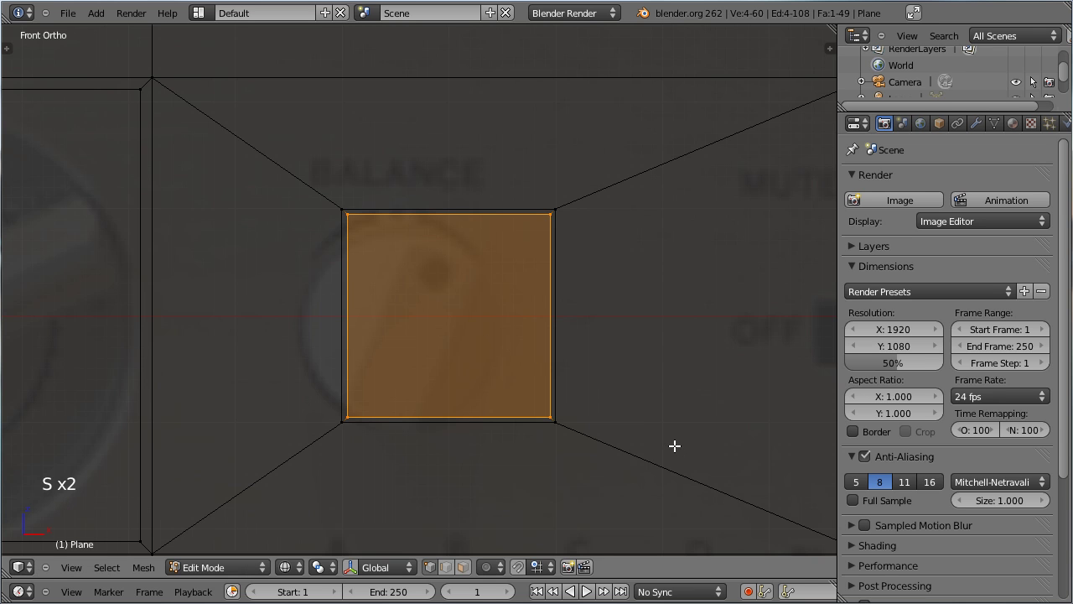
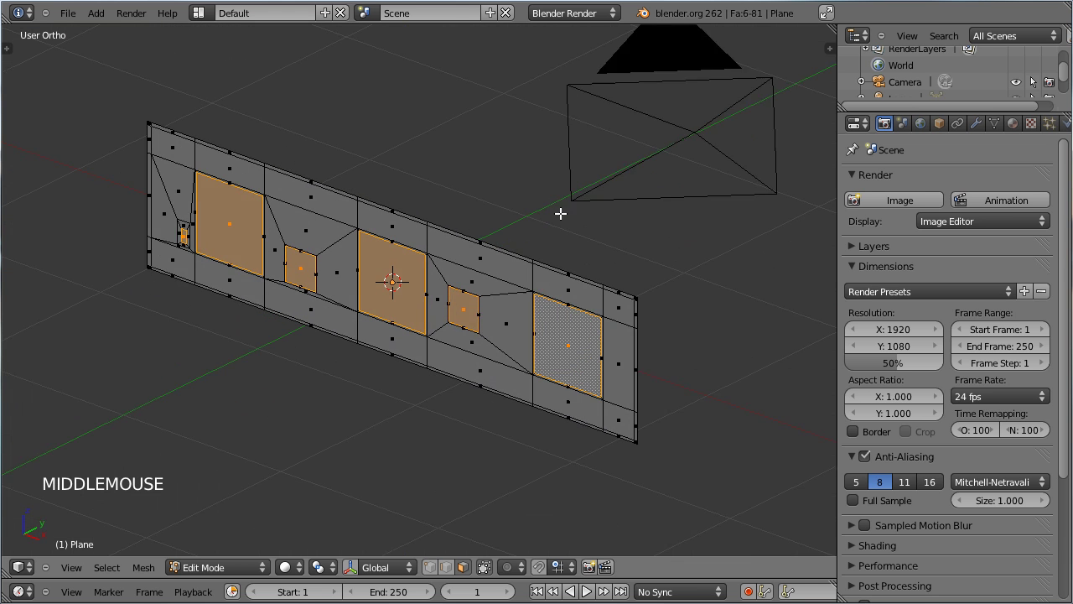
Extrude the two dial opening faces and push them along the depth axis to recess them into the plate
key("e")
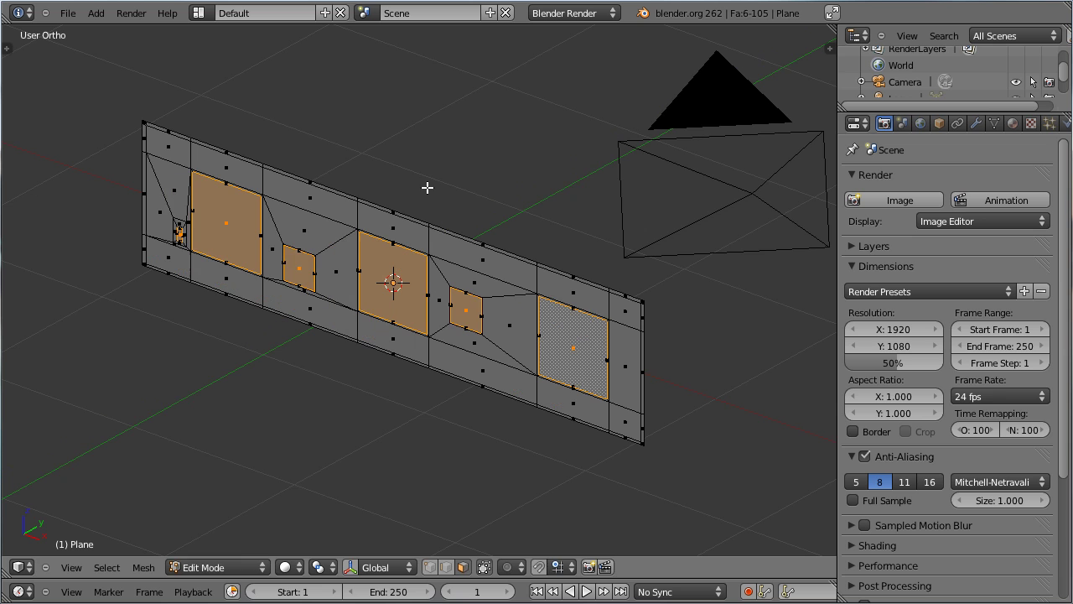
key("g")
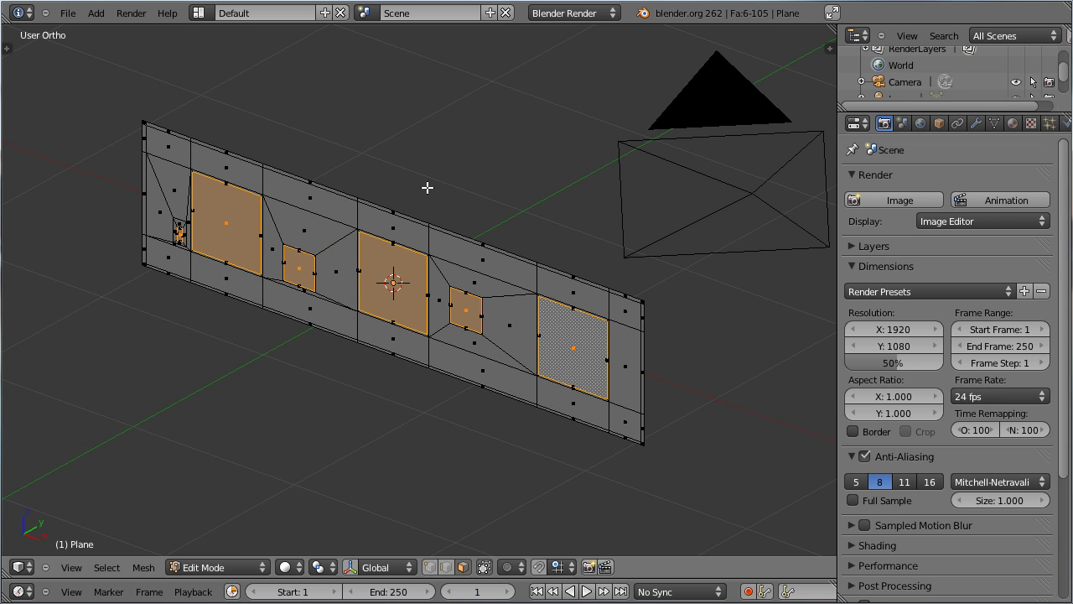
key("g")
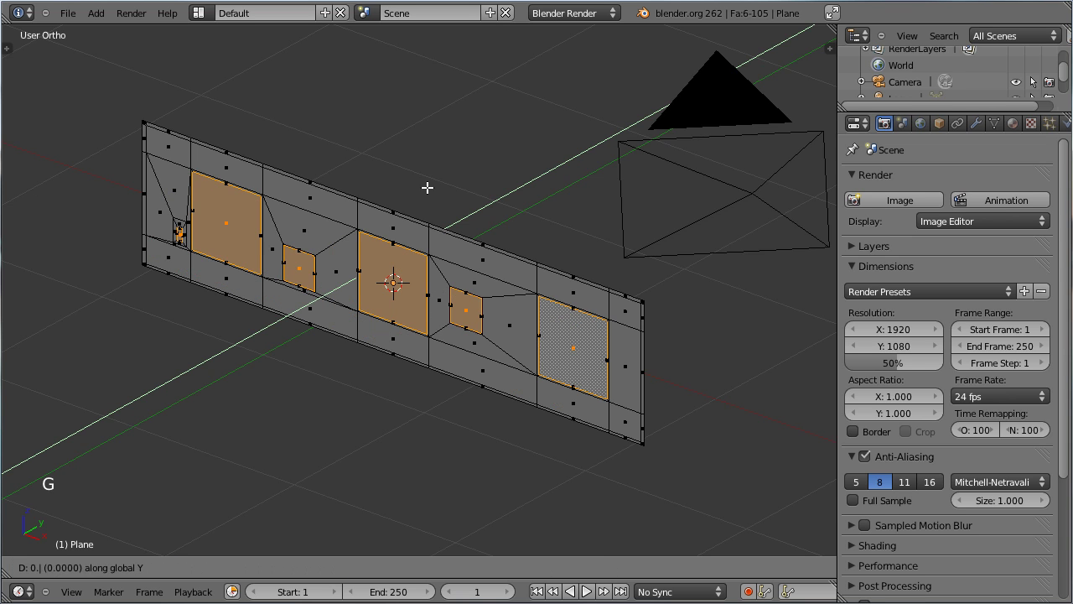
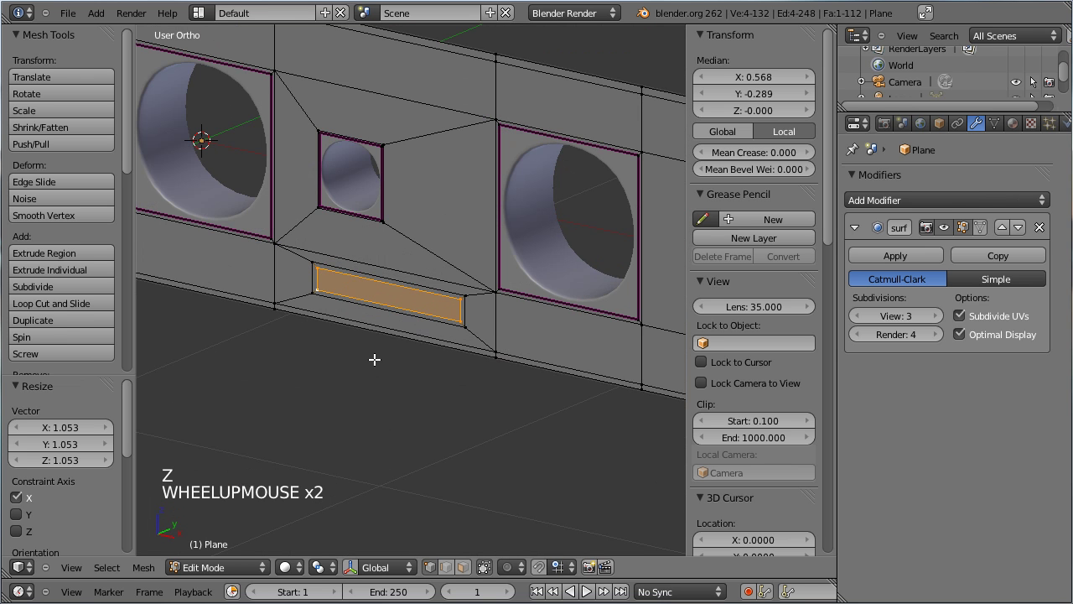
key("g")
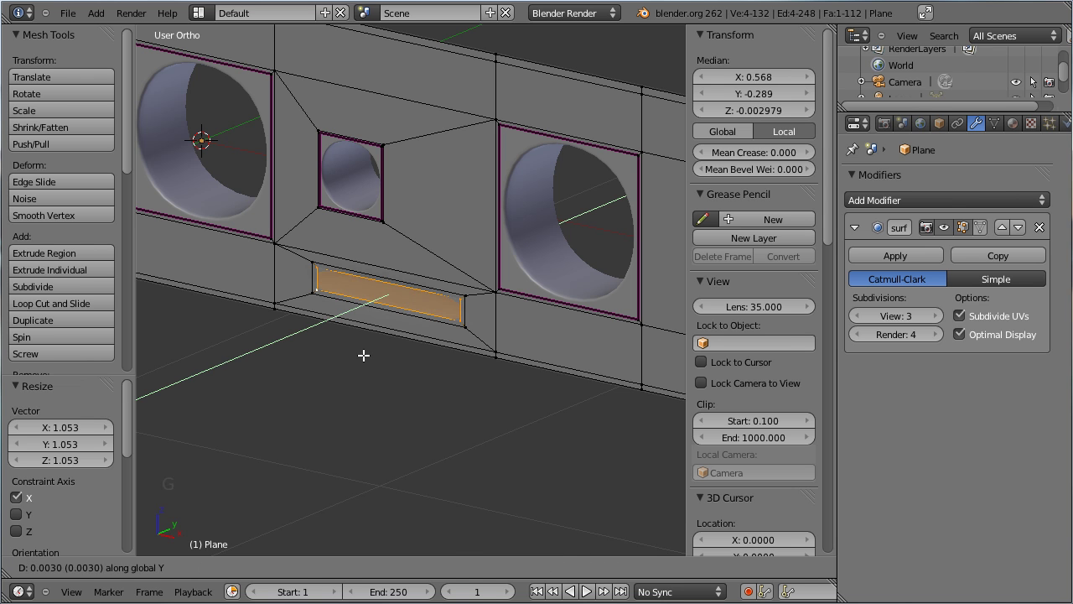
key("Tab")
left_click(371, 363)
Orbit and zoom around the smoothed plate to inspect it from several angles
middle_click(363, 362)
scroll("down", 3)
middle_click(365, 351)
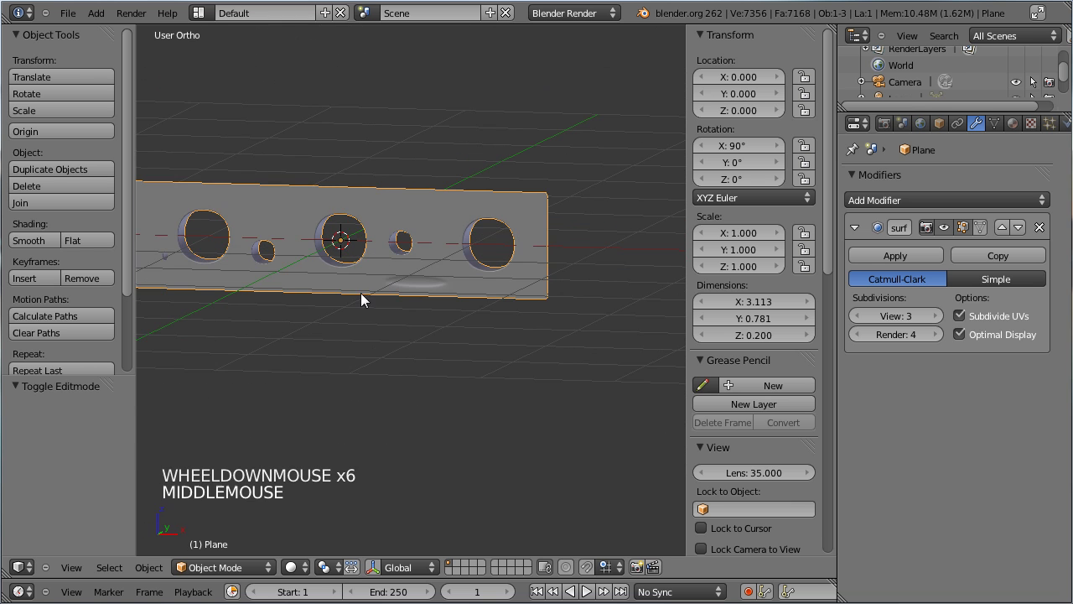
scroll("up", 3)
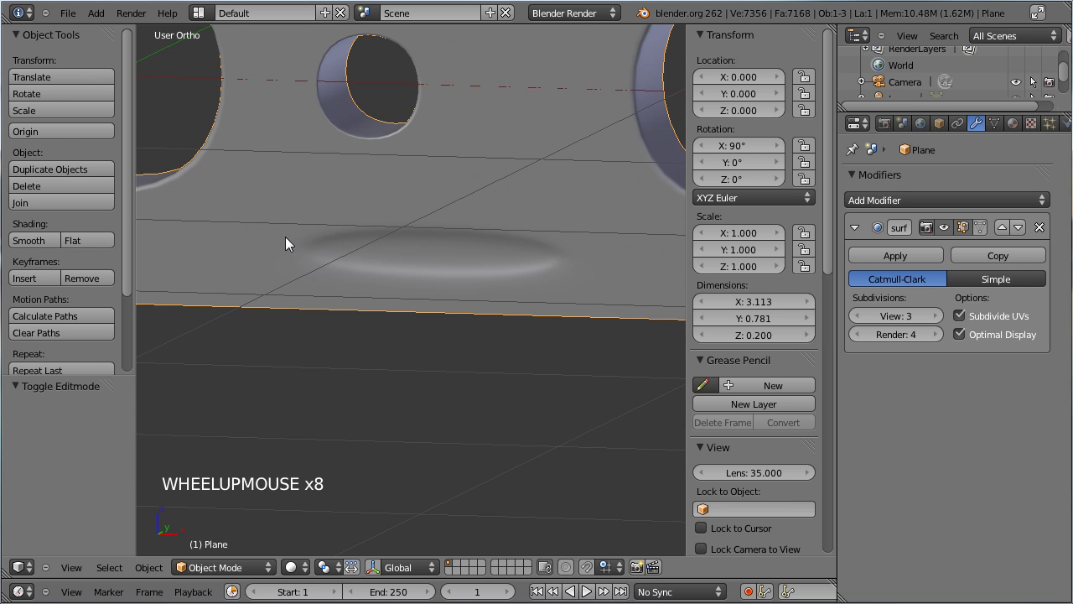
key("Tab")
key("Tab")
scroll("down", 3)
scroll("up", 3)
middle_click(394, 350)
scroll("down", 3)
Hide the tool and properties shelves for a larger viewport and save the file
key("t")
scroll("down", 3)
key("n")
key("ctrl+s")
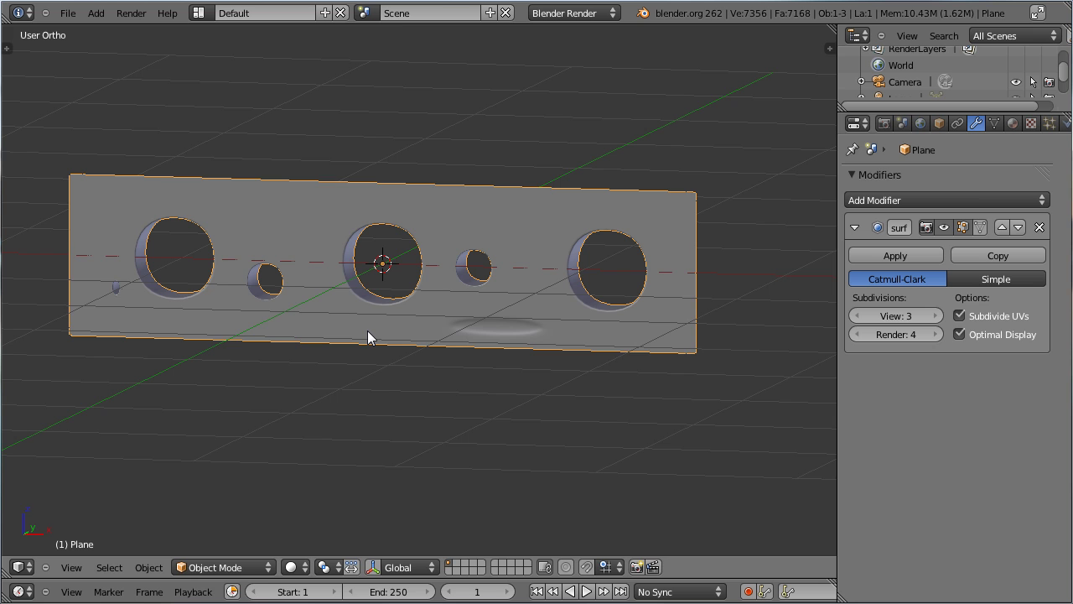
View the plate straight from the front and bring up the Add menu for a new circle
key("KP_1")
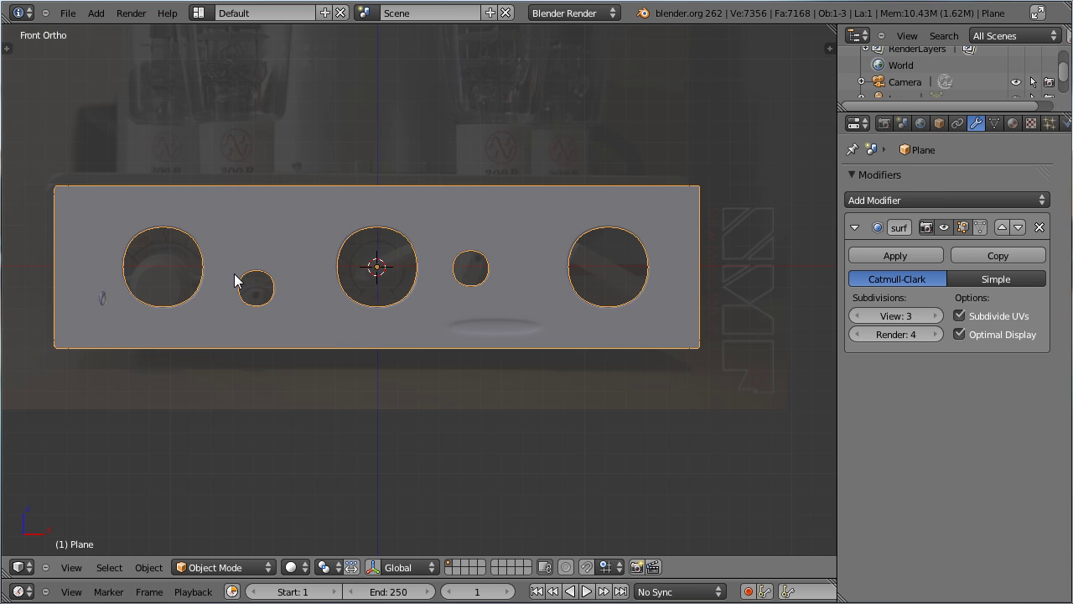
key("shift+a")
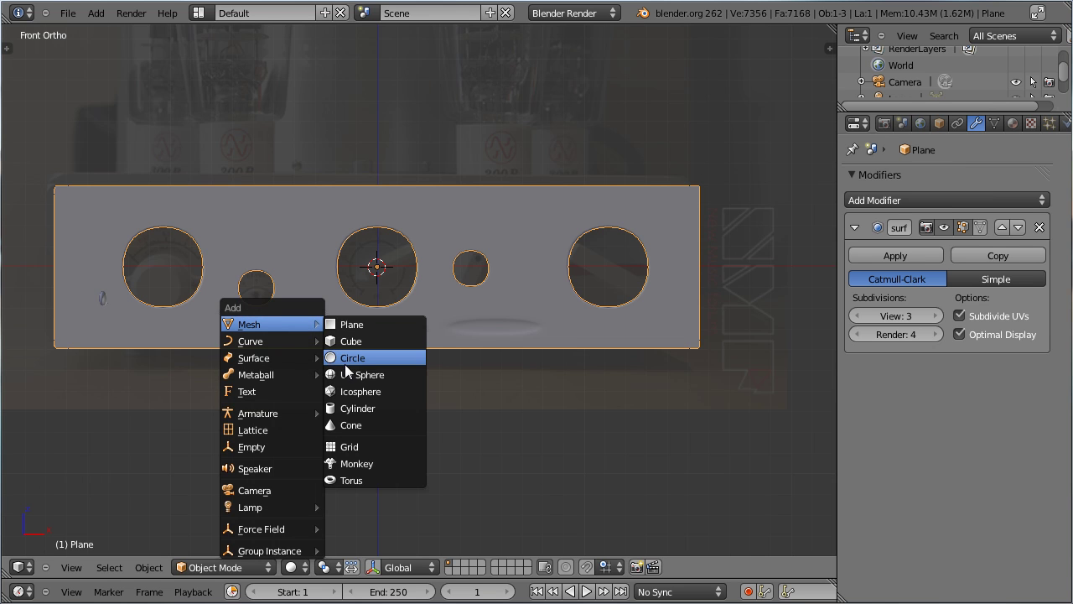
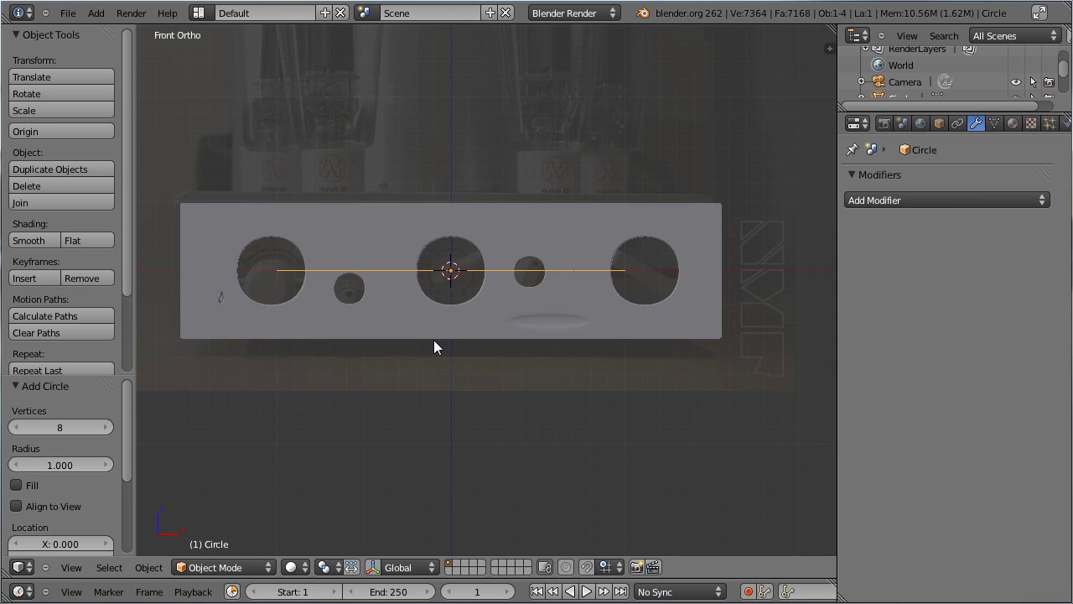
Shrink the new circle toward the size of the left dial hole
key("r")
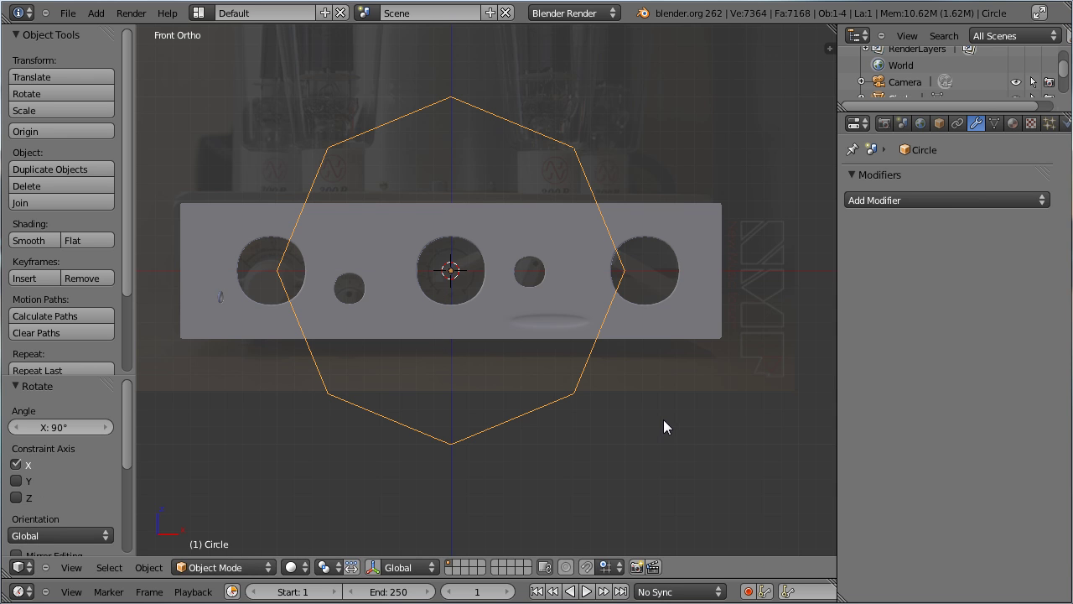
key("s")
left_click(414, 312)
scroll("up", 3)
key("Tab")
key("Tab")
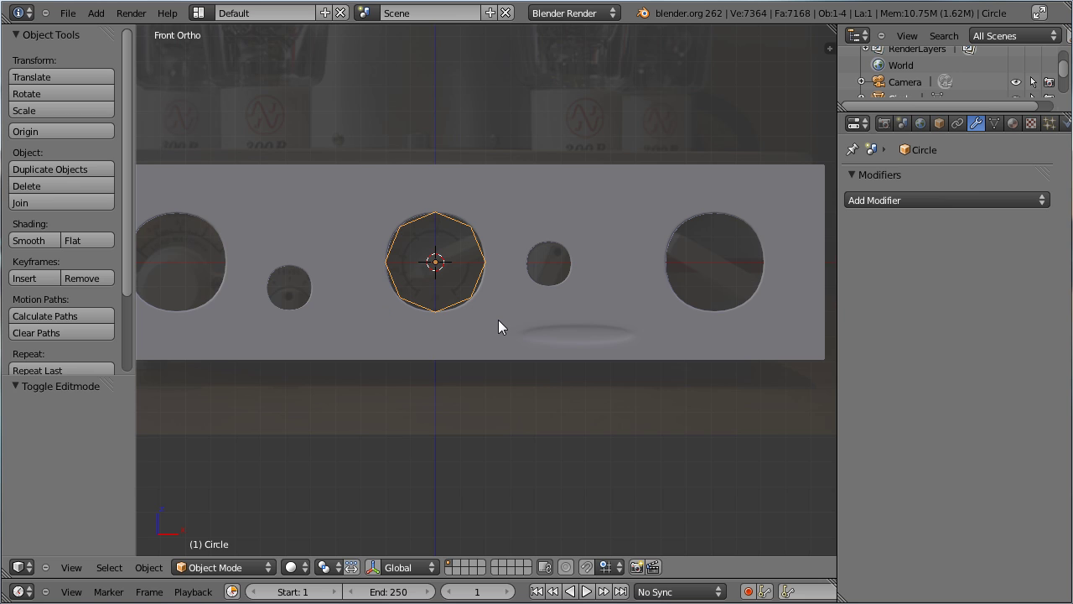
scroll("up", 3)
key("t")
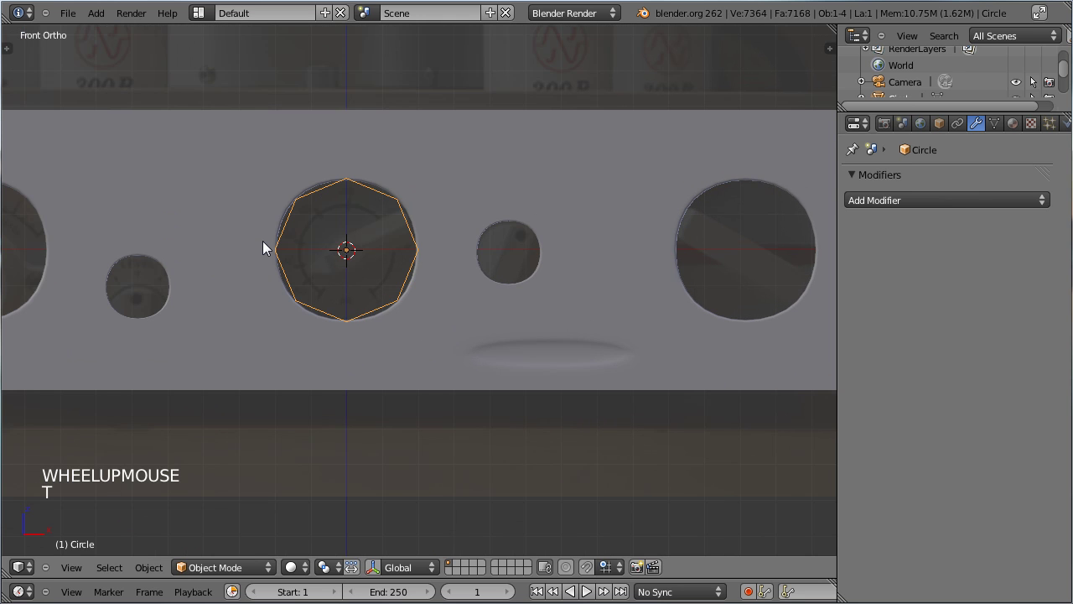
key("ctrl+a")
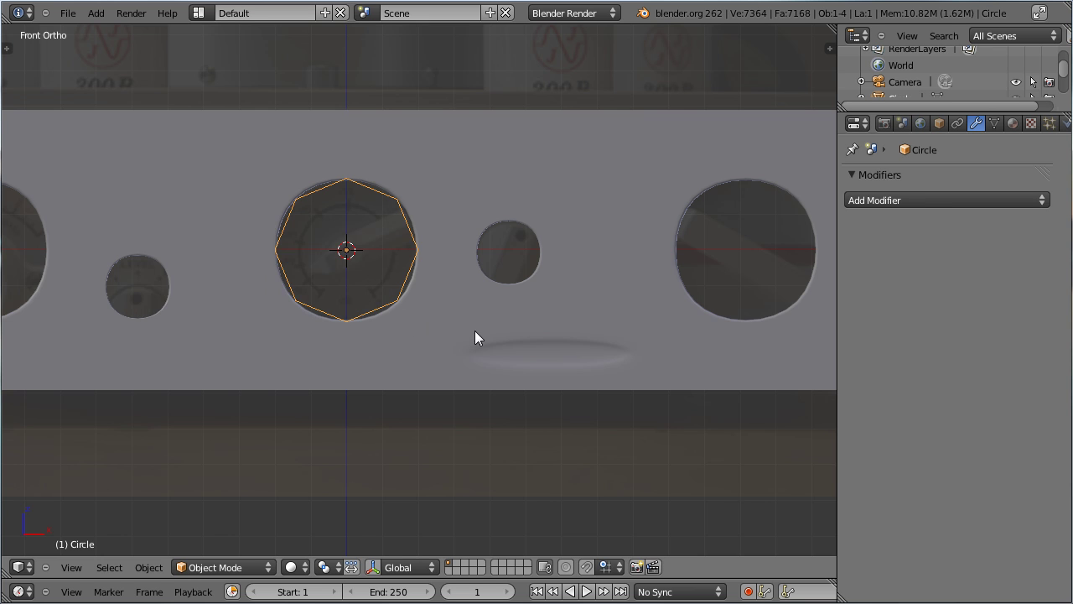
Move and rescale the circle over the left hole, then start rotating its vertices in Edit Mode
middle_click(479, 326)
key("g")
left_click(509, 350)
key("s")
left_click(388, 311)
scroll("up", 3)
middle_click(364, 316)
key("g")
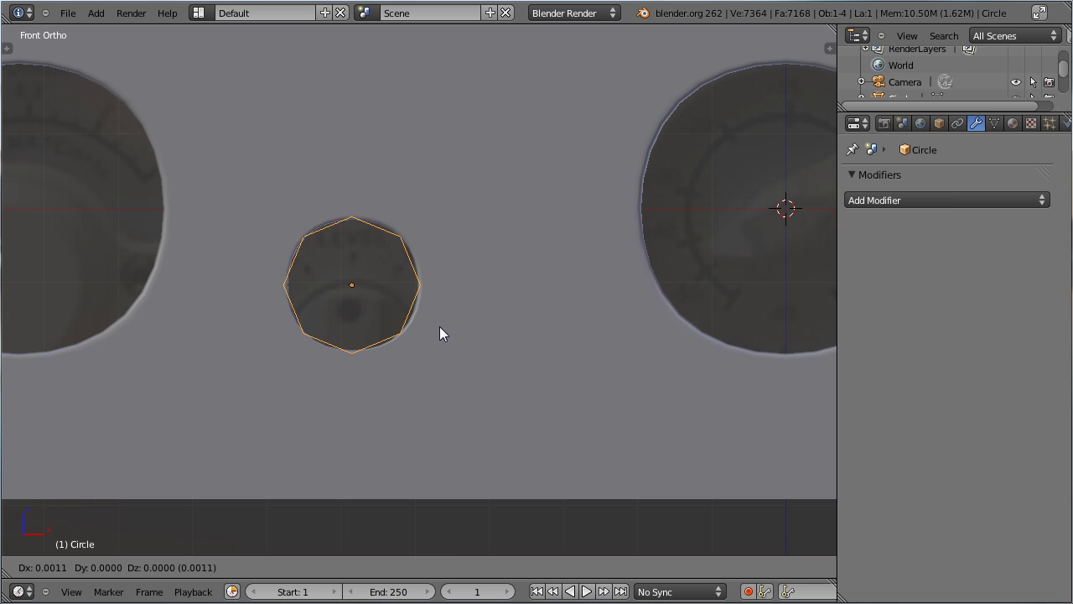
left_click(444, 335)
key("Tab")
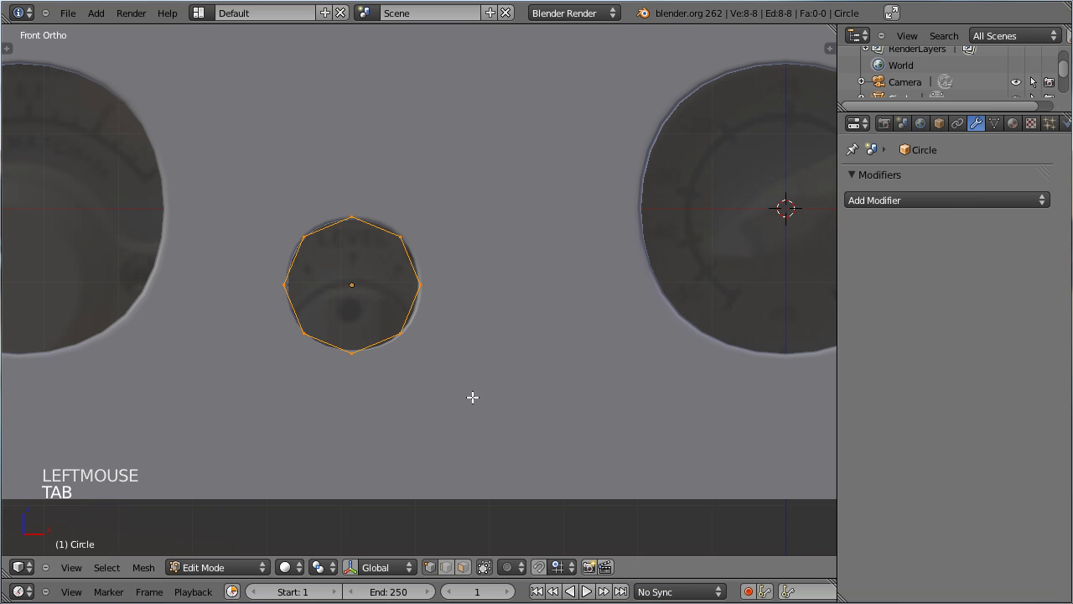
key("r")
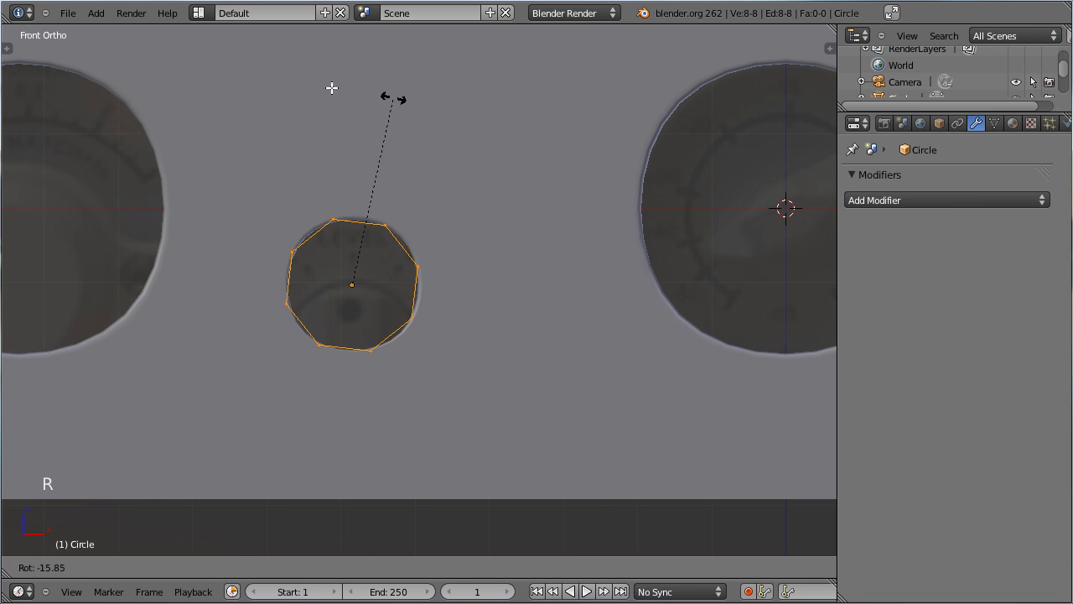
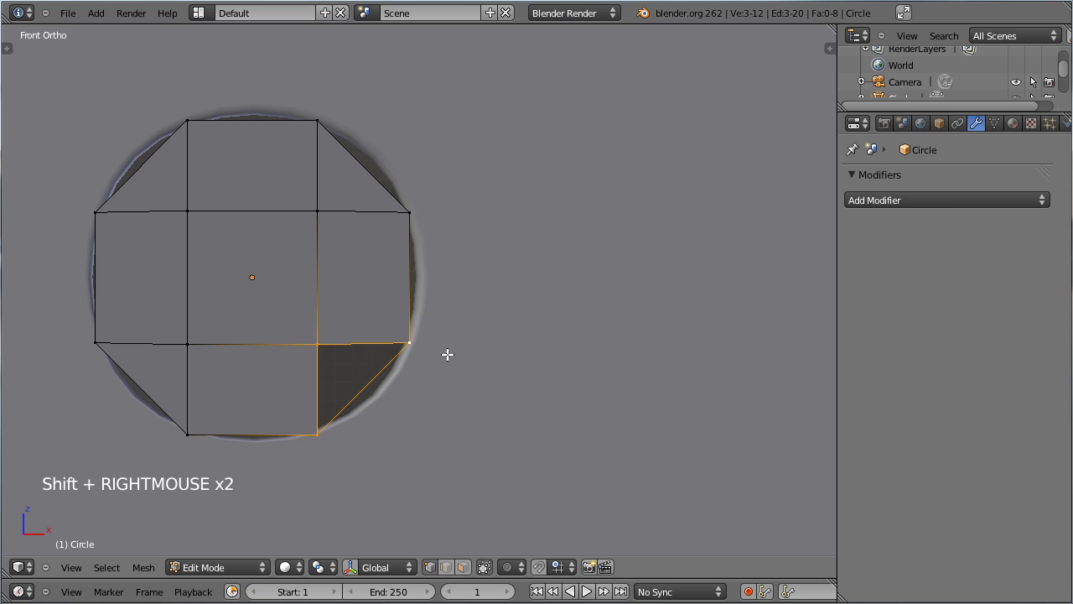
Fill the circle's centre with a face and extrude the disc along its normal for thickness
key("f")
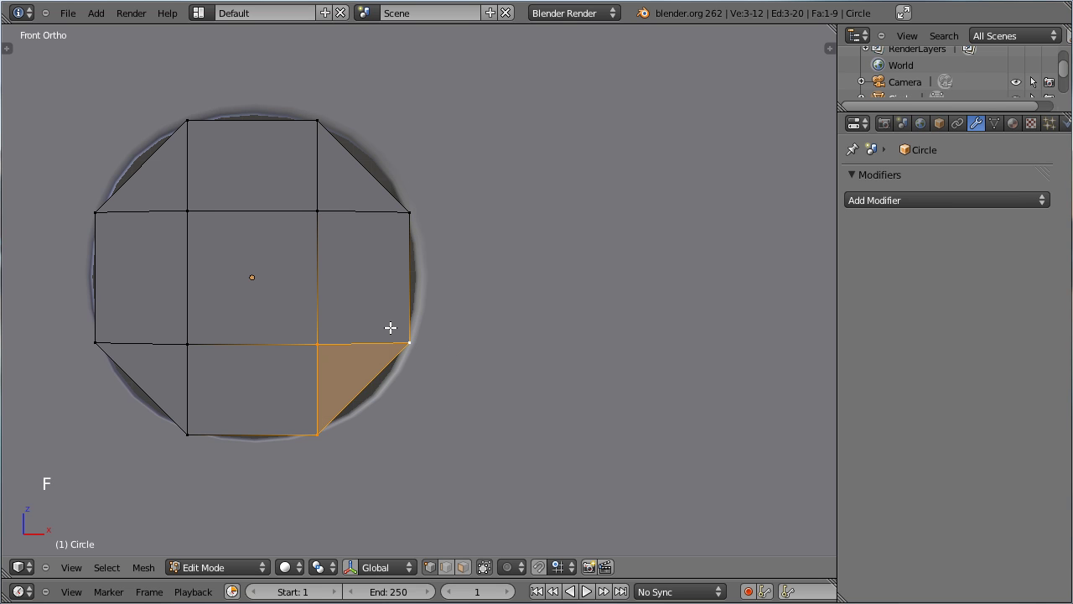
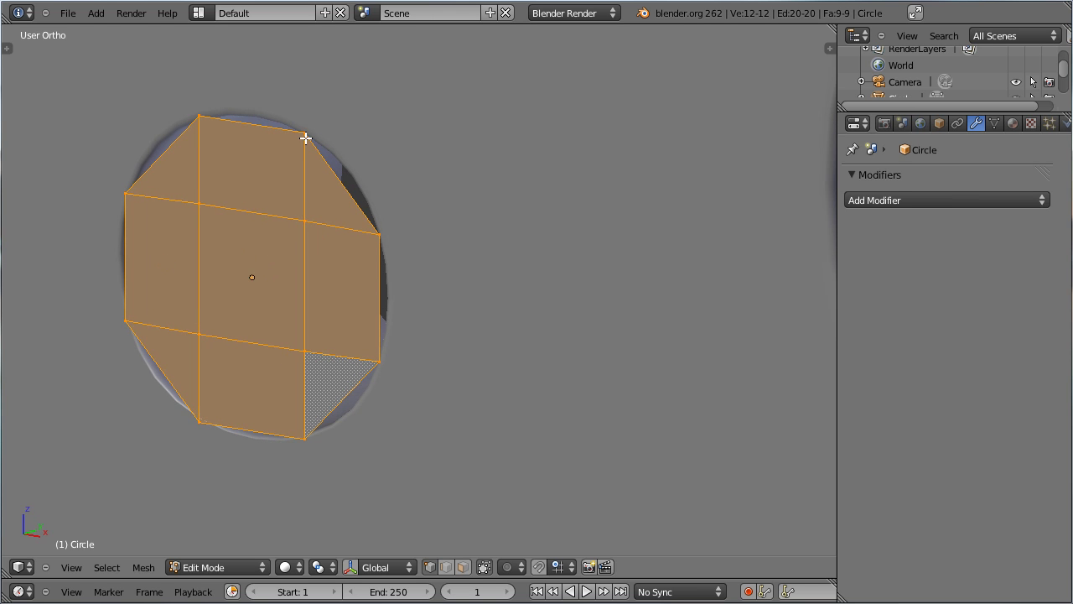
scroll("down", 3)
scroll("down", 3)
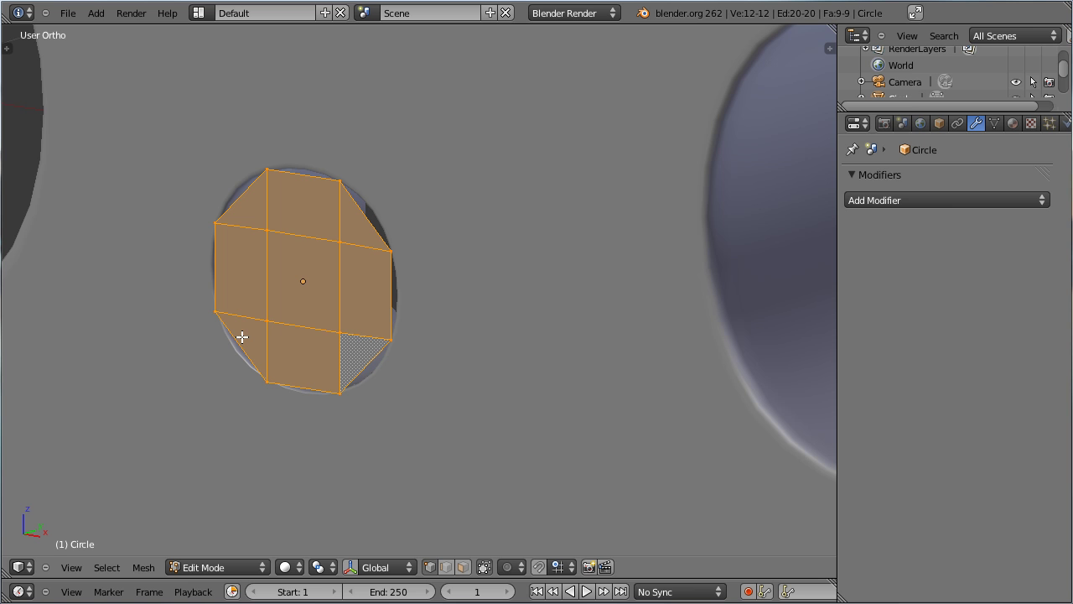
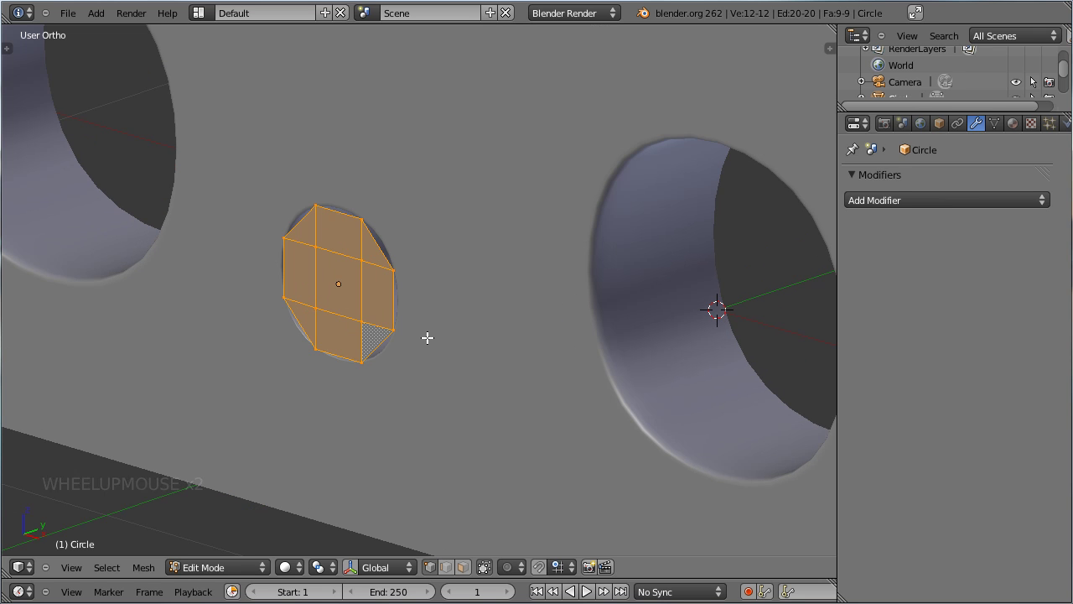
key("e")
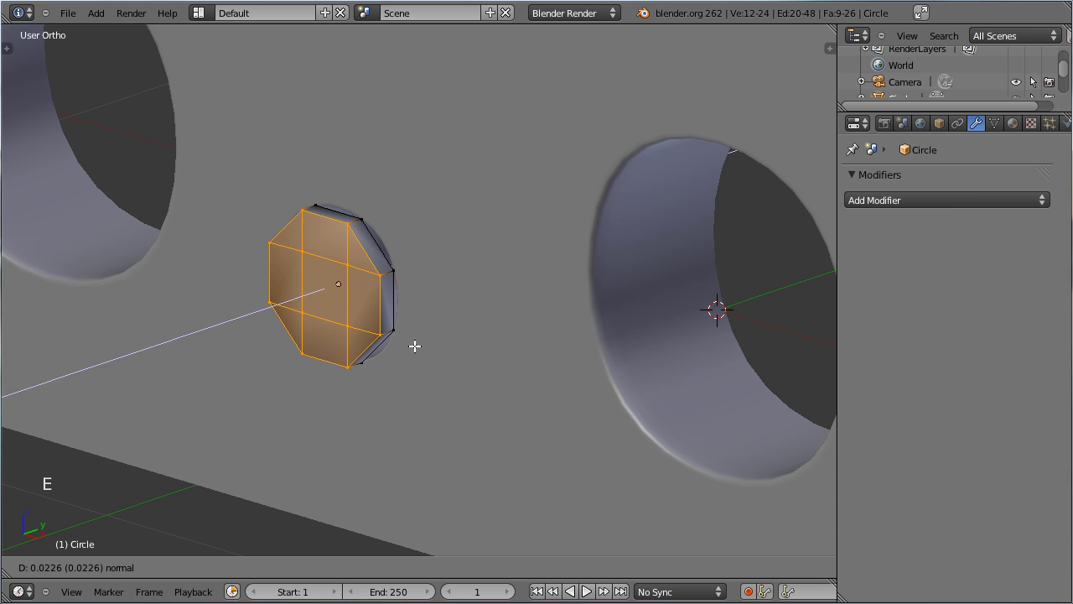
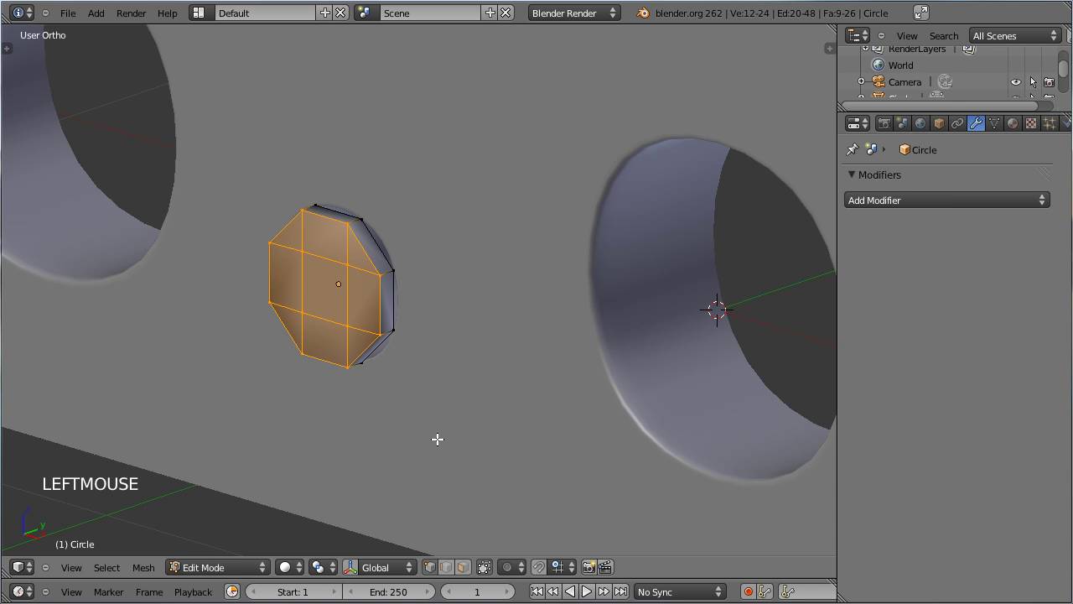
Add a Subdivision Surface modifier with View 3, Render 4 and Optimal Display, then extrude along Y
key("ctrl+2")
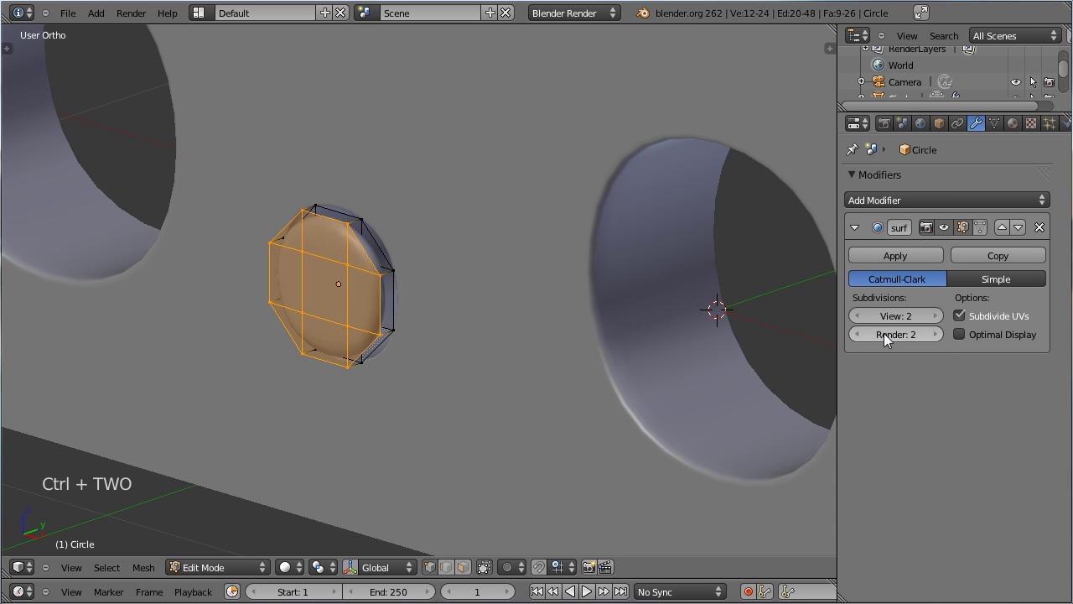
key("Tab")
key("Tab")
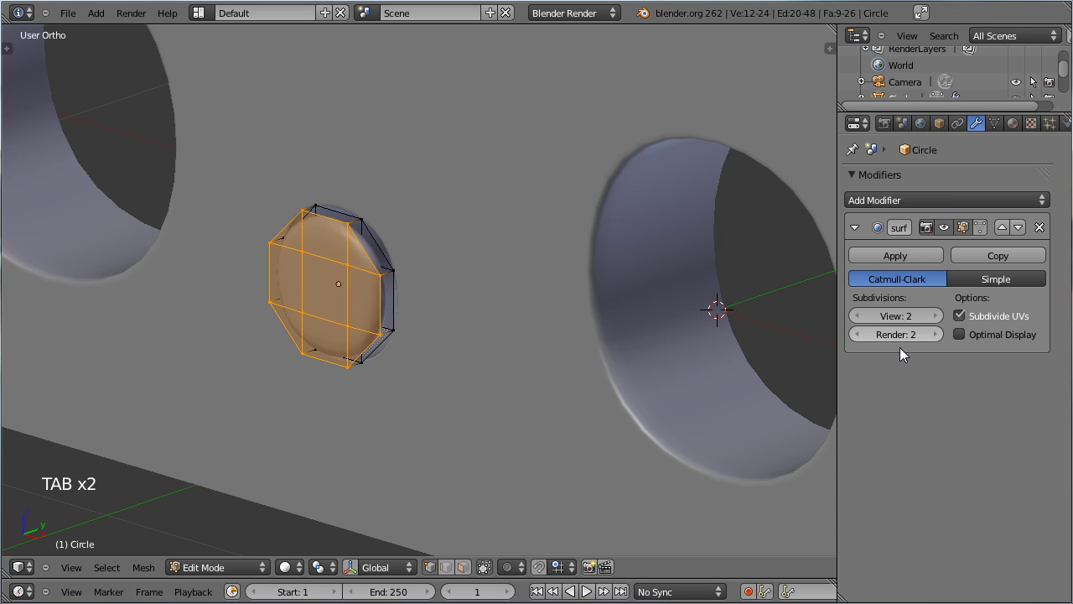
double_click(946, 344)
left_click(942, 324)
left_click(970, 342)
scroll("up", 3)
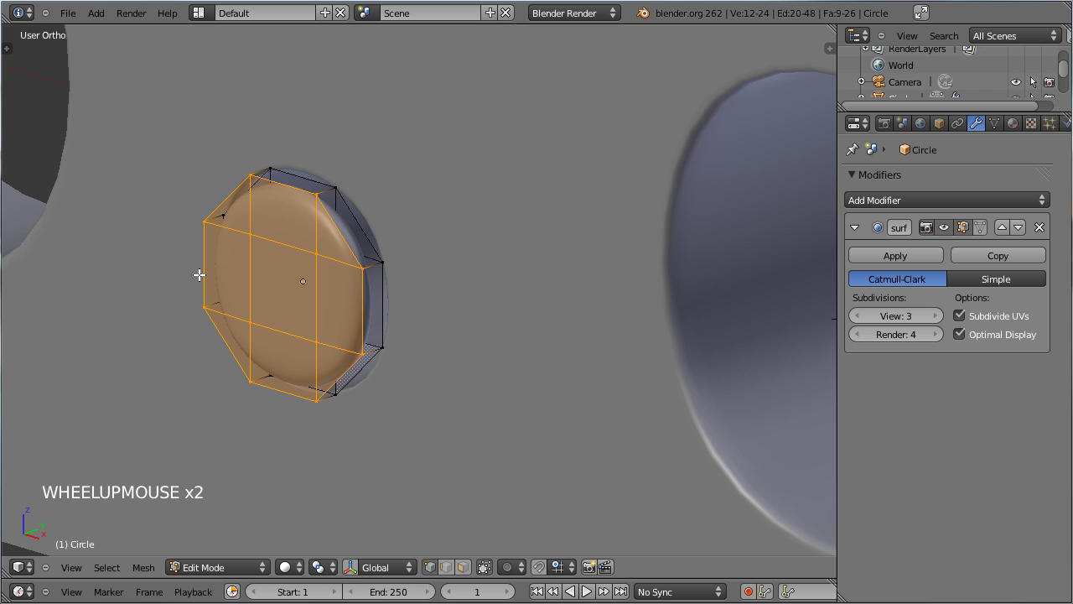
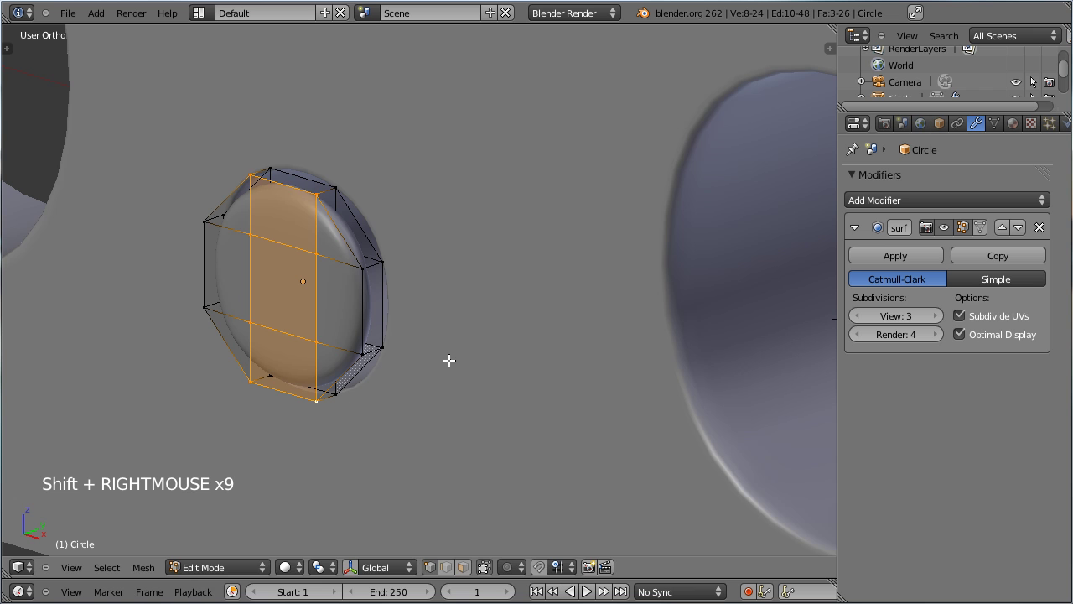
key("e")
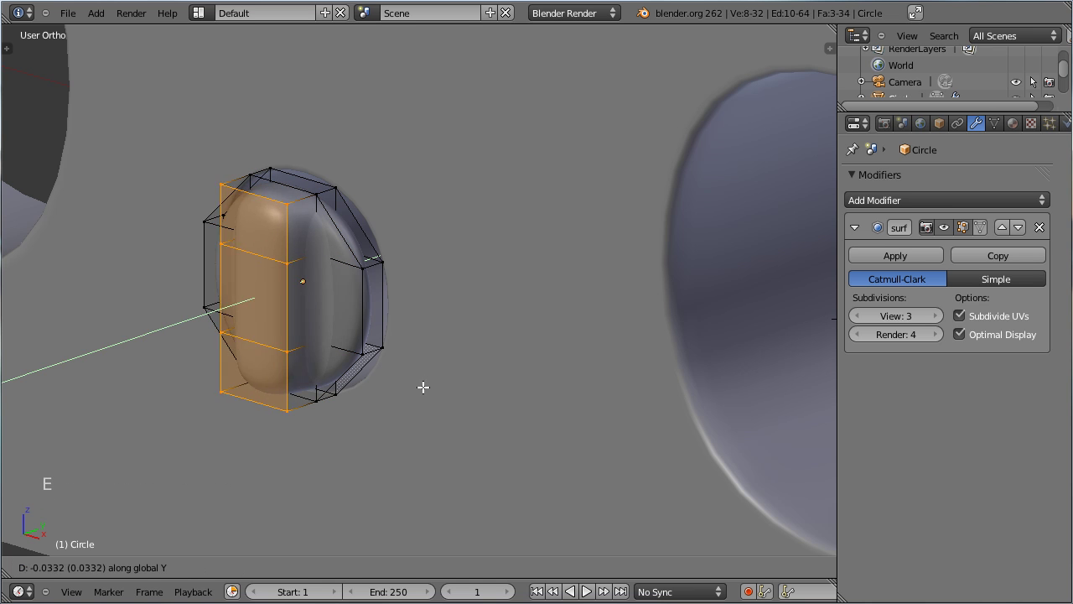
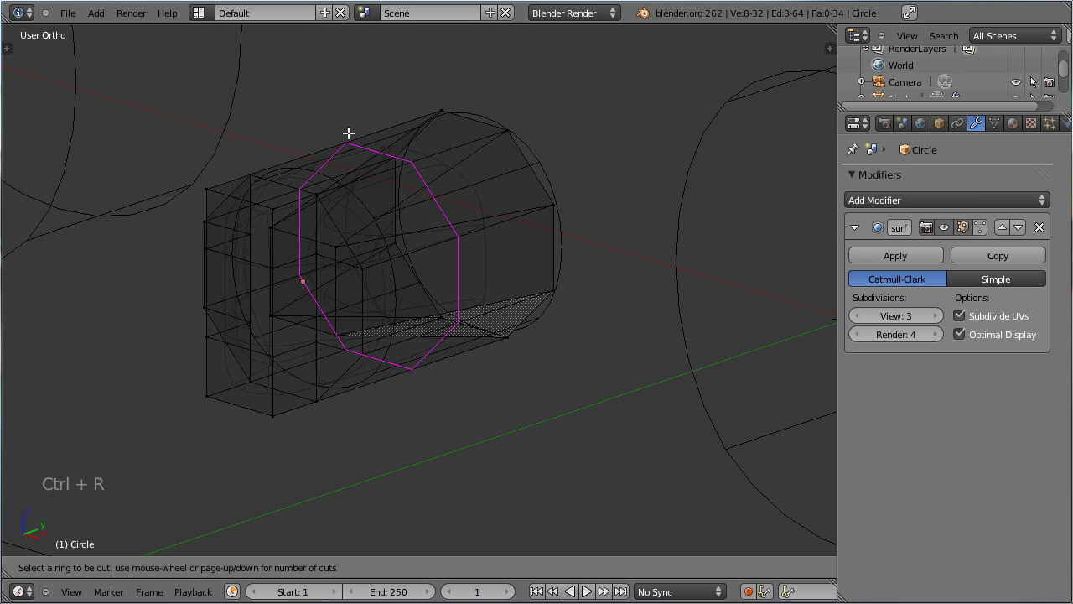
Confirm the new edge loop on the cylinder and hide/reveal geometry to reselect the circle
left_click(440, 117)
key("Tab")
key("z")
middle_click(360, 148)
right_click(429, 126)
key("h")
middle_click(435, 124)
key("alt+h")
right_click(298, 241)
Shift the circle along Y, then in front view select all and scale the mesh by about 1.08
key("g")
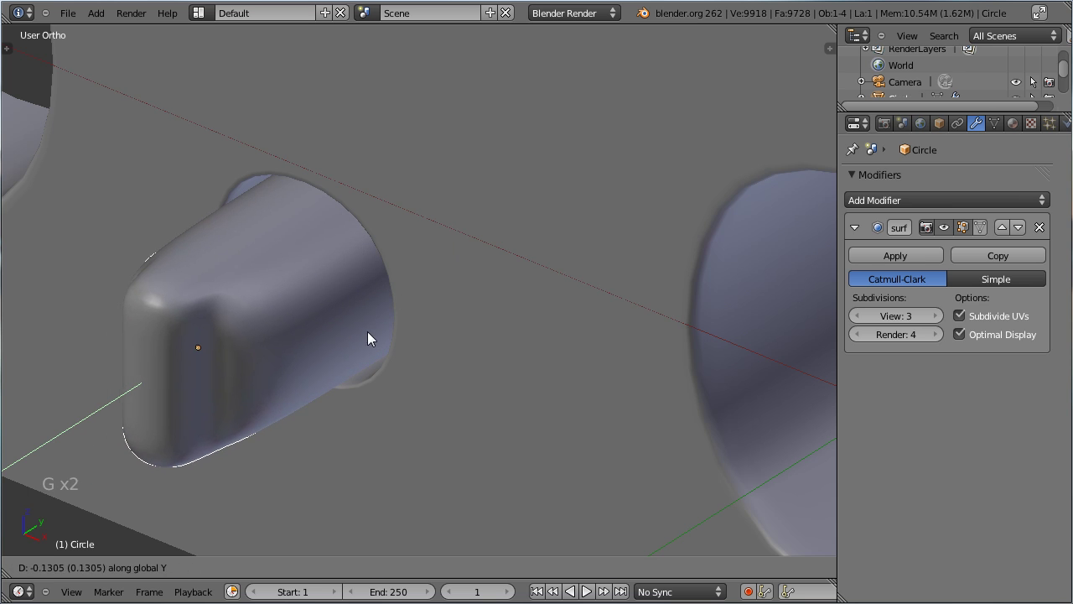
left_click(411, 294)
key("KP_1")
key("Tab")
key("a")
key("s")
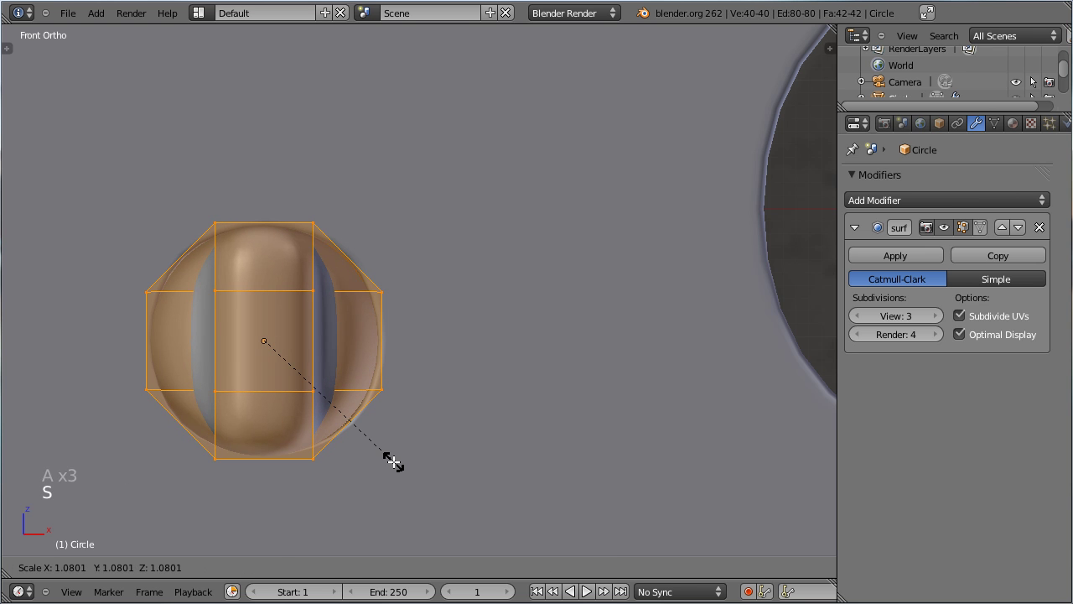
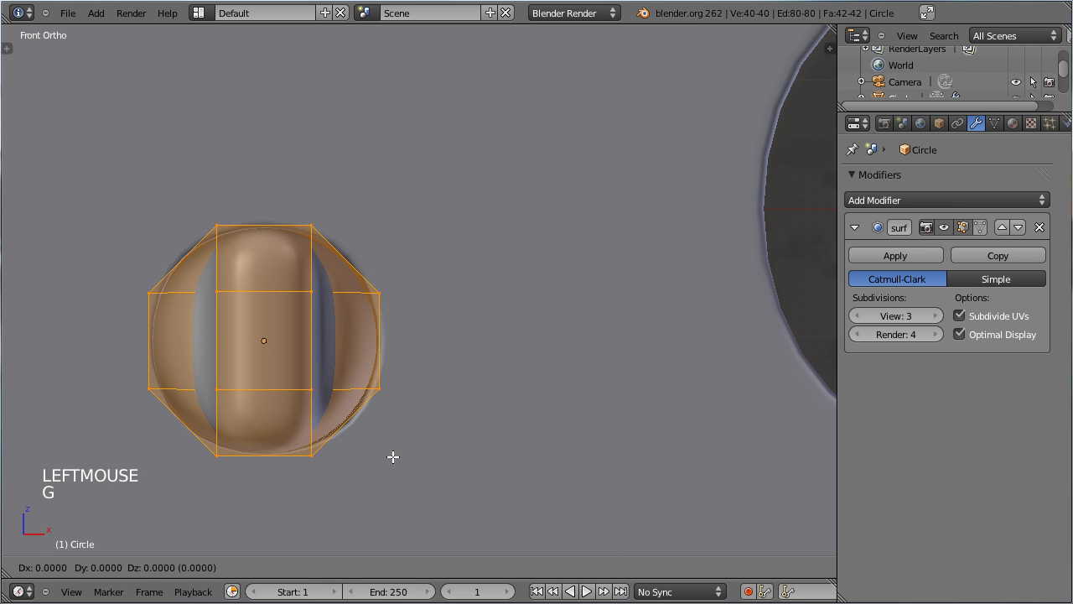
key("z")
key("g")
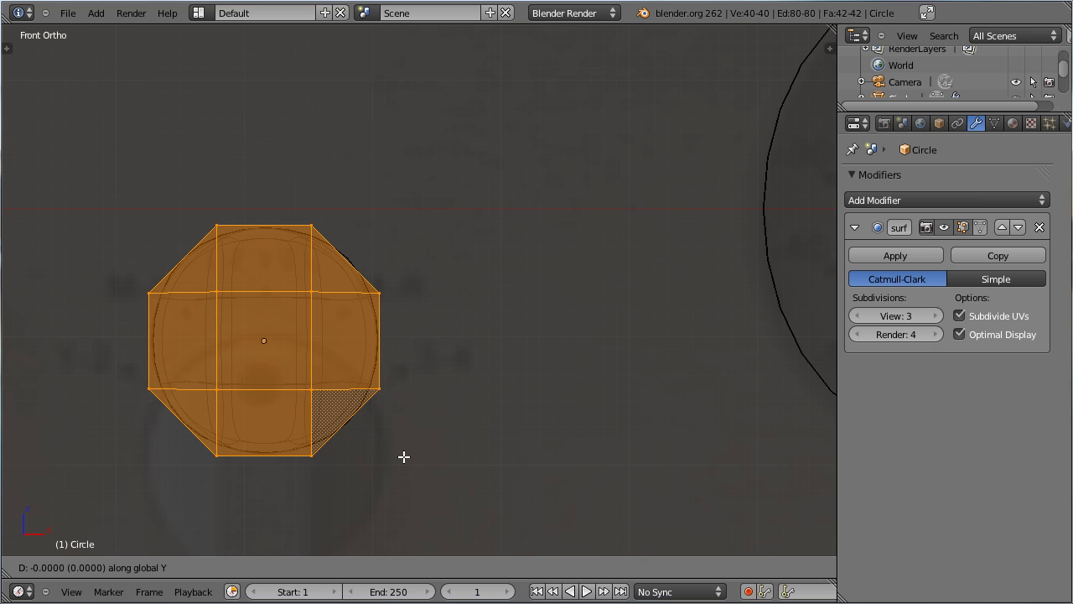
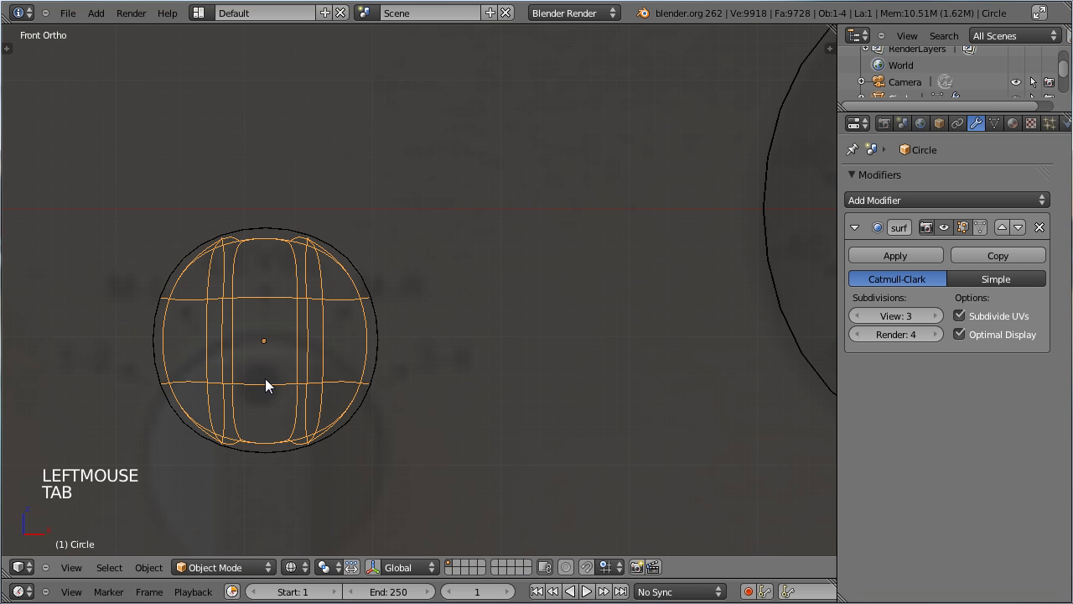
Slide an edge loop along the dial cylinder to tighten its lip, then return to Object Mode
key("z")
middle_click(253, 343)
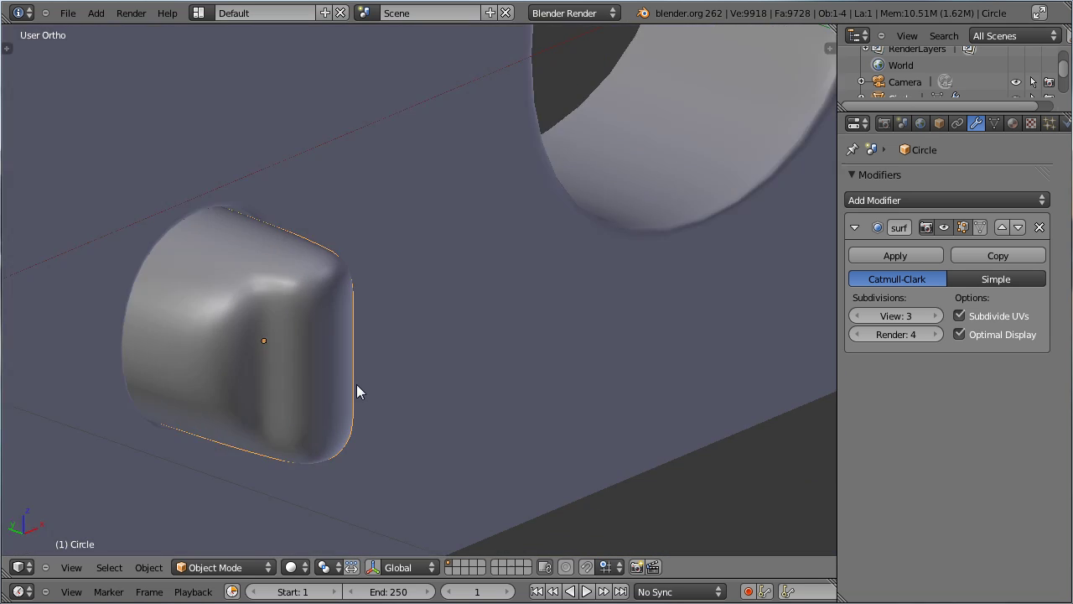
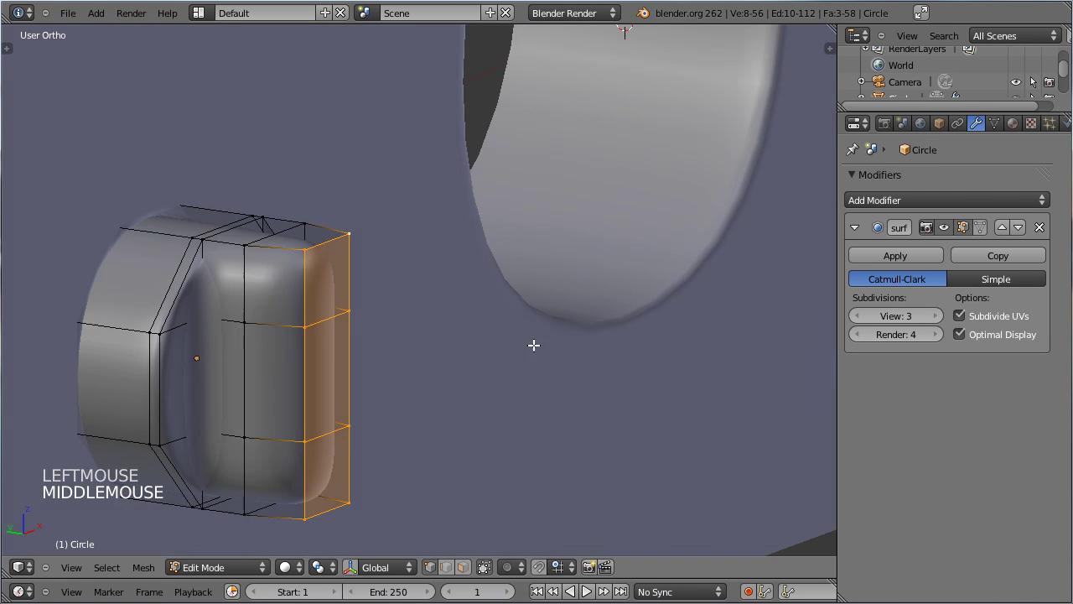
key("ctrl+r")
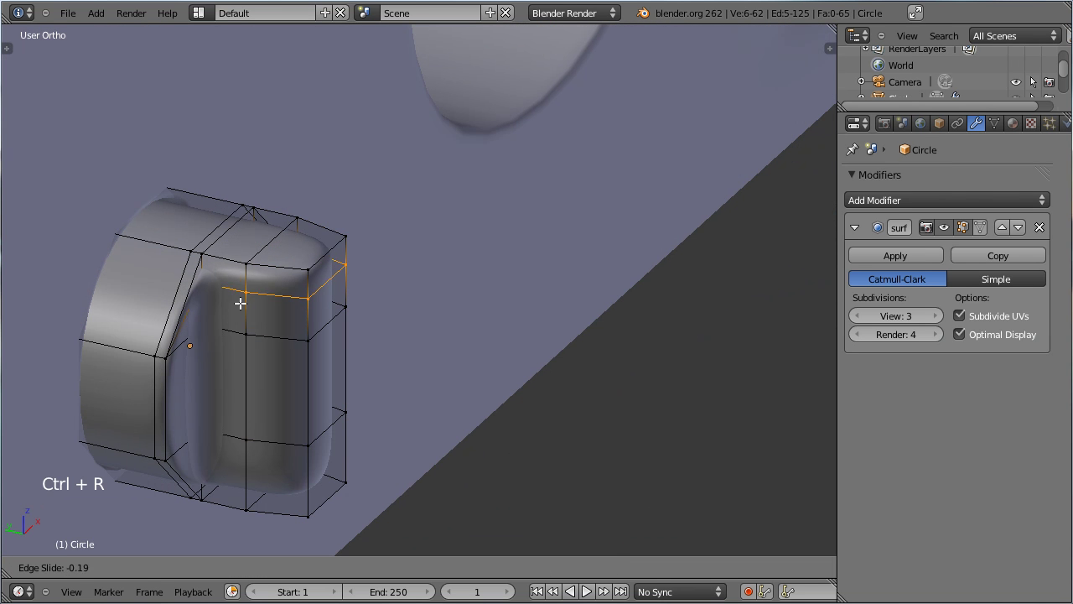
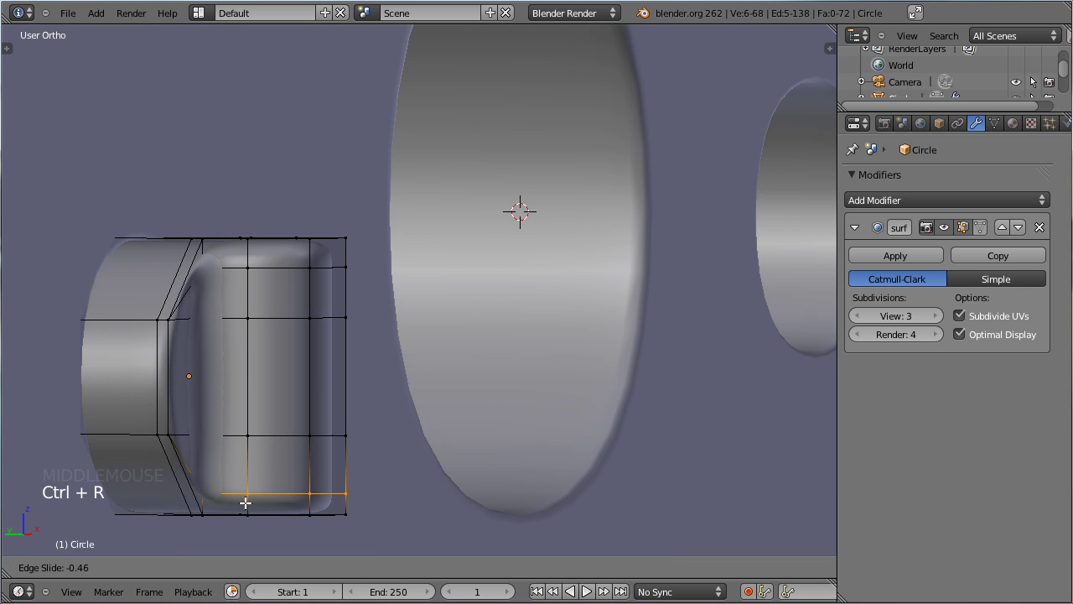
left_click(258, 498)
key("Tab")
middle_click(453, 393)
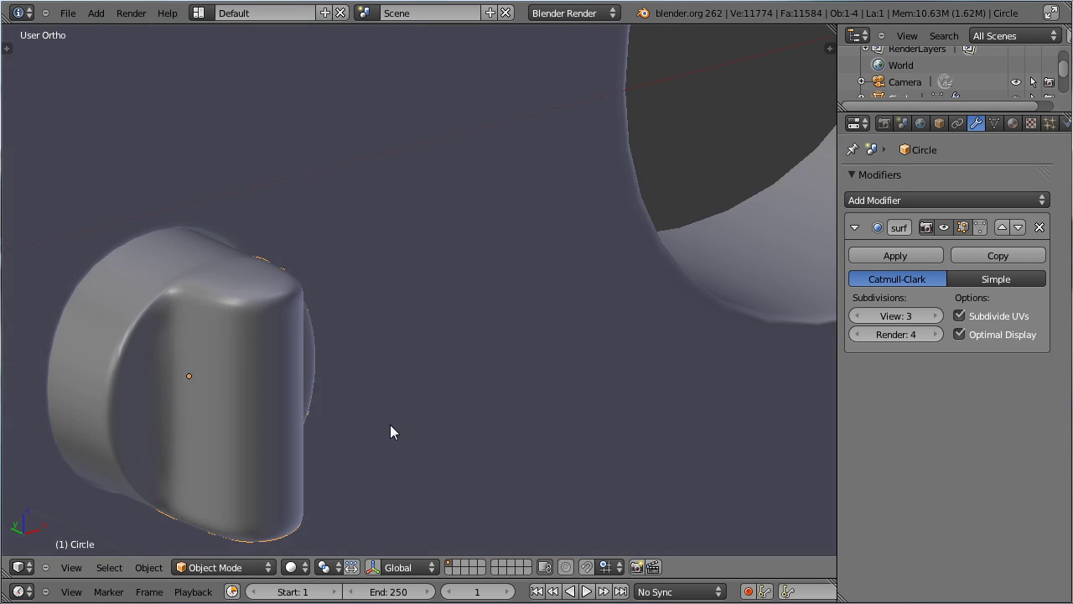
scroll("down", 3)
middle_click(361, 382)
scroll("down", 3)
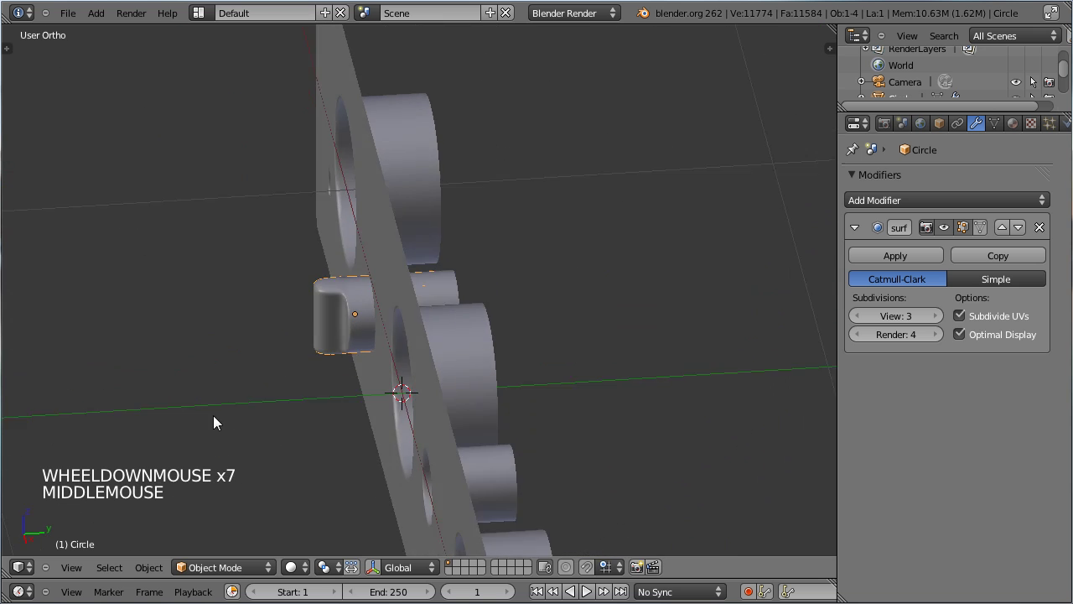
Nudge the dial cylinder about 0.027 along Y, then look at the panel through the scene camera
key("g")
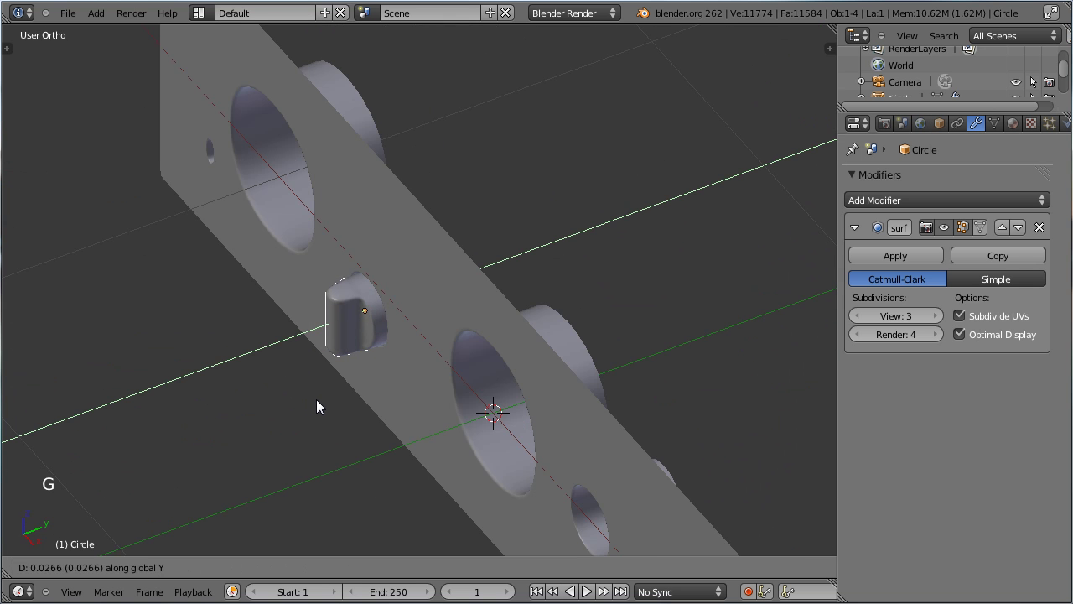
left_click(327, 405)
middle_click(314, 385)
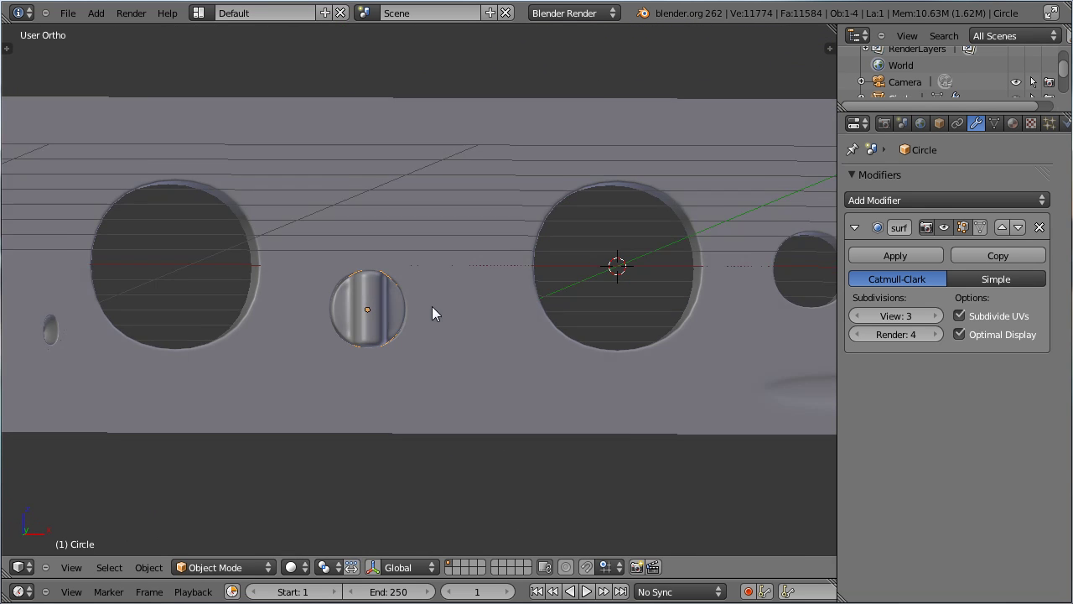
scroll("down", 3)
middle_click(508, 194)
scroll("down", 3)
key("KP_1")
middle_click(540, 222)
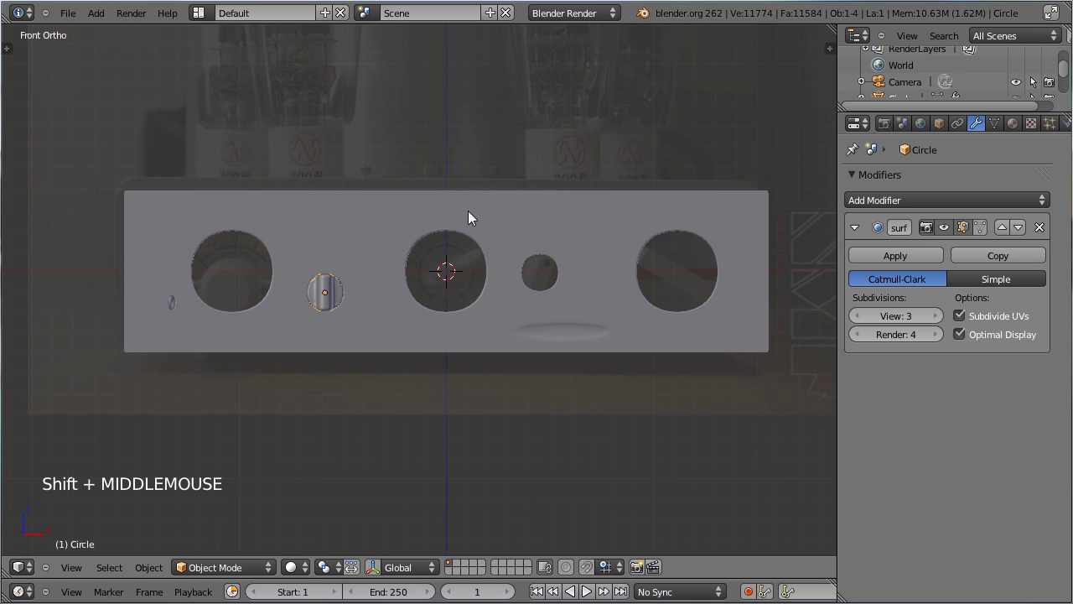
key("ctrl+alt+KP_0")
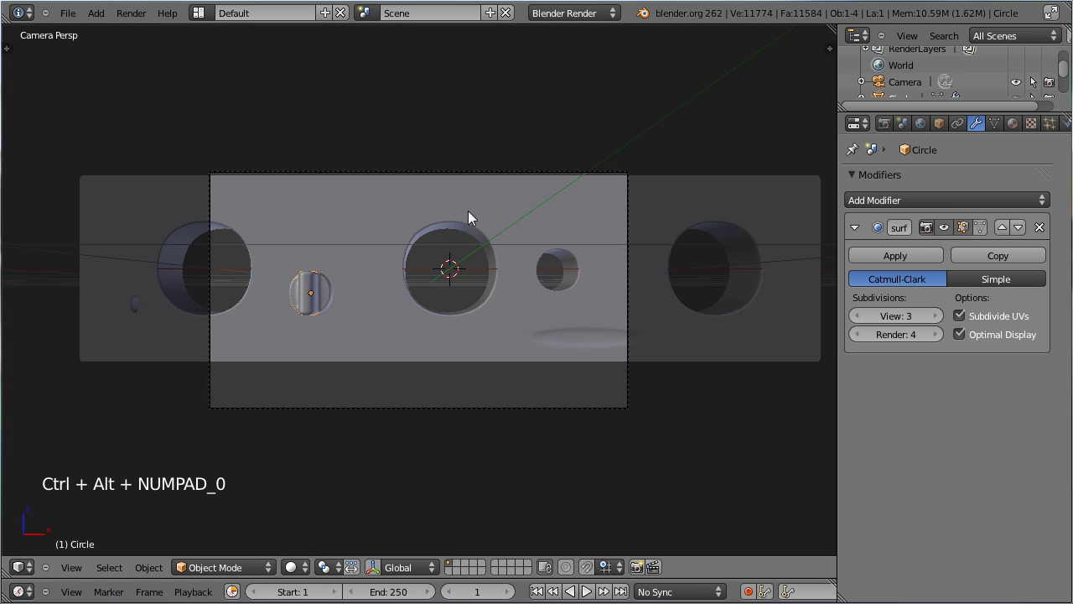
Select the camera, move it along its local Z and tilt it around its local X
right_click(453, 413)
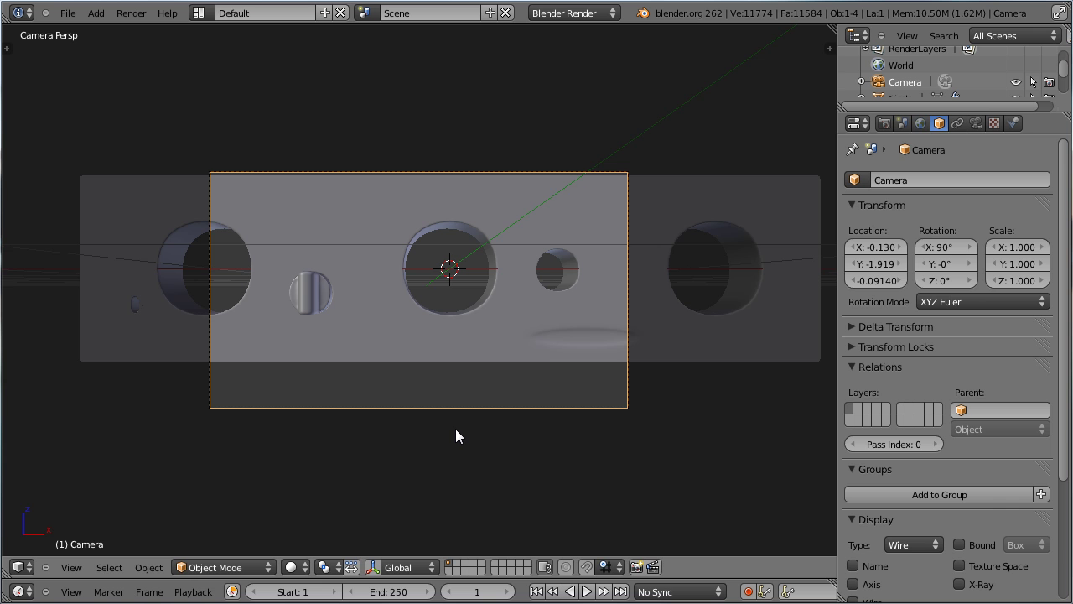
key("g")
left_click(465, 411)
key("g")
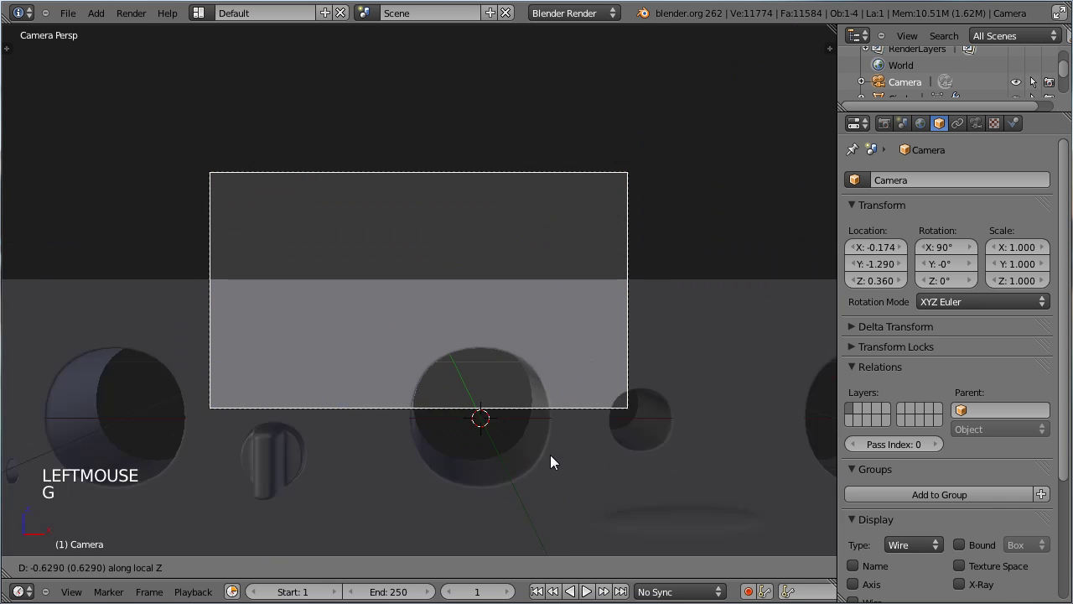
left_click(594, 545)
key("r")
left_click(707, 487)
key("r")
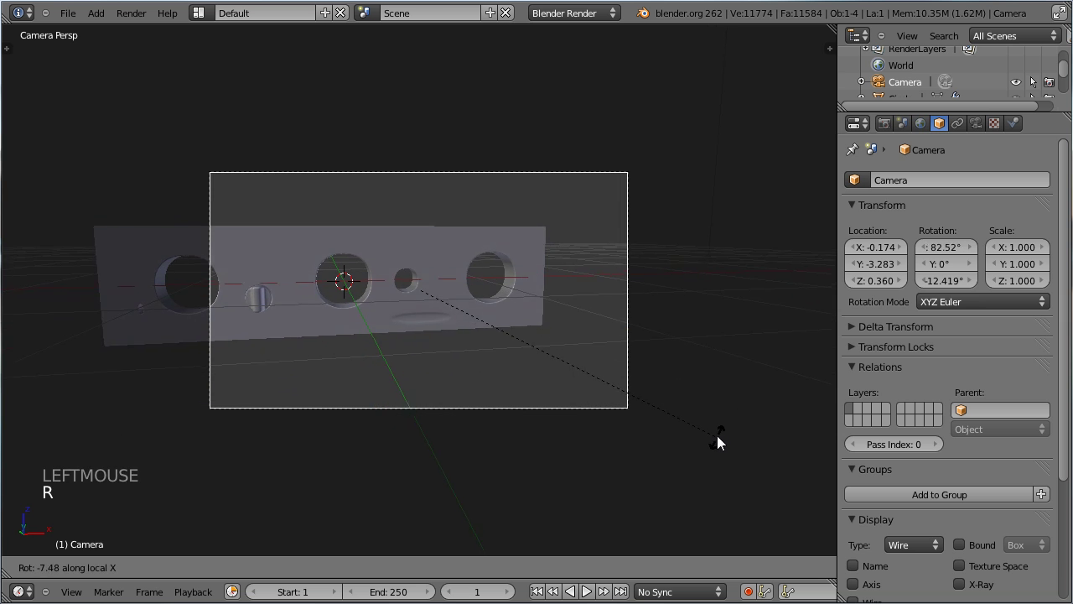
left_click(726, 433)
Refine the camera position and angle to frame the panel at about (-1.57, -3.46, 0.61), then save
key("g")
left_click(682, 418)
key("r")
left_click(625, 429)
key("g")
left_click(628, 410)
key("g")
left_click(764, 458)
key("g")
left_click(701, 451)
key("ctrl+s")
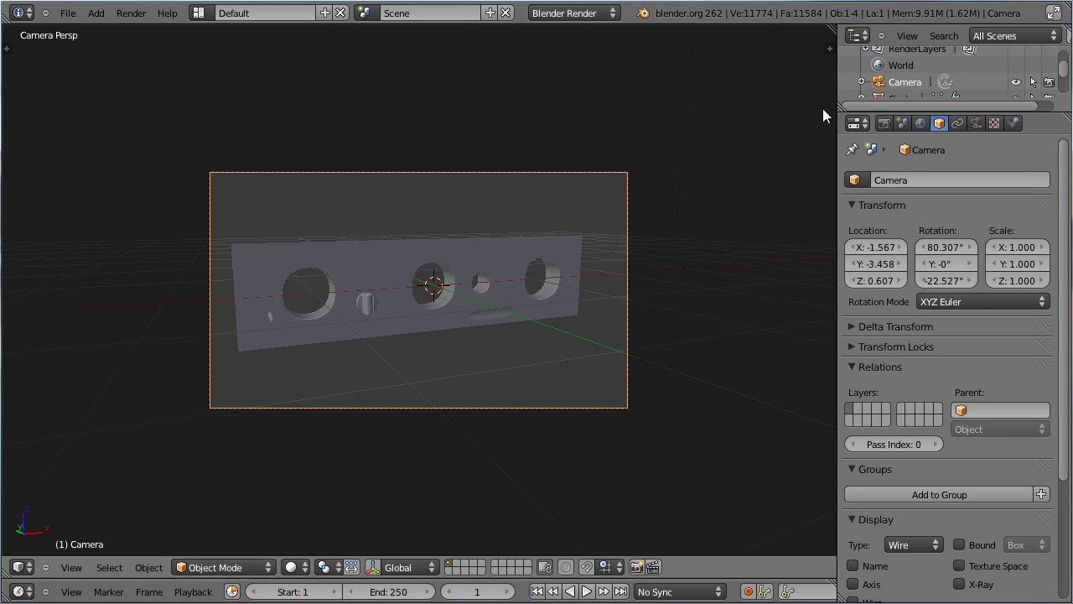
Enable world Ambient Occlusion at factor 0.50
left_click(888, 128)
left_click(929, 131)
left_click(878, 451)
left_click(898, 480)
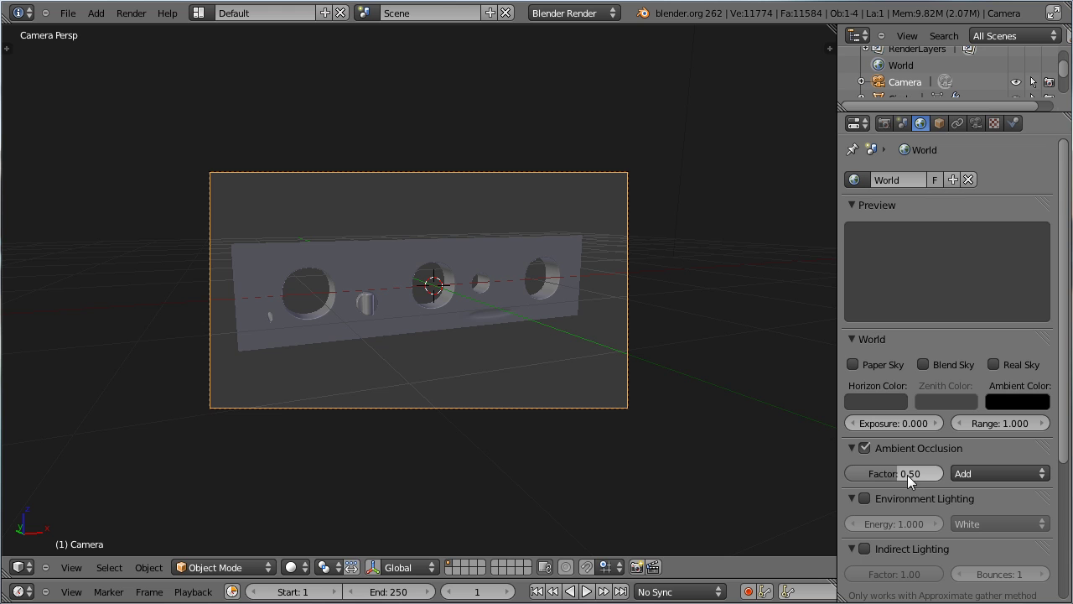
Render a test image with ambient occlusion, close it, and return the Circle to front view
right_click(696, 80)
right_click(699, 76)
right_click(701, 78)
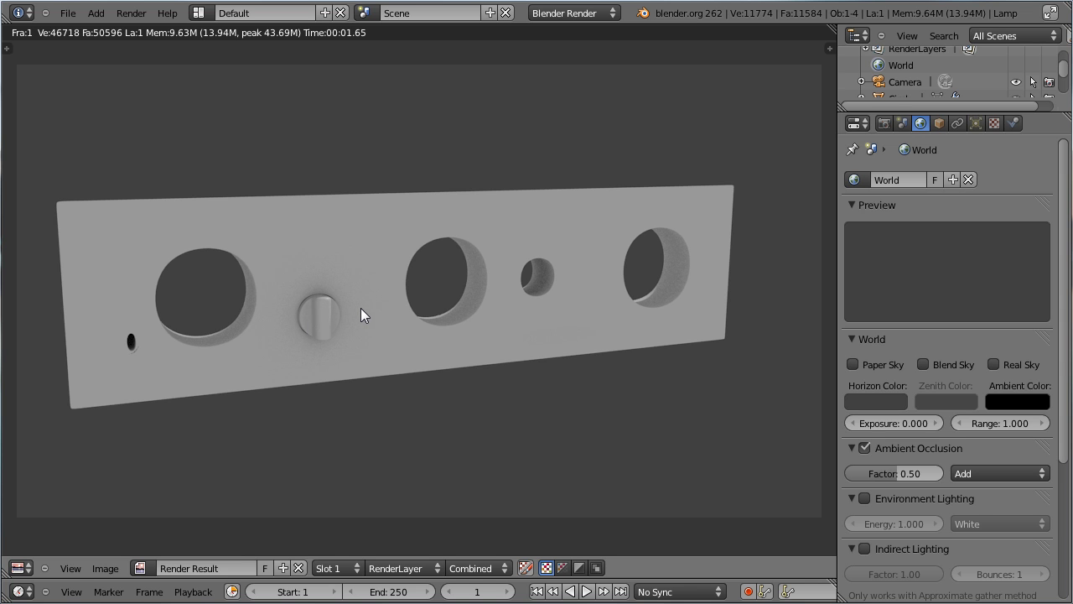
key("Escape")
right_click(384, 311)
key("KP_1")
scroll("up", 3)
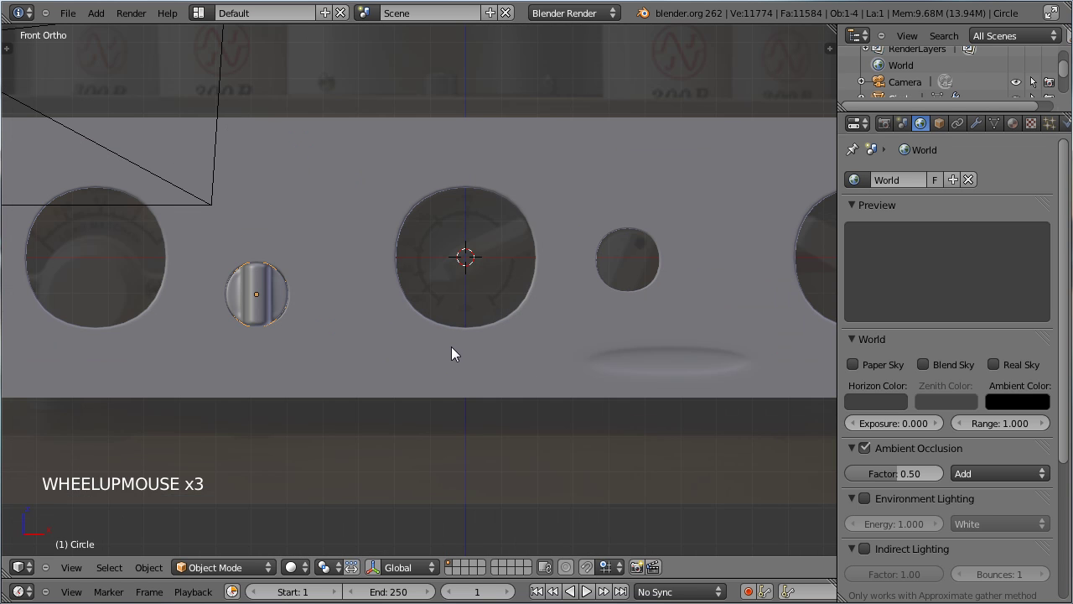
key("alt+d")
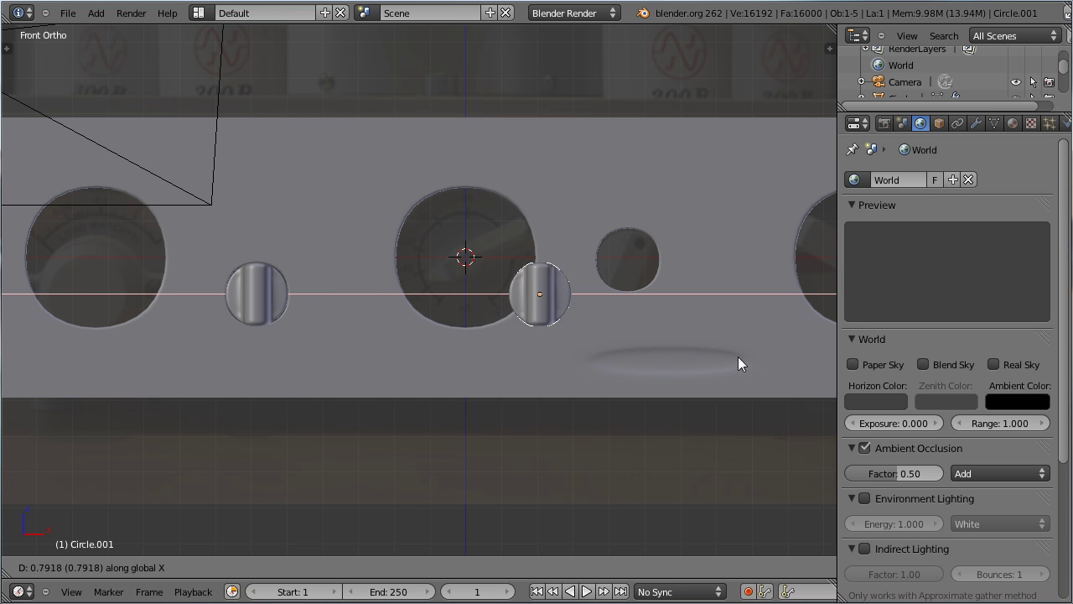
left_click(827, 363)
key("g")
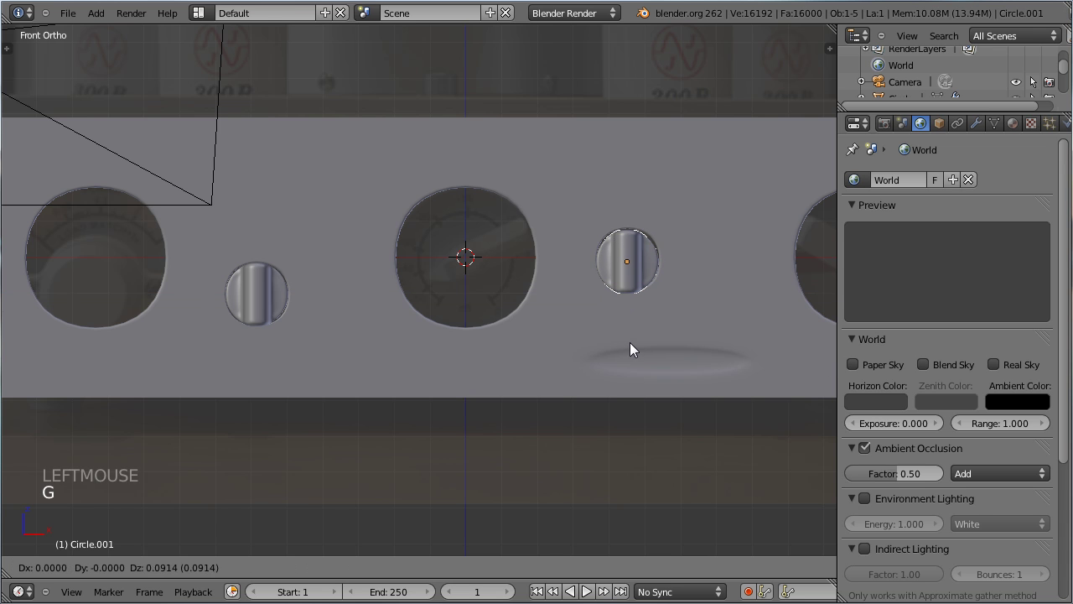
left_click(648, 349)
scroll("up", 3)
middle_click(702, 337)
scroll("up", 3)
middle_click(635, 370)
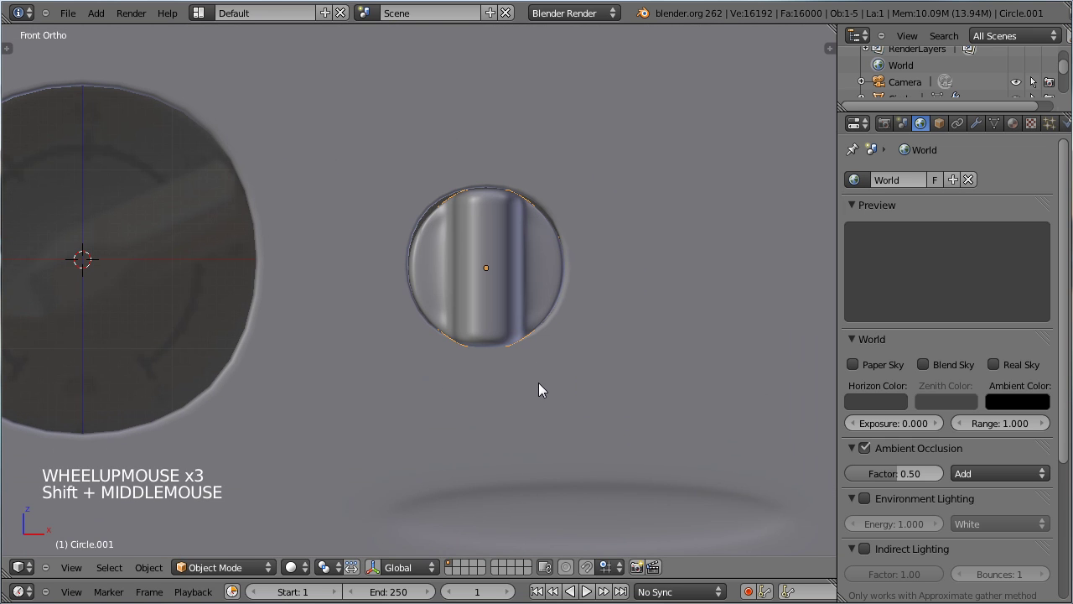
key("g")
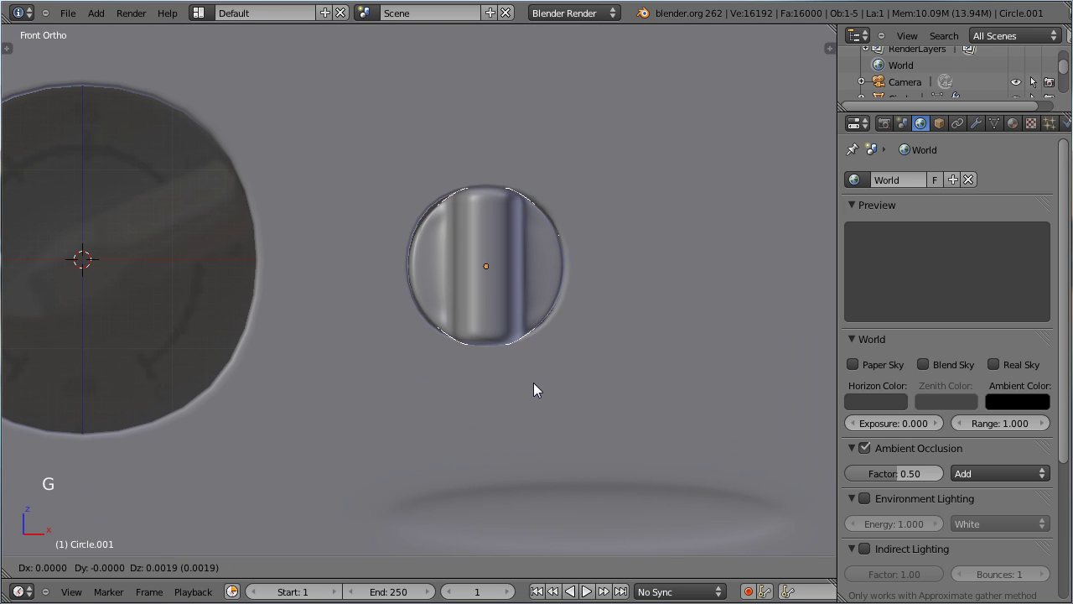
left_click(538, 391)
scroll("down", 3)
middle_click(305, 309)
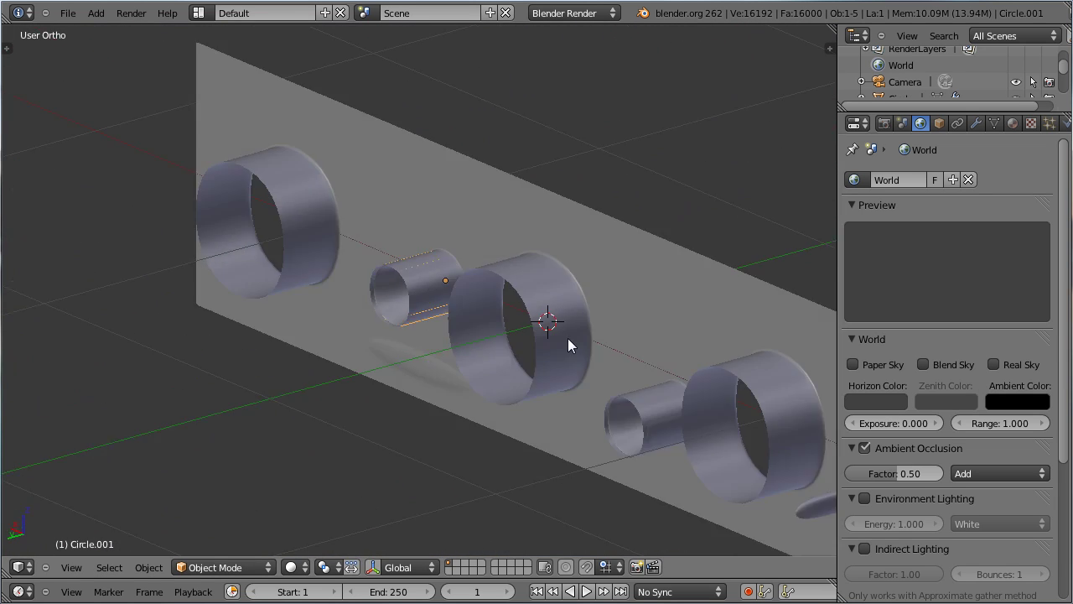
key("Tab")
Select the hole rims in Edit Mode and start moving them along global Y
key("Tab")
right_click(270, 208)
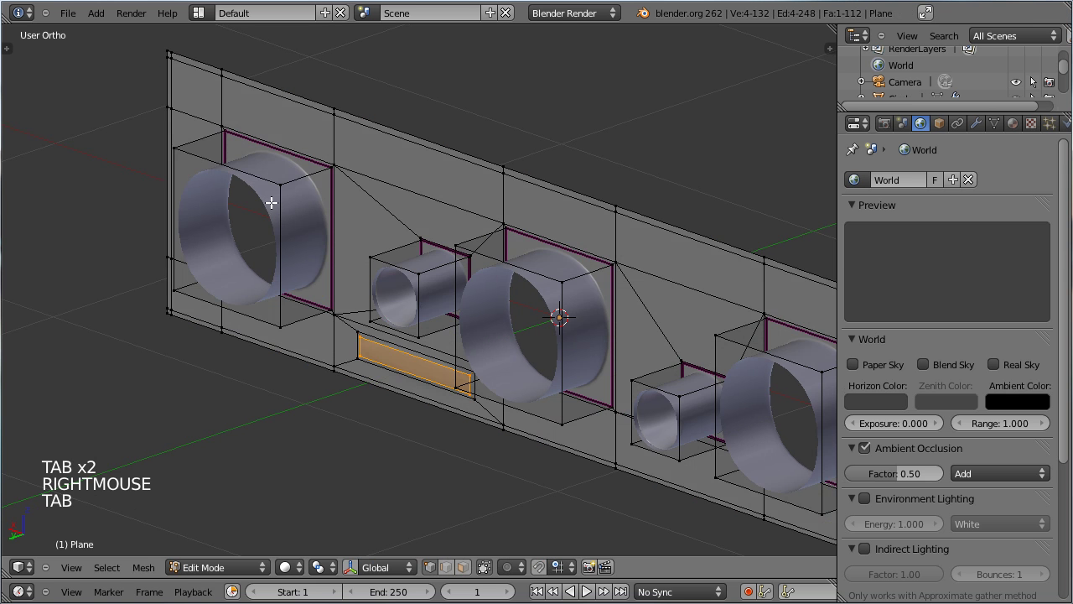
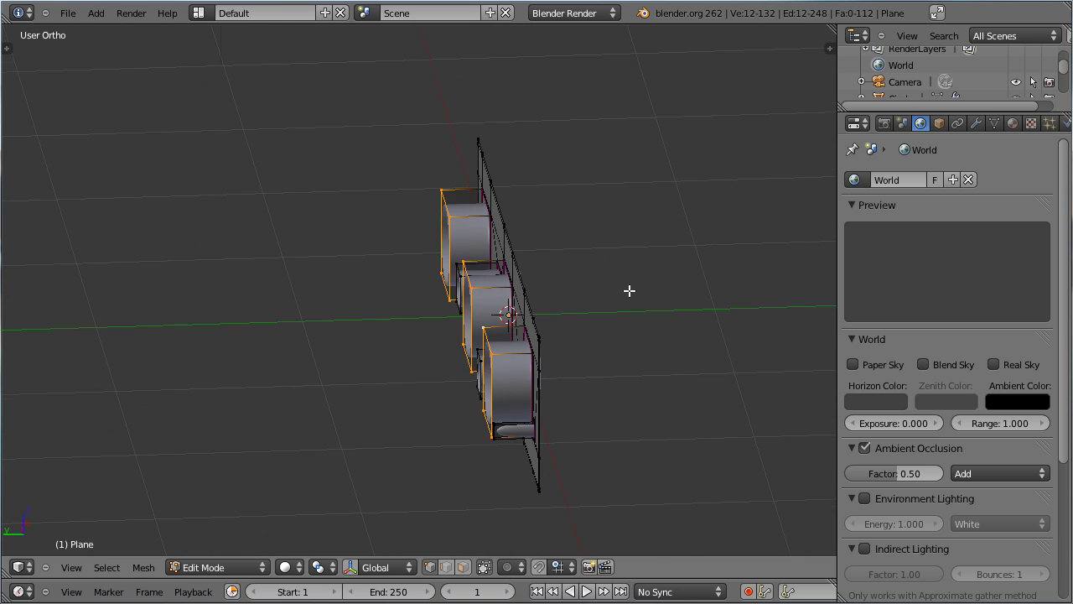
key("g")
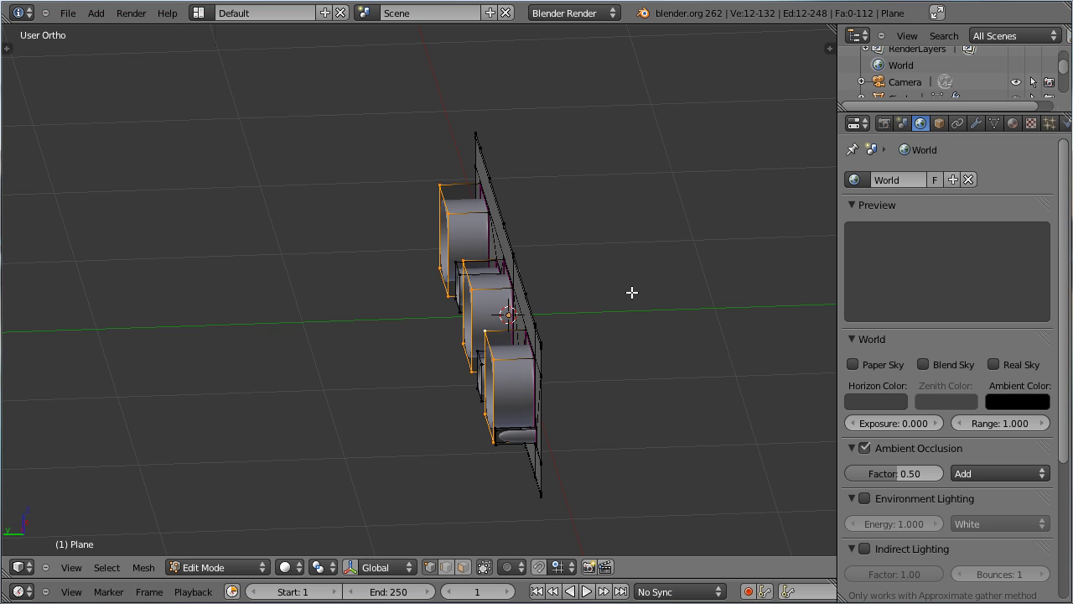
key("g")
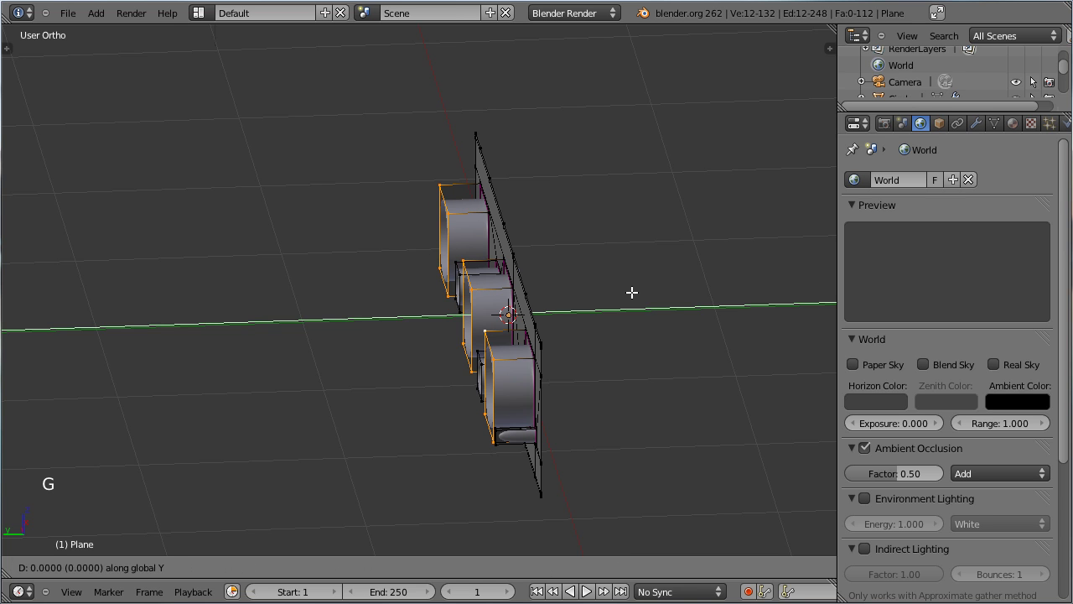
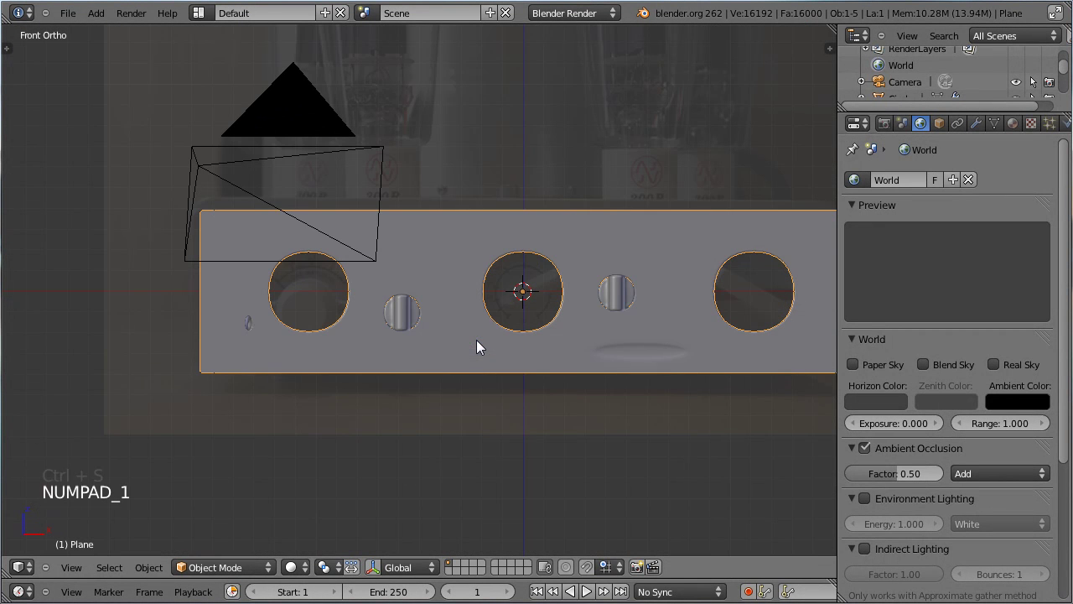
Rename the left knob object to Bouton_1 in its Object properties
right_click(423, 327)
right_click(443, 339)
right_click(403, 322)
right_click(446, 332)
left_click(949, 130)
left_click(920, 183)
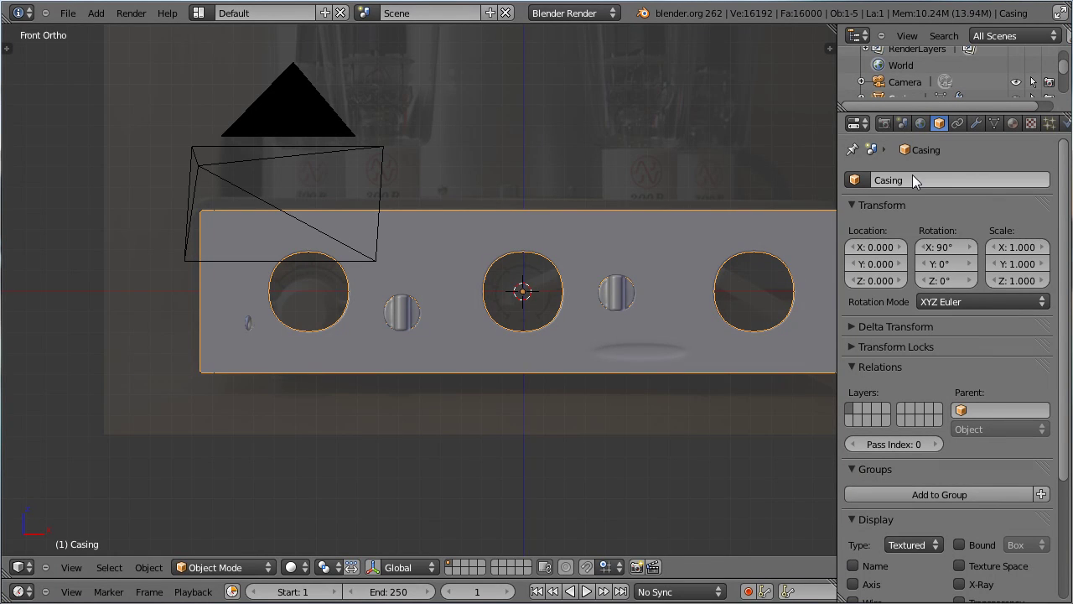
right_click(400, 323)
left_click(925, 184)
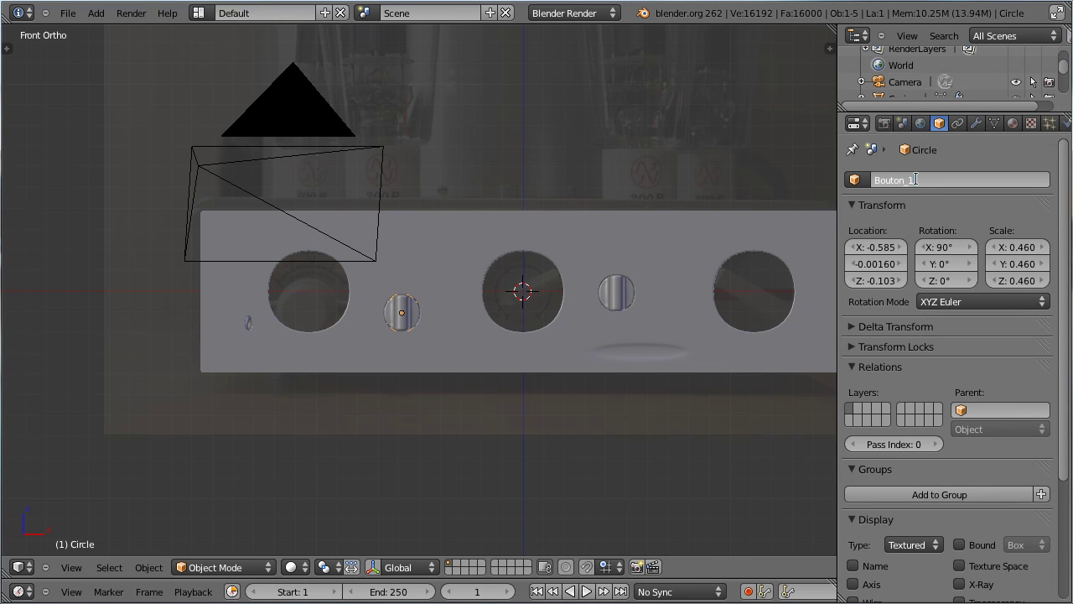
Rename the small middle knob object to Bouton_2
right_click(635, 245)
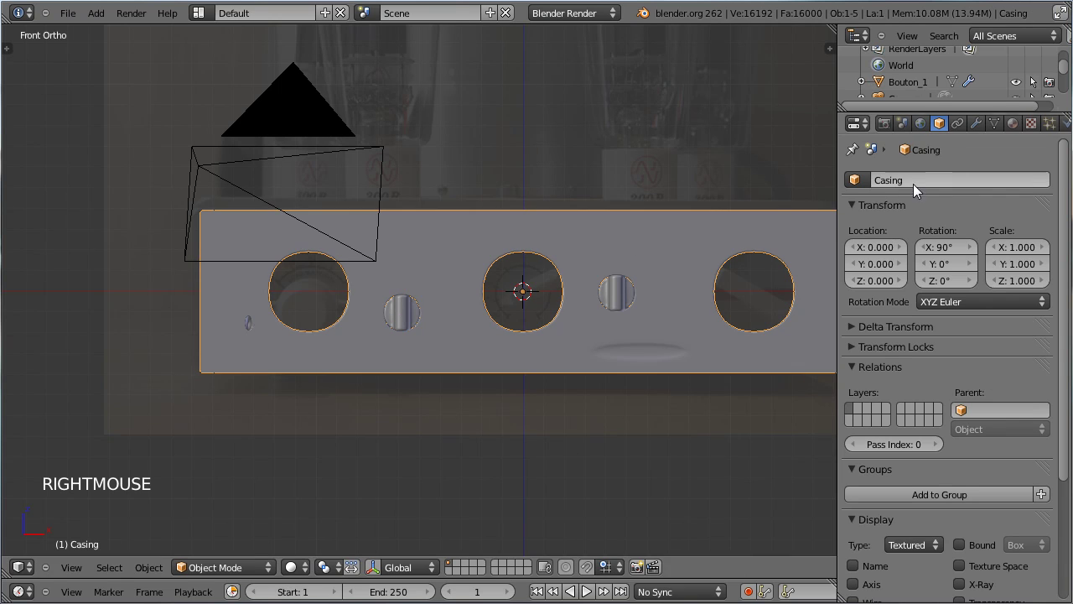
right_click(604, 299)
left_click(975, 189)
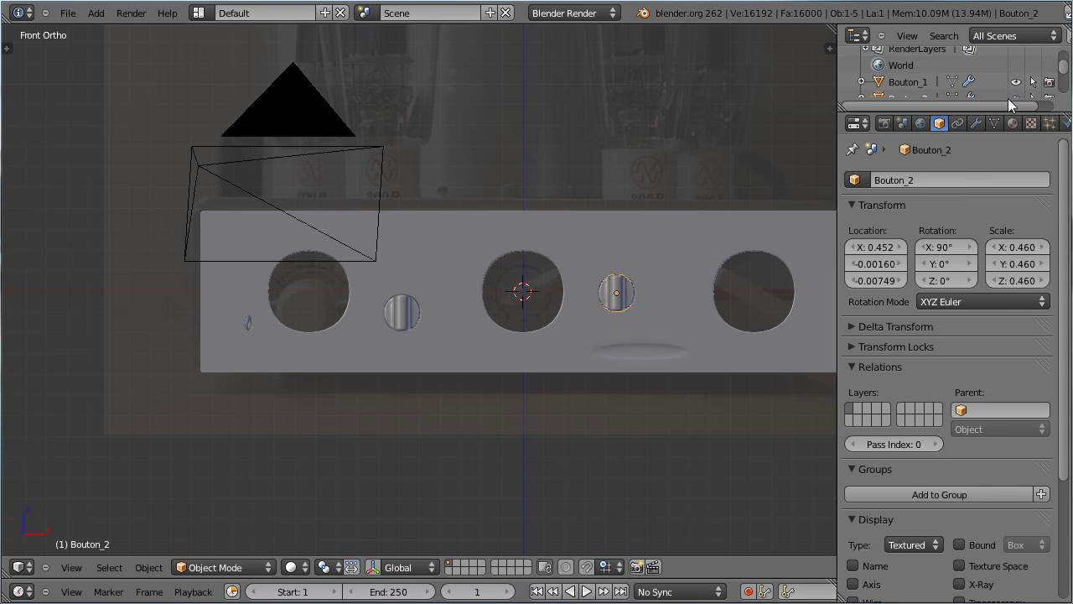
Browse the Outliner scene list and select the Lamp
left_click(1071, 75)
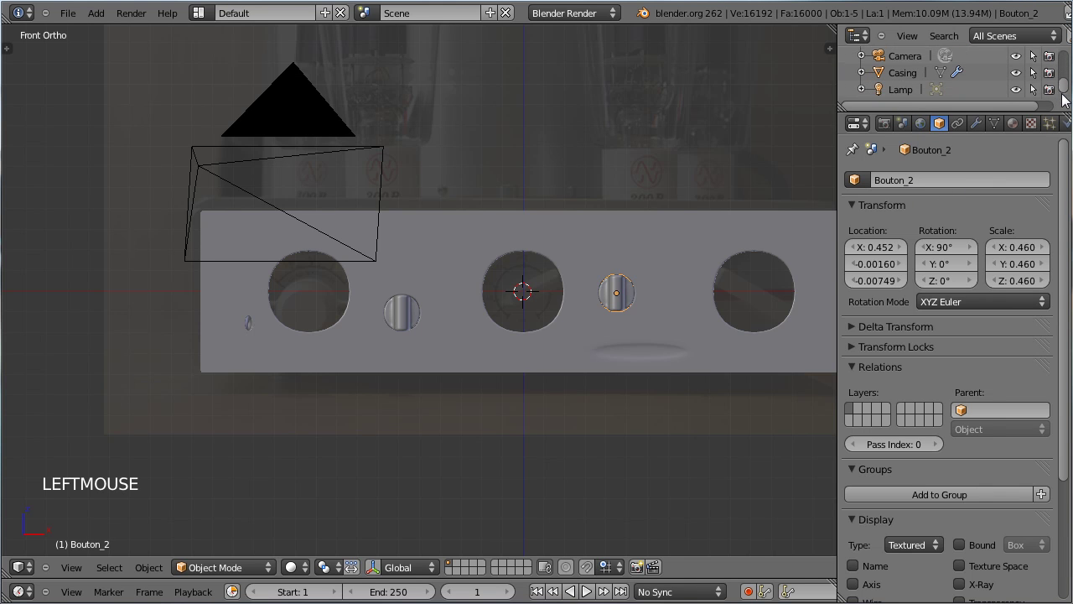
left_click(900, 76)
scroll("up", 3)
left_click(920, 80)
left_click(916, 89)
left_click(914, 80)
left_click(917, 94)
scroll("down", 3)
left_click(913, 92)
scroll("up", 3)
scroll("down", 3)
scroll("up", 3)
scroll("down", 3)
scroll("down", 3)
scroll("up", 3)
scroll("down", 3)
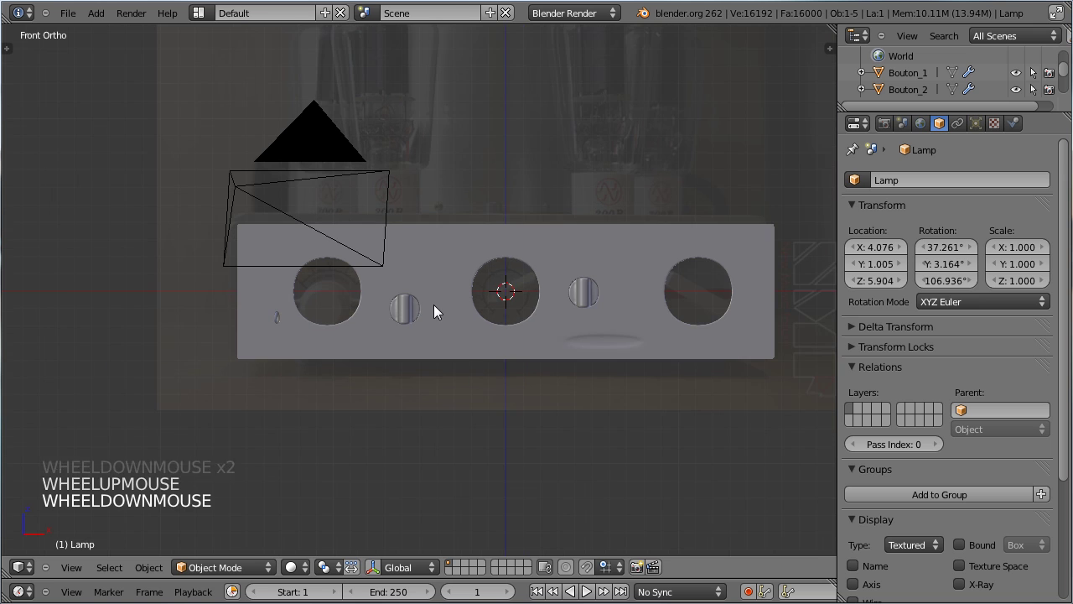
Add a circle, rotate it upright by 90 on X, extrude inward and merge to a filled disc
key("shift+a")
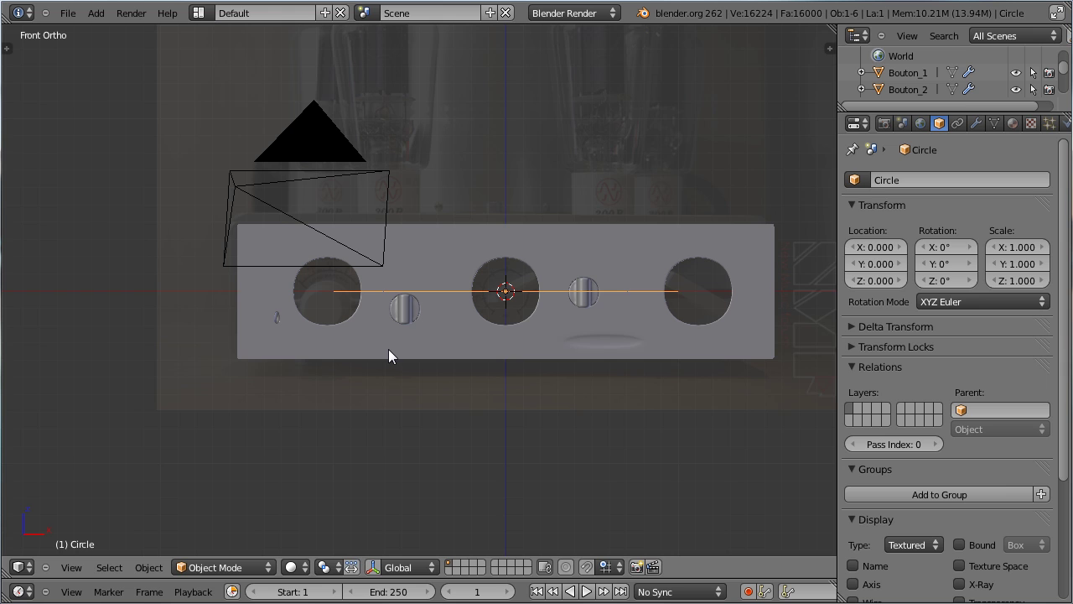
key("r")
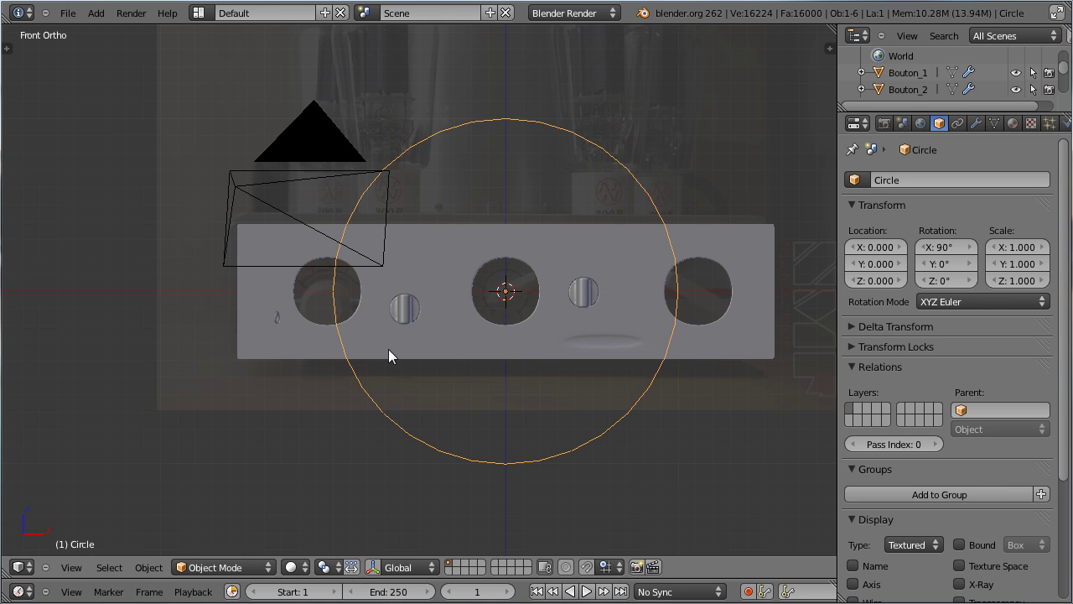
key("Tab")
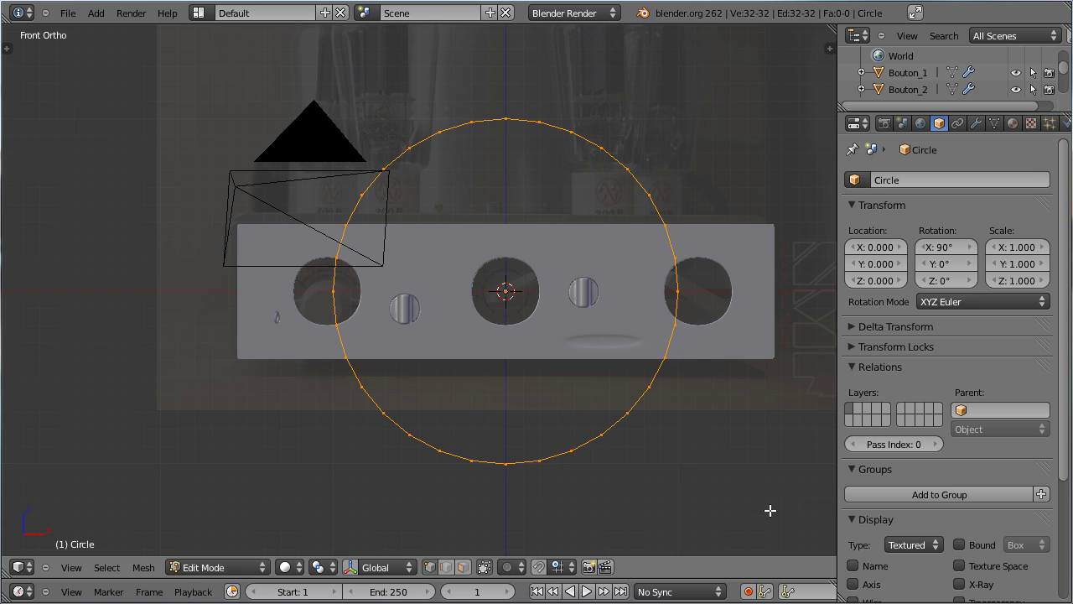
key("e")
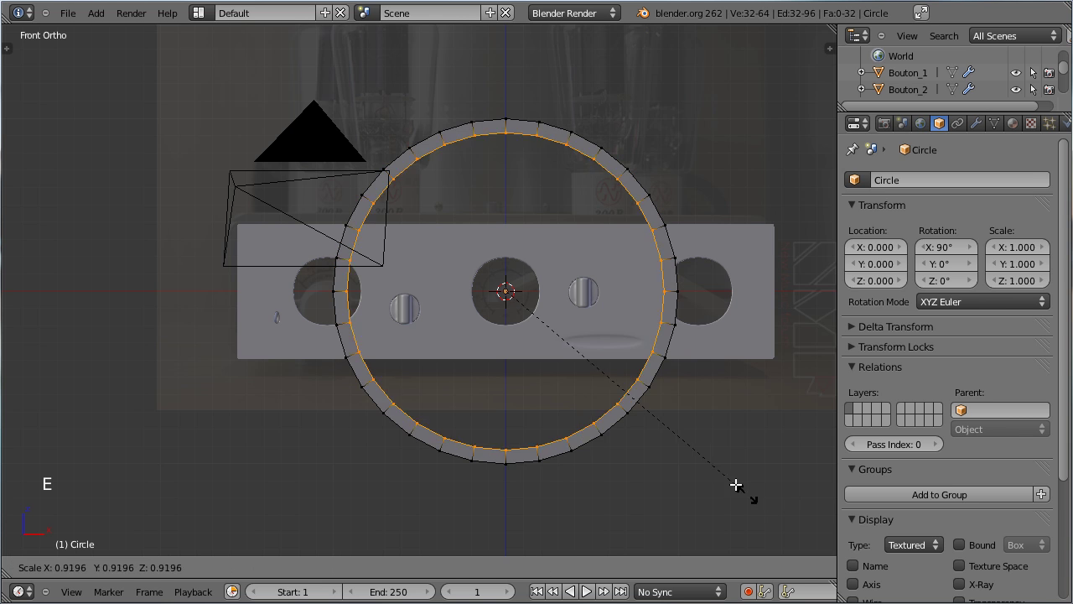
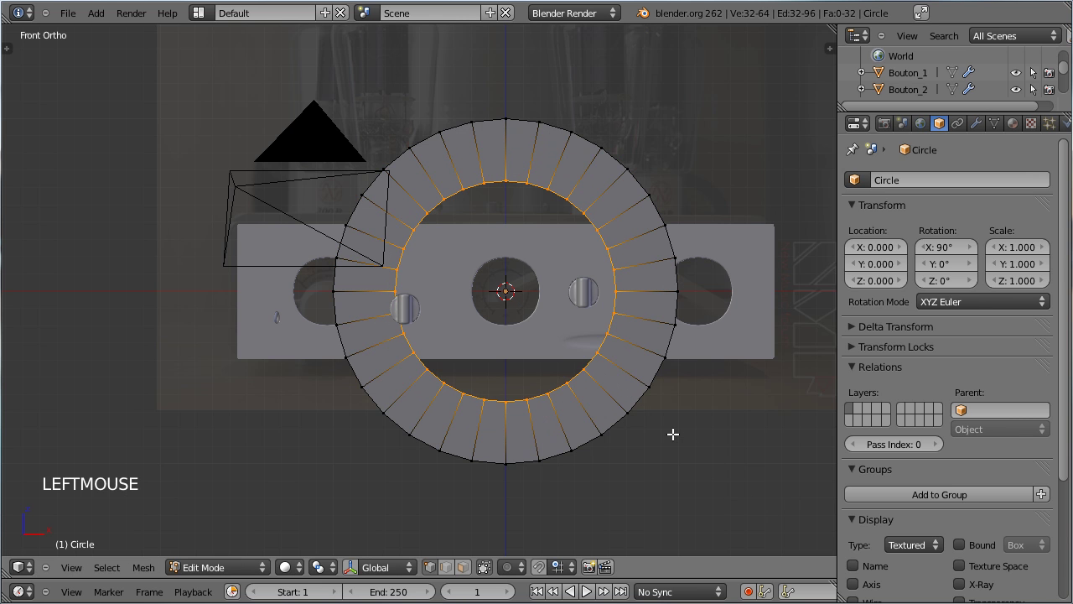
key("w")
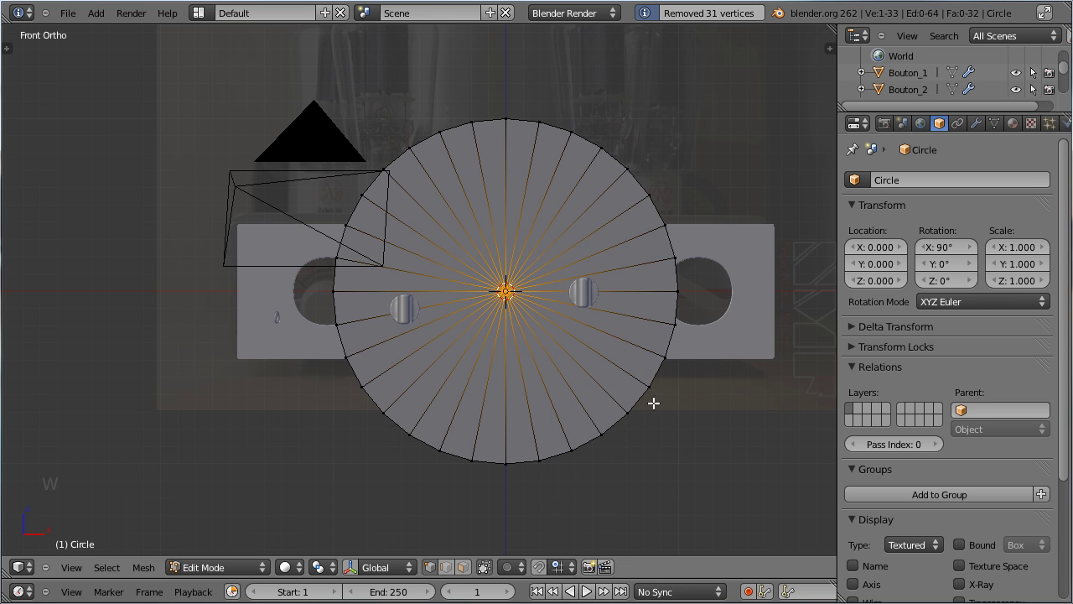
key("Tab")
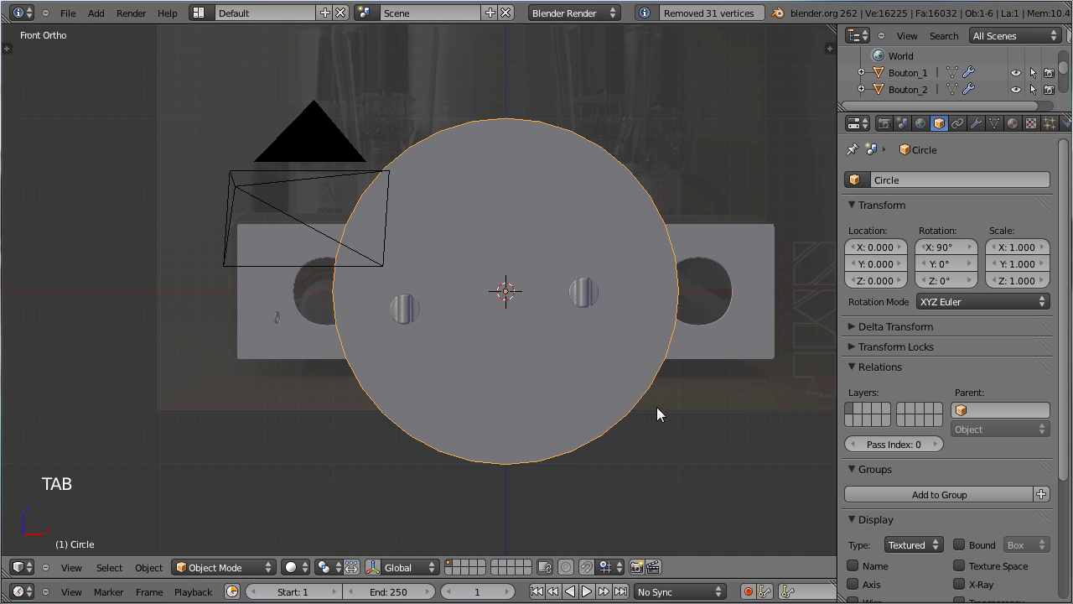
Scale the disc down to about 0.201 so it matches the left dial hole
key("s")
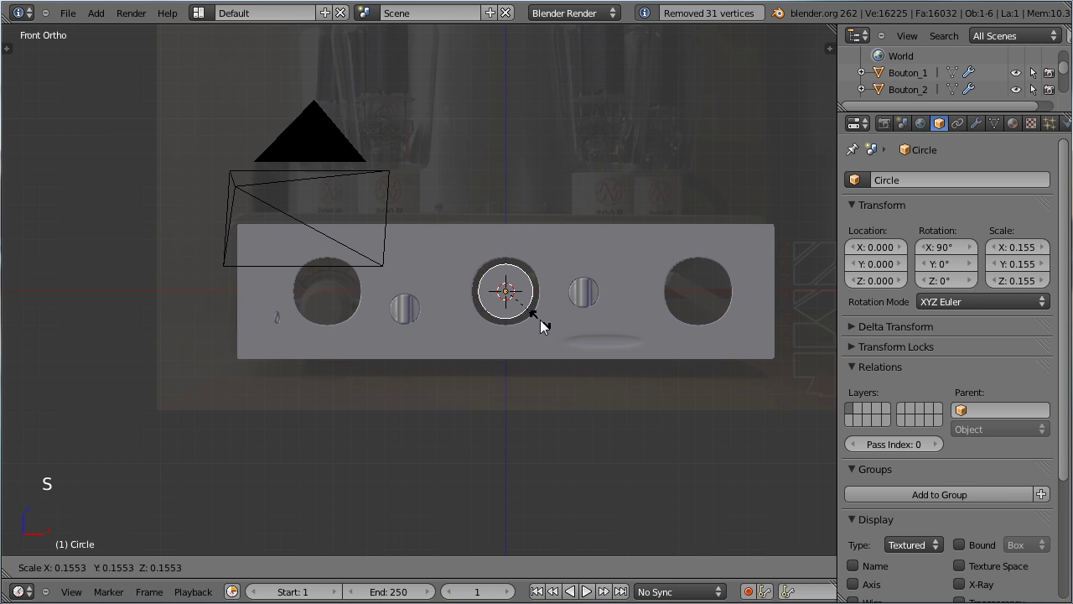
left_click(558, 336)
scroll("up", 3)
middle_click(633, 371)
key("z")
middle_click(680, 407)
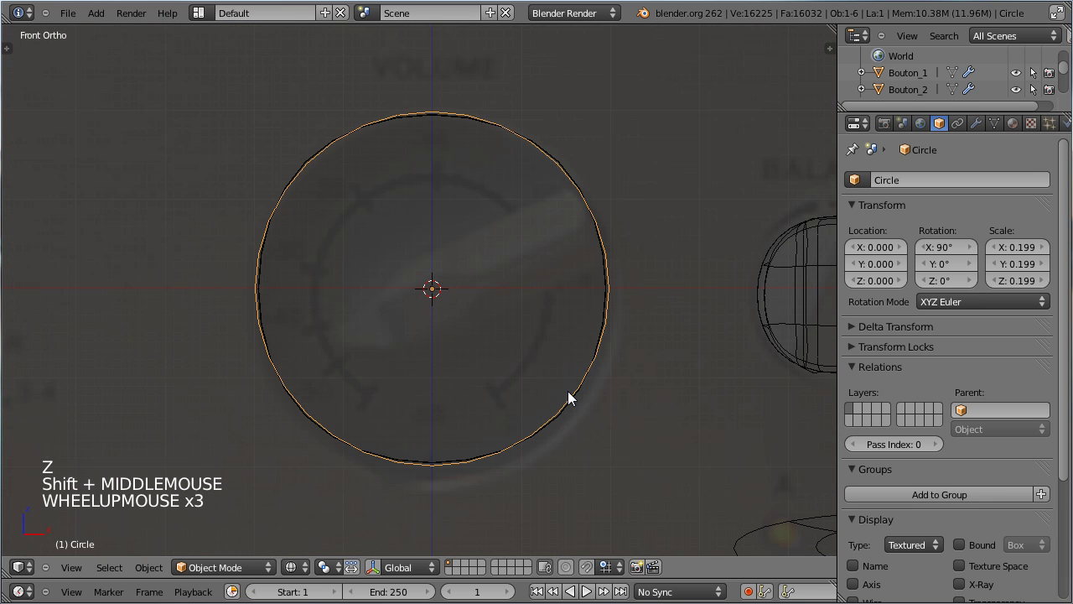
key("s")
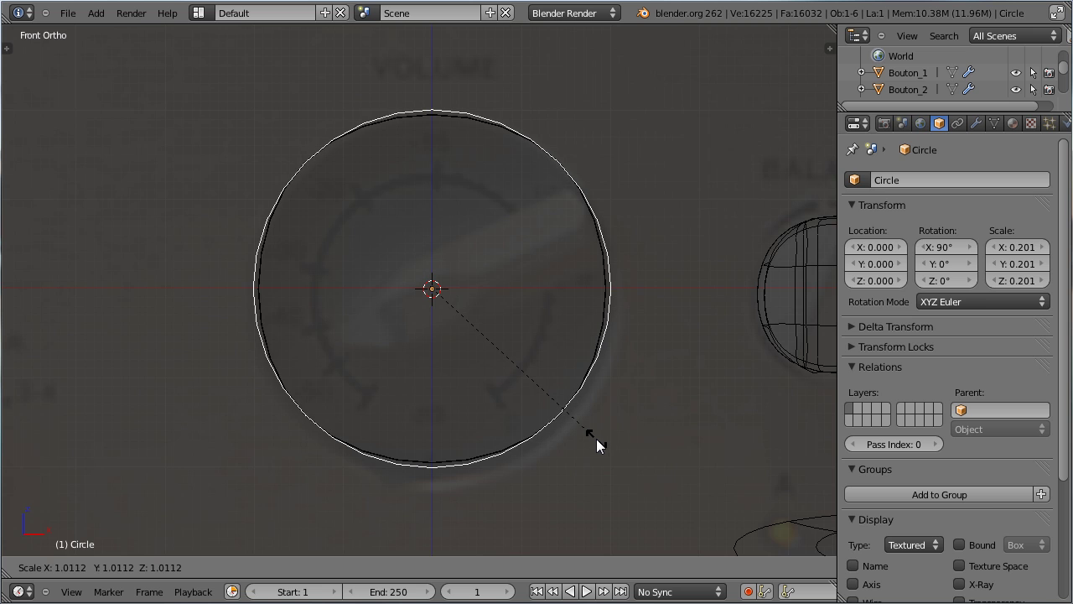
left_click(604, 447)
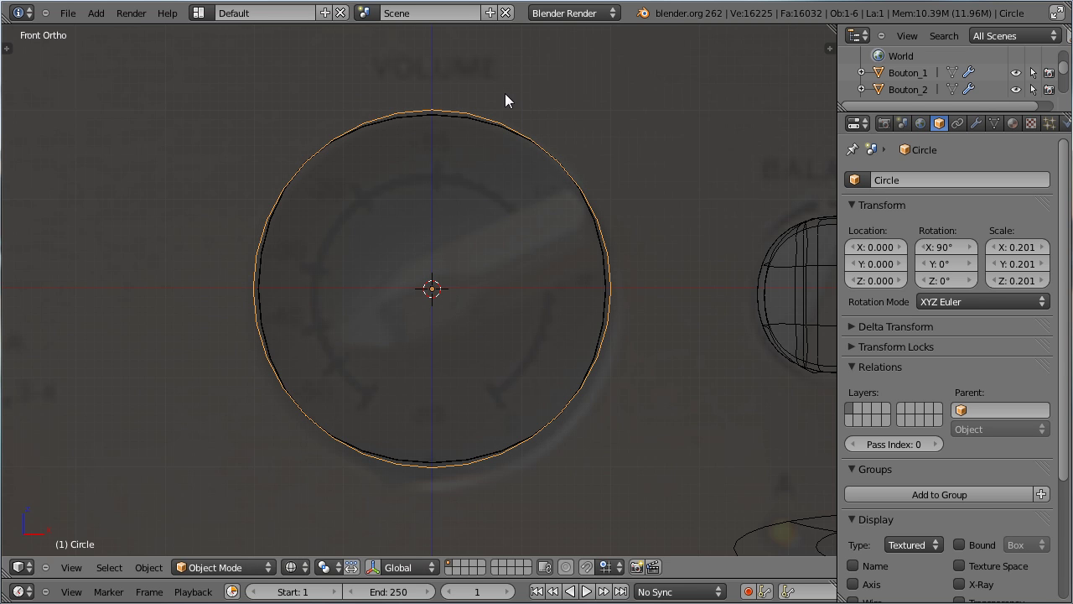
Add a Subdivision Surface modifier to the disc
left_click(982, 129)
left_click(910, 208)
Enlarge the disc slightly to scale 0.206 and inspect it side-on in solid shading
key("z")
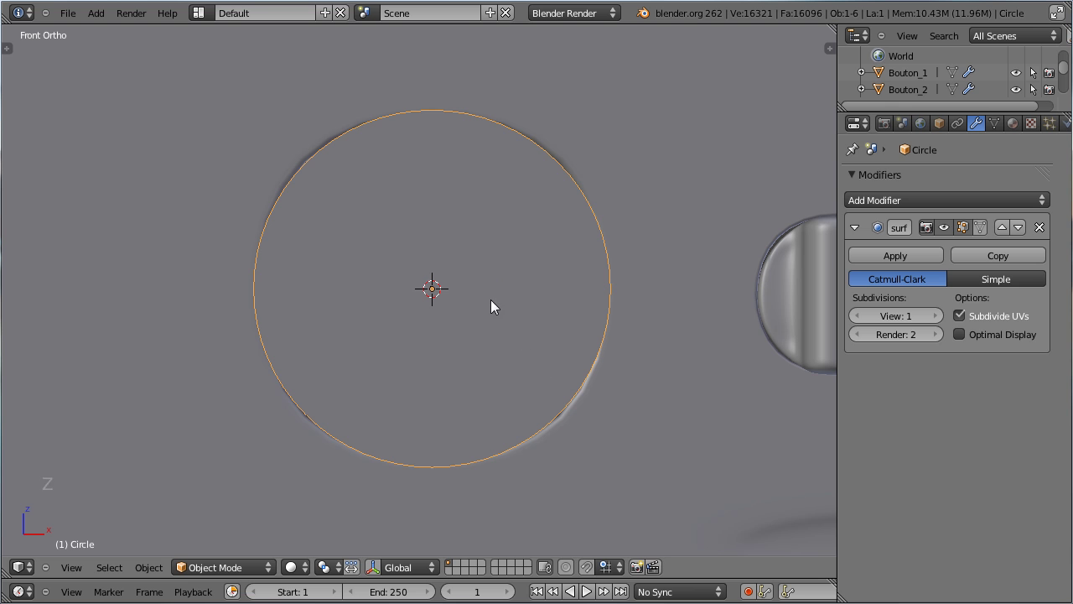
key("s")
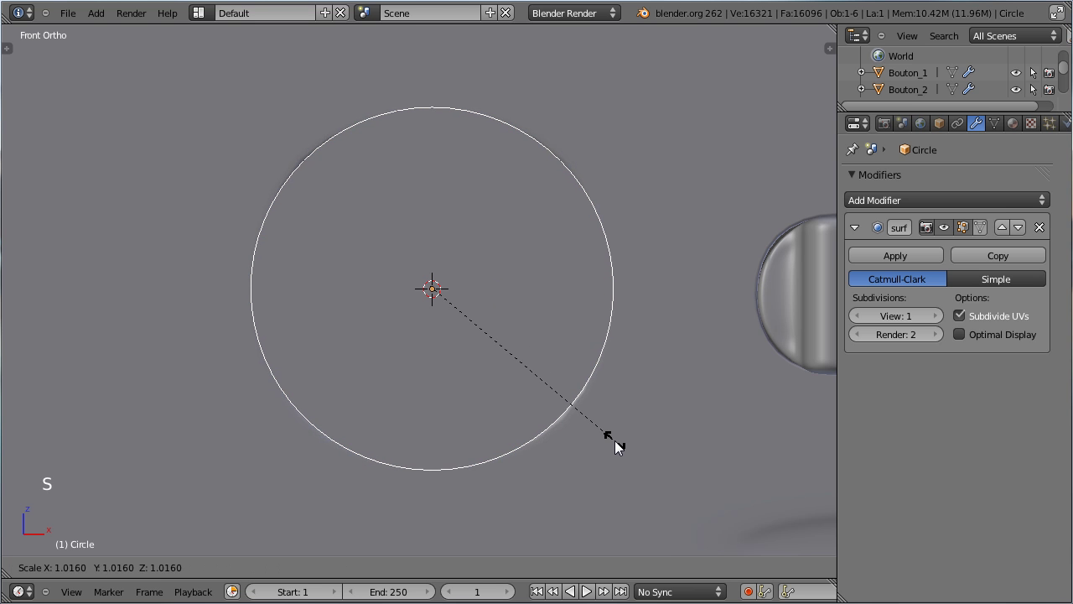
left_click(605, 432)
middle_click(387, 283)
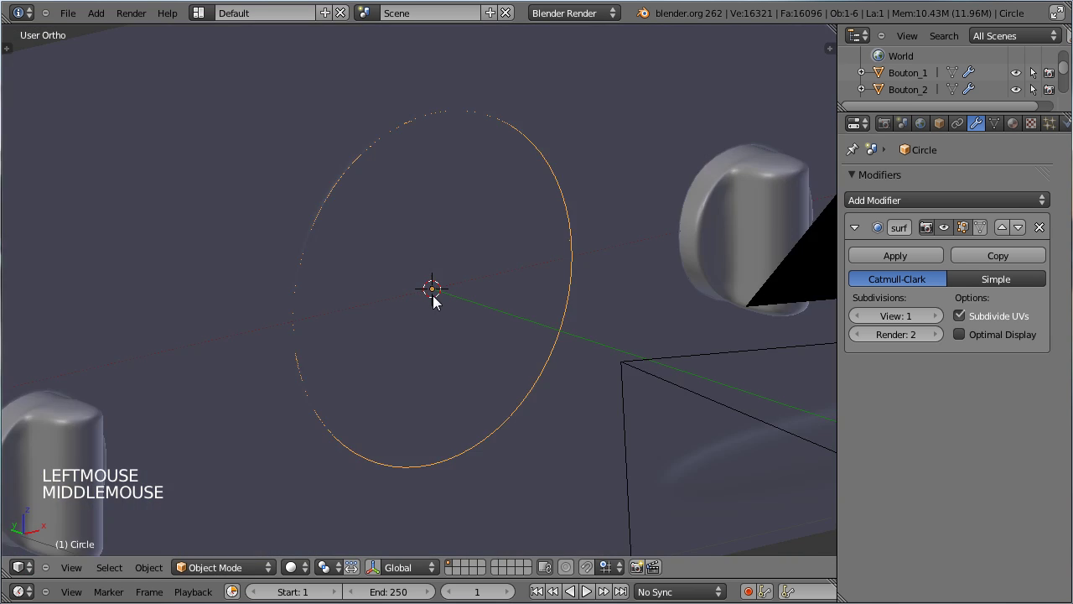
scroll("down", 3)
middle_click(535, 295)
scroll("down", 3)
scroll("down", 3)
Move the disc along the depth axis to Y 0.100 and show its object properties
key("g")
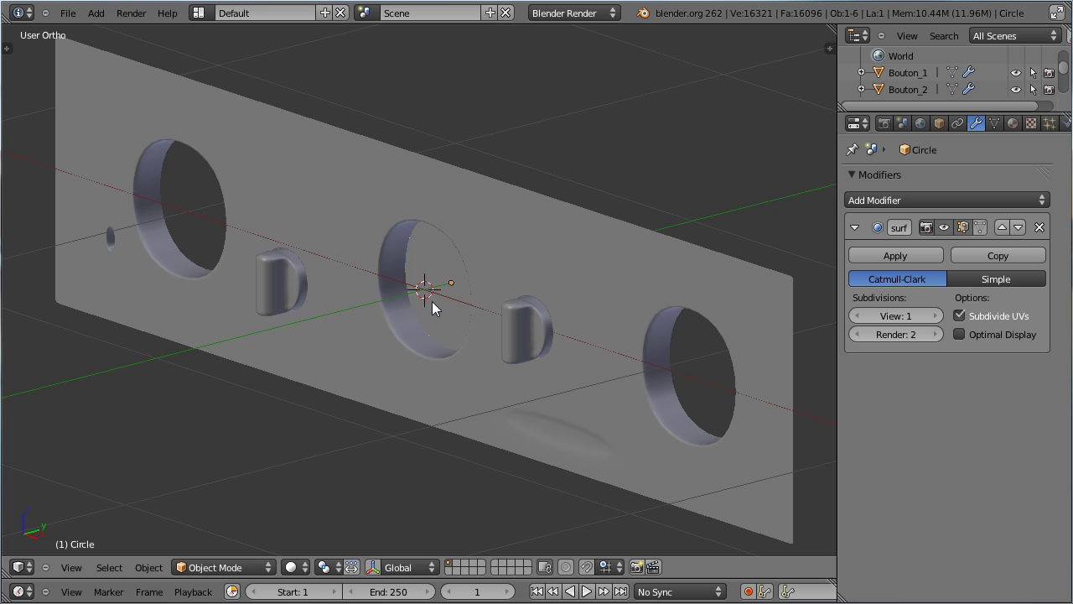
middle_click(358, 276)
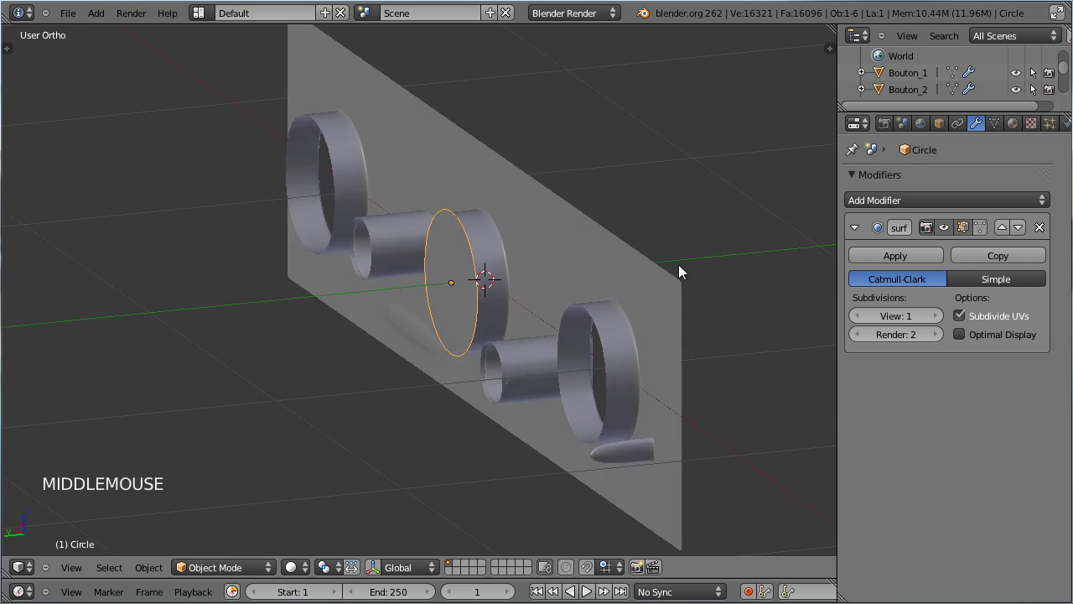
key("KP_1")
scroll("down", 3)
scroll("up", 3)
scroll("down", 3)
left_click(951, 125)
Rename the disc Plan_volume and duplicate it as Plan_volume.001
left_click(935, 180)
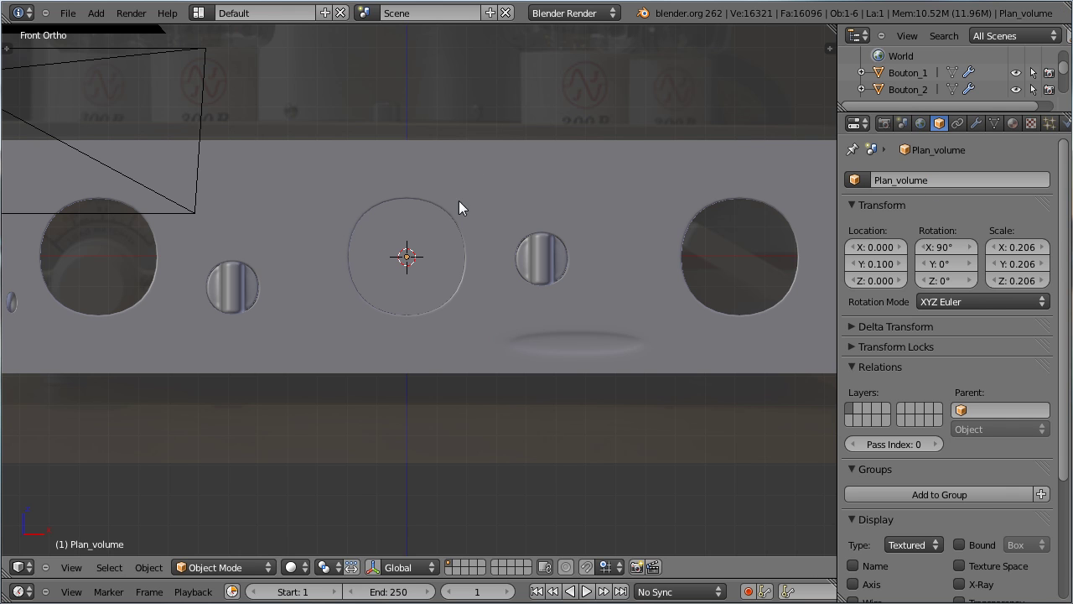
key("shift+d")
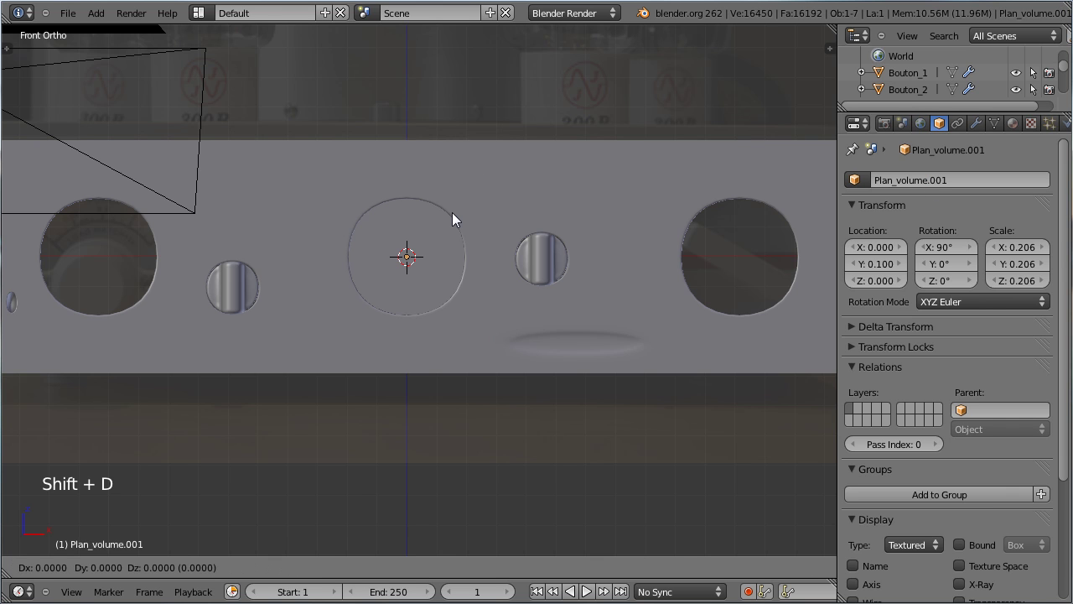
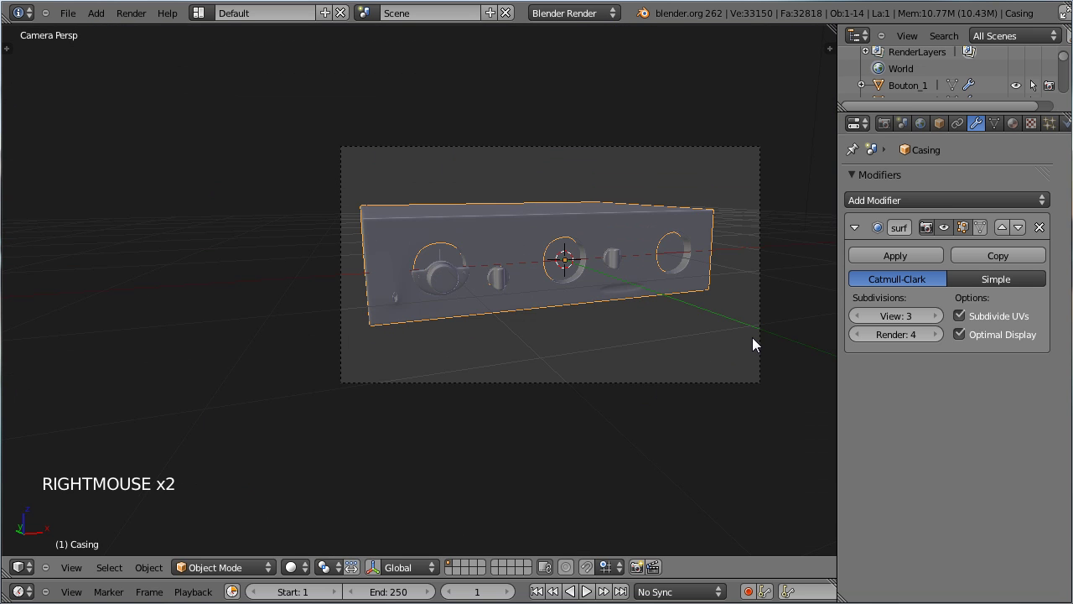
Unhide all objects, select the scene camera and look through it
middle_click(369, 177)
scroll("down", 3)
scroll("up", 3)
key("alt+h")
scroll("up", 3)
middle_click(633, 265)
right_click(443, 277)
key("KP_0")
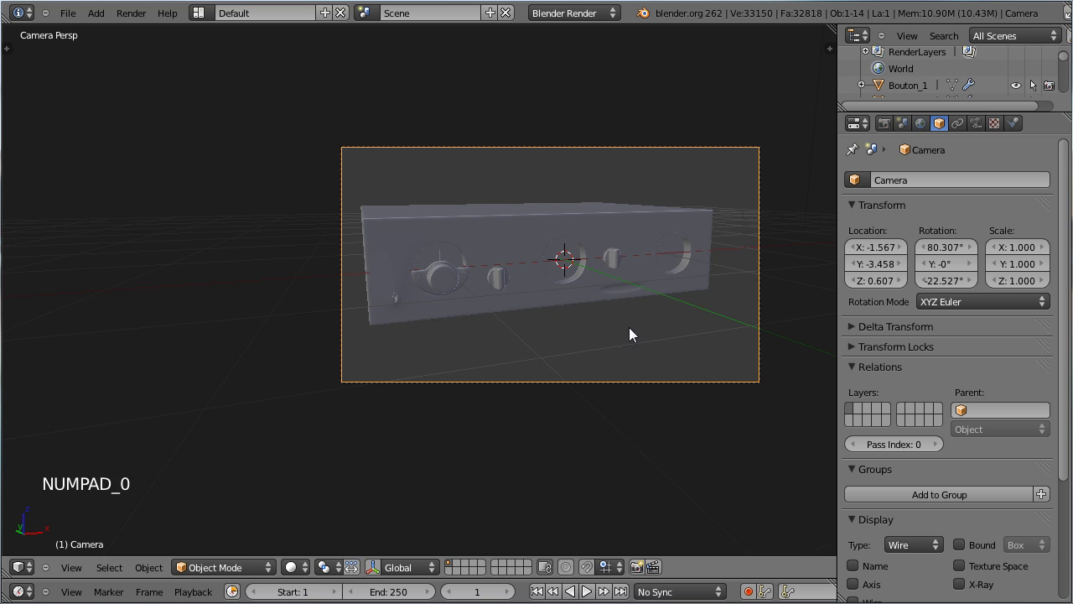
Rotate the camera around the vertical axis and move it to frame the casing from a closer corner
key("g")
left_click(594, 330)
key("r")
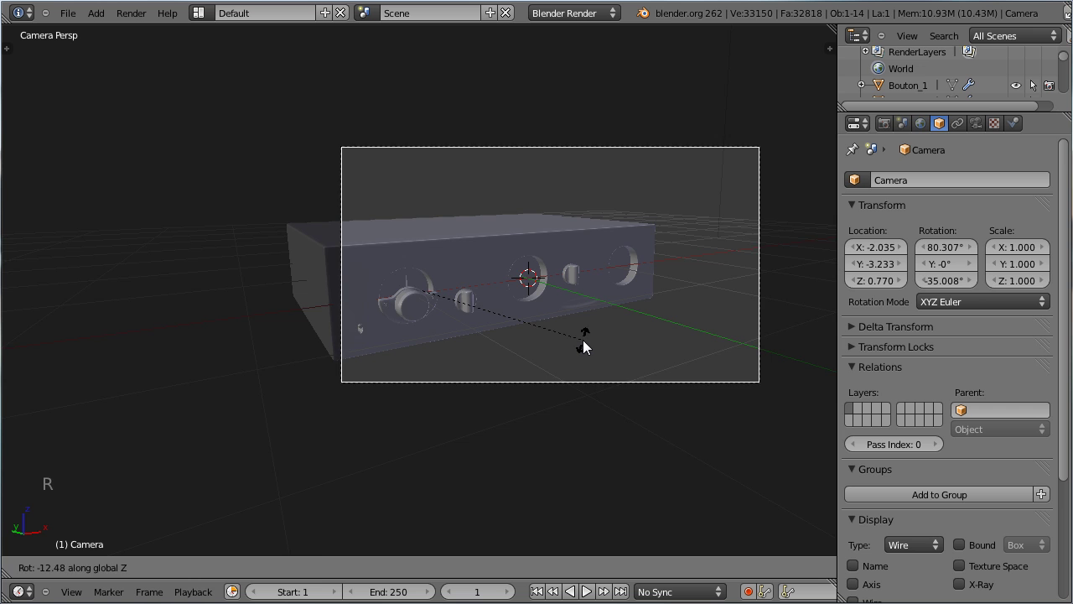
left_click(591, 344)
key("g")
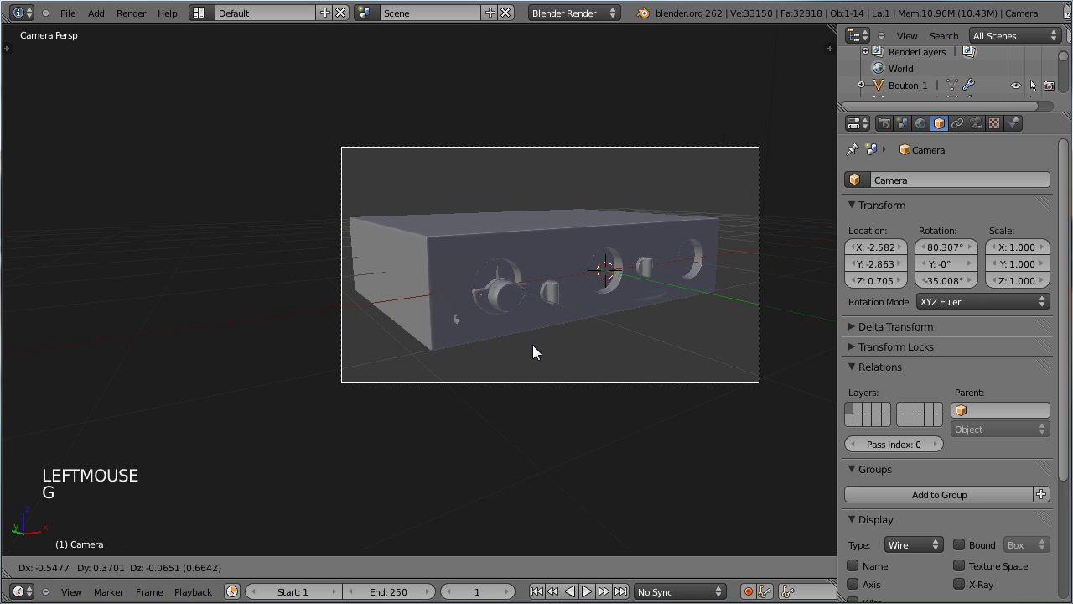
left_click(532, 345)
key("g")
left_click(729, 479)
key("g")
left_click(654, 426)
Render a preview image of the scene and return to the viewport
key("ctrl+s")
scroll("up", 3)
middle_click(636, 362)
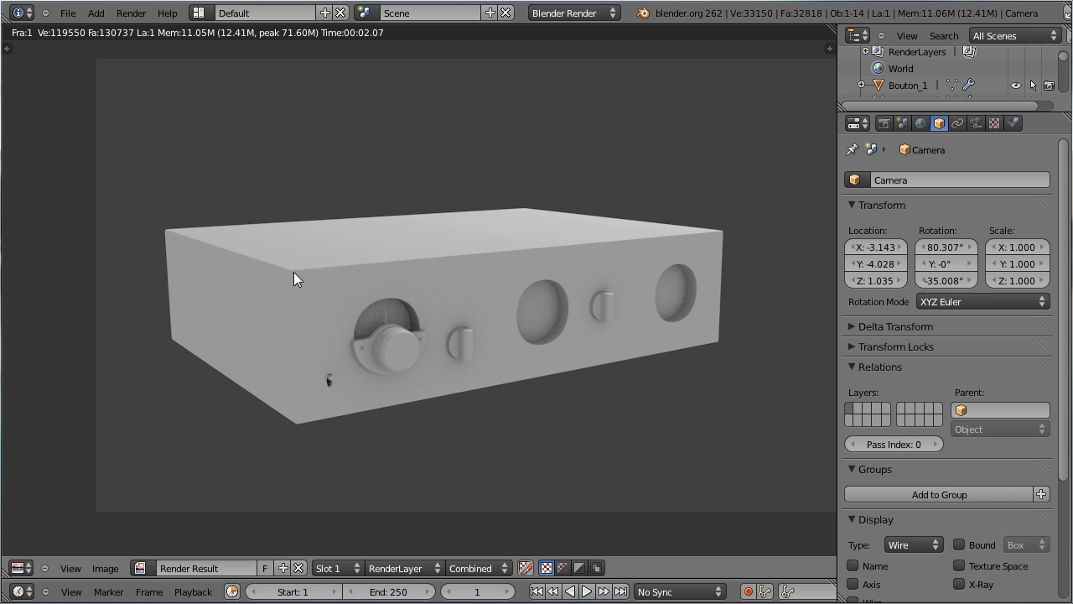
key("Escape")
right_click(308, 256)
Enter Edit Mode on the casing in wireframe, select its top edges and extrude them
key("KP_1")
scroll("down", 3)
scroll("up", 3)
middle_click(602, 267)
scroll("up", 3)
middle_click(614, 249)
key("Tab")
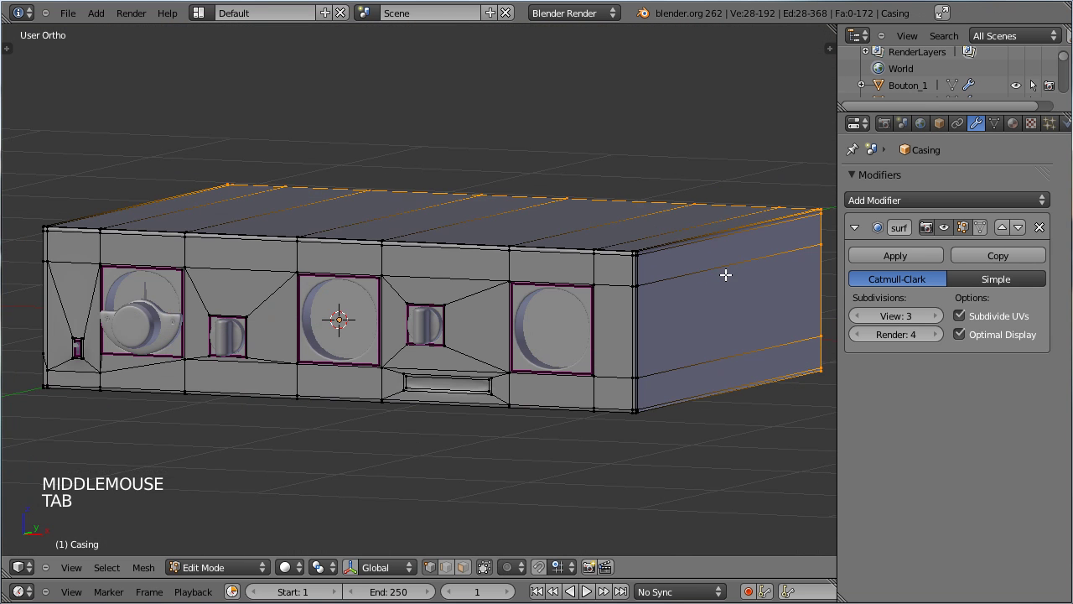
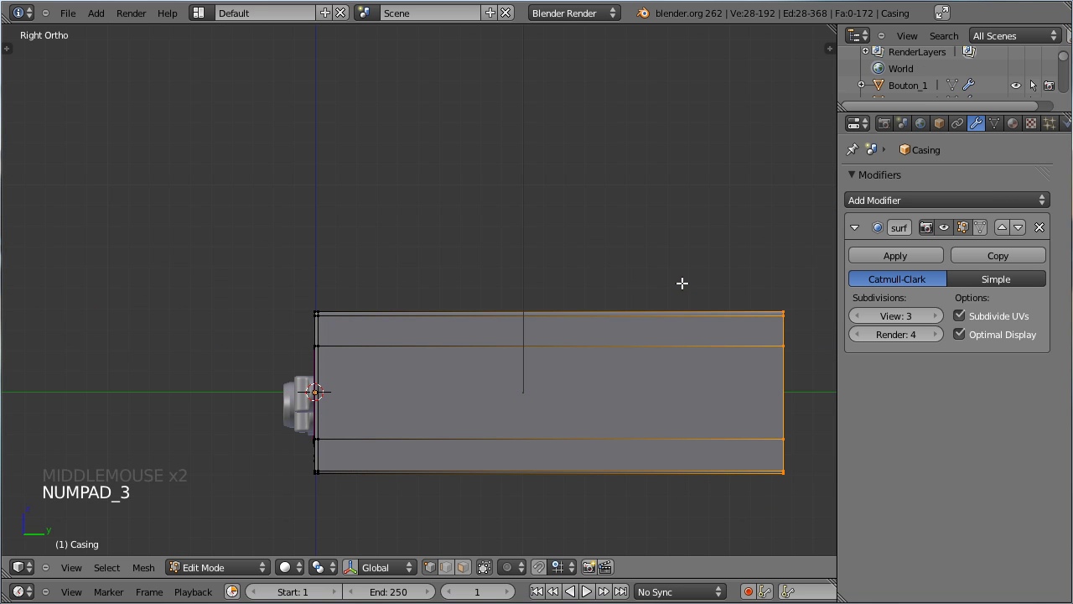
key("a")
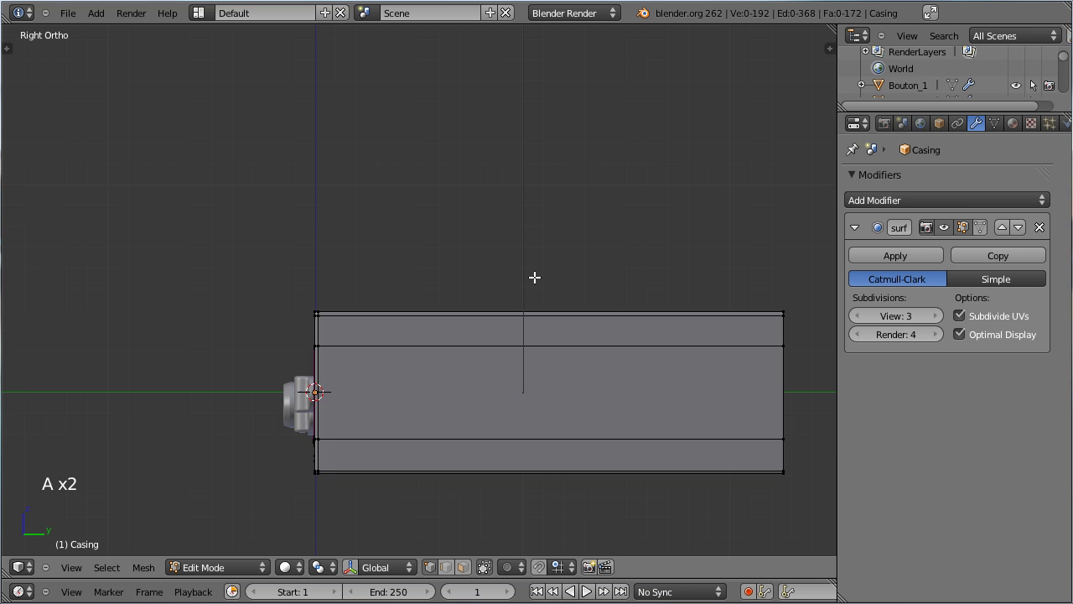
key("z")
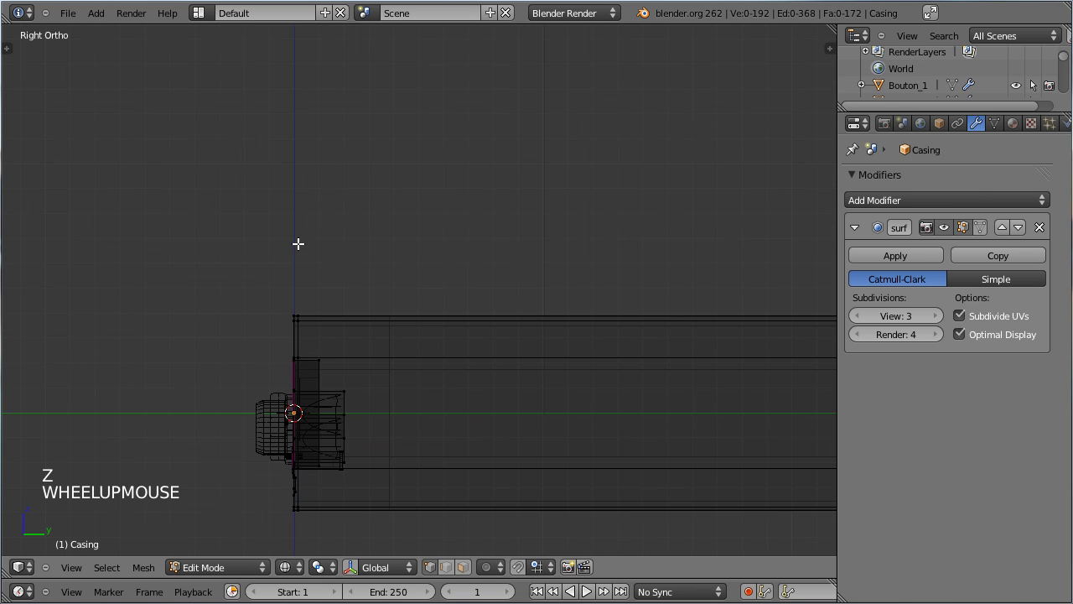
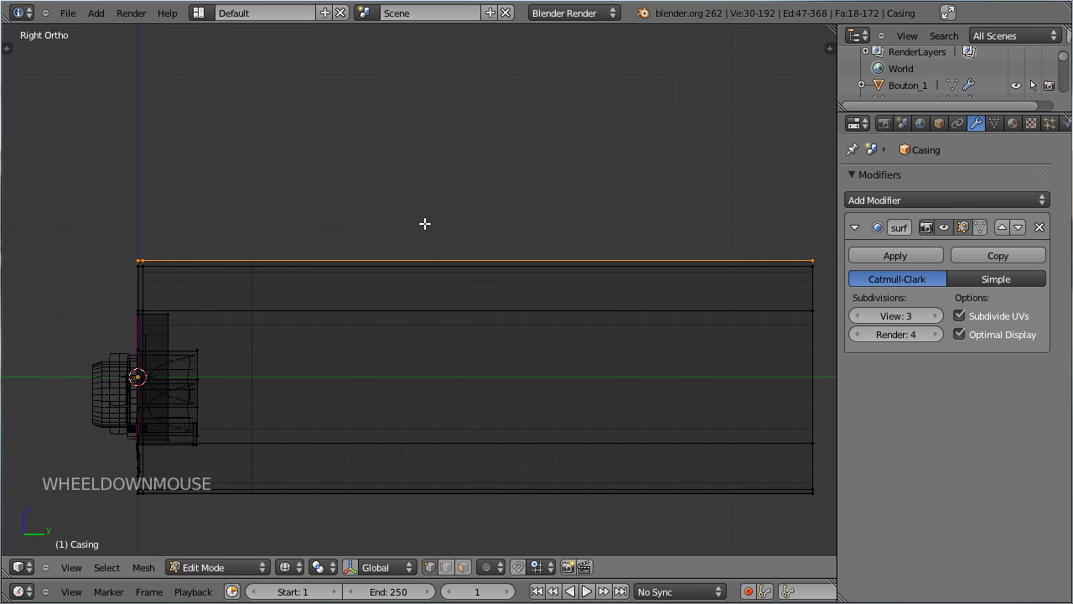
key("shift+d")
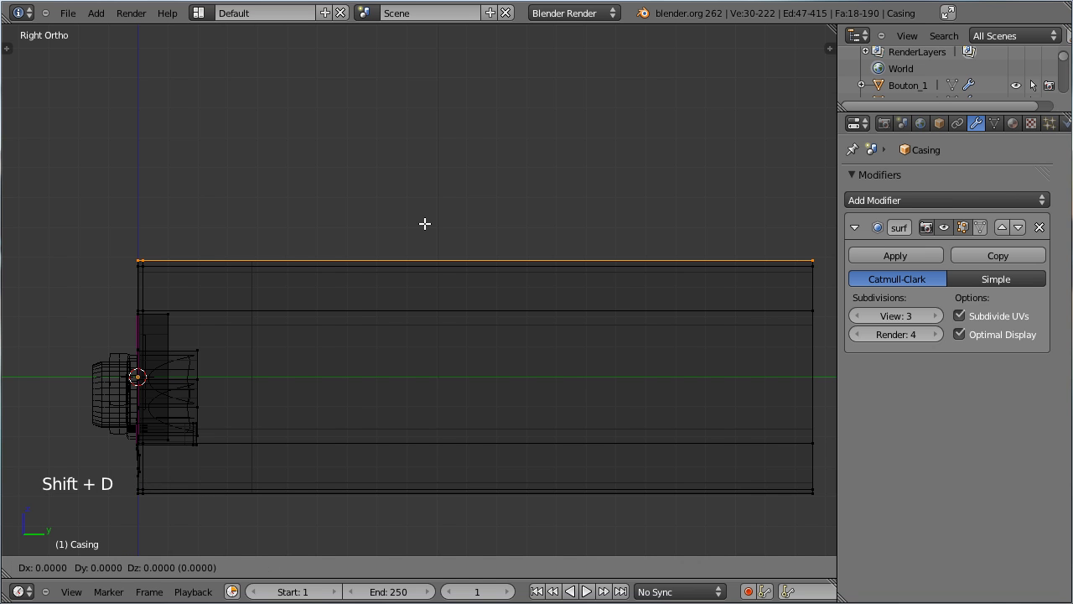
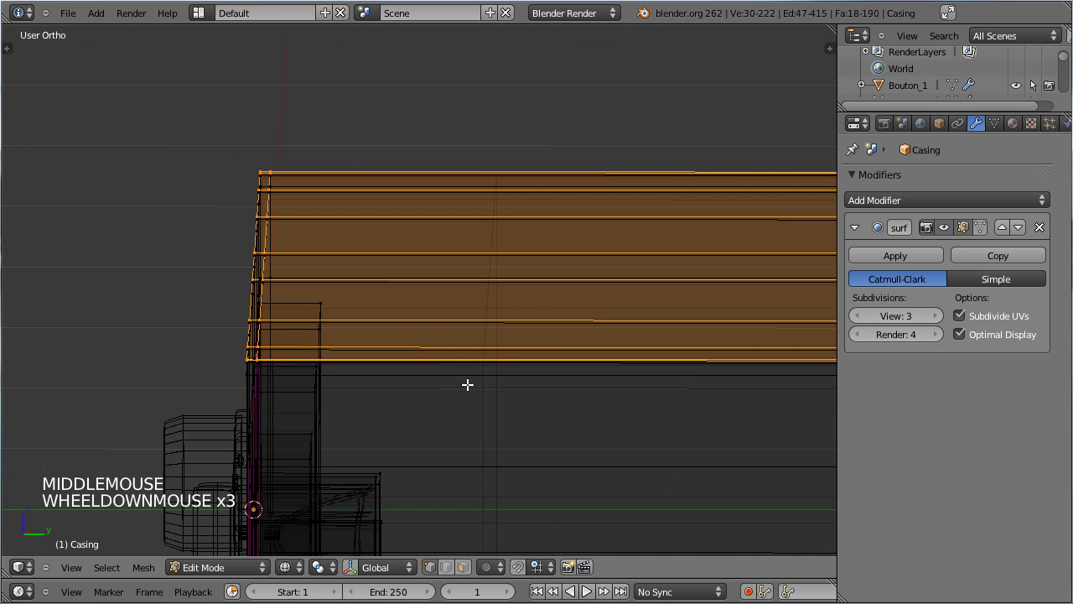
From side view, extrude the top edges about -0.045 along normals and start a loop cut
key("KP_1")
key("KP_3")
scroll("up", 3)
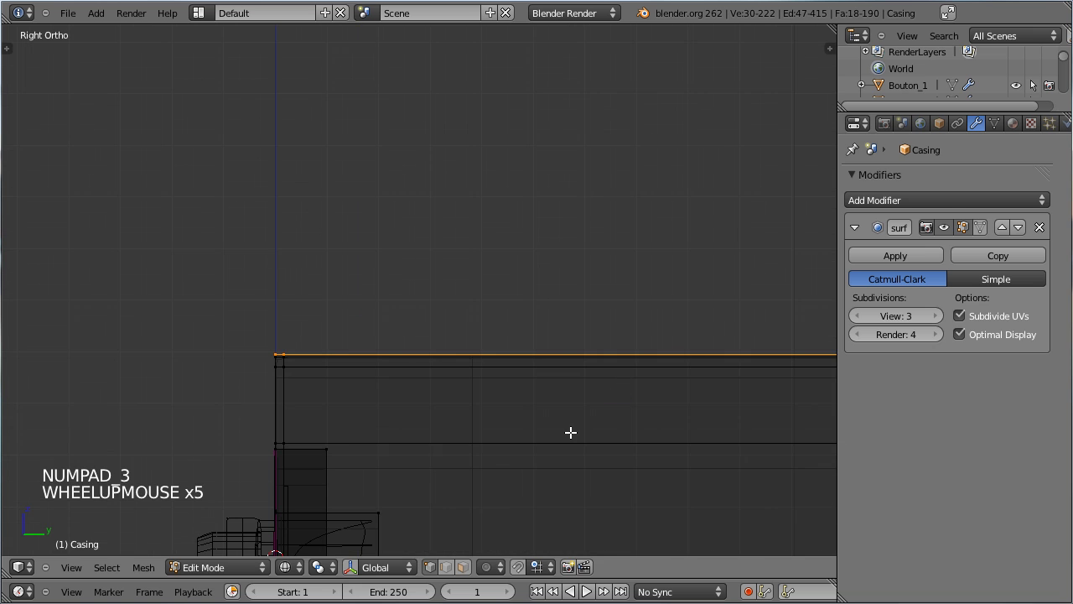
key("e")
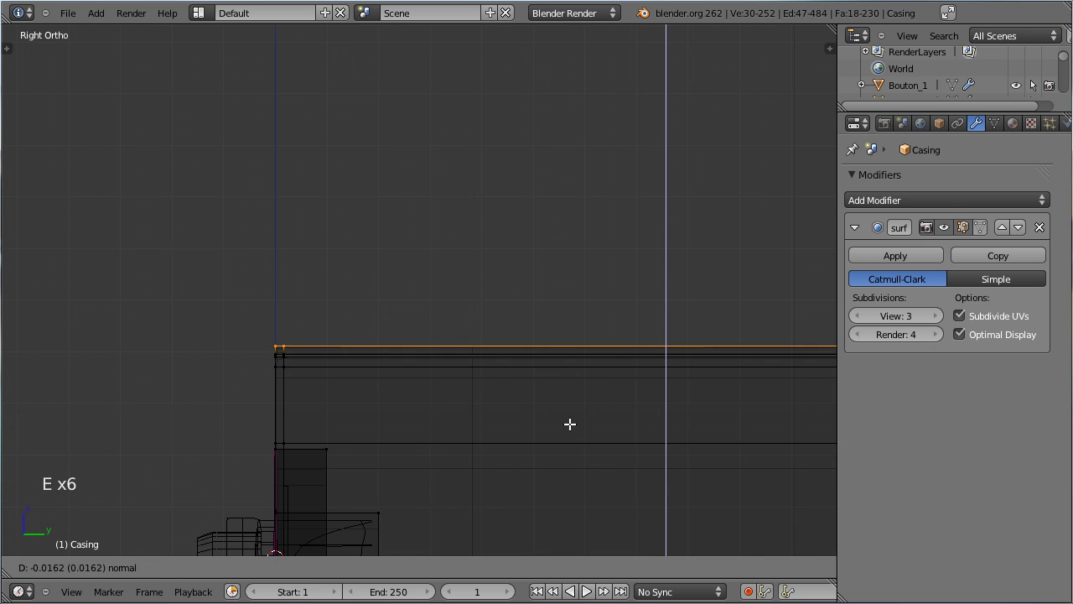
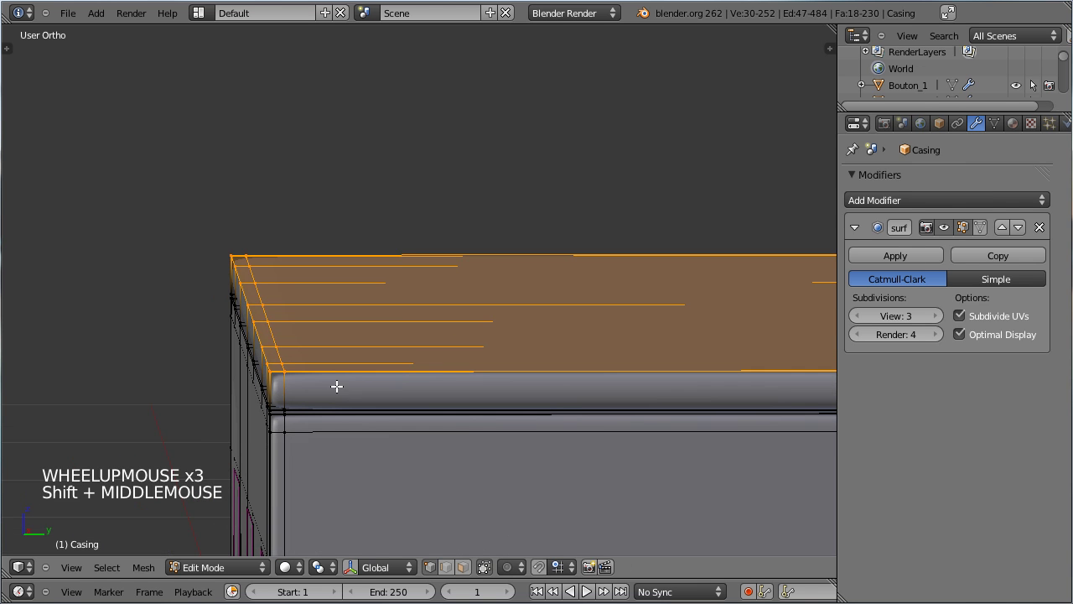
key("ctrl+r")
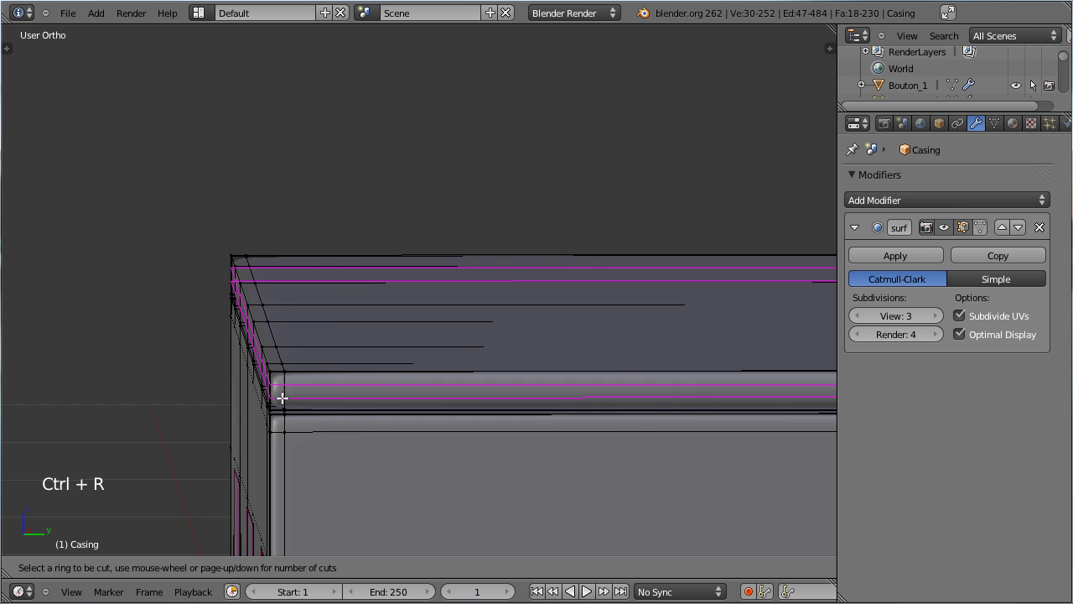
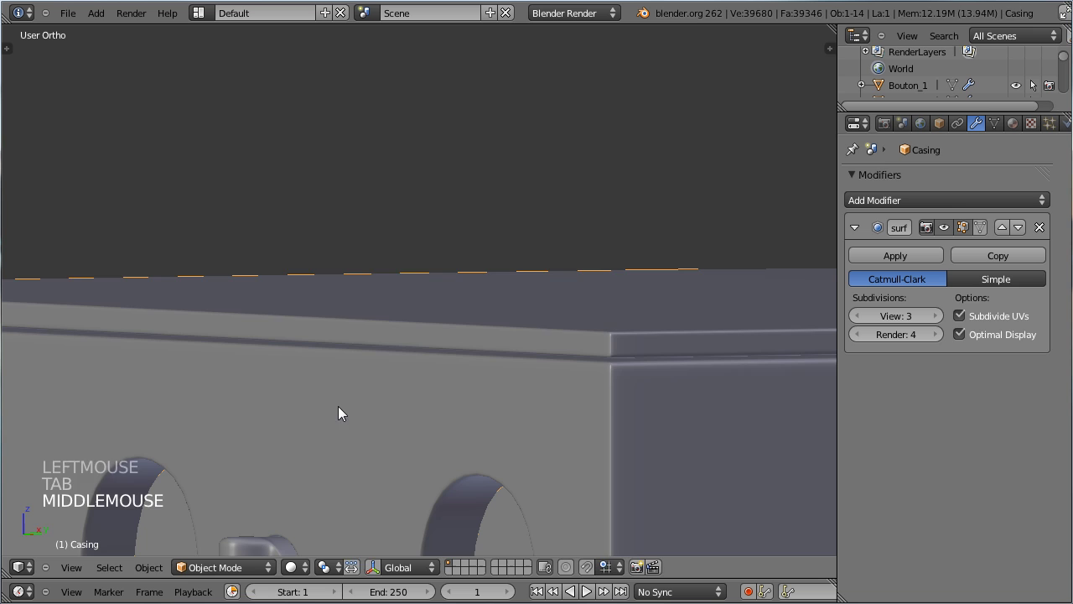
Nudge the casing's top band down in front view and edge-slide the loop to tighten the lip
key("Tab")
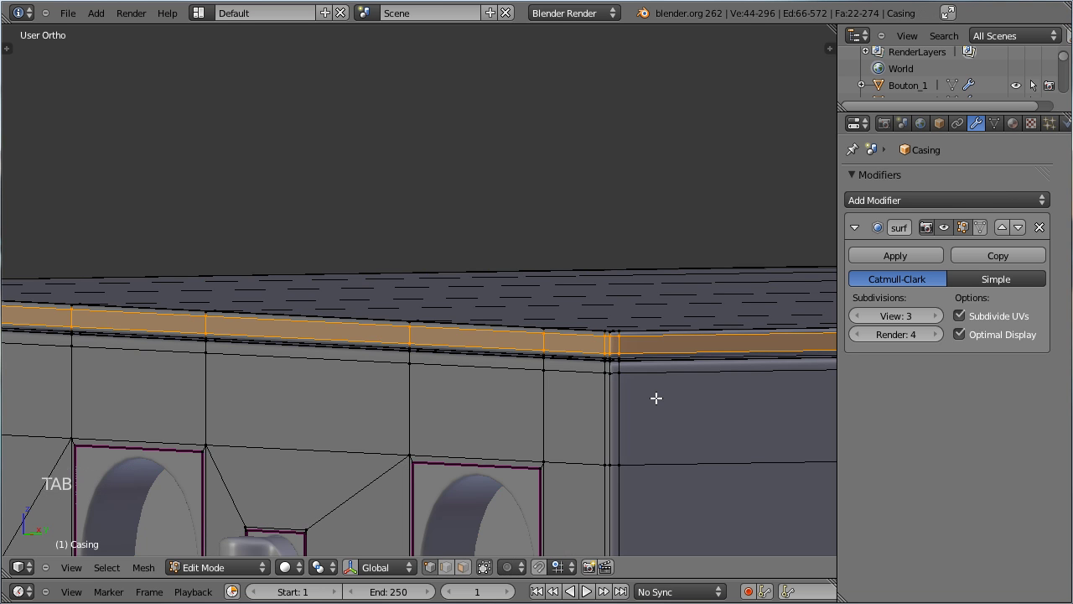
key("ctrl+l")
key("KP_1")
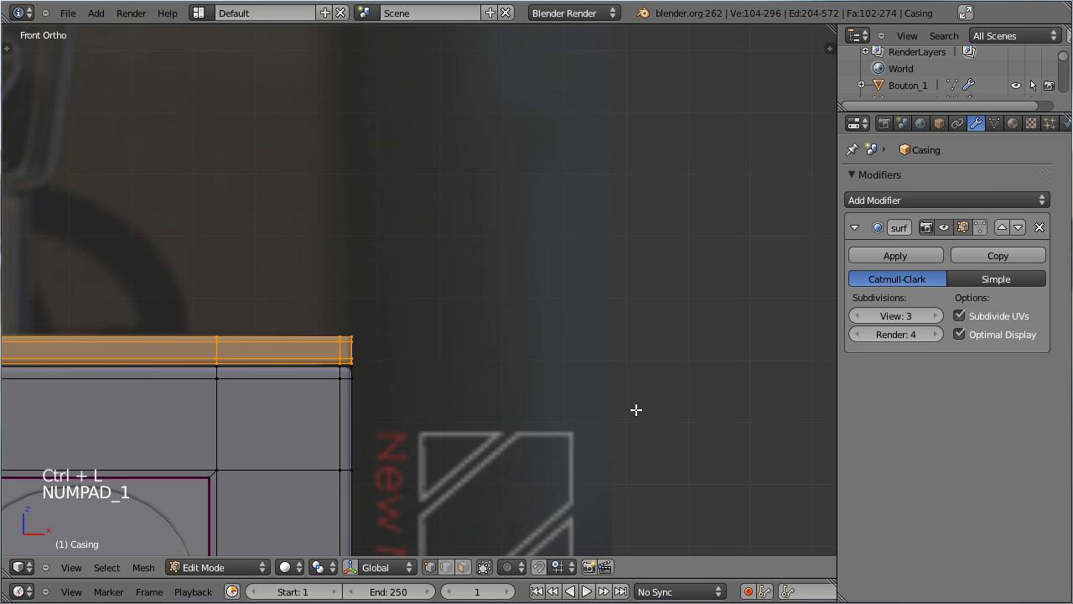
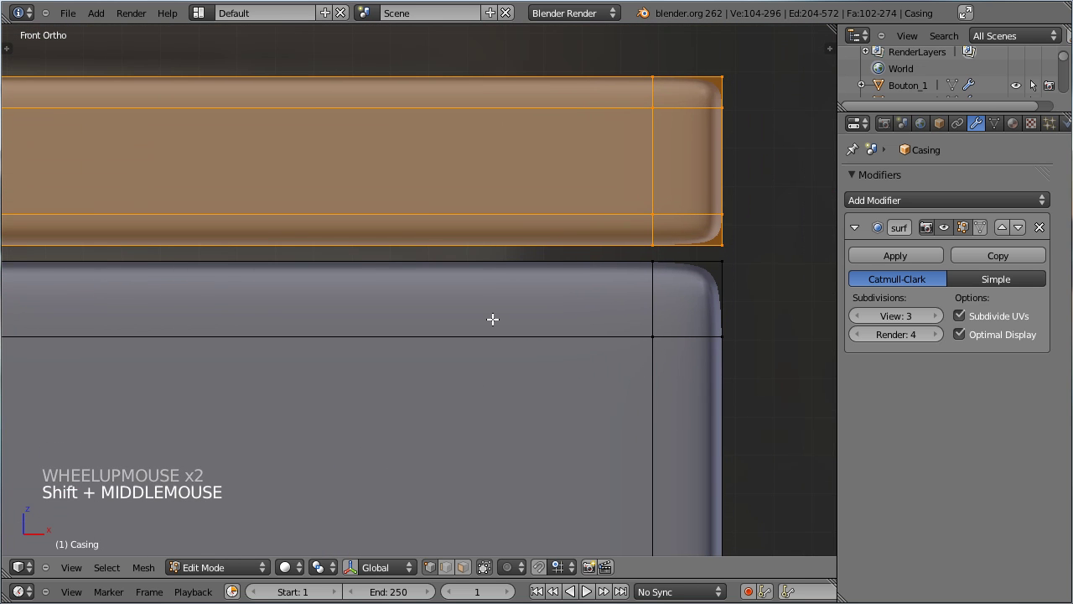
key("g")
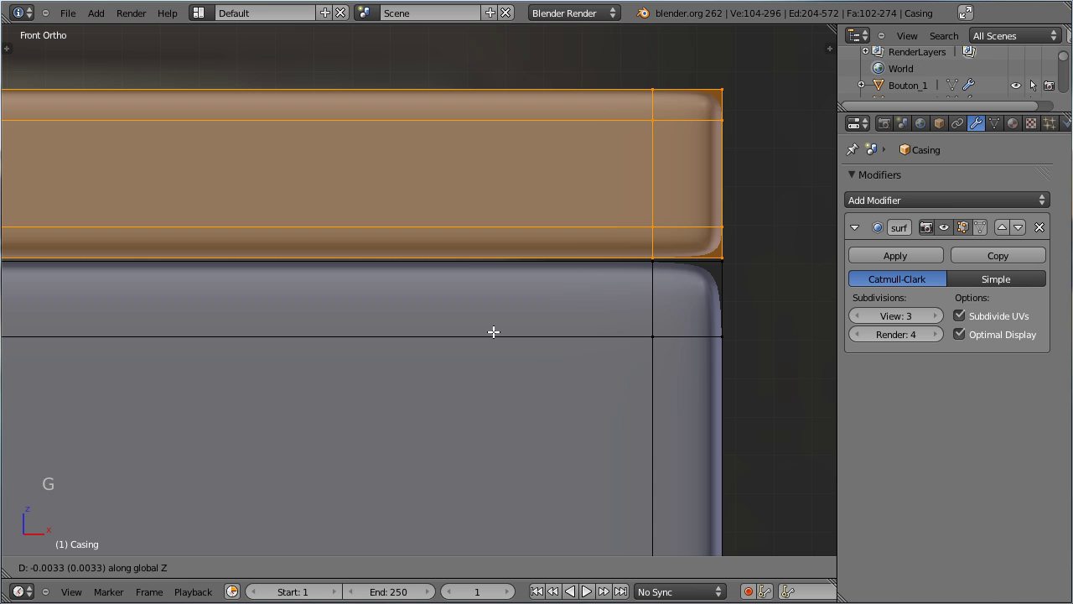
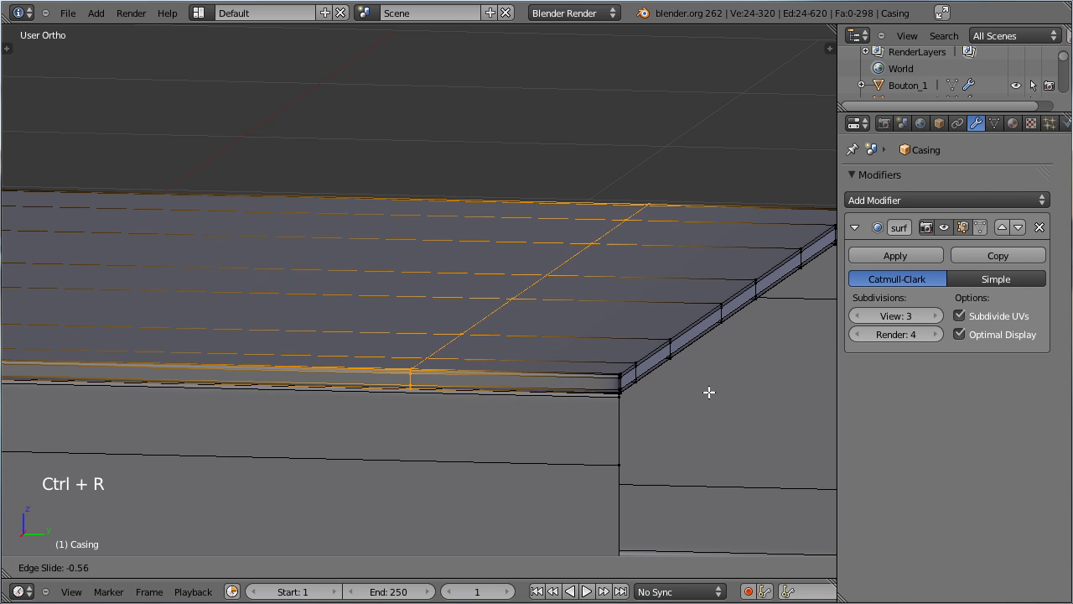
left_click(890, 422)
key("Tab")
View the casing through the camera and save the file
key("KP_0")
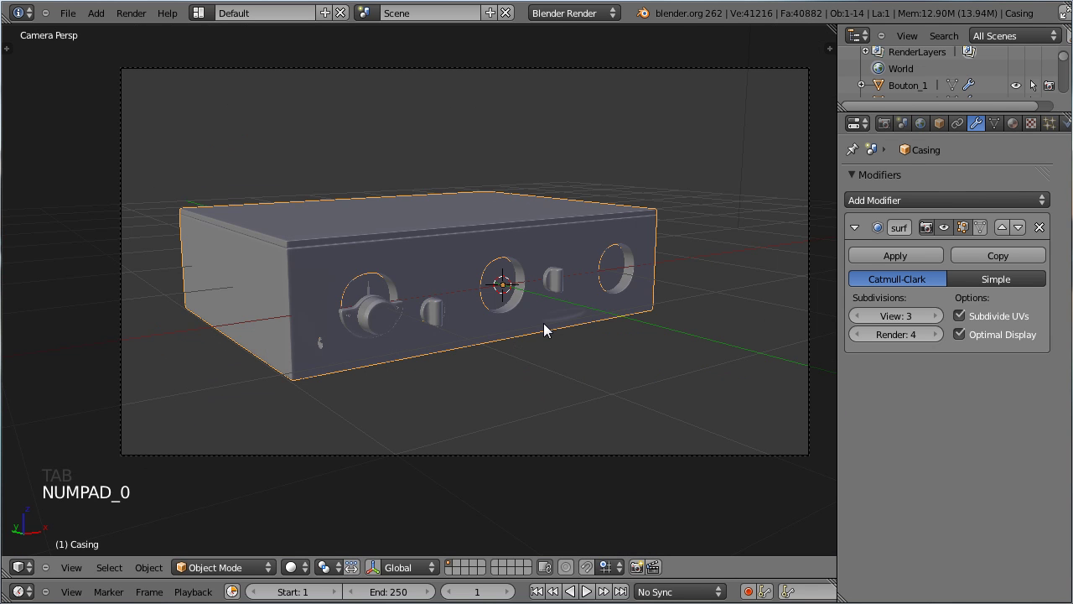
key("ctrl+s")
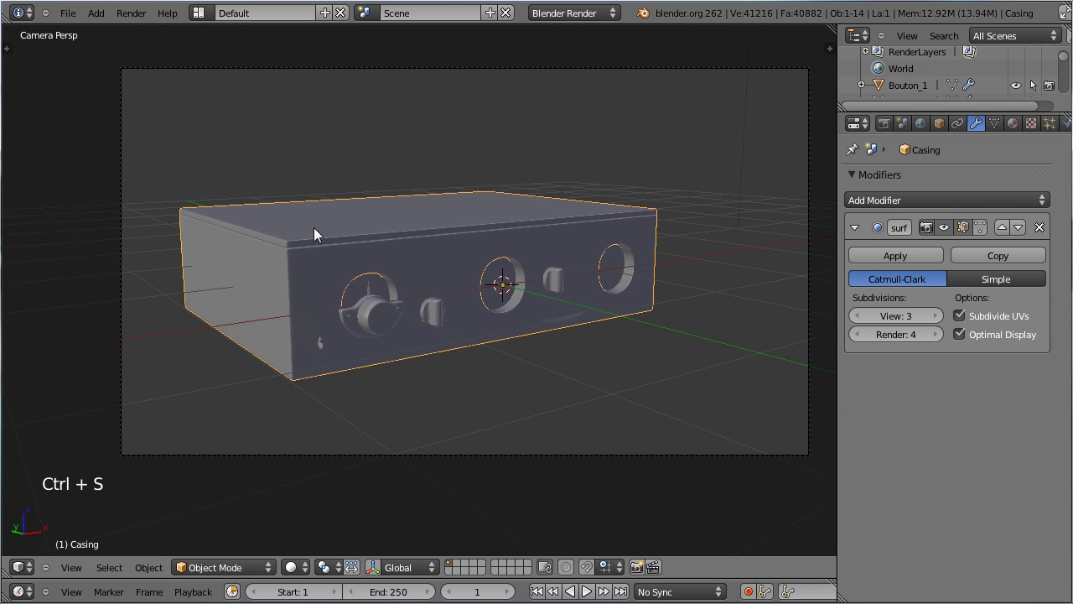
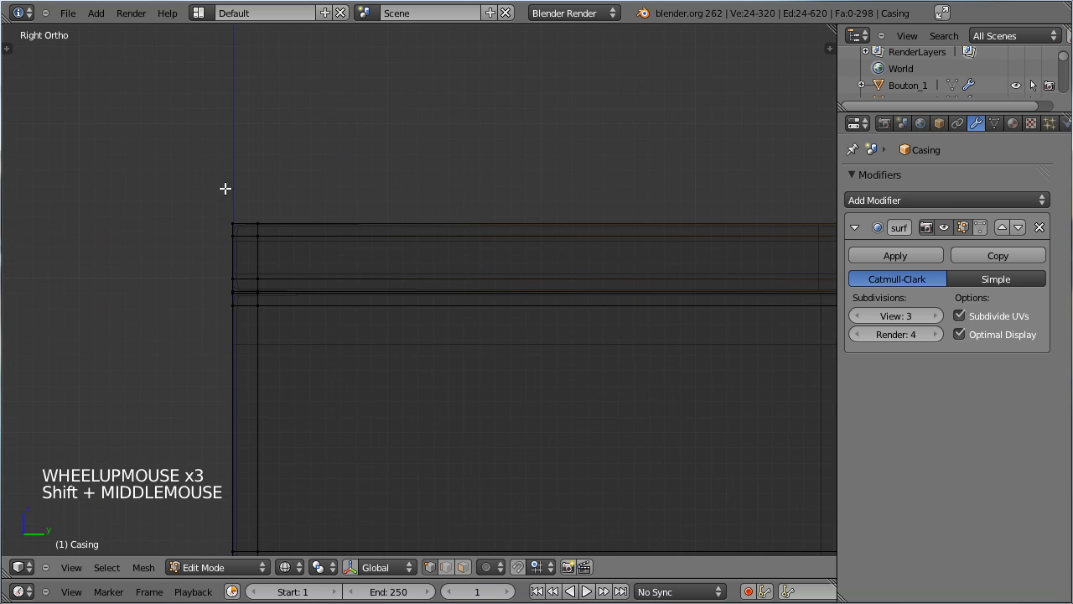
Box-select the lid's top band and casing edge and shift them slightly sideways
key("b")
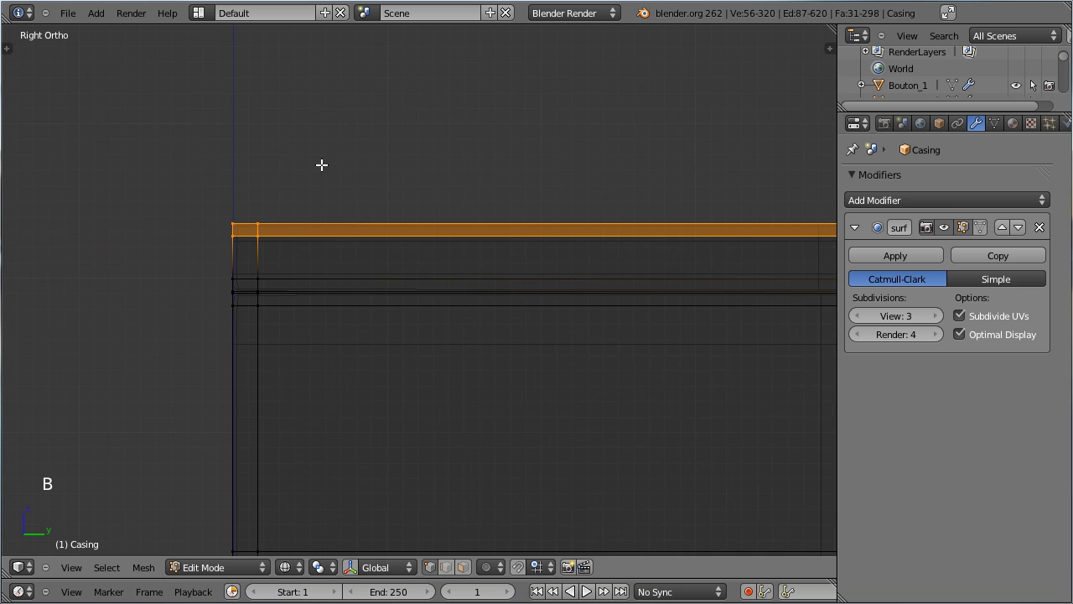
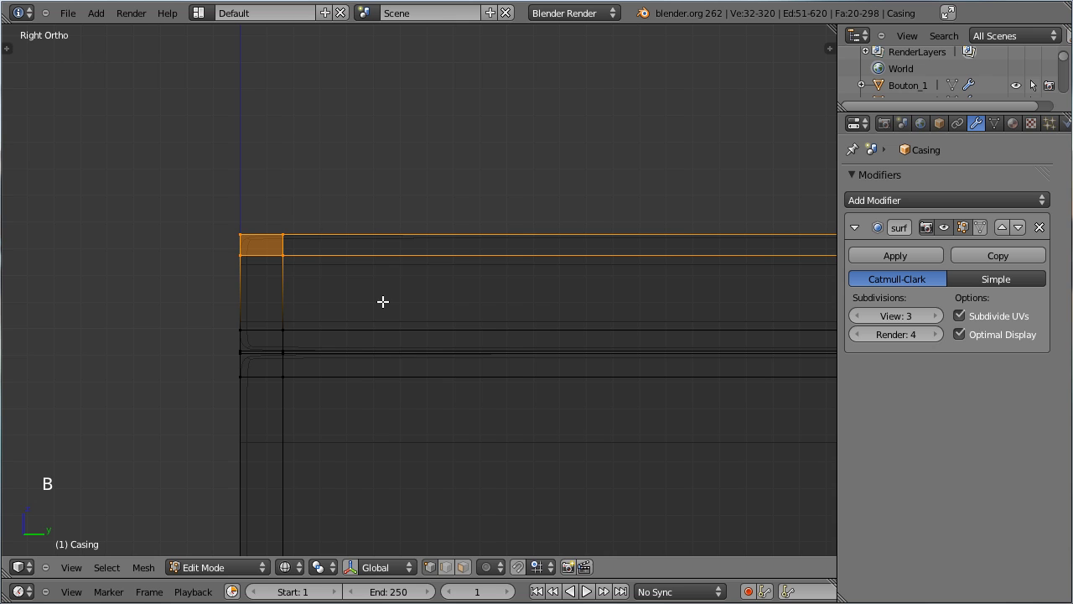
key("g")
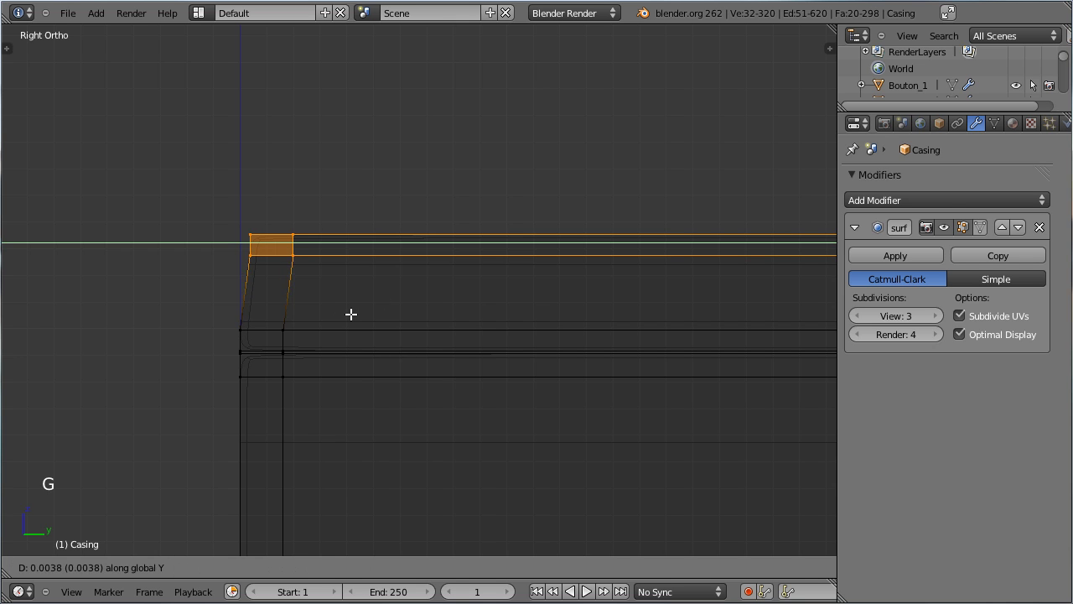
key("a")
key("b")
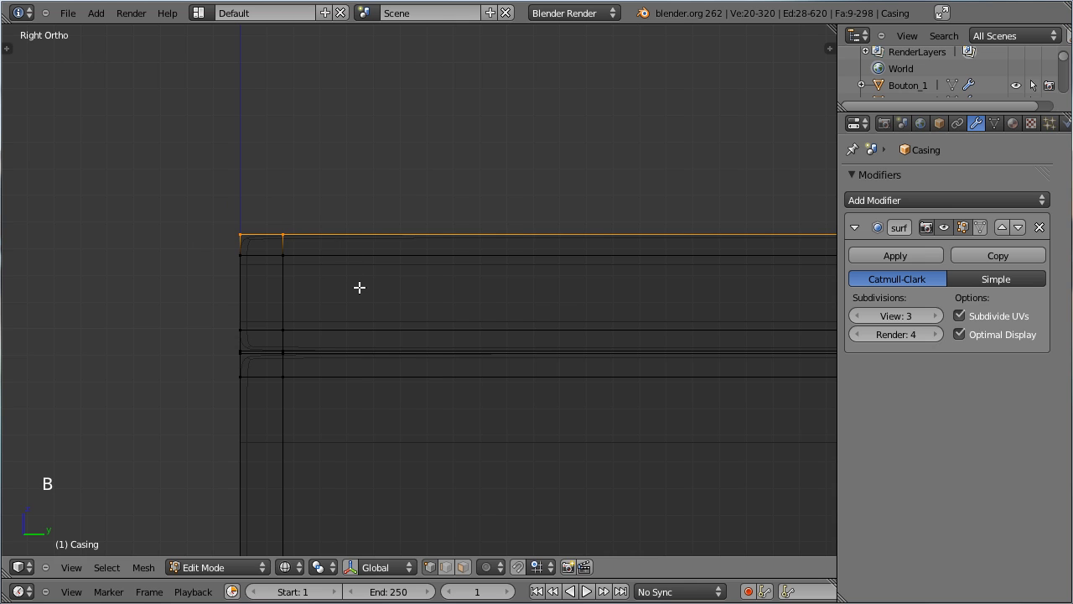
key("g")
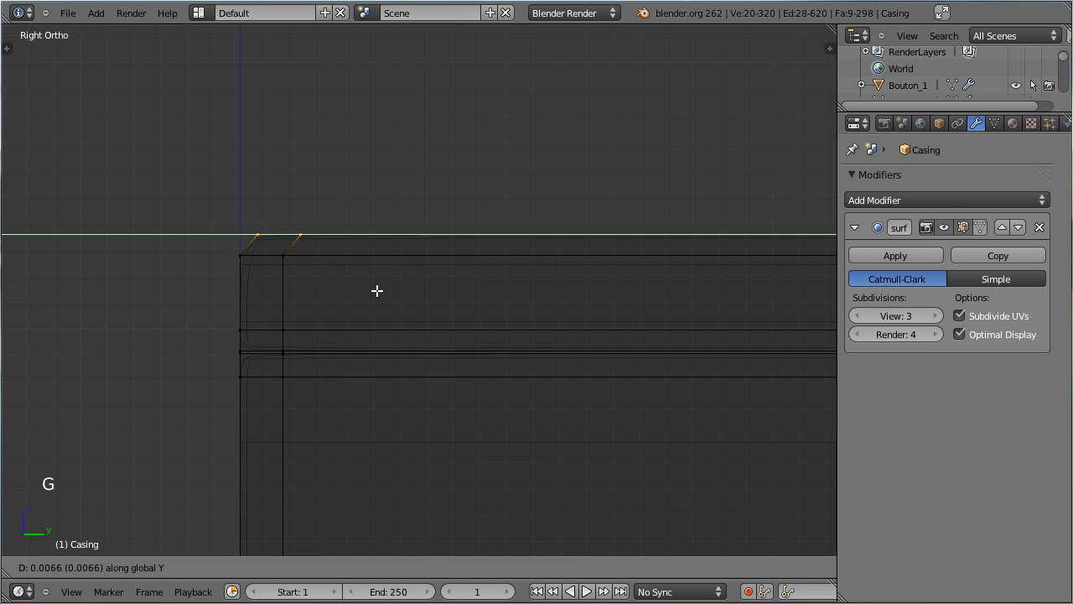
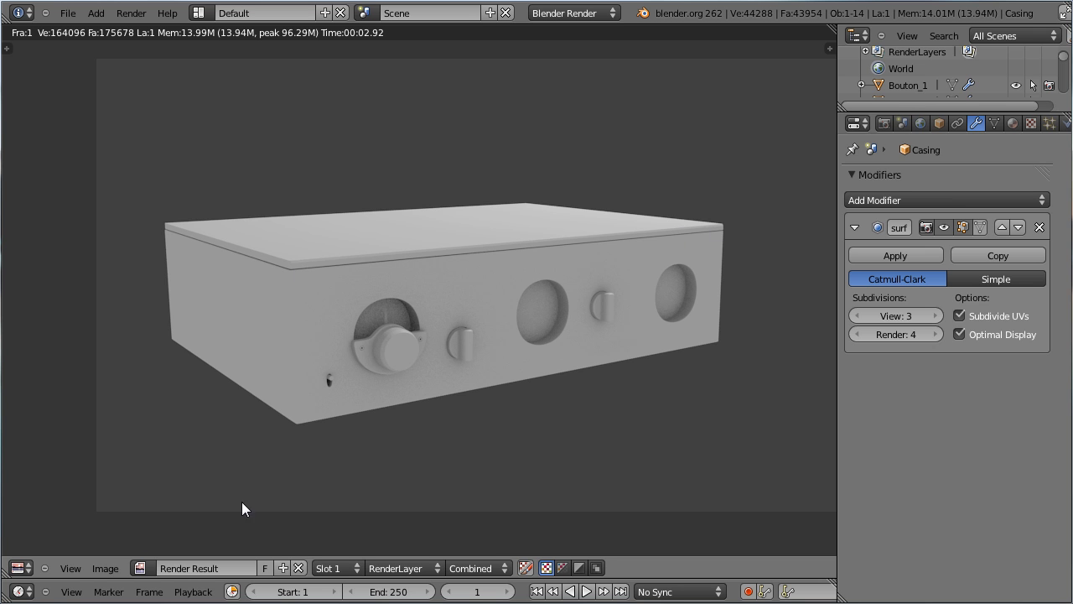
Leave the render, return to front view over the reference photo and save
left_click(41, 553)
key("KP_1")
scroll("down", 3)
key("ctrl+s")
middle_click(407, 256)
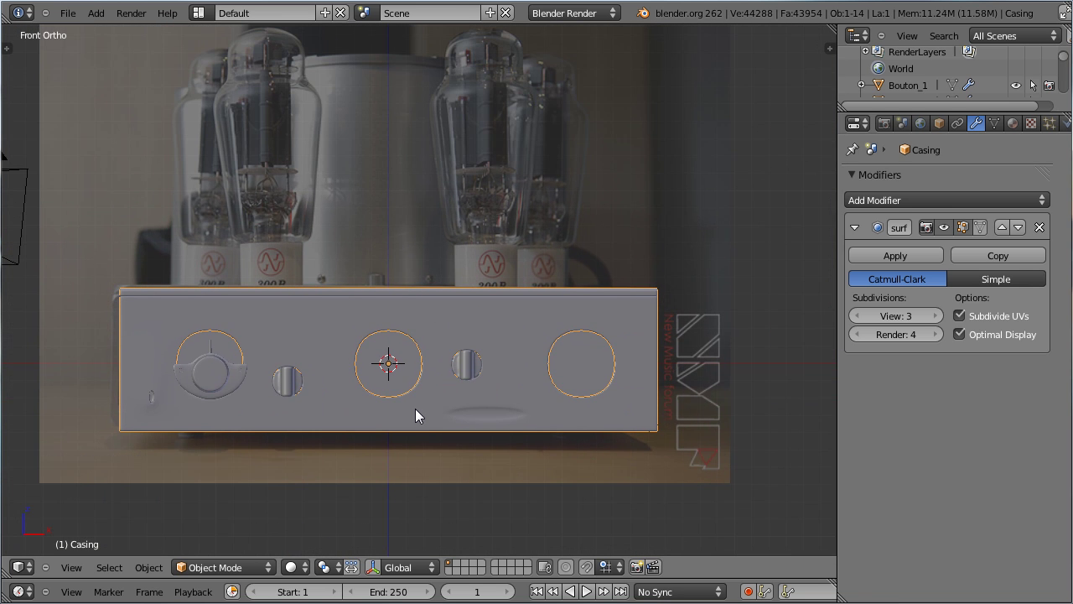
Add a UV sphere and drag it roughly toward the vacuum tube in the reference photo
key("shift+a")
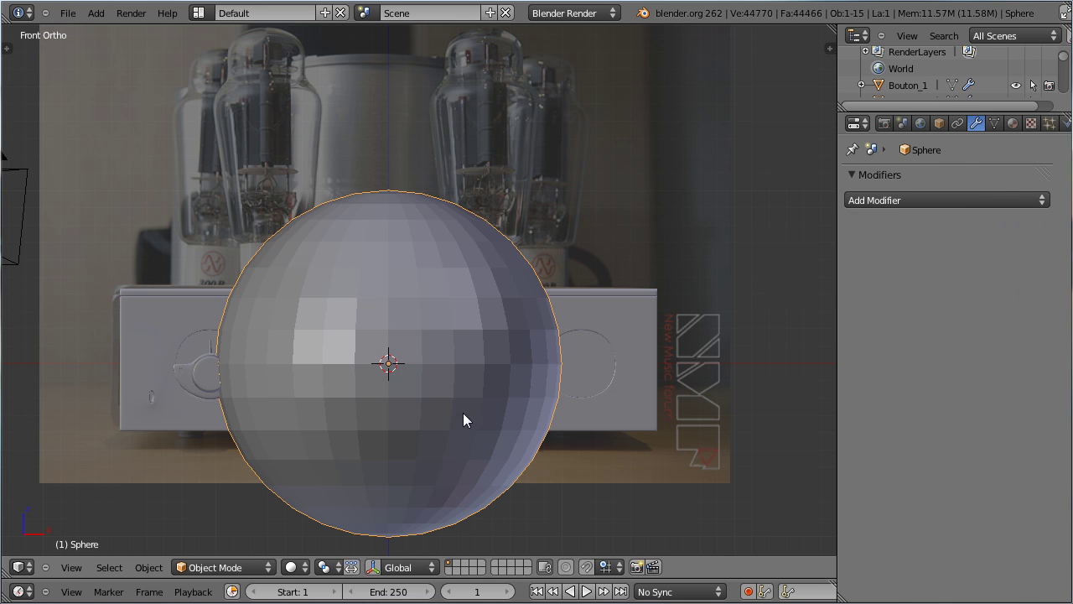
key("s")
left_click(469, 391)
key("g")
left_click(373, 144)
middle_click(353, 127)
middle_click(469, 294)
Scale the sphere down and centre it precisely over the tube's glass in the photo
scroll("up", 3)
key("s")
left_click(595, 326)
key("g")
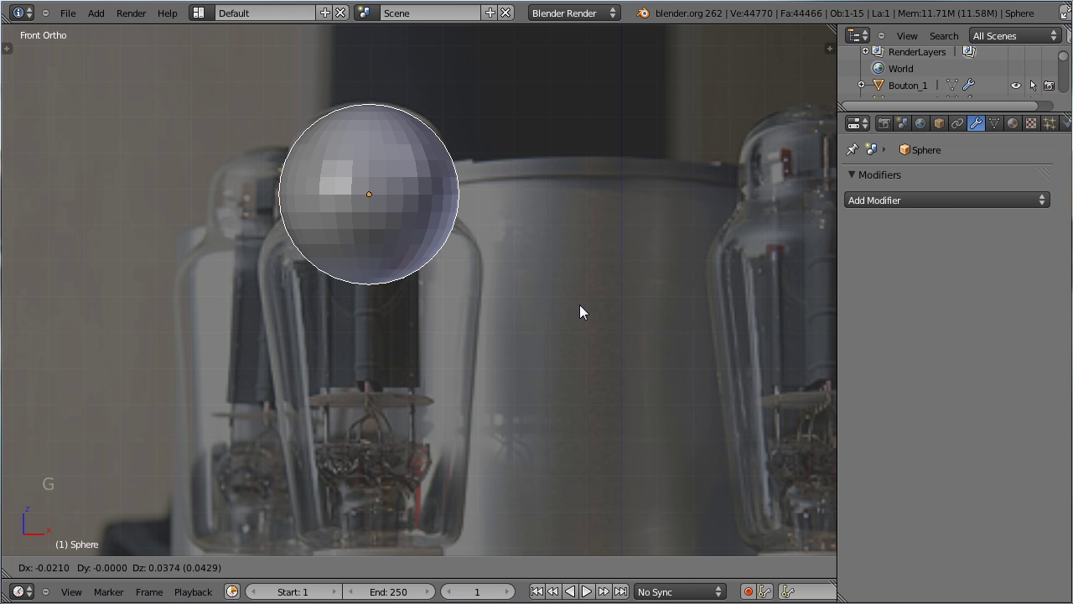
left_click(588, 312)
key("z")
scroll("up", 3)
middle_click(543, 289)
Delete the lower half of the sphere, leaving an open dome
key("Tab")
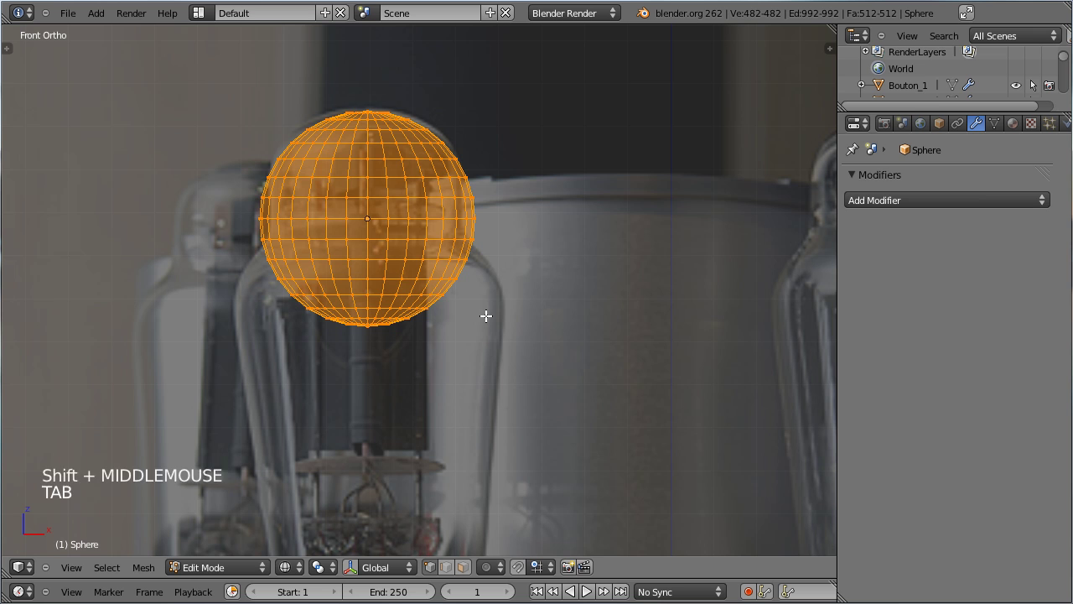
key("a")
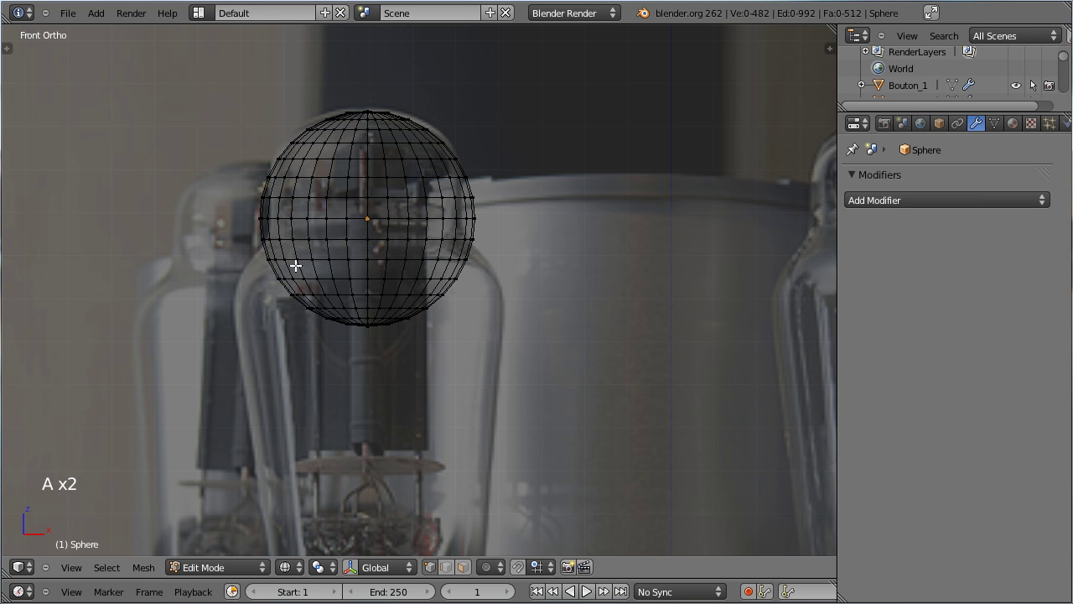
key("b")
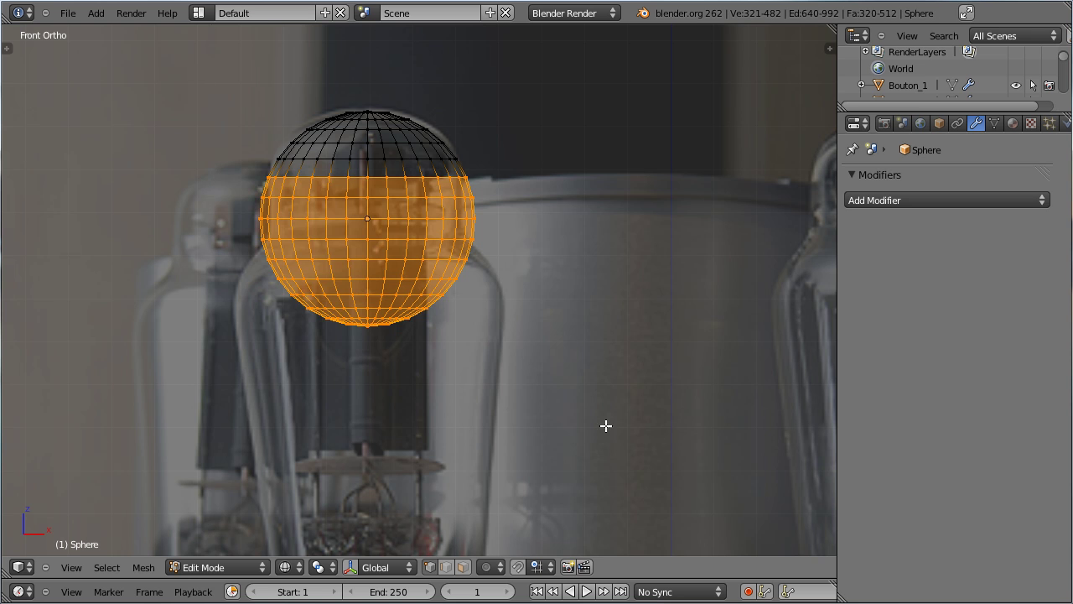
key("x")
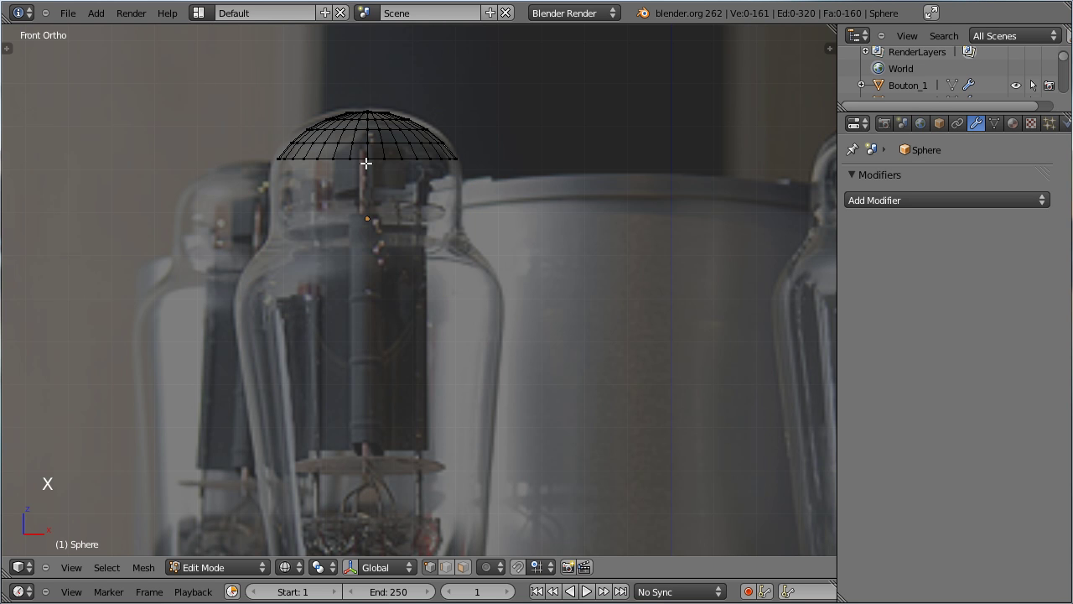
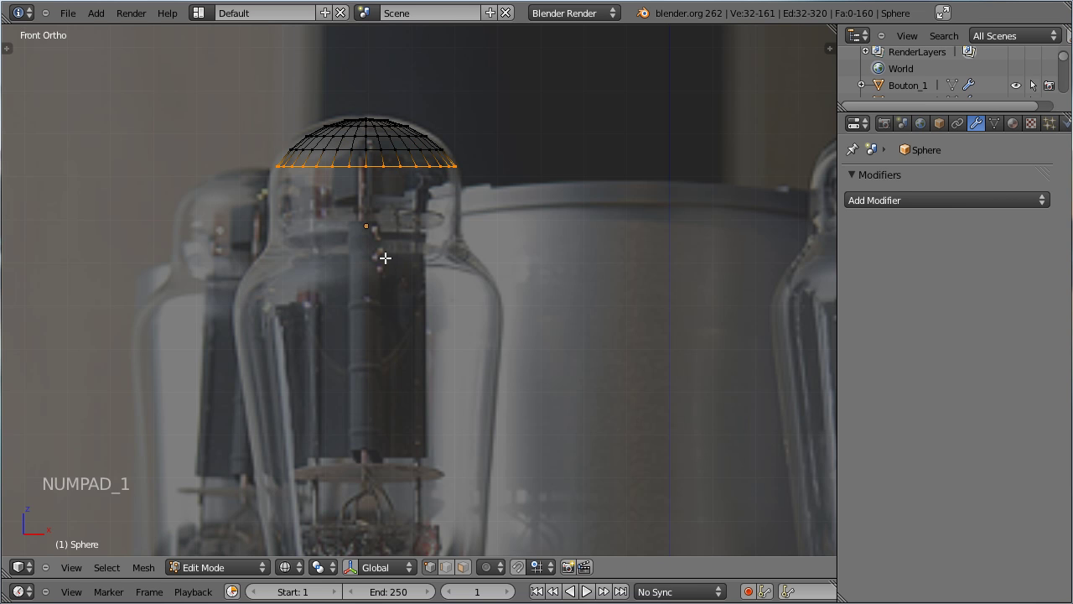
Extrude the open rim downward twice to form the tube's glass envelope
key("e")
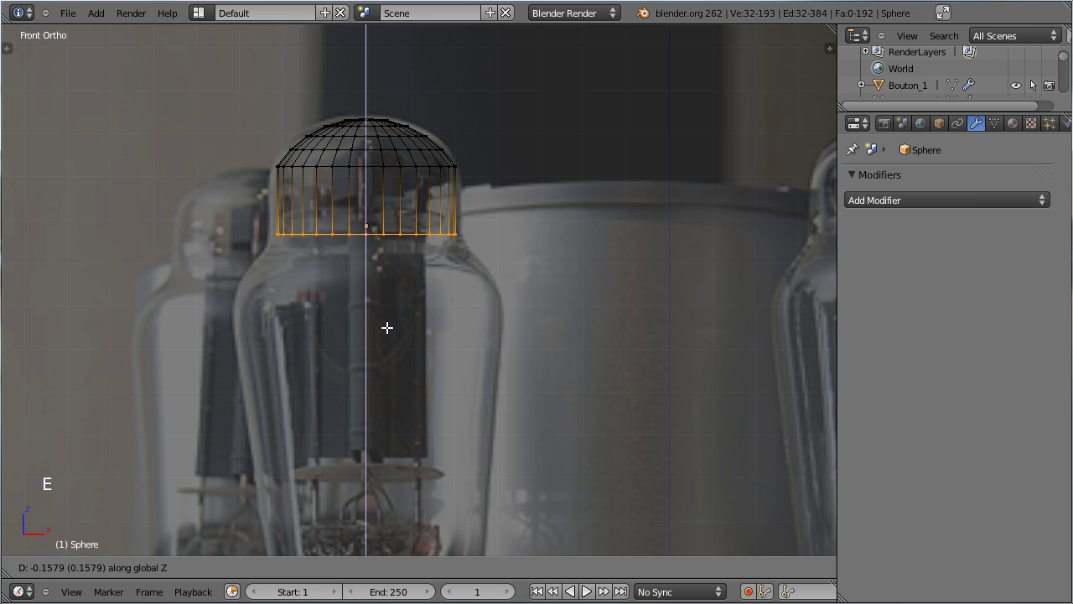
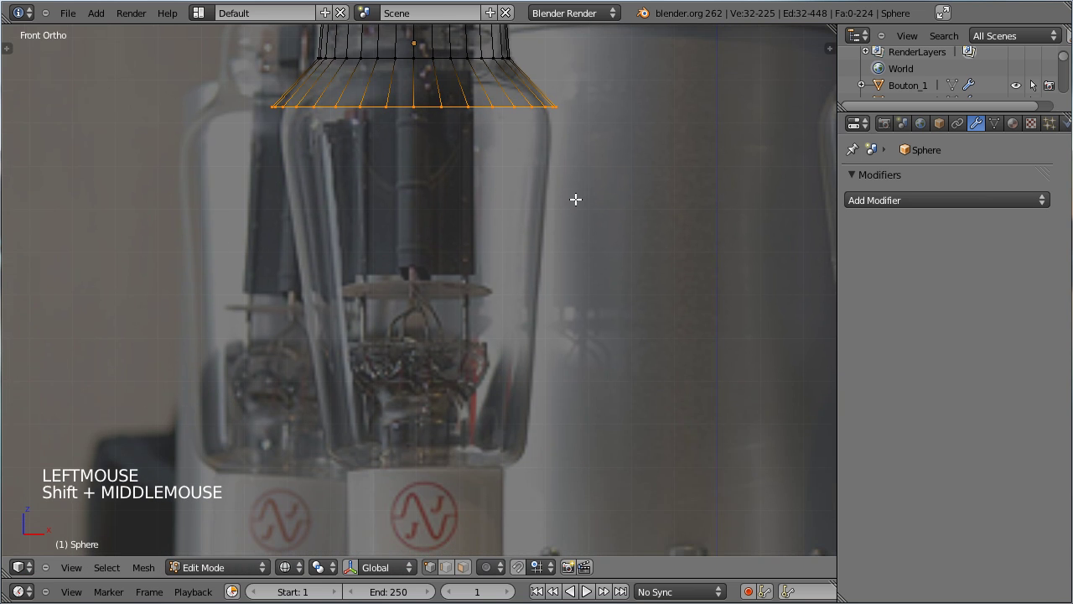
key("e")
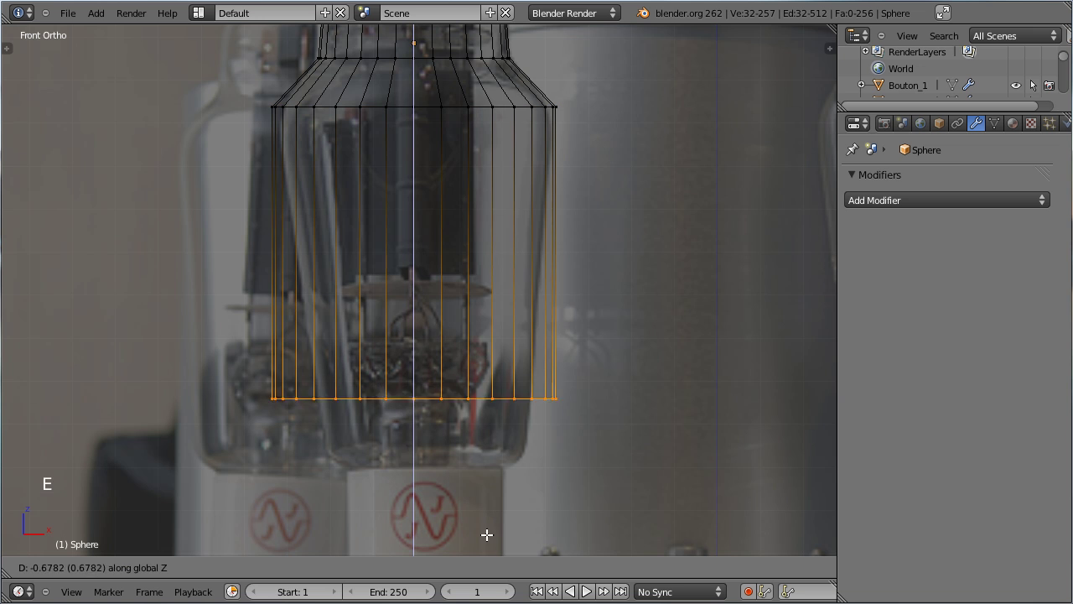
left_click(516, 572)
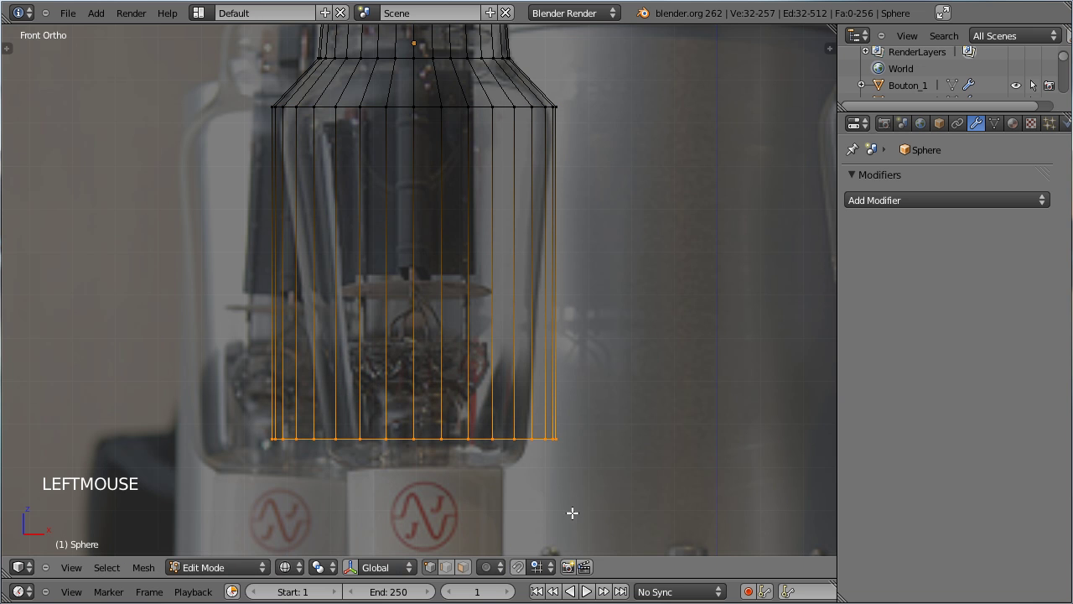
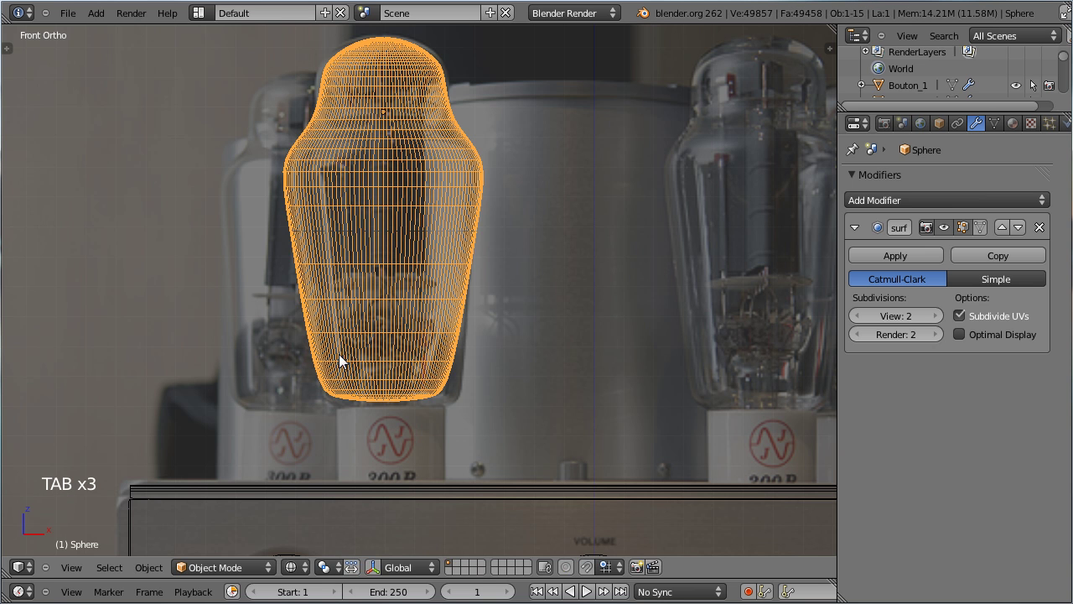
Insert an extra edge loop around the envelope to tighten its shape
key("Tab")
key("ctrl+r")
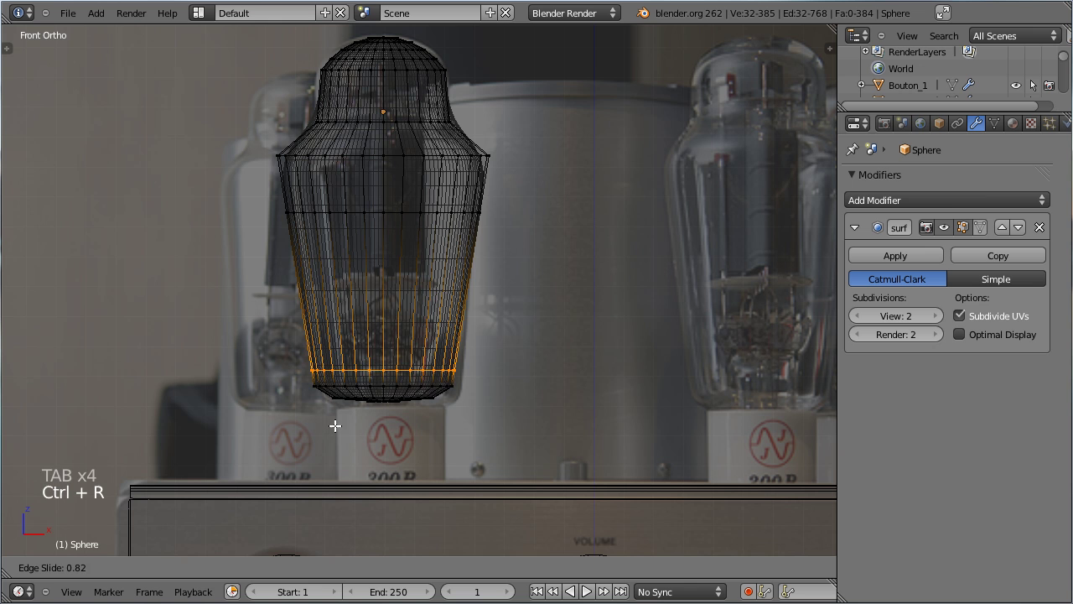
left_click(341, 443)
key("Tab")
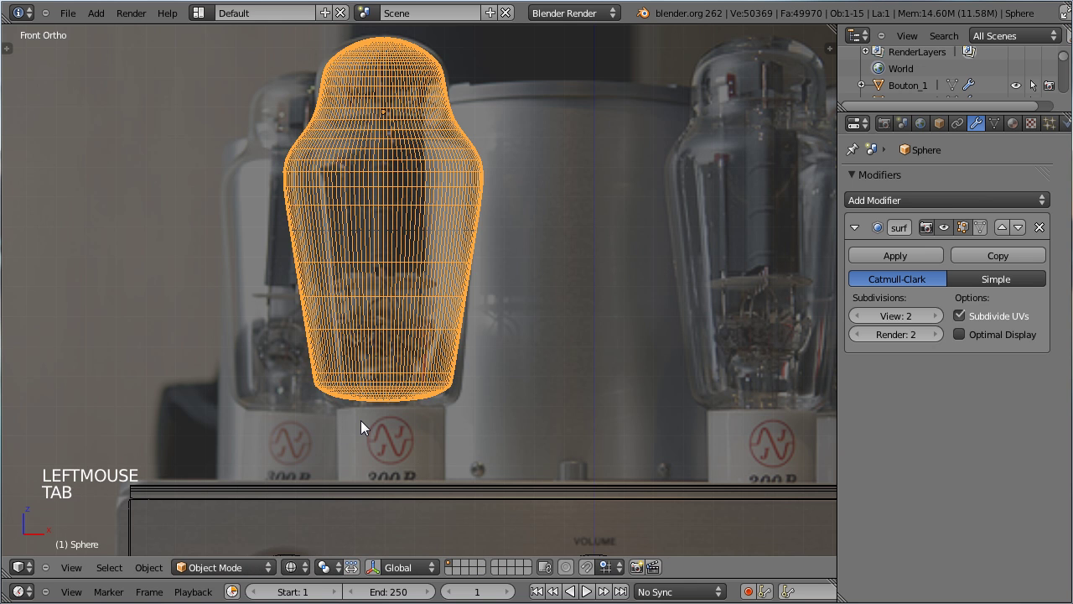
Untick Optimal Display on the subdivision modifier and shade the envelope smooth
left_click(965, 341)
key("t")
scroll("up", 3)
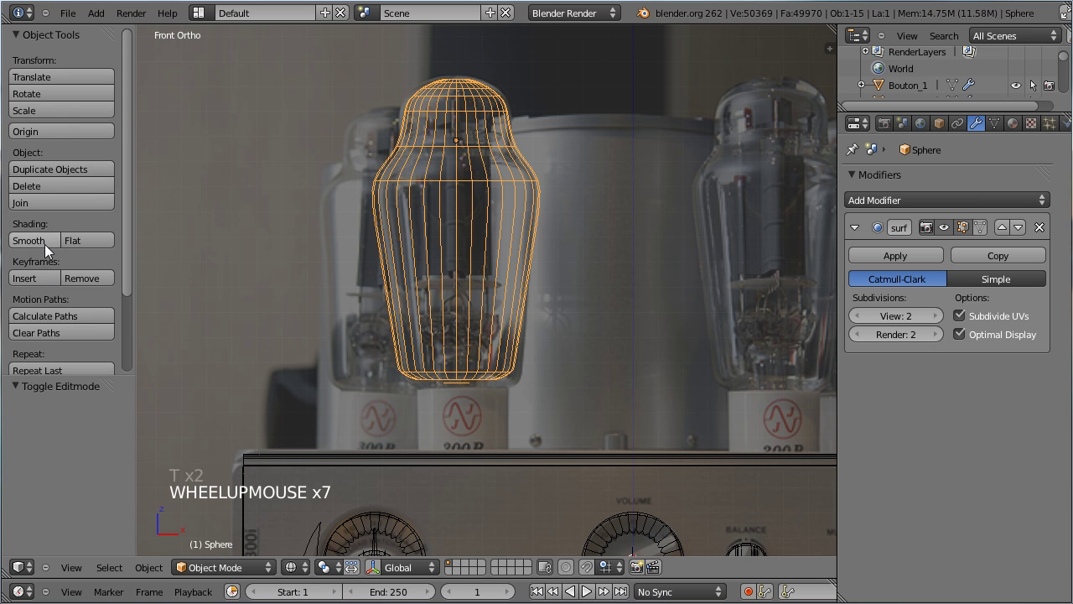
left_click(48, 244)
key("z")
scroll("down", 3)
scroll("up", 3)
middle_click(577, 261)
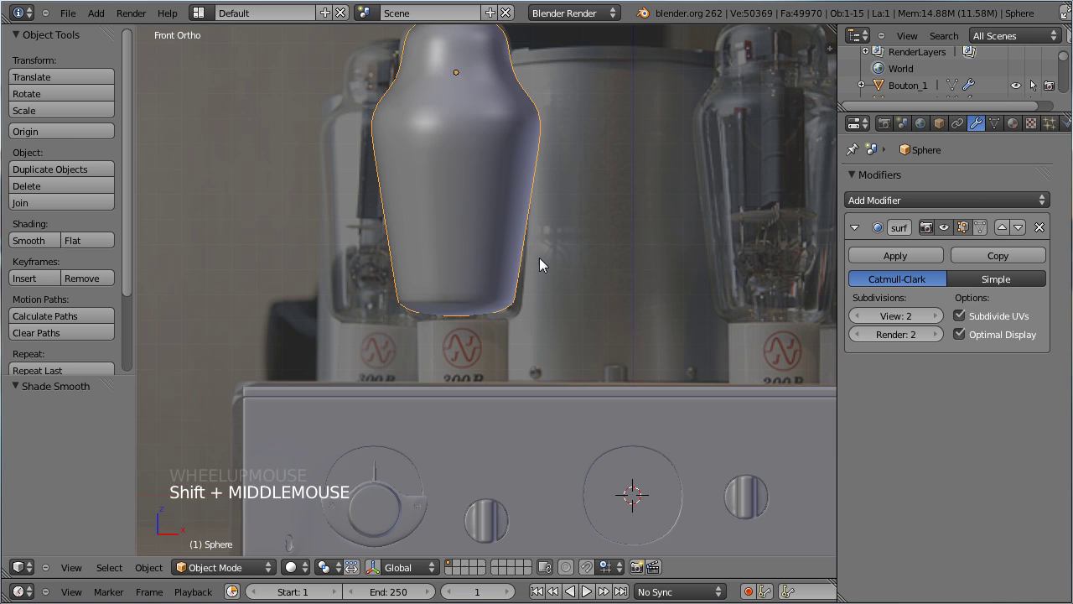
scroll("up", 3)
Extrude and scale the base rings upward to close the base and build the inner stem
key("Tab")
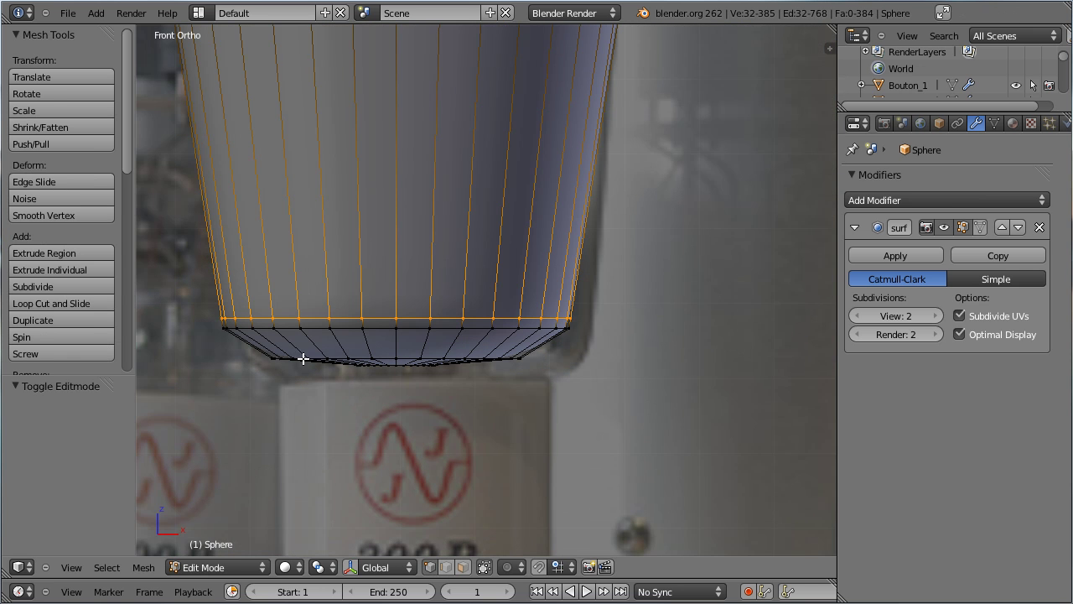
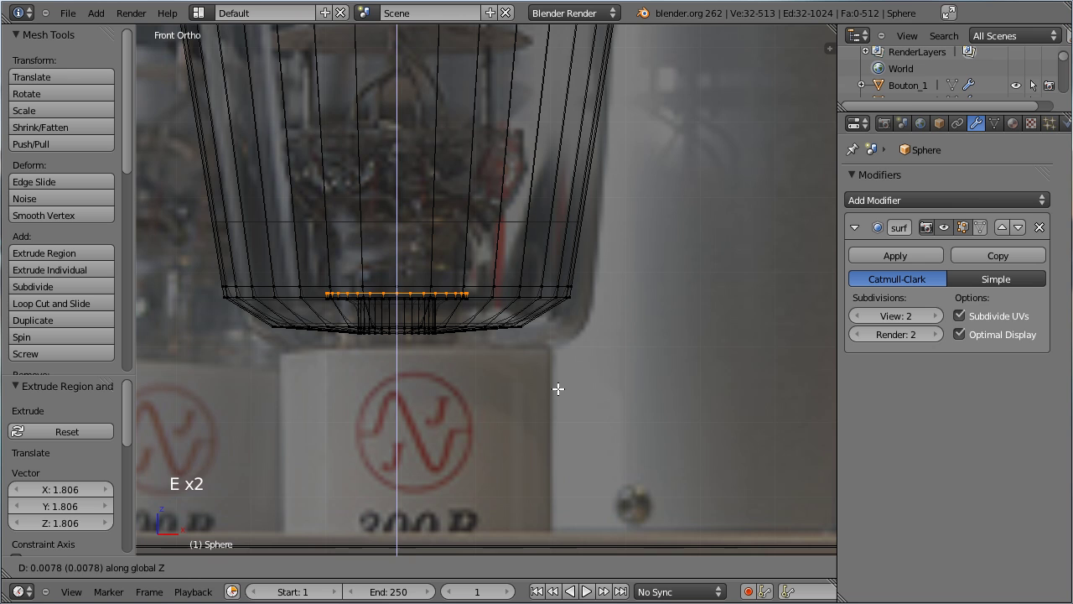
key("e")
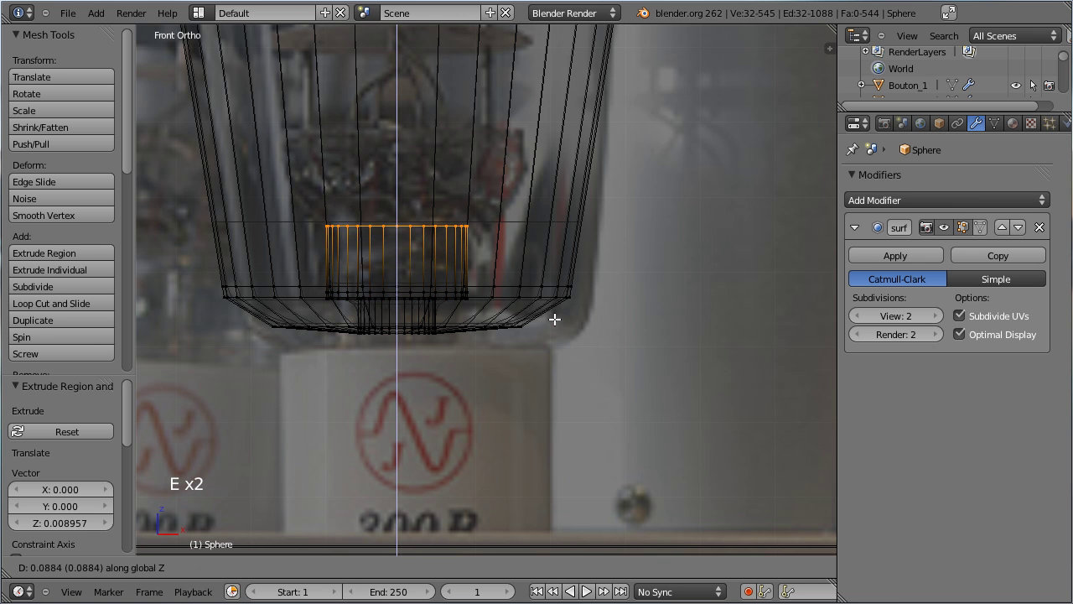
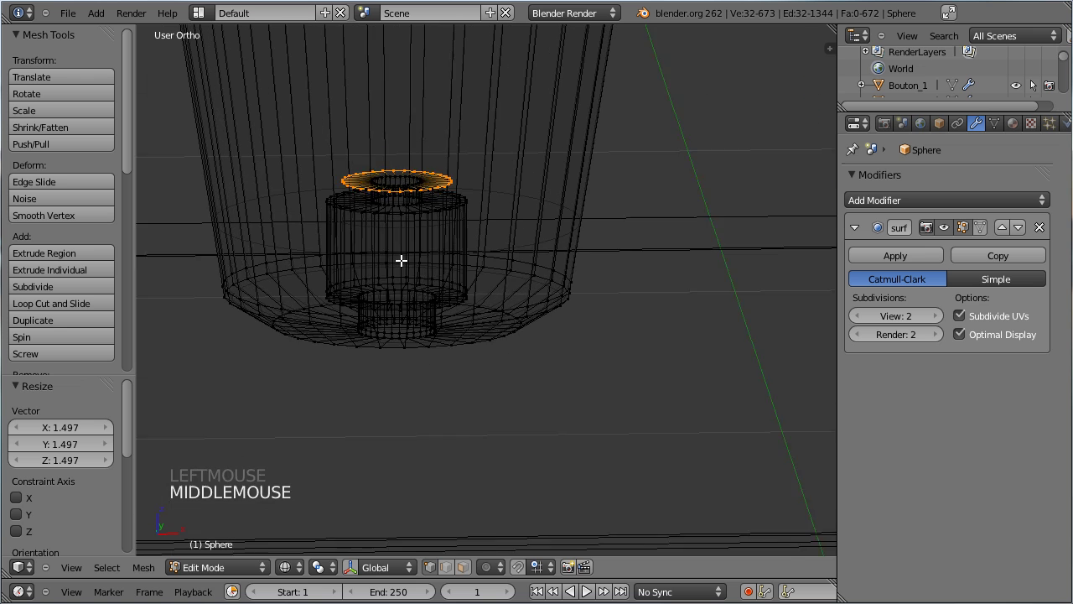
key("e")
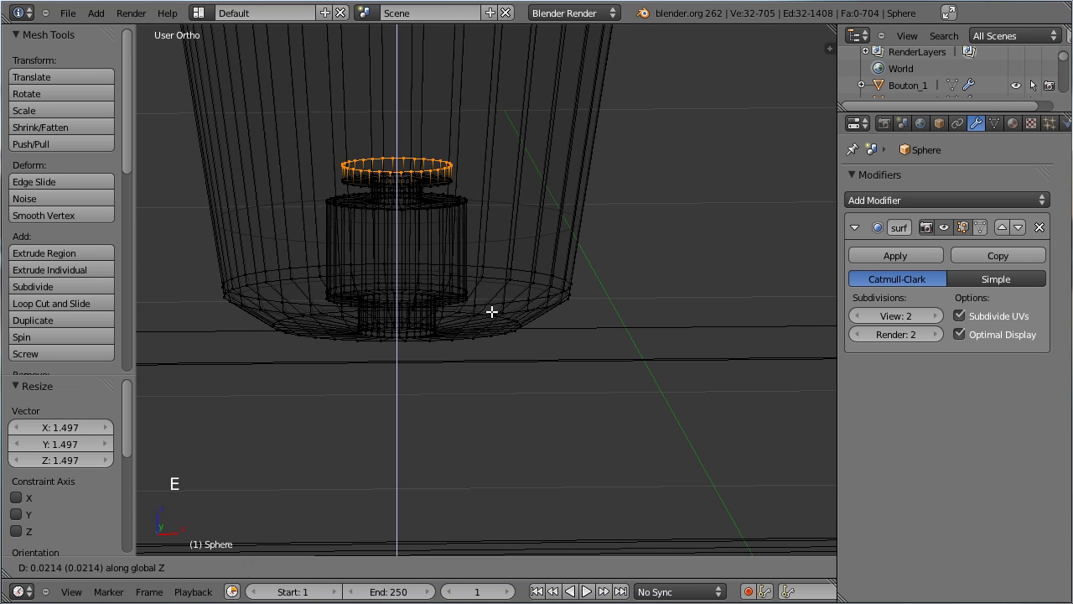
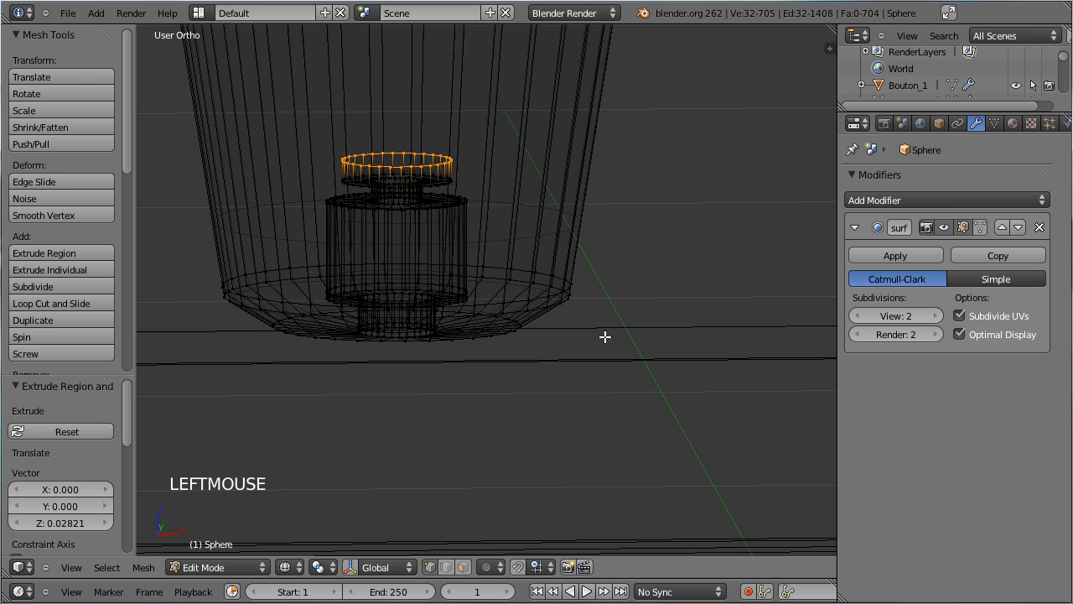
key("e")
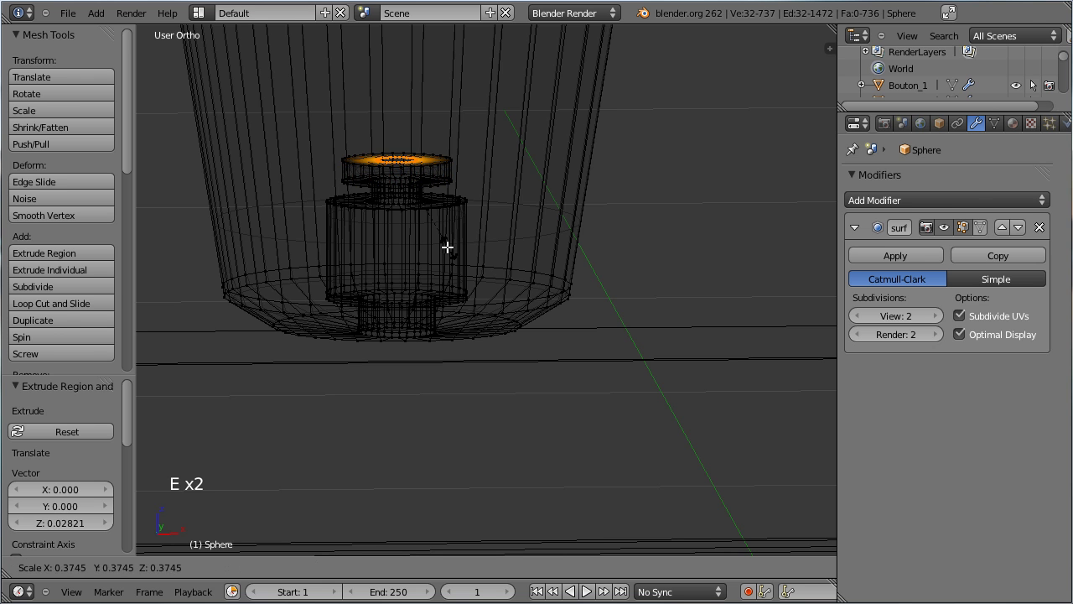
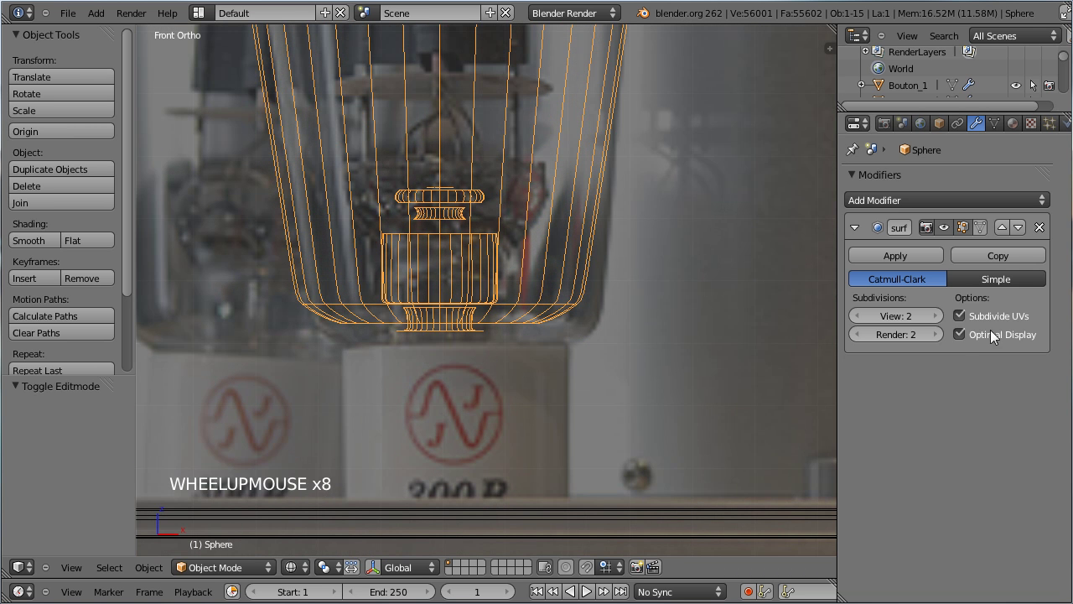
left_click(963, 343)
Show the full subdivided wireframe and add an edge loop to the inner stem
left_click(963, 343)
key("Tab")
scroll("up", 3)
key("ctrl+r")
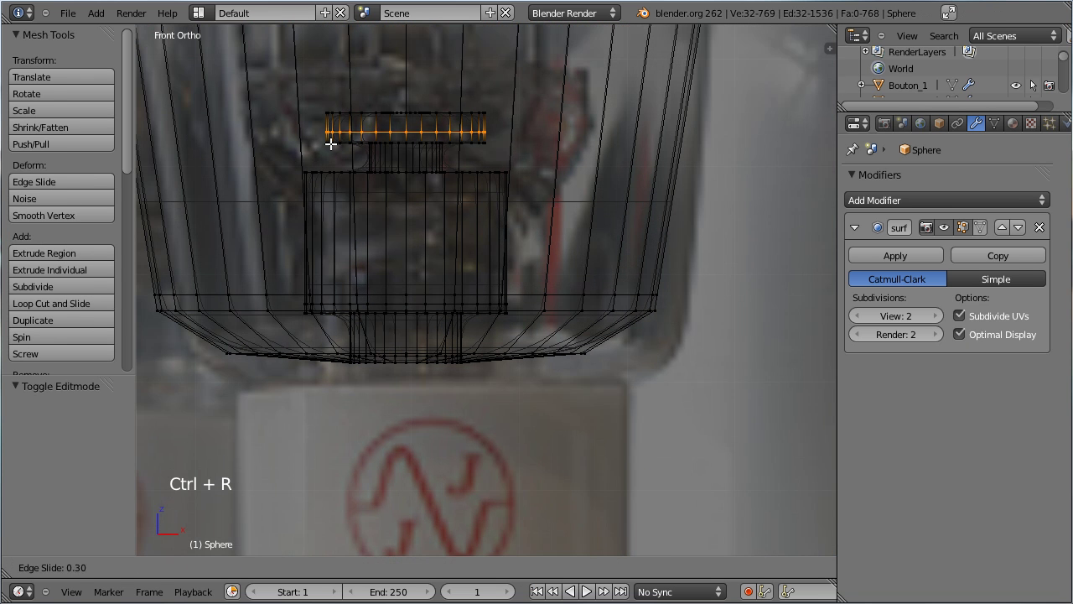
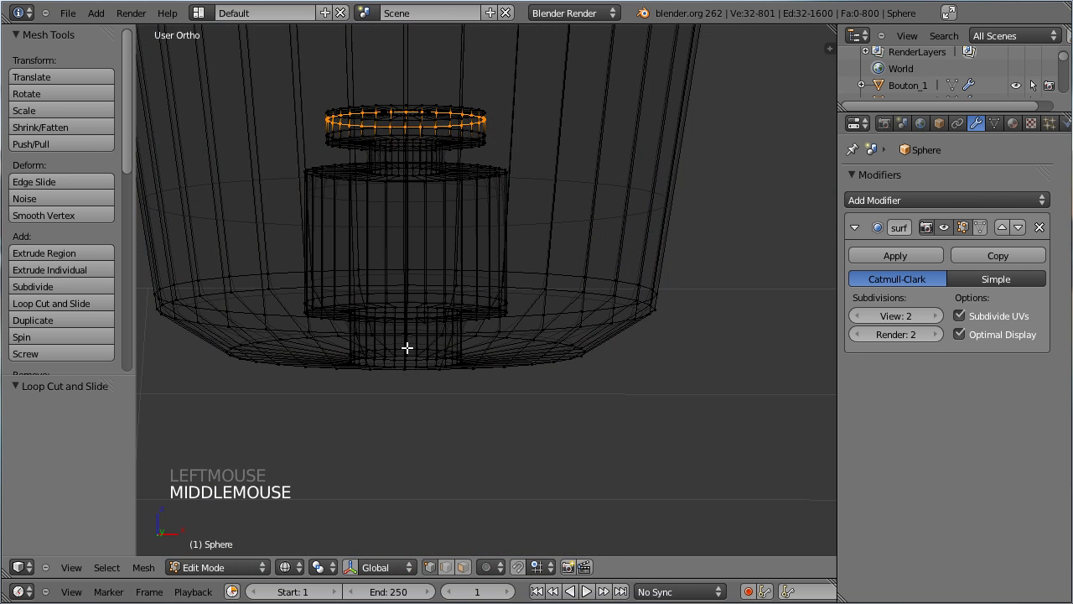
In front view lower the bottom ring slightly and extrude it 0.32 down into a straight base
key("KP_1")
scroll("down", 3)
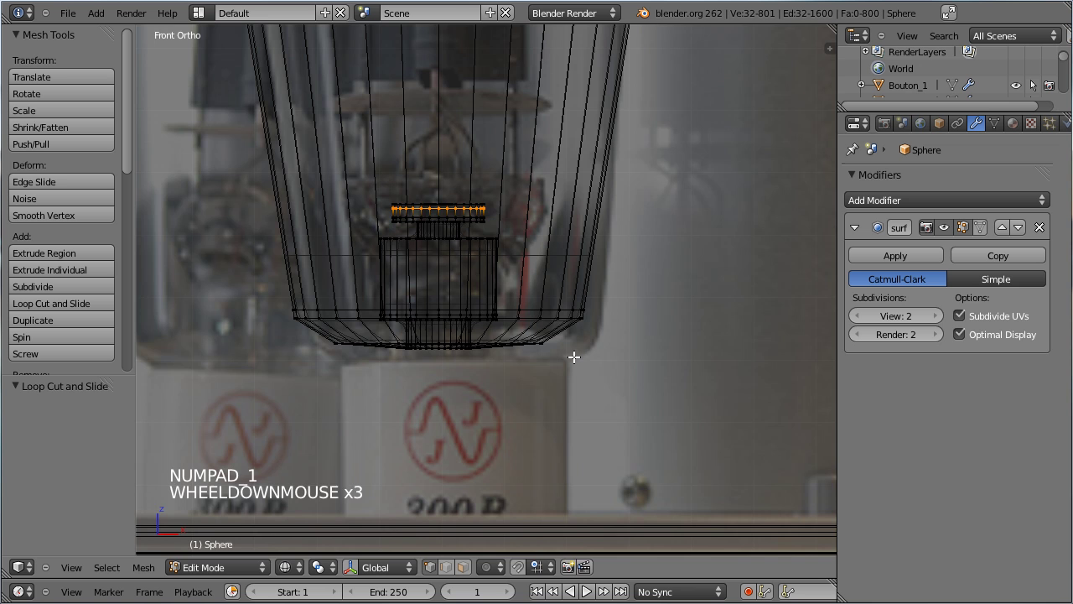
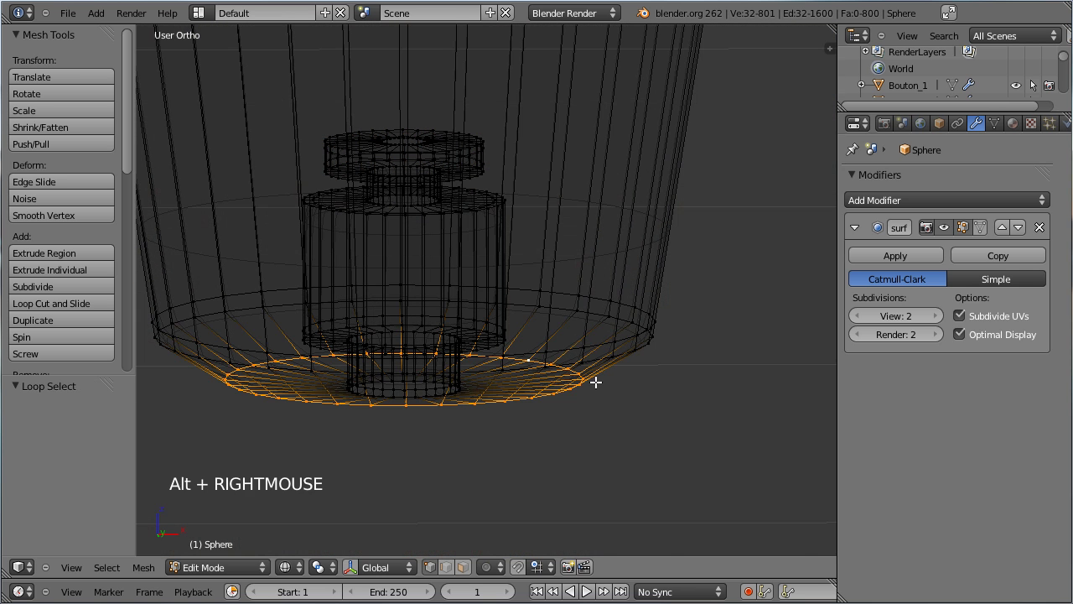
key("KP_1")
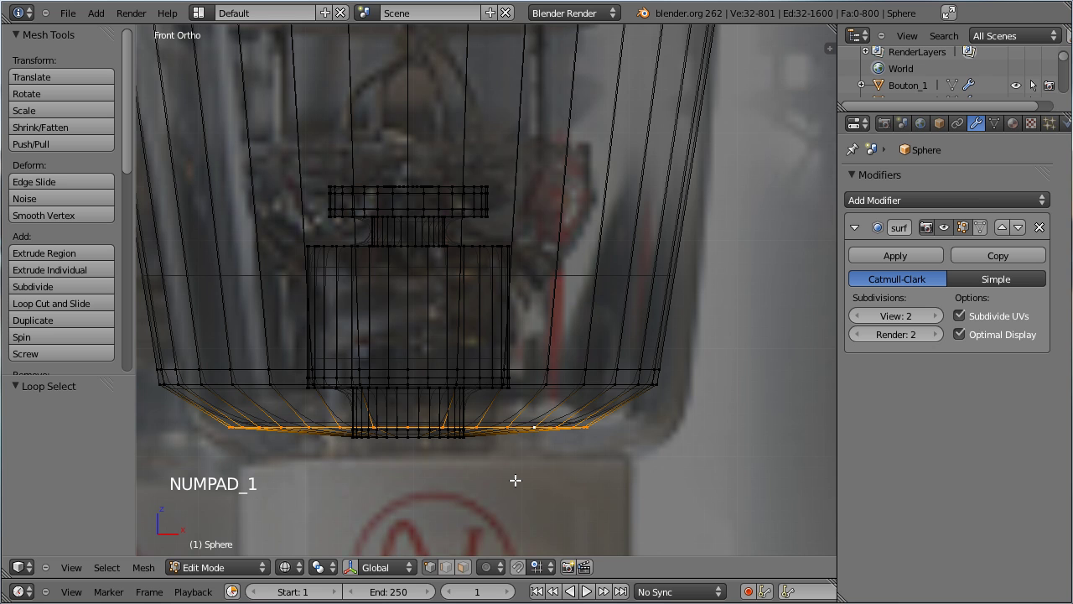
key("shift+d")
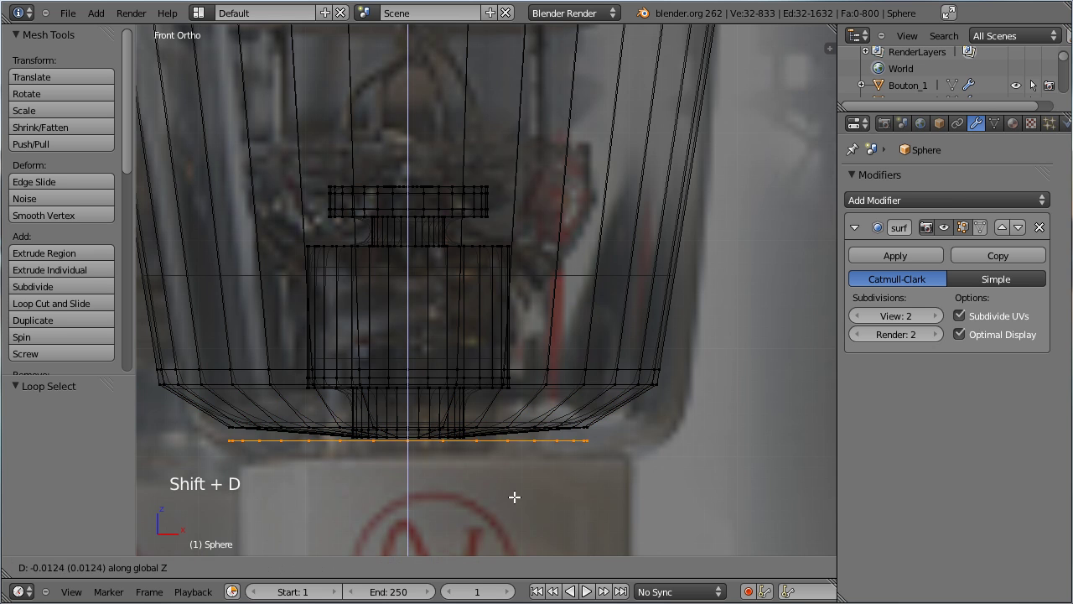
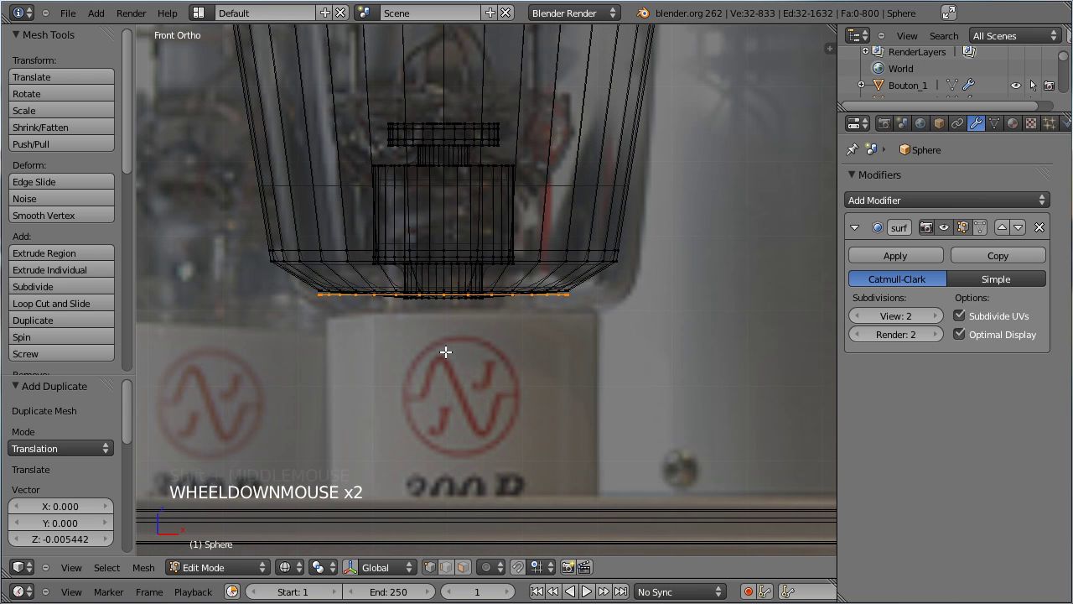
key("e")
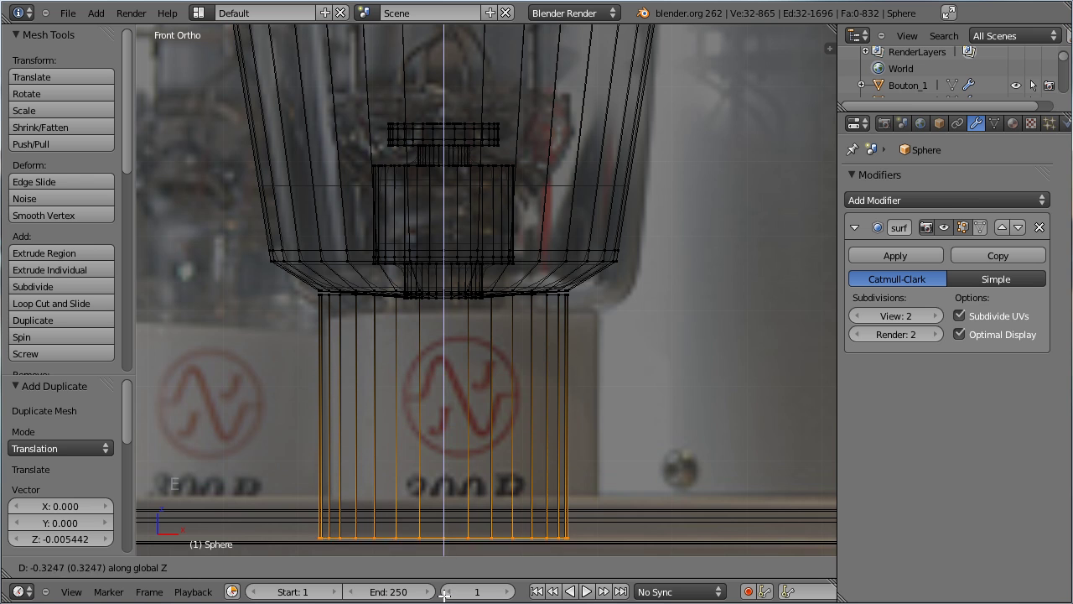
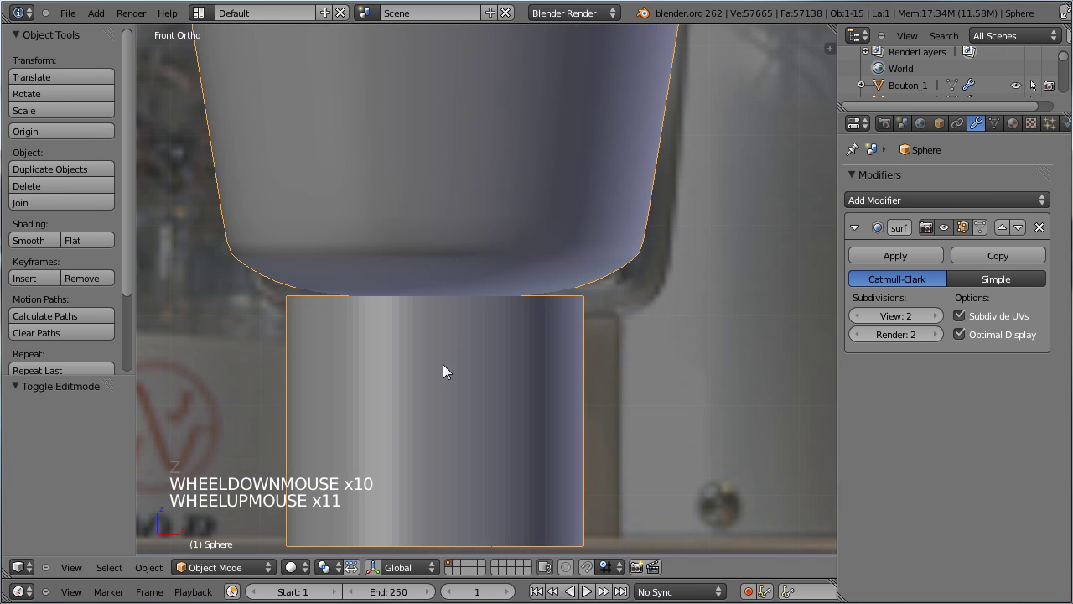
Select the whole cylindrical base and nudge it along Z to match the photo
key("Tab")
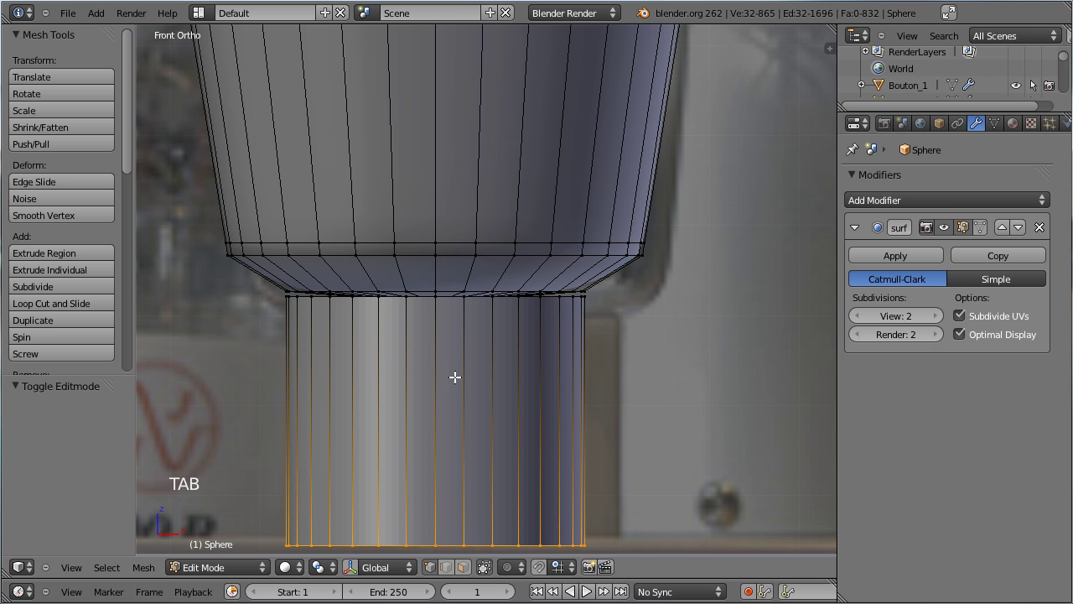
key("ctrl+l")
key("g")
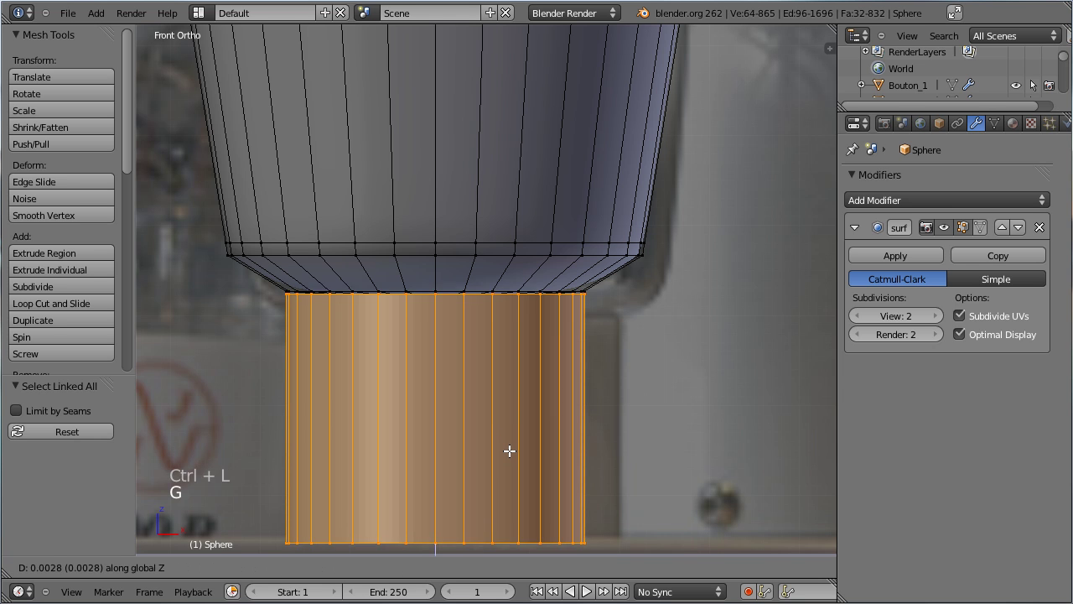
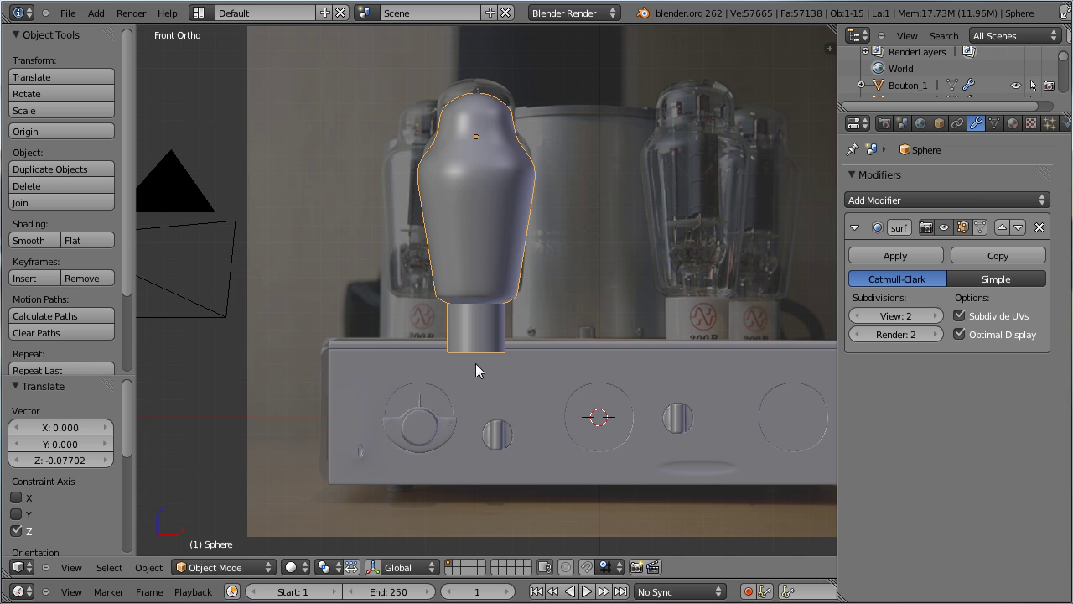
middle_click(407, 357)
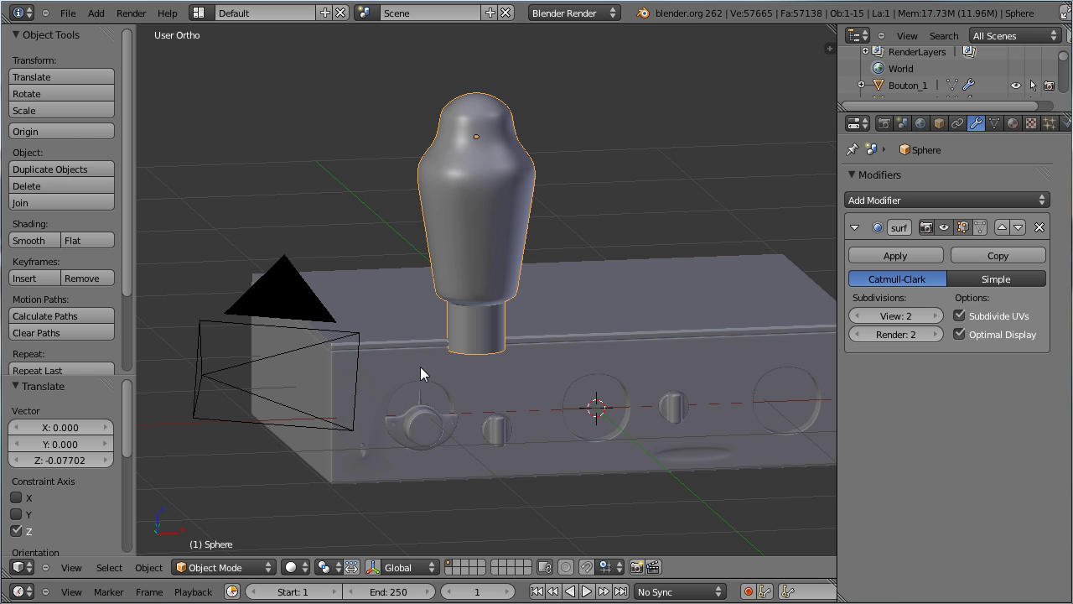
Hide the finished tube and save the scene as nagra_ampli_01.blend, leaving only the chassis visible
key("h")
key("KP_1")
key("ctrl+s")
middle_click(645, 280)
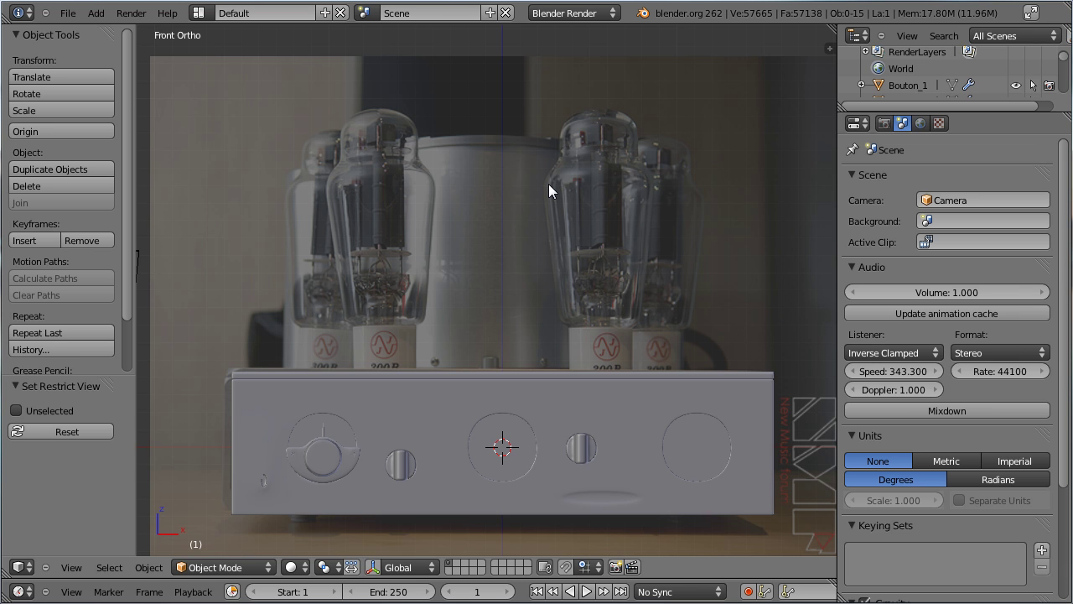
middle_click(508, 206)
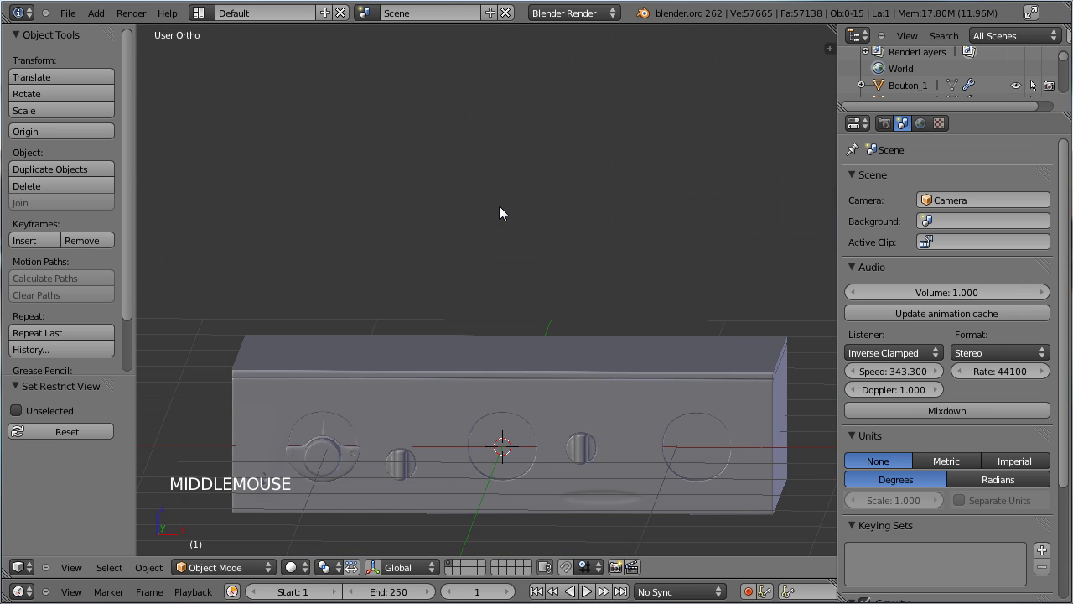
Add a new circle mesh and view it from the top and side of the chassis
key("KP_1")
key("shift+a")
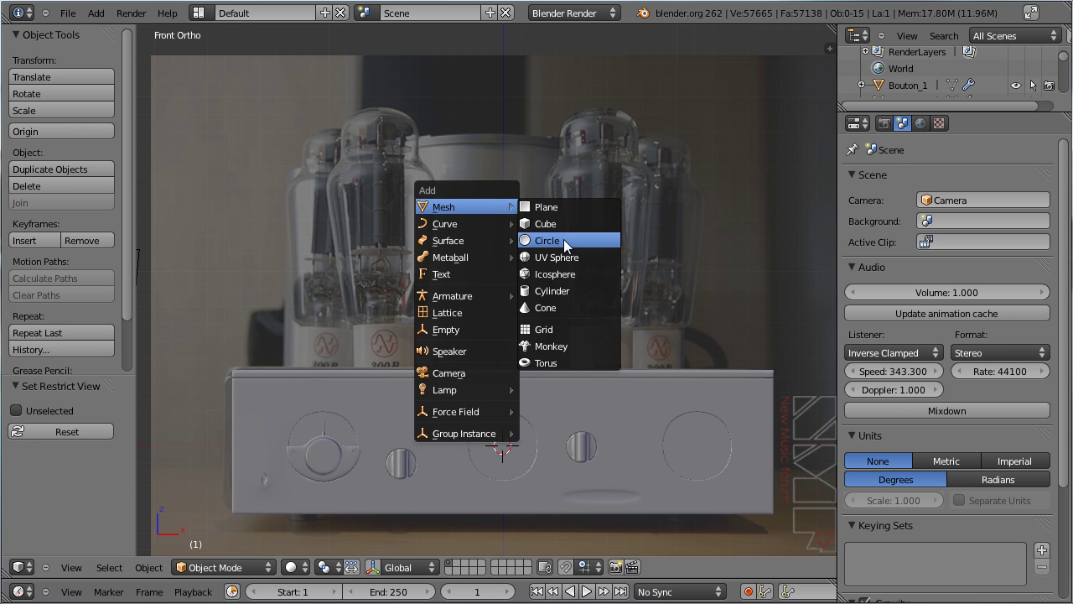
left_click(64, 438)
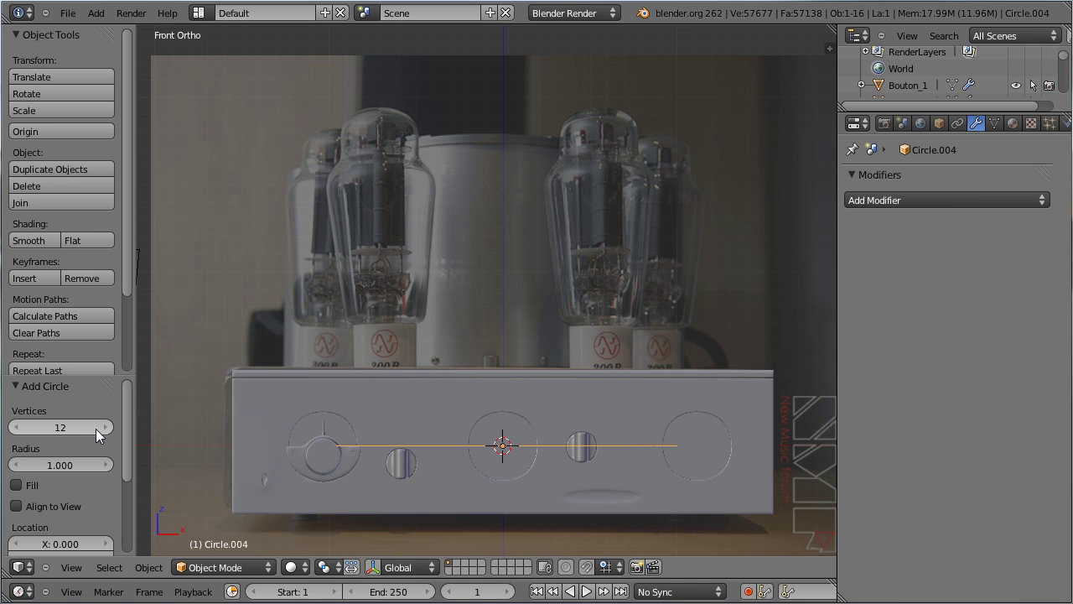
key("KP_7")
scroll("down", 3)
middle_click(504, 245)
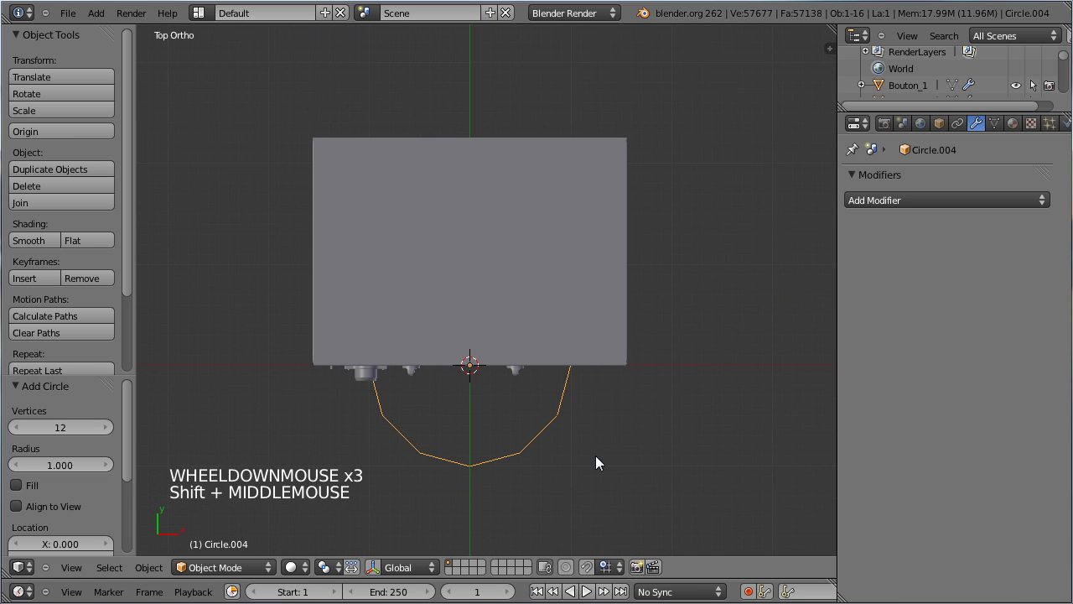
key("KP_3")
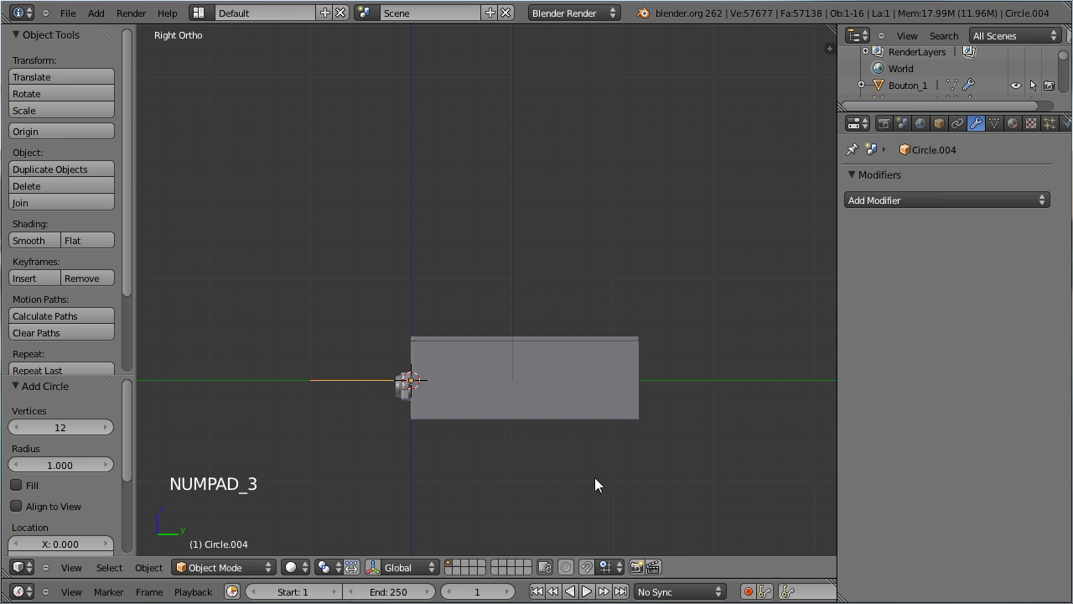
Move and scale the circle in side and front views to fit the chassis
key("g")
left_click(414, 400)
scroll("up", 3)
middle_click(412, 404)
key("g")
left_click(414, 427)
middle_click(295, 382)
key("s")
left_click(616, 521)
key("KP_1")
key("s")
left_click(447, 126)
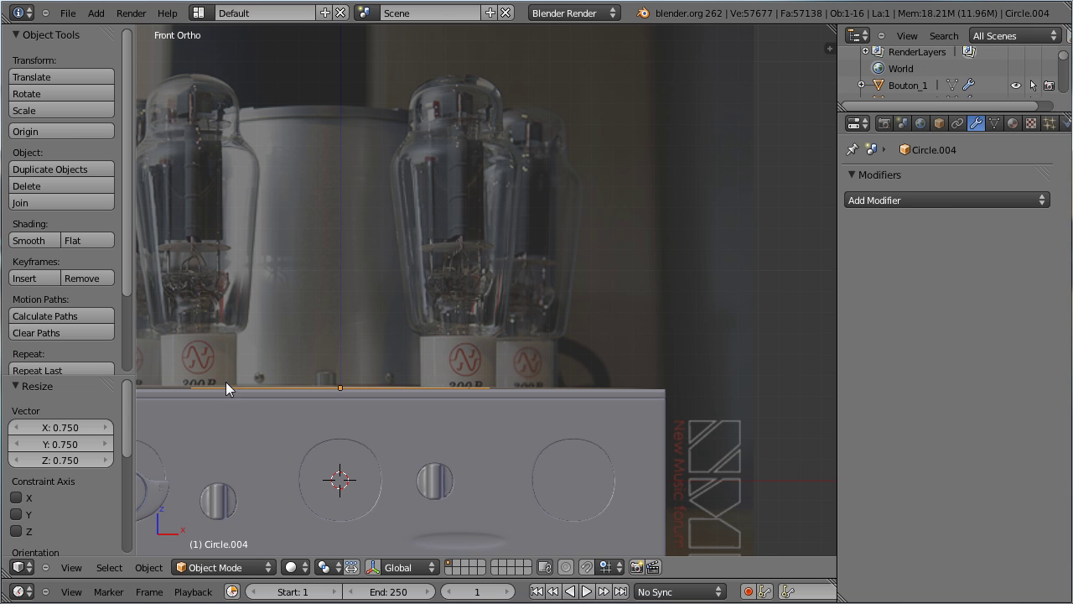
Place the circle on the chassis top, cut it to an arc and extrude its end 0.15 along Y
middle_click(338, 228)
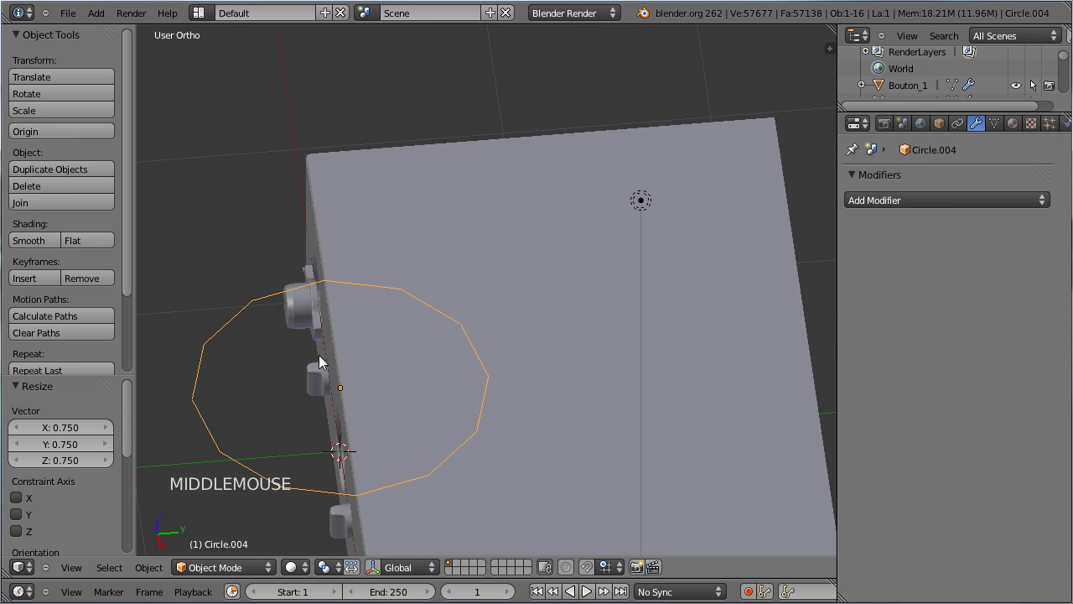
key("KP_7")
scroll("down", 3)
middle_click(522, 234)
key("g")
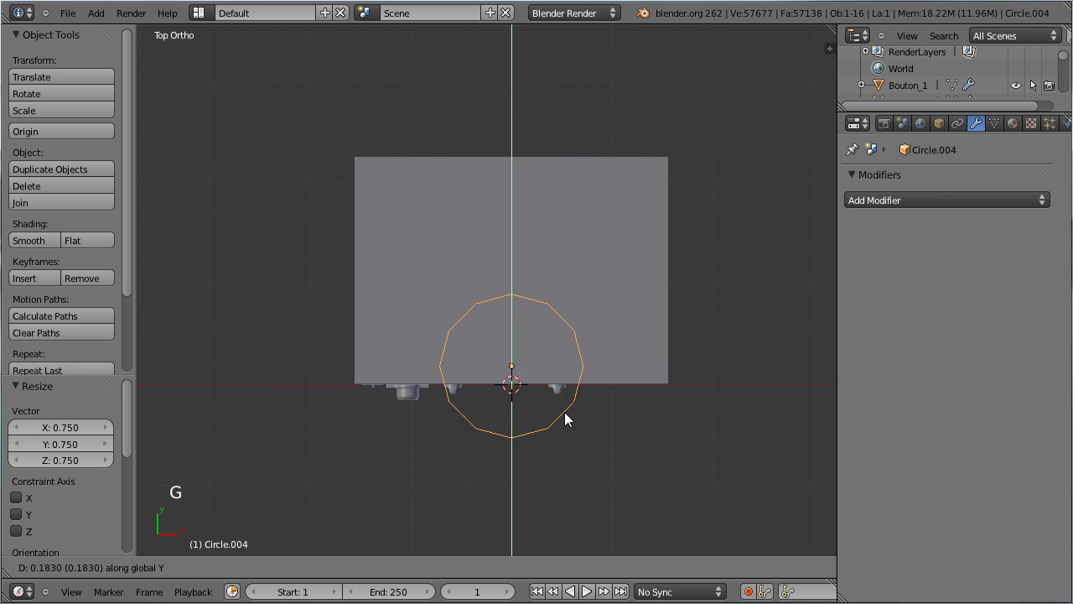
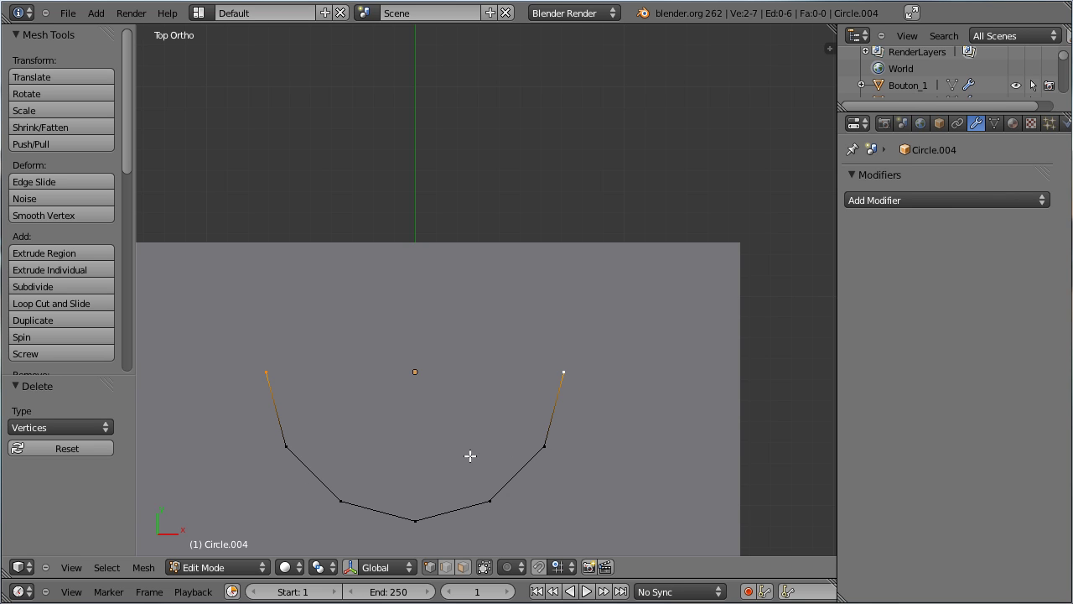
key("e")
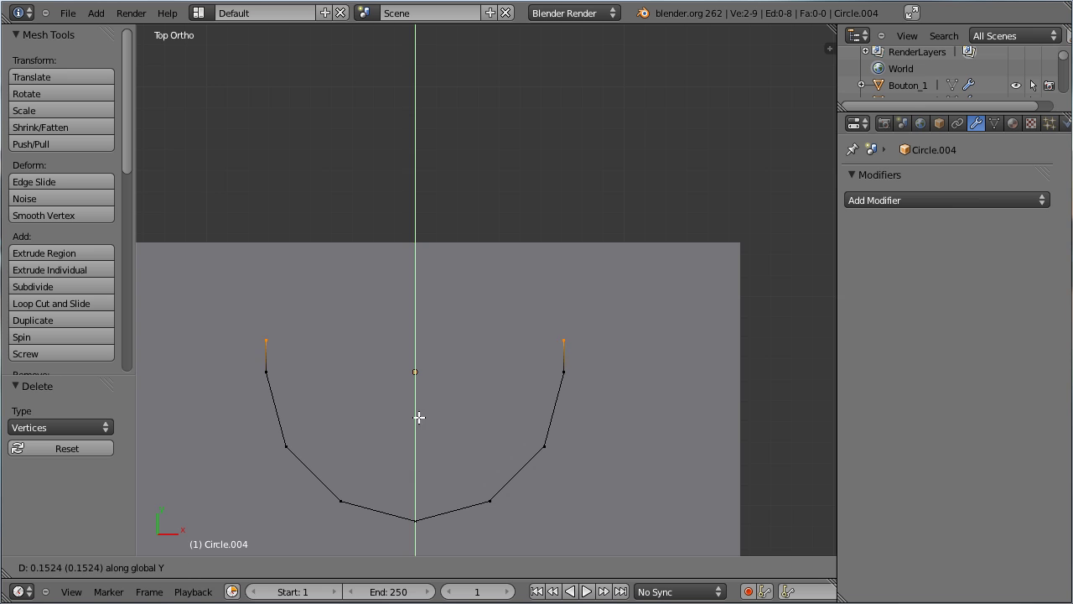
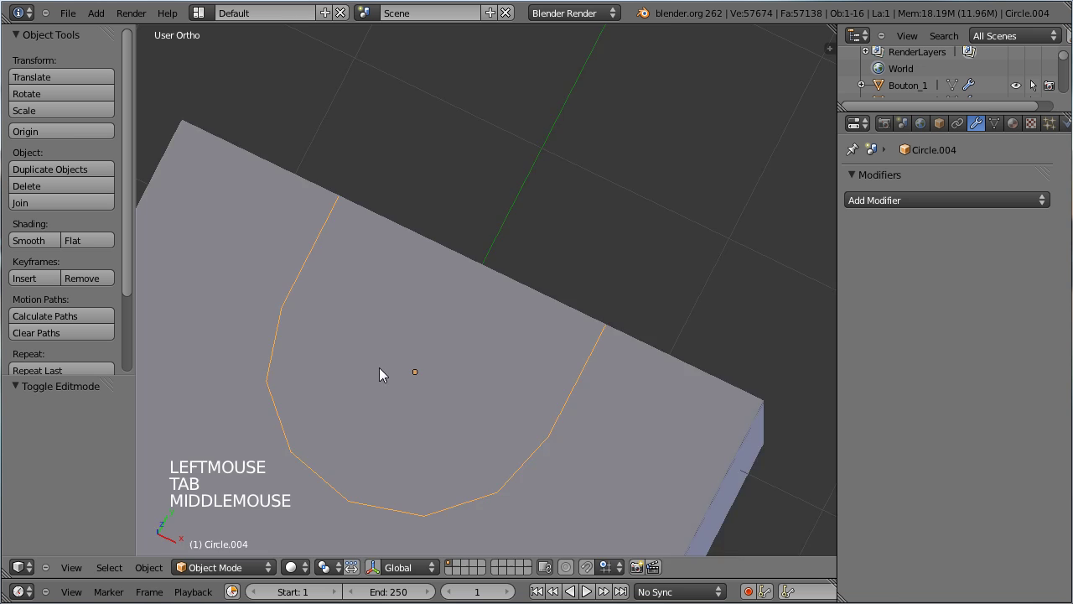
In top view slide the U-shaped outline toward the front edge of the chassis
scroll("down", 3)
middle_click(369, 390)
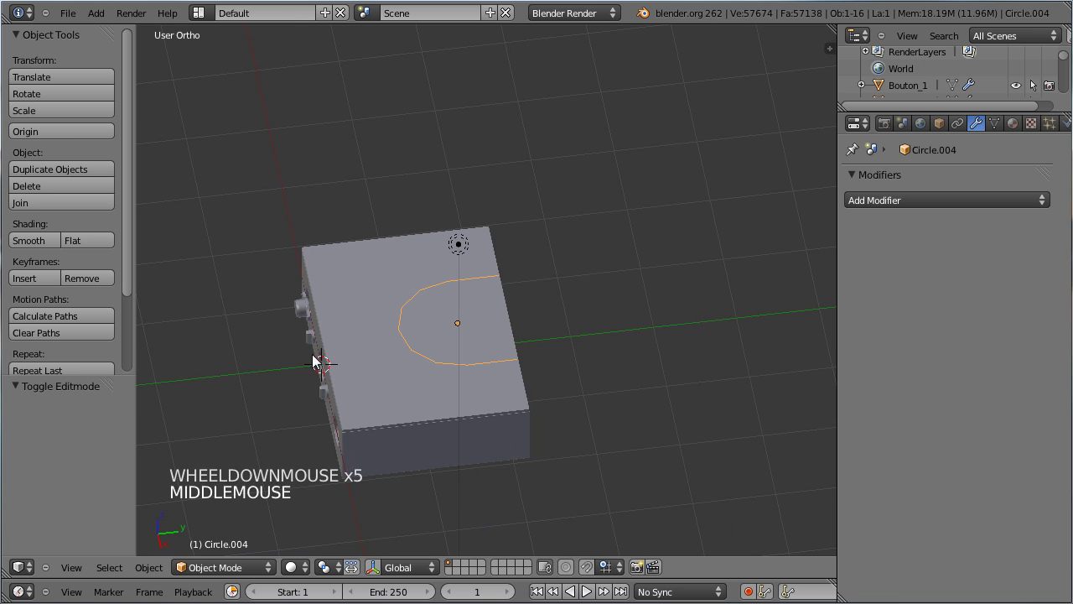
key("KP_1")
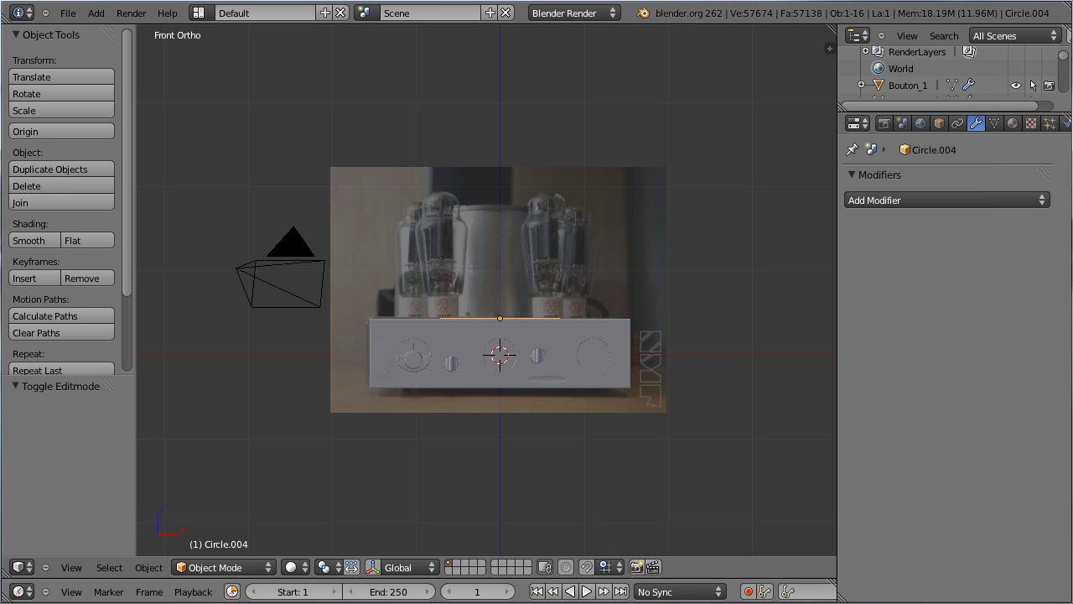
key("KP_7")
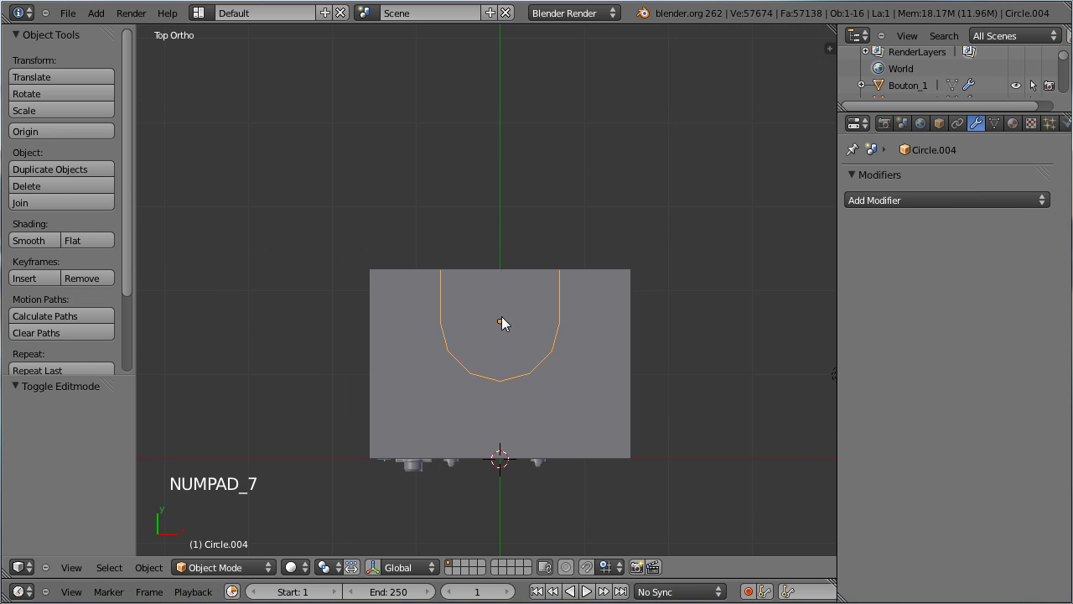
key("g")
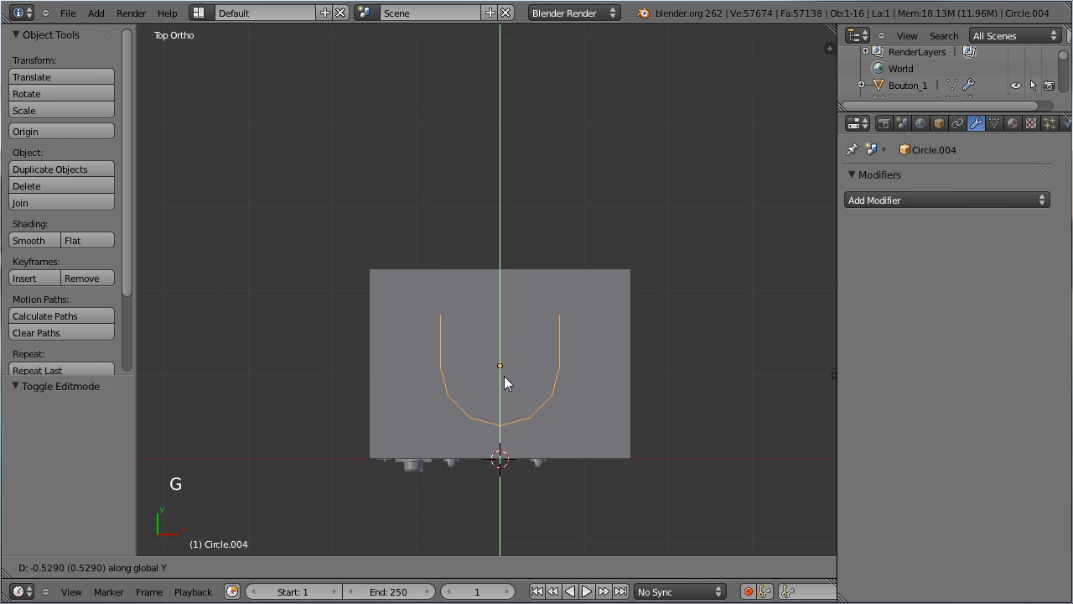
left_click(512, 373)
Move the outline a further 0.0837 along Y front-to-back
scroll("up", 3)
middle_click(511, 360)
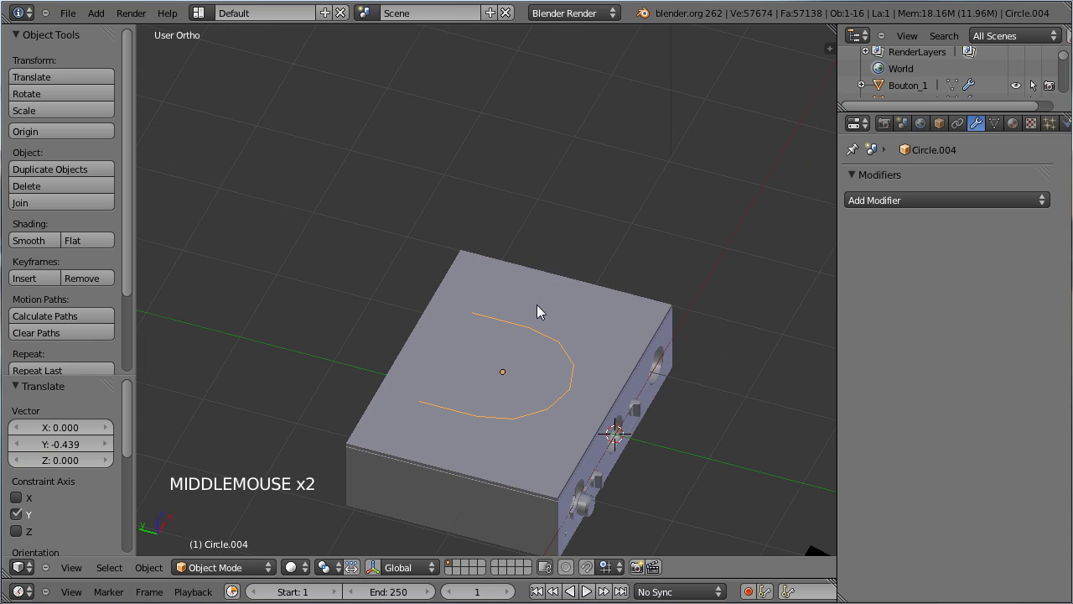
key("g")
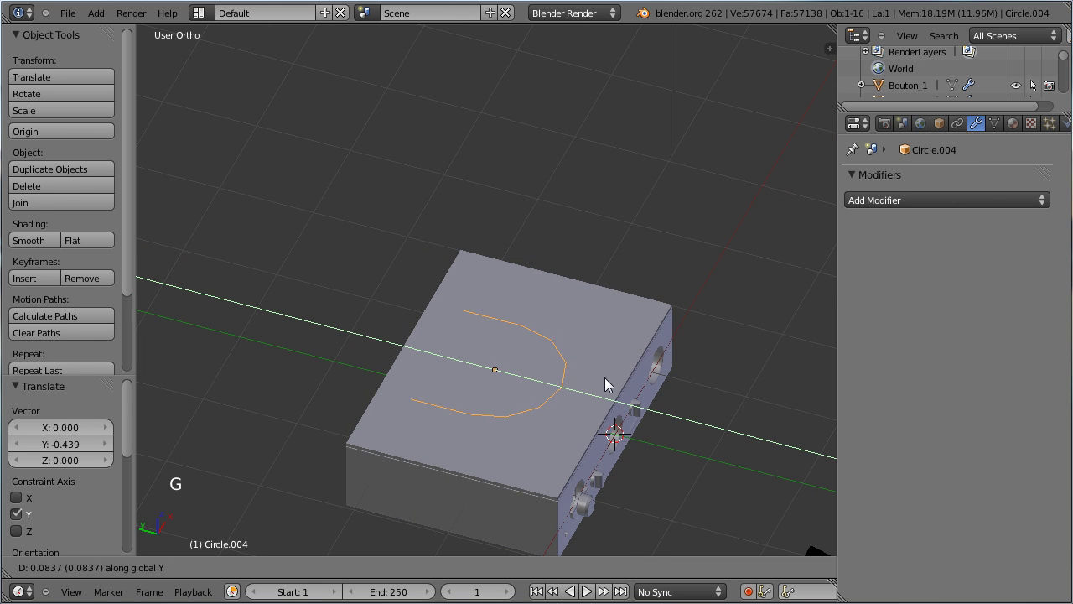
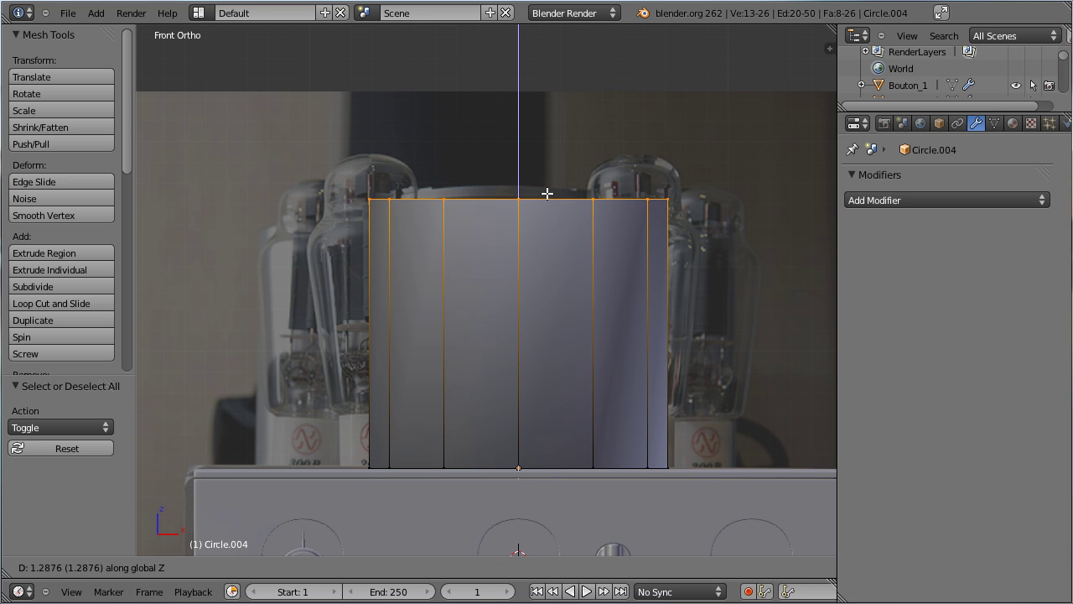
Give the extruded Circle.004 block a level-2 Subdivision Surface
key("Tab")
left_click(555, 202)
middle_click(677, 164)
key("ctrl+2")
Adjust the modifier's display options and add an edge loop sliding toward the block's top edge
left_click(939, 339)
left_click(943, 340)
left_click(943, 318)
left_click(966, 335)
key("Tab")
key("ctrl+r")
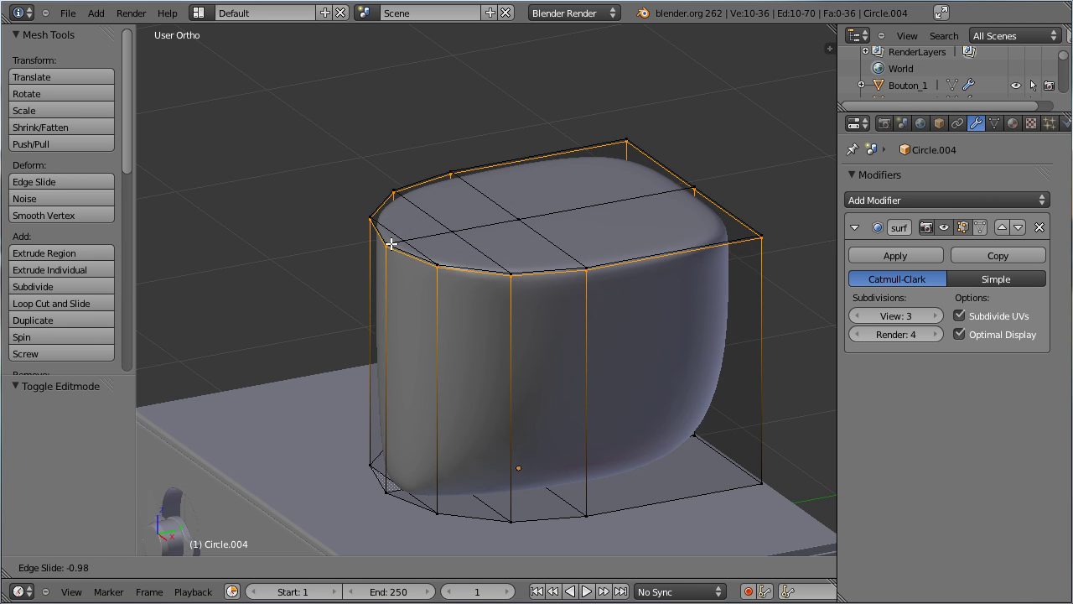
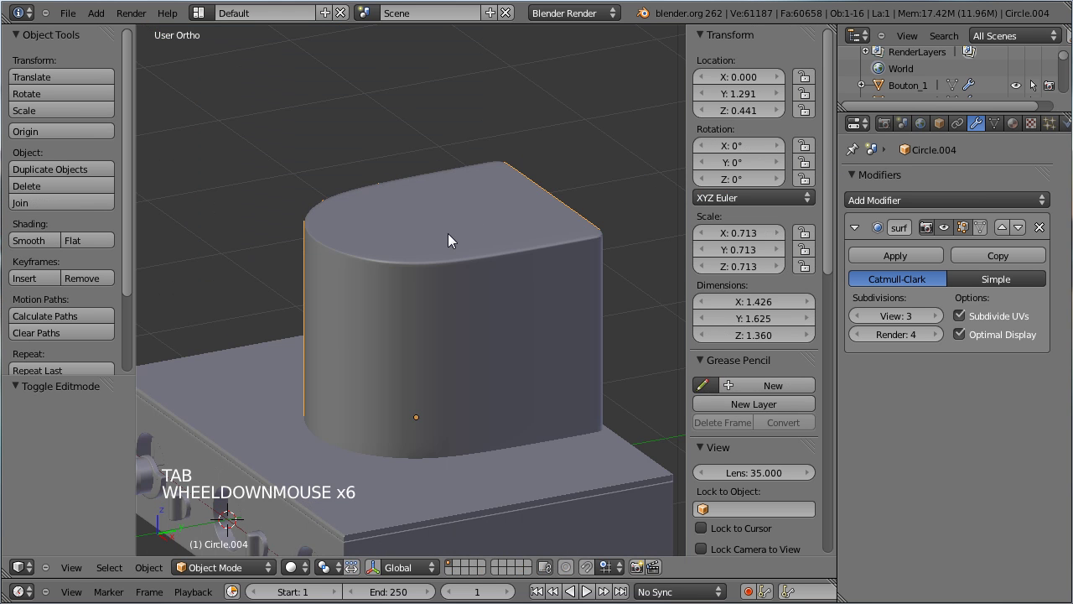
Save the file, look through the camera and select it for a first slight move
key("KP_1")
key("Tab")
key("Tab")
middle_click(404, 260)
key("ctrl+s")
key("KP_0")
scroll("up", 3)
scroll("down", 3)
right_click(459, 414)
key("g")
left_click(480, 408)
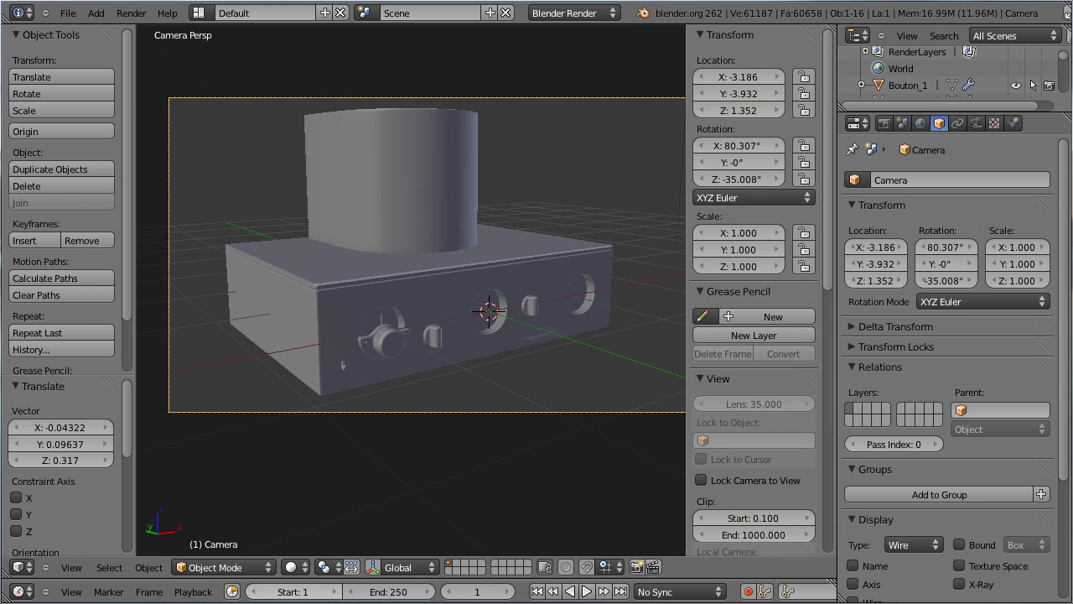
Unhide the tube's layer and shift the camera across in the top view
key("n")
key("t")
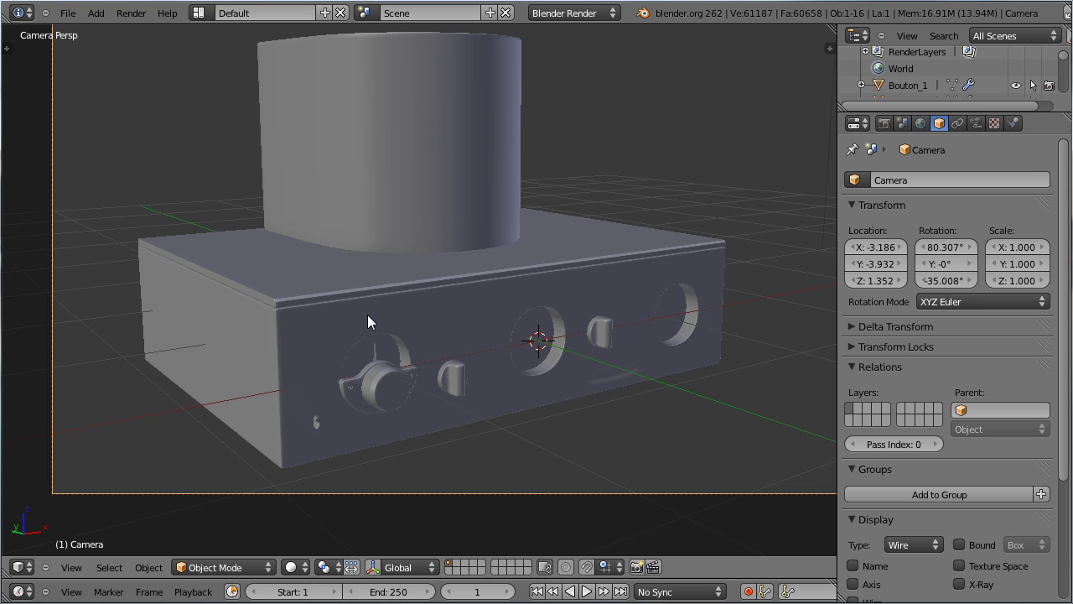
key("alt+h")
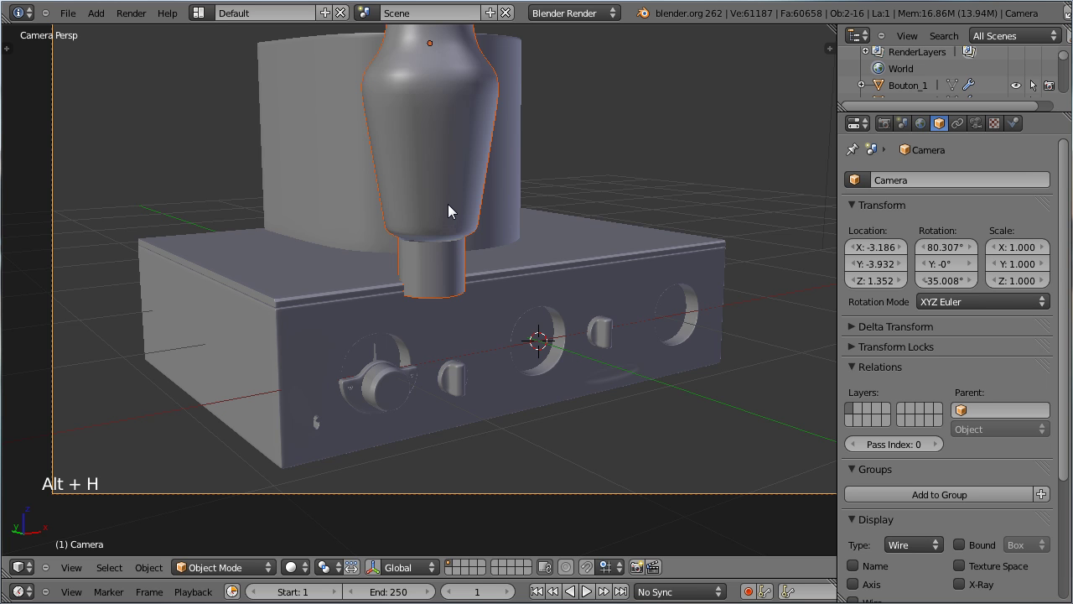
key("KP_7")
scroll("down", 3)
middle_click(445, 336)
scroll("up", 3)
key("g")
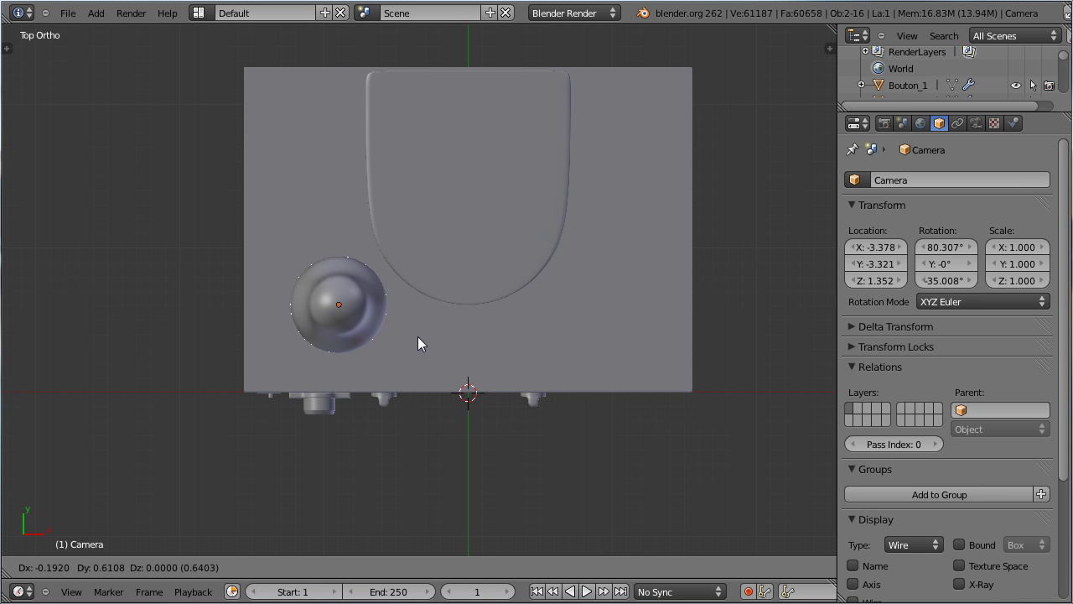
left_click(425, 346)
Raise the camera in front view and pull it back along its viewing direction in camera view
key("KP_0")
key("KP_1")
key("g")
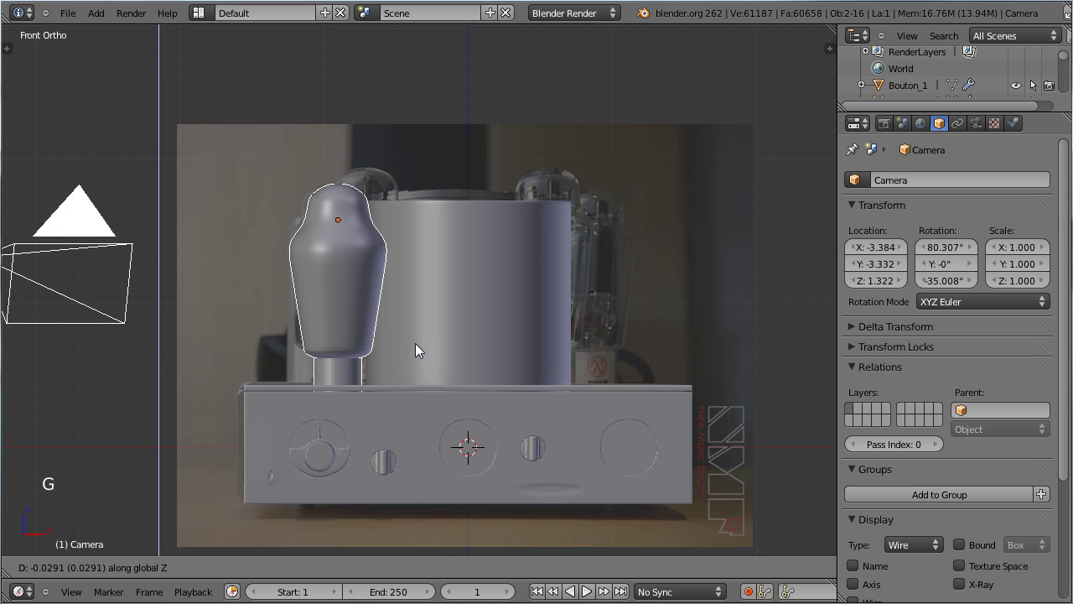
right_click(371, 273)
key("g")
left_click(455, 358)
key("KP_0")
scroll("down", 3)
right_click(496, 397)
key("g")
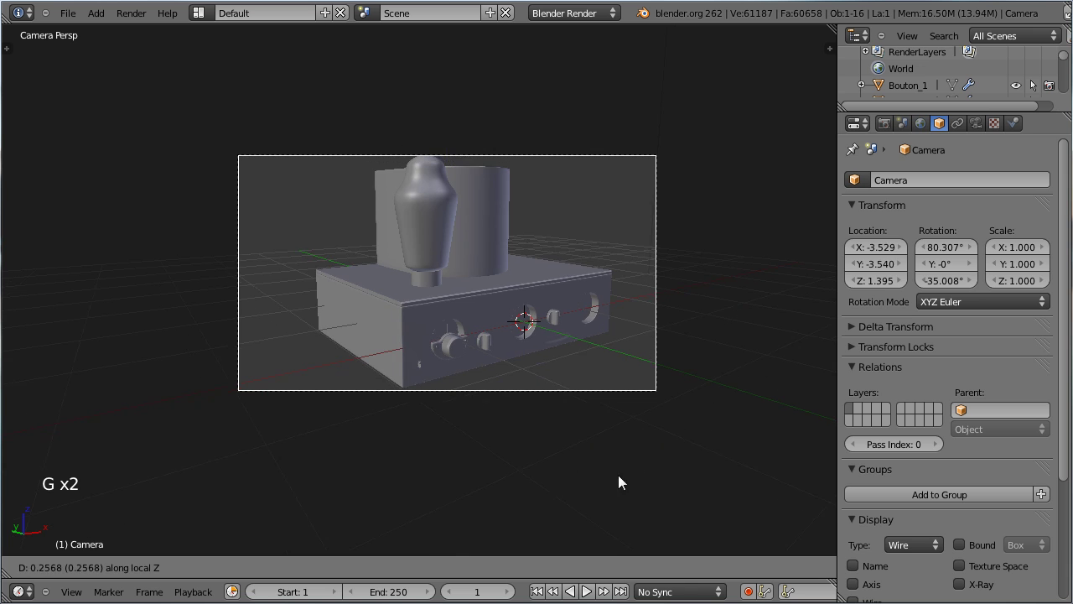
left_click(630, 489)
key("g")
left_click(550, 445)
Render a quick preview from the camera, then return to front view and the valve mesh
key("ctrl+s")
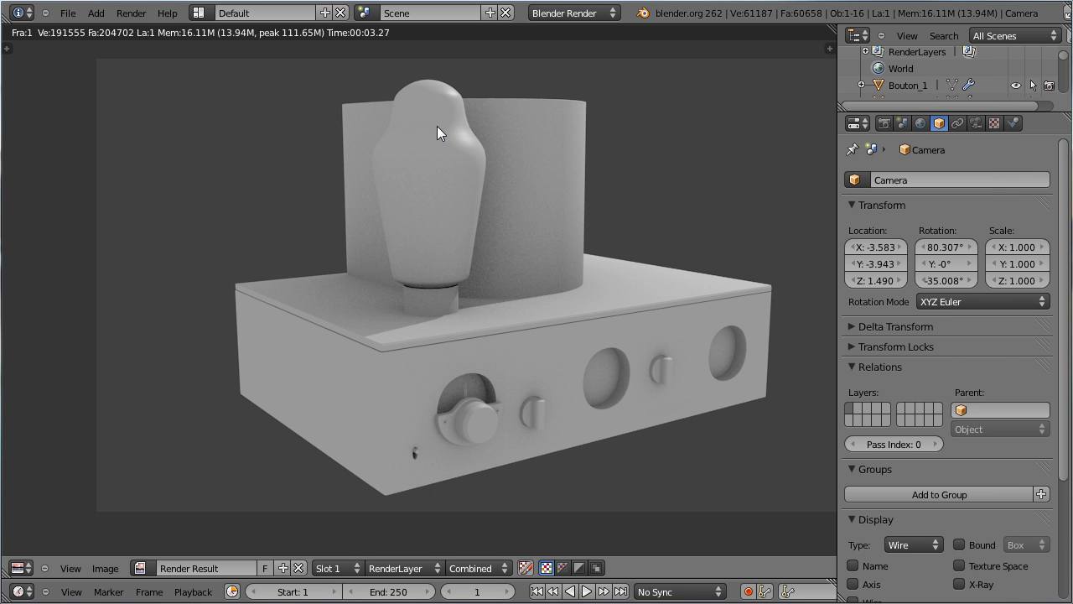
key("Escape")
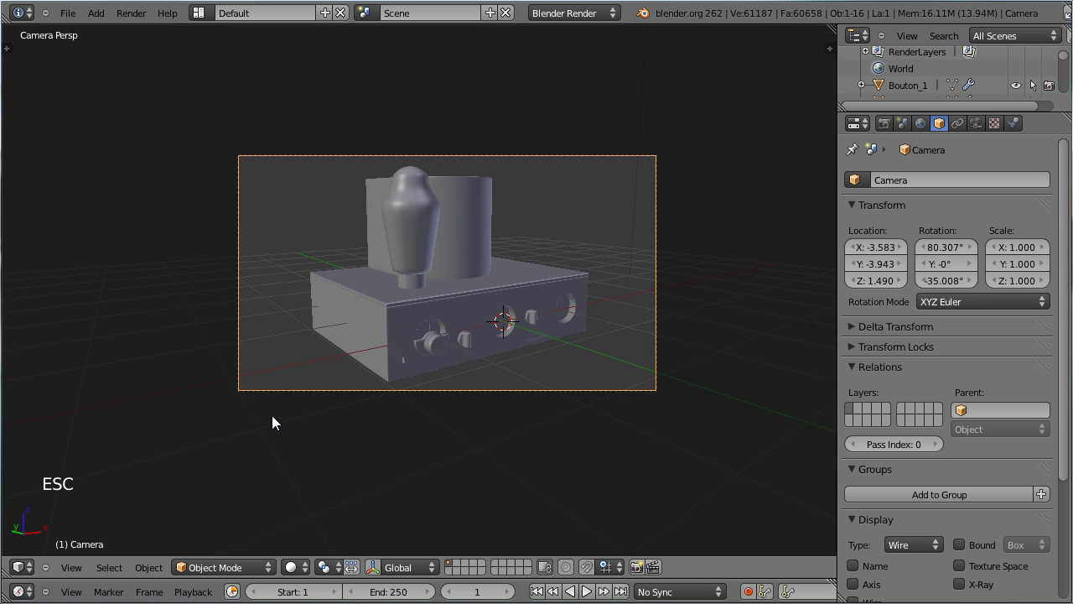
key("KP_1")
scroll("up", 3)
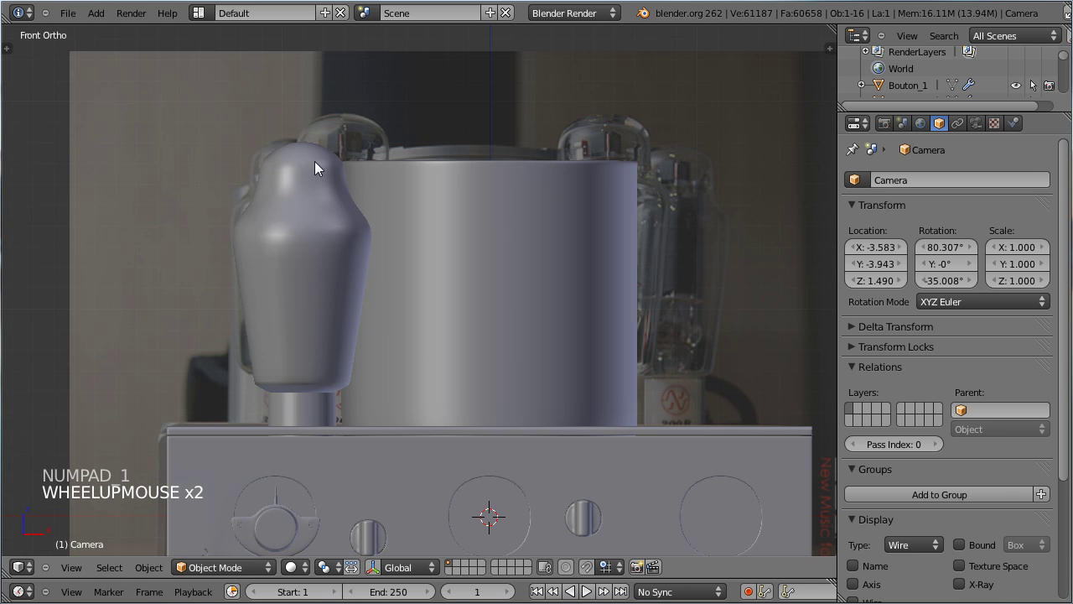
scroll("up", 3)
middle_click(447, 338)
scroll("up", 3)
key("Tab")
Shrink the tube's base ring slightly to narrow its stem
right_click(493, 263)
key("Tab")
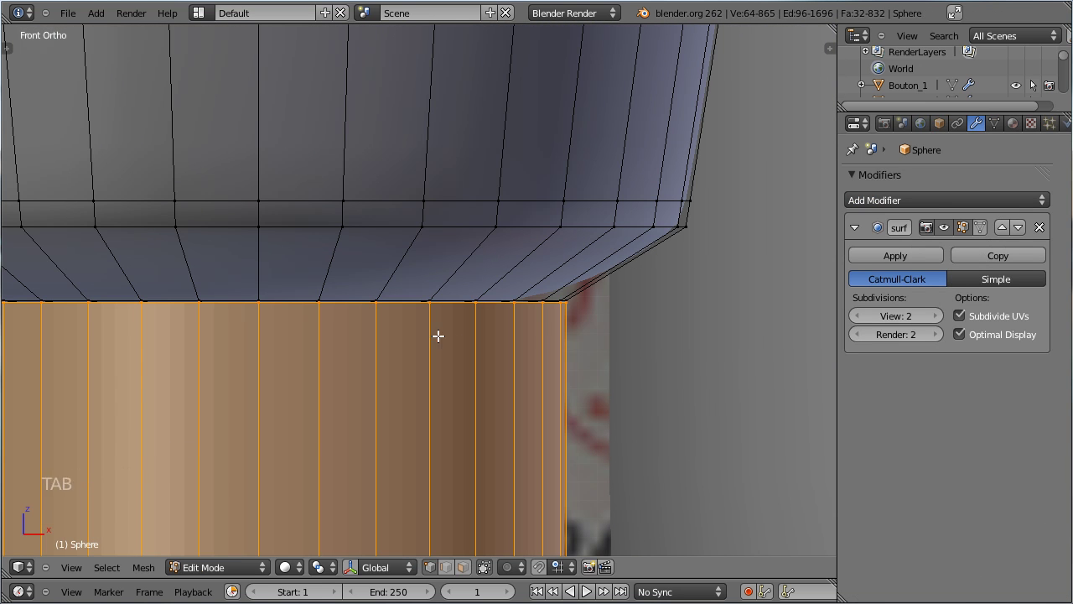
key("s")
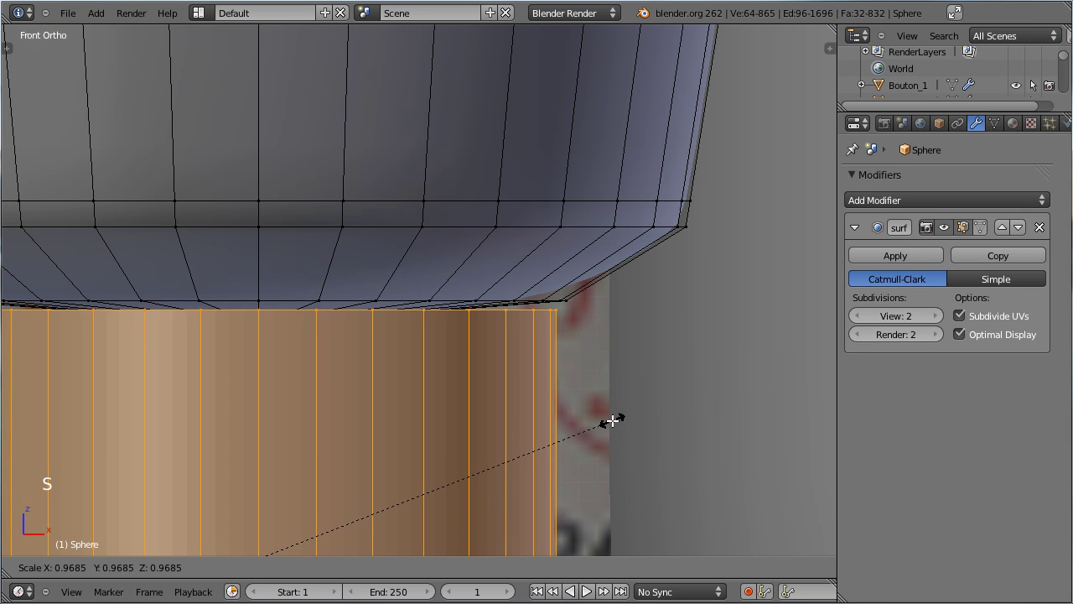
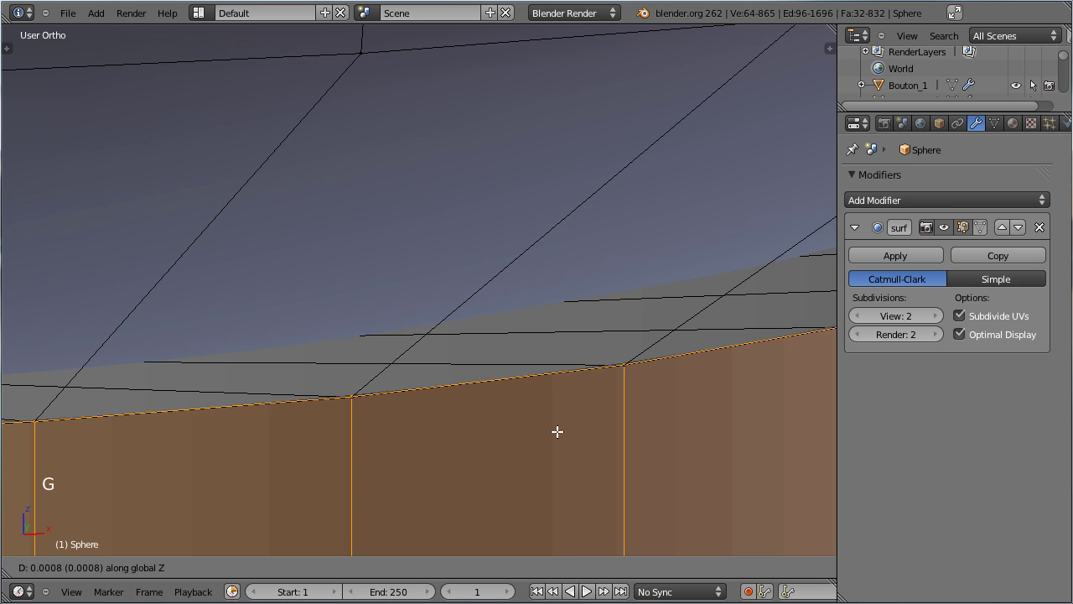
left_click(565, 439)
key("Tab")
scroll("down", 3)
middle_click(560, 419)
key("Tab")
Slide an edge loop to the bulb-stem junction and nudge the stem edges about 0.0049 along Z
key("ctrl+r")
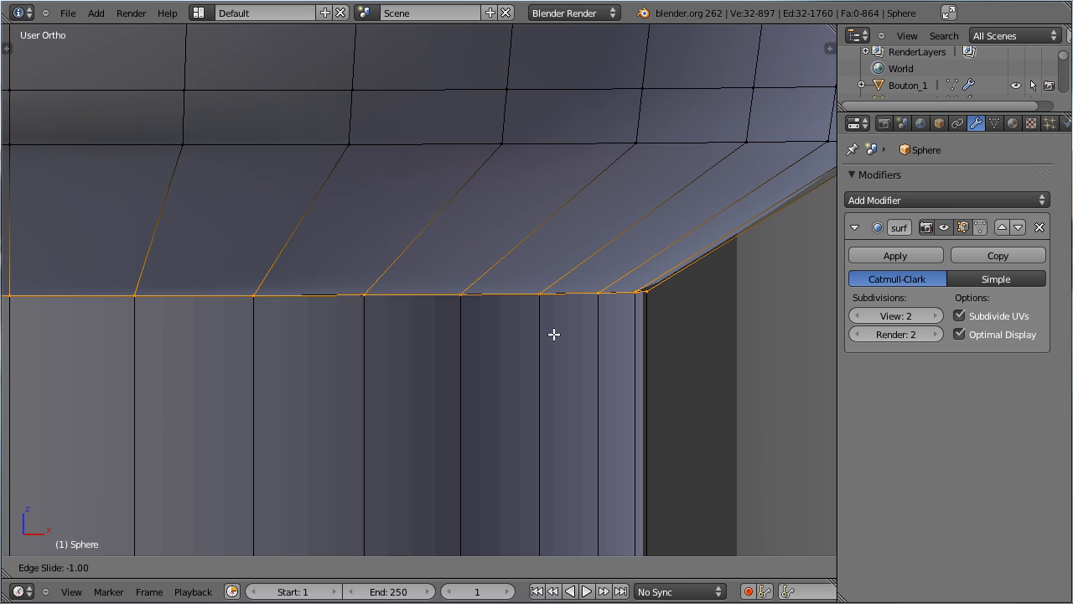
key("Tab")
scroll("down", 3)
scroll("down", 3)
key("t")
left_click(34, 239)
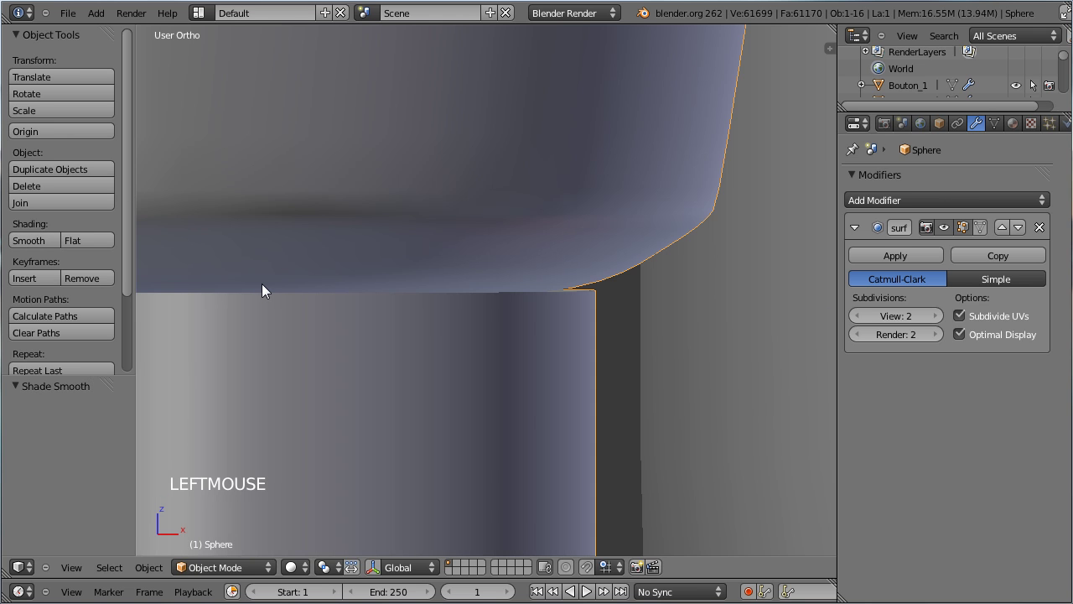
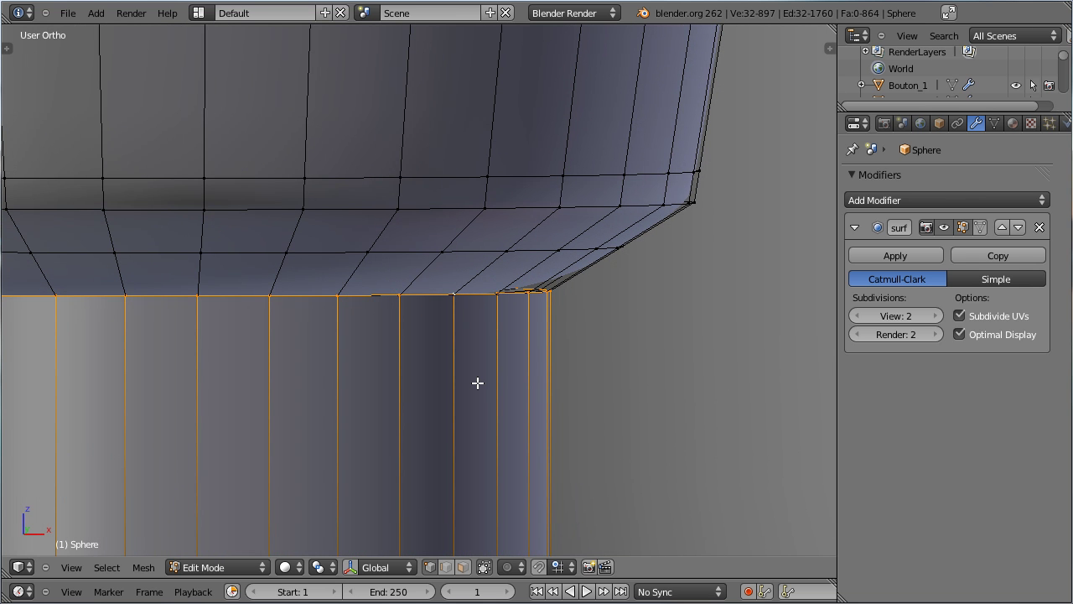
key("g")
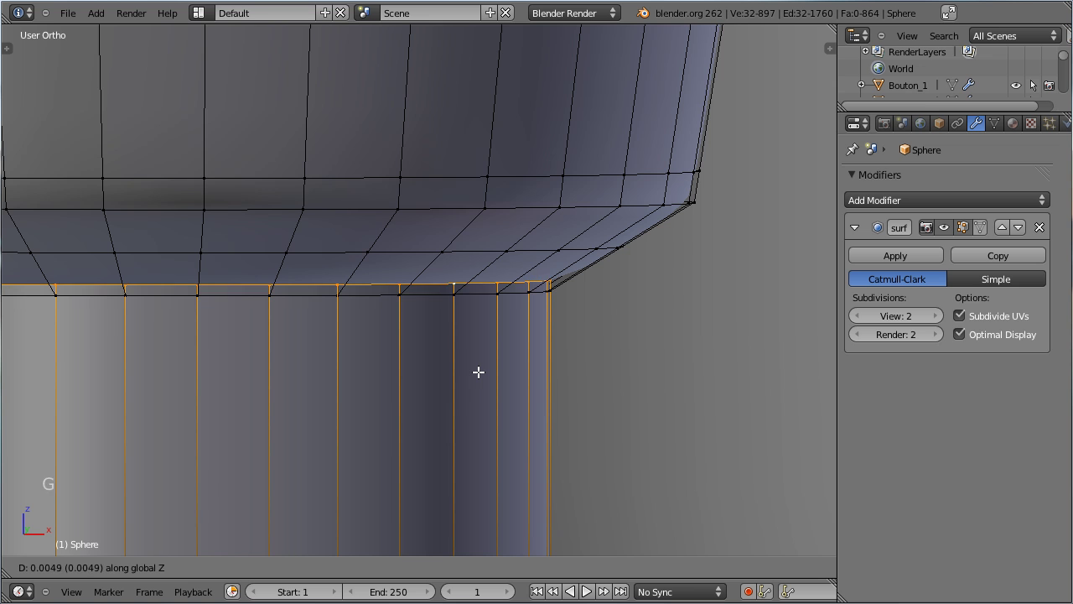
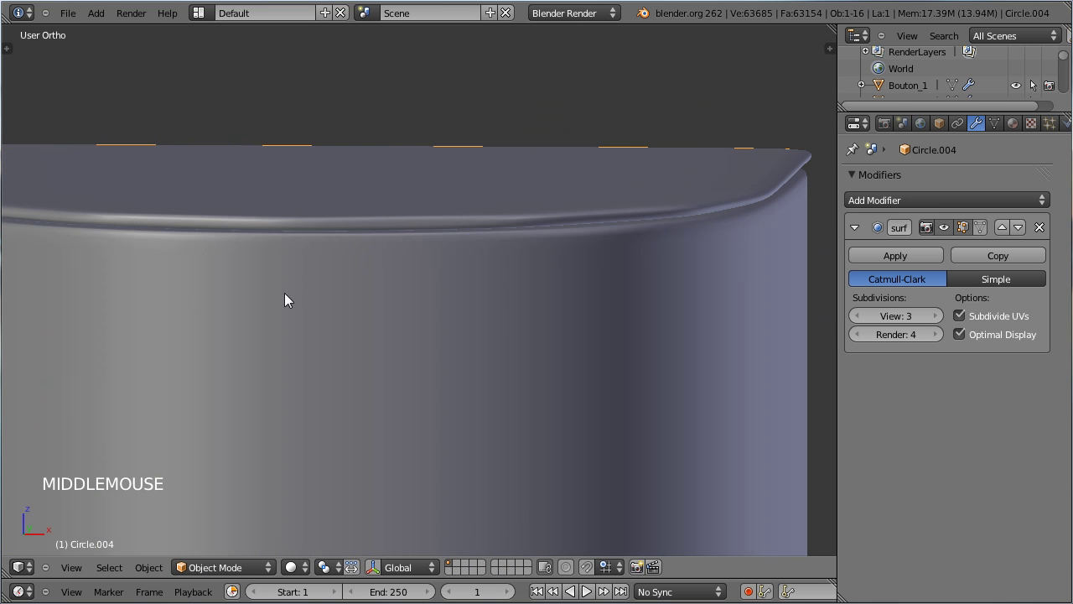
Select the linked top rim band of the Circle.004 housing in Edit Mode
middle_click(453, 297)
scroll("up", 3)
key("Tab")
scroll("down", 3)
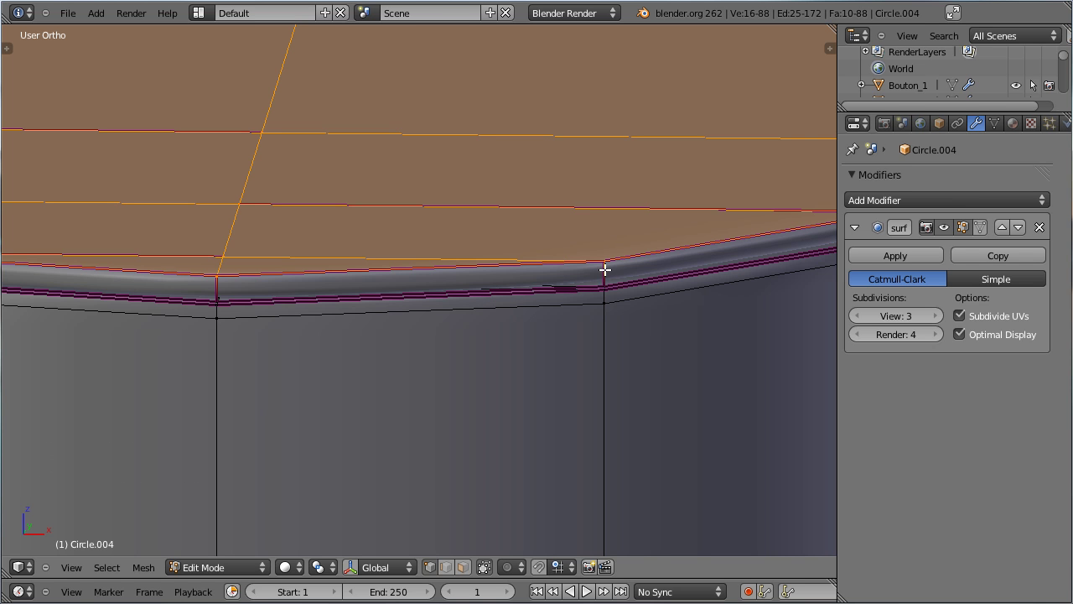
key("ctrl+l")
key("n")
left_click(778, 162)
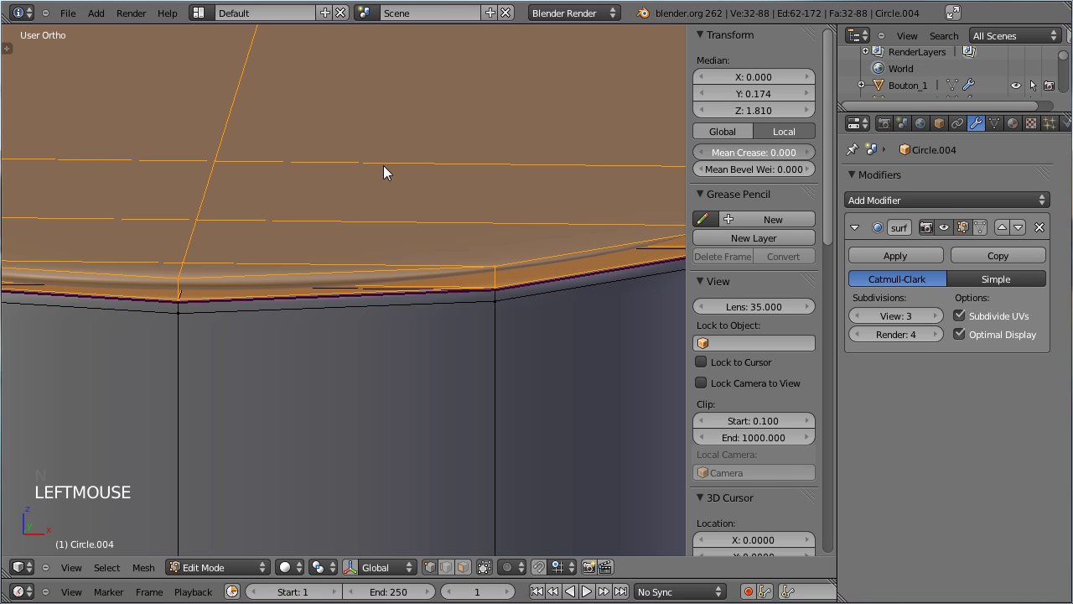
key("Tab")
scroll("down", 3)
scroll("up", 3)
Thicken the housing's rim band vertically by scaling it
key("Tab")
scroll("up", 3)
key("Tab")
key("Tab")
scroll("down", 3)
scroll("up", 3)
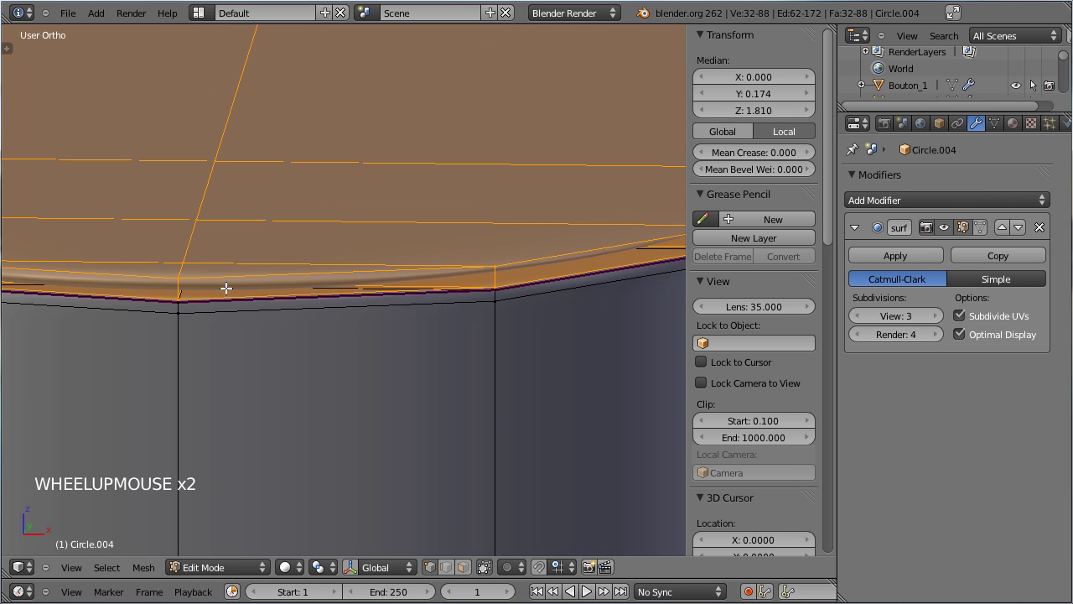
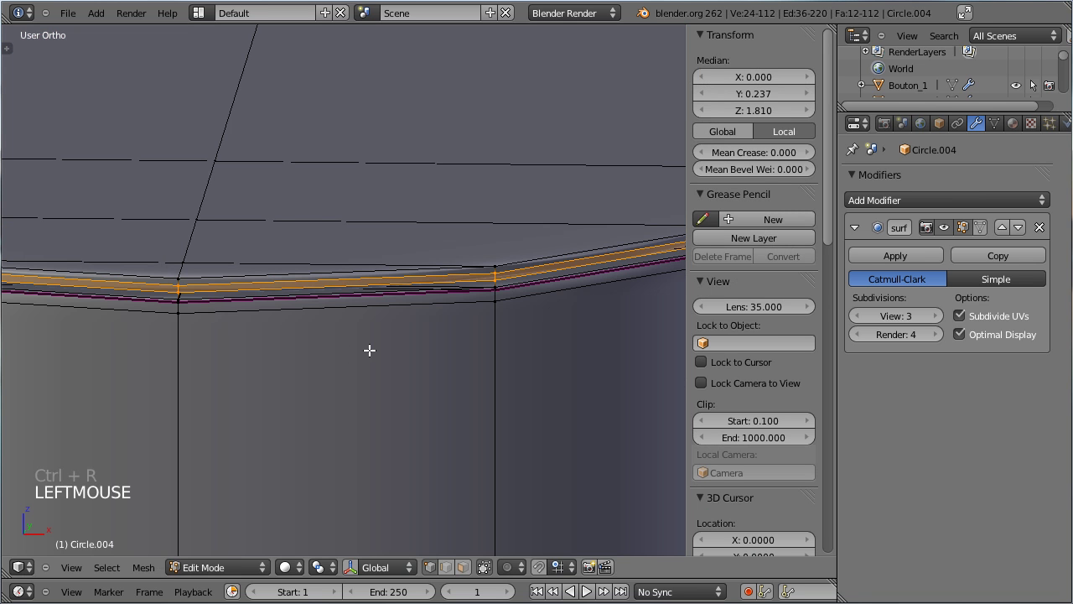
key("s")
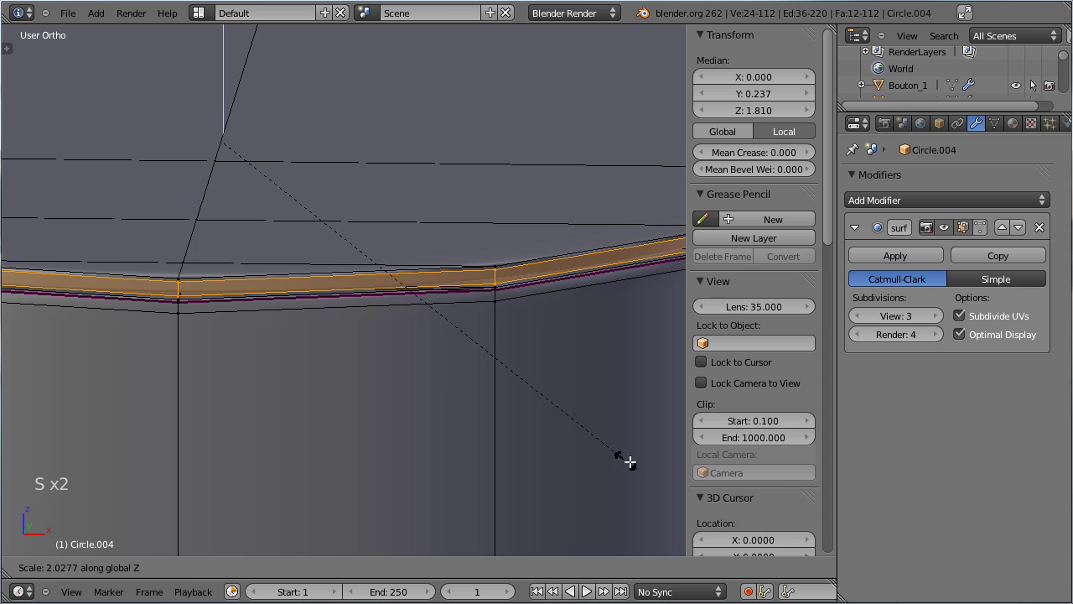
left_click(675, 493)
Save and check the thicker rim with a quick render preview
key("Tab")
scroll("down", 3)
middle_click(307, 406)
key("ctrl+s")
scroll("down", 3)
scroll("up", 3)
middle_click(358, 383)
key("KP_0")
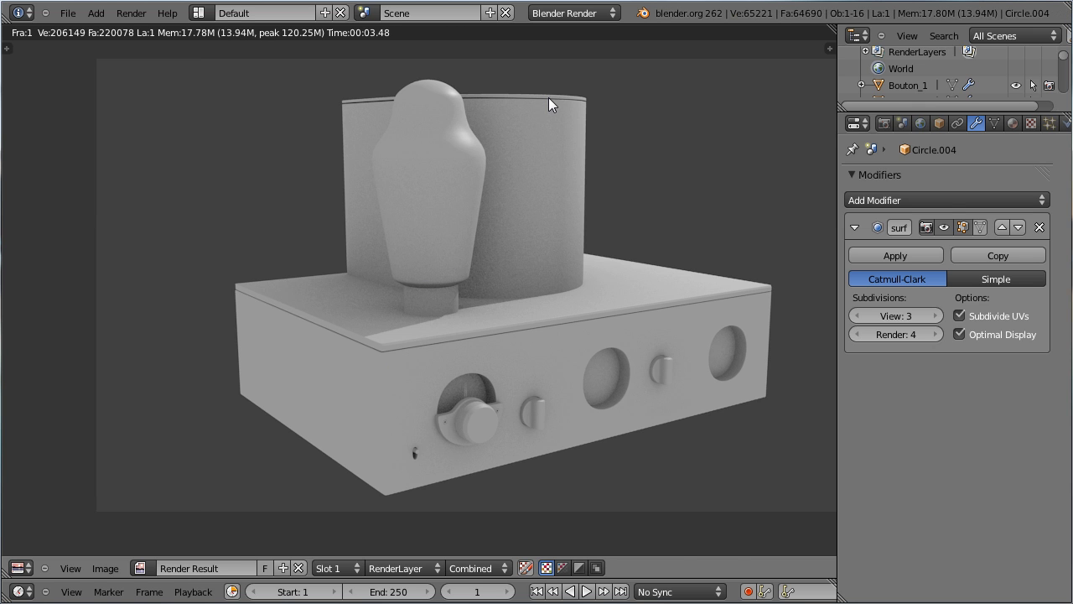
key("Escape")
From front view, extend the top edge selection and nudge it about -0.0007 down along Z
key("KP_1")
scroll("up", 3)
key("Tab")
scroll("up", 3)
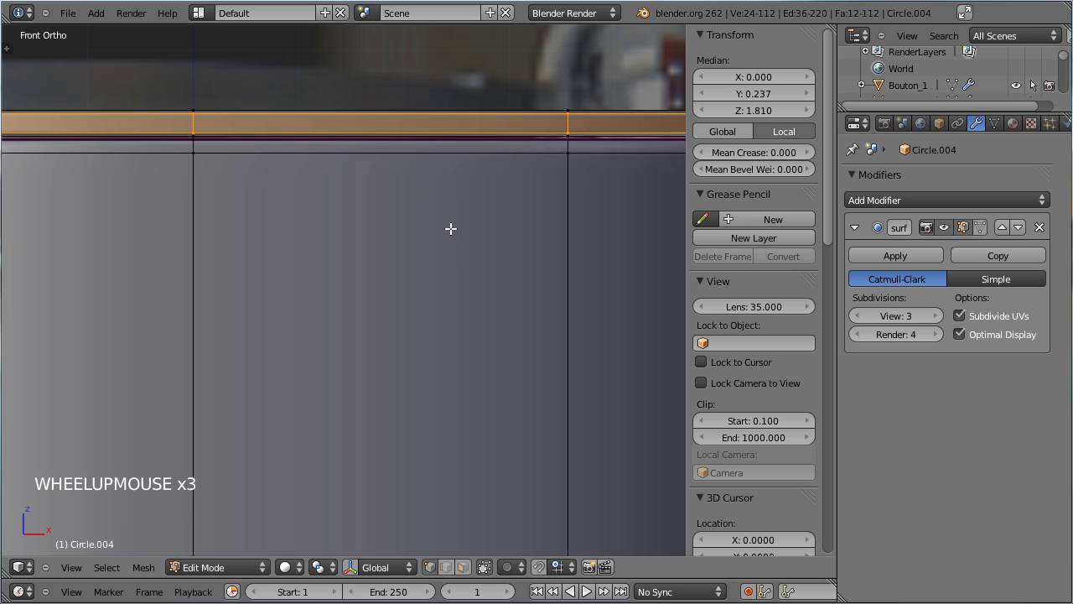
key("g")
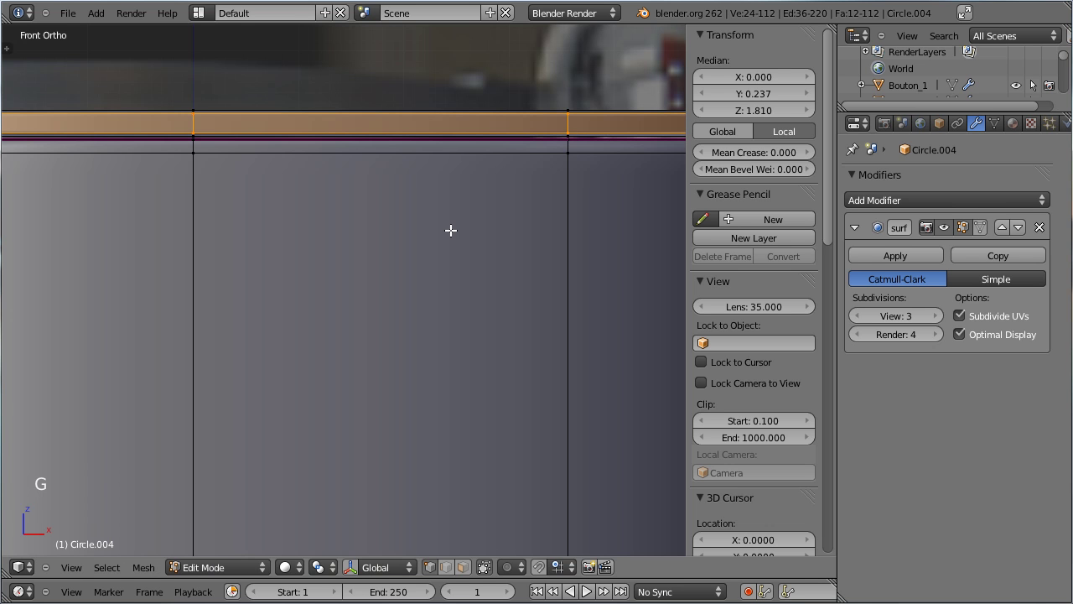
key("ctrl+l")
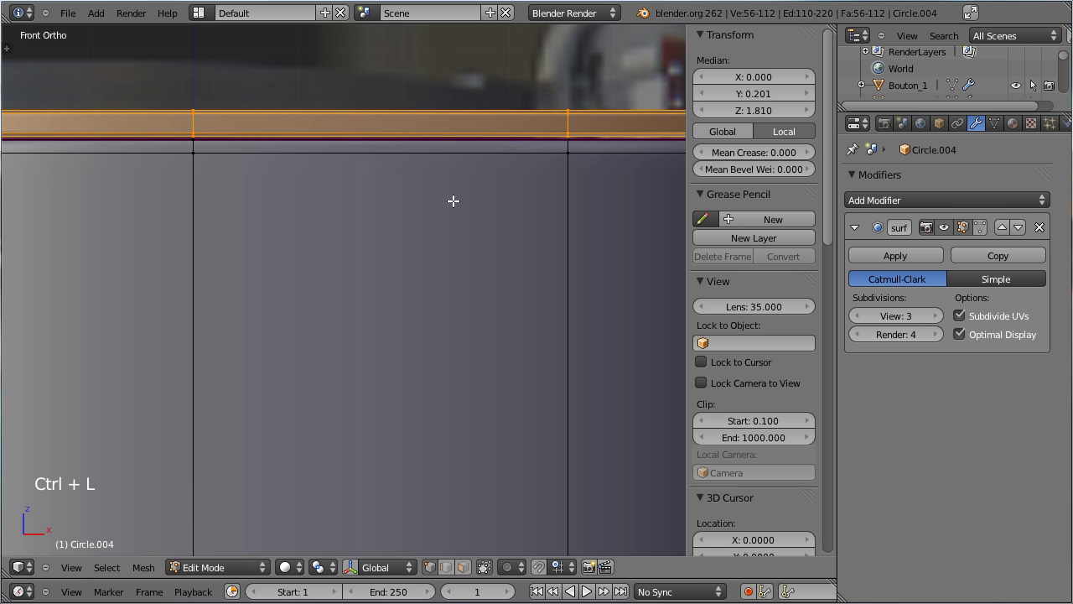
key("g")
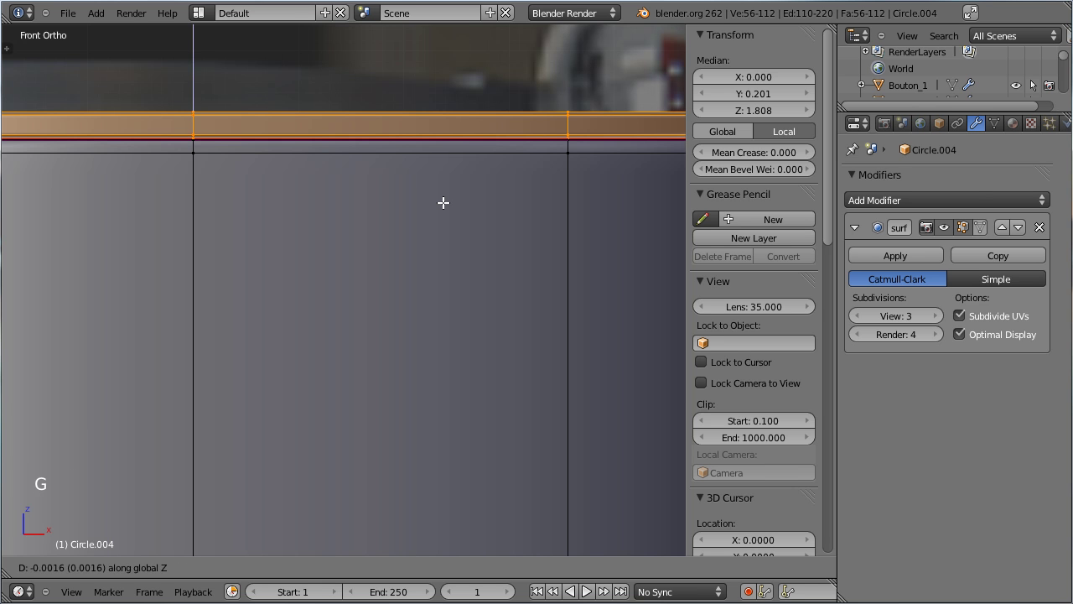
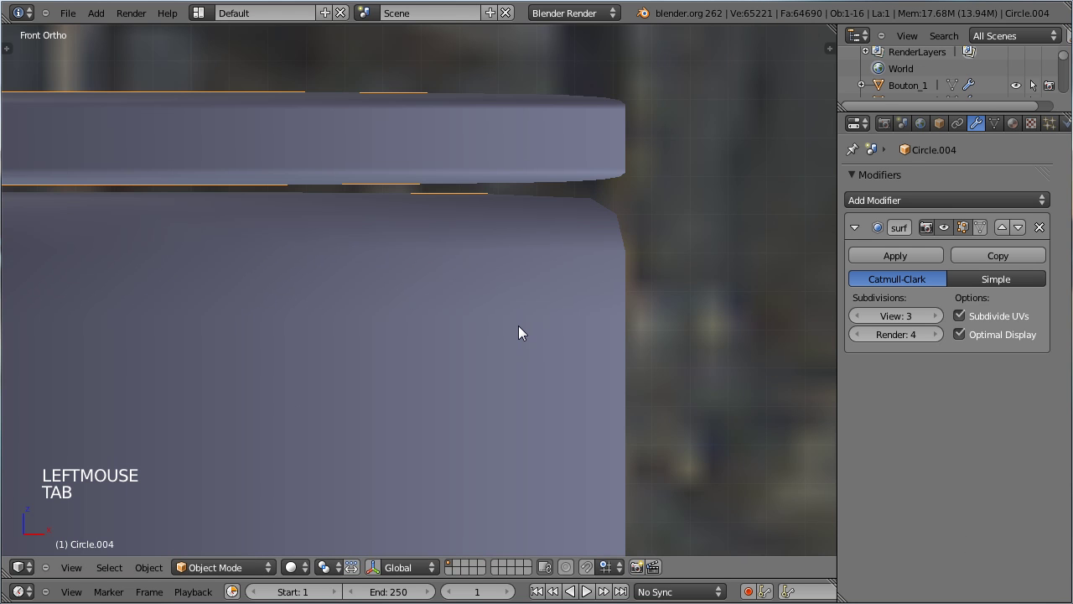
key("Tab")
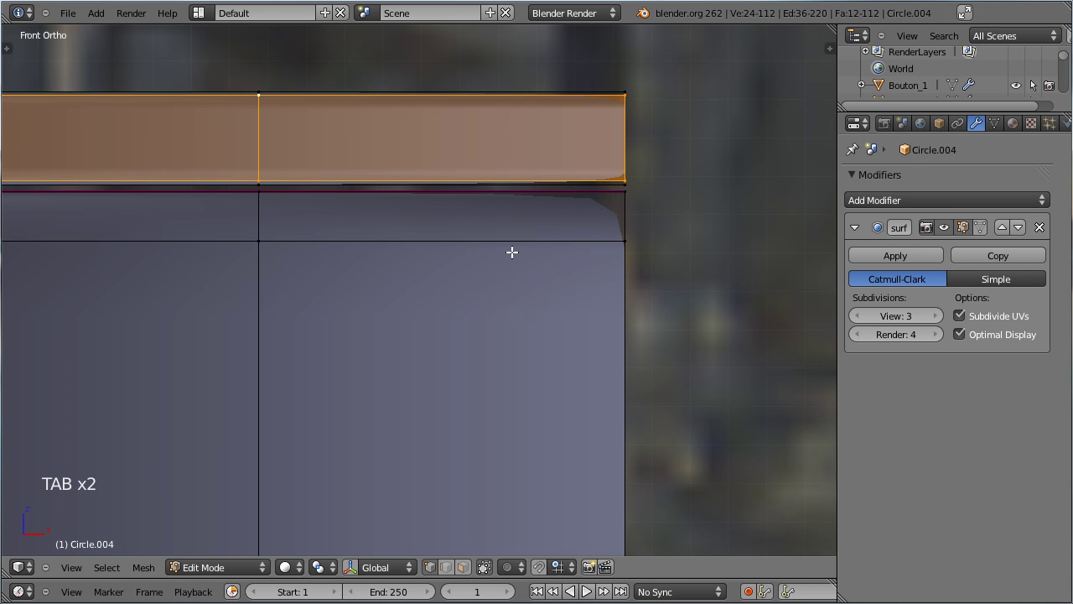
key("ctrl+l")
key("g")
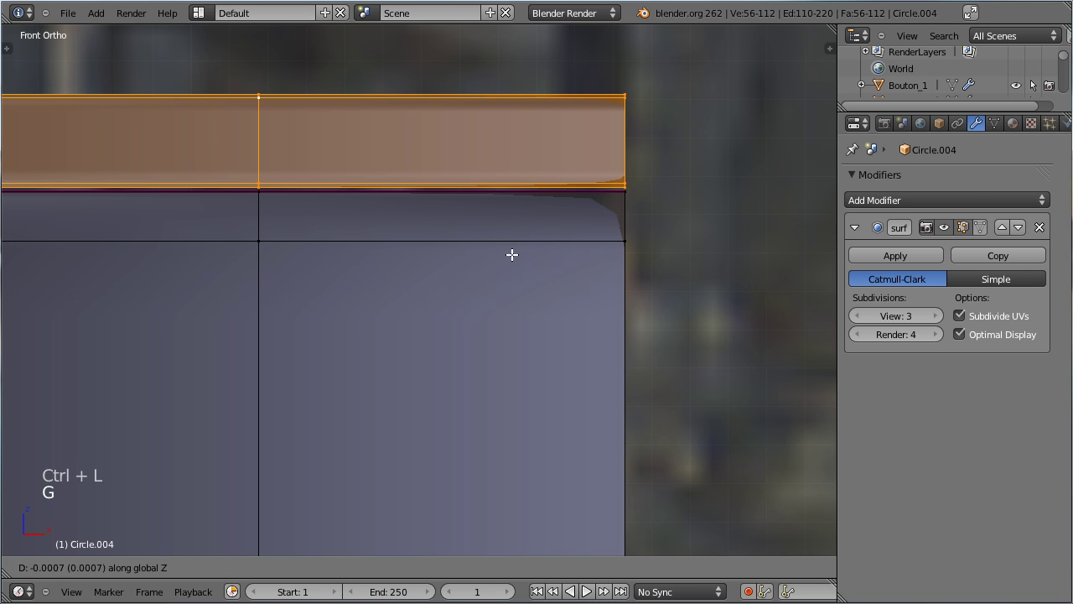
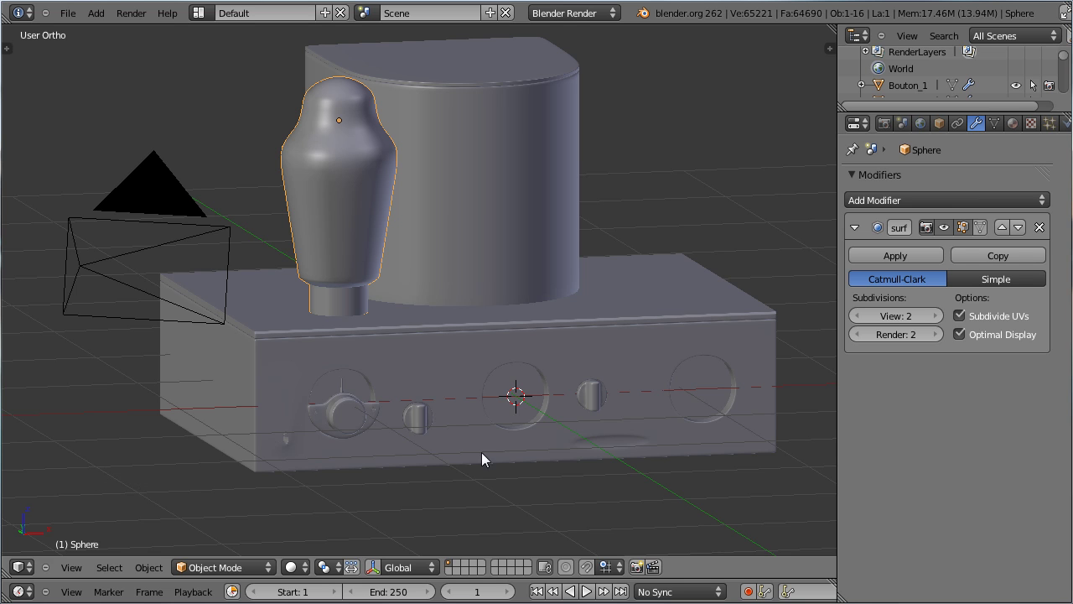
Save, then frame the tube from the front and enter its mesh for editing
key("ctrl+s")
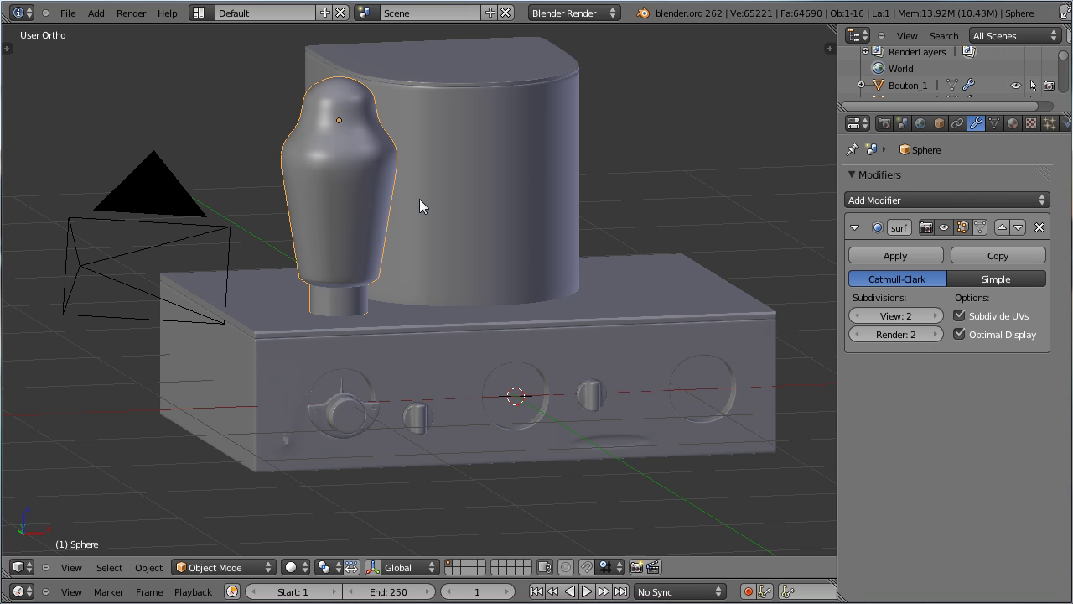
key("KP_1")
scroll("up", 3)
middle_click(407, 132)
scroll("up", 3)
middle_click(509, 194)
key("Tab")
scroll("up", 3)
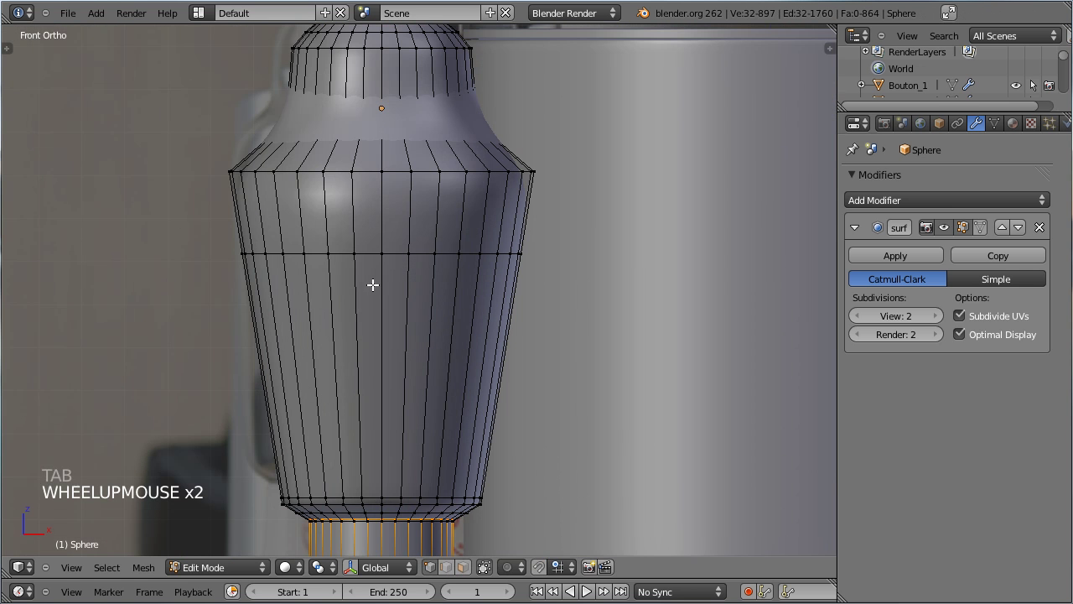
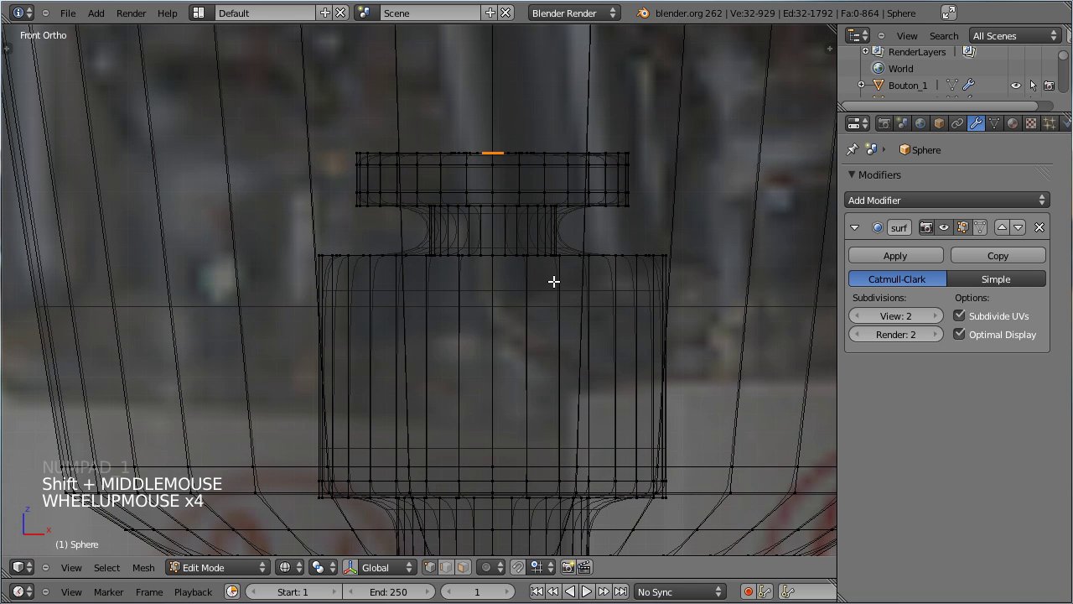
Shift the lead's top vertex sideways and extrude a ring segment about 0.16 down along Z
key("g")
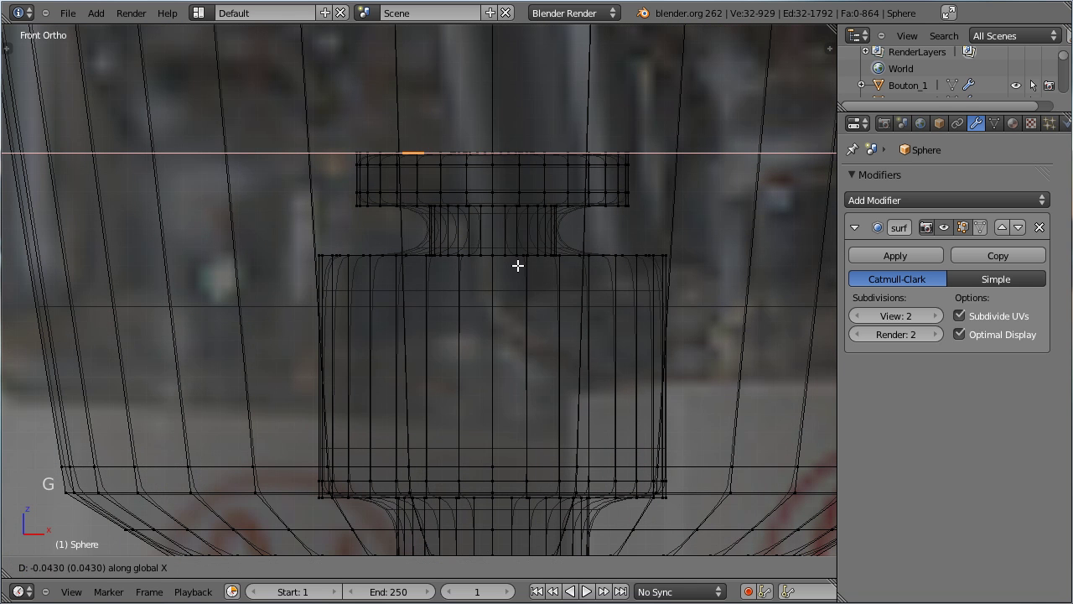
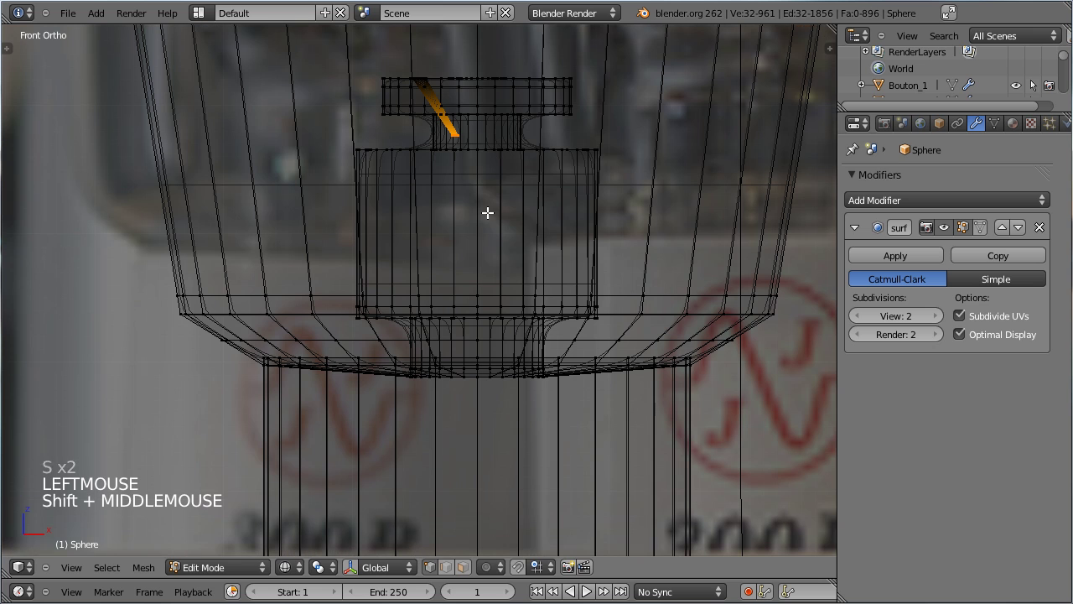
key("e")
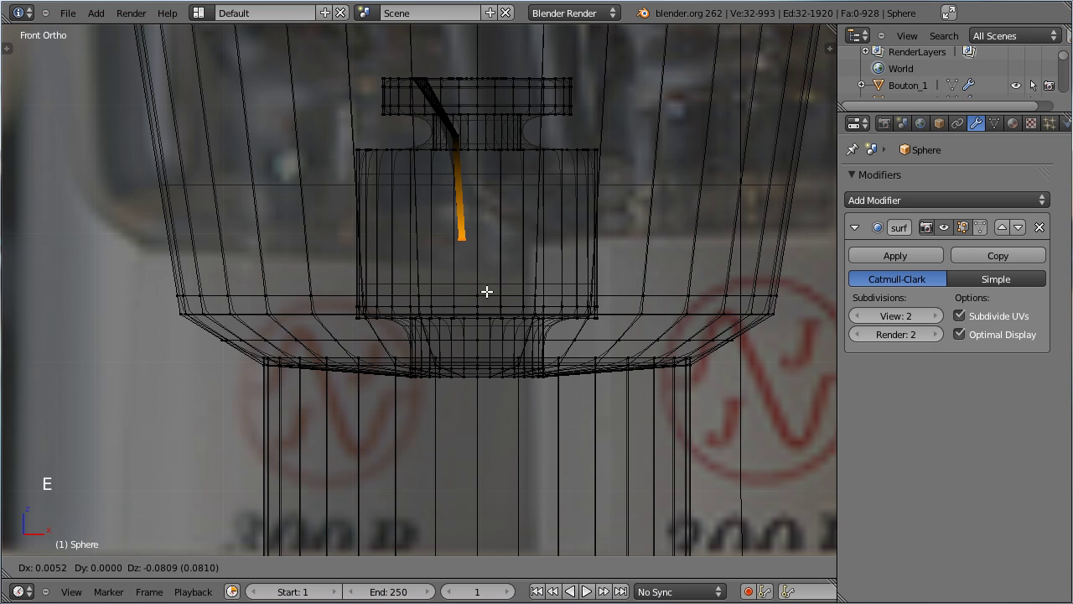
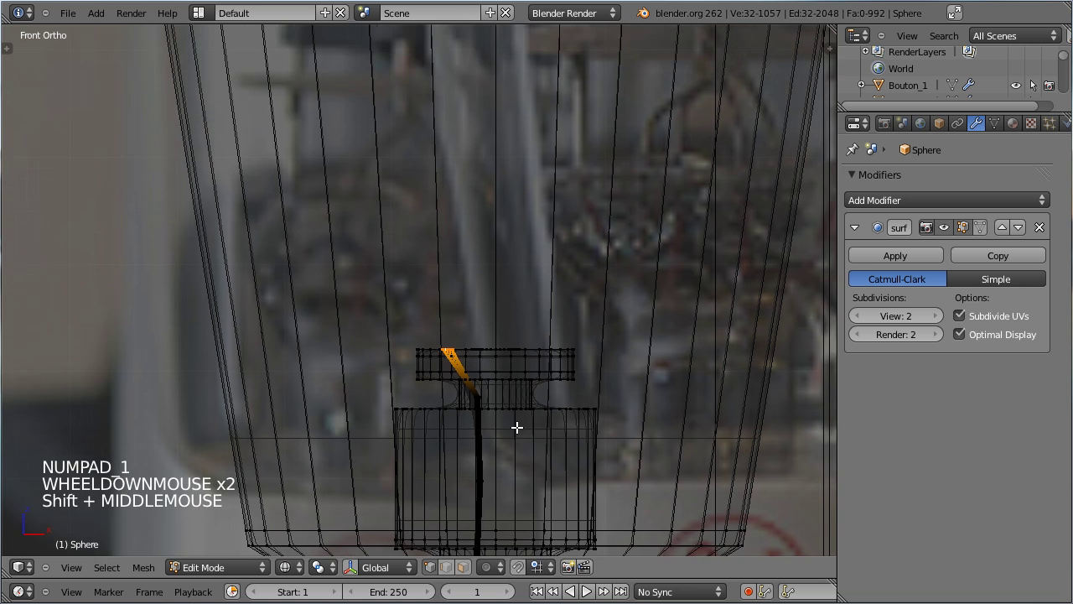
scroll("down", 3)
Extrude the lead further, duplicate it and place the copy about -0.188 along Y from top view
key("e")
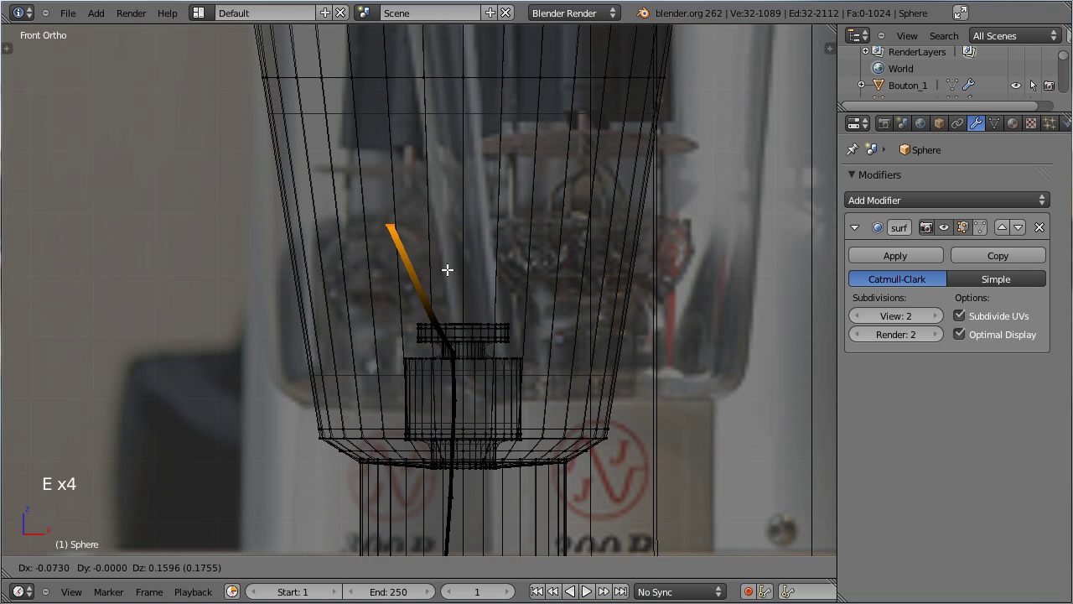
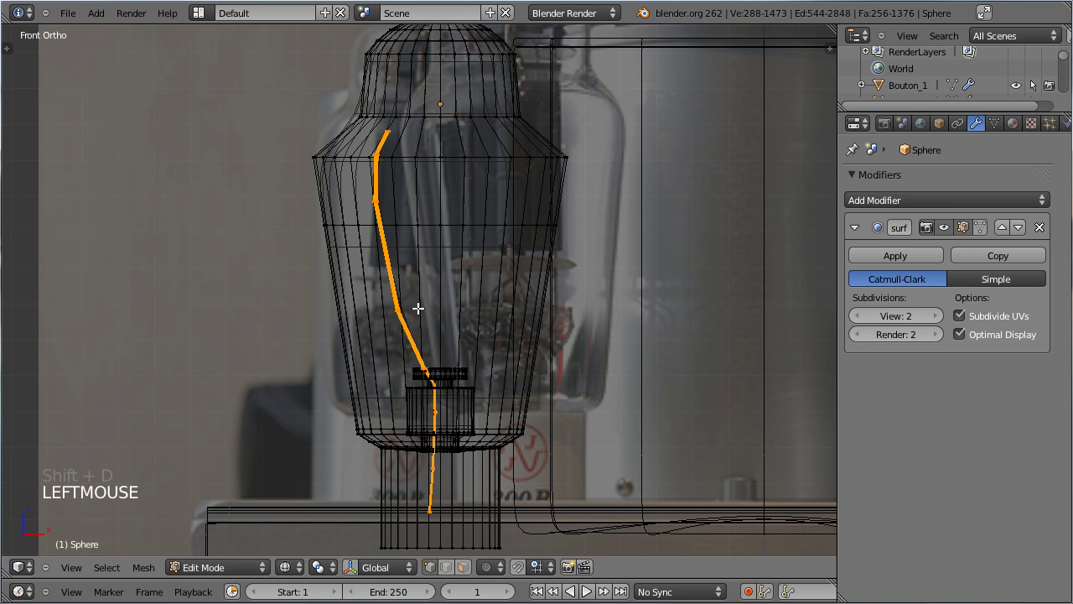
key("s")
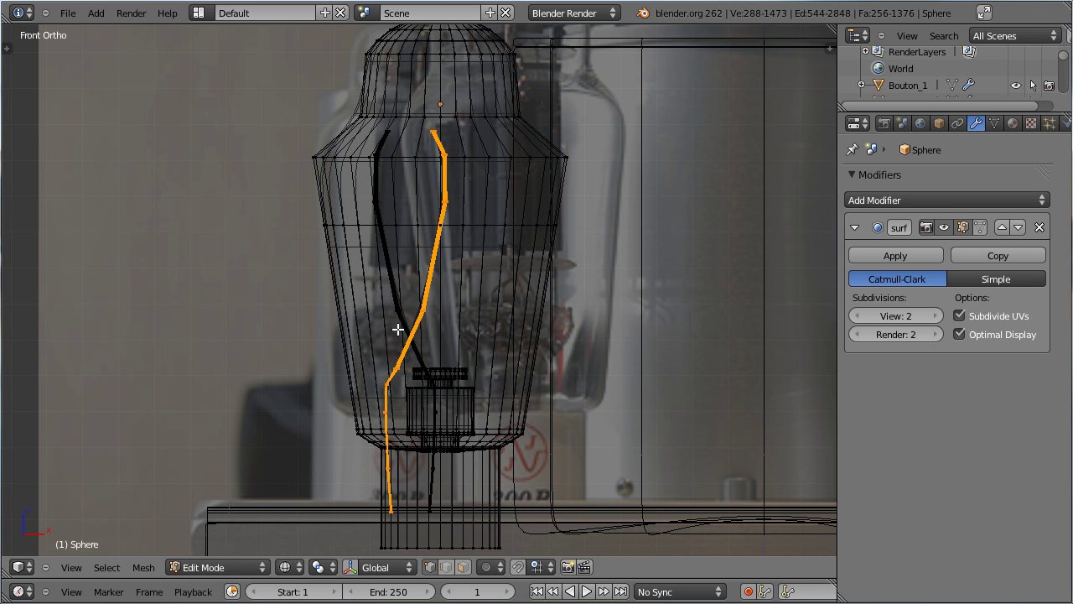
key("g")
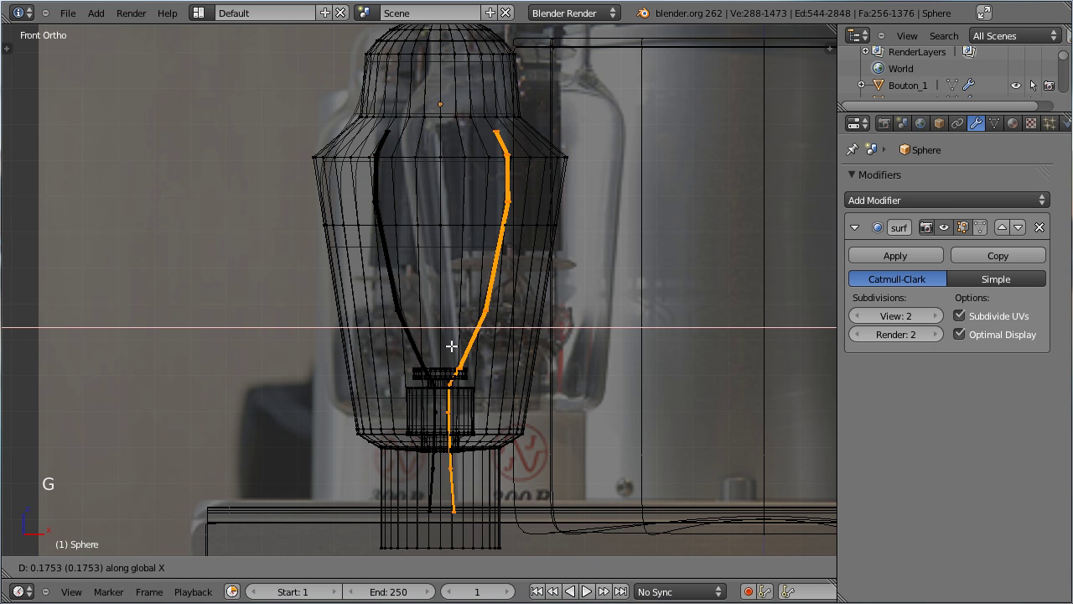
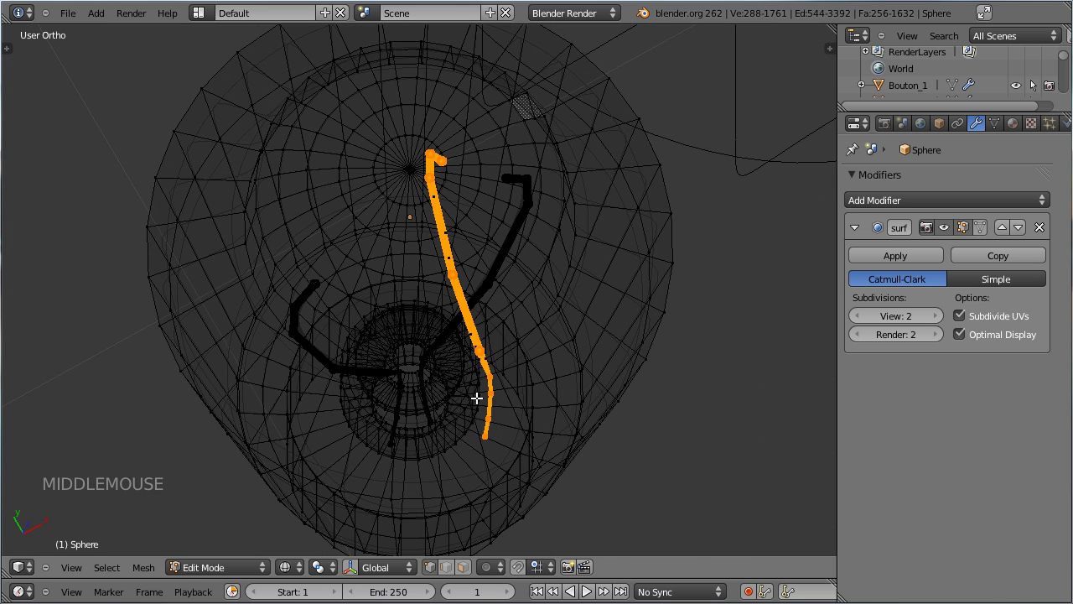
key("KP_7")
key("g")
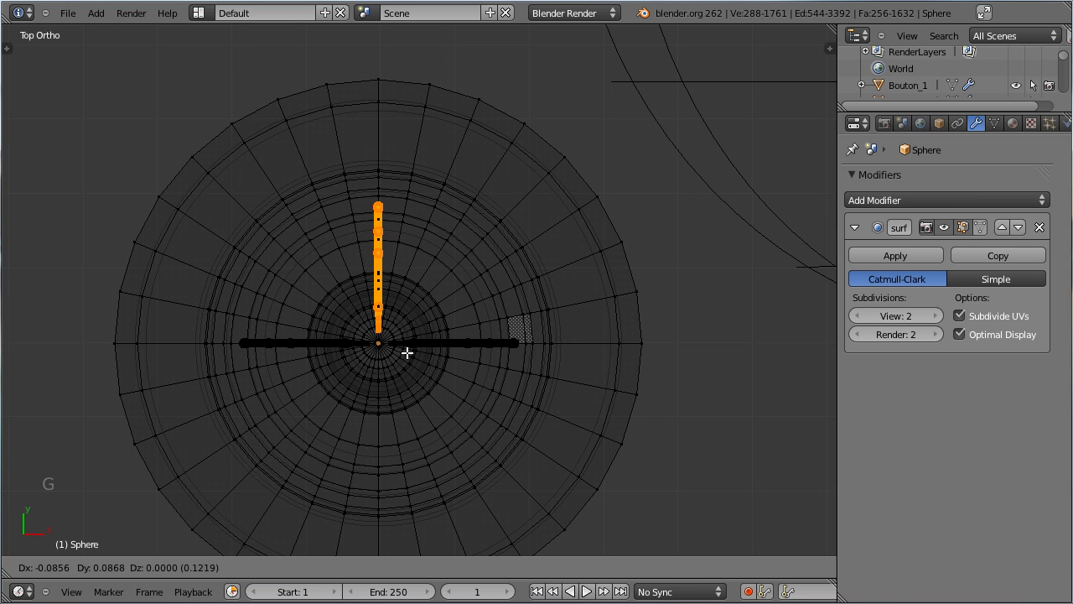
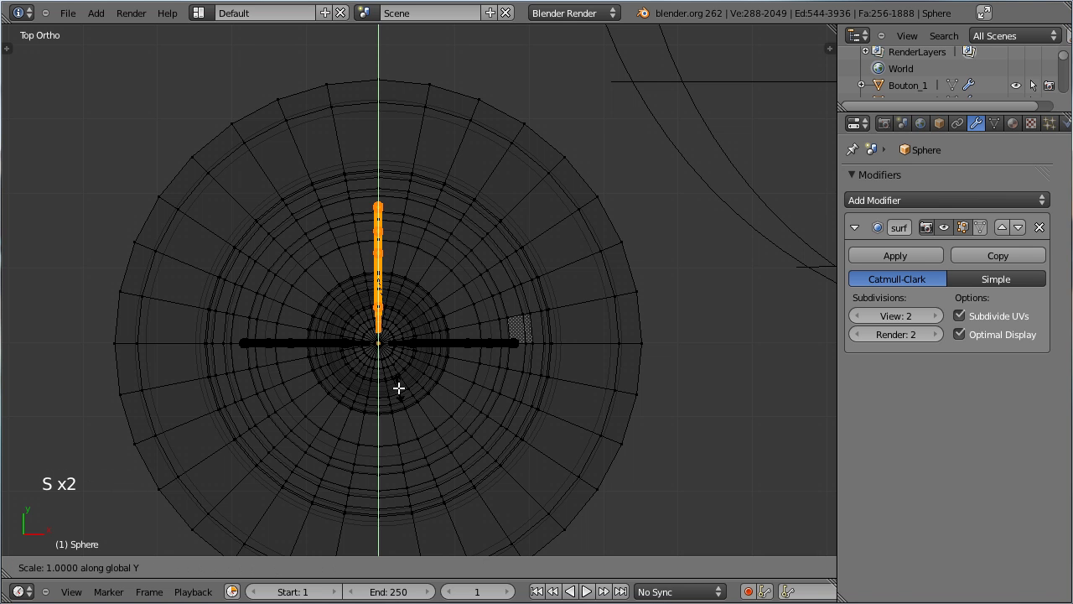
key("g")
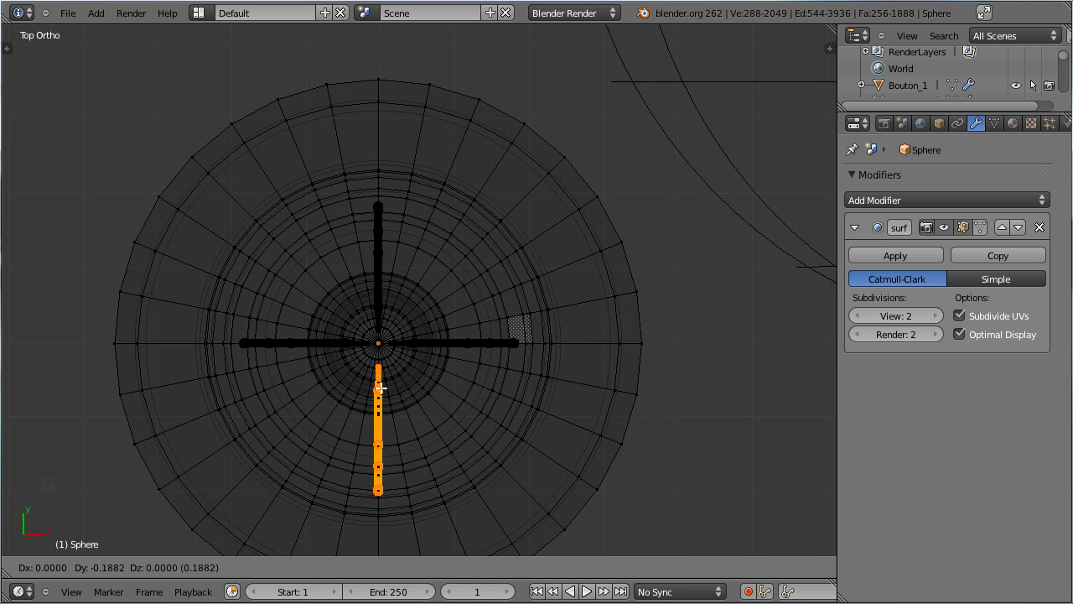
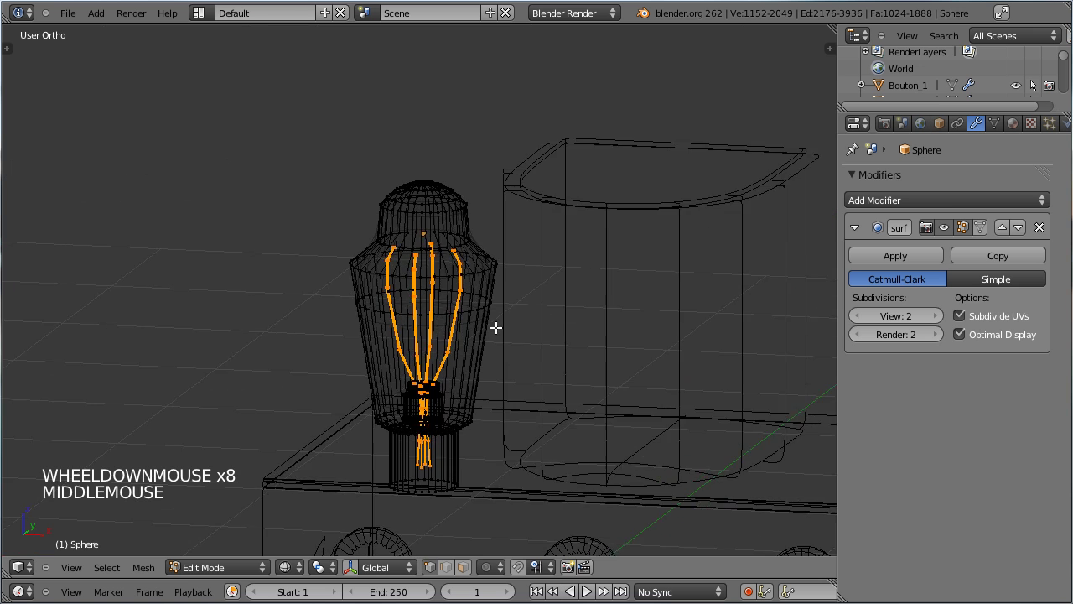
Separate the internal leads into their own object Sphere.001 and select them
key("p")
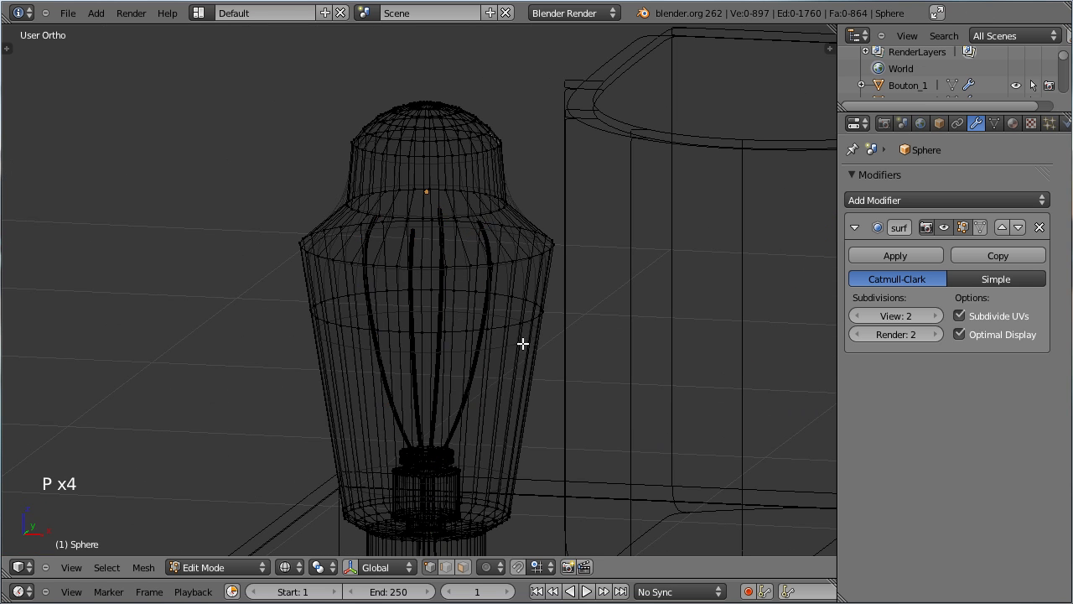
key("Tab")
right_click(492, 291)
right_click(354, 342)
right_click(418, 325)
right_click(328, 350)
right_click(378, 326)
Remove the Subdivision Surface modifier from Sphere.001 so the leads stay angular
scroll("down", 3)
scroll("down", 3)
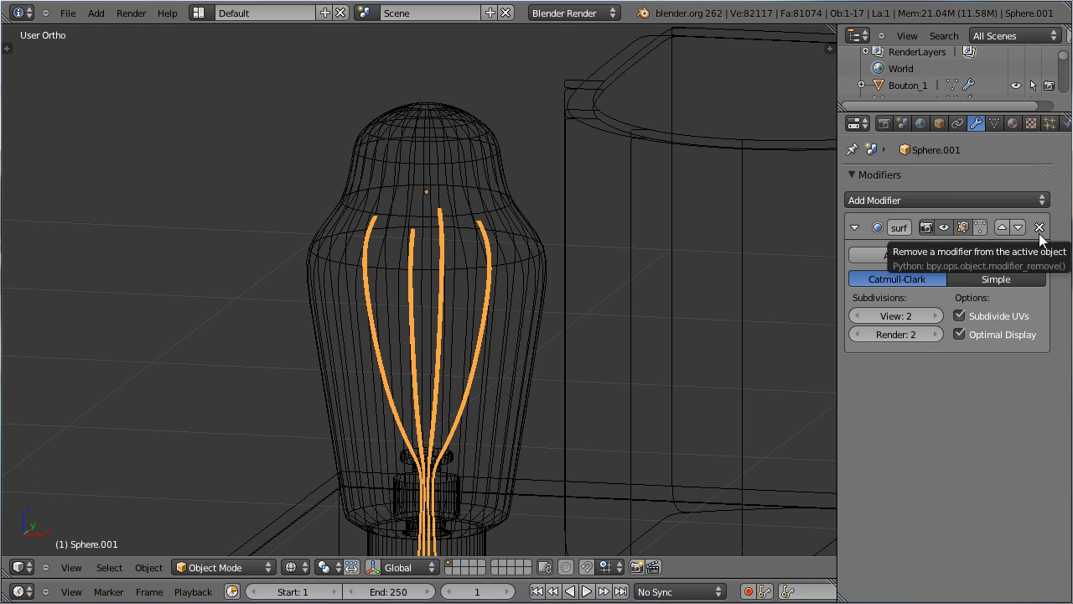
left_click(1047, 237)
scroll("down", 3)
middle_click(346, 411)
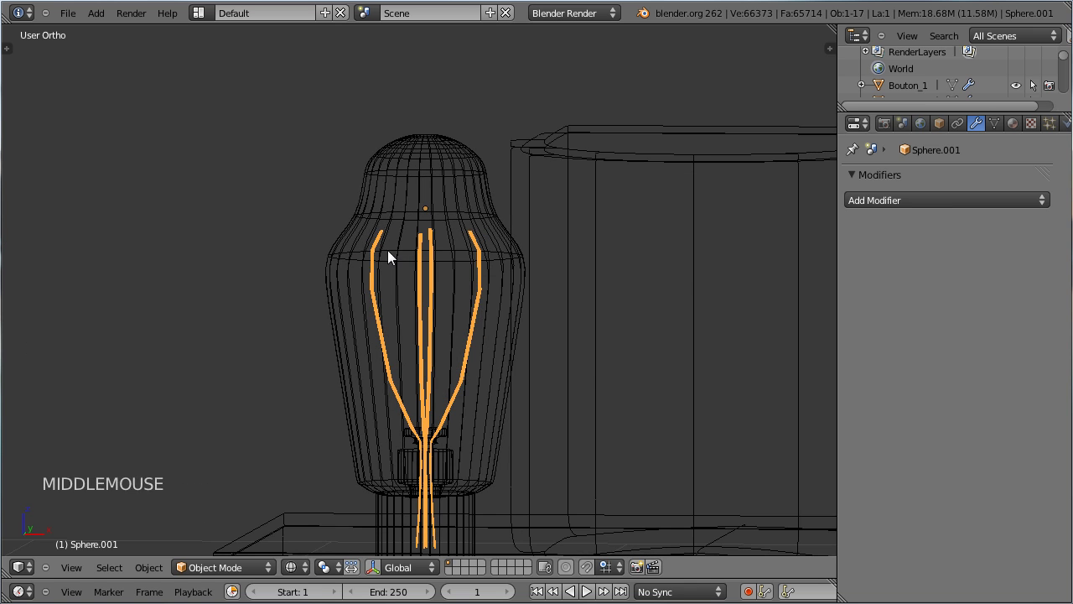
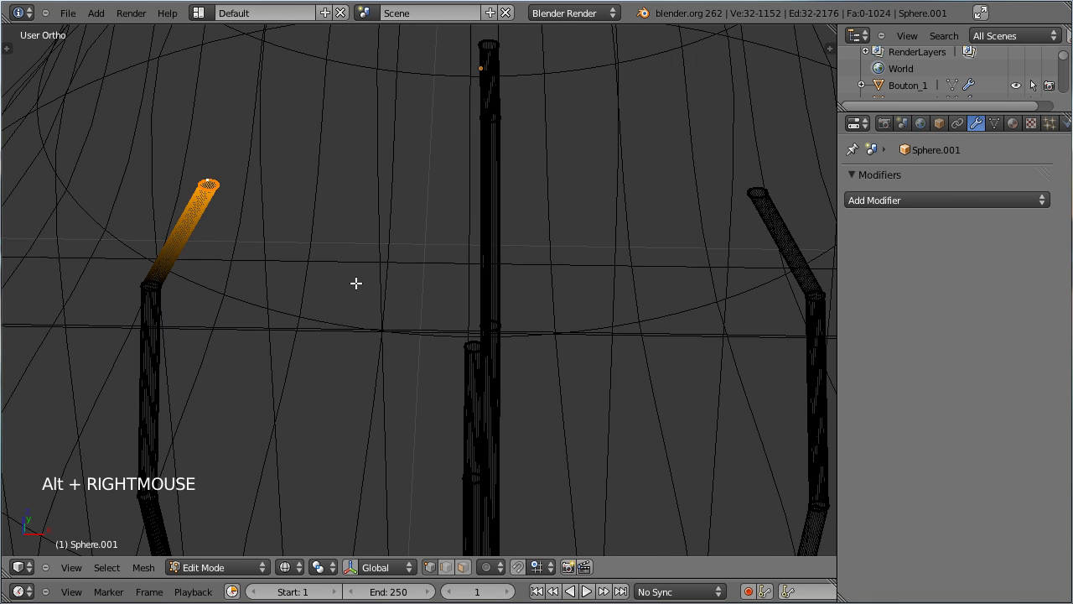
Duplicate and shift lead geometry into flat crossbar rings stacked between the leads of Sphere.001
key("shift+d")
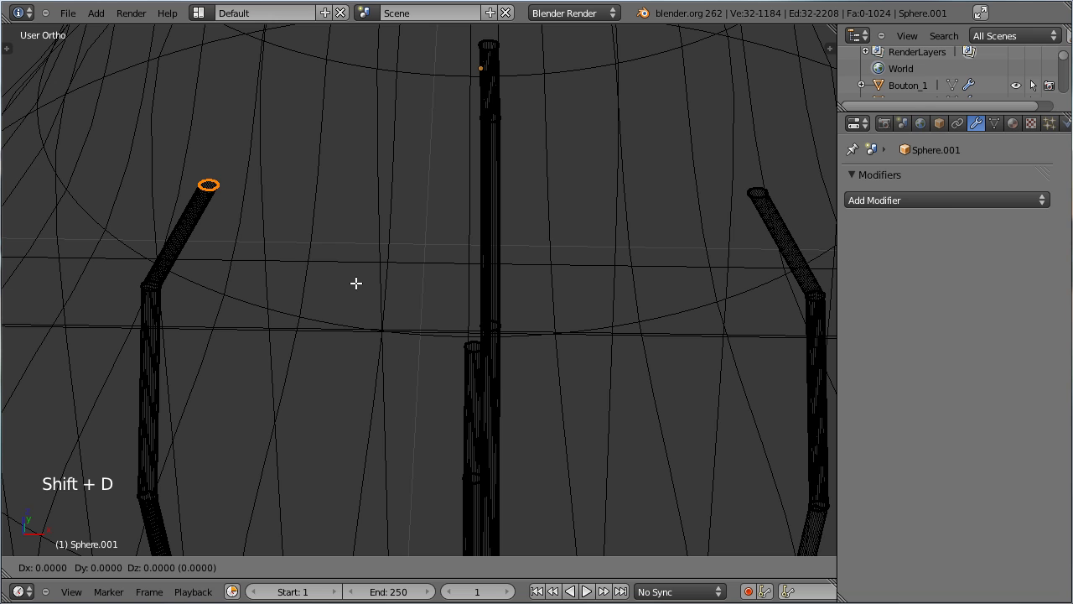
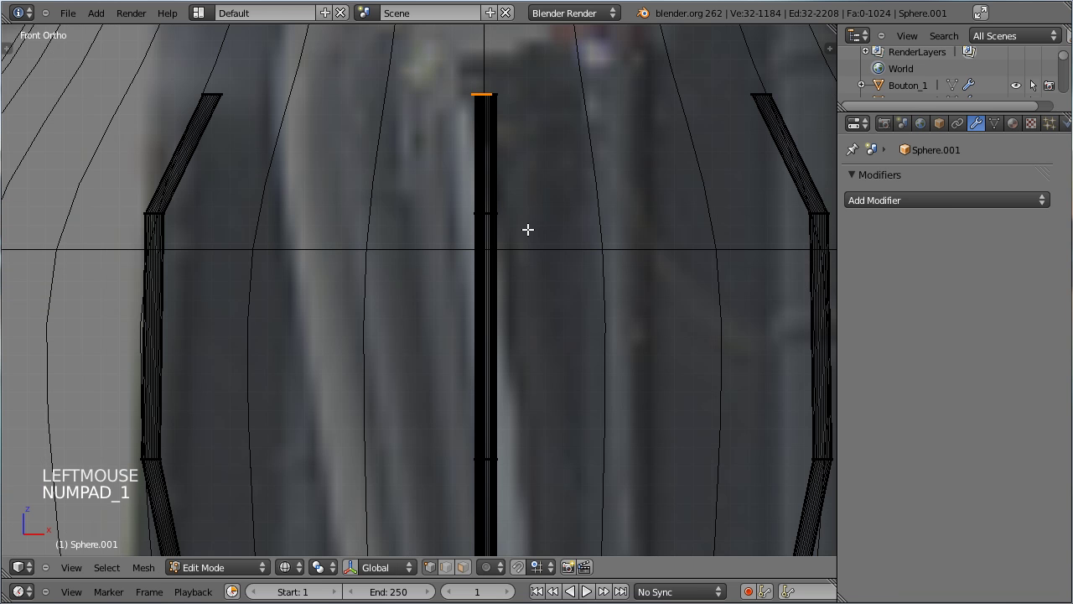
key("g")
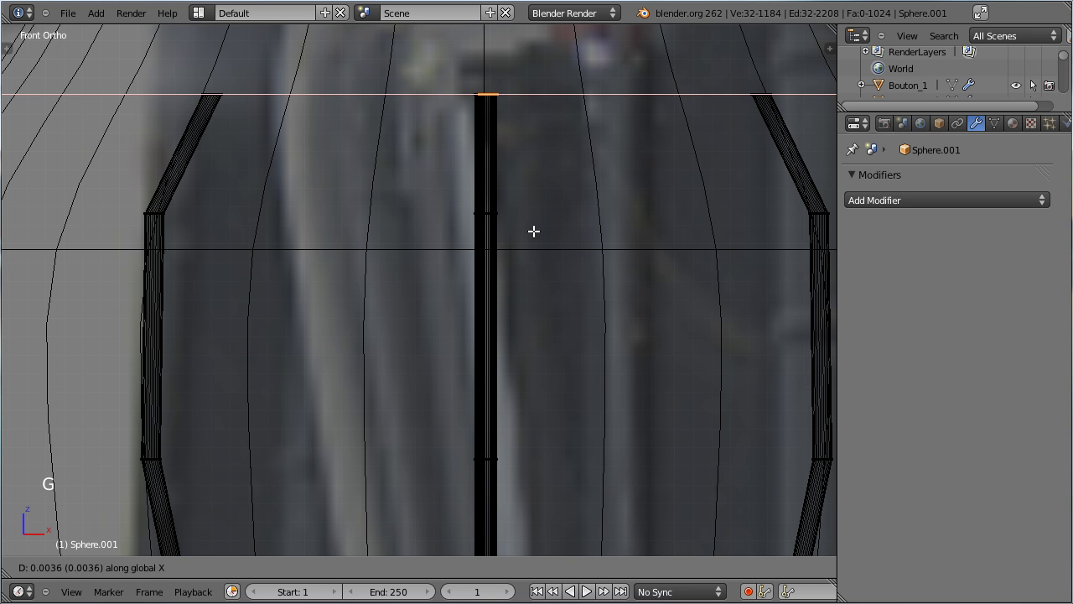
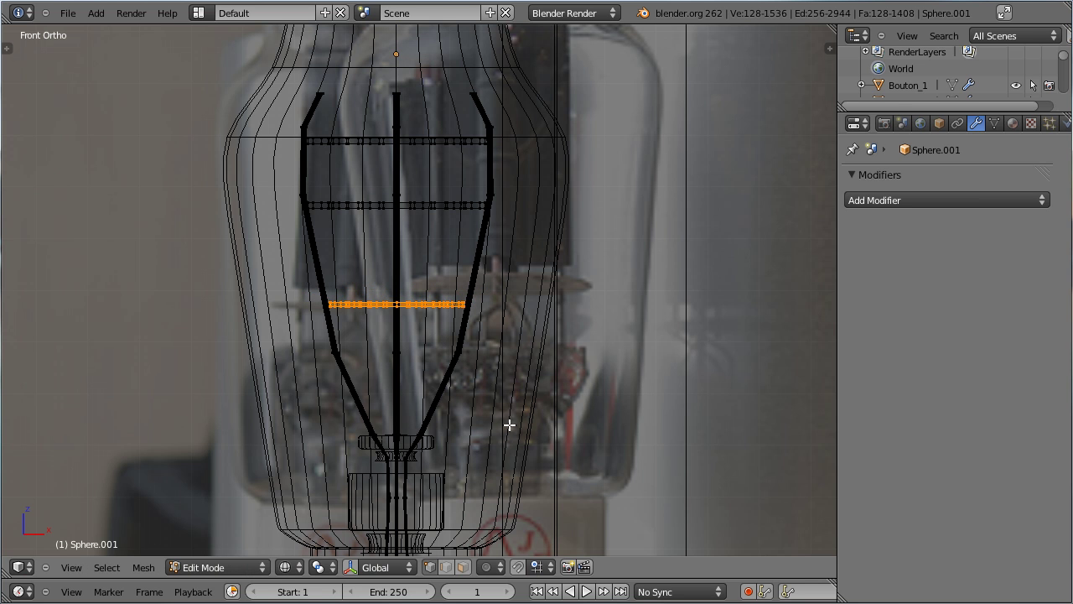
key("Tab")
middle_click(431, 383)
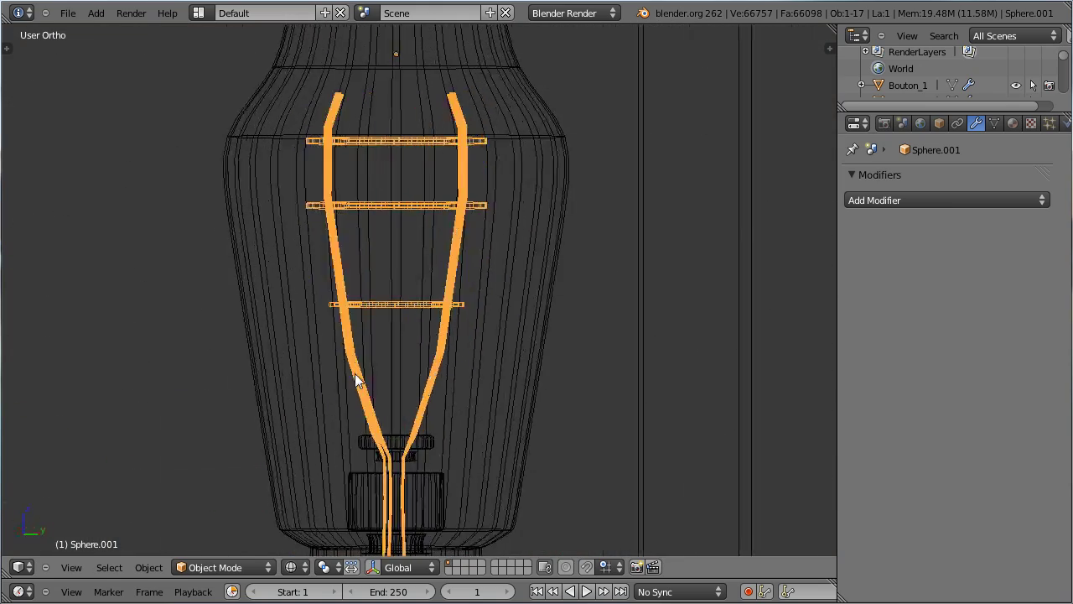
Switch to solid shading and select the half-round Circle.004 housing
scroll("down", 3)
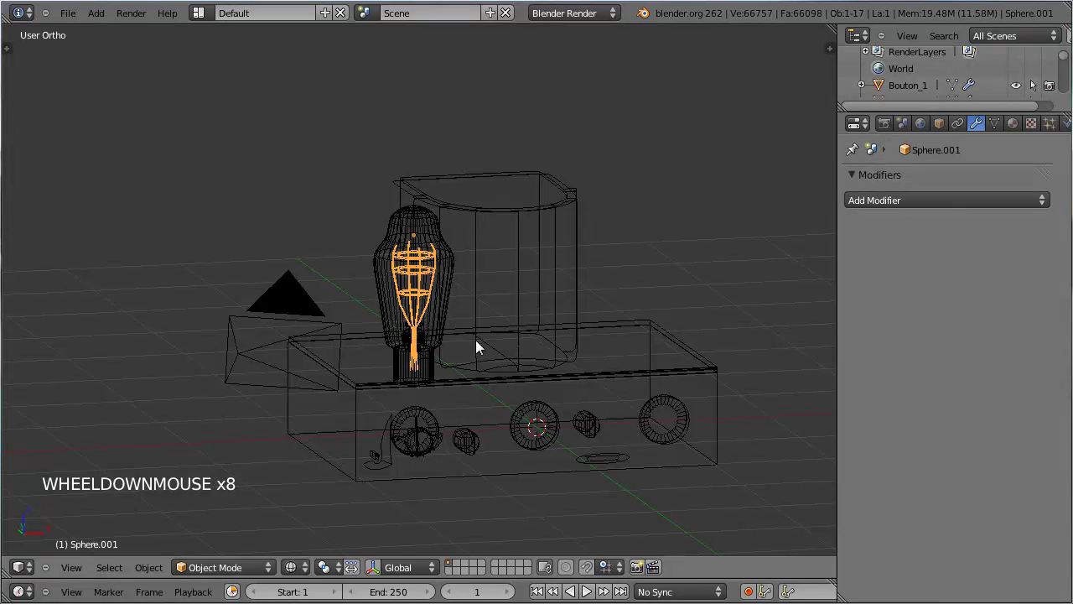
key("z")
scroll("up", 3)
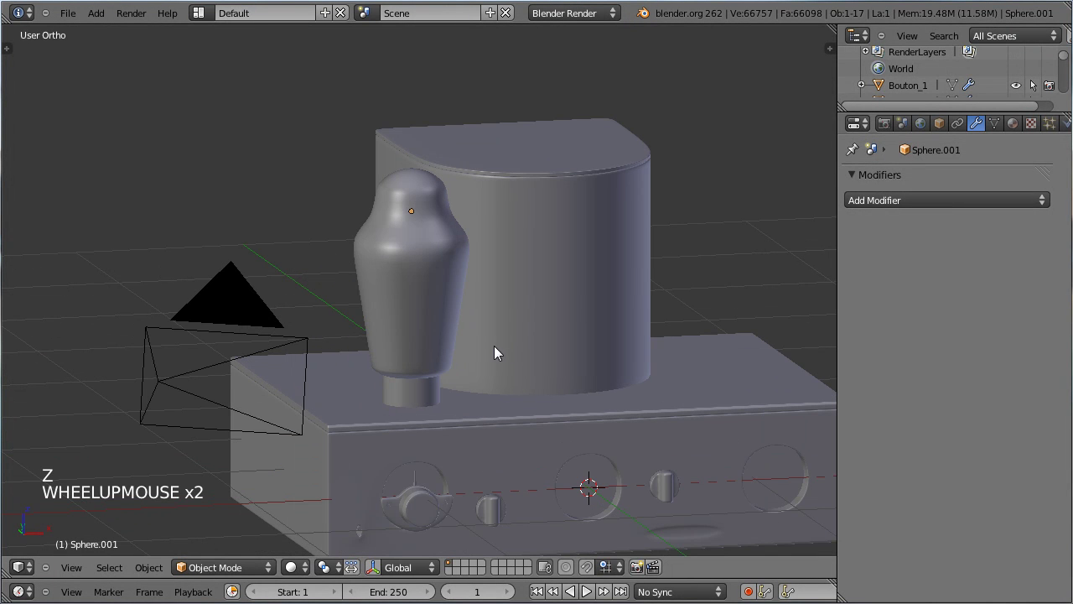
key("Tab")
key("Tab")
right_click(418, 286)
key("Tab")
key("Tab")
Add a loop just below the housing's top rim, yielding duplicate Circle.005 moved about -0.31 along Y
right_click(543, 282)
key("Tab")
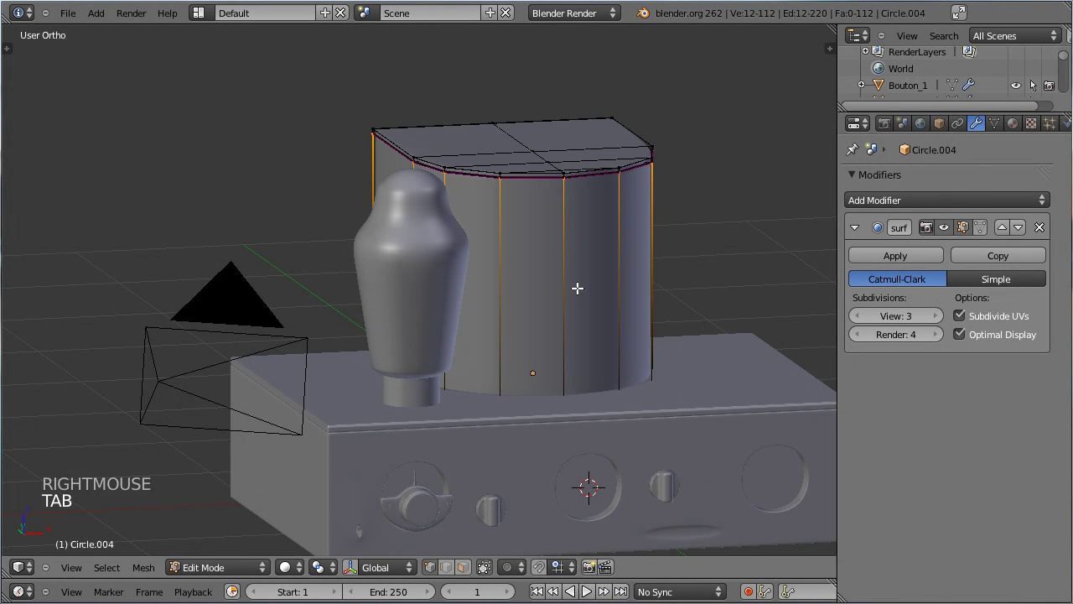
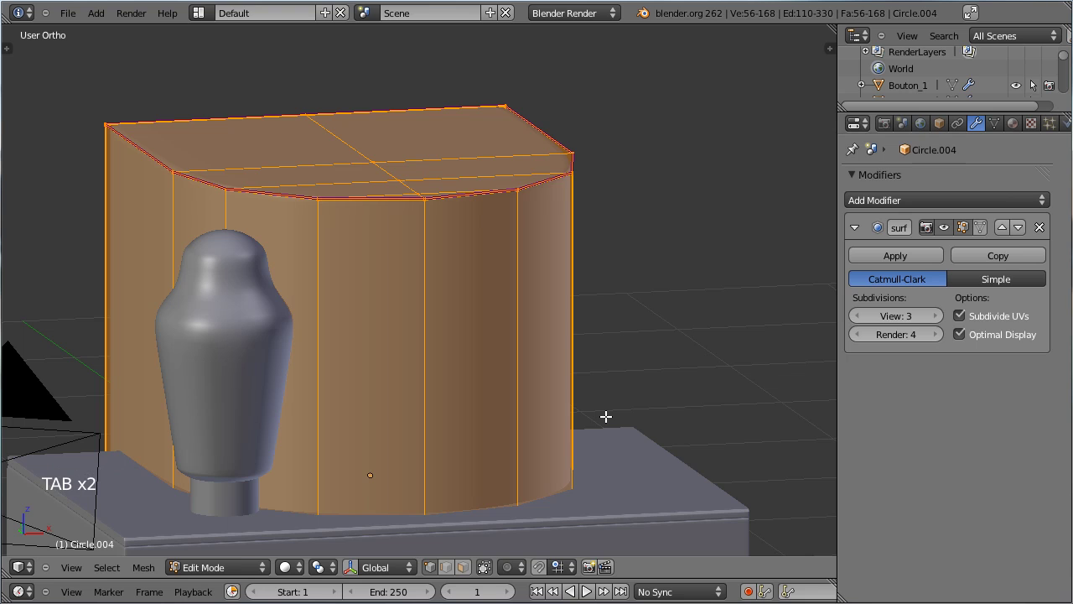
key("p")
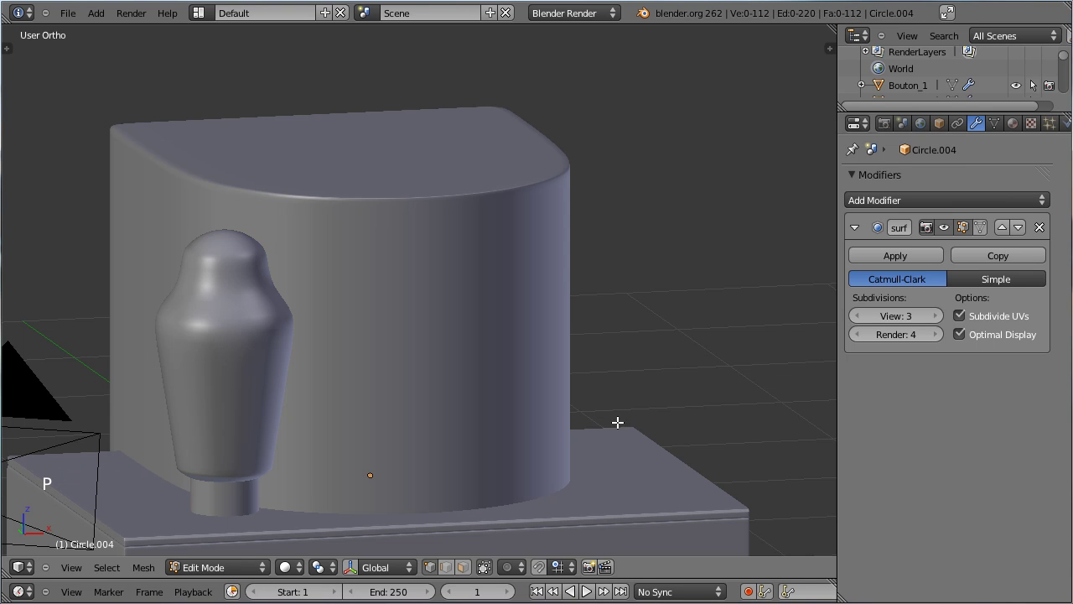
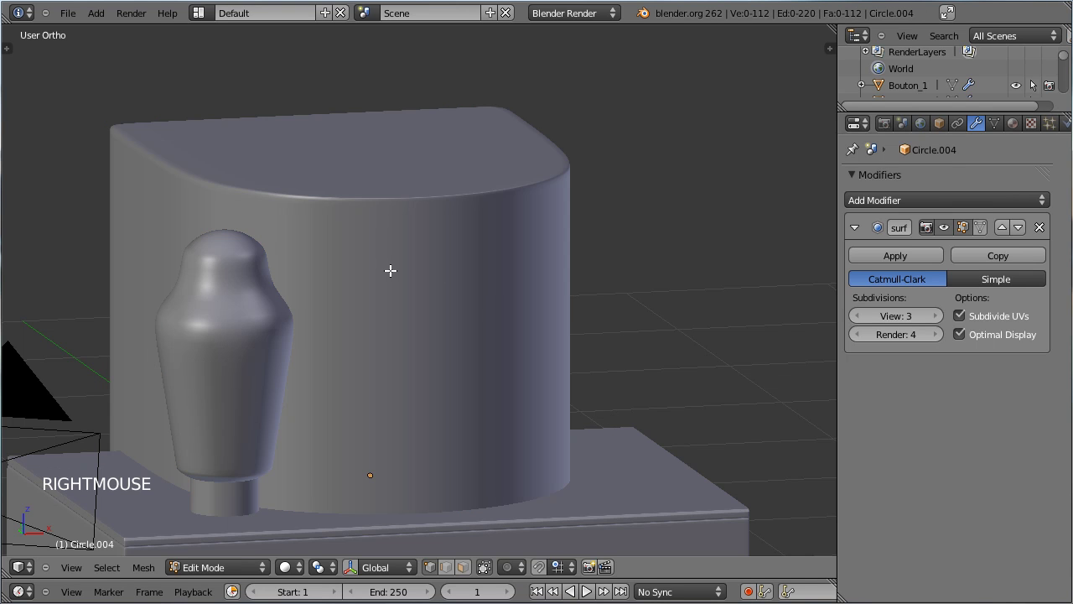
key("Tab")
Duplicate the half-round housing and shift the copy along the Y axis
right_click(357, 230)
key("s")
left_click(660, 418)
middle_click(602, 355)
key("g")
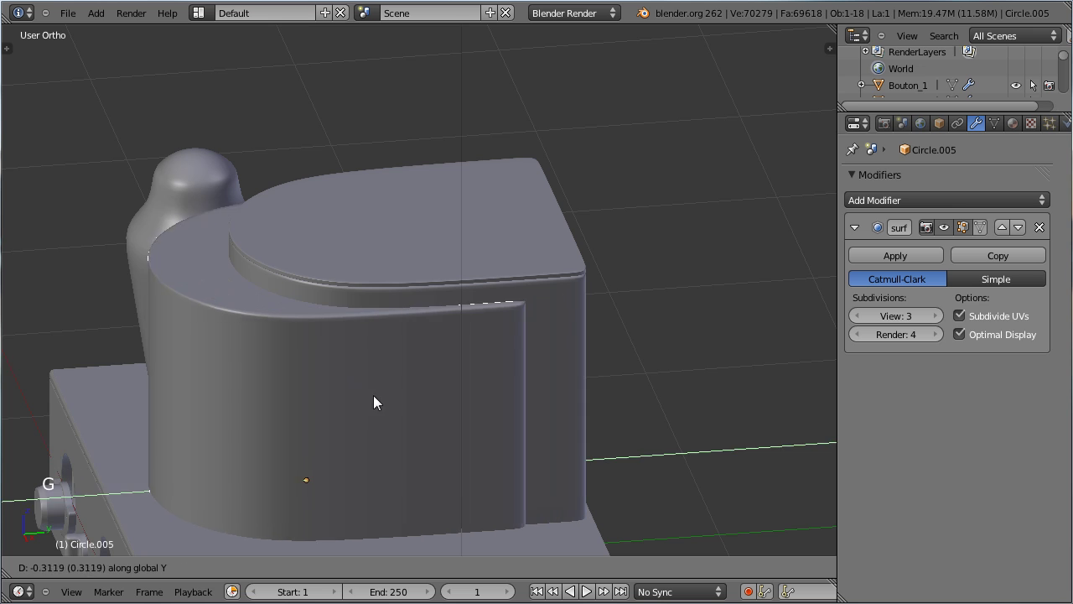
left_click(247, 421)
Shrink the Circle.005 copy to about 0.204 of its original size
key("s")
left_click(329, 438)
key("s")
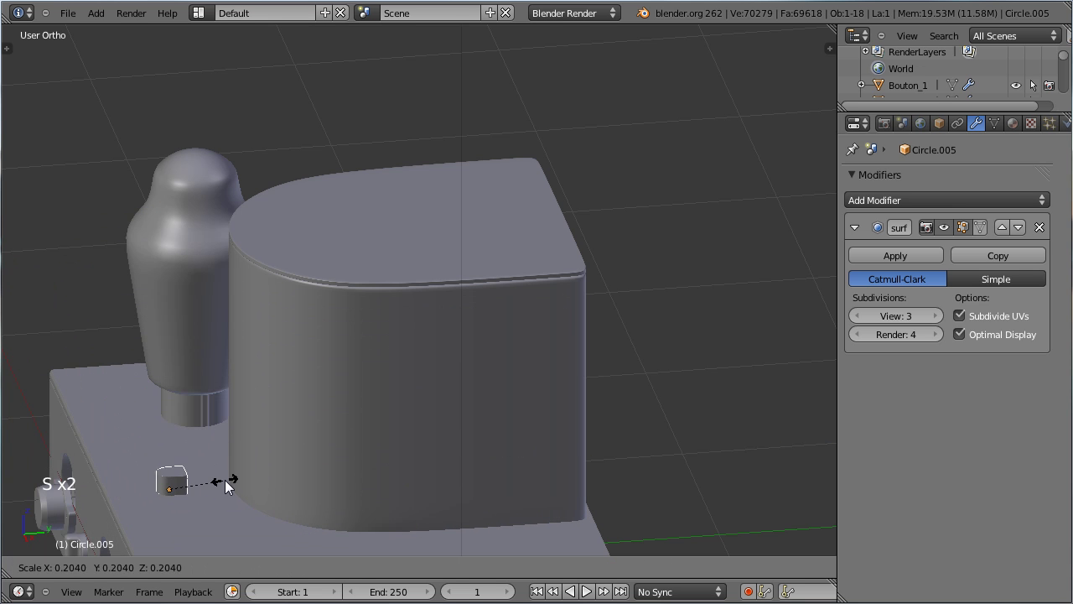
left_click(216, 488)
middle_click(217, 490)
middle_click(269, 472)
middle_click(410, 379)
middle_click(430, 402)
Inspect the shrunk copy from front view before bringing up the reference photo
scroll("up", 3)
key("KP_1")
scroll("down", 3)
middle_click(468, 388)
scroll("up", 3)
middle_click(472, 393)
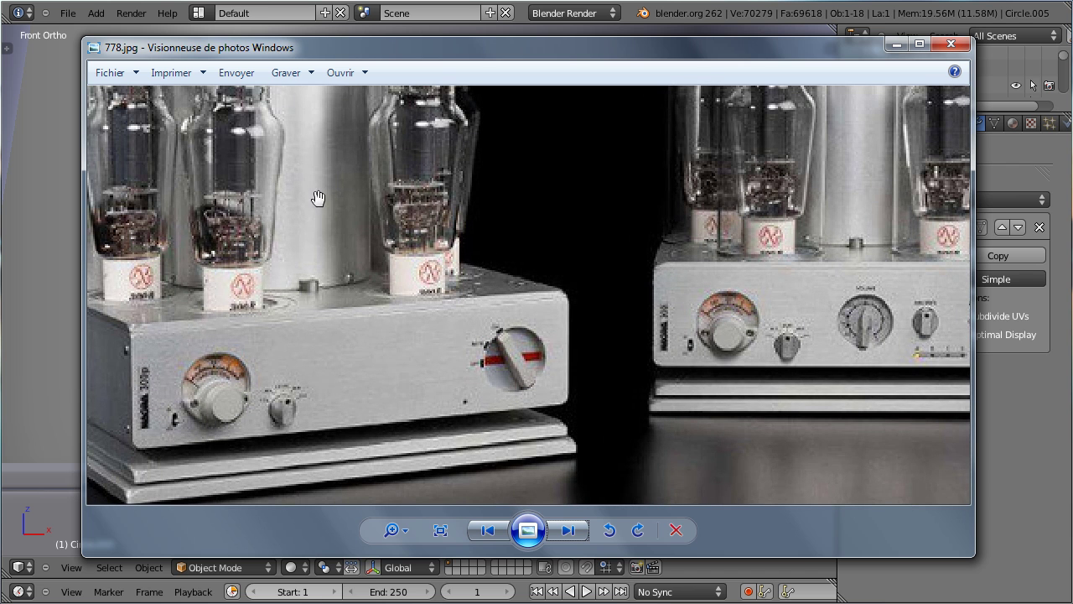
Move the small copy along Y so it sits at the foot of the housing on the chassis
key("g")
left_click(396, 455)
middle_click(345, 444)
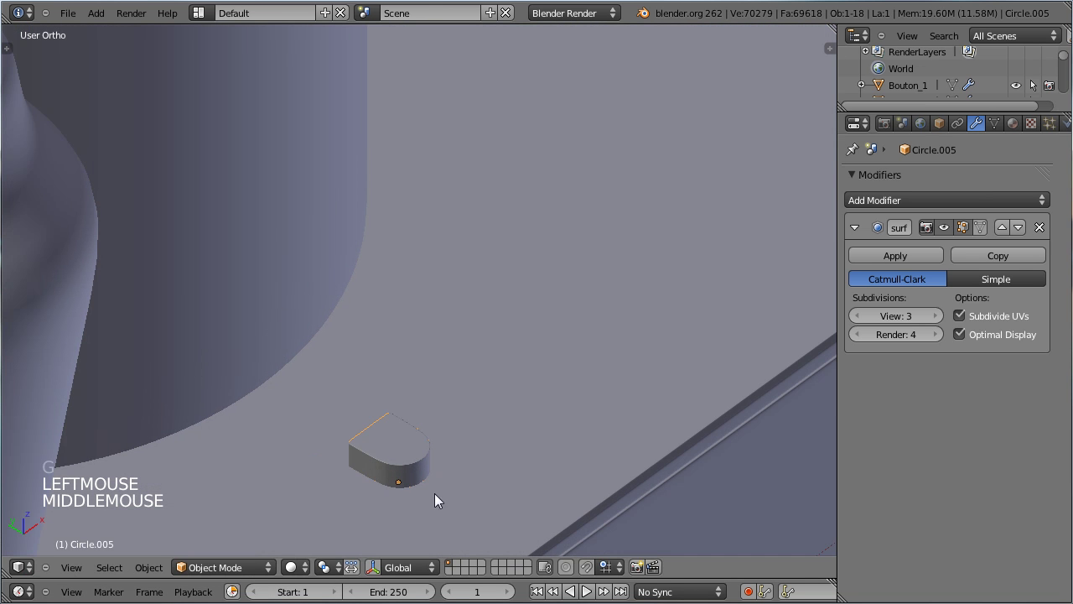
key("g")
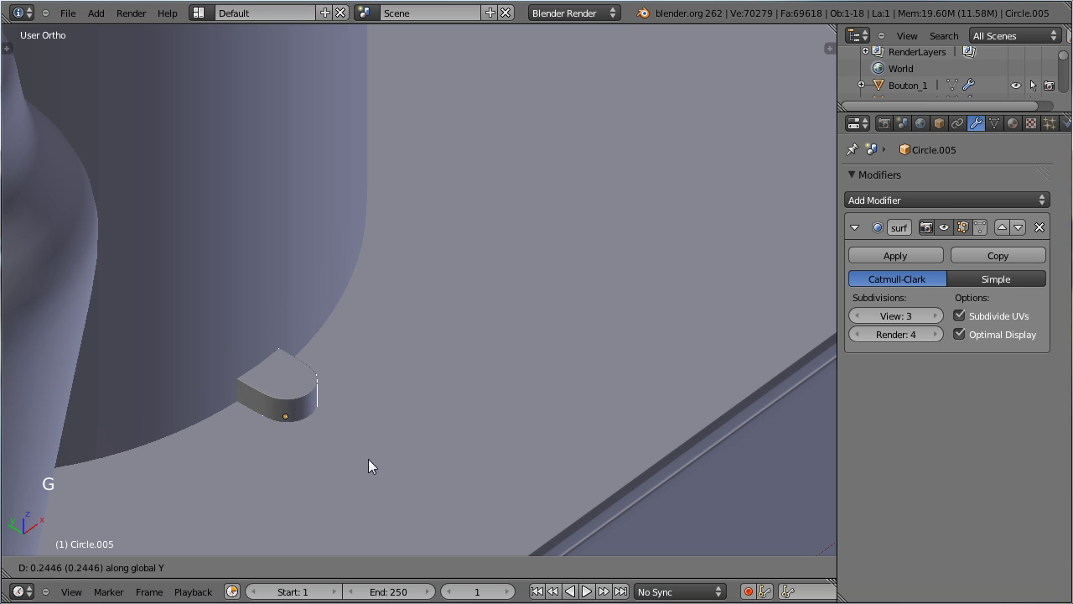
left_click(374, 467)
scroll("down", 3)
scroll("up", 3)
middle_click(425, 413)
Check the copy's placement through the camera view, briefly toggling edit mode
key("KP_0")
scroll("up", 3)
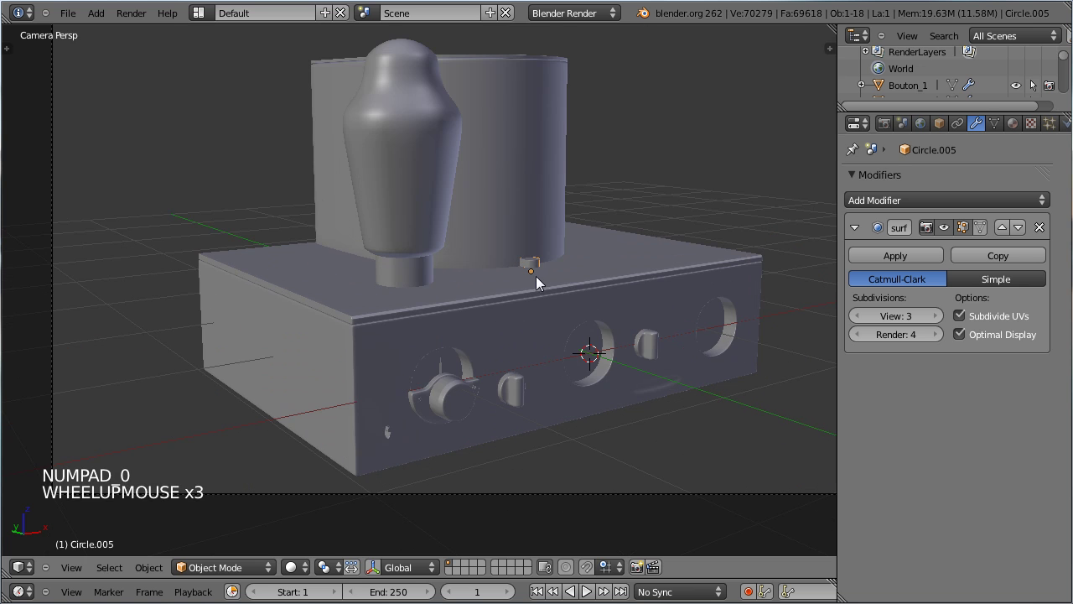
middle_click(626, 256)
key("Tab")
scroll("up", 3)
scroll("down", 3)
scroll("down", 3)
key("Tab")
scroll("down", 3)
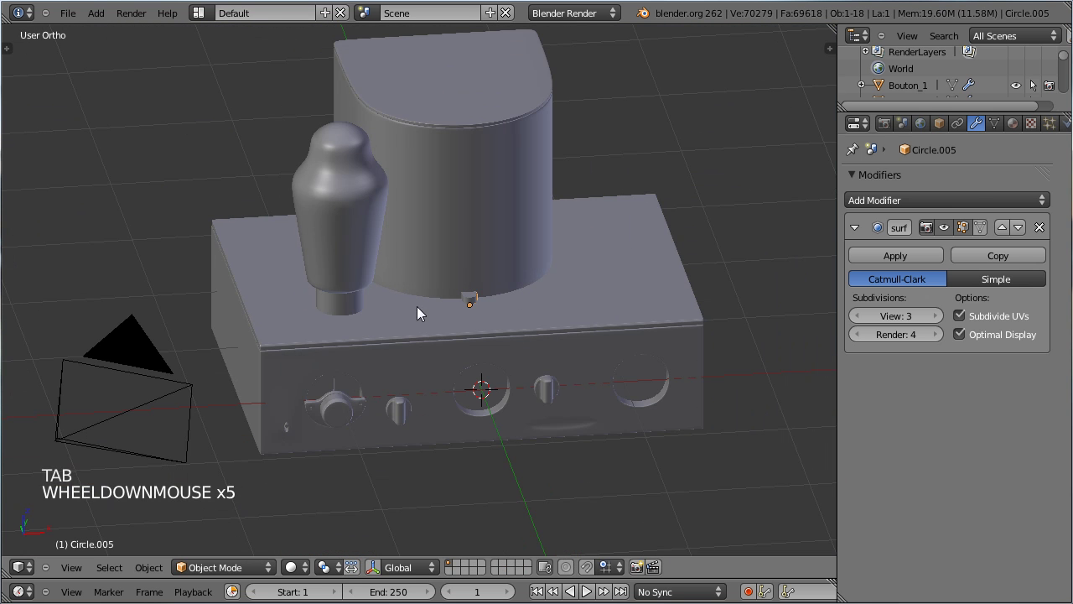
Select a vacuum tube and view the model straight from the front
middle_click(369, 363)
middle_click(532, 357)
right_click(358, 308)
key("KP_1")
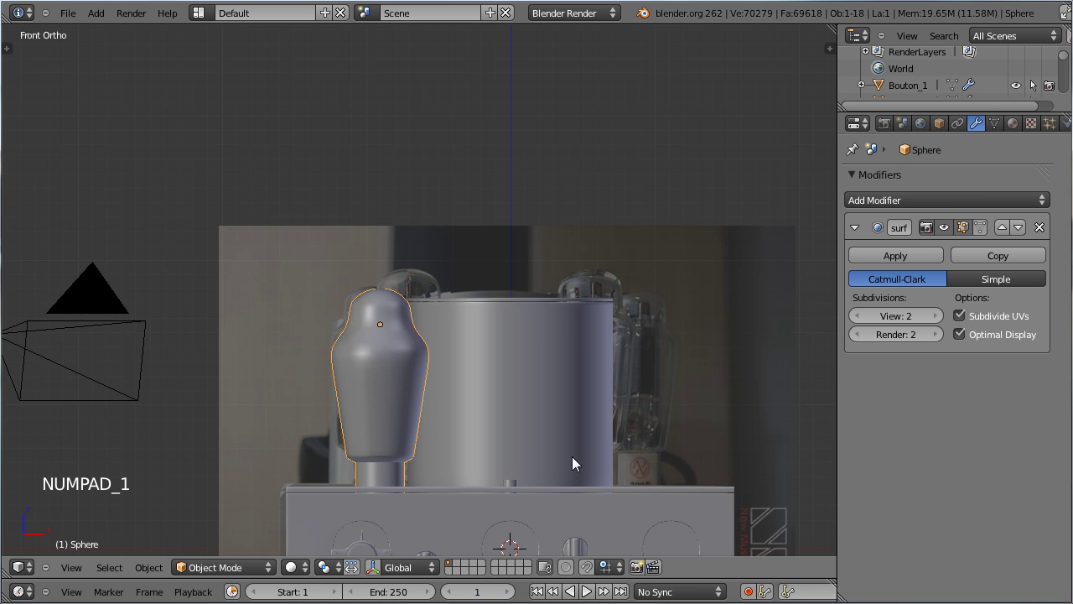
Save the file and show the model as wireframe over the reference photo
scroll("down", 3)
key("ctrl+s")
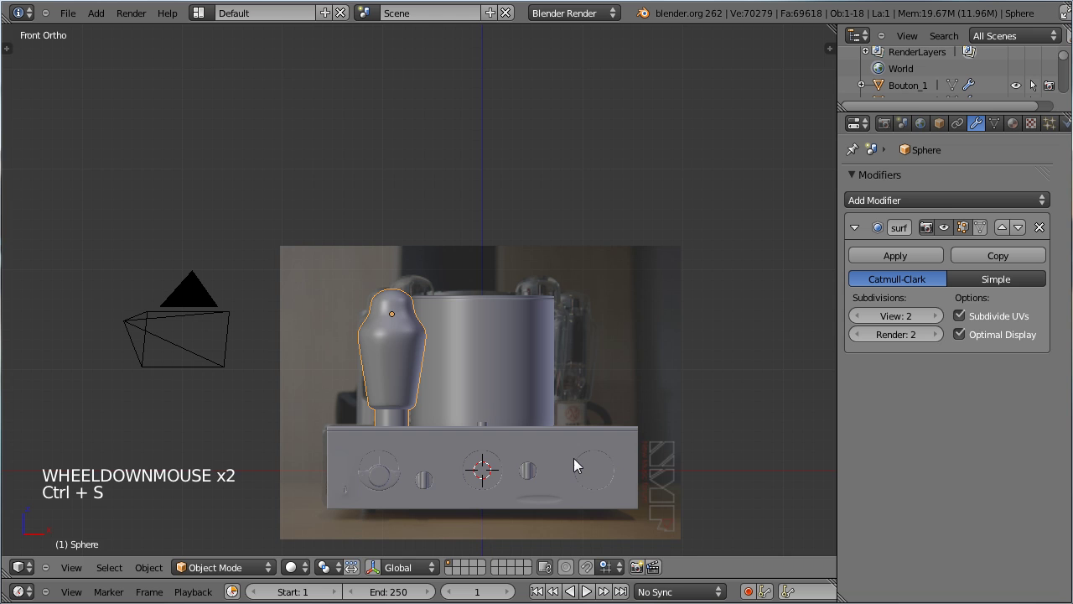
scroll("up", 3)
middle_click(571, 429)
key("Tab")
key("Tab")
key("z")
Select a vacuum tube and duplicate it as Sphere.002, sliding it about 1.78 along X
right_click(382, 318)
right_click(397, 316)
right_click(367, 248)
right_click(365, 291)
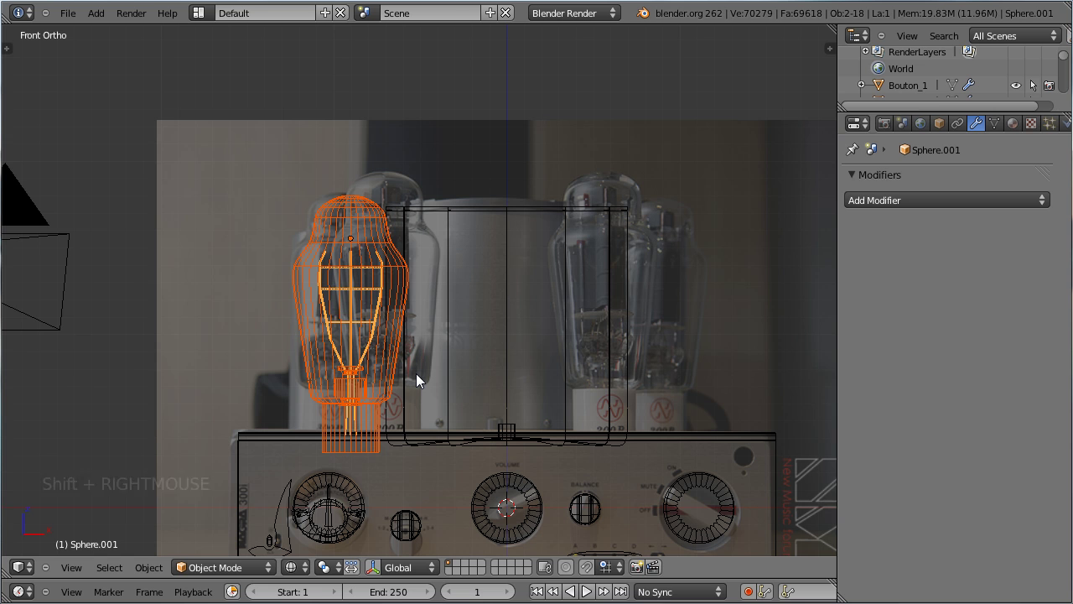
key("alt+a")
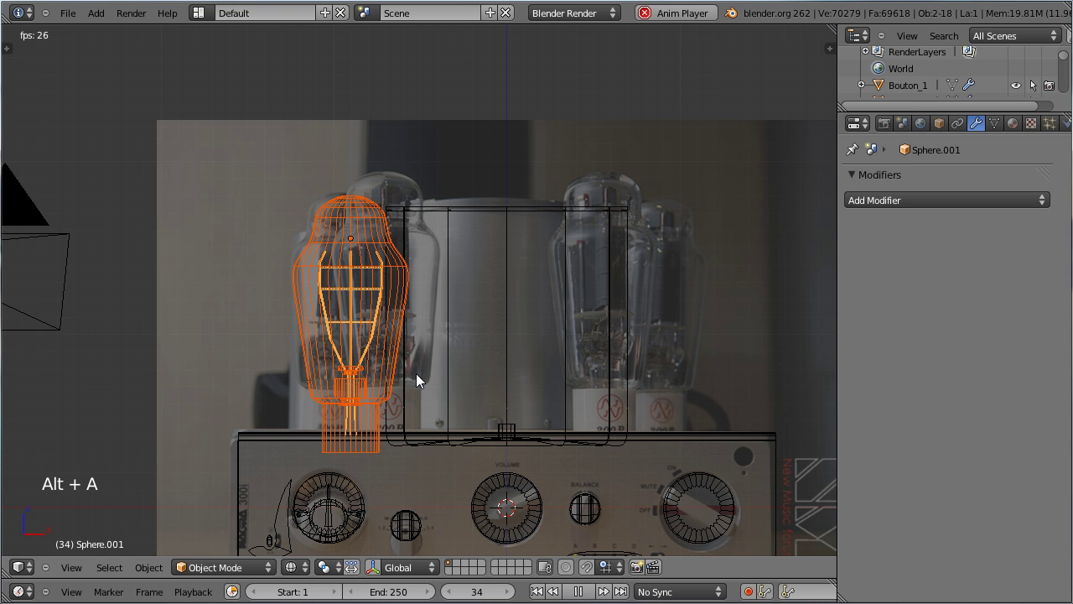
key("x")
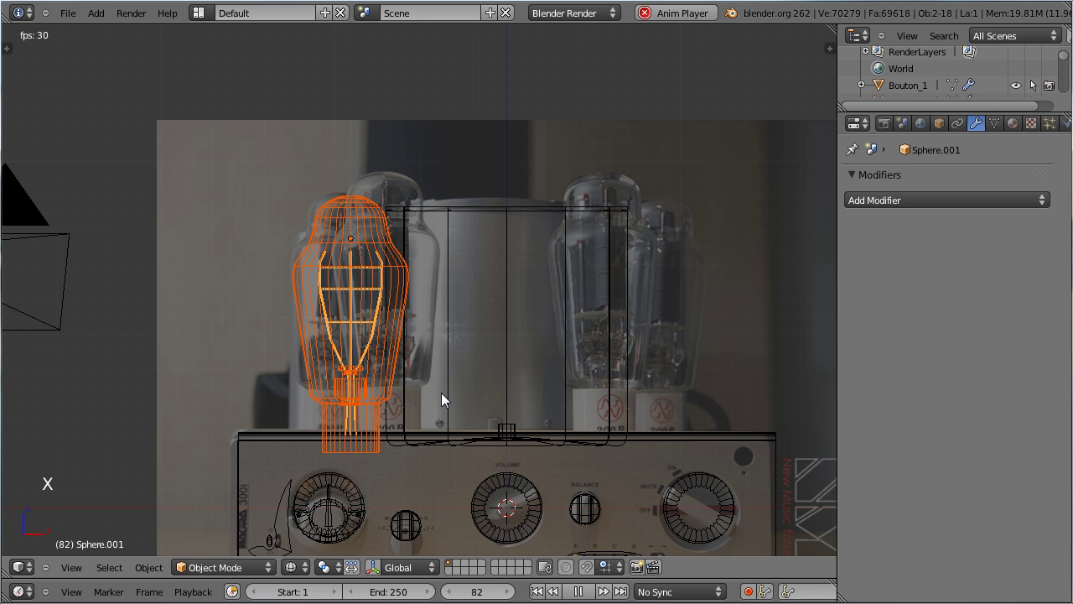
key("g")
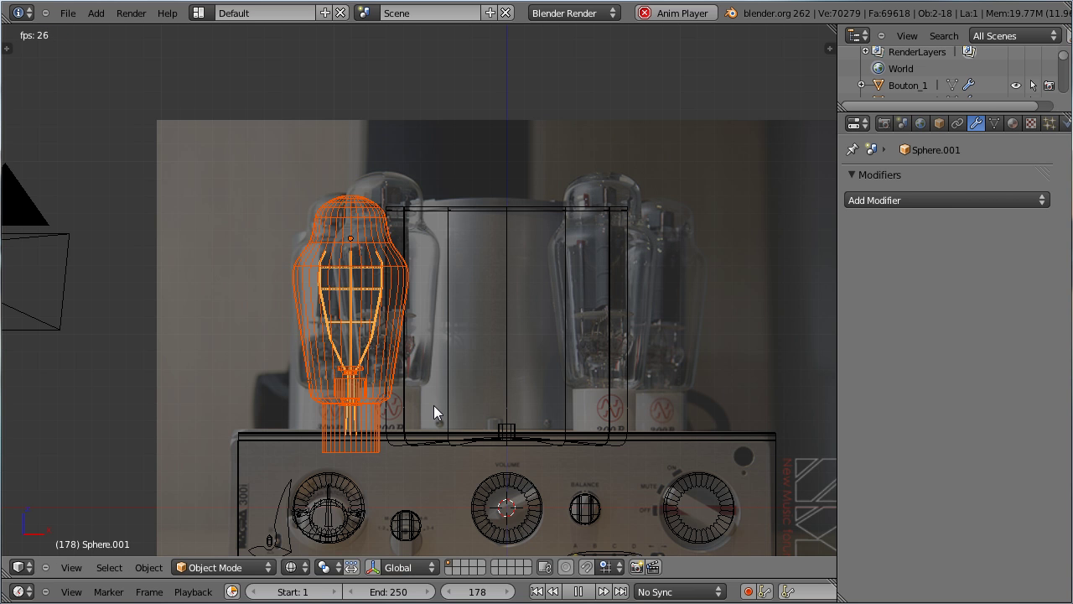
key("alt+d")
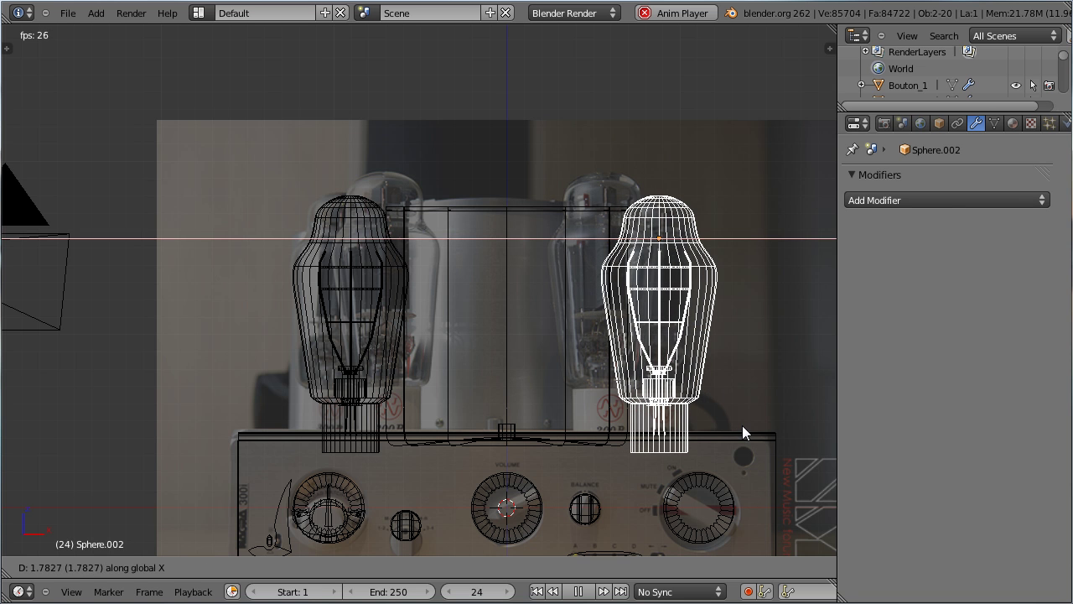
Drop the copied tube, return to solid shading and adjust its spot from top view
left_click(749, 432)
key("z")
middle_click(744, 421)
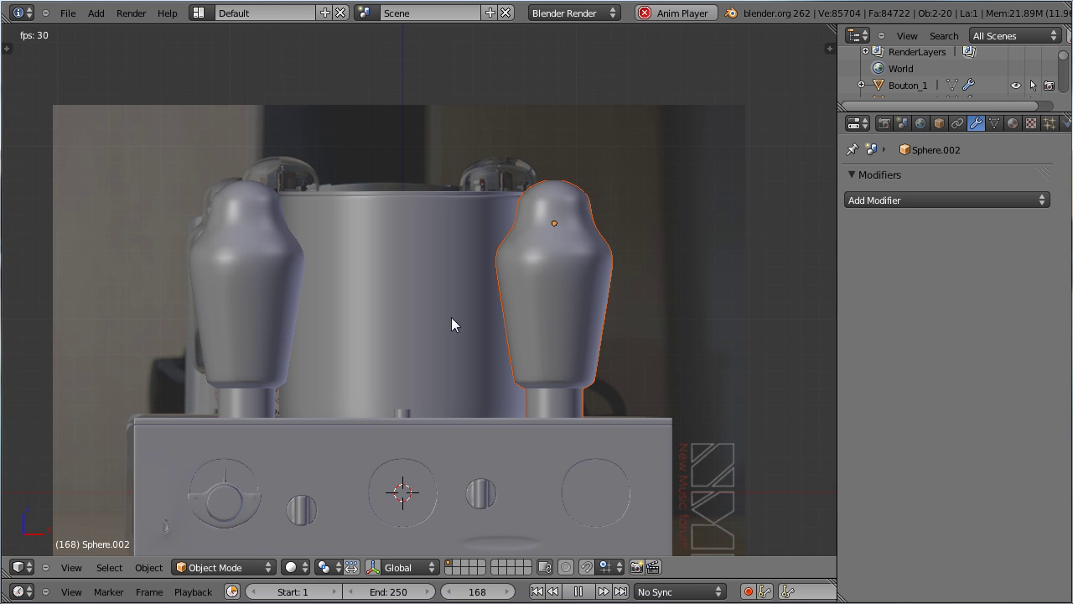
key("KP_7")
scroll("down", 3)
scroll("down", 3)
middle_click(452, 110)
scroll("up", 3)
middle_click(474, 315)
scroll("up", 3)
key("g")
left_click(523, 379)
Duplicate two more tubes, one across the chassis and one to the left of the housing
middle_click(444, 321)
scroll("down", 3)
key("alt+d")
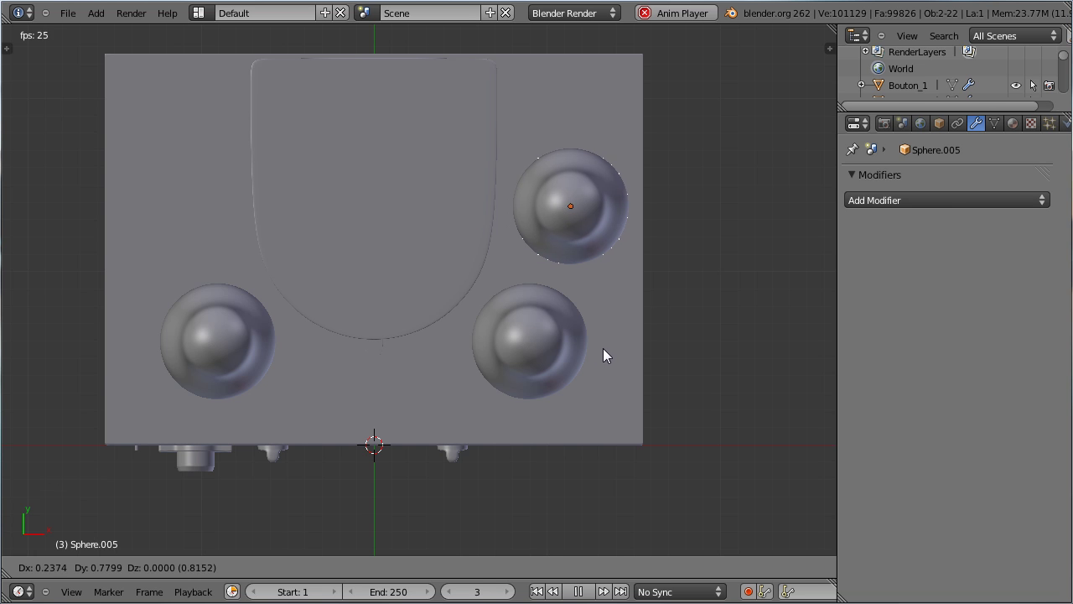
left_click(610, 353)
key("shift+d")
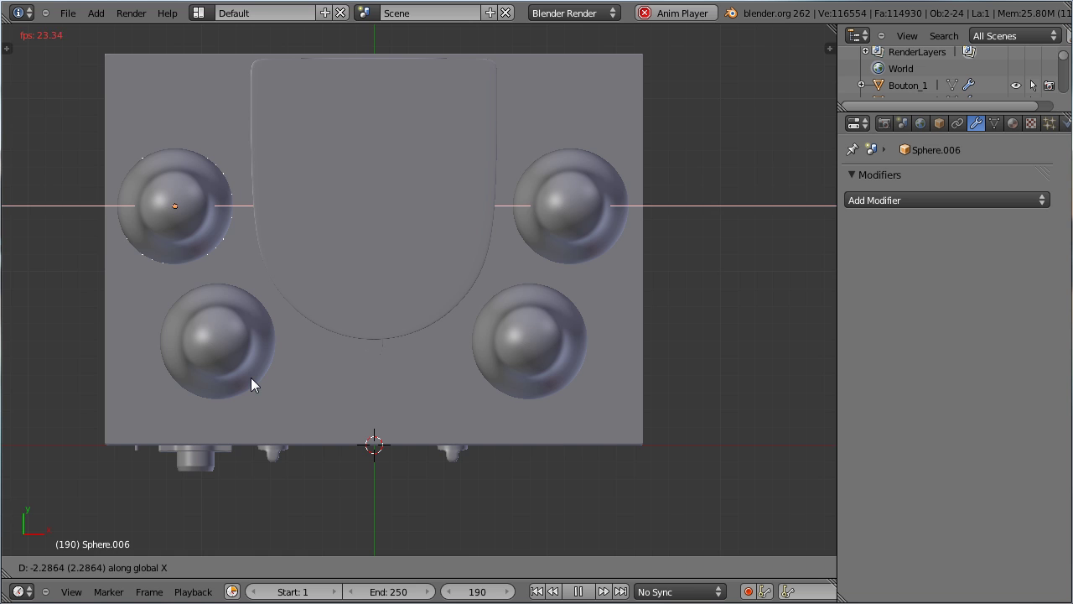
left_click(261, 384)
middle_click(380, 430)
scroll("down", 3)
middle_click(476, 405)
Check the four tubes through the camera, select them in turn and save the file
key("KP_0")
middle_click(444, 347)
scroll("down", 3)
key("ctrl+s")
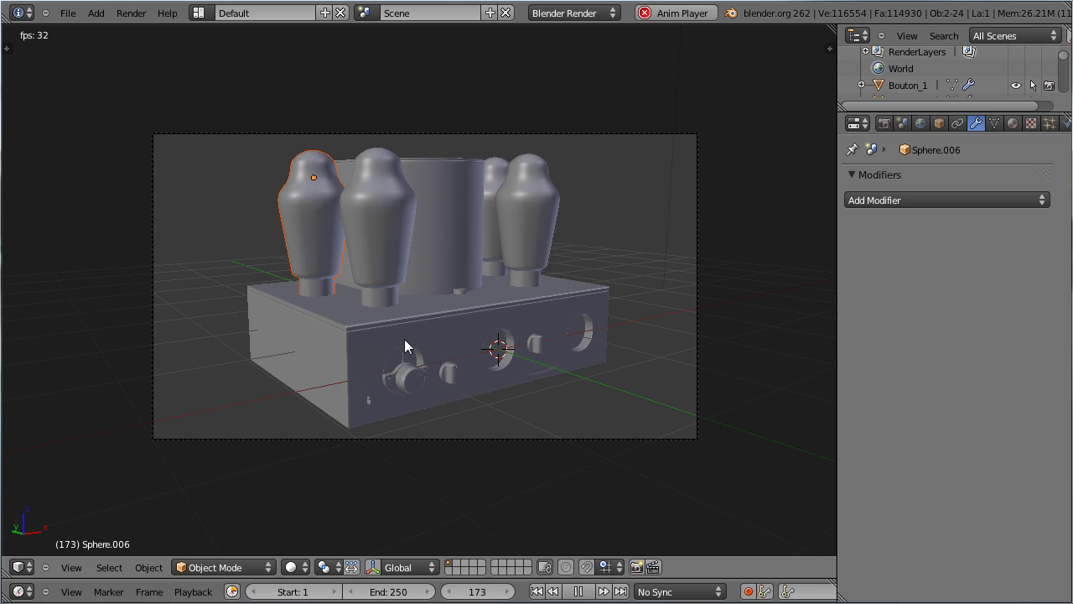
right_click(388, 310)
right_click(389, 302)
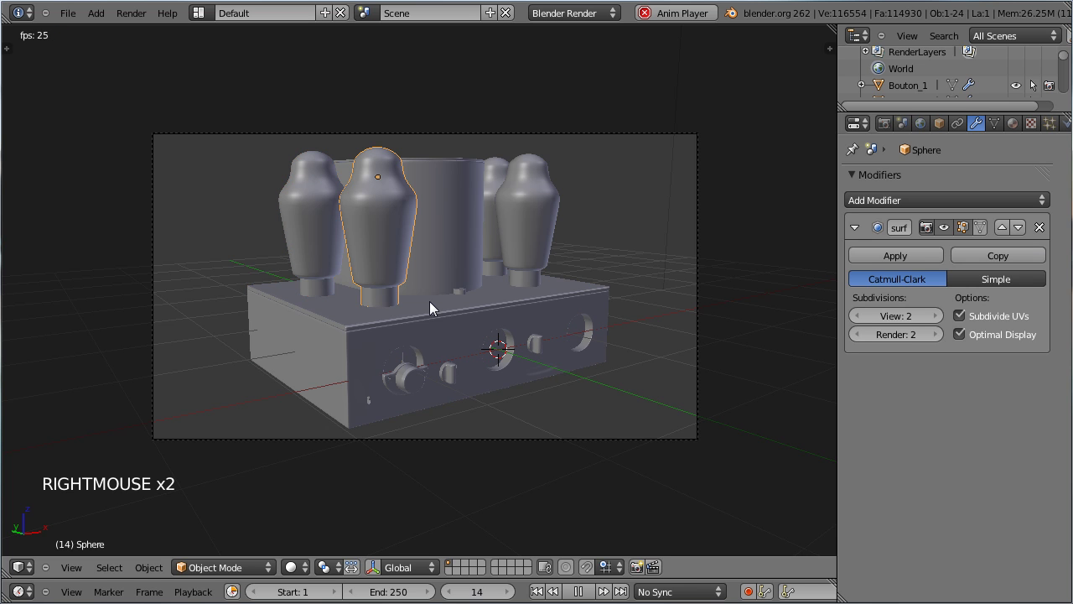
right_click(441, 266)
right_click(516, 251)
right_click(500, 210)
right_click(470, 244)
right_click(535, 245)
scroll("up", 3)
key("ctrl+s")
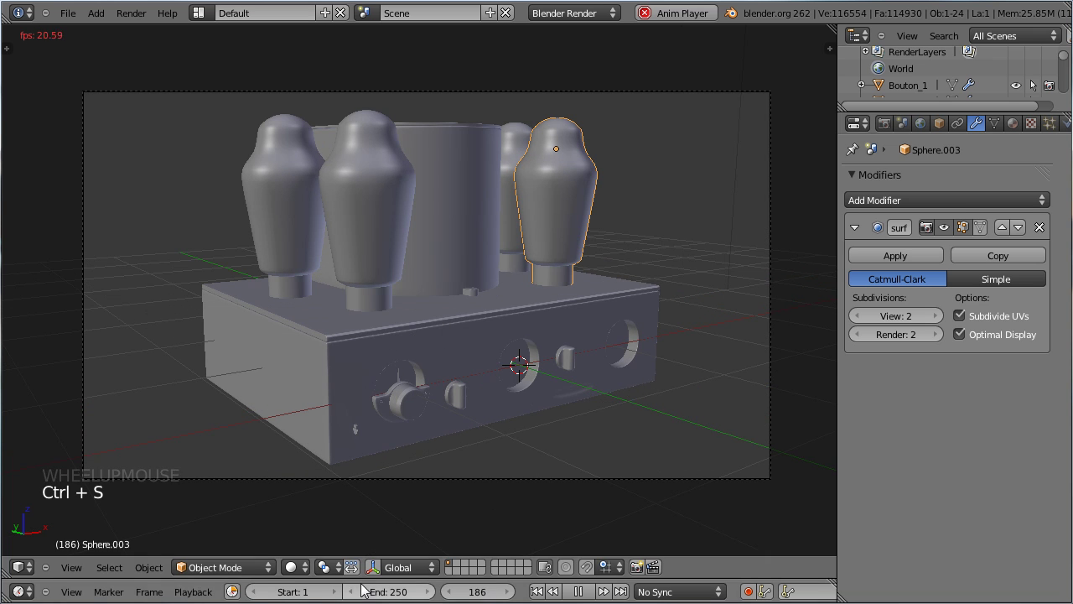
Stop animation playback and select the chassis casing in front view
key("alt+a")
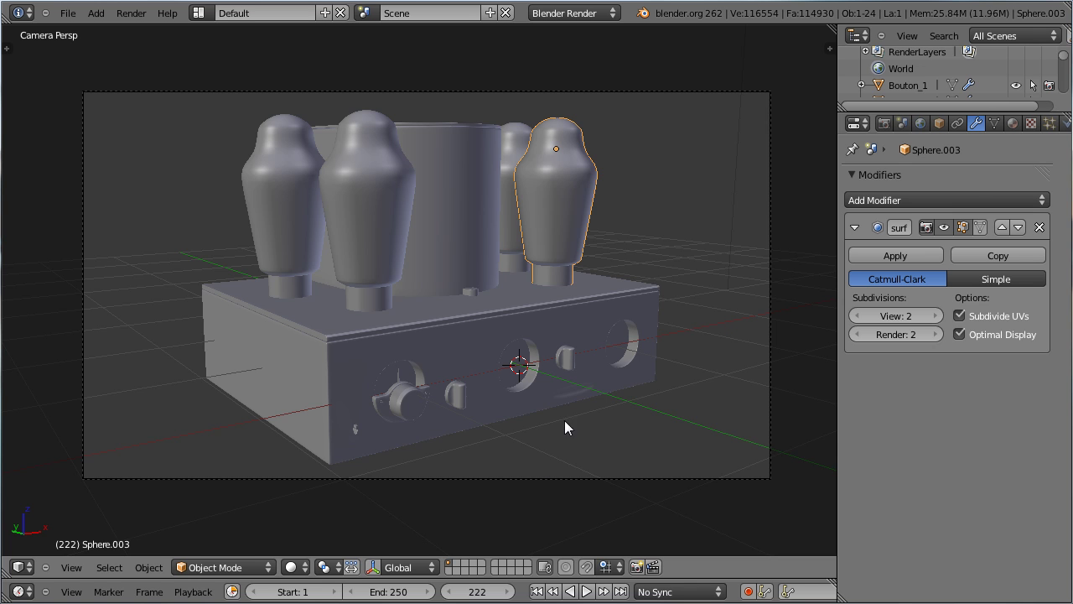
right_click(578, 396)
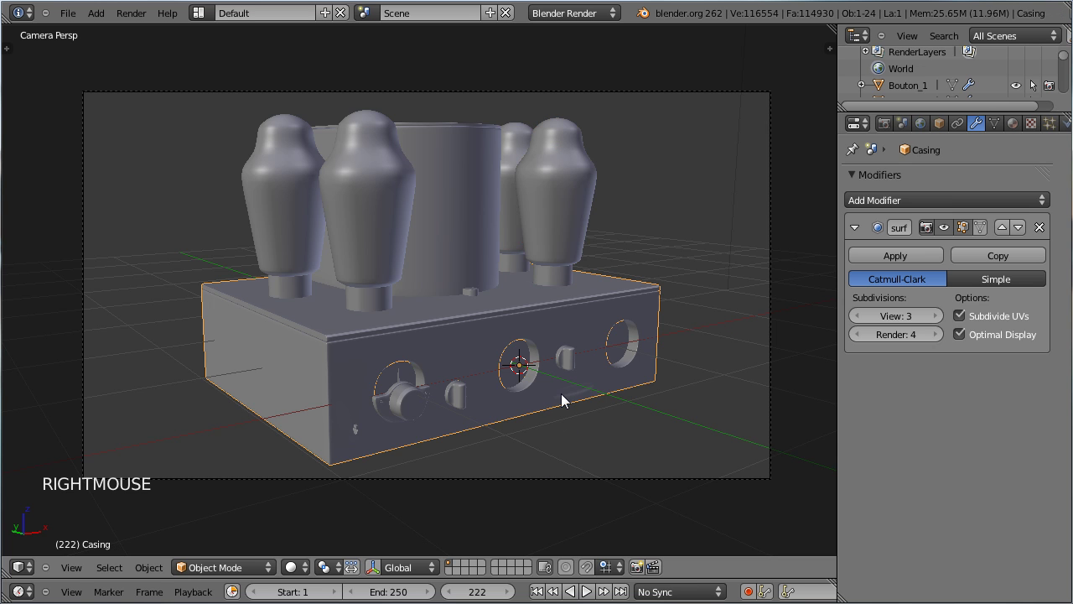
key("KP_1")
scroll("up", 3)
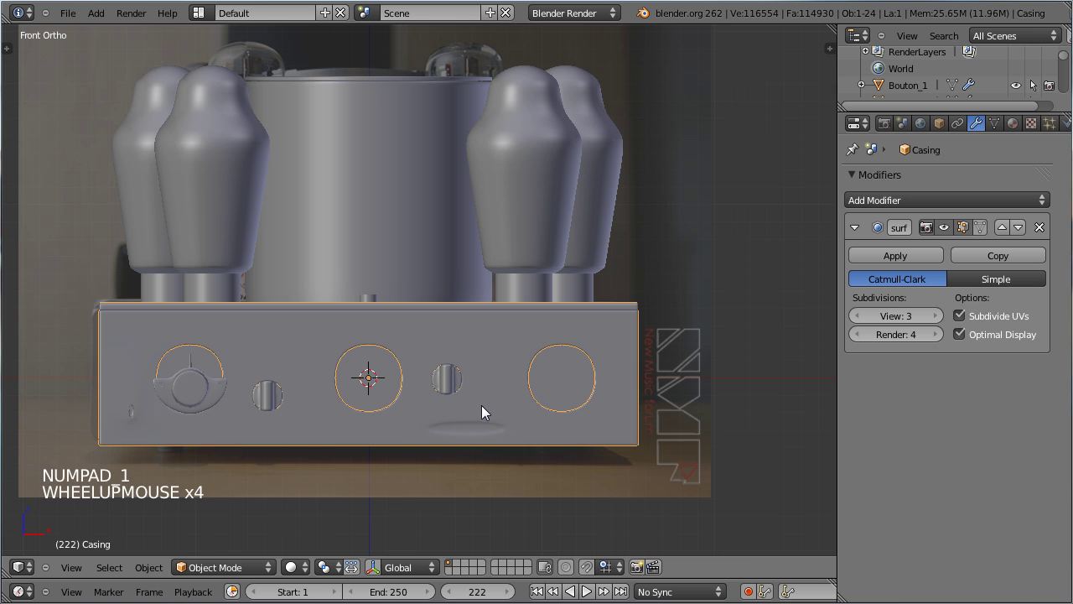
Add a new sphere, Sphere.008, then scale and position it on the model
key("shift+a")
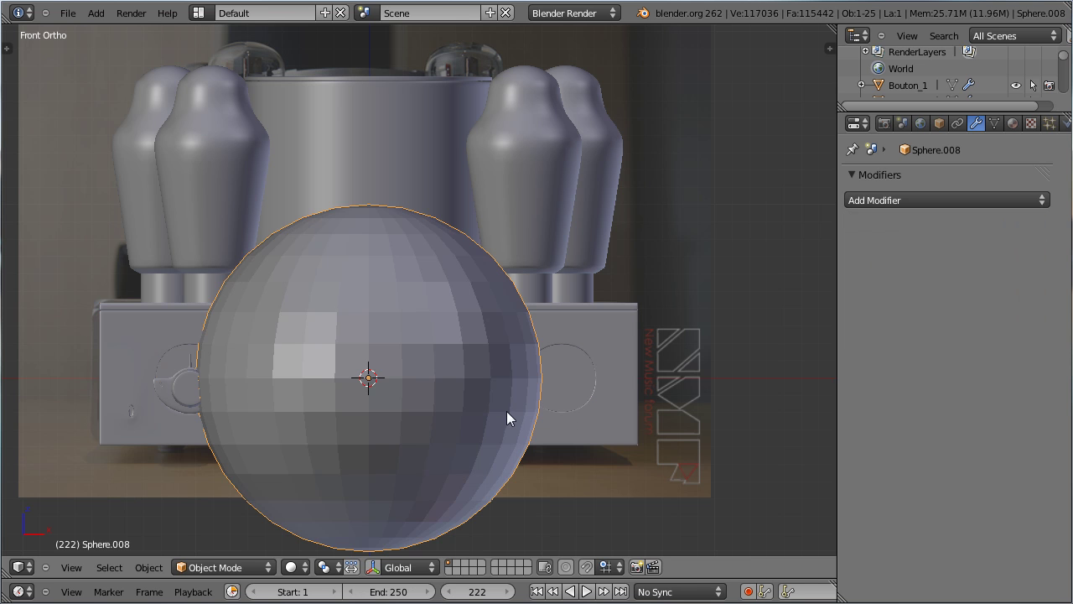
key("s")
left_click(397, 402)
middle_click(491, 421)
scroll("up", 3)
middle_click(240, 275)
scroll("up", 3)
key("s")
left_click(378, 344)
key("g")
left_click(432, 443)
key("s")
left_click(423, 409)
Edit the ring mesh in wireframe, deselect everything and box-select part of its vertices
scroll("up", 3)
key("z")
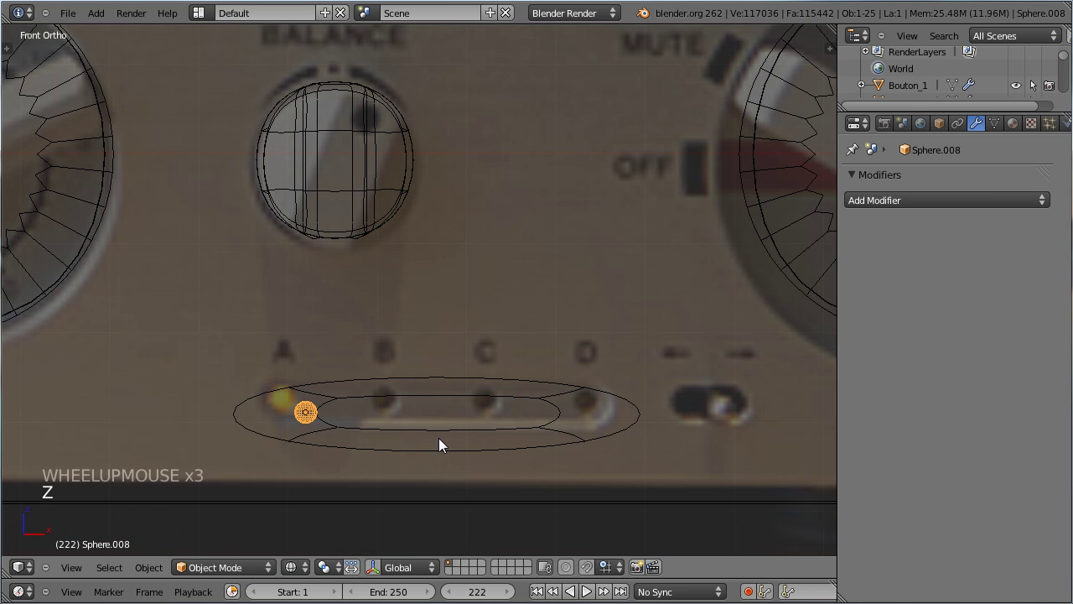
key("u")
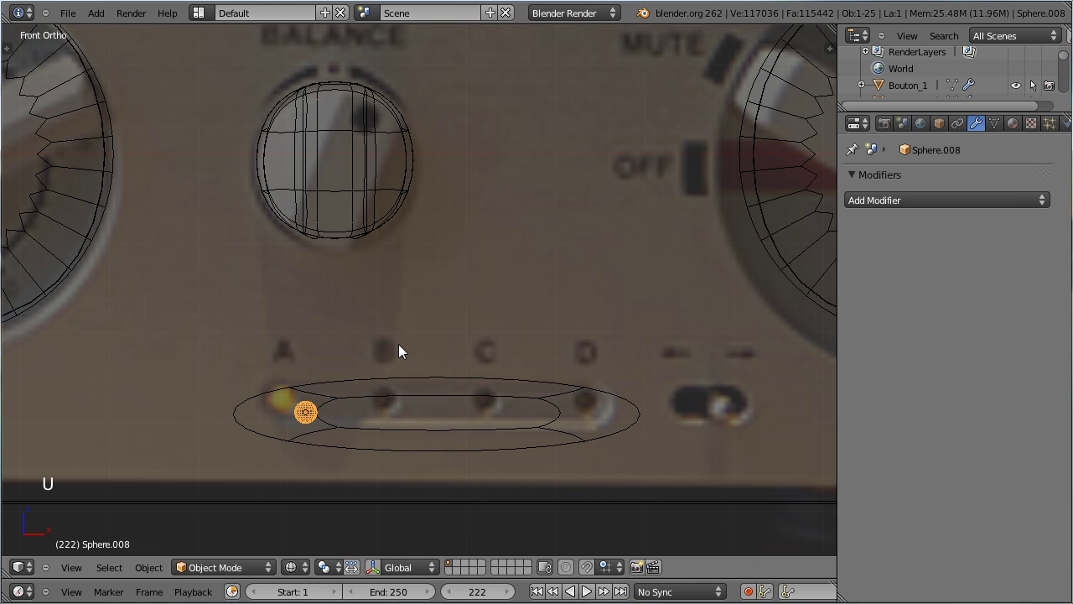
key("z")
middle_click(405, 369)
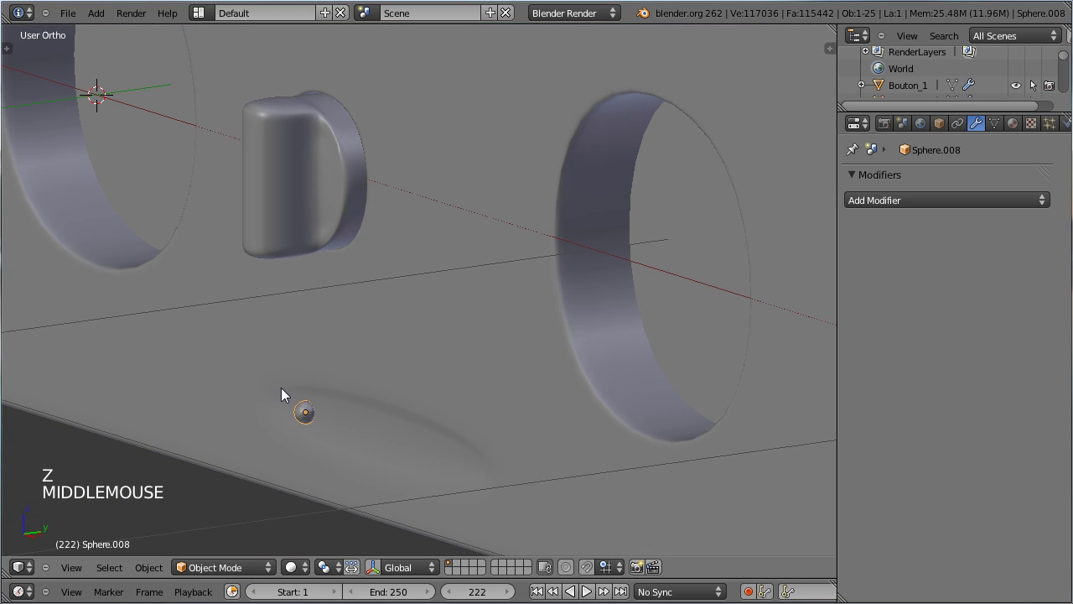
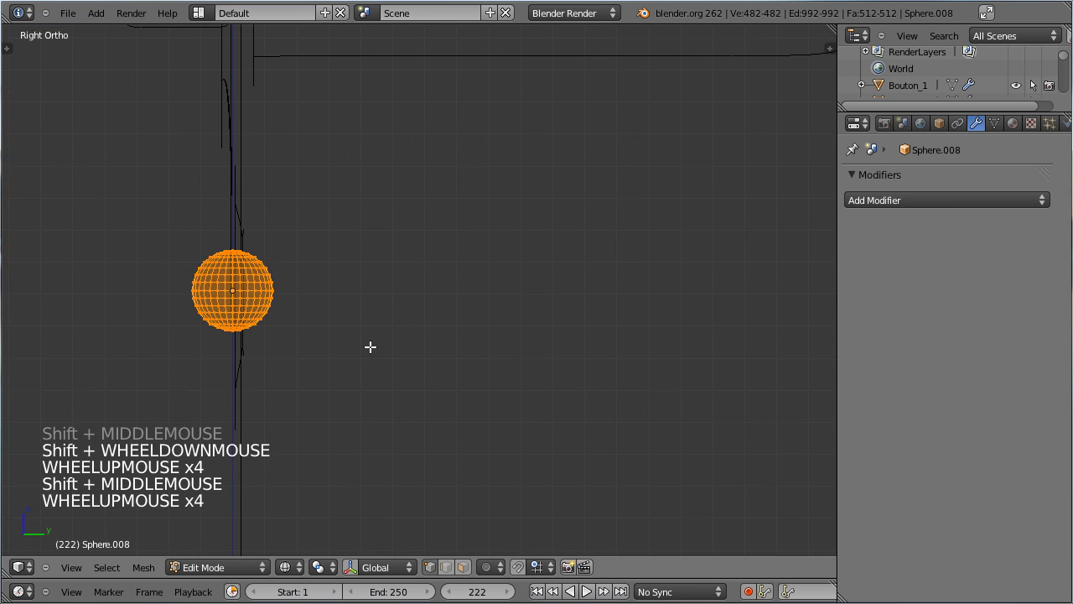
key("a")
scroll("up", 3)
key("b")
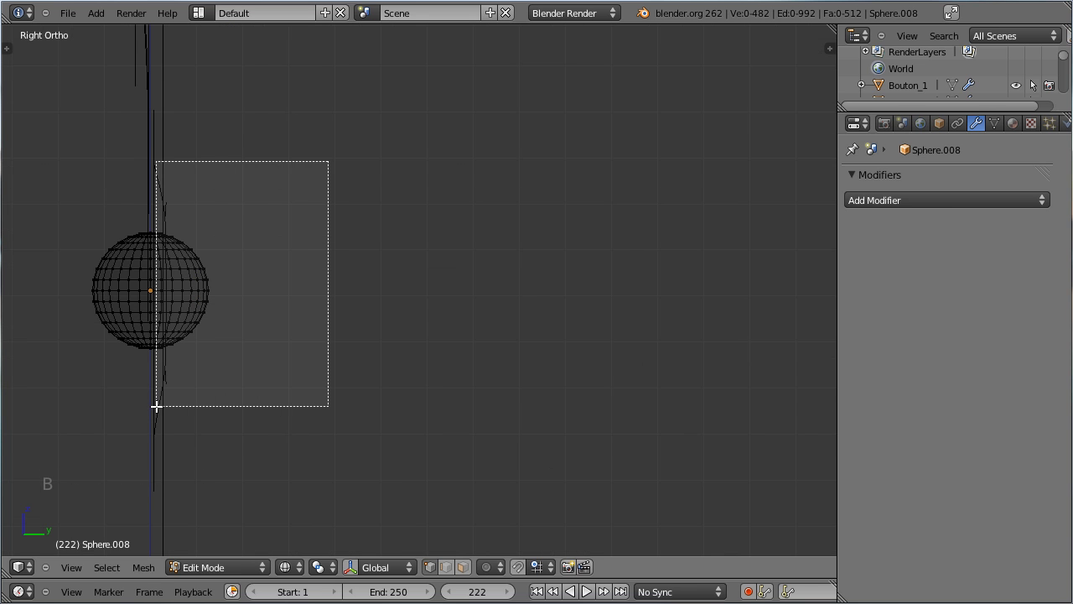
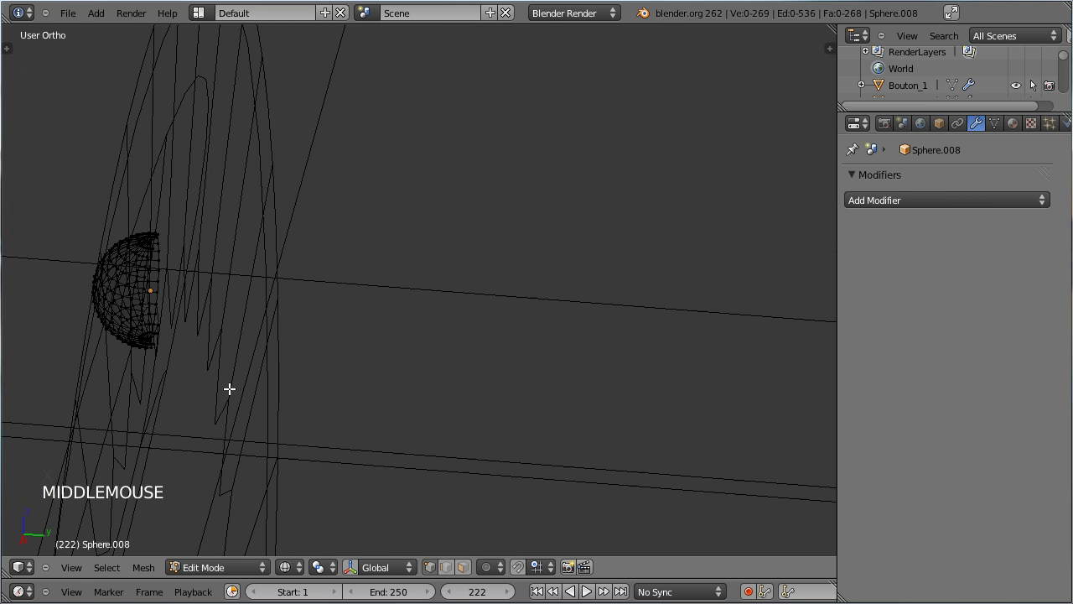
key("ctrl+z")
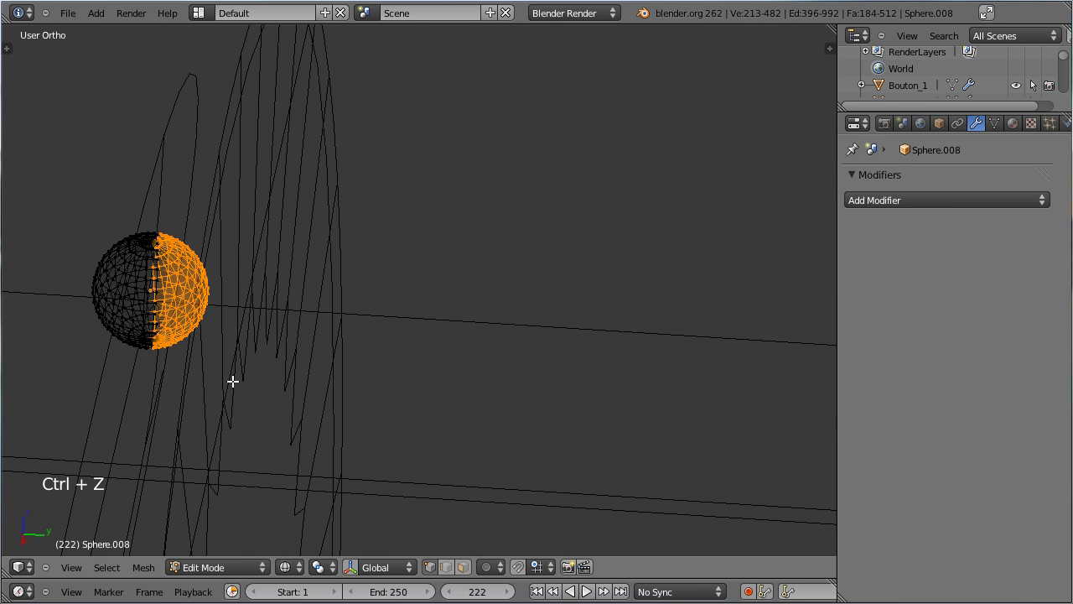
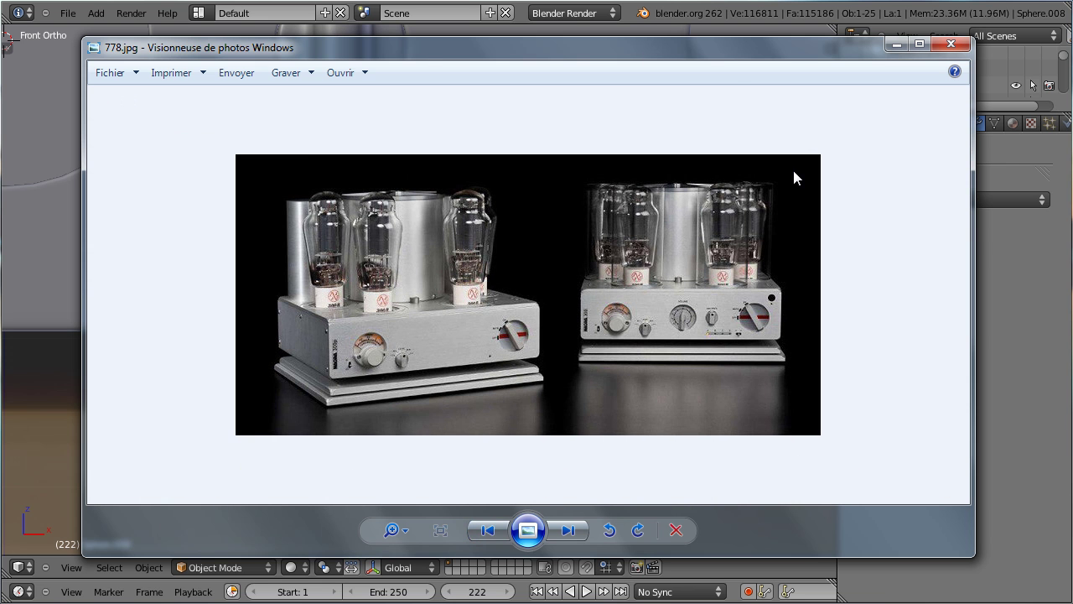
Zoom out and re-centre the view after closing the 778.jpg reference photo
scroll("down", 3)
scroll("down", 3)
middle_click(362, 156)
Save the file and add a plane stretched wider along X
key("ctrl+s")
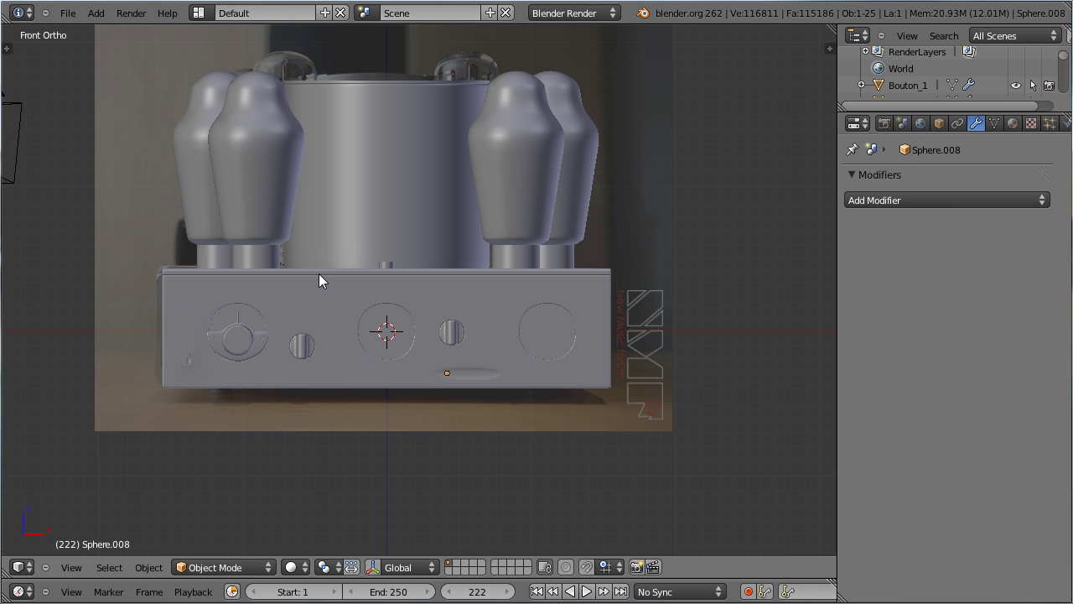
key("shift+a")
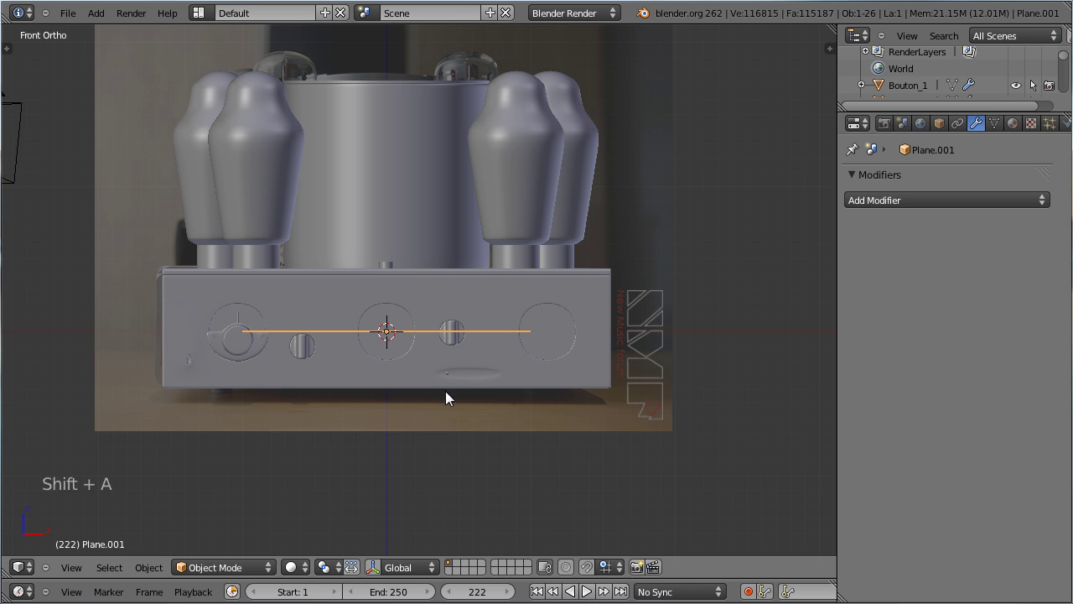
key("s")
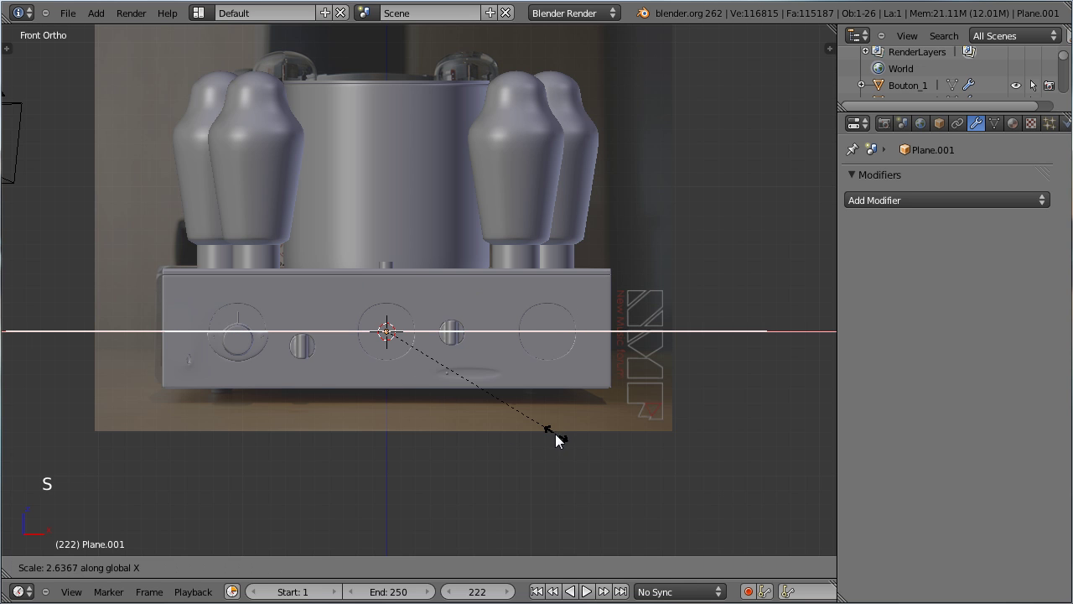
left_click(532, 429)
scroll("down", 3)
middle_click(602, 265)
scroll("down", 3)
key("KP_3")
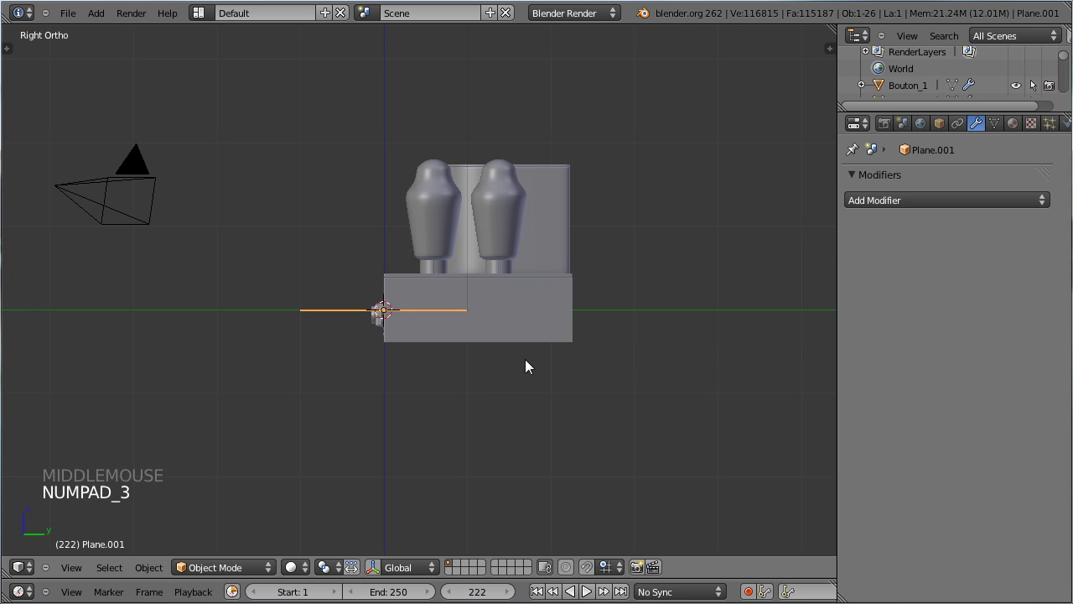
Tilt the plane and raise it above the amplifier in the side view
key("r")
left_click(522, 407)
key("g")
left_click(622, 179)
scroll("down", 3)
middle_click(583, 202)
key("g")
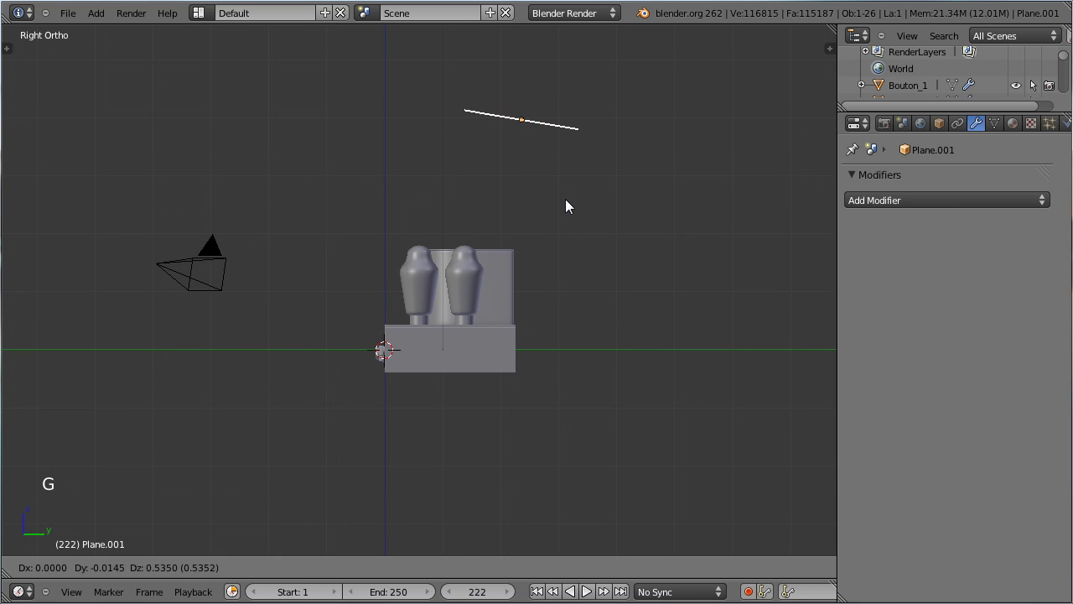
left_click(571, 203)
key("g")
left_click(578, 204)
scroll("down", 3)
scroll("up", 3)
middle_click(562, 211)
scroll("up", 3)
scroll("up", 3)
Delete the old lamp above the amplifier and add a second plane, lifted and tilted
right_click(475, 101)
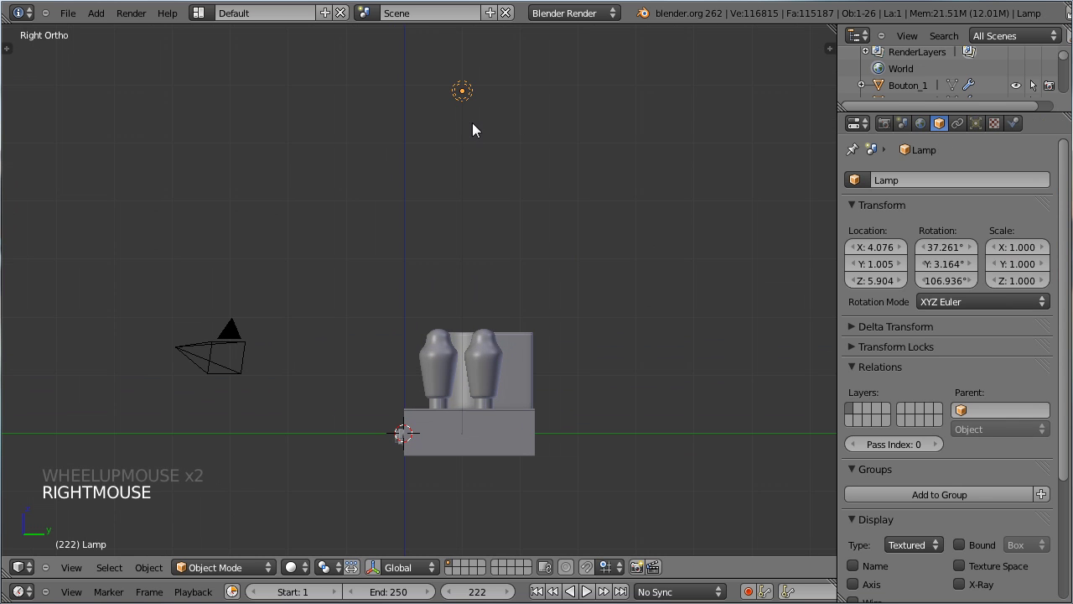
key("x")
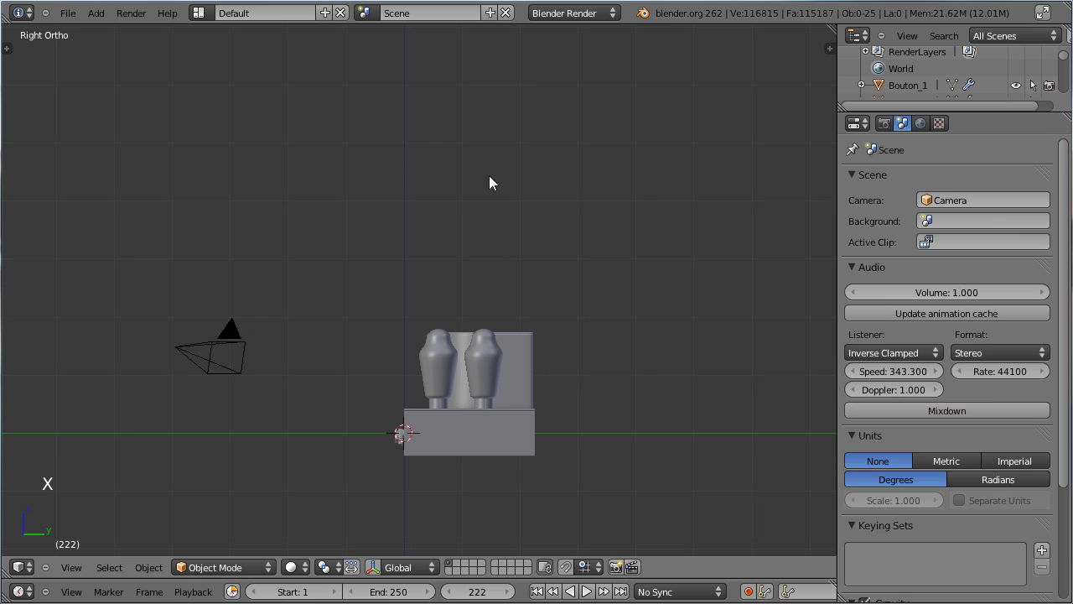
scroll("down", 3)
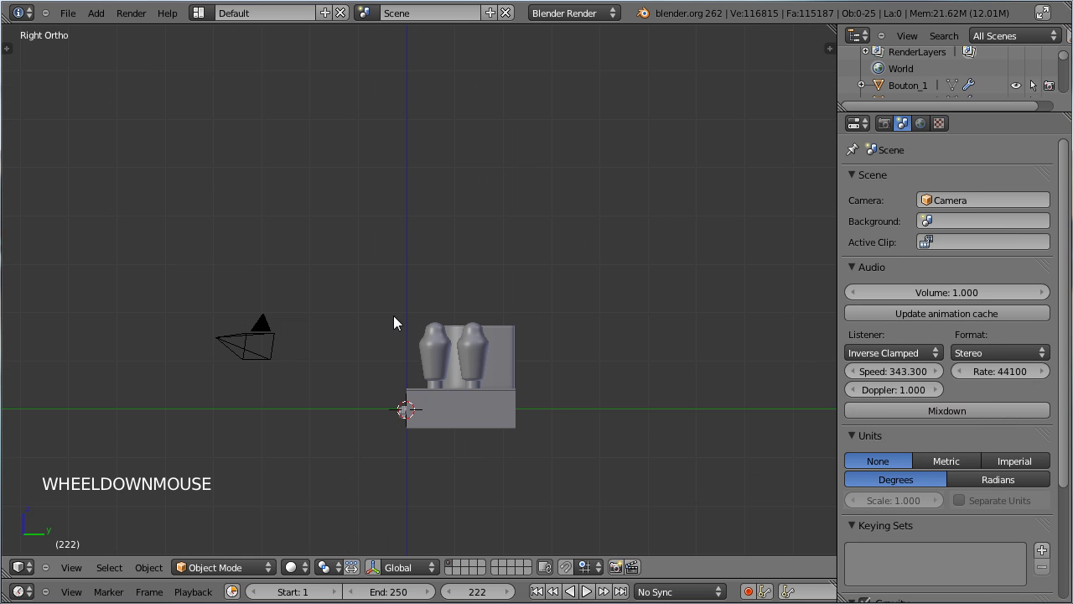
key("shift+a")
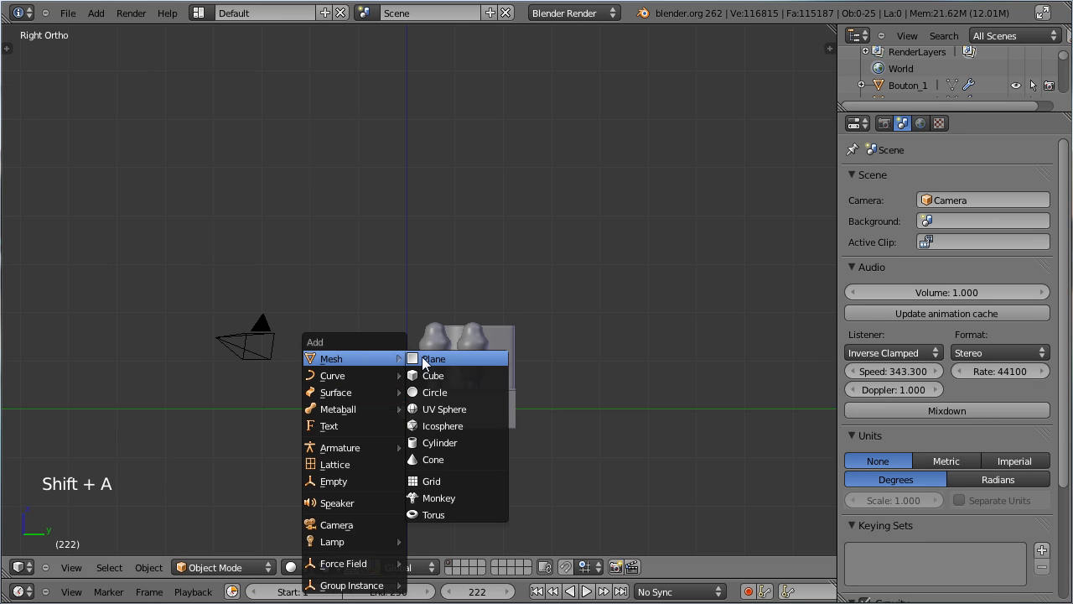
key("s")
left_click(548, 483)
key("g")
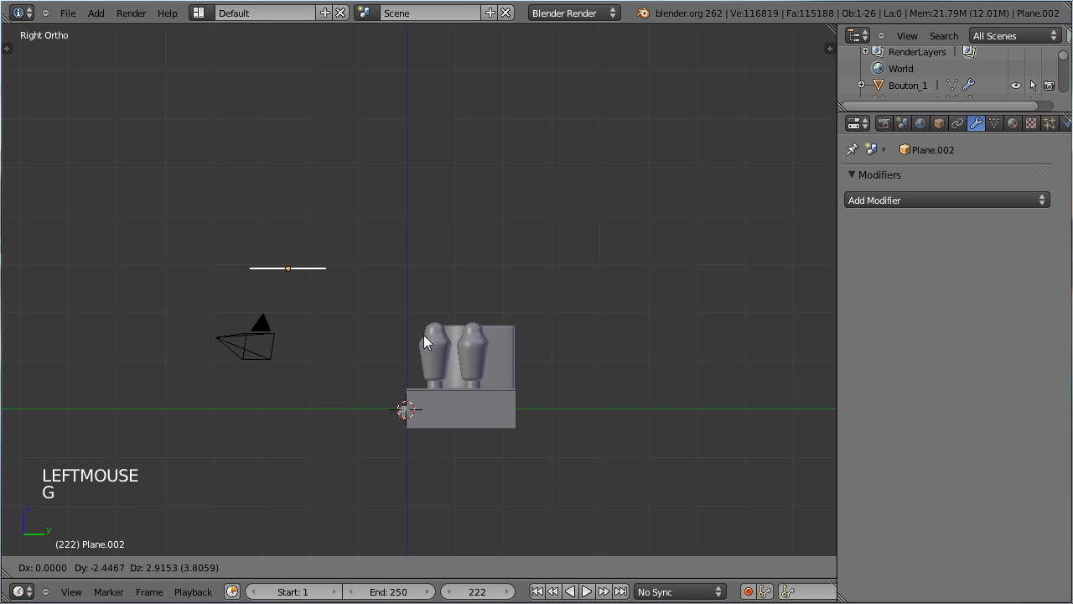
left_click(430, 336)
key("r")
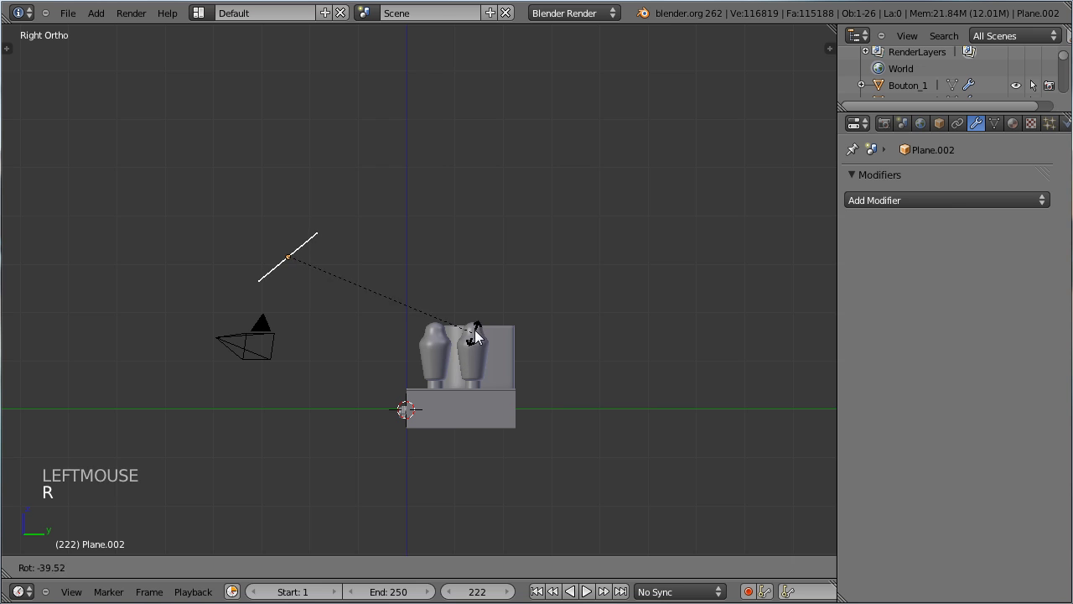
left_click(487, 323)
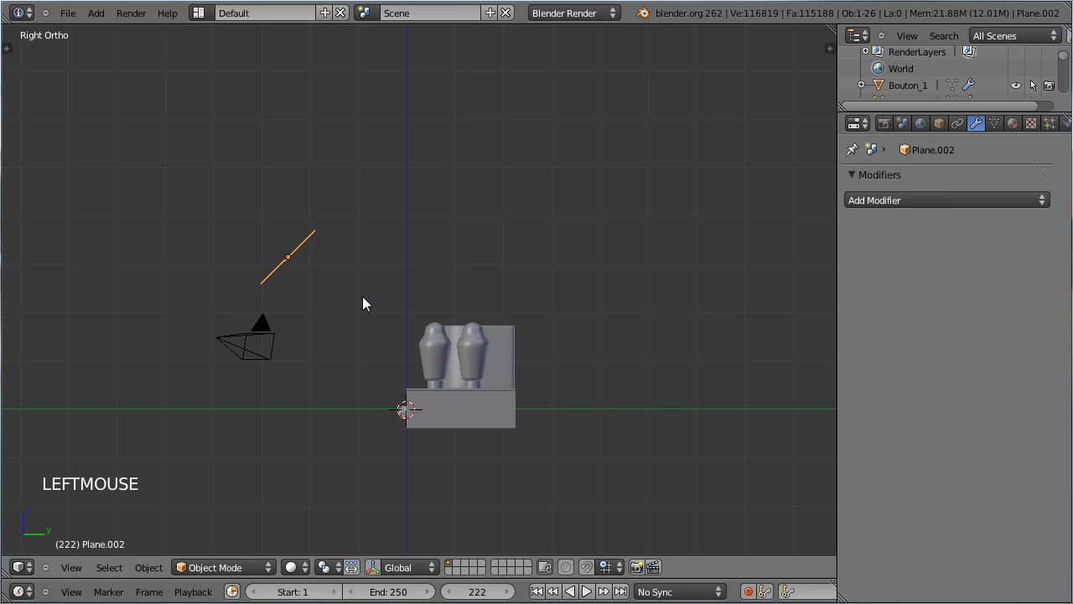
Position and rotate the second plane from the Top and Right views
key("KP_7")
key("g")
left_click(366, 451)
key("KP_3")
middle_click(228, 380)
key("KP_7")
key("r")
left_click(379, 363)
middle_click(321, 385)
key("KP_7")
Duplicate a third plane beside the amplifier and tilt it into place
key("shift+d")
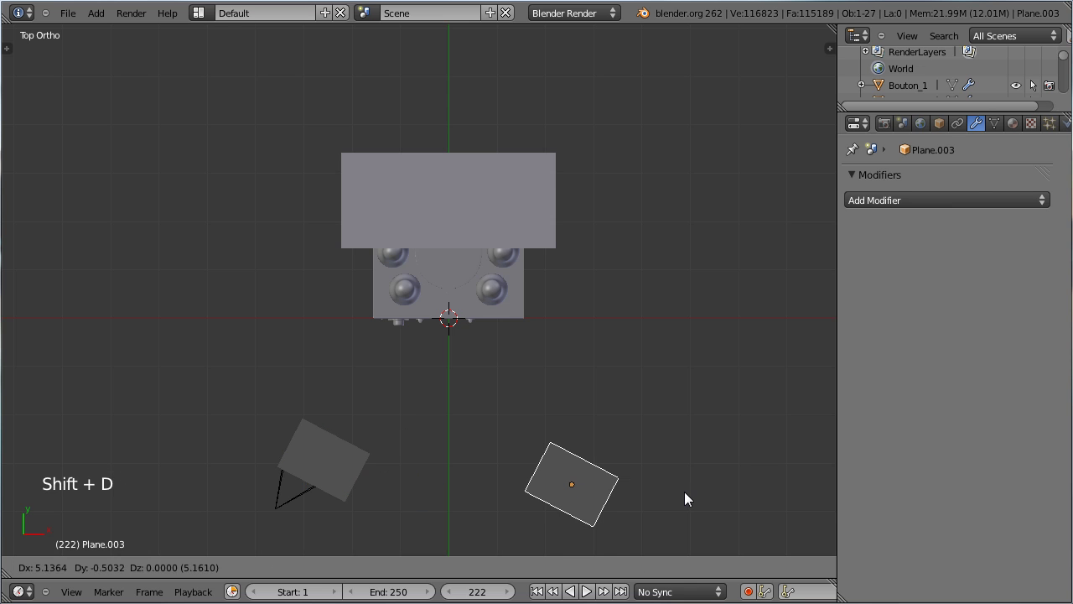
left_click(695, 492)
key("r")
left_click(710, 405)
key("g")
left_click(671, 507)
key("r")
left_click(682, 502)
scroll("down", 3)
middle_click(494, 458)
middle_click(508, 339)
left_click(587, 16)
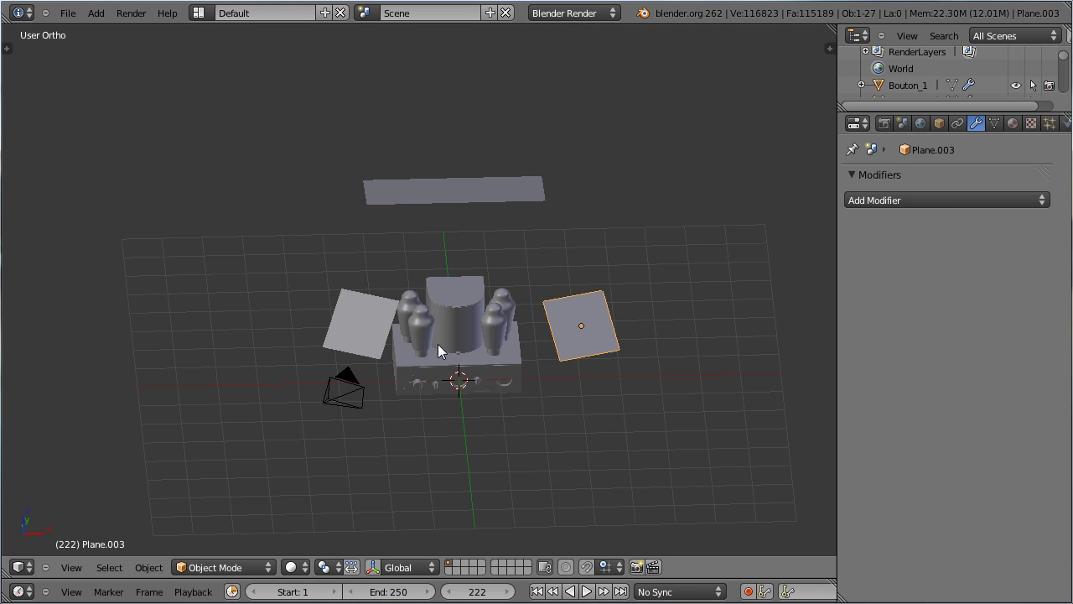
key("shift+a")
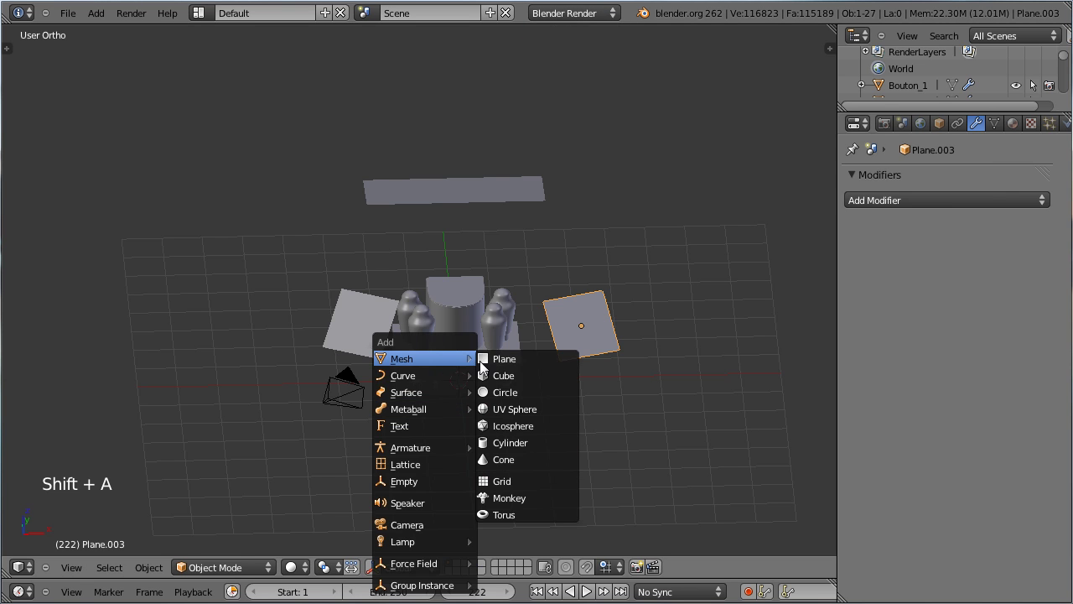
Add a fourth plane and scale it up as a floor, viewed from the front
key("s")
left_click(613, 478)
key("s")
left_click(539, 460)
key("KP_1")
middle_click(523, 452)
scroll("up", 3)
middle_click(508, 349)
scroll("up", 3)
Lower the floor plane to just beneath the amplifier chassis
key("g")
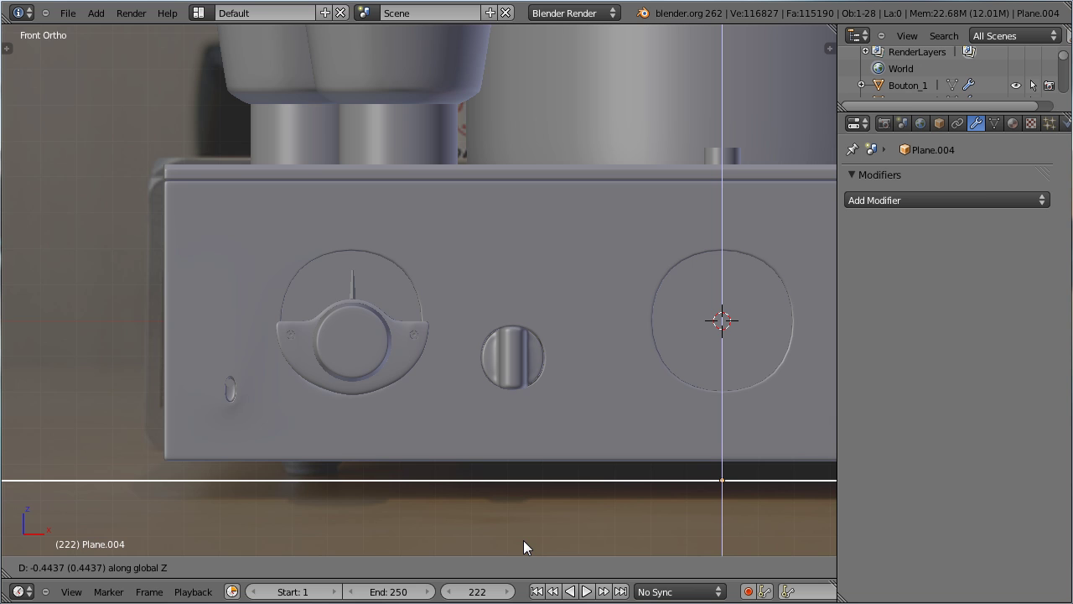
left_click(527, 516)
scroll("down", 3)
scroll("down", 3)
scroll("up", 3)
scroll("down", 3)
scroll("up", 3)
scroll("down", 3)
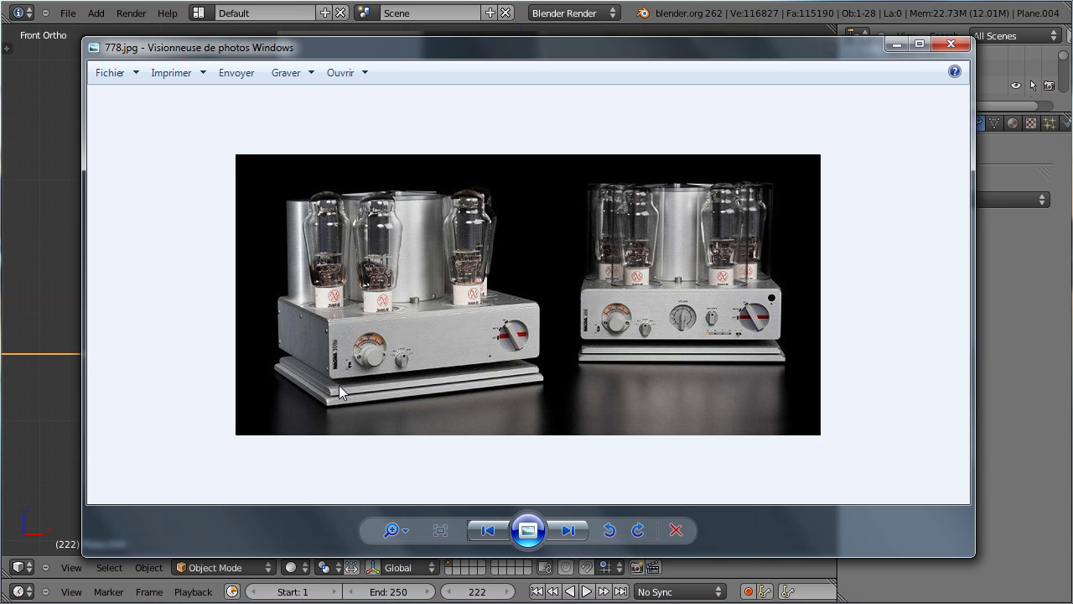
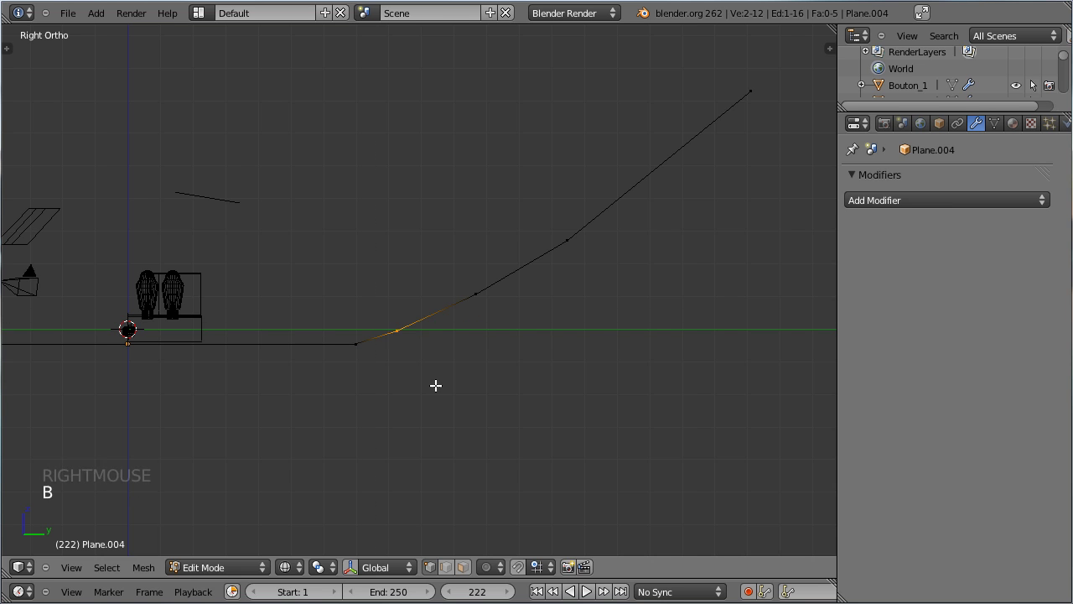
Shape the bent plane's profile into a smooth subdivided backdrop and view it through the camera
key("g")
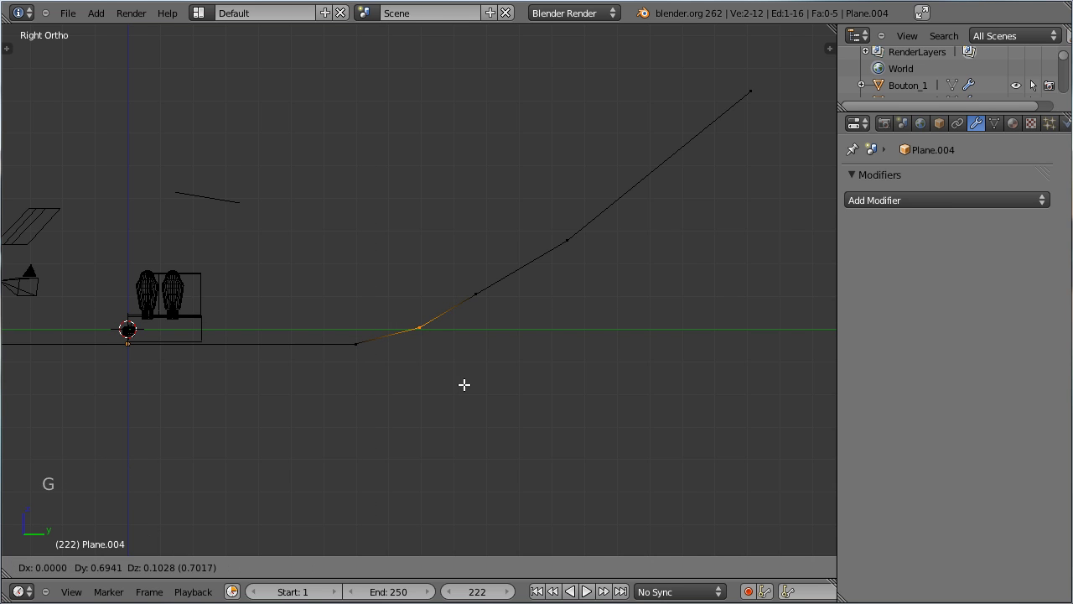
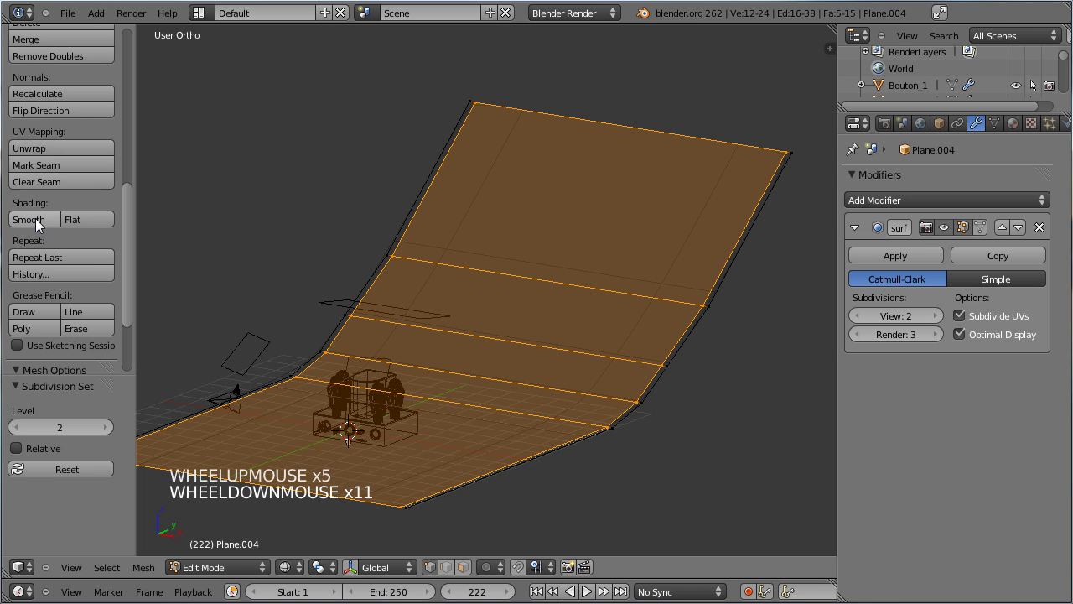
key("Tab")
key("Tab")
scroll("up", 3)
left_click(39, 251)
key("z")
key("KP_0")
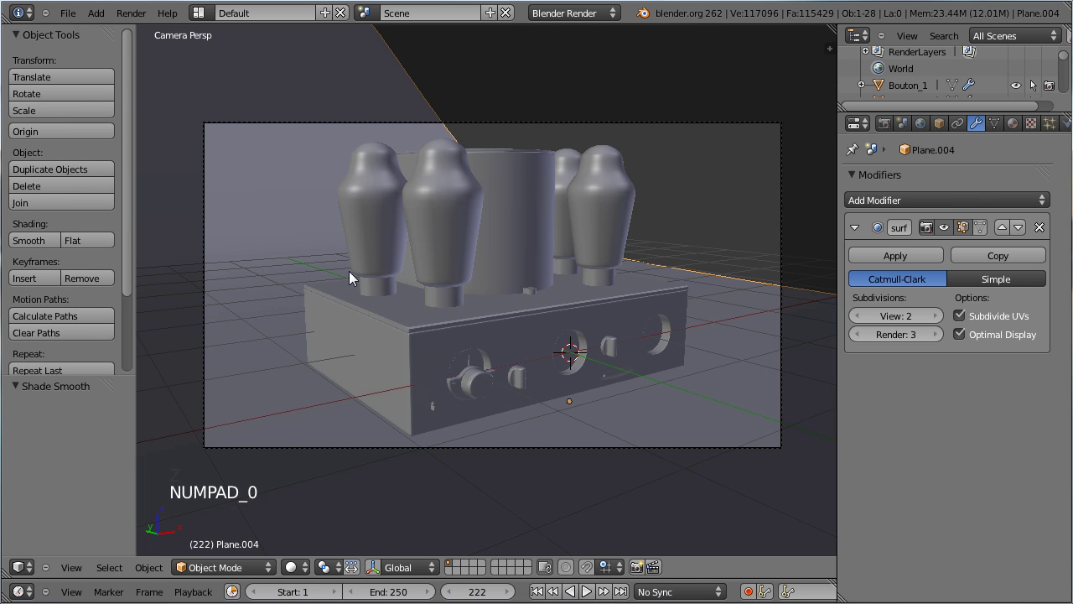
Slide the backdrop sideways and scale it to sit behind the amplifier
key("g")
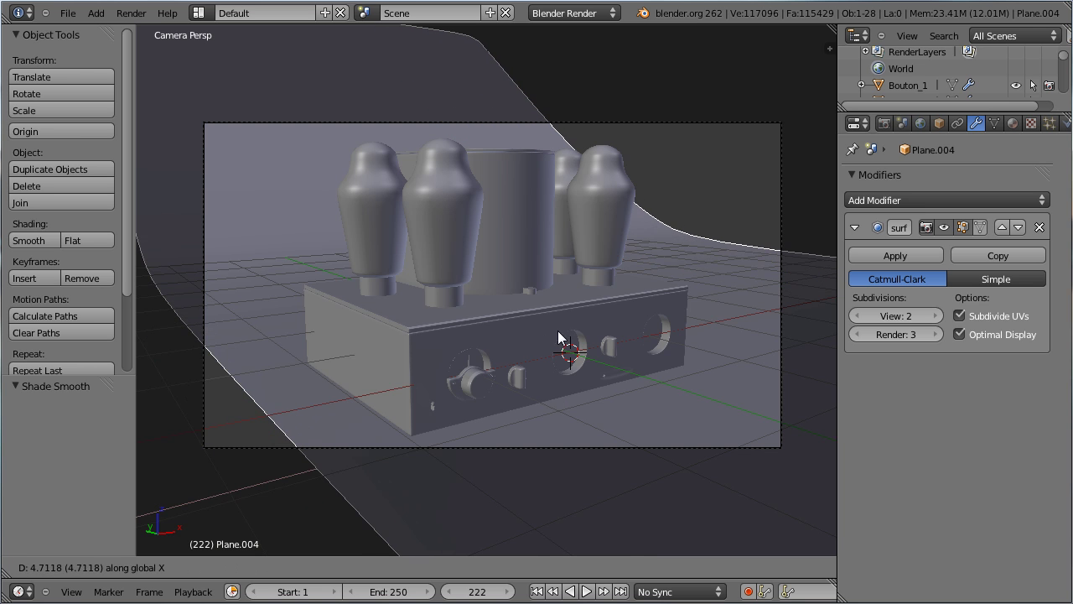
left_click(530, 355)
key("s")
left_click(262, 464)
key("g")
left_click(424, 427)
Widen the backdrop along X so it fills the camera frame
key("s")
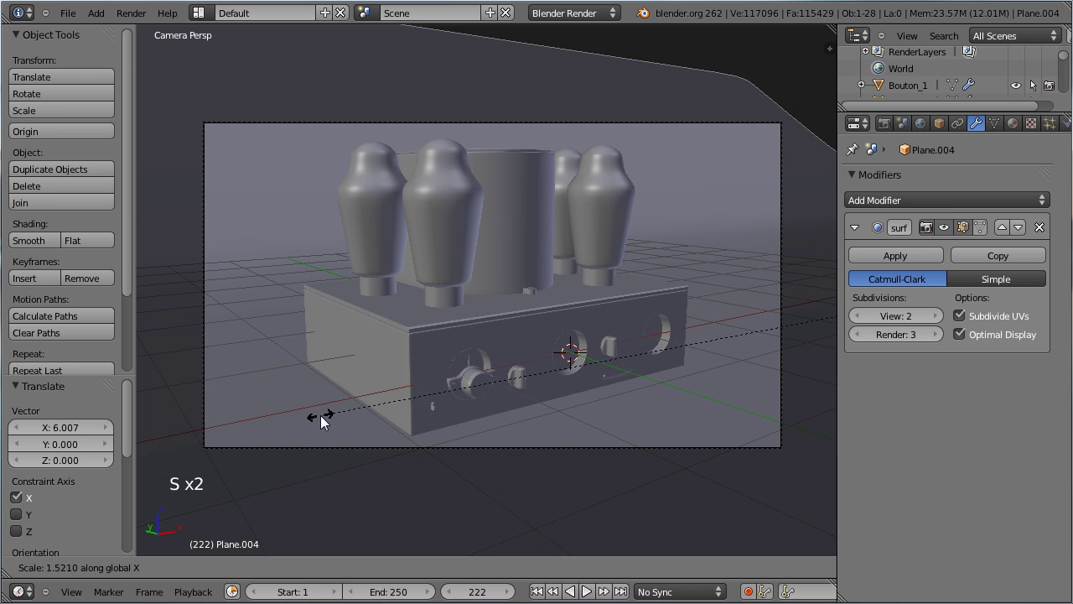
left_click(373, 389)
scroll("down", 3)
scroll("up", 3)
key("g")
left_click(443, 373)
scroll("down", 3)
scroll("up", 3)
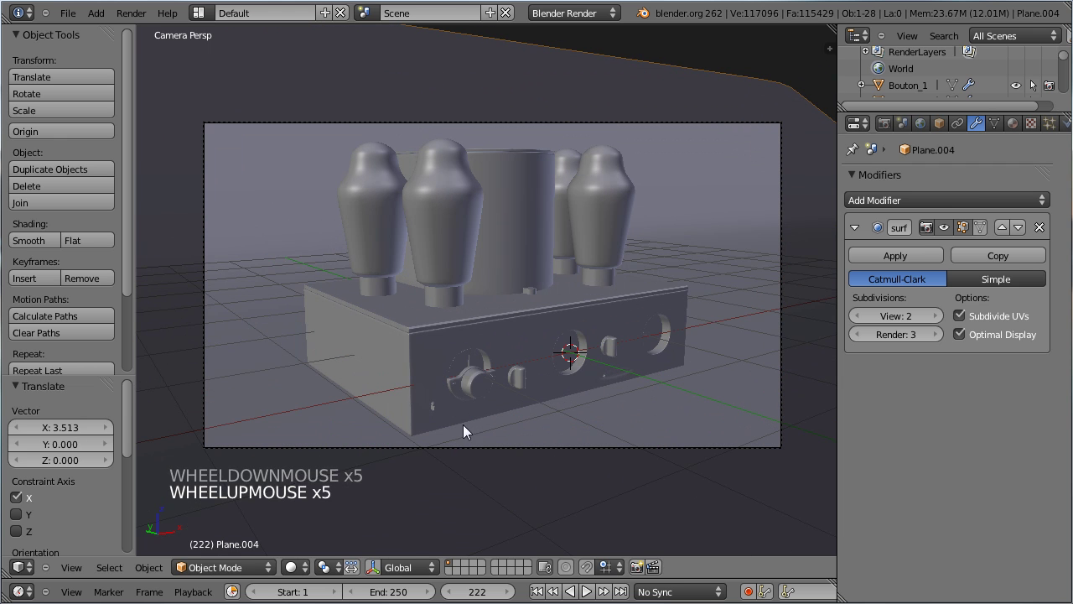
Dolly the camera back and slide it sideways to about (-3.97, -5.75, 1.73)
right_click(482, 449)
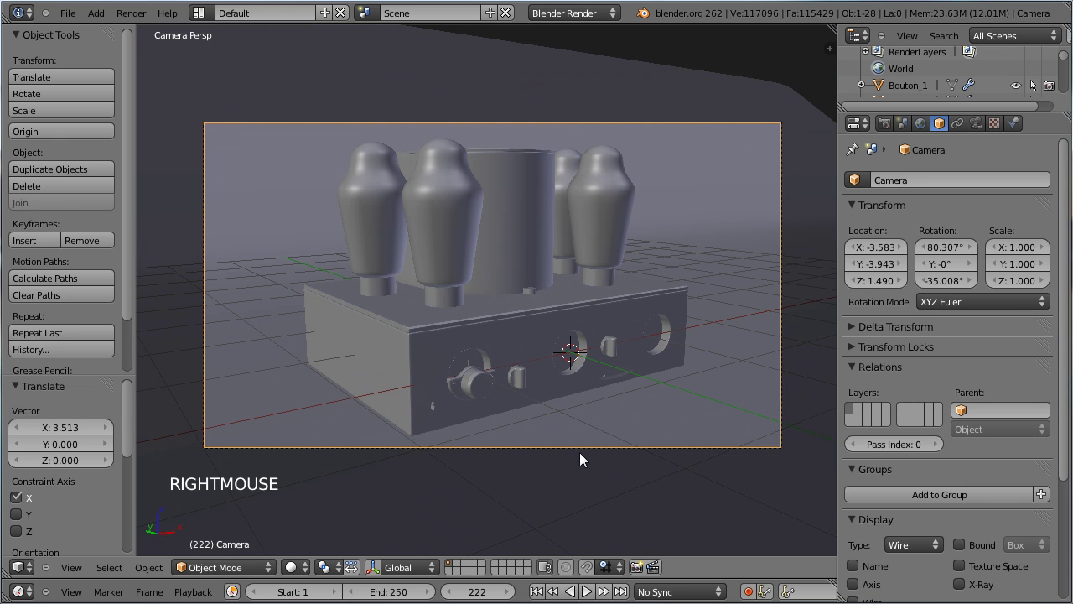
scroll("down", 3)
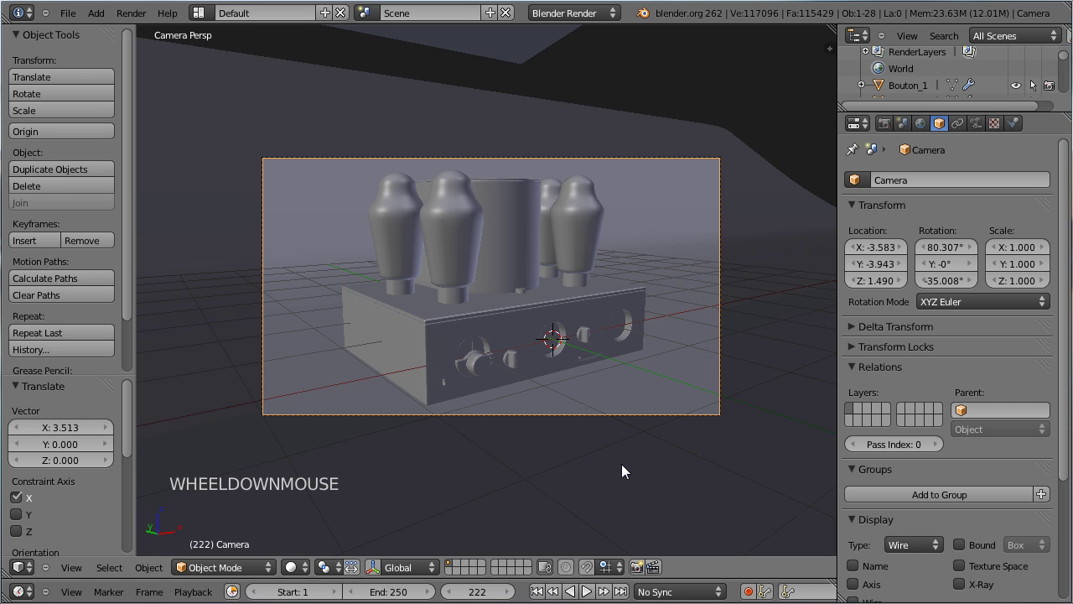
key("g")
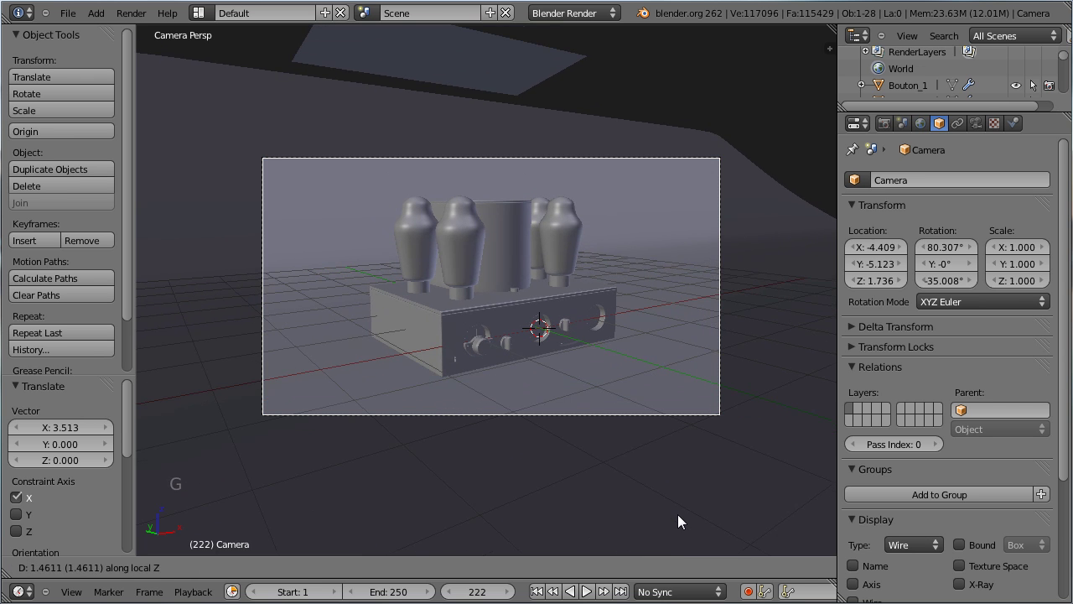
key("g")
left_click(582, 434)
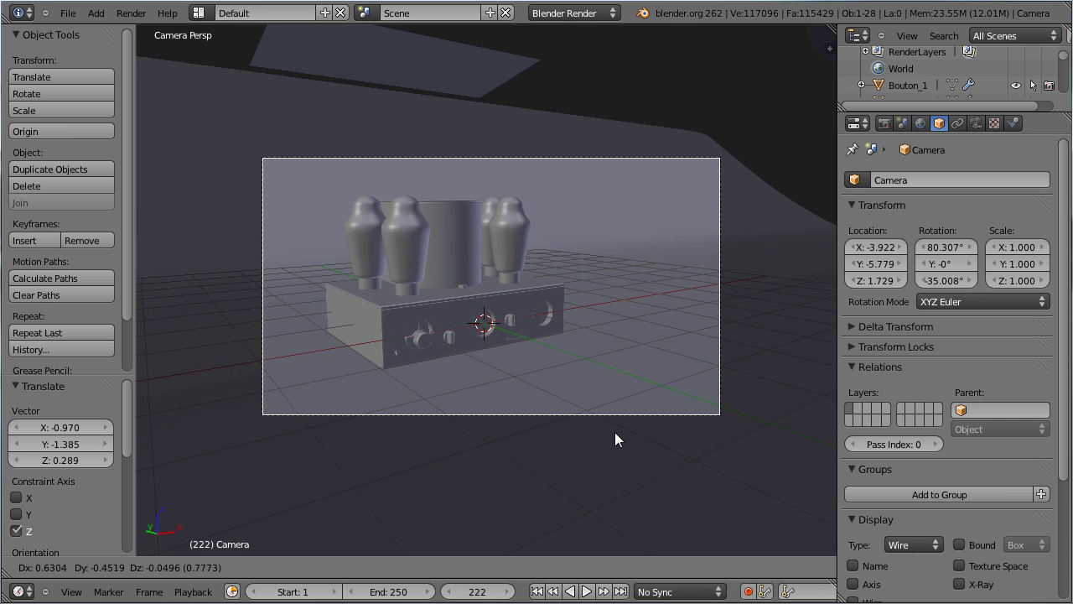
left_click(536, 385)
Check the new framing against the curved backdrop and save the file
scroll("up", 3)
scroll("down", 3)
scroll("up", 3)
key("ctrl+s")
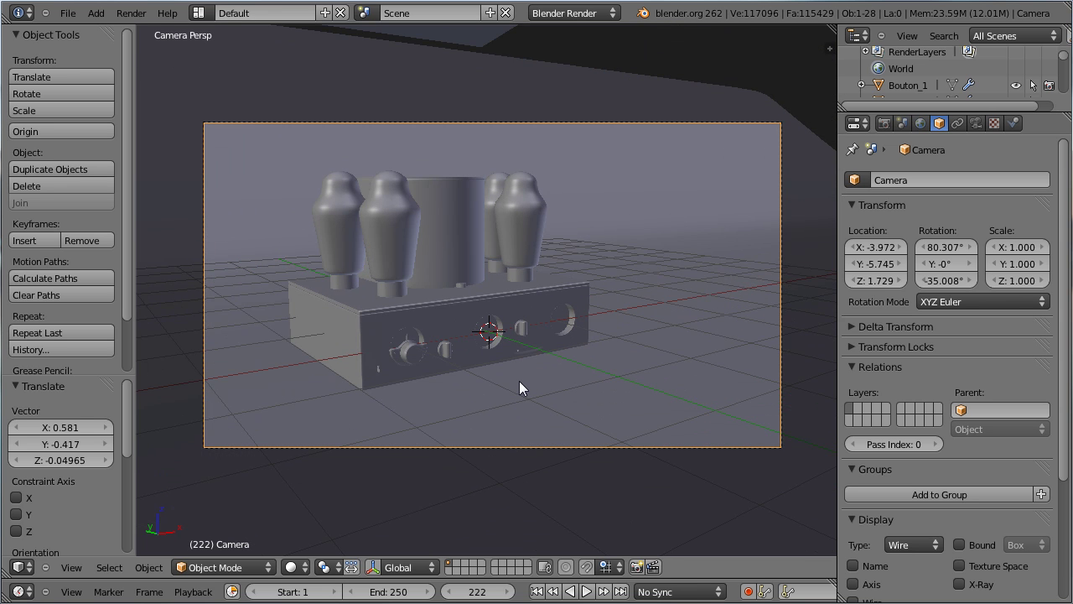
scroll("down", 3)
scroll("up", 3)
Switch the render engine to Cycles
left_click(591, 16)
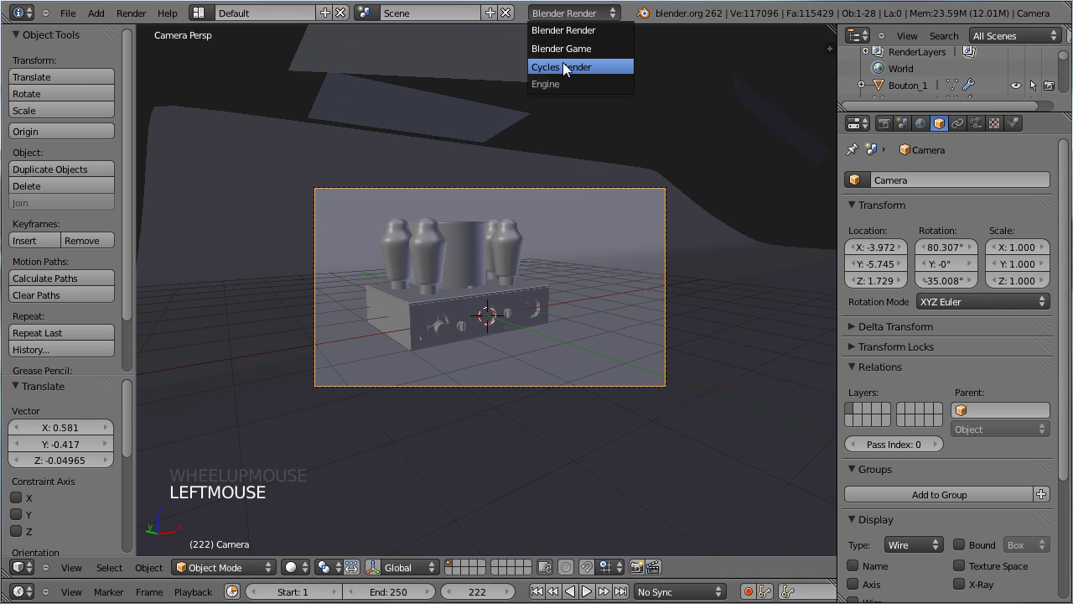
left_click(891, 125)
scroll("down", 3)
left_click(860, 460)
Set Render and Preview samples to 10 and the device to GPU Compute
scroll("down", 3)
left_click(900, 449)
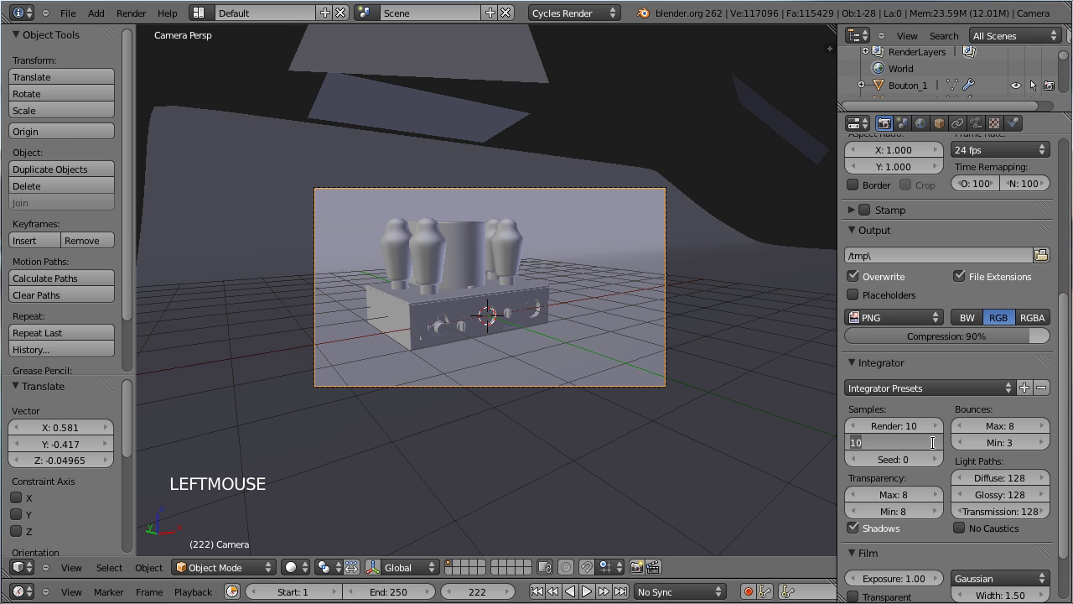
scroll("up", 3)
left_click(937, 265)
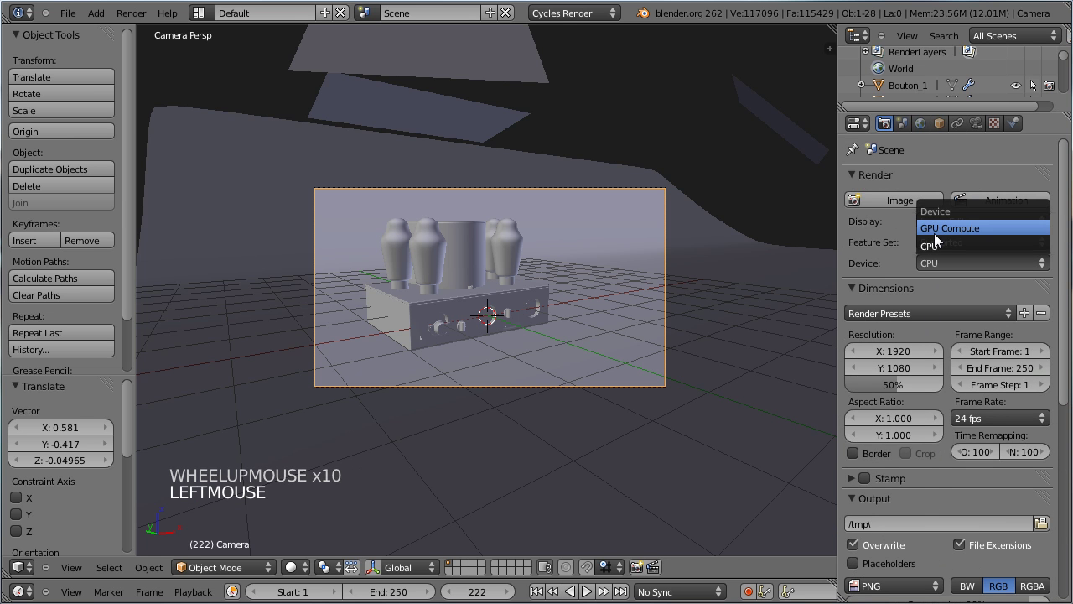
scroll("down", 3)
scroll("up", 3)
Give the overhead plane an Emission material Lamp_main at strength 3
right_click(489, 136)
left_click(1021, 132)
left_click(915, 244)
left_click(924, 239)
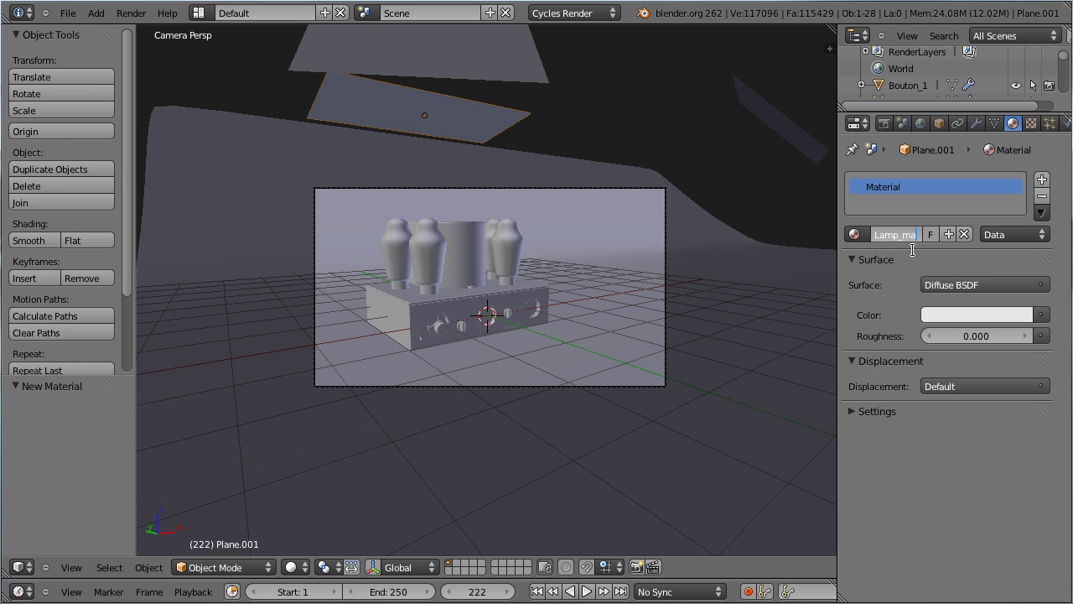
left_click(937, 295)
left_click(983, 340)
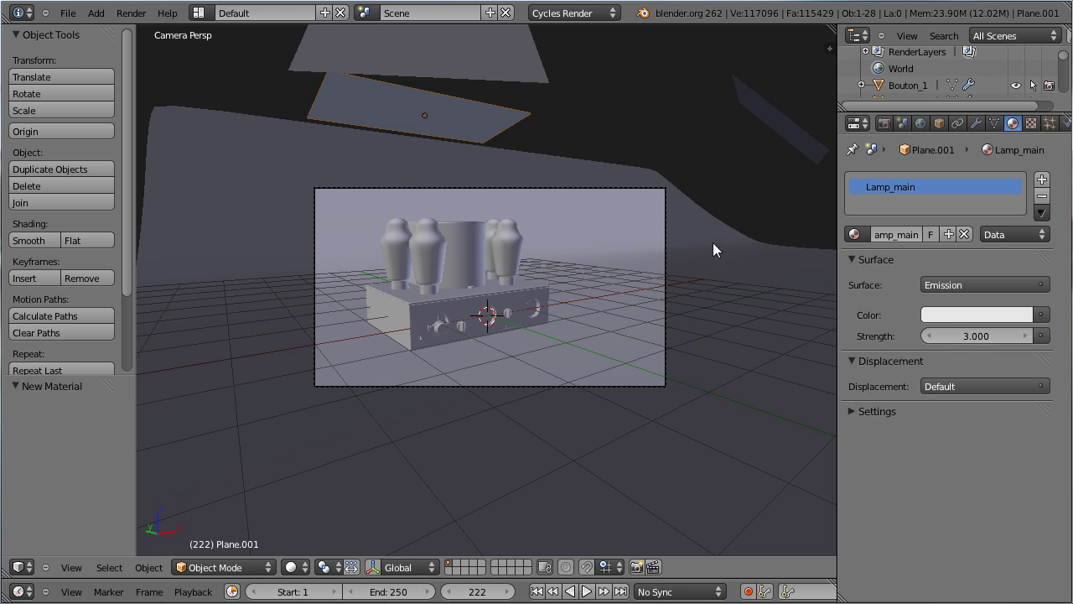
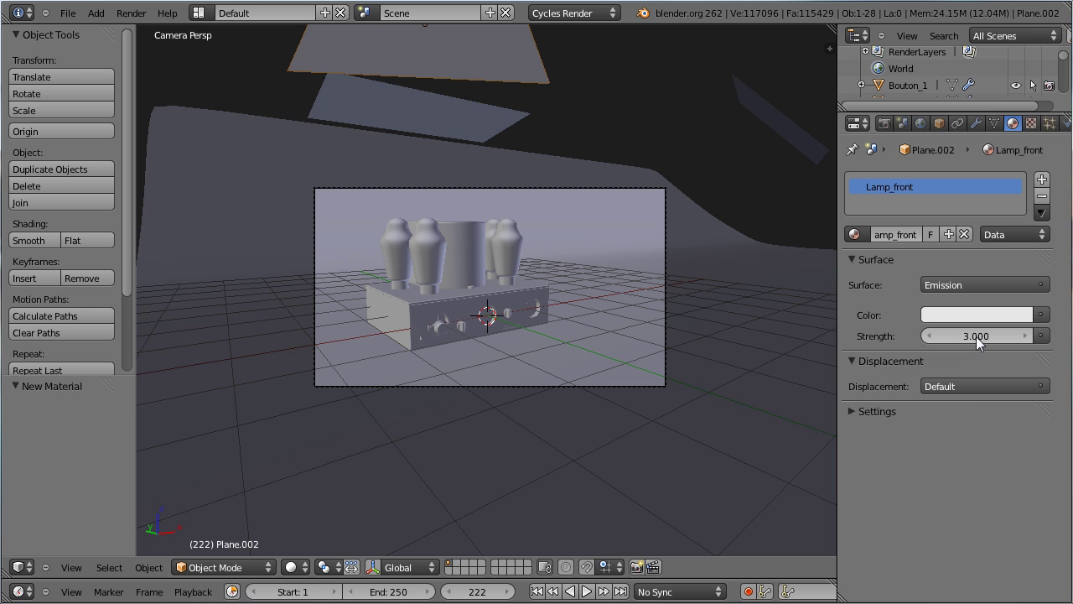
Set Lamp_front to strength 4 and assign it to Plane.003 as well
left_click(983, 341)
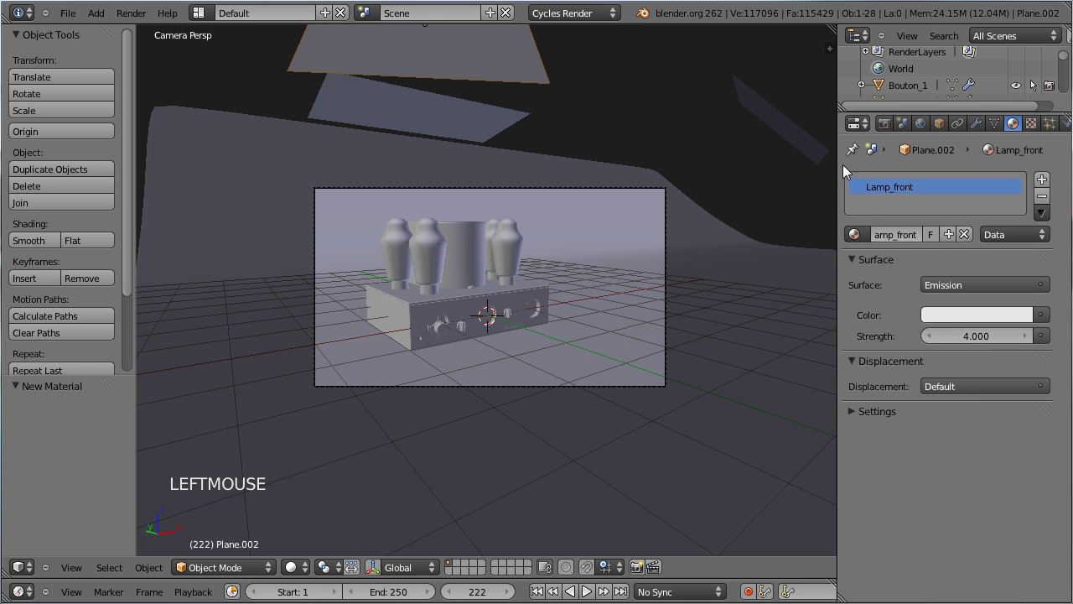
right_click(813, 147)
left_click(869, 247)
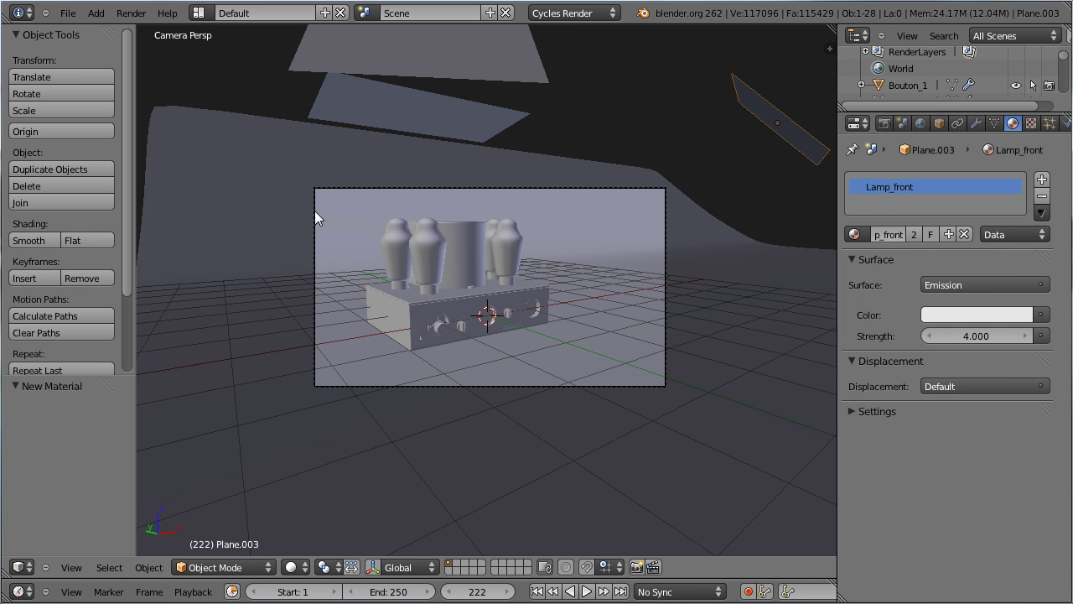
scroll("up", 3)
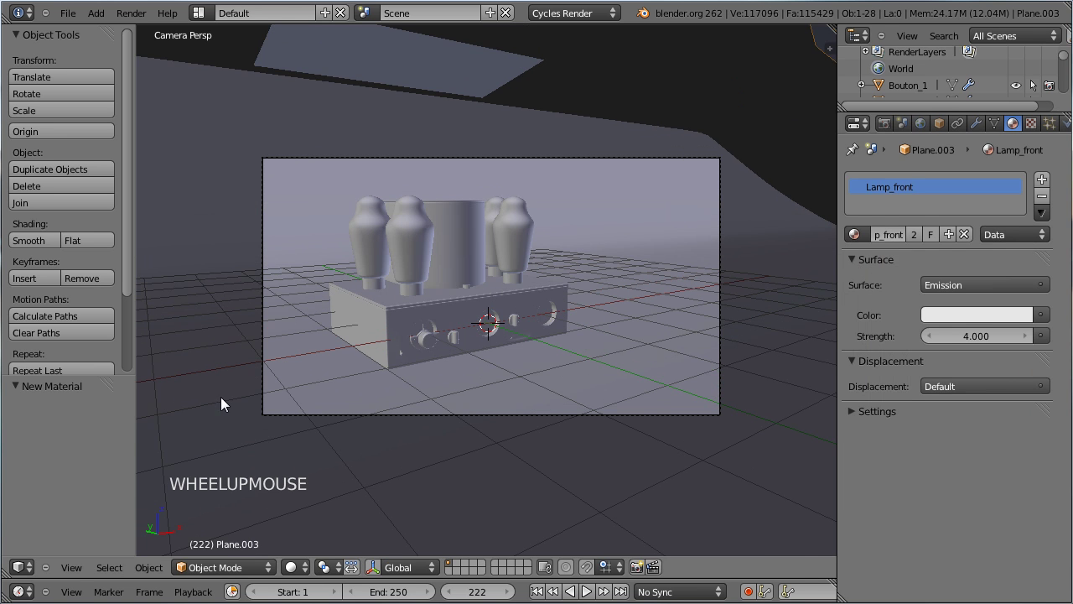
key("t")
key("ctrl+s")
left_click(303, 571)
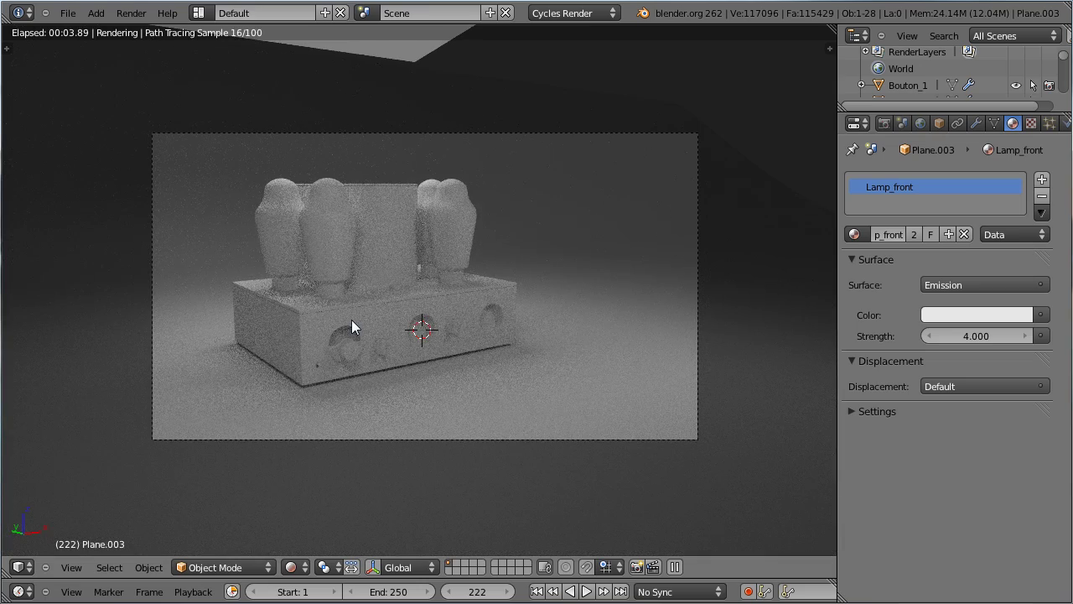
scroll("up", 3)
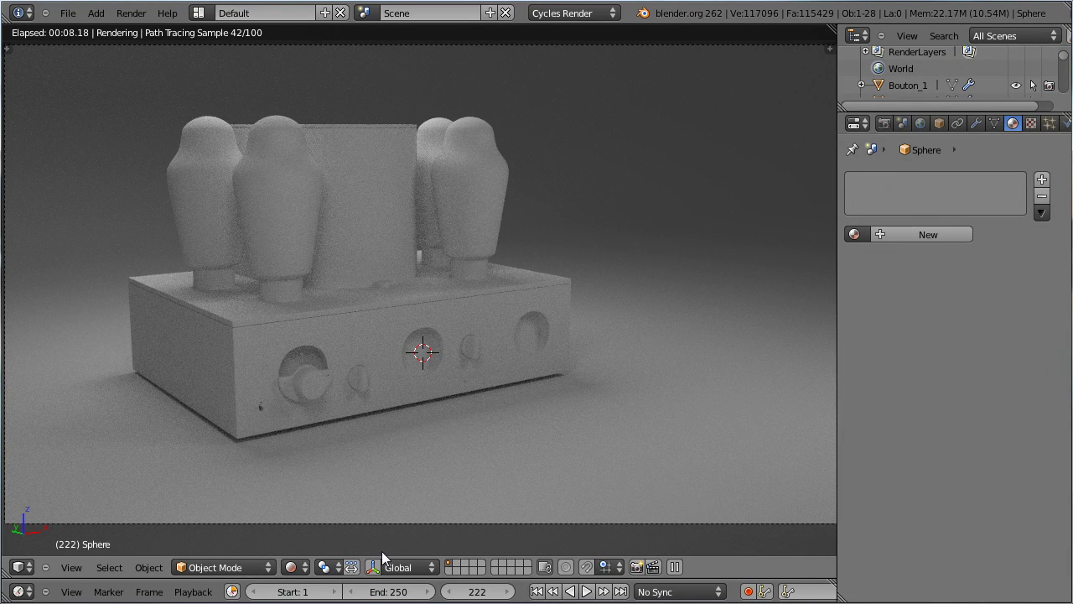
In solid shading, add a new diffuse material to the vacuum tube and start renaming it
left_click(311, 525)
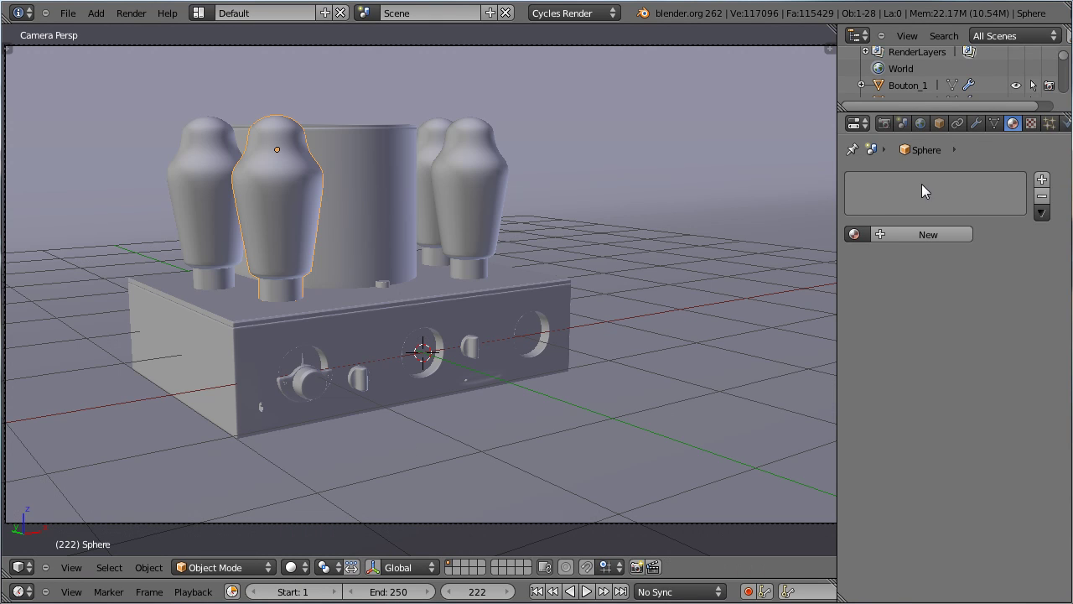
left_click(901, 237)
left_click(924, 242)
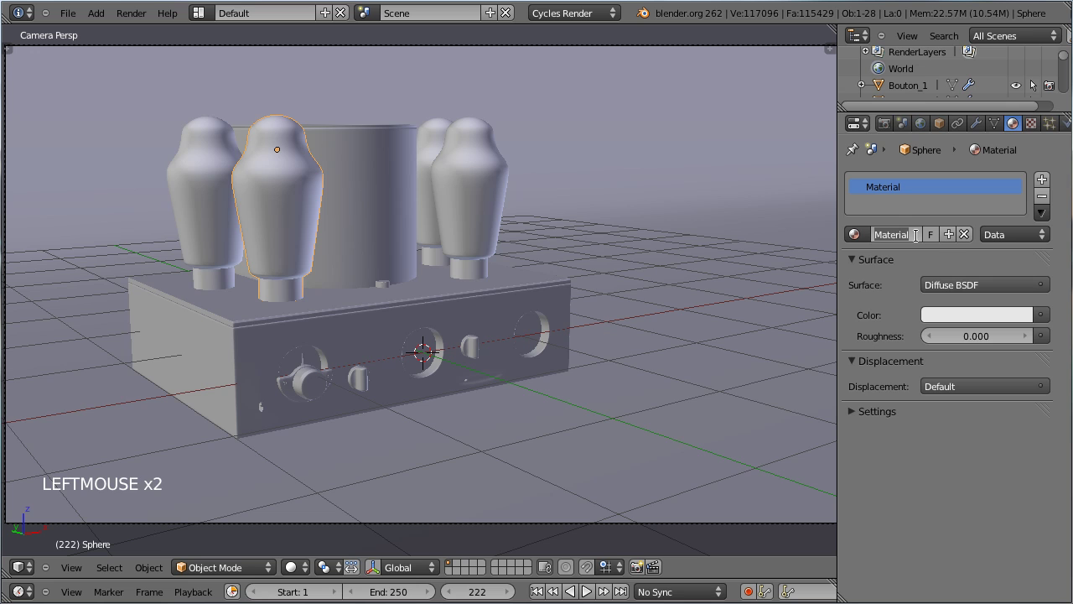
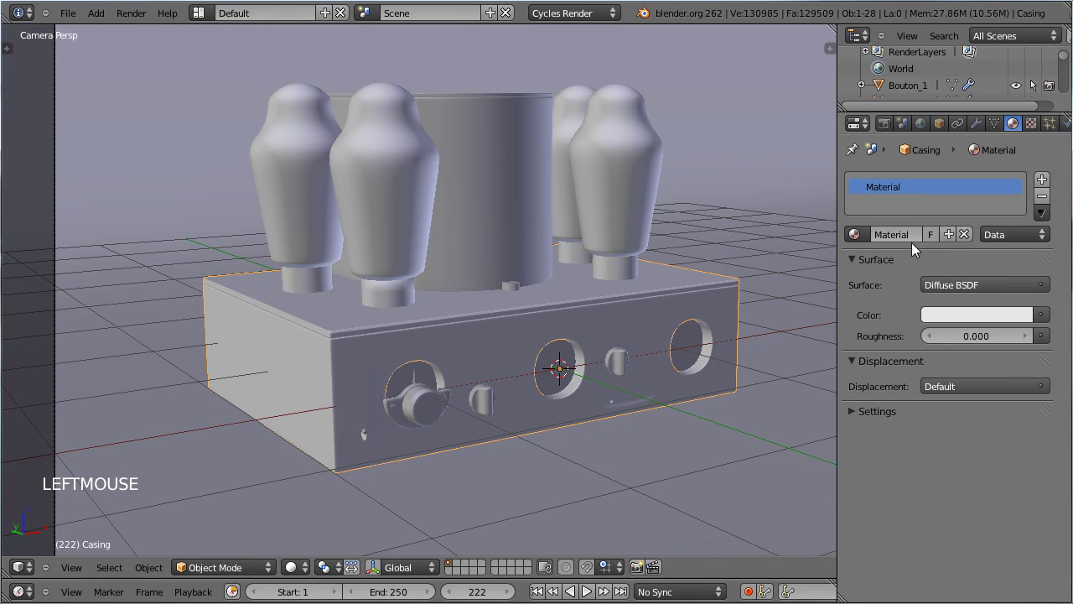
Rename the casing material Casing and make its surface a Mix Shader of Glossy and Diffuse BSDF
left_click(919, 247)
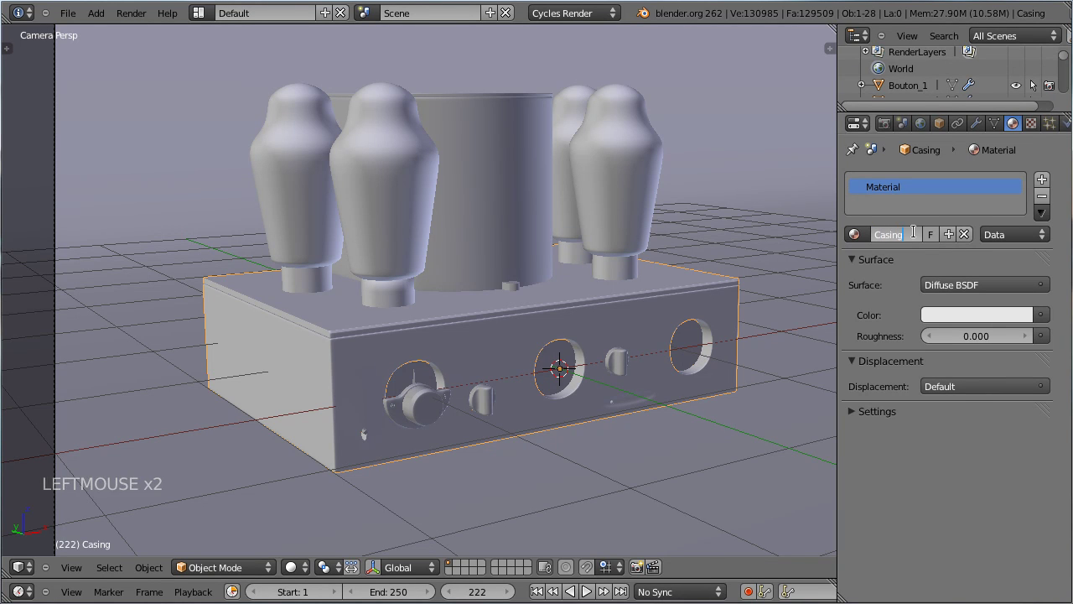
left_click(952, 288)
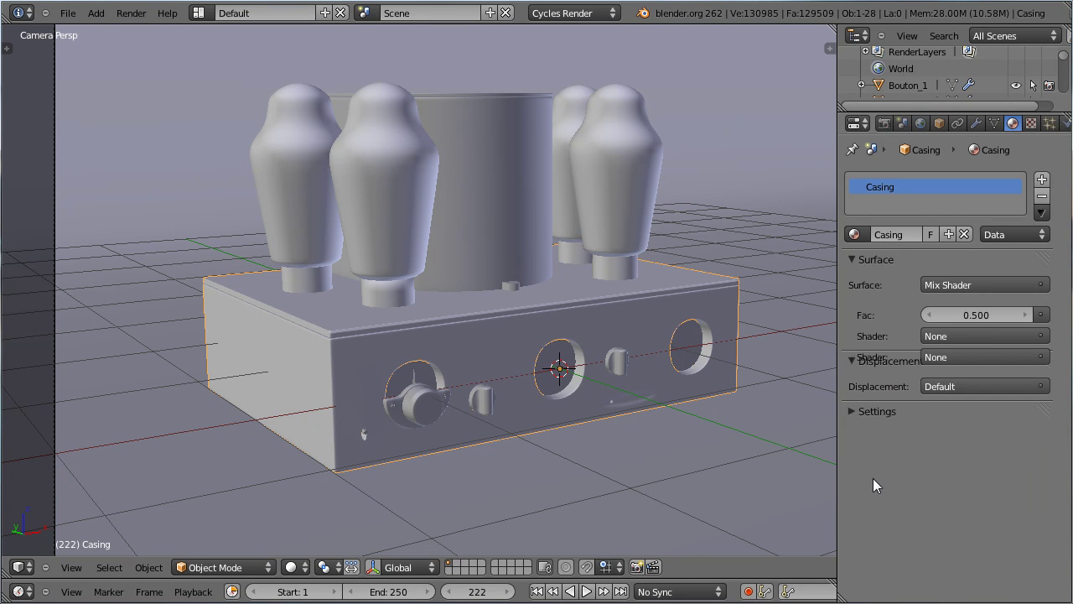
left_click(980, 341)
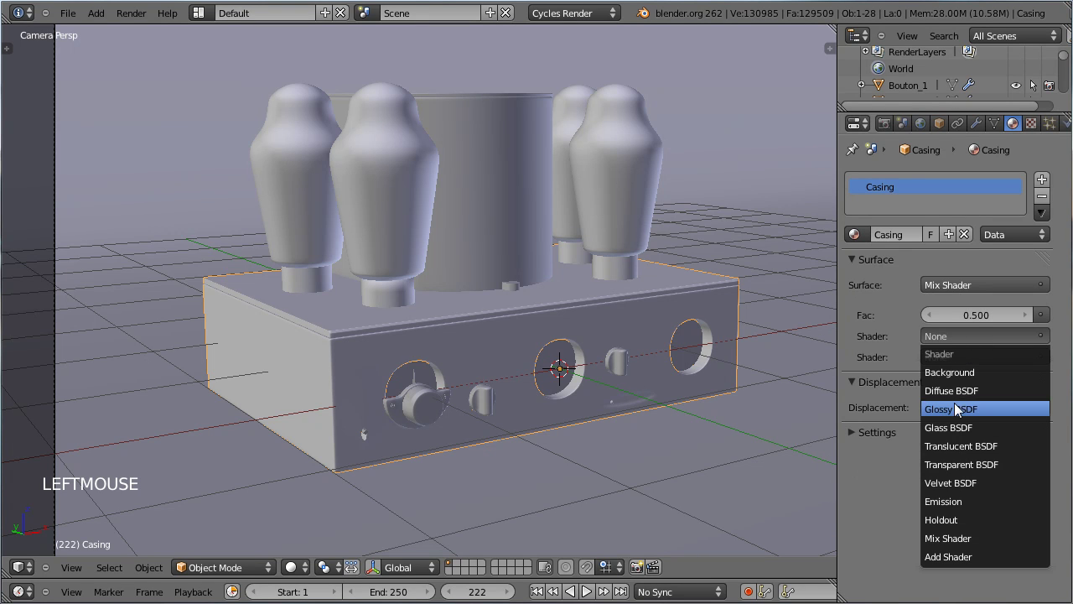
left_click(964, 405)
left_click(964, 424)
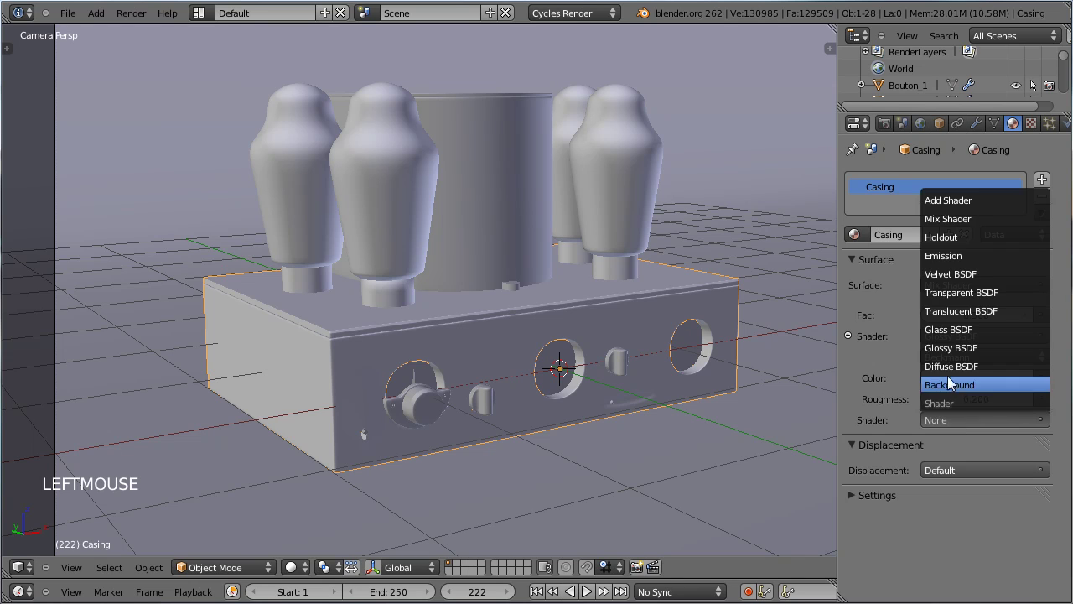
left_click(998, 396)
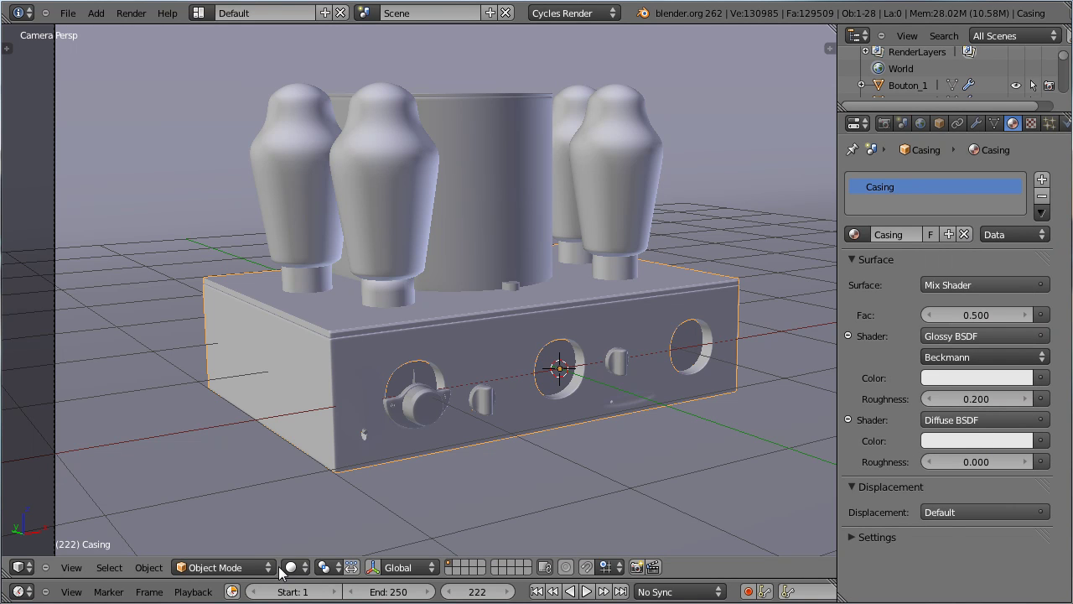
Hide two batches of selected tube parts, then unhide them to start over
right_click(394, 268)
right_click(306, 212)
right_click(590, 118)
right_click(649, 180)
key("h")
right_click(324, 176)
right_click(379, 186)
right_click(588, 154)
right_click(587, 145)
right_click(631, 151)
key("h")
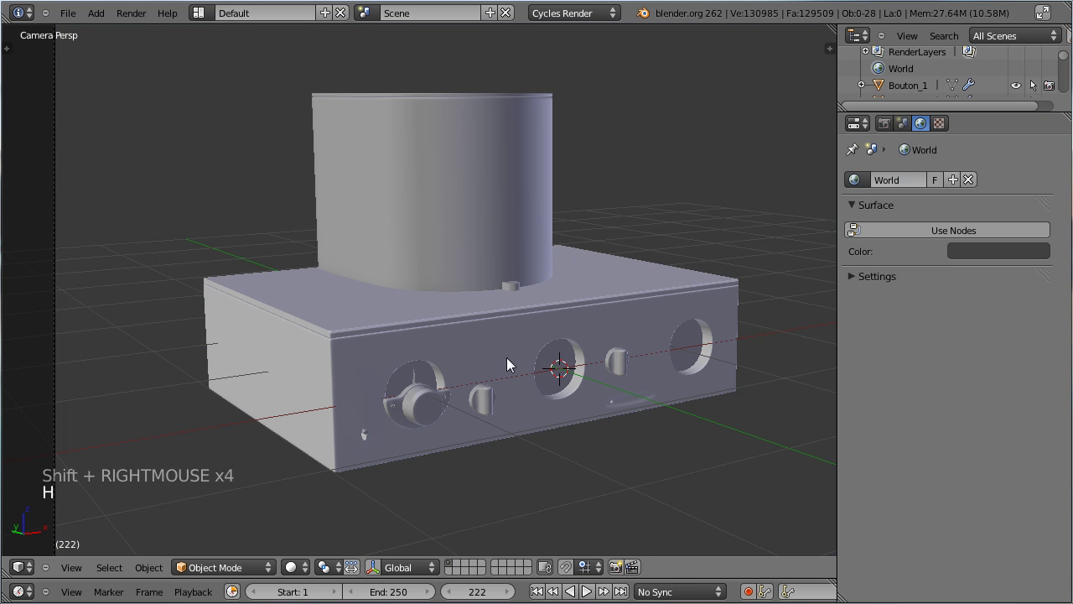
key("alt+h")
In wireframe, select all the tube parts together and hide them
key("z")
right_click(223, 184)
right_click(215, 224)
right_click(318, 182)
right_click(310, 175)
right_click(393, 166)
right_click(396, 174)
right_click(575, 155)
right_click(583, 112)
right_click(616, 111)
right_click(638, 168)
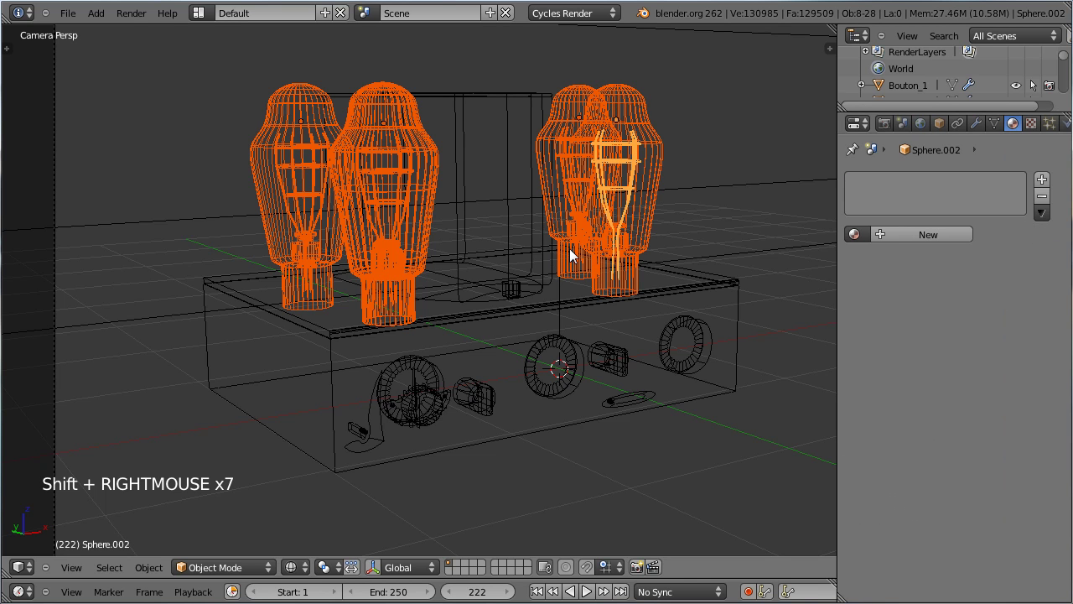
key("h")
Preview the casing with live Cycles rendered shading
key("z")
scroll("down", 3)
scroll("up", 3)
Select the amplifier casing and inspect its glossy shader colour settings
left_click(300, 576)
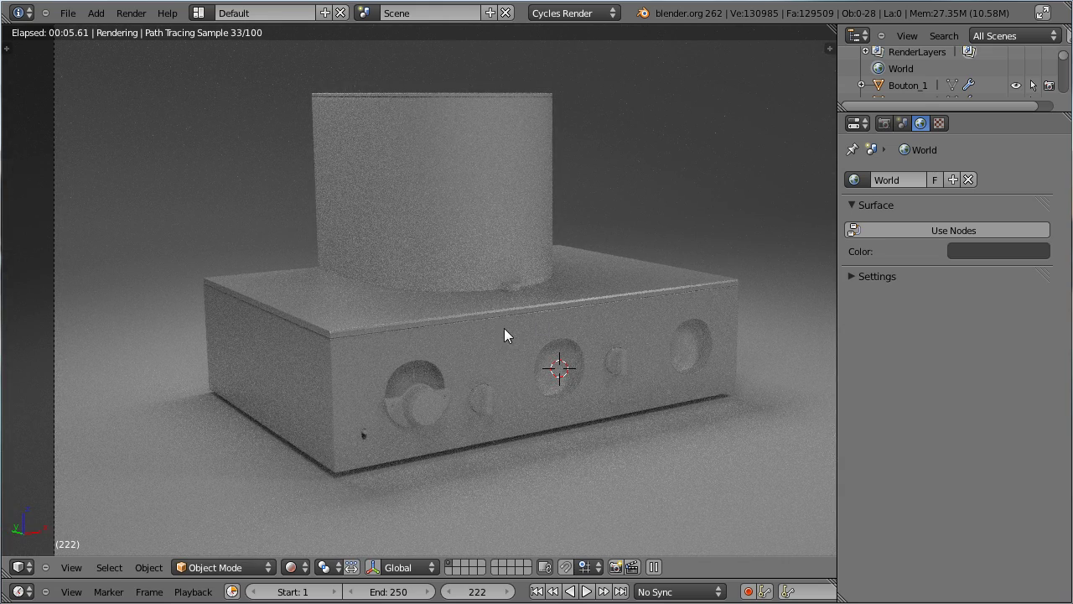
right_click(901, 163)
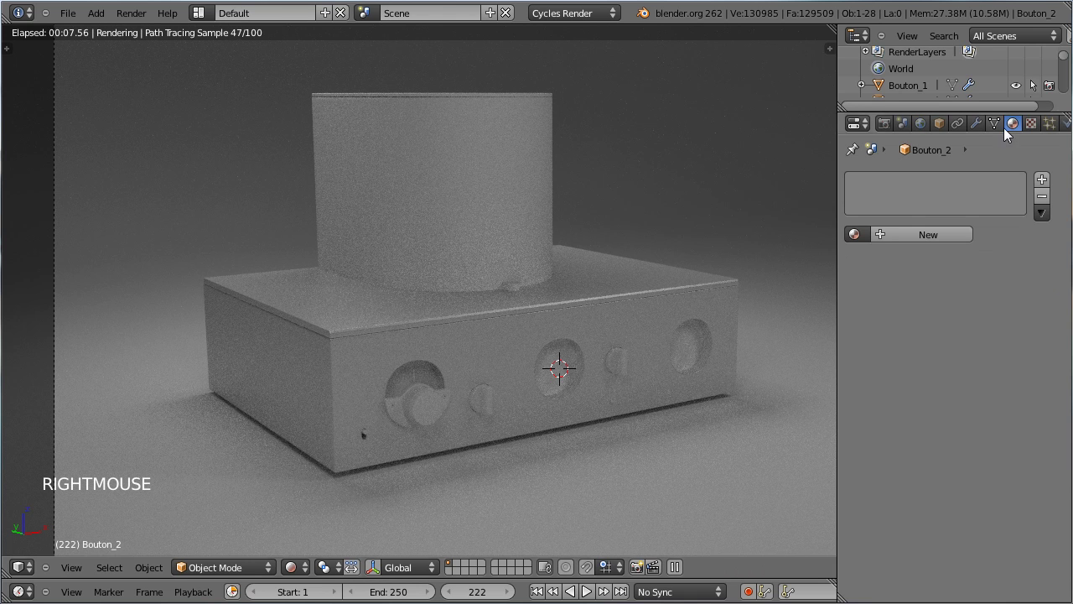
right_click(606, 315)
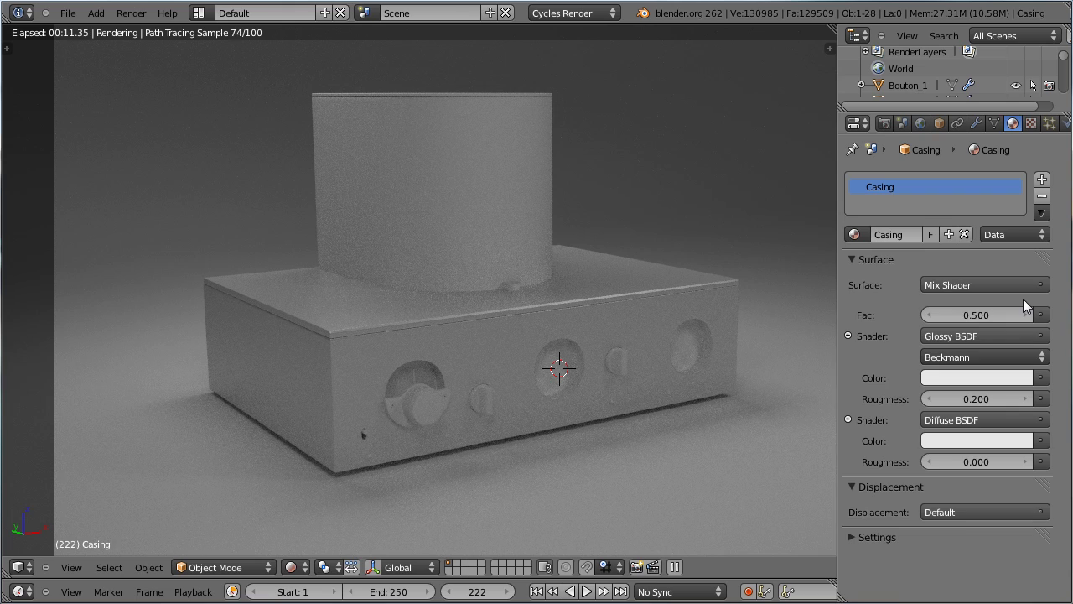
left_click(1036, 449)
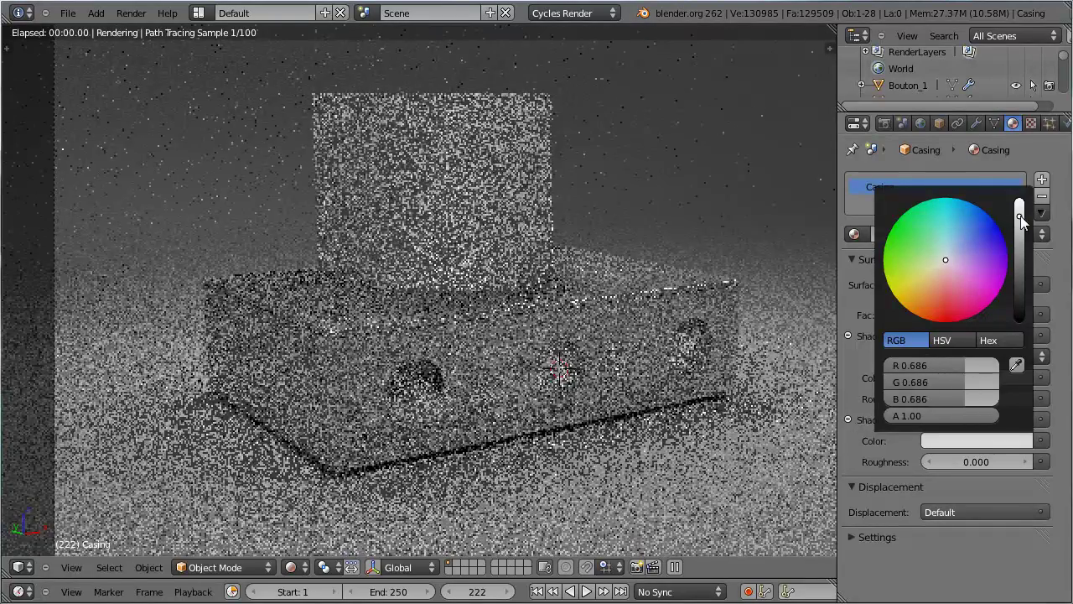
left_click(864, 408)
scroll("up", 3)
left_click(1015, 406)
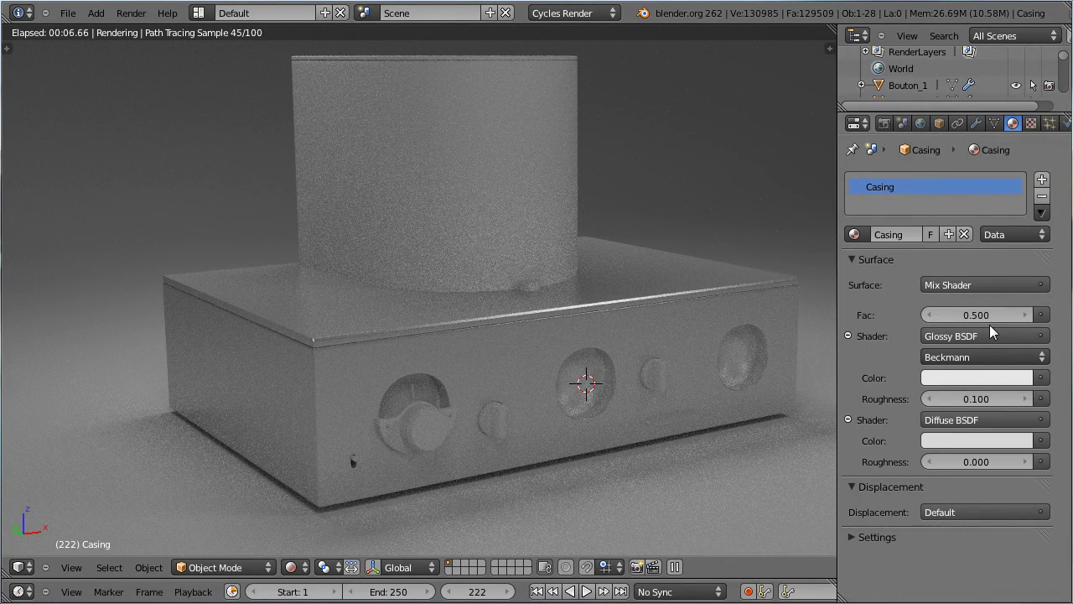
Raise the Casing mix factor from 0.5 up through 1.0 and settle it at 0.8
left_click(1031, 319)
double_click(1031, 318)
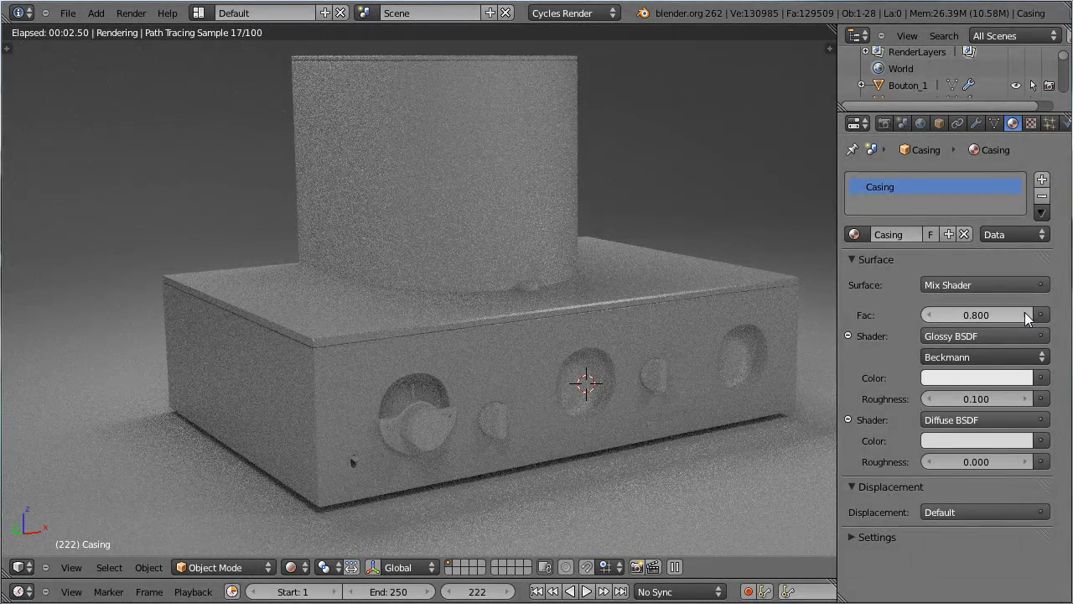
left_click(1021, 321)
left_click(961, 320)
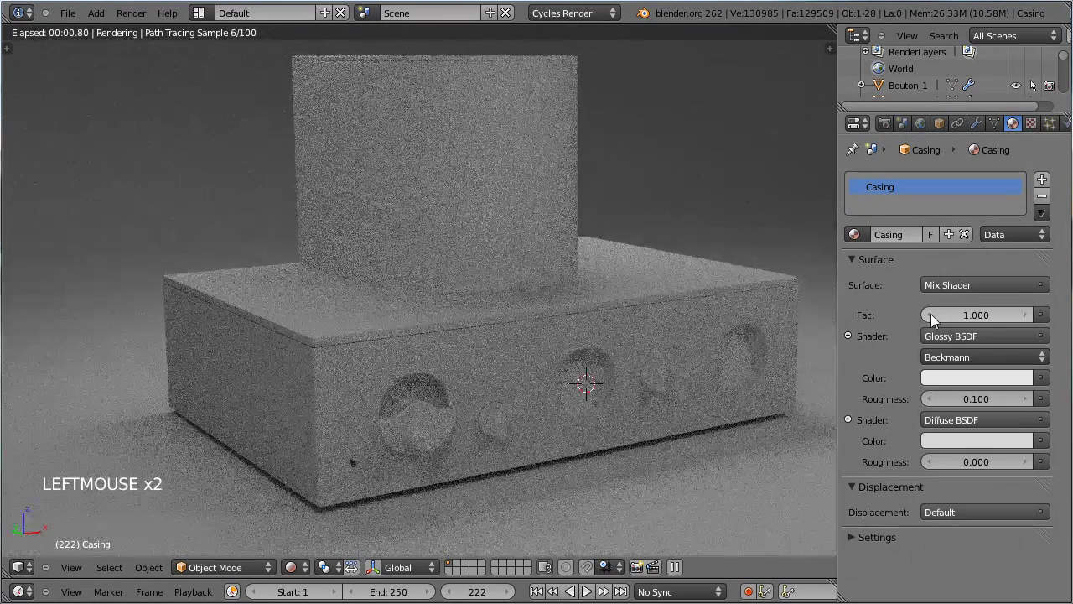
left_click(938, 320)
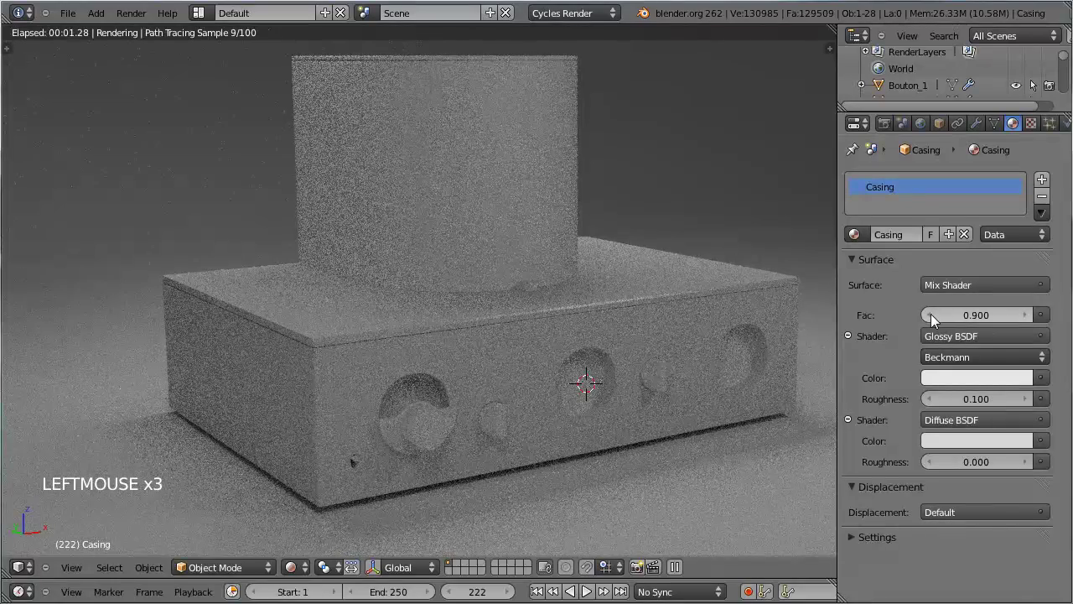
left_click(937, 321)
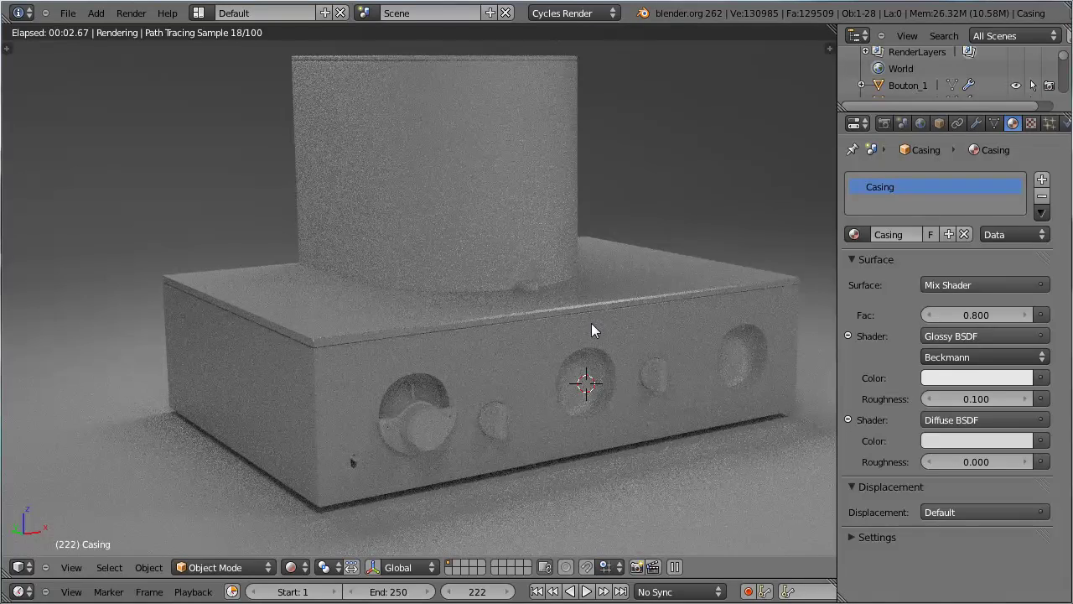
In solid shading, pick through the front parts until the Circle button object is selected
right_click(438, 440)
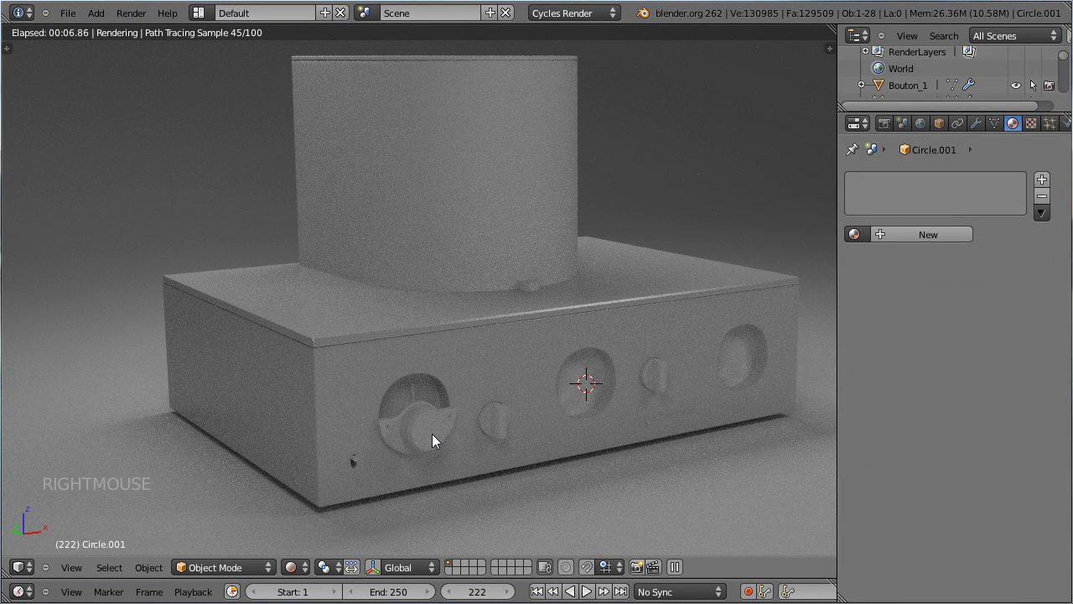
right_click(387, 437)
right_click(394, 438)
left_click(304, 569)
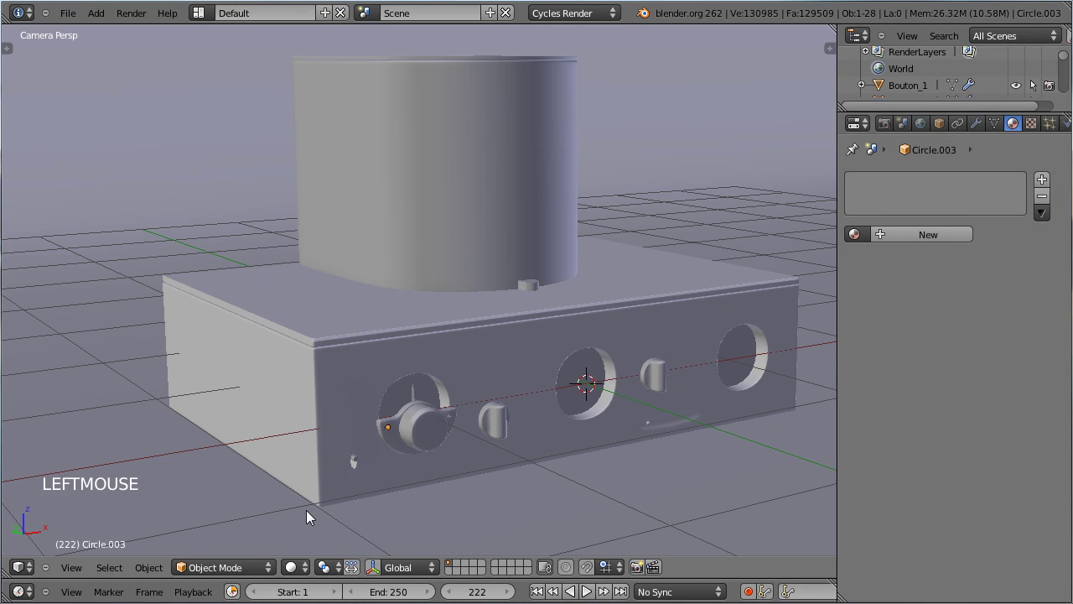
right_click(410, 439)
right_click(436, 434)
right_click(410, 429)
right_click(419, 404)
right_click(423, 396)
right_click(405, 433)
right_click(426, 442)
right_click(404, 450)
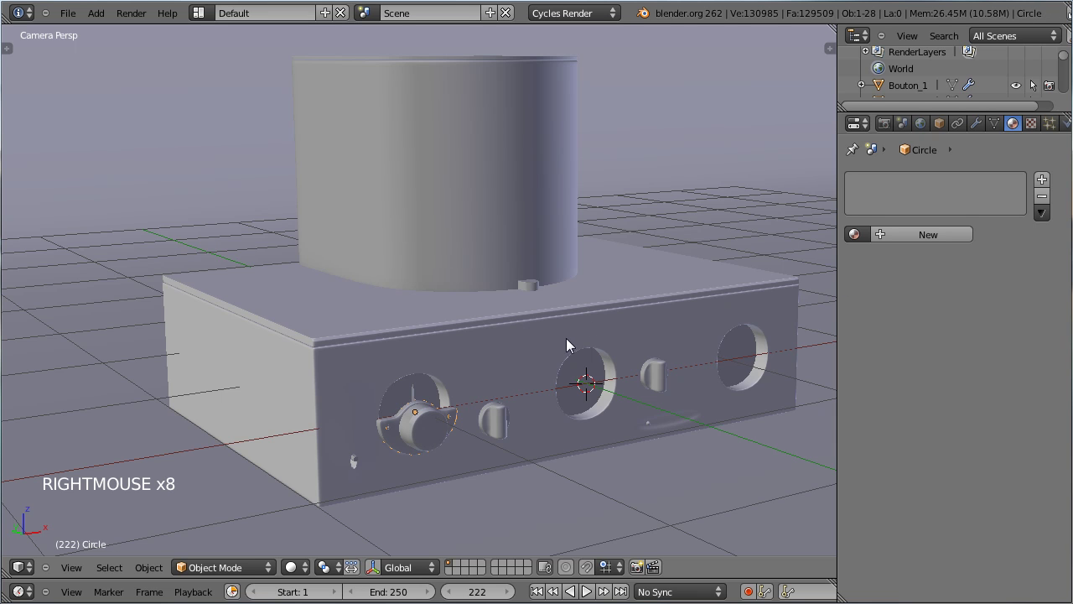
right_click(436, 434)
right_click(411, 447)
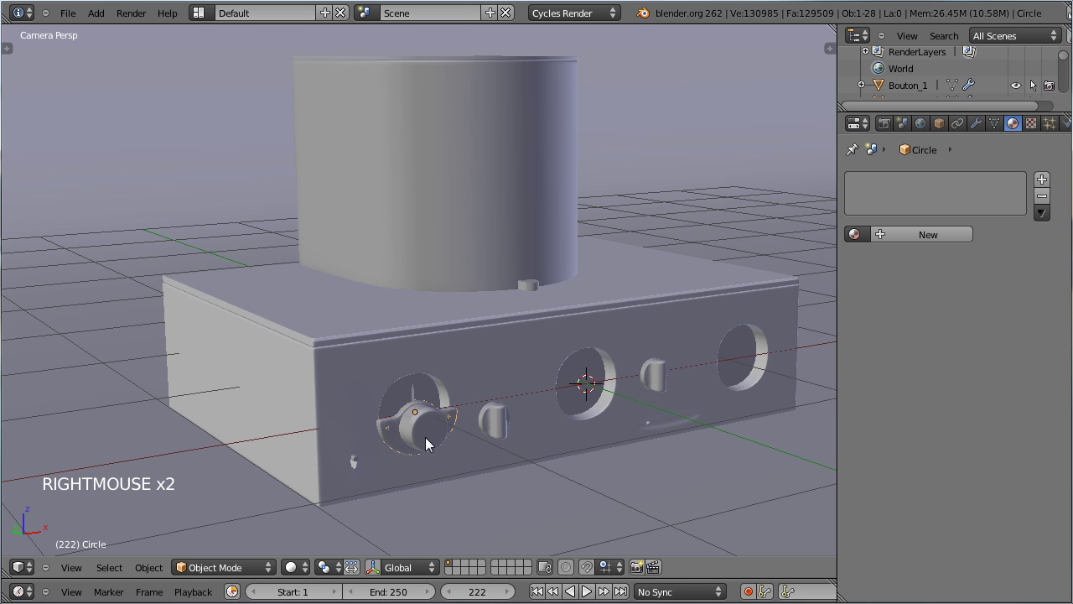
Assign the Circle button the Boutons material, then switch it to the shared Casing material
left_click(926, 245)
left_click(917, 242)
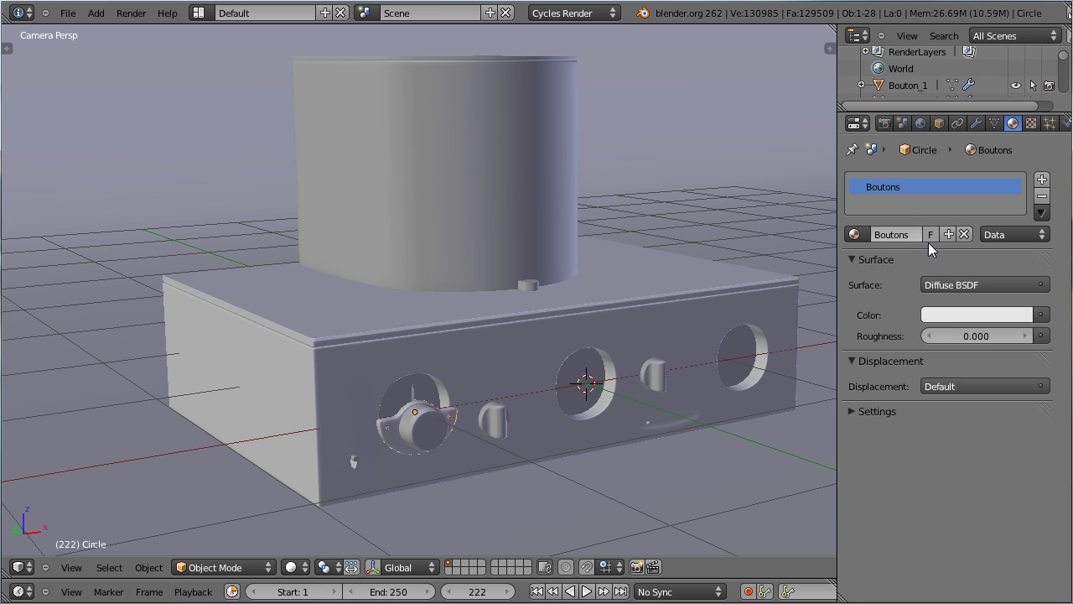
left_click(946, 285)
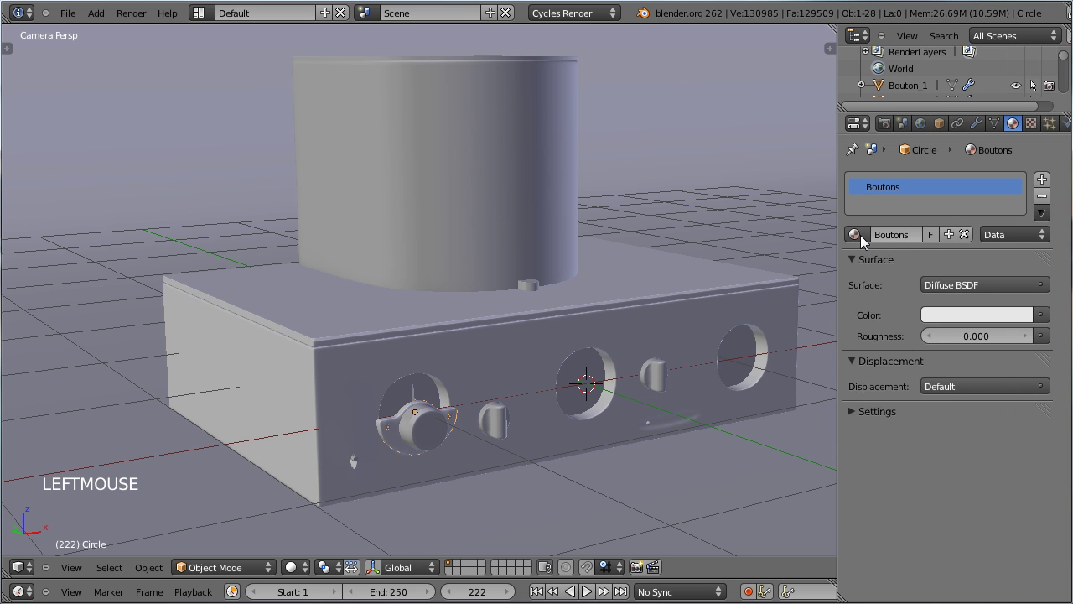
left_click(948, 292)
left_click(866, 242)
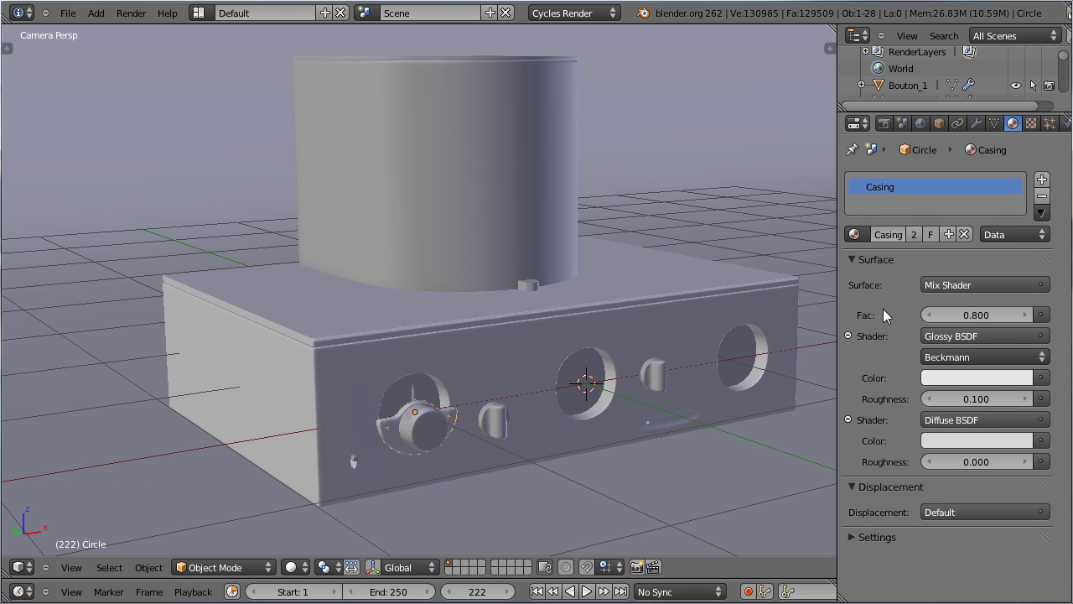
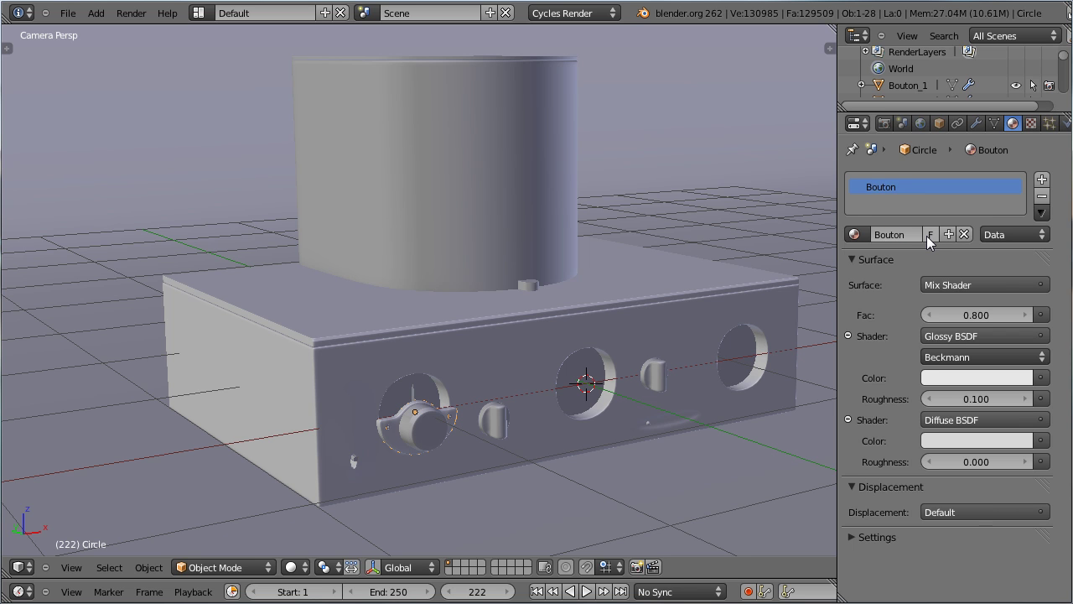
In rendered preview, select the main lamp plane and adjust its emission strength
left_click(303, 570)
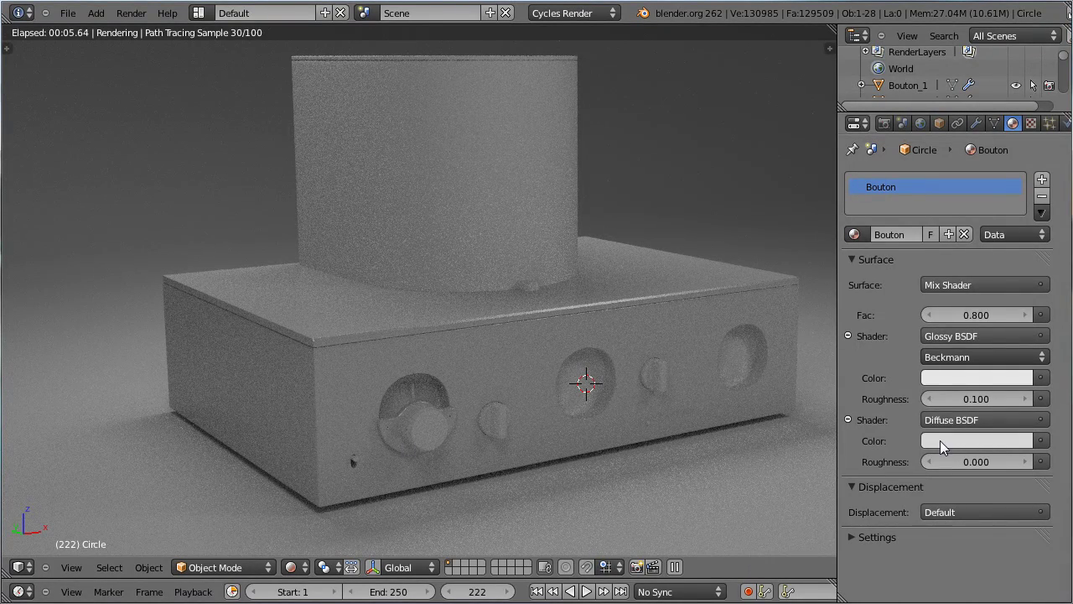
left_click(1031, 439)
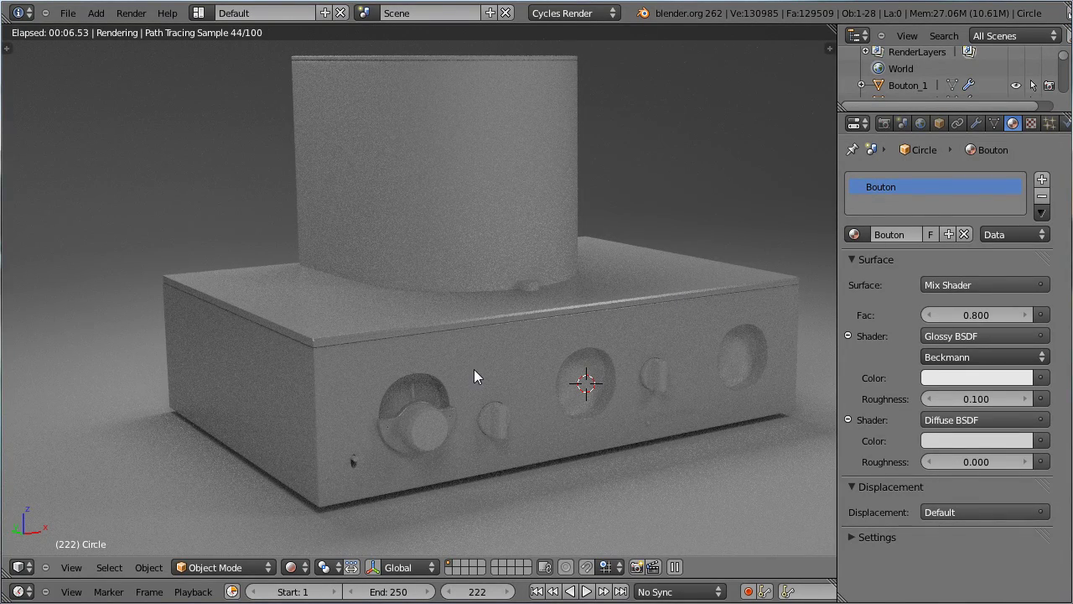
scroll("down", 3)
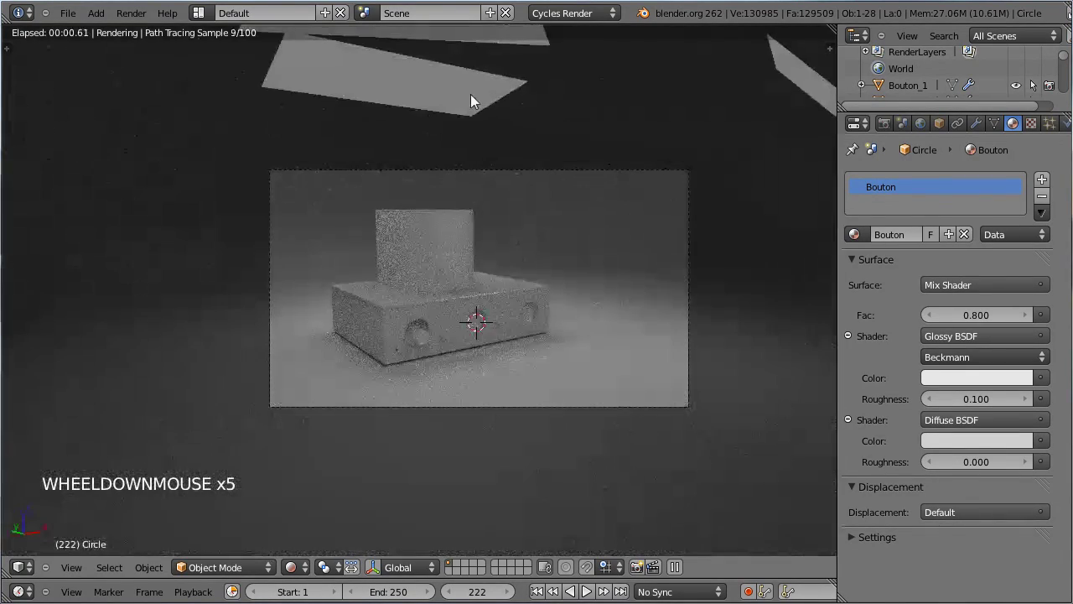
right_click(611, 96)
left_click(984, 346)
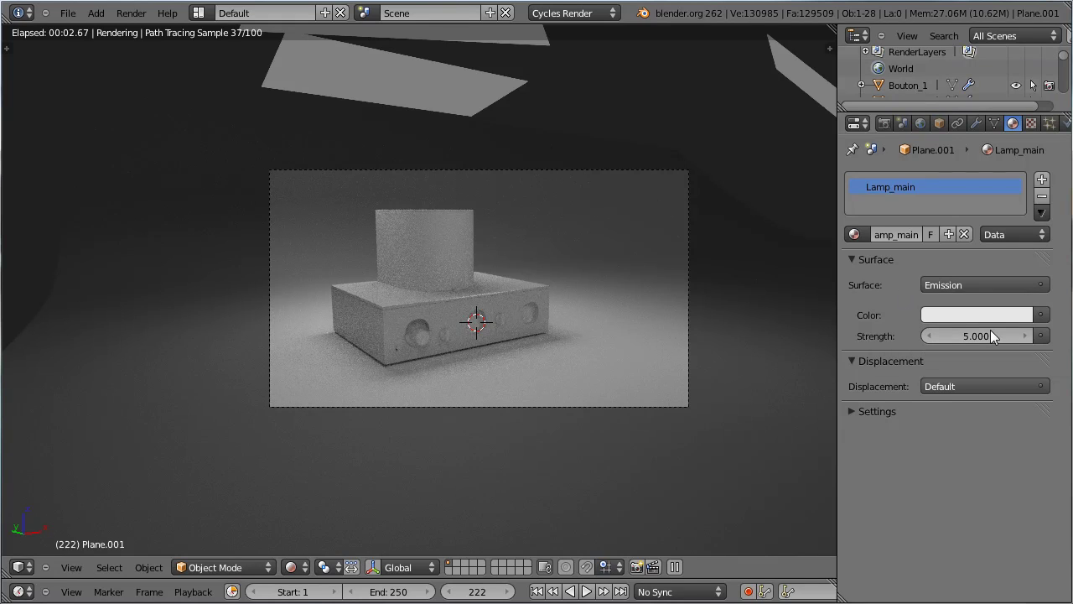
Raise Lamp_front's emission strength to 6 then 8, and show the World background settings
right_click(808, 79)
left_click(971, 337)
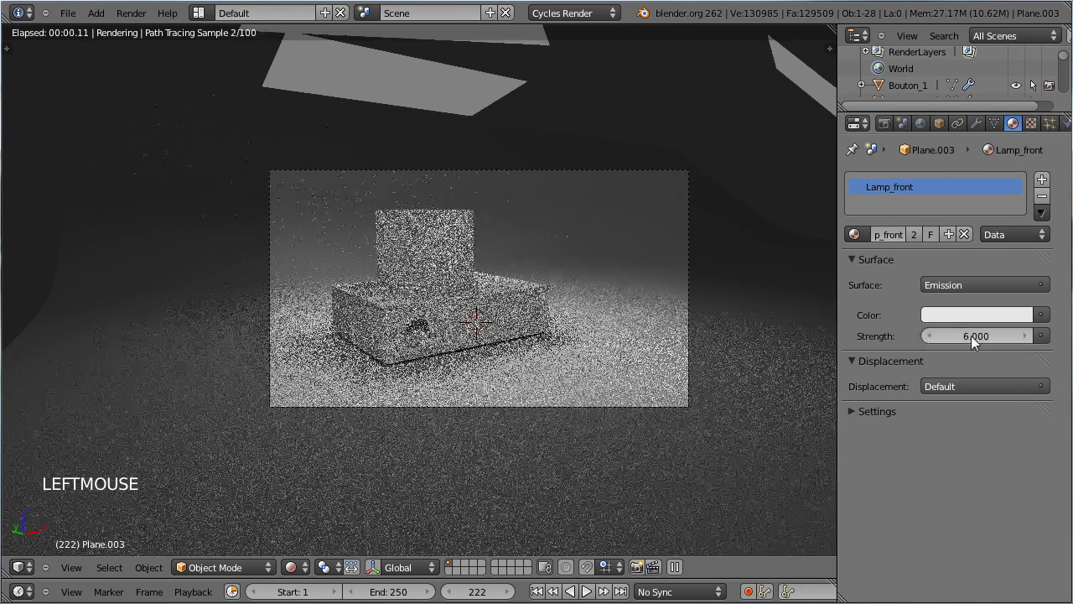
left_click(993, 347)
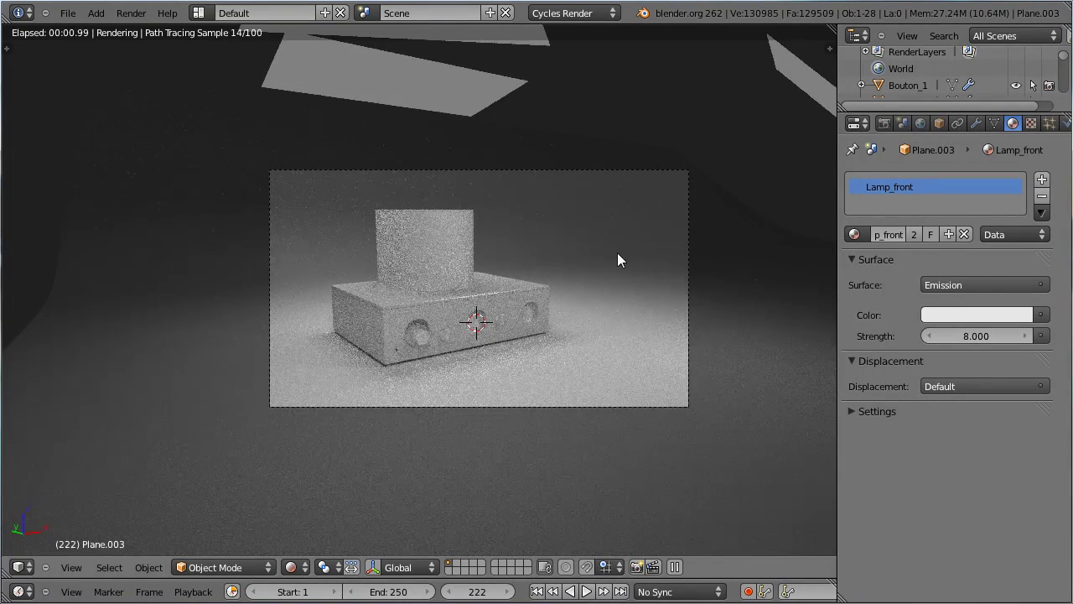
scroll("up", 3)
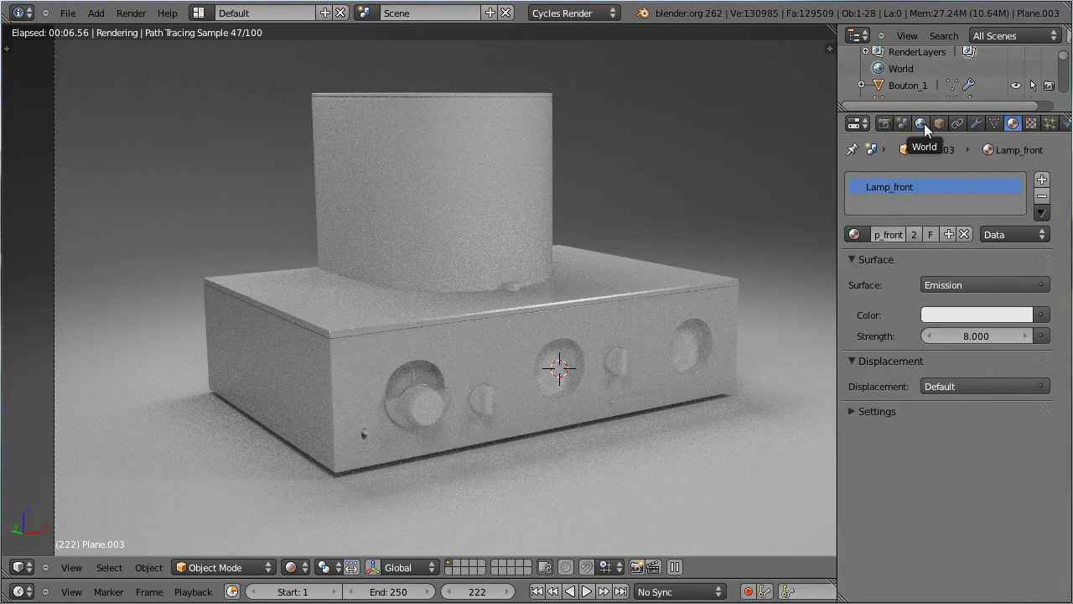
left_click(867, 212)
left_click(956, 153)
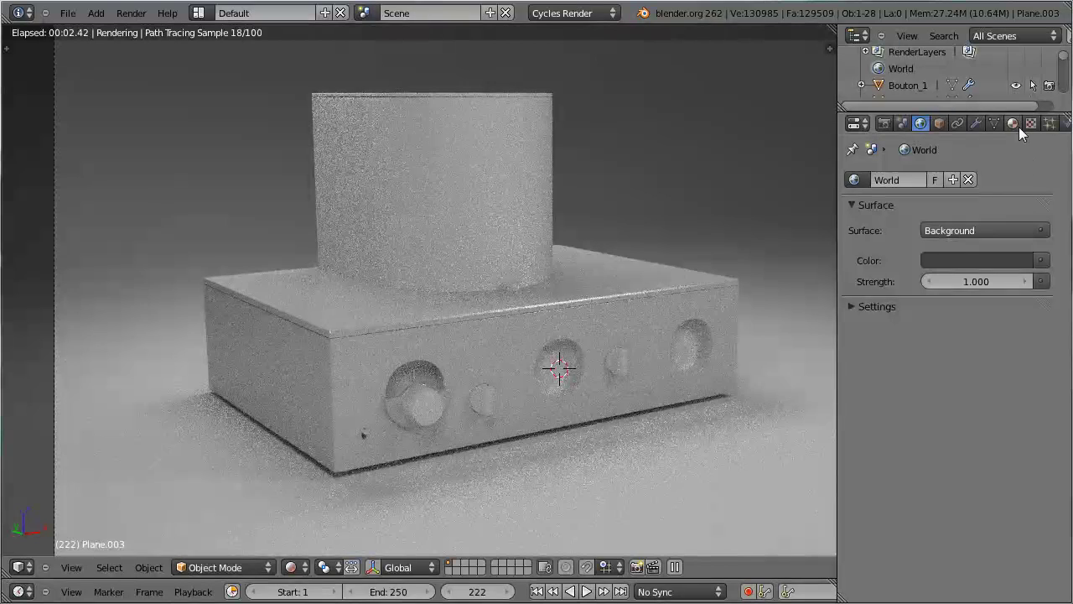
Back in material settings with solid shading, check the Circle.001, Bouton_1 and Circle materials
left_click(1023, 135)
left_click(1026, 133)
left_click(302, 570)
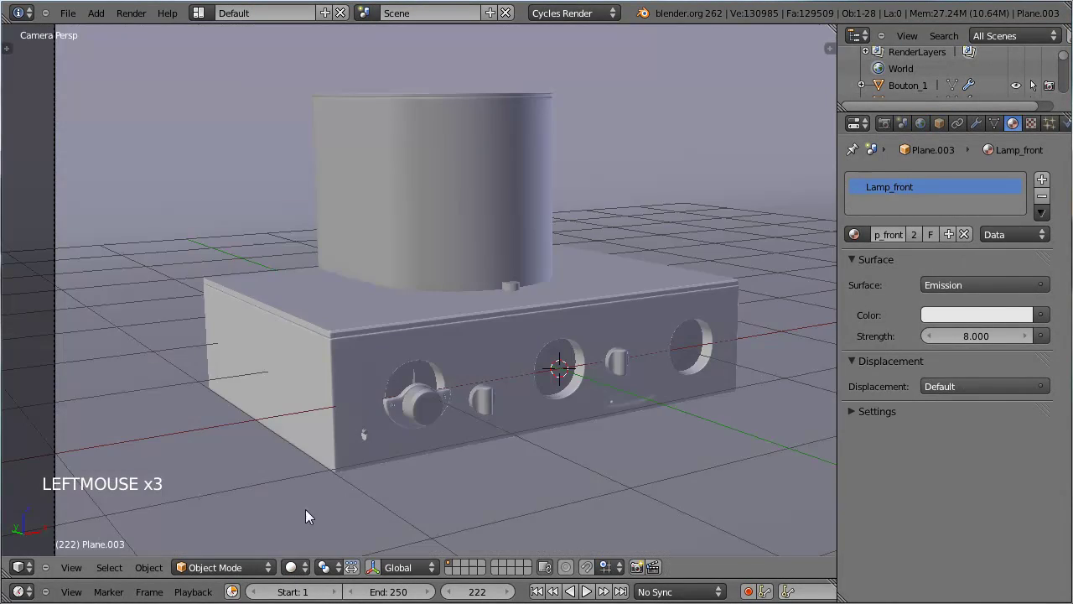
right_click(420, 420)
left_click(857, 241)
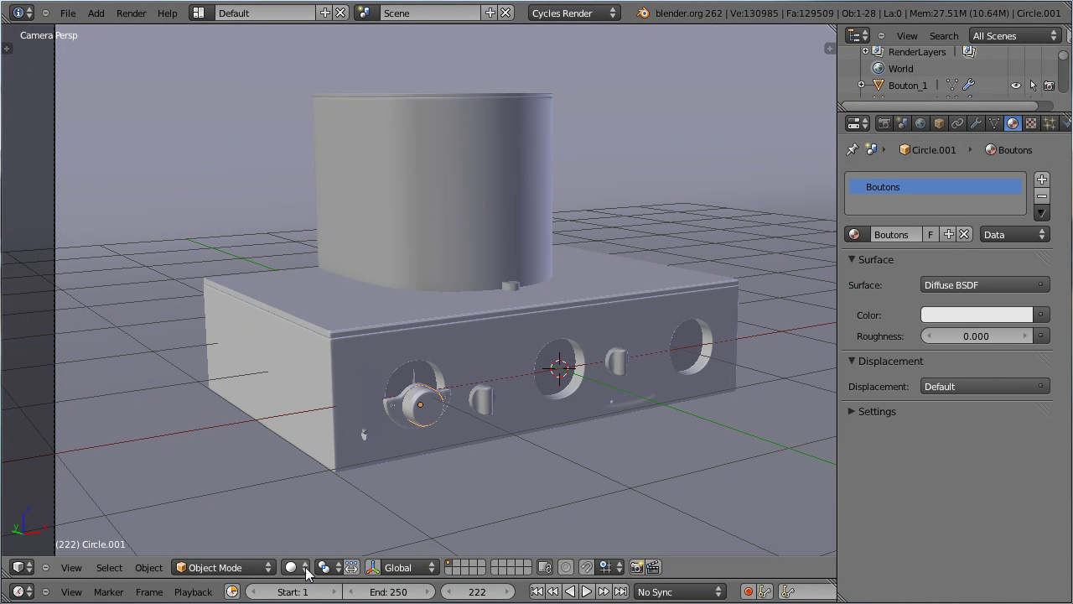
right_click(487, 407)
left_click(873, 243)
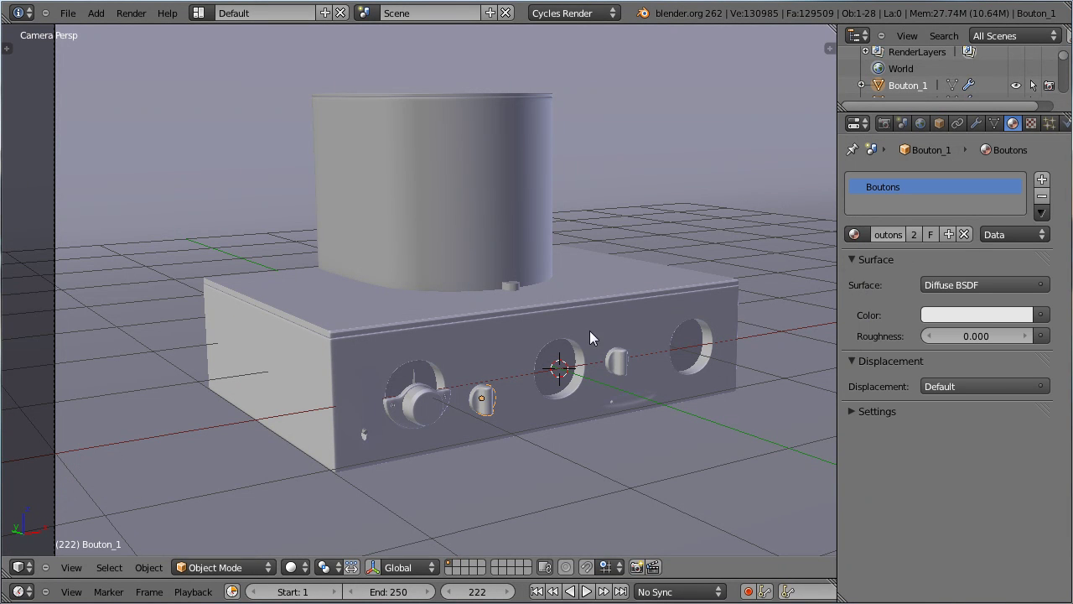
right_click(407, 420)
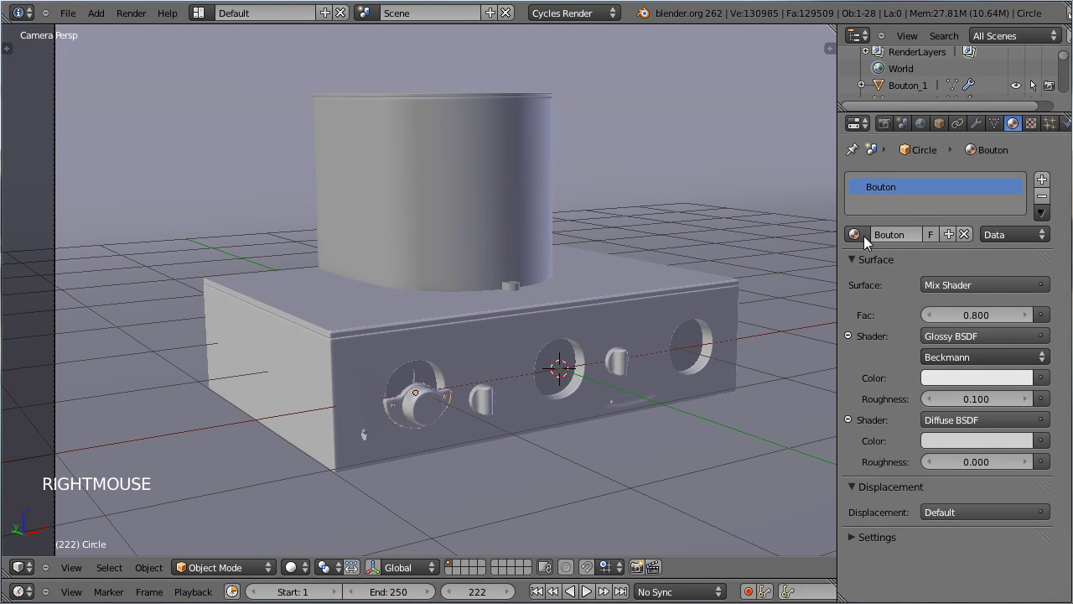
Assign the glossy Bouton material to the Bouton_1 and Bouton_2 knobs
right_click(433, 413)
left_click(863, 237)
right_click(490, 406)
left_click(868, 245)
left_click(584, 388)
right_click(624, 369)
left_click(862, 241)
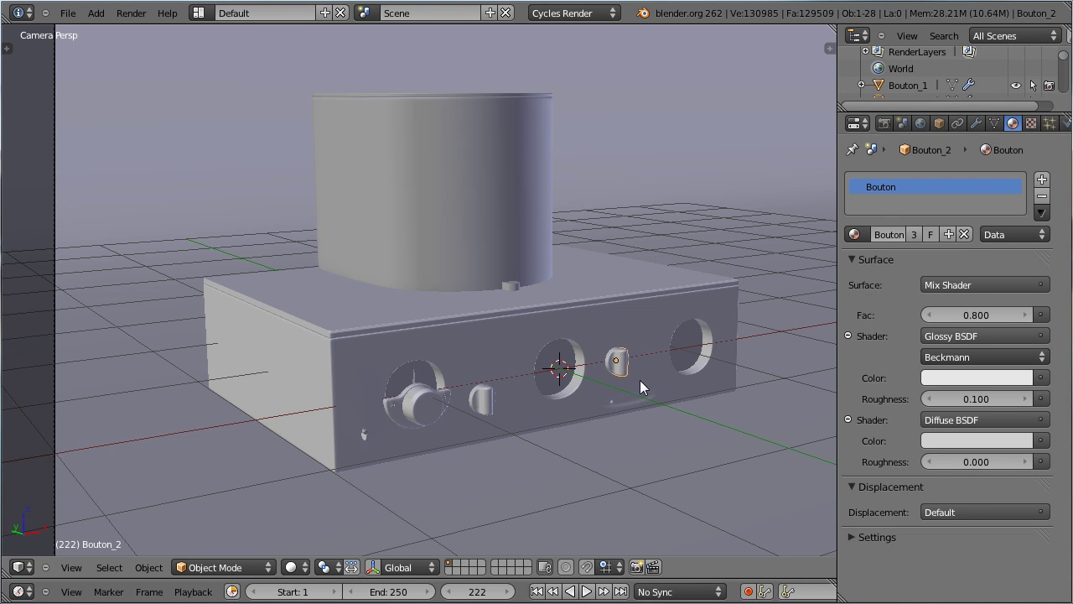
scroll("up", 3)
In a close-up rendered preview, raise the buttons' gloss roughness to 0.2 then 0.3
left_click(306, 565)
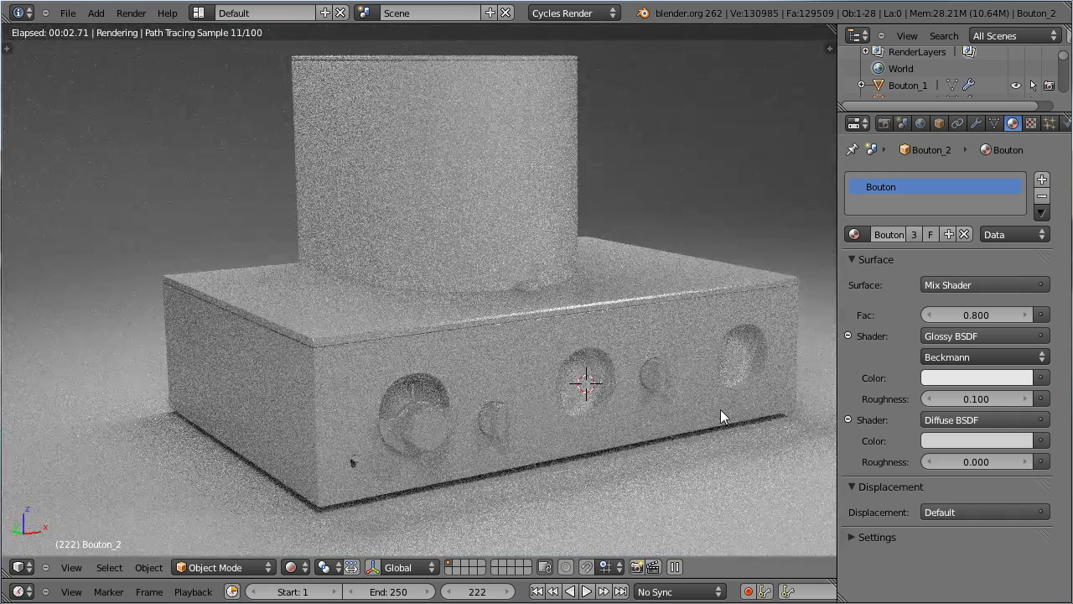
middle_click(593, 409)
scroll("up", 3)
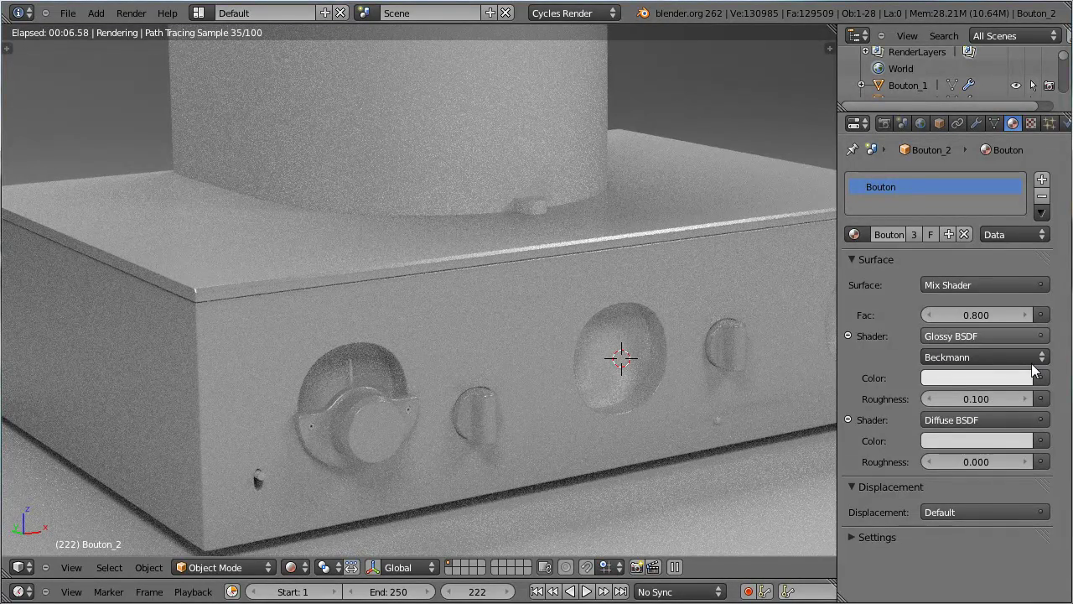
left_click(1034, 406)
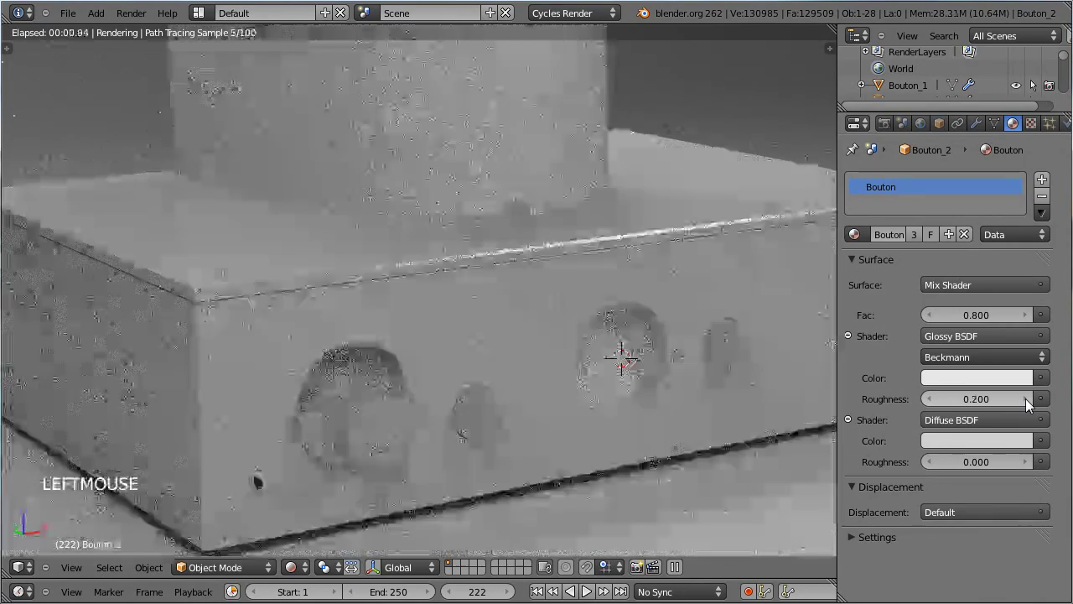
left_click(1034, 407)
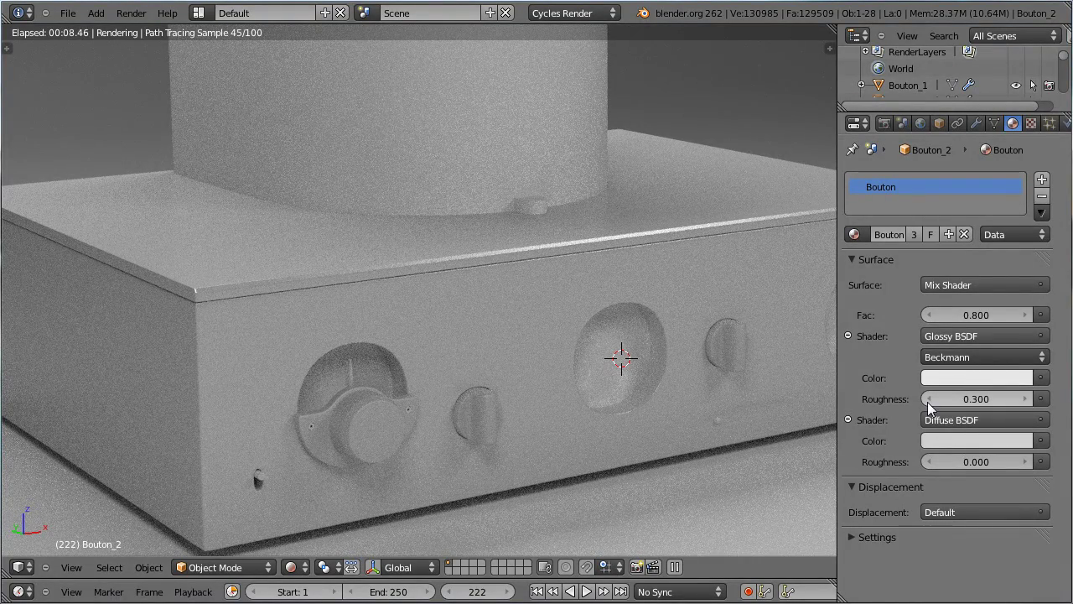
scroll("down", 3)
scroll("down", 3)
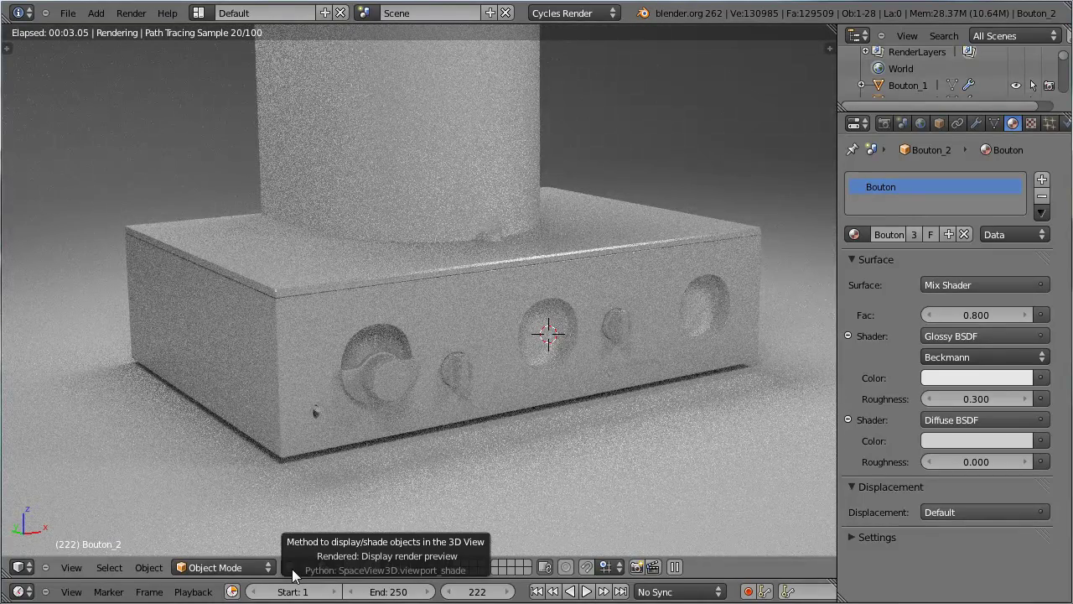
In solid display, set Lamp_main's emission strength to 8 and check it in the rendered preview
left_click(299, 572)
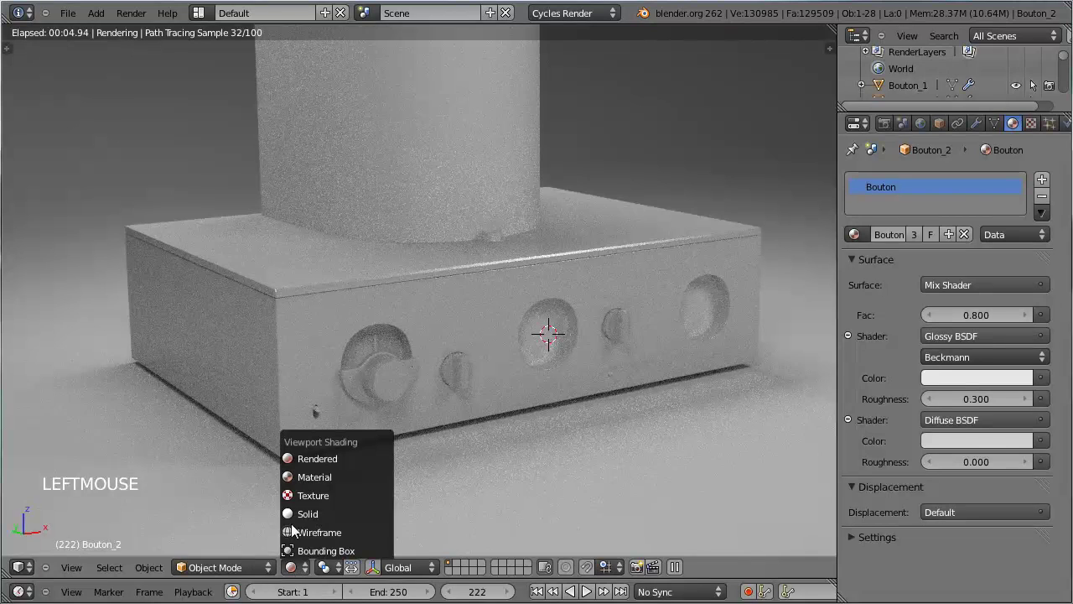
scroll("down", 3)
right_click(571, 232)
scroll("up", 3)
right_click(419, 82)
left_click(970, 342)
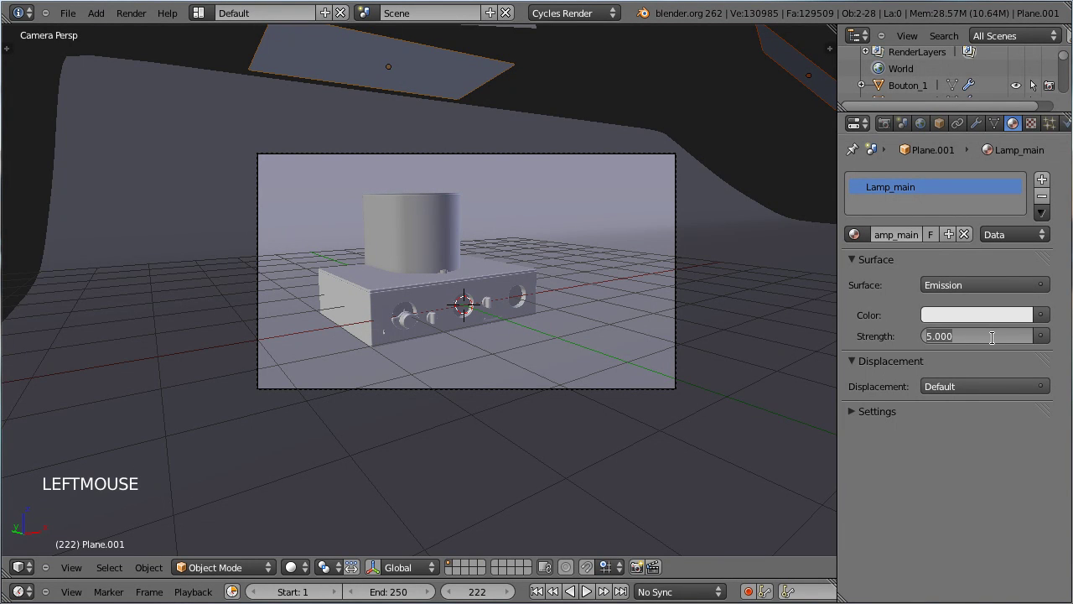
scroll("up", 3)
left_click(305, 570)
scroll("up", 3)
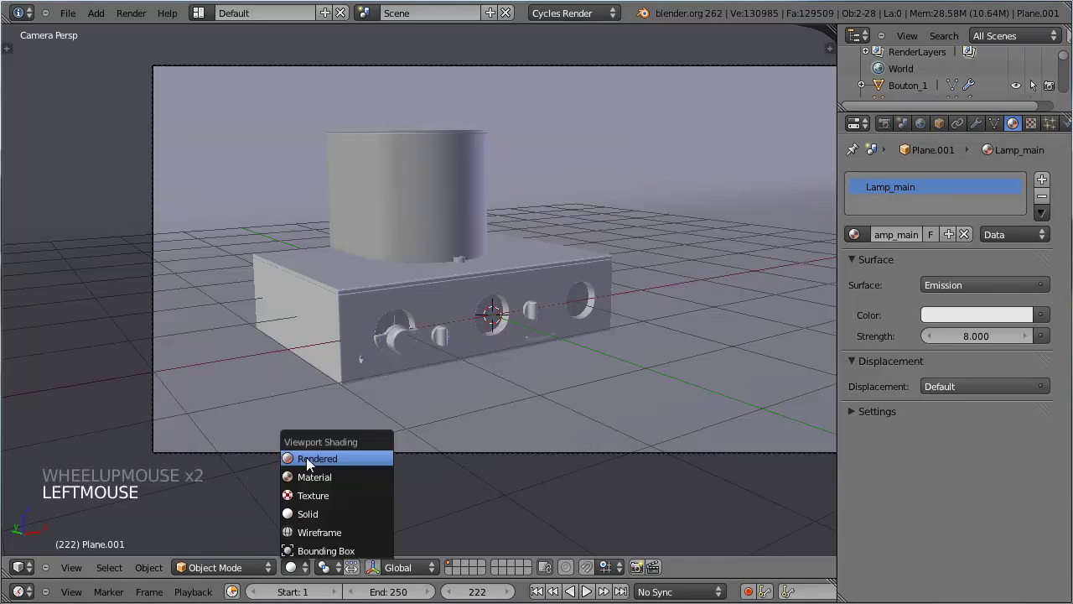
scroll("up", 3)
scroll("up", 3)
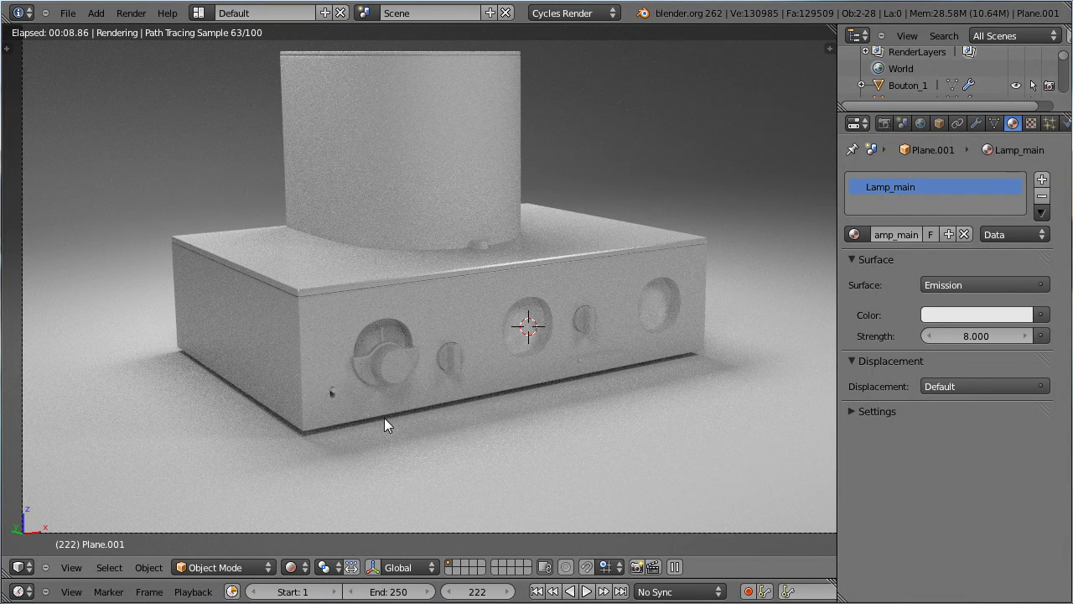
Leave the rendered preview, check the casing's material and switch to textured display
right_click(374, 494)
left_click(296, 575)
left_click(300, 518)
left_click(865, 243)
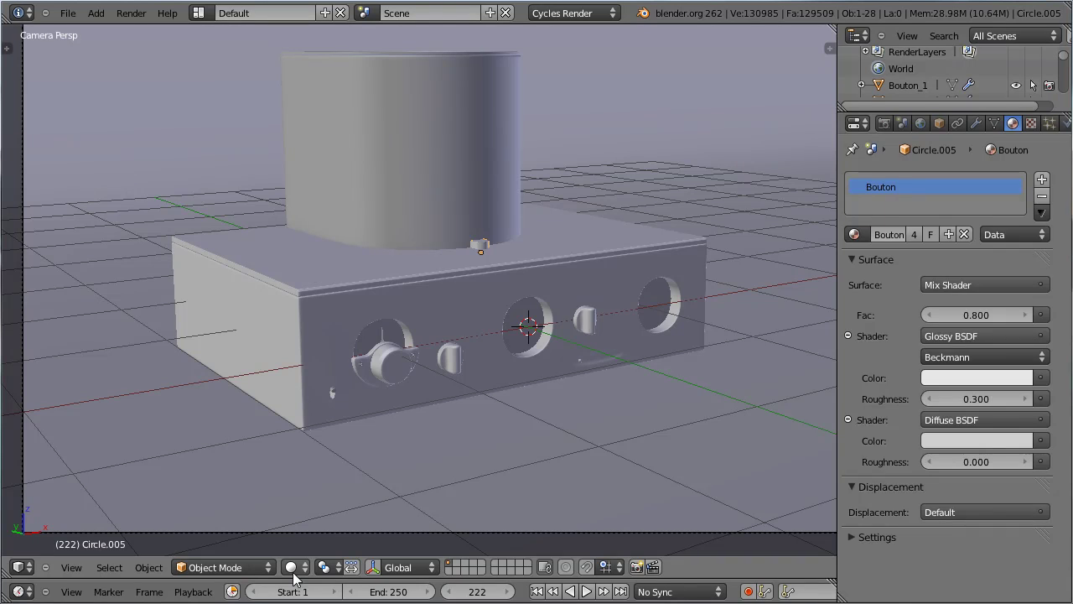
right_click(395, 211)
left_click(868, 242)
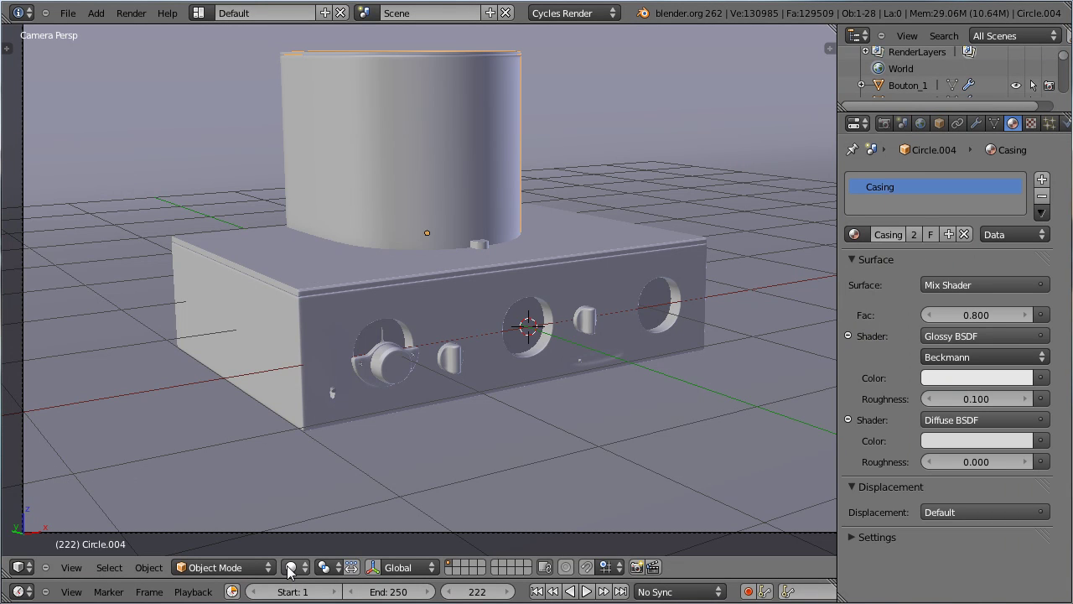
left_click(302, 570)
left_click(413, 493)
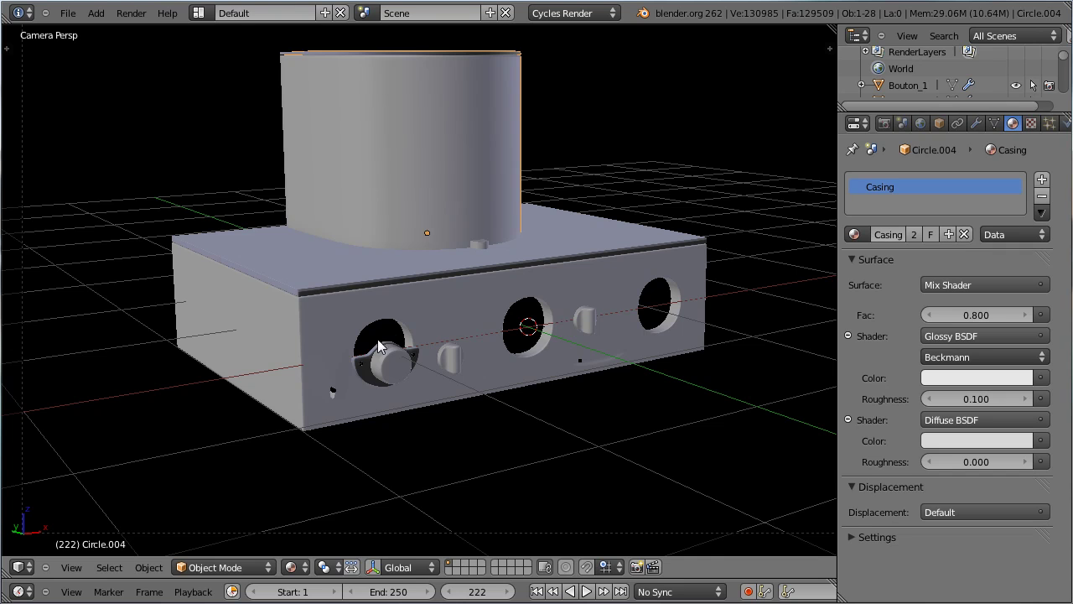
Select through small parts to the bare Circle.002 nut and give it a new Boutons material
right_click(380, 387)
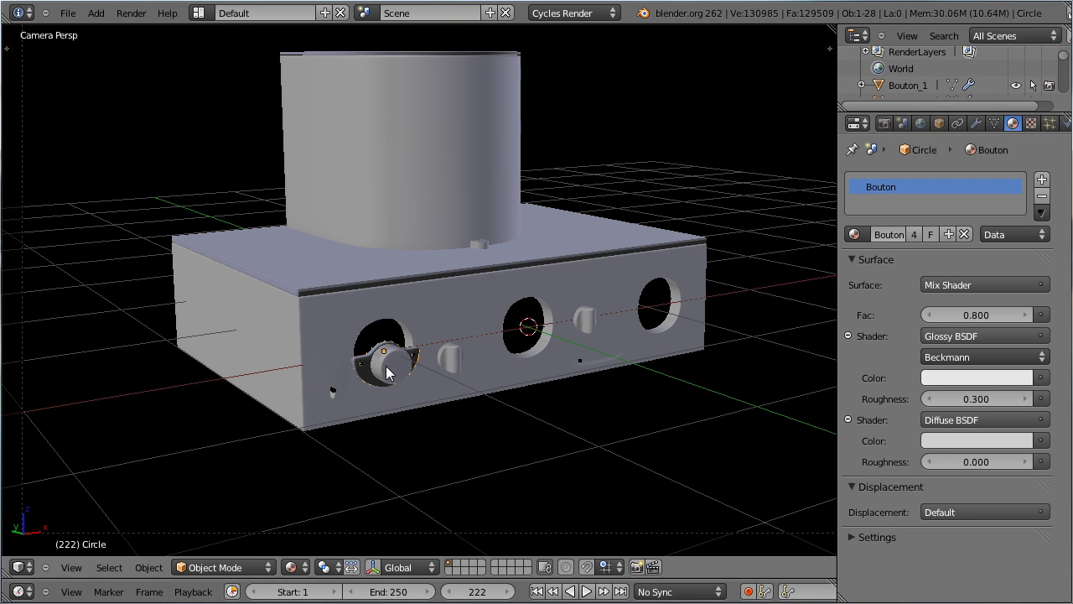
right_click(390, 369)
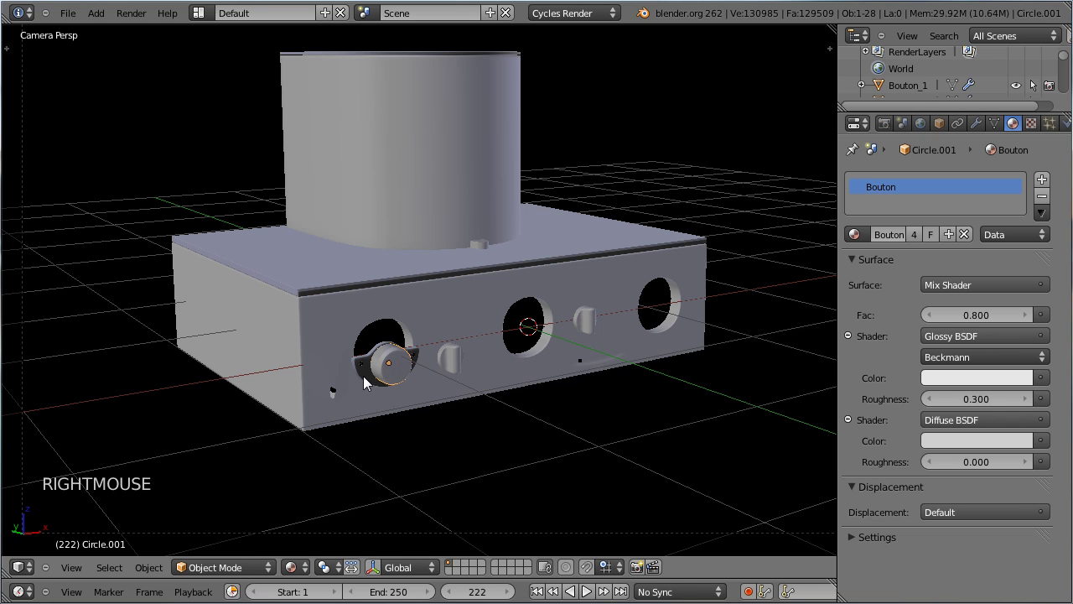
right_click(370, 381)
right_click(372, 382)
scroll("up", 3)
right_click(272, 495)
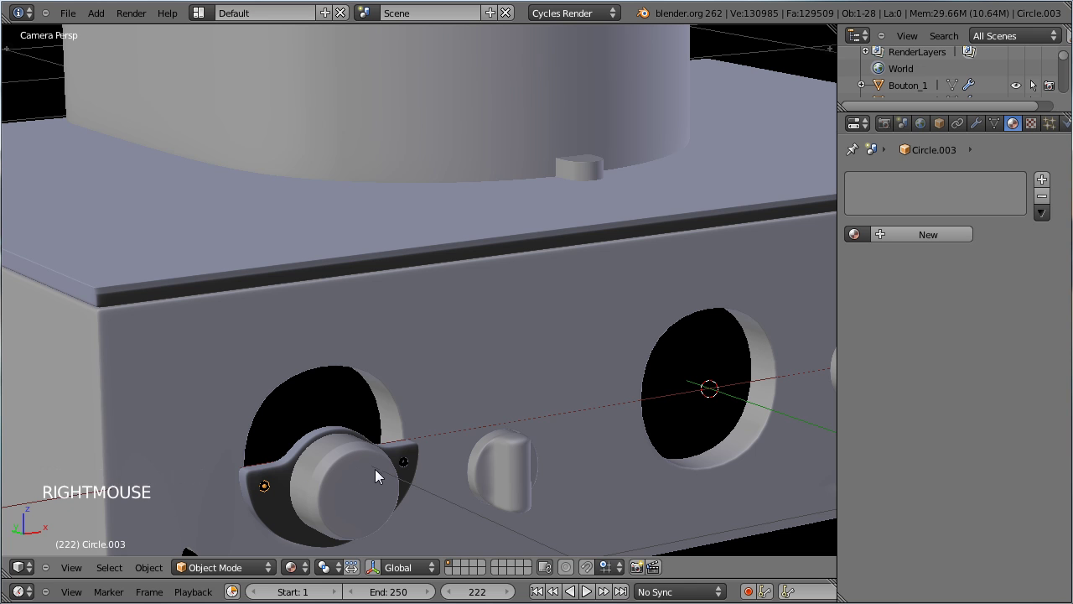
right_click(413, 468)
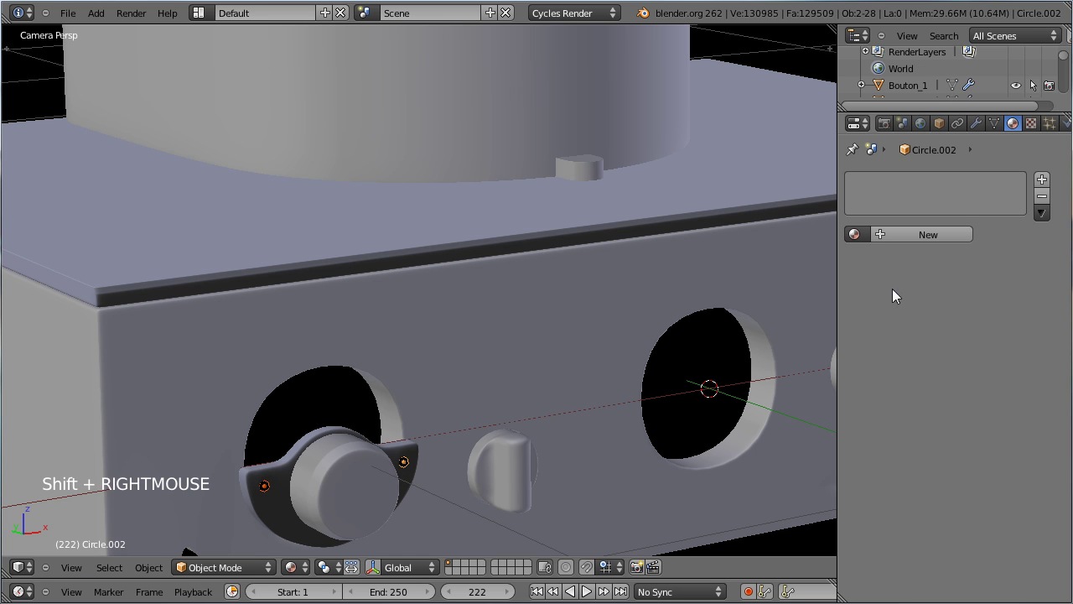
left_click(856, 240)
scroll("down", 3)
Inspect a knob's material, then reselect the bare nut piece and a knob for linking
right_click(685, 345)
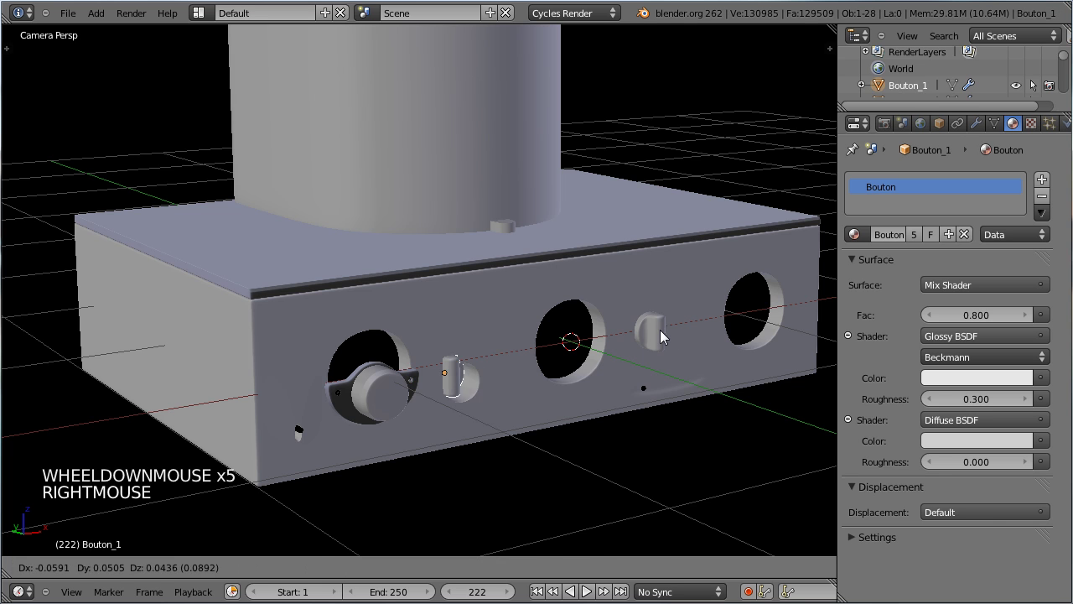
scroll("up", 3)
right_click(401, 455)
right_click(411, 454)
double_click(298, 571)
scroll("up", 3)
middle_click(383, 471)
scroll("up", 3)
right_click(278, 335)
right_click(486, 300)
Give the nut its own single-user diffuse material Ecrou with a darker grey colour and save
left_click(866, 246)
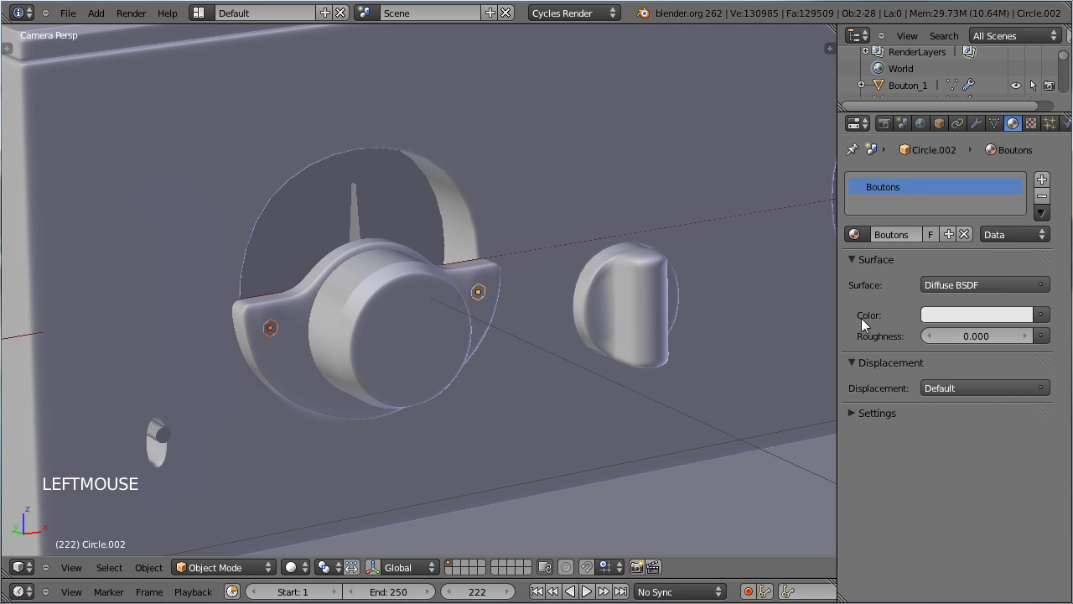
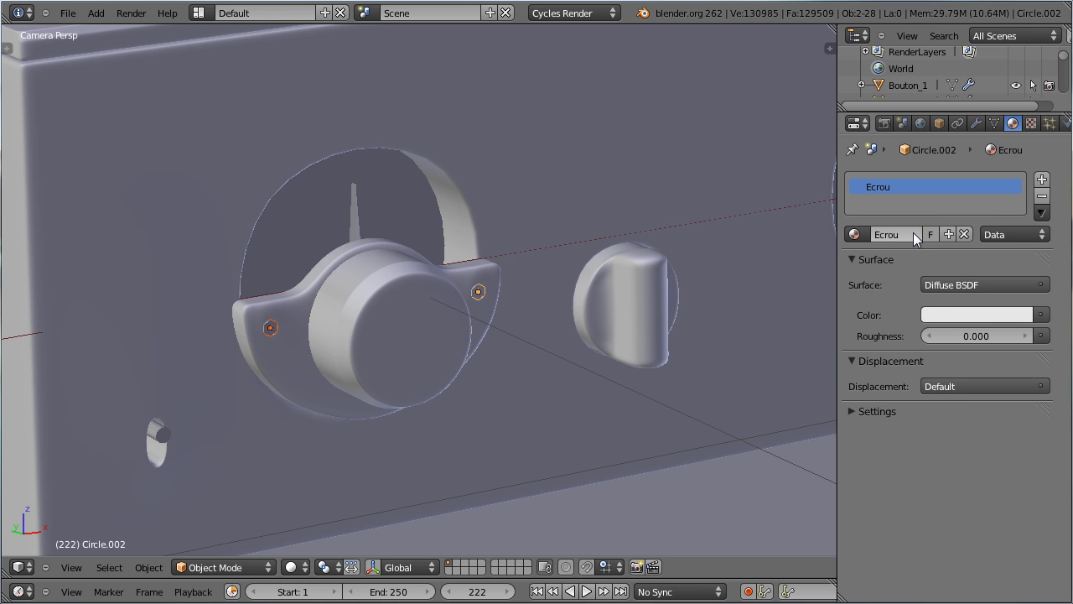
left_click(955, 323)
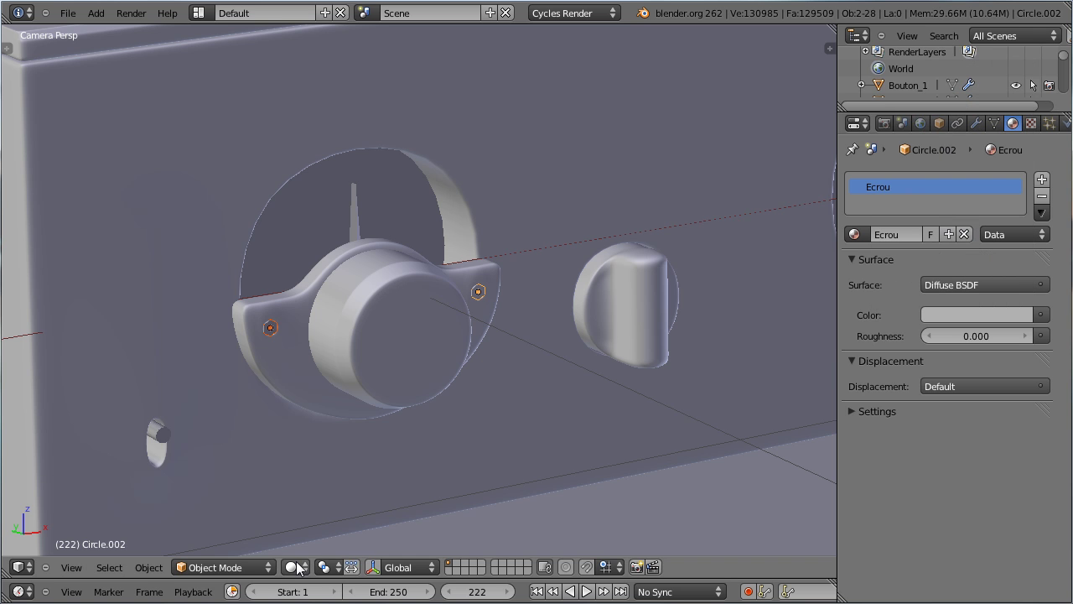
left_click(302, 574)
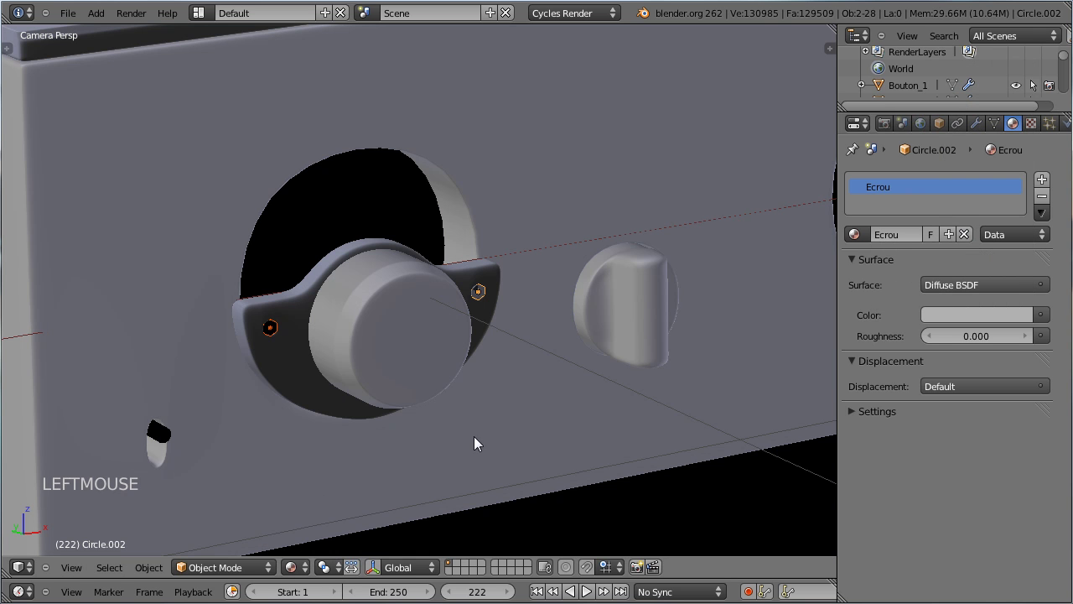
key("Tab")
key("Tab")
key("ctrl+s")
Check the neighbouring small parts one by one for missing materials
right_click(258, 320)
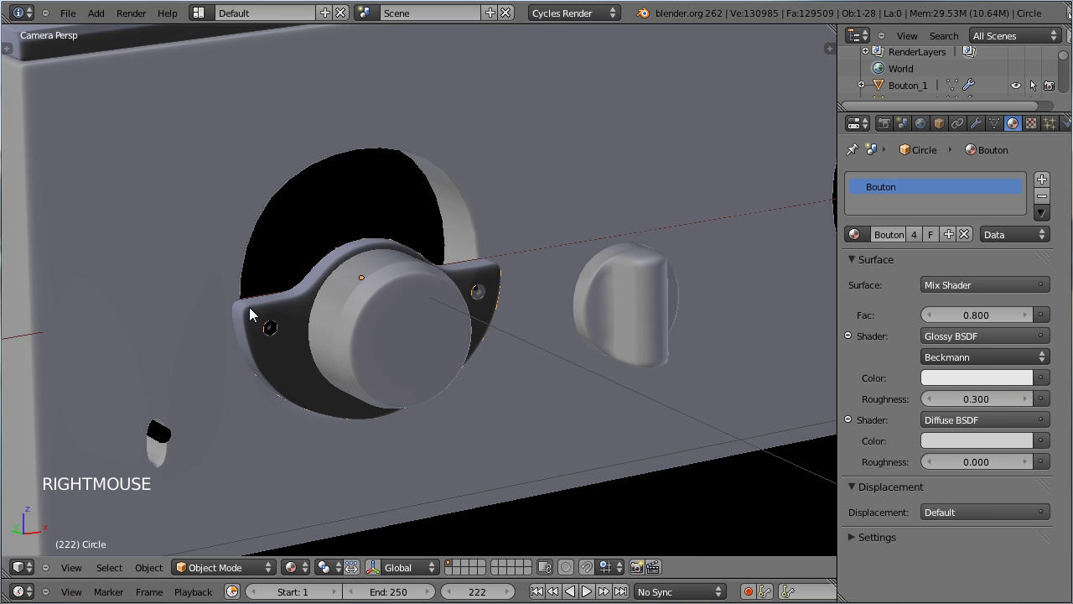
left_click(865, 238)
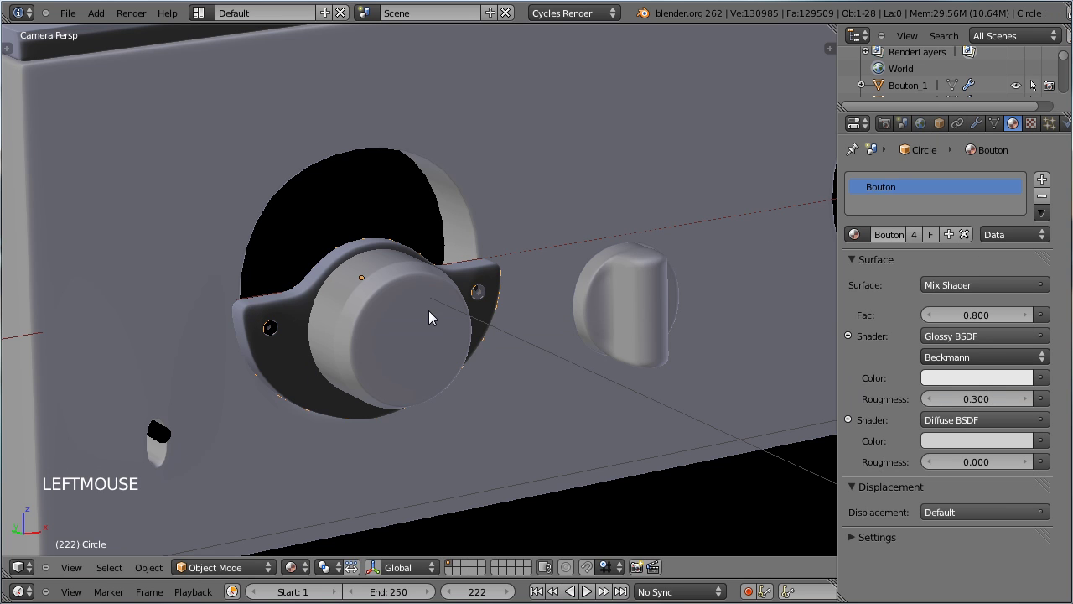
right_click(387, 324)
scroll("down", 3)
scroll("up", 3)
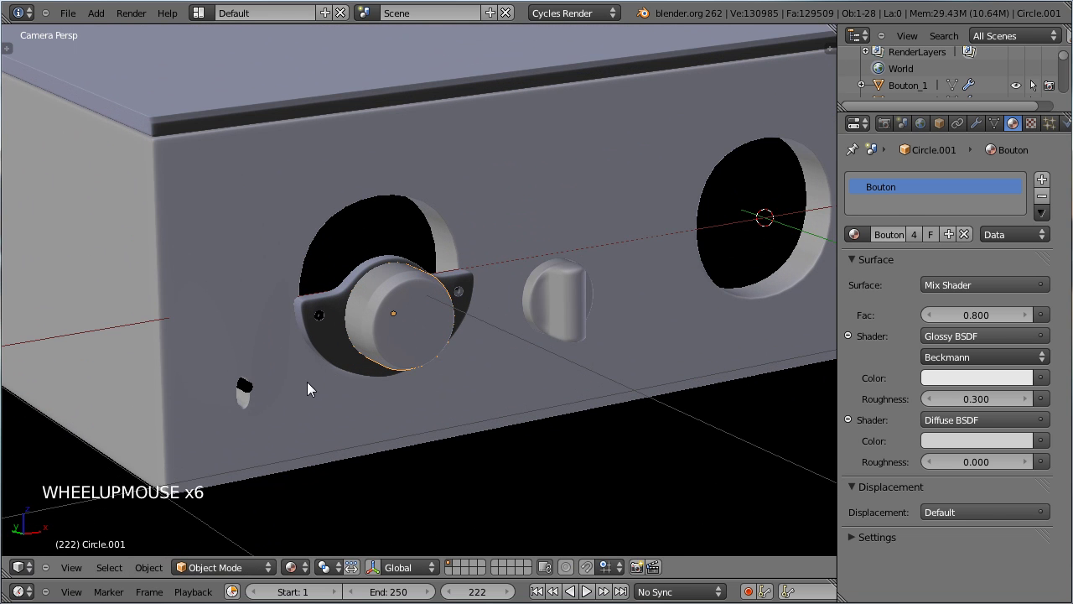
scroll("up", 3)
right_click(478, 298)
right_click(301, 326)
right_click(306, 327)
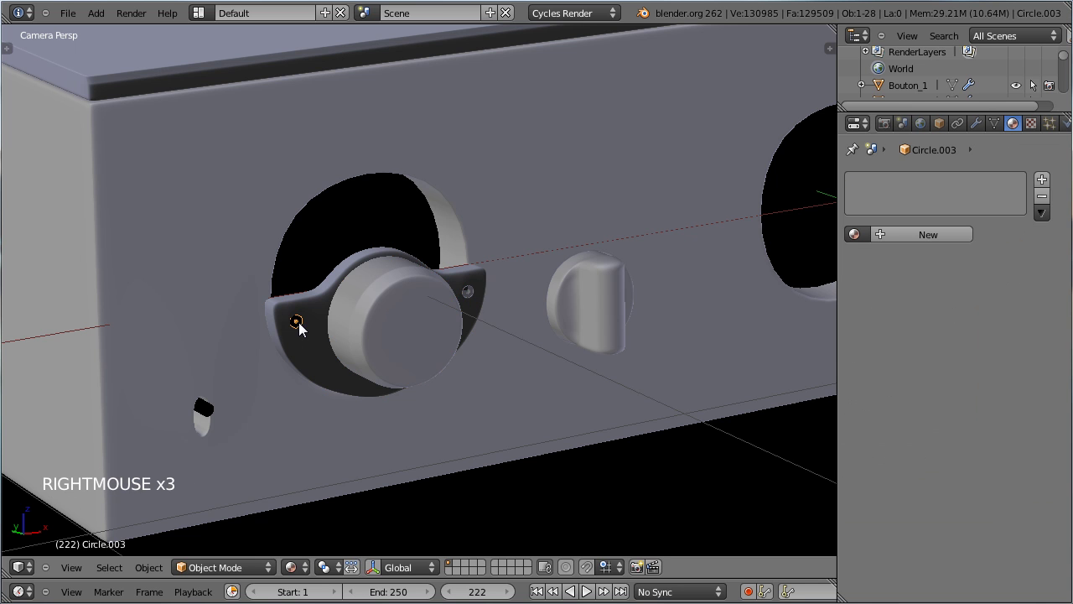
Assign existing materials to the bare Circle.003 and Cylinder (Ecrou) parts and save
left_click(857, 243)
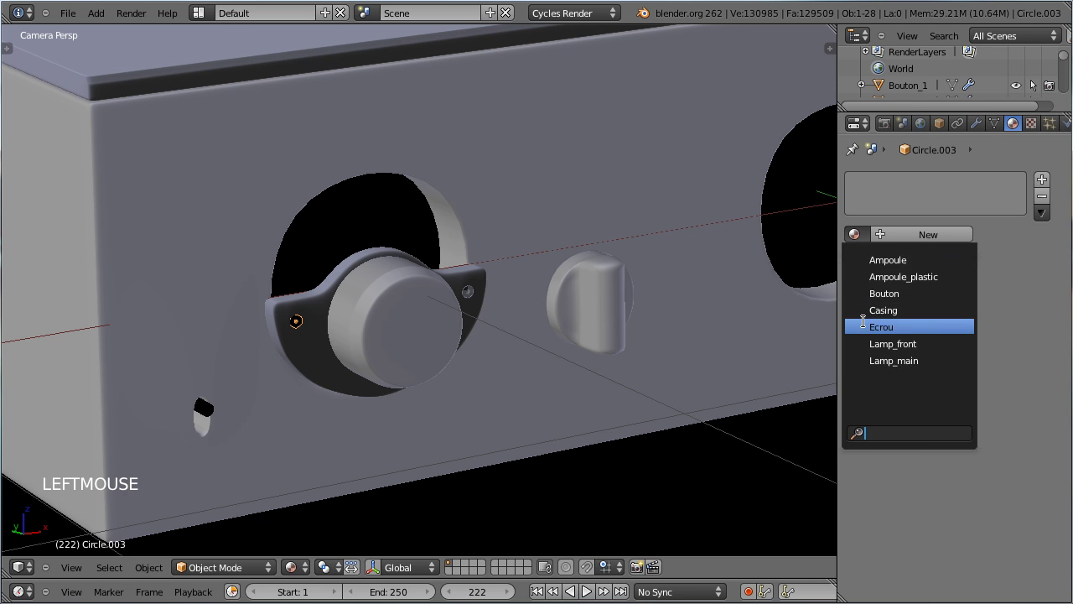
right_click(223, 418)
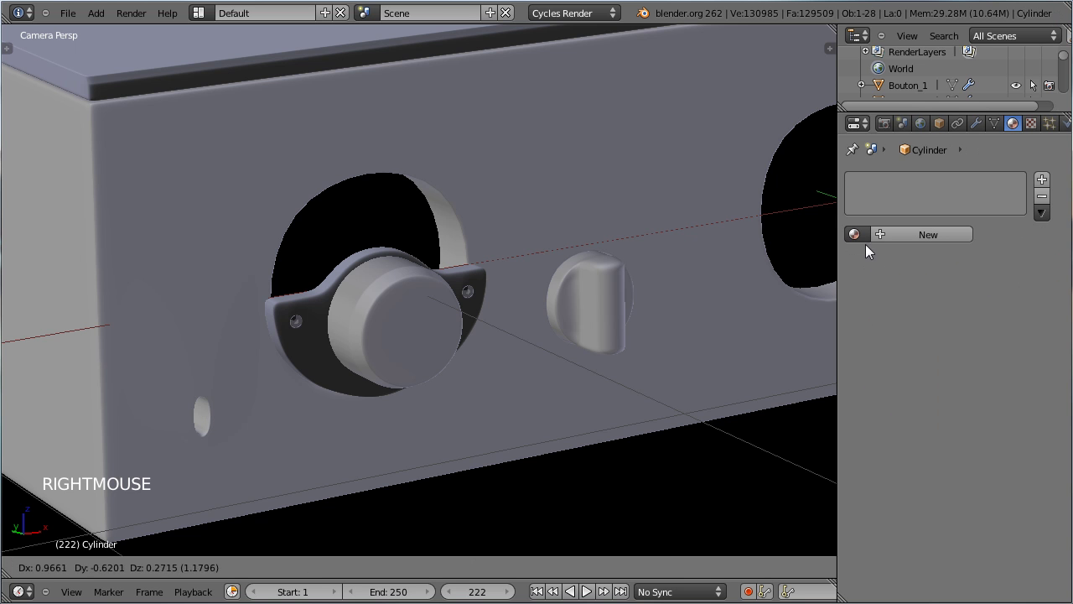
key("ctrl+z")
left_click(863, 240)
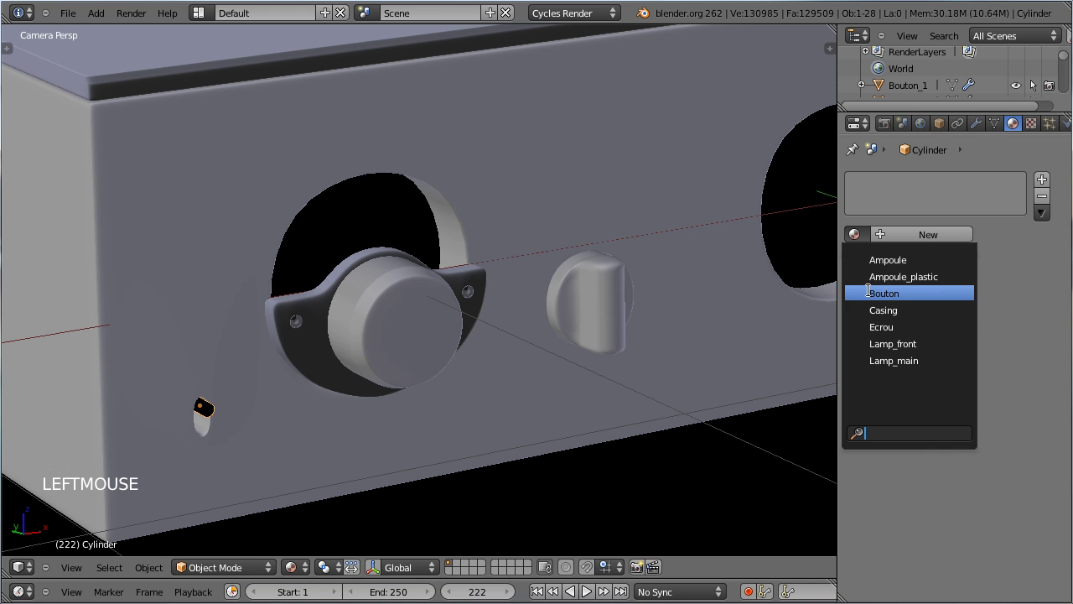
scroll("down", 3)
middle_click(587, 270)
scroll("down", 3)
scroll("up", 3)
key("ctrl+s")
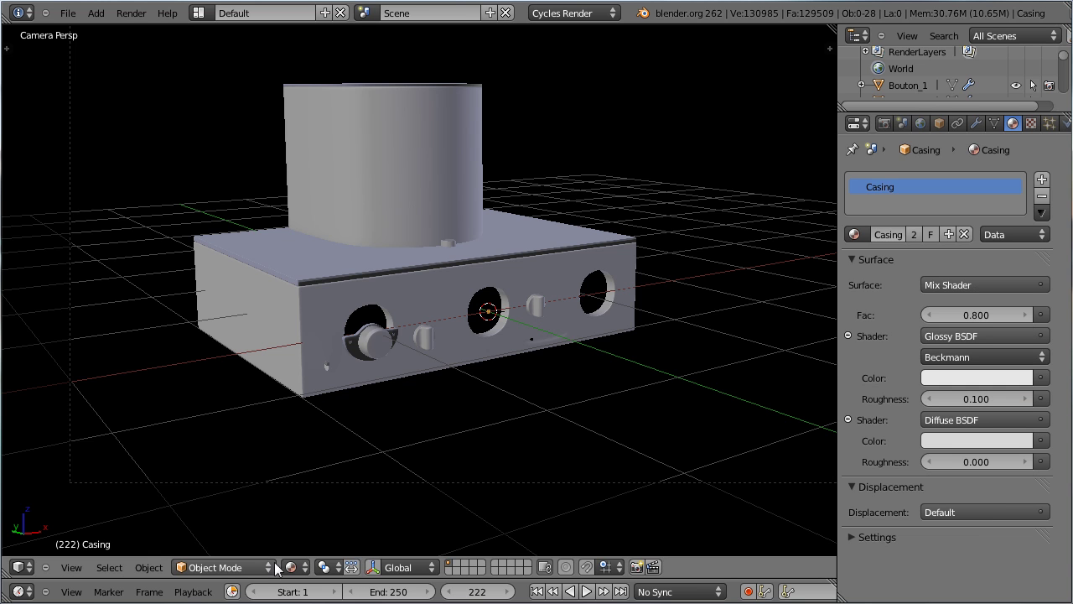
Preview the amplifier in Rendered shading, unhide the four vacuum tubes, then switch to Bounding Box display
left_click(298, 569)
left_click(315, 472)
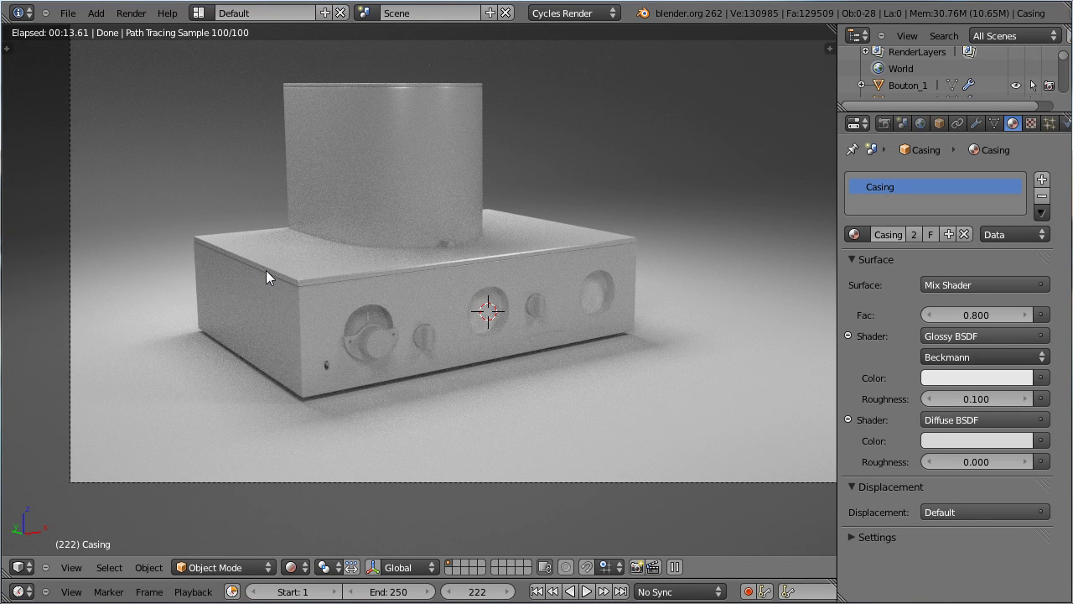
key("alt+h")
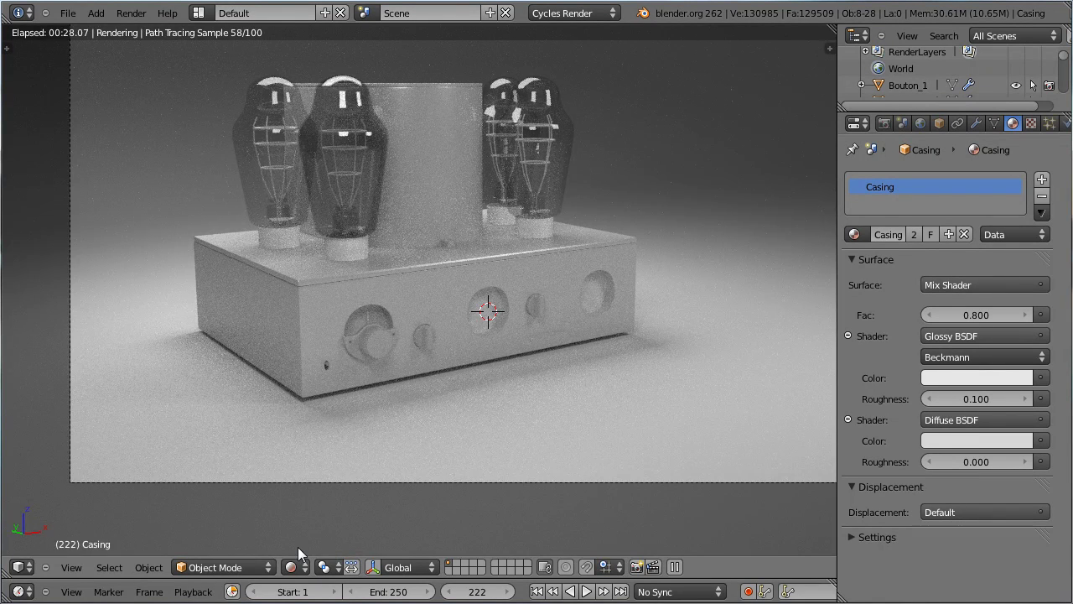
left_click(309, 531)
left_click(303, 576)
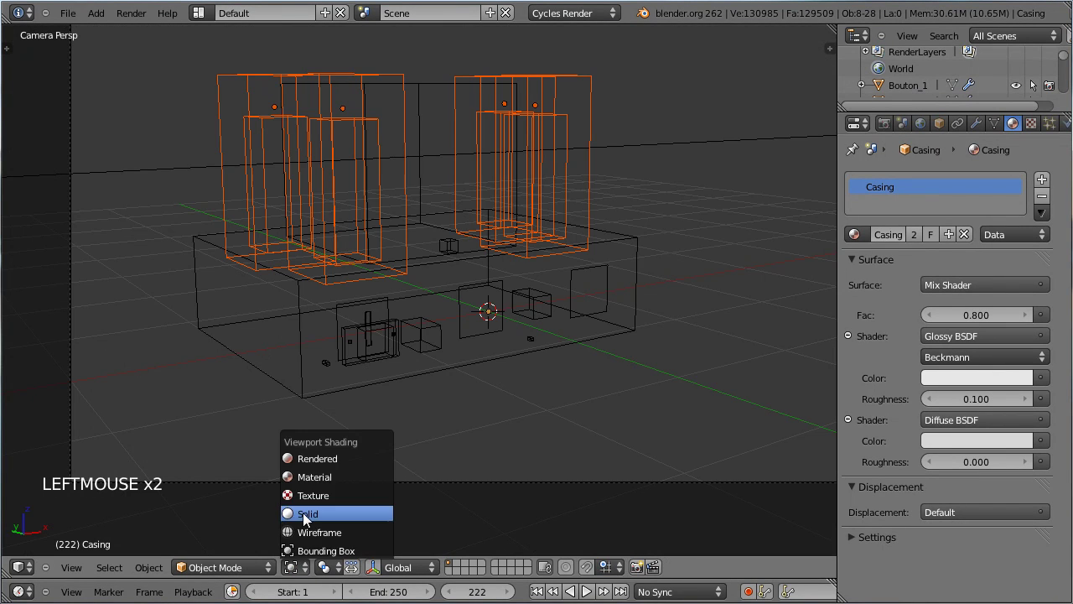
View the amplifier in Front Ortho and frame the front panel over the reference photo
right_click(544, 333)
key("KP_1")
scroll("down", 3)
middle_click(444, 437)
scroll("up", 3)
middle_click(558, 411)
scroll("up", 3)
middle_click(485, 353)
Hide obstructing parts, isolate and select the round dial plate Plane.005, and save
right_click(707, 289)
key("h")
right_click(523, 208)
right_click(597, 176)
right_click(107, 183)
right_click(68, 181)
key("h")
right_click(565, 197)
right_click(513, 196)
right_click(131, 181)
right_click(146, 181)
right_click(166, 174)
right_click(123, 174)
key("h")
key("ctrl+s")
Switch to wireframe and zoom onto the round dial over the reference photo
key("z")
middle_click(585, 446)
scroll("up", 3)
Add a plane and scale it into a thin strip stretched across the large dial
key("shift+a")
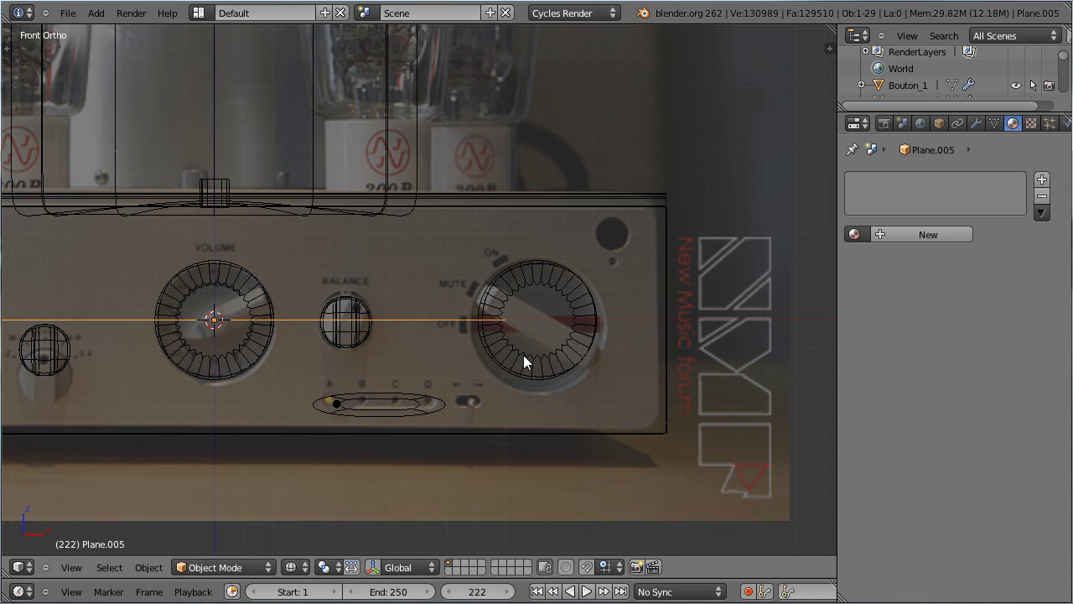
key("Tab")
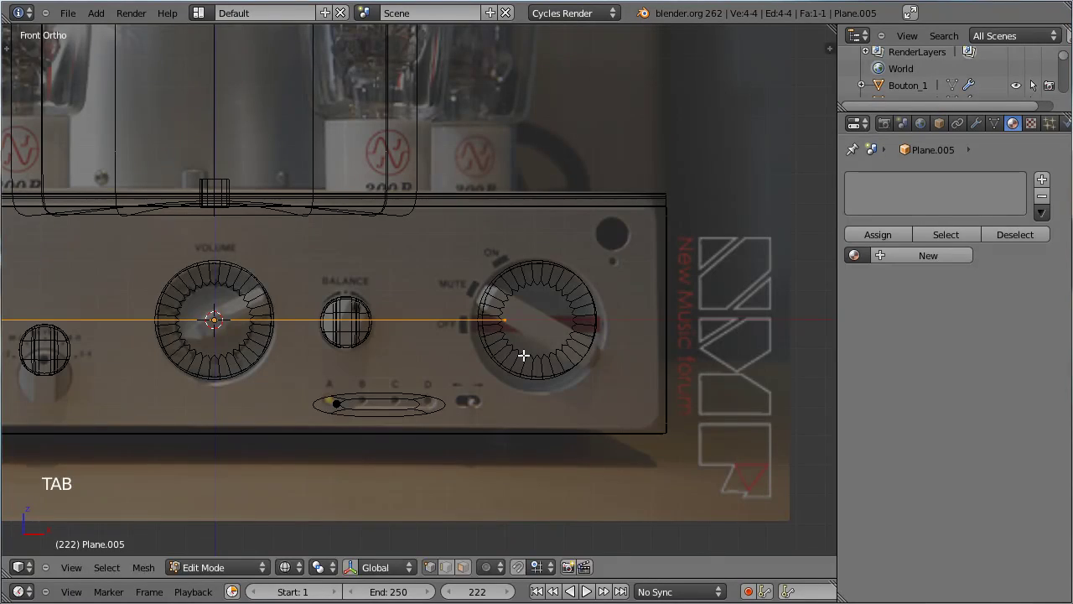
key("r")
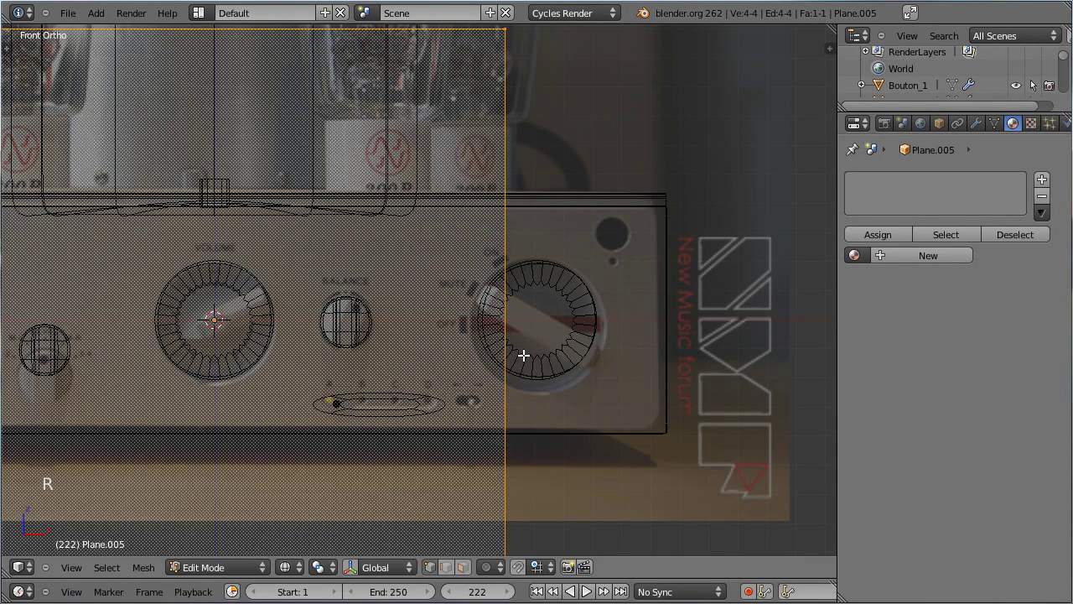
scroll("up", 3)
key("s")
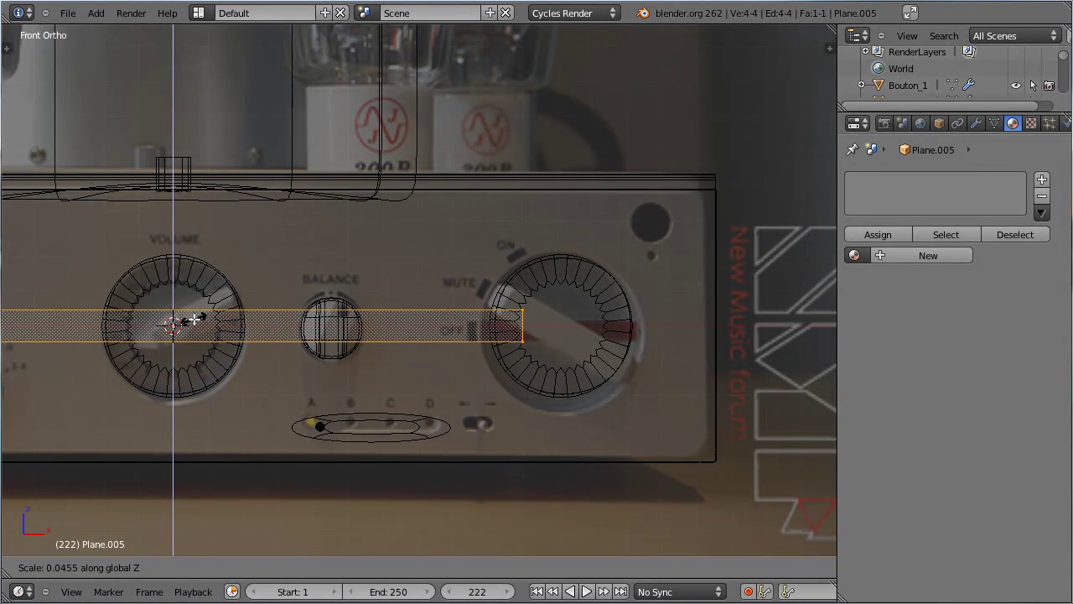
key("s")
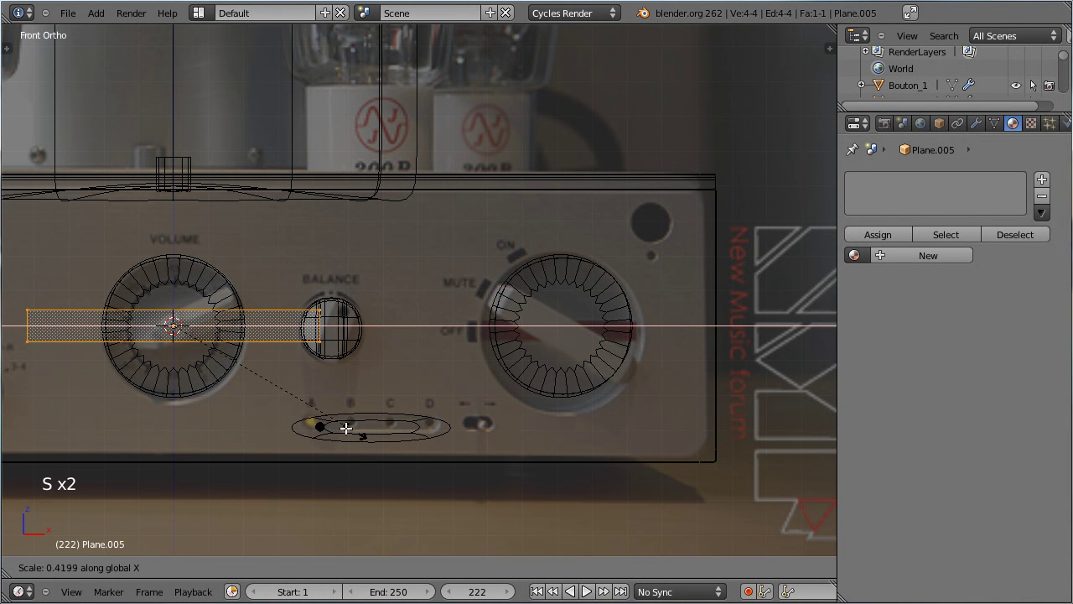
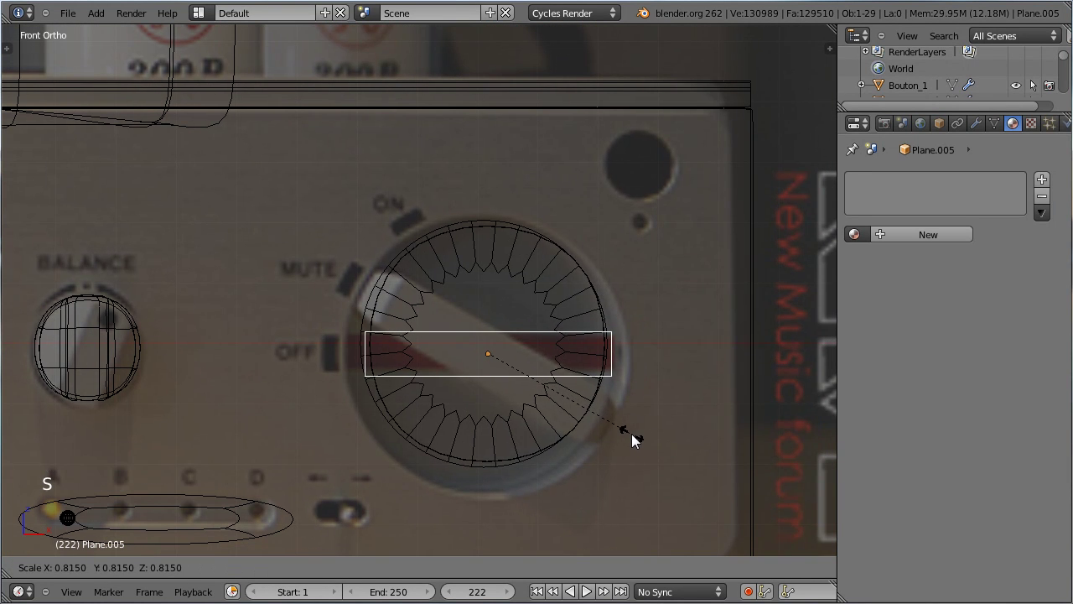
left_click(634, 437)
Position the strip on the dial in front view and check the plane's modifier settings
key("g")
left_click(627, 431)
middle_click(483, 409)
key("KP_1")
middle_click(330, 280)
scroll("up", 3)
left_click(987, 122)
left_click(893, 203)
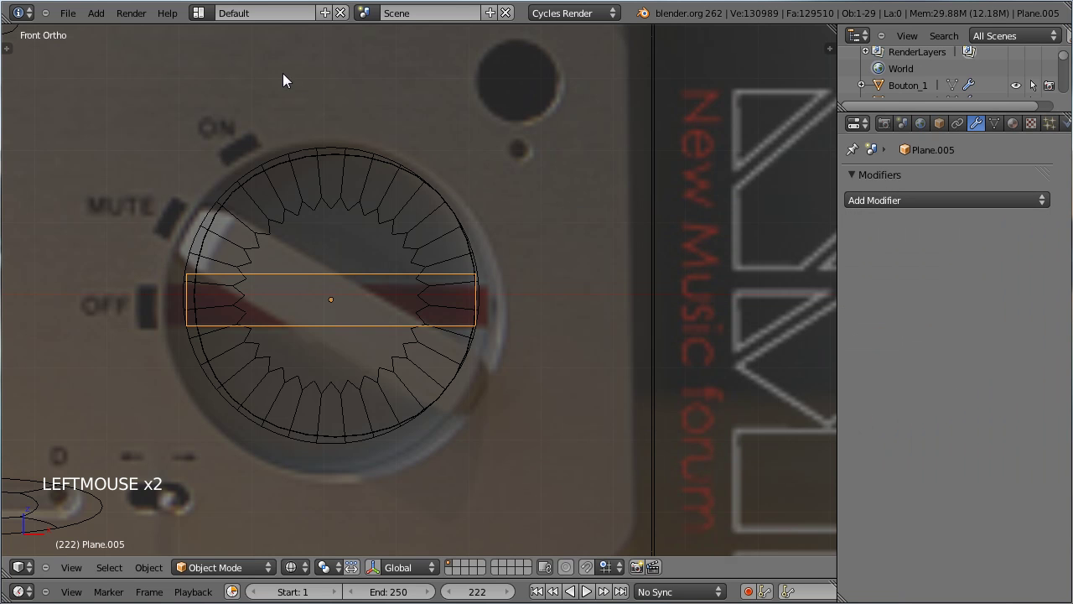
Edge-slide the strip and extrude it 0.141 along Y to give the pointer bar thickness
key("Tab")
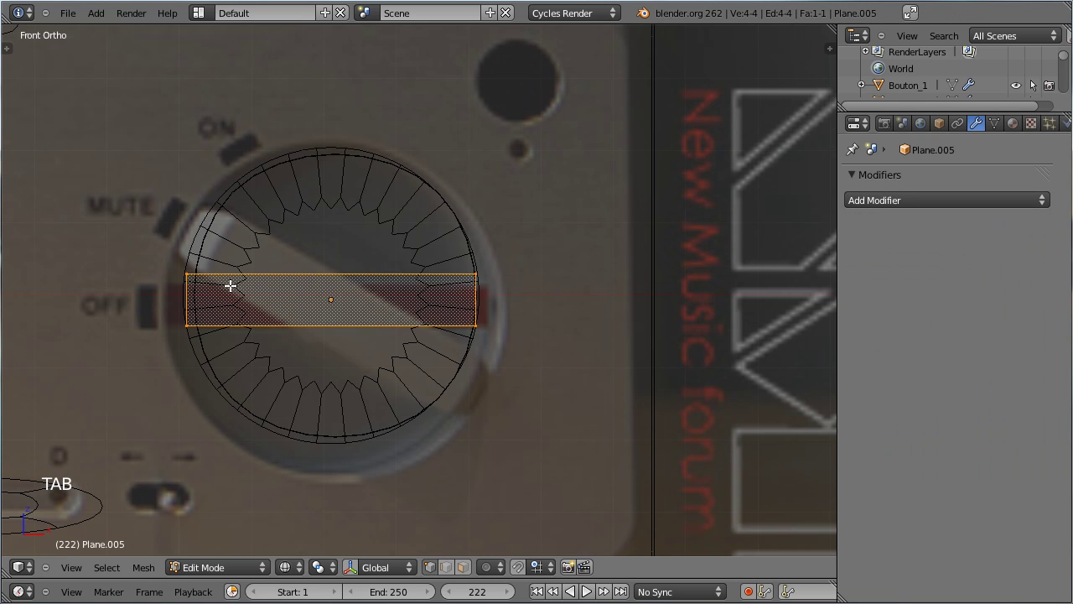
key("ctrl+r")
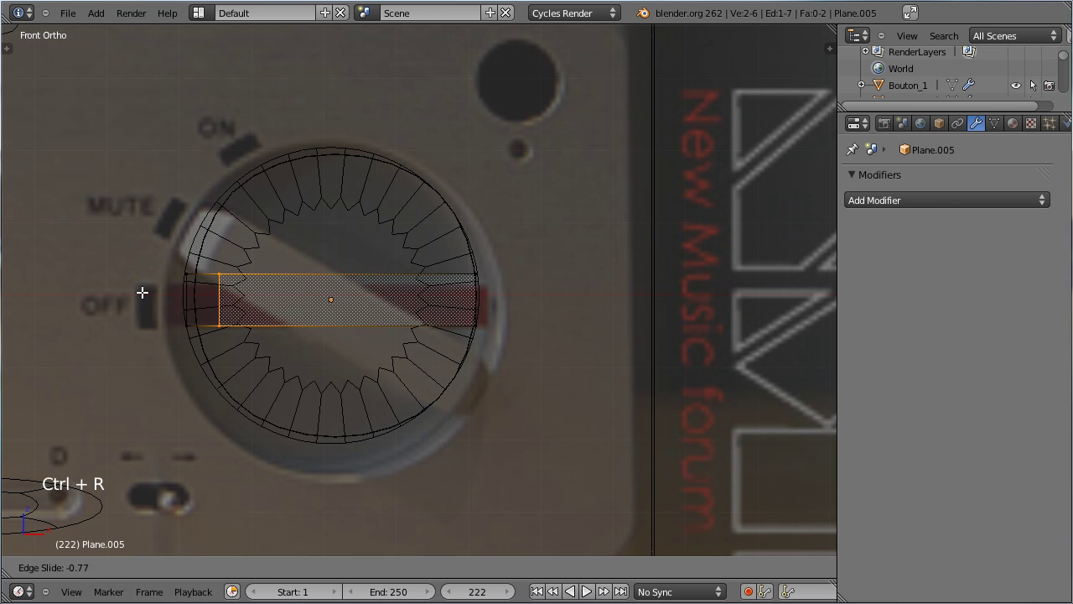
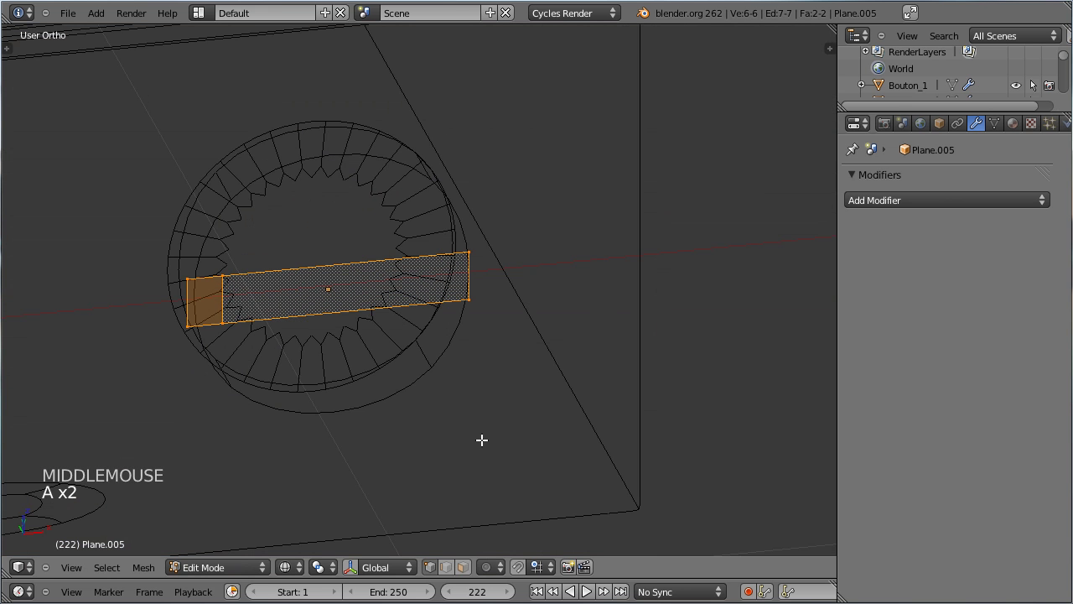
key("e")
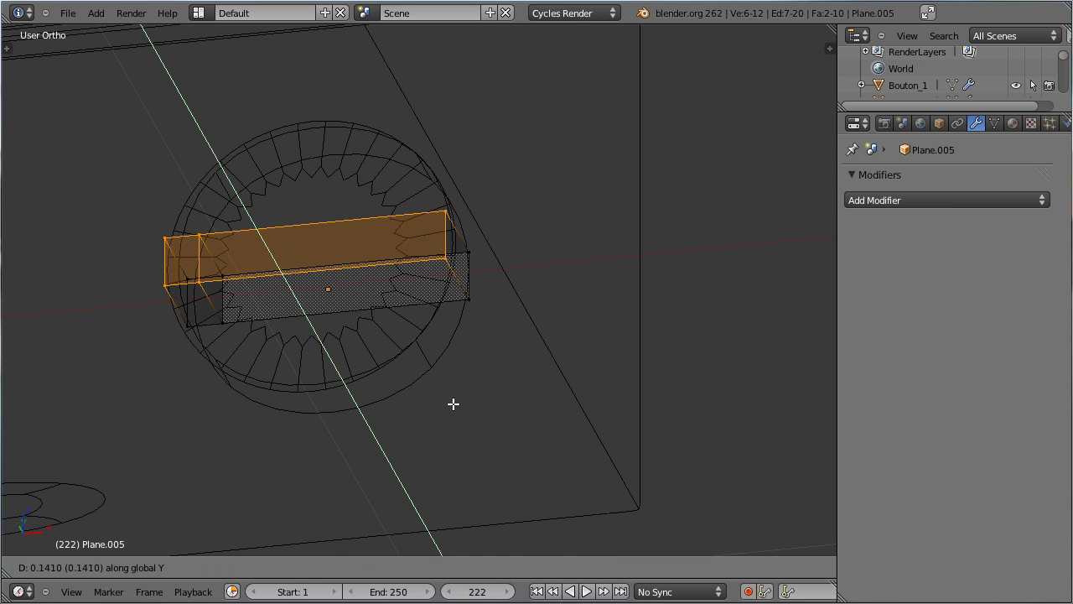
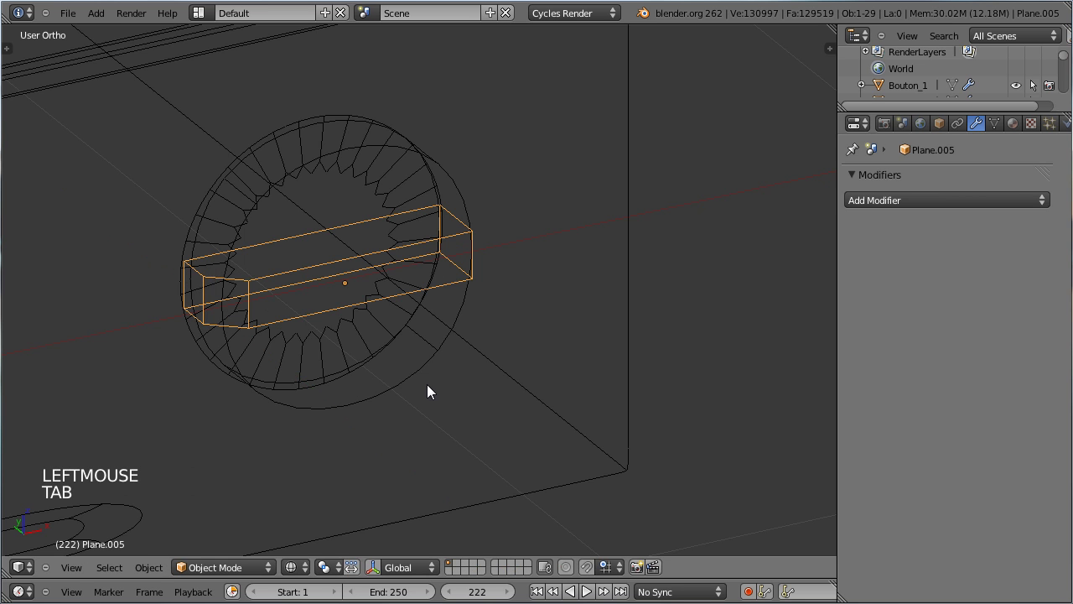
Smooth the bar with a Subdivision Surface (Ctrl+2) and add an edge loop cut
key("ctrl+2")
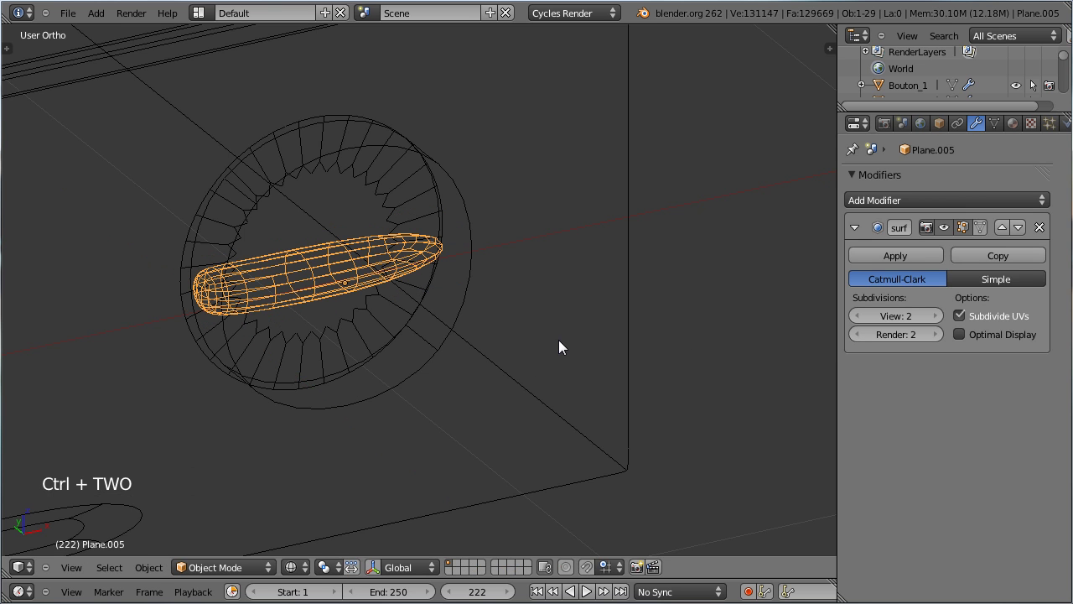
key("Tab")
scroll("up", 3)
key("ctrl+r")
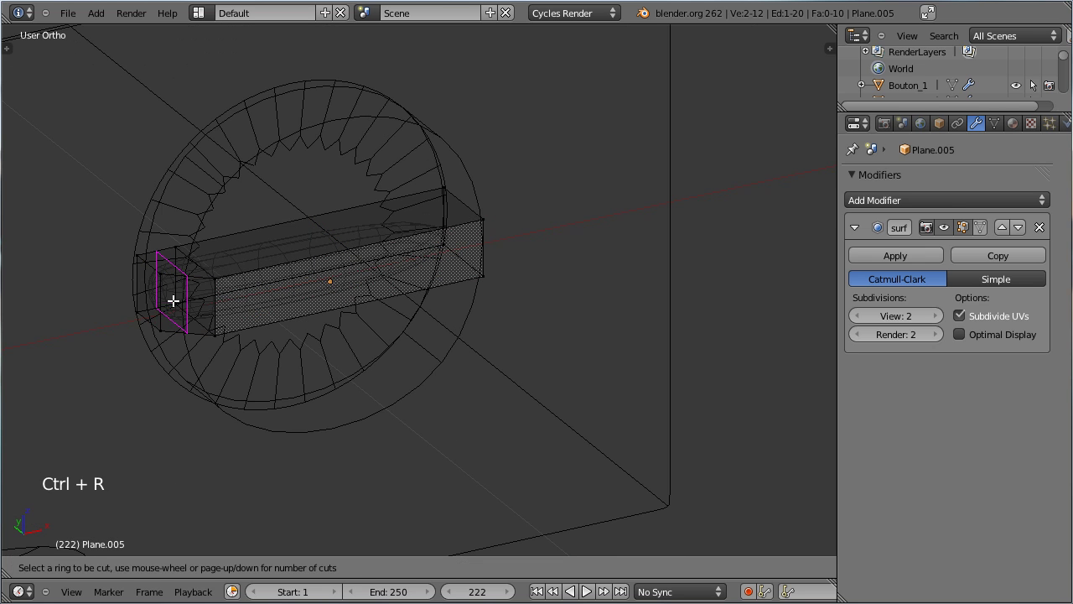
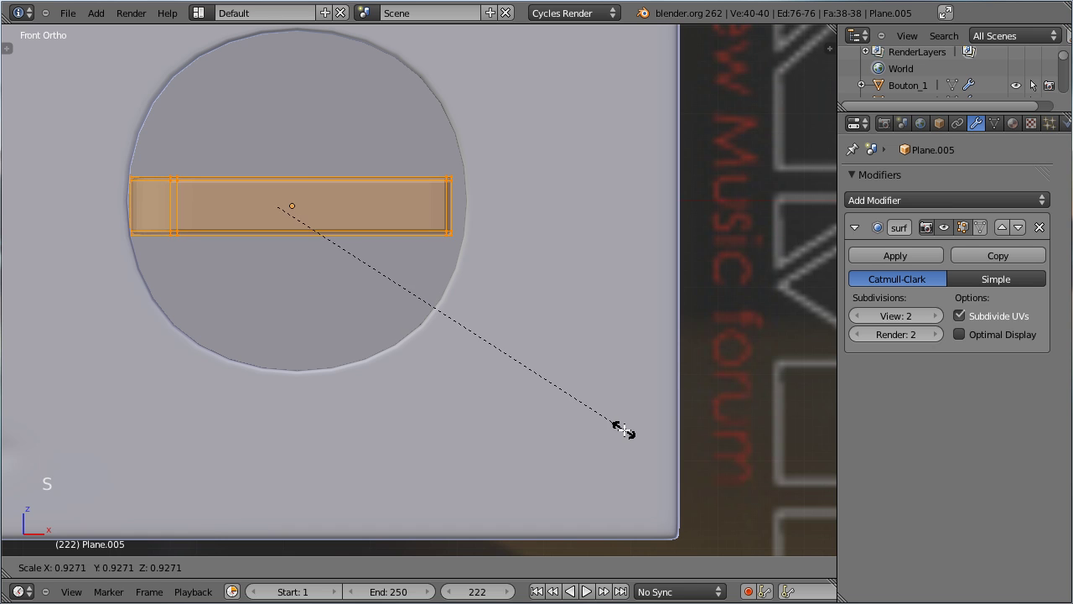
left_click(530, 427)
Move and scale the bar along X so it fits inside the dial's recess
key("Tab")
key("g")
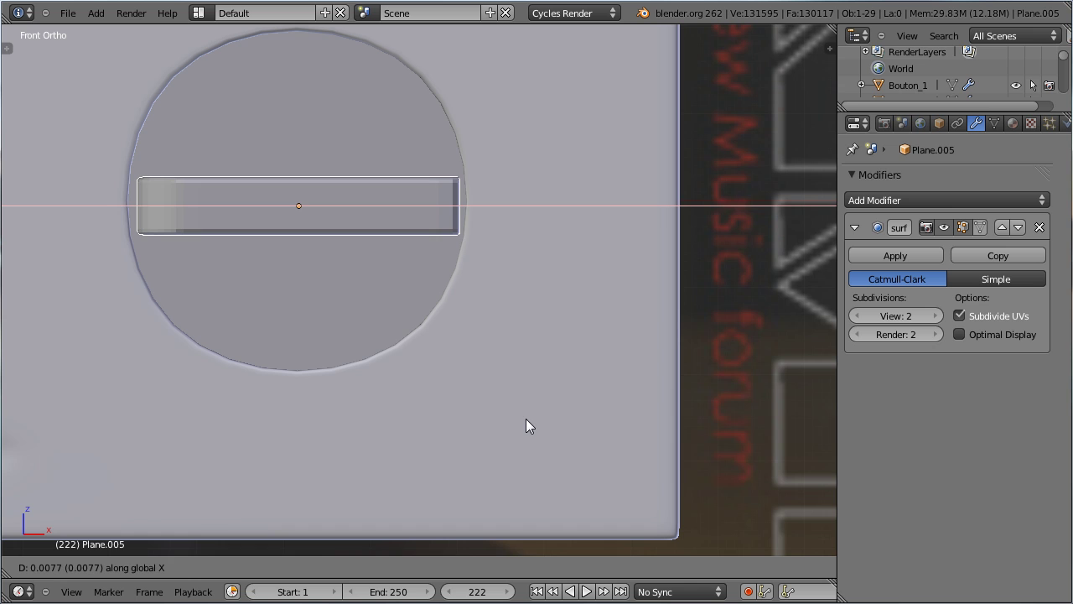
left_click(531, 426)
key("Tab")
key("s")
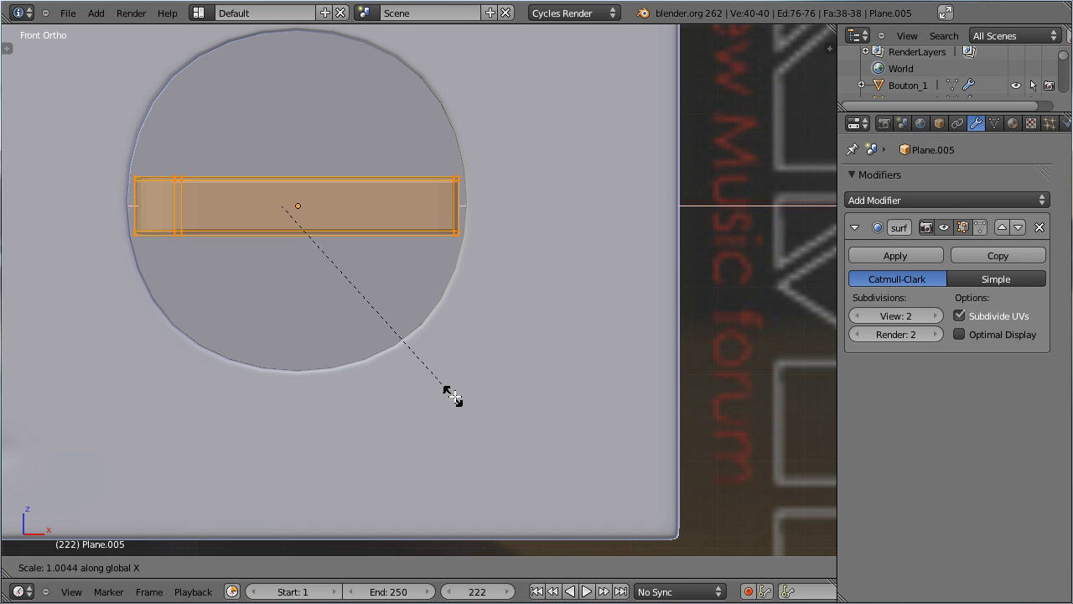
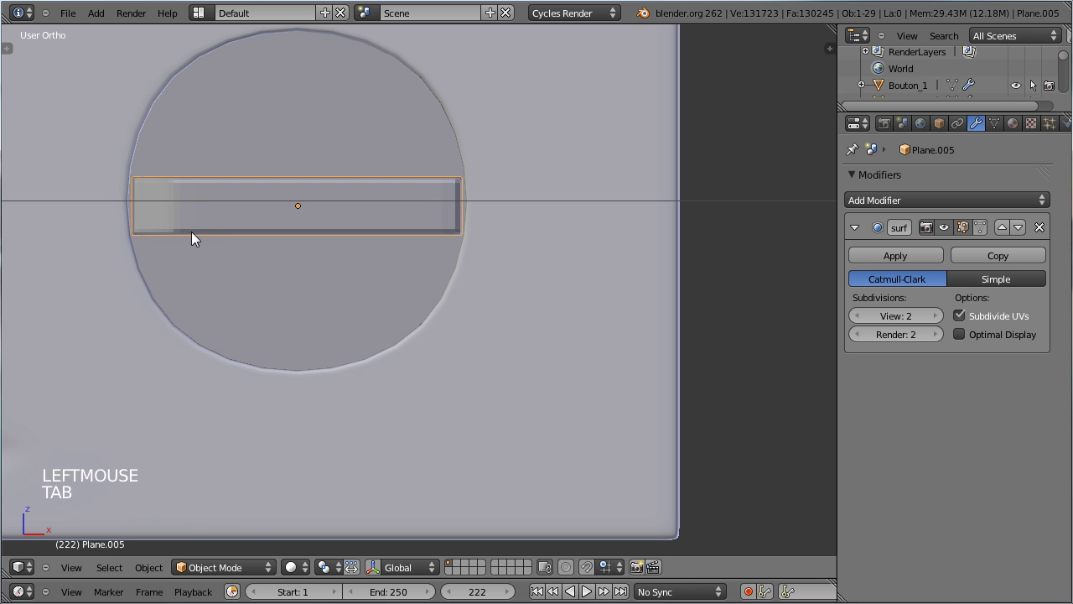
Return to object mode in solid shading and view the amplifier through the scene camera
key("t")
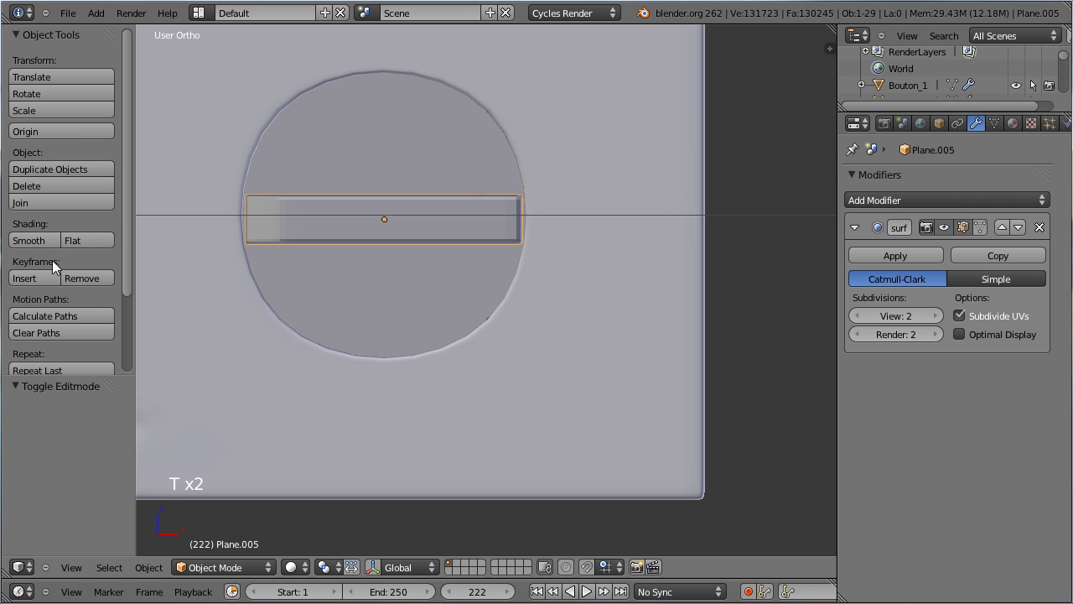
left_click(37, 246)
key("Tab")
key("Tab")
middle_click(324, 123)
scroll("down", 3)
key("KP_0")
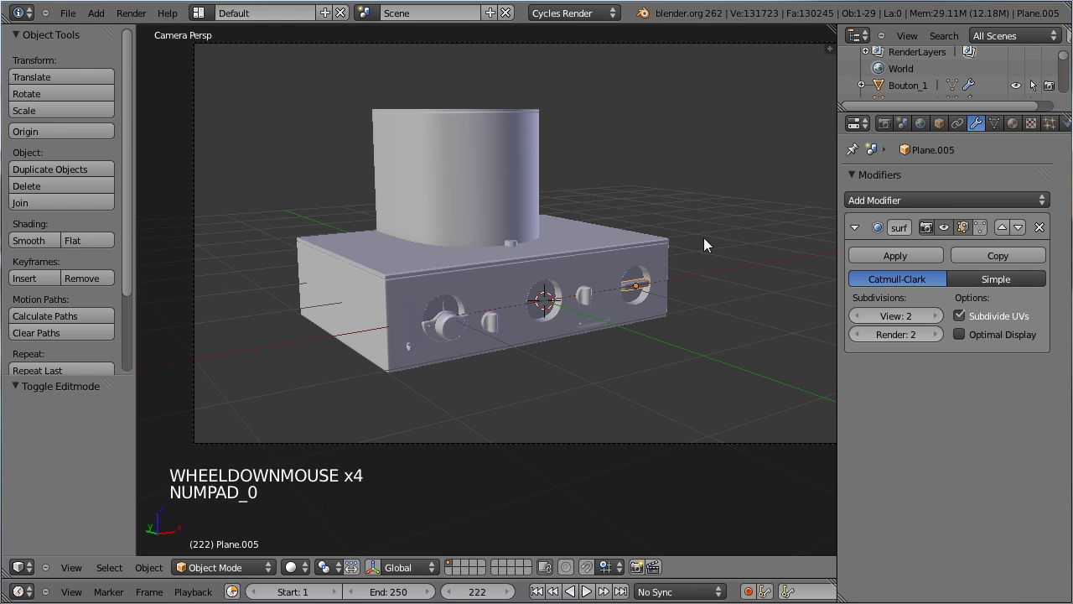
Go to front view, save, and add a new plane Plane.006 to the scene
key("KP_1")
scroll("down", 3)
middle_click(357, 281)
key("ctrl+s")
key("t")
key("shift+a")
Rotate the plane 90° and scale it into a thin upright strip over the Volume knob in wireframe
key("Tab")
key("r")
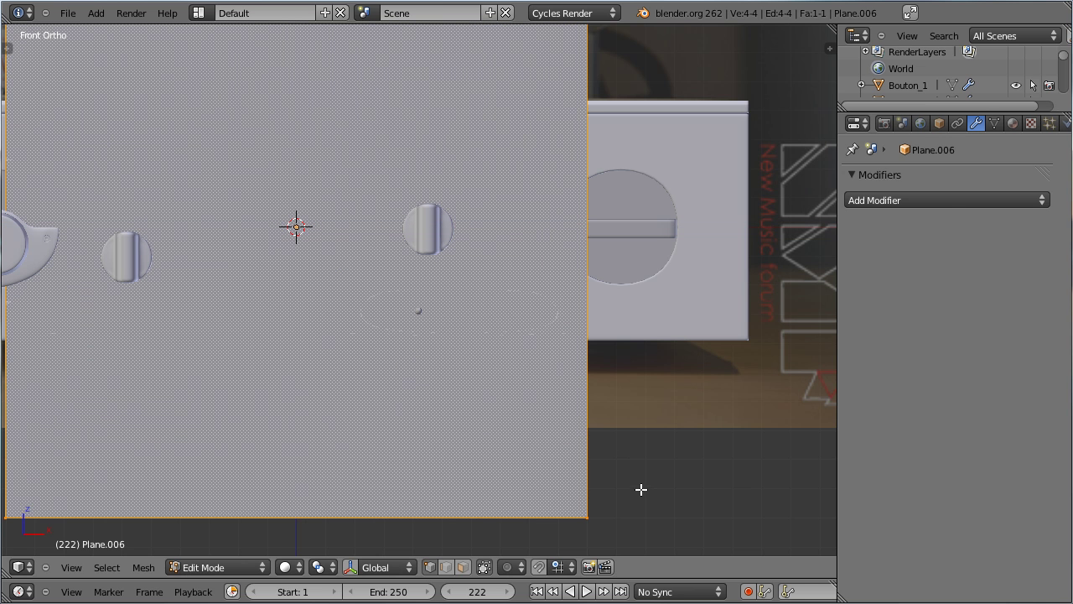
key("s")
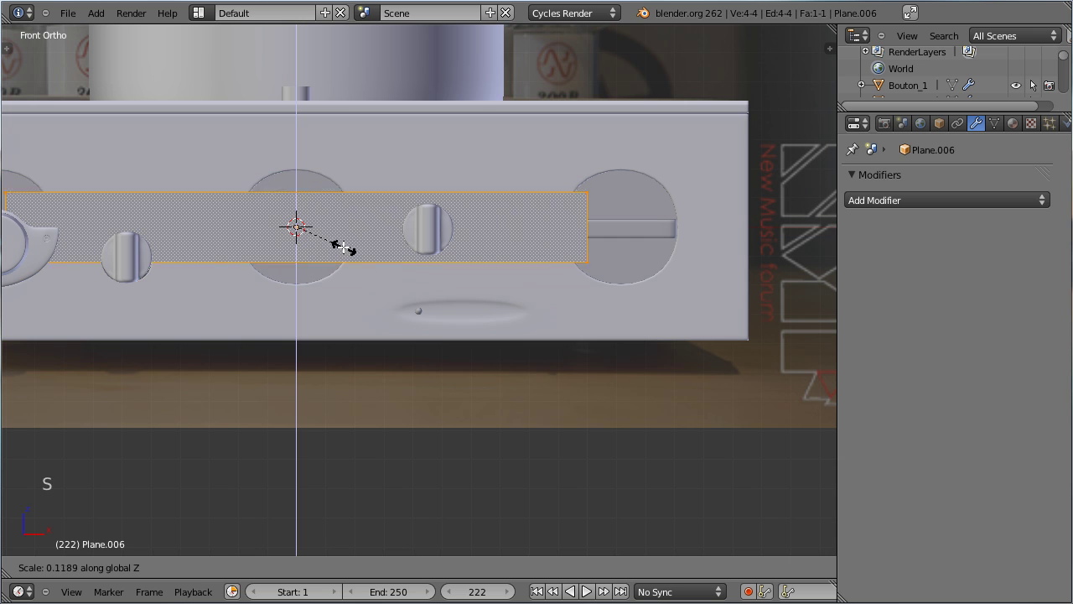
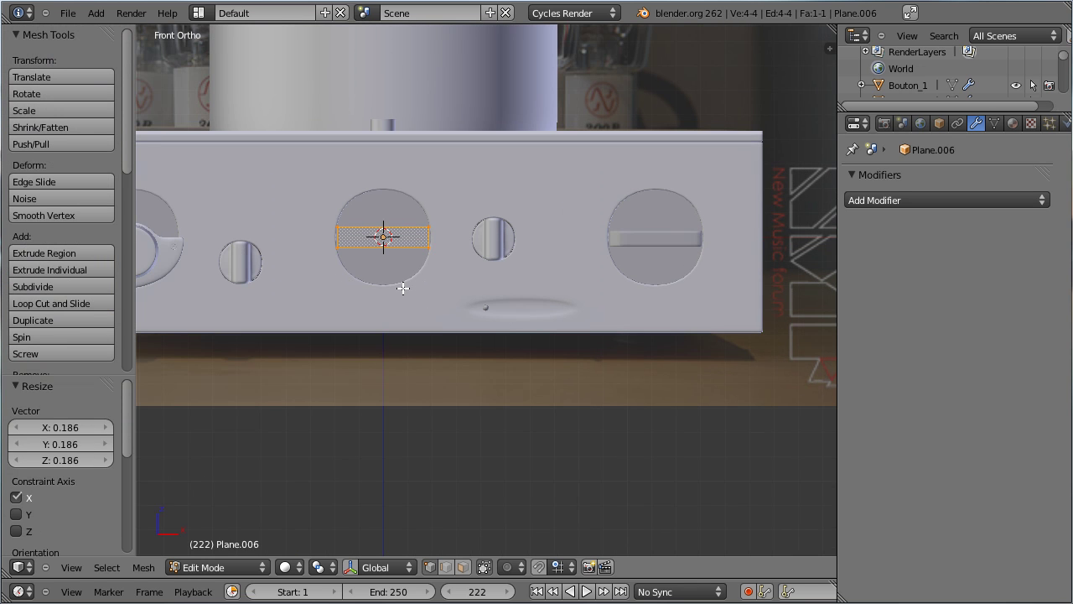
key("r")
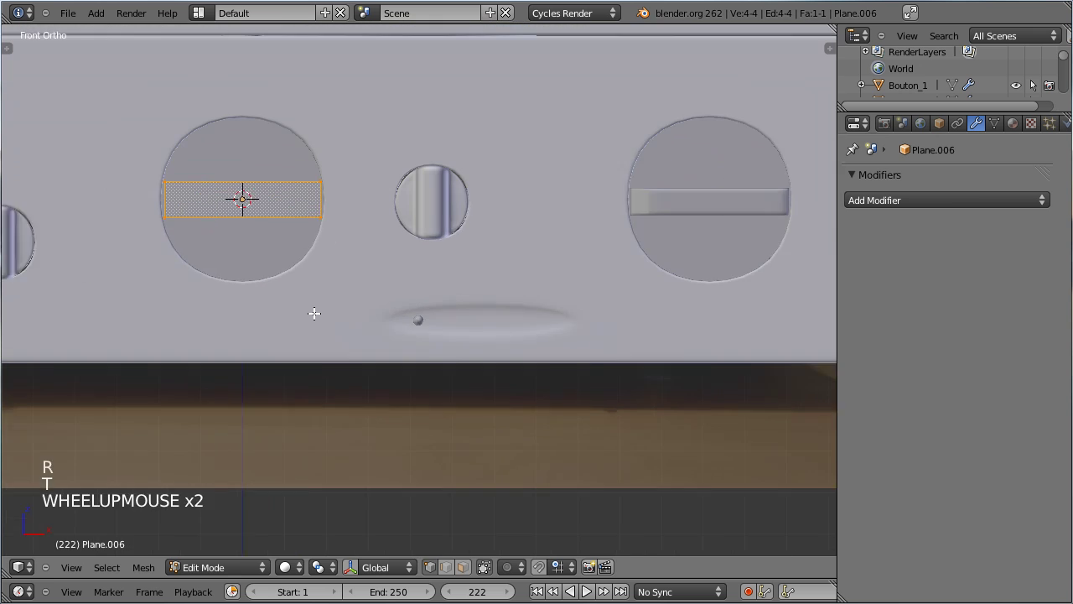
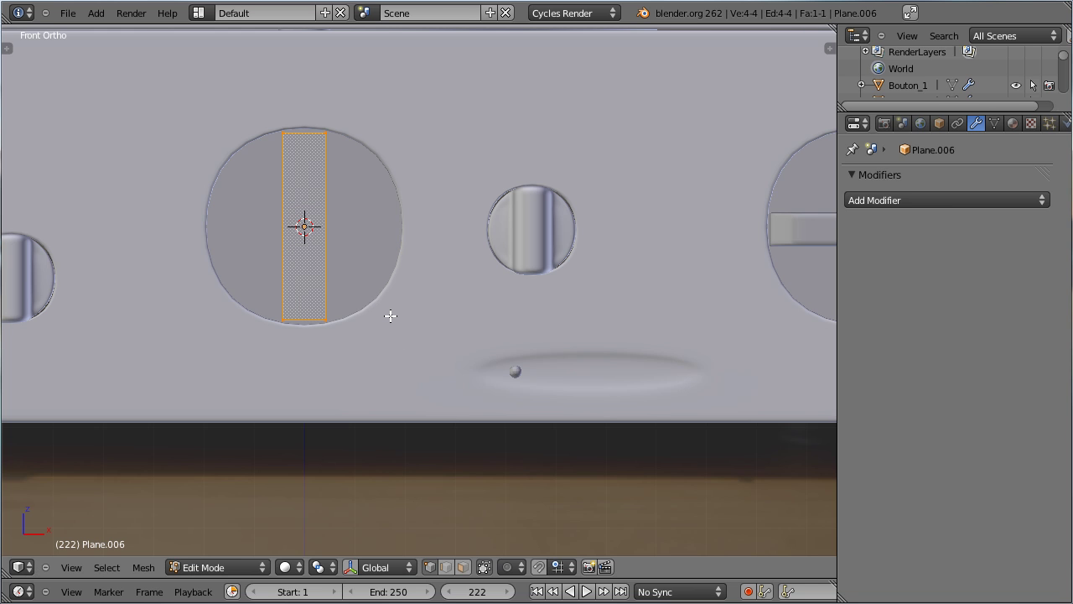
key("z")
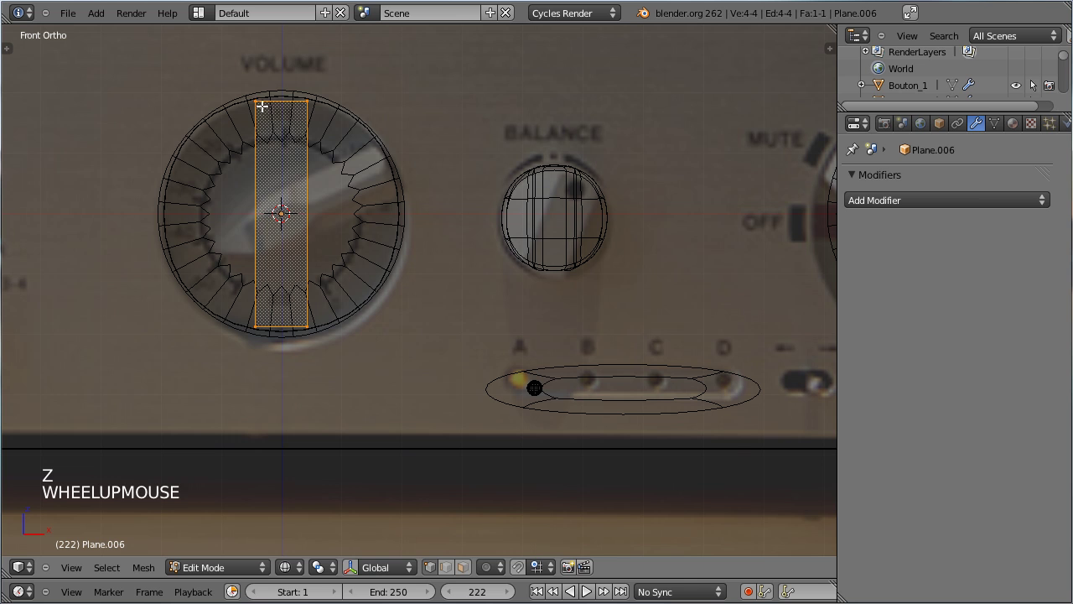
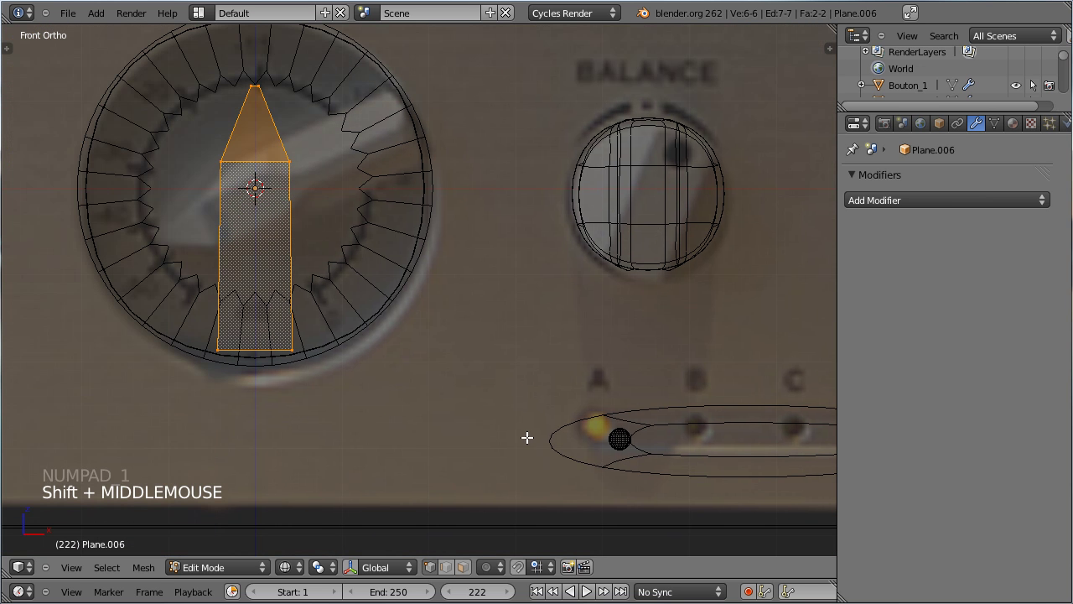
Taper the strip's tip along X and extrude it along Y into a pointed Volume-knob needle
key("s")
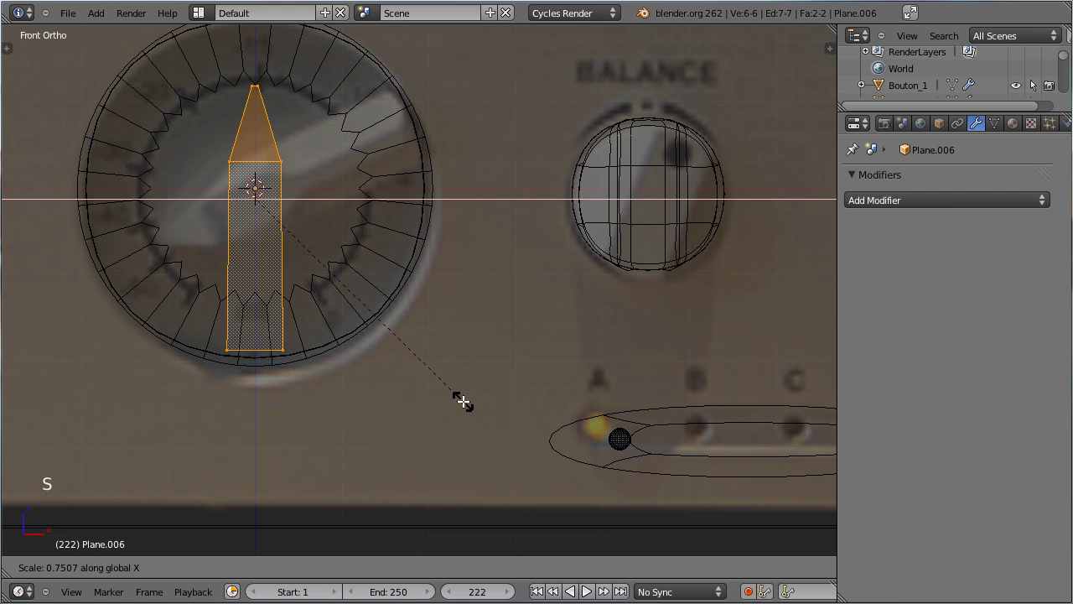
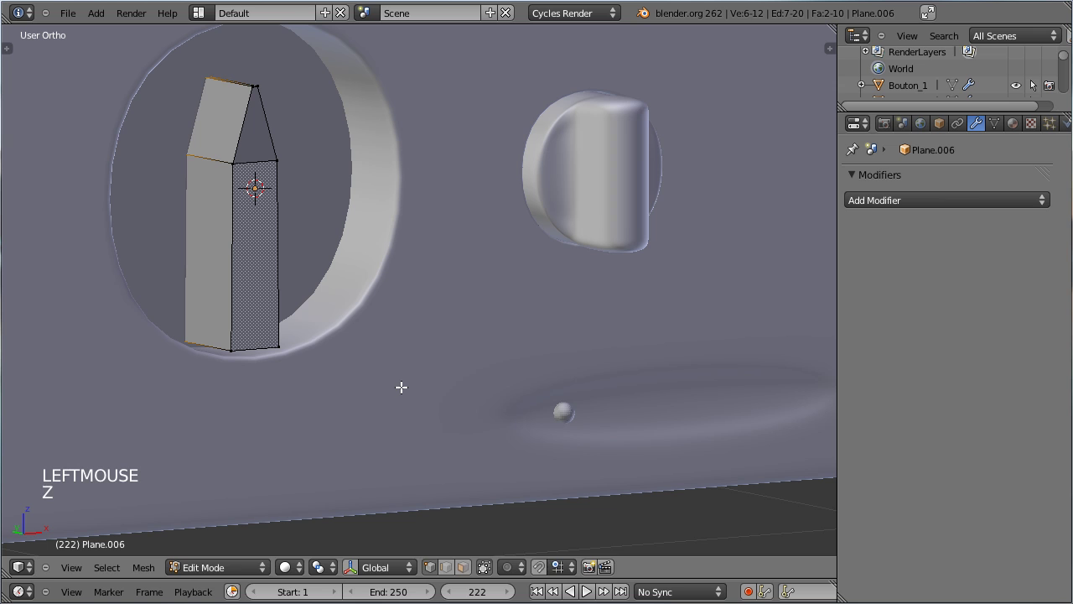
key("g")
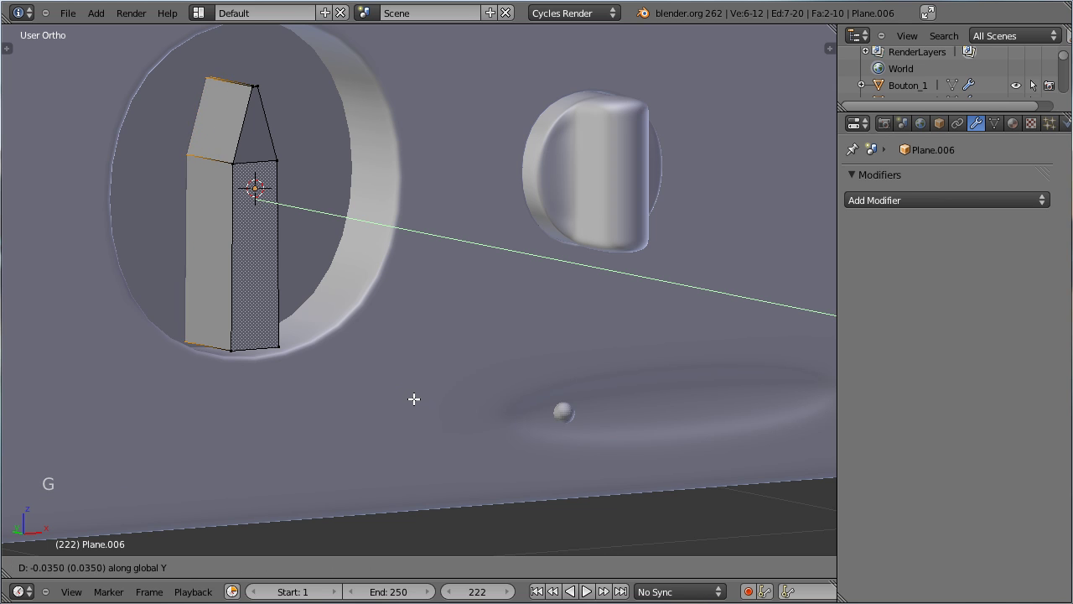
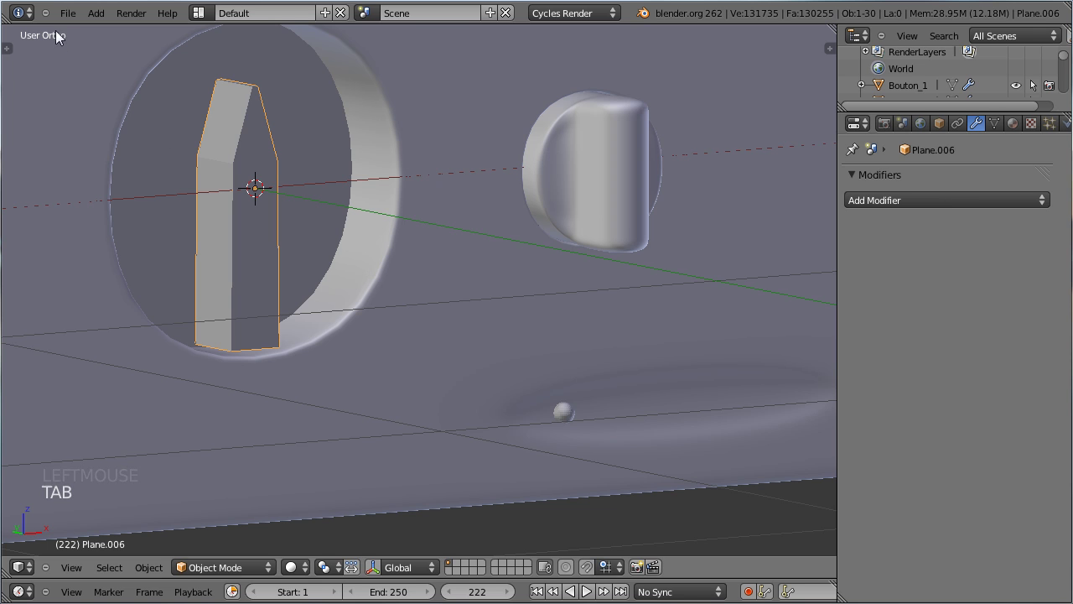
left_click(68, 23)
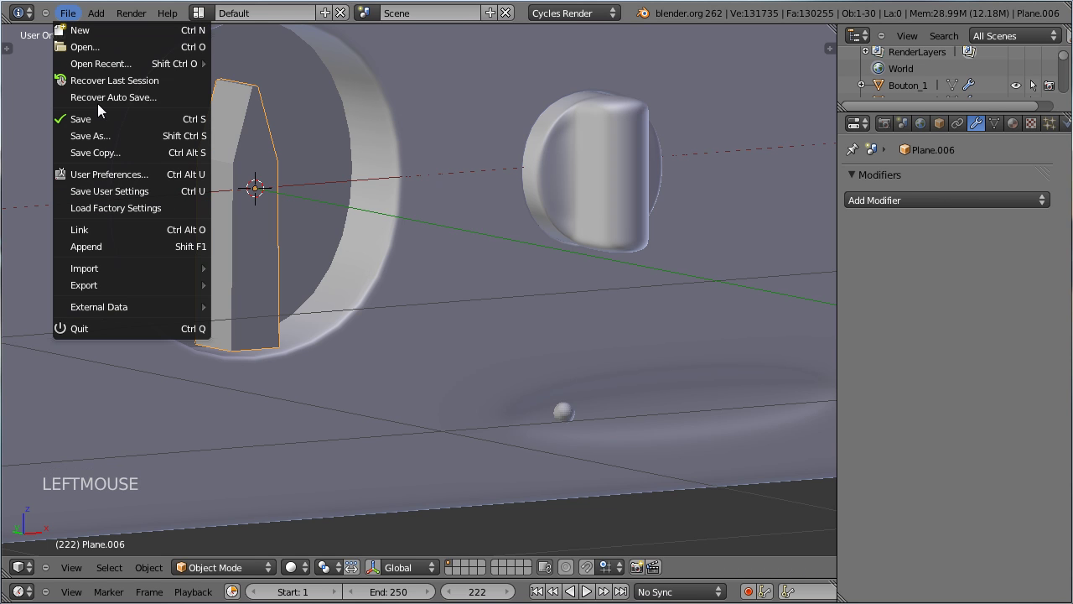
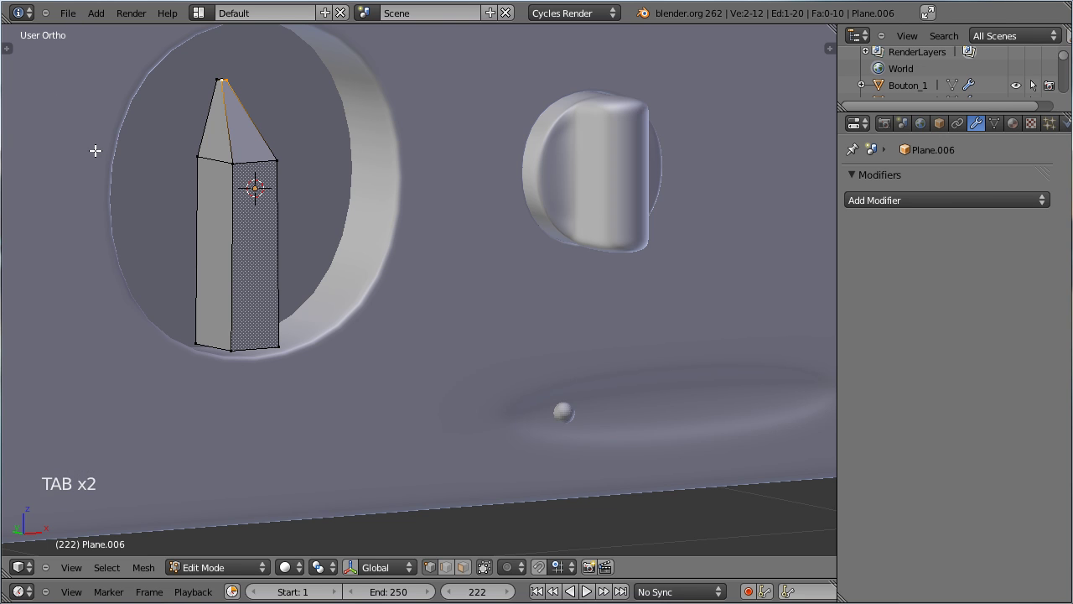
Leave edit mode and add a Subdivision Surface modifier to the Plane.006 needle
key("Tab")
key("t")
left_click(47, 247)
key("Tab")
key("Tab")
key("t")
key("ctrl+2")
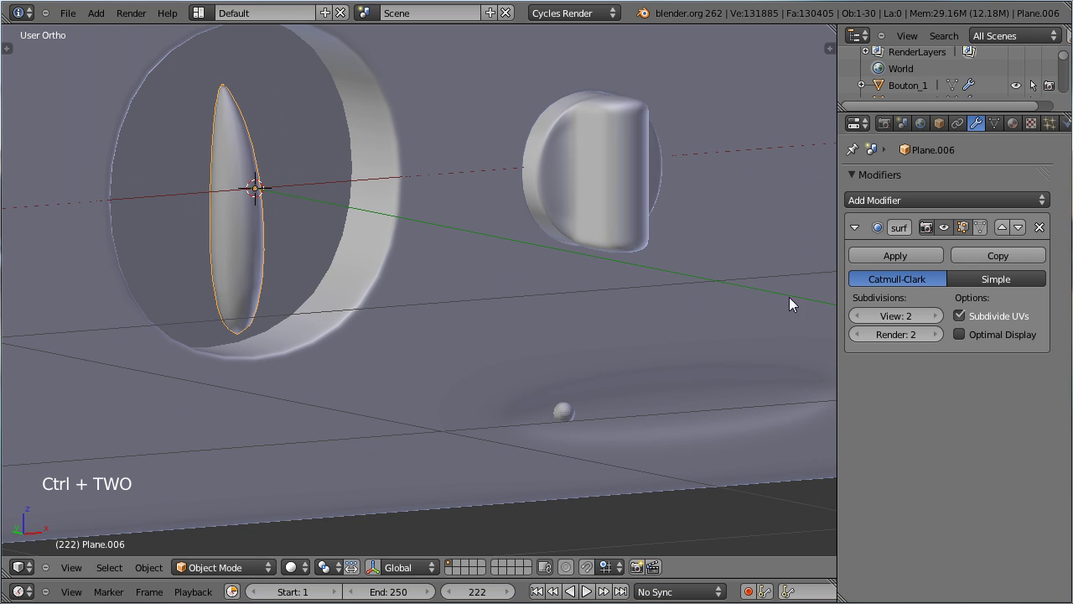
Set render subdivisions to 3 with Optimal Display, then edge-slide loops toward the tip to keep it sharp
left_click(951, 343)
left_click(963, 339)
key("Tab")
key("ctrl+r")
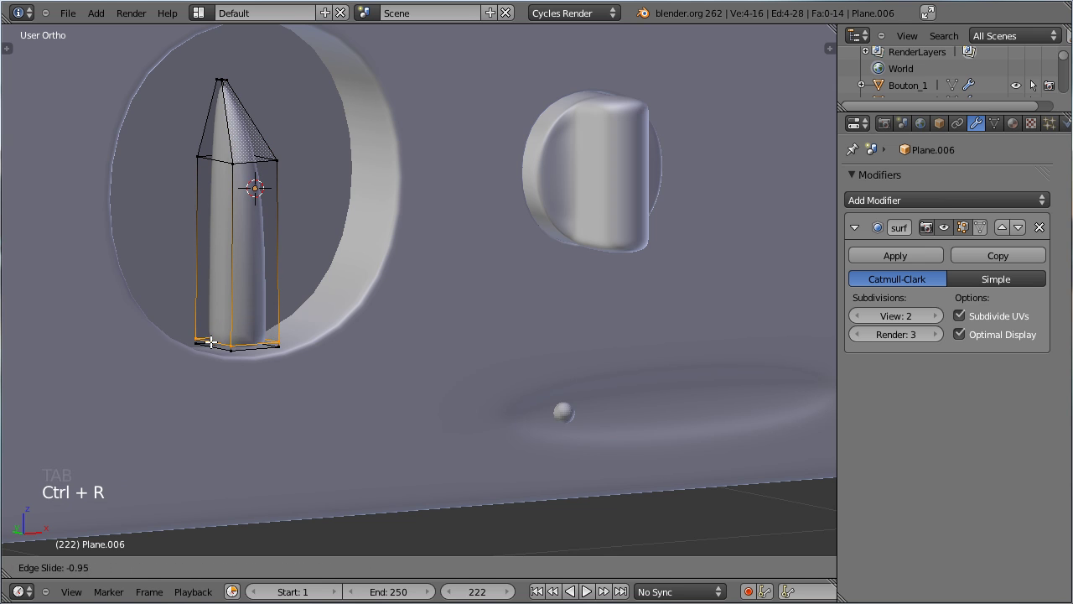
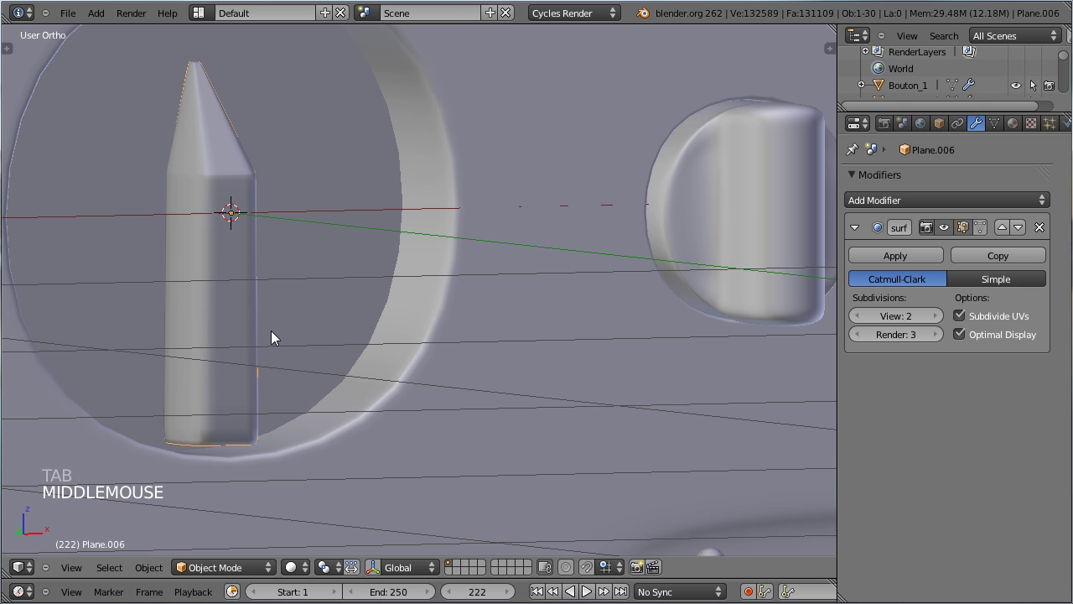
Switch to the camera view and unhide all objects
key("KP_1")
scroll("down", 3)
key("KP_0")
scroll("up", 3)
scroll("down", 3)
scroll("up", 3)
key("alt+h")
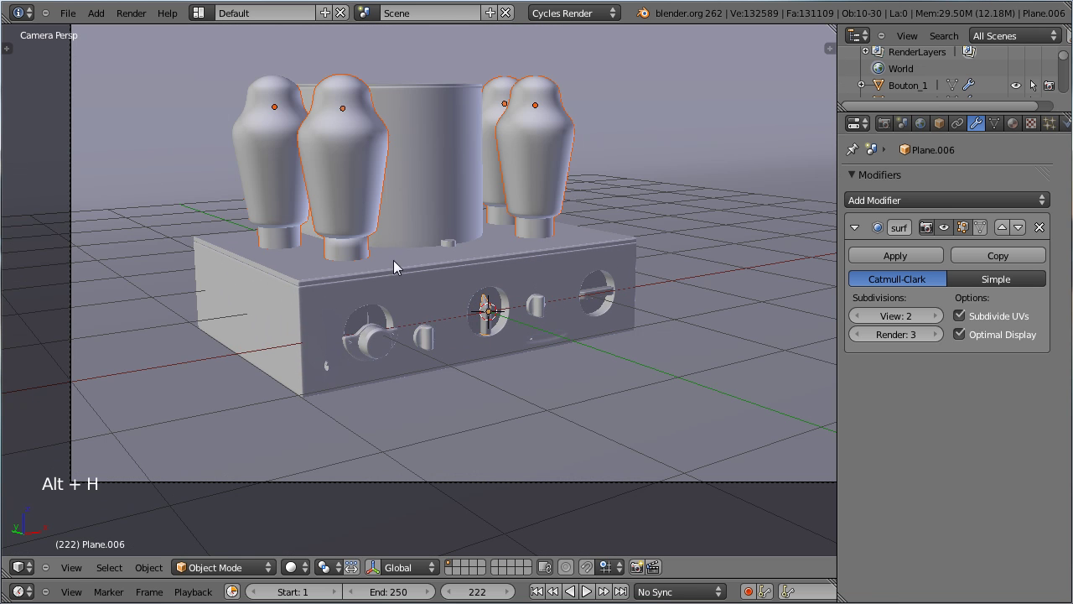
Select the four vacuum tubes, hide them, and save
right_click(324, 179)
right_click(361, 178)
right_click(511, 106)
right_click(531, 126)
key("h")
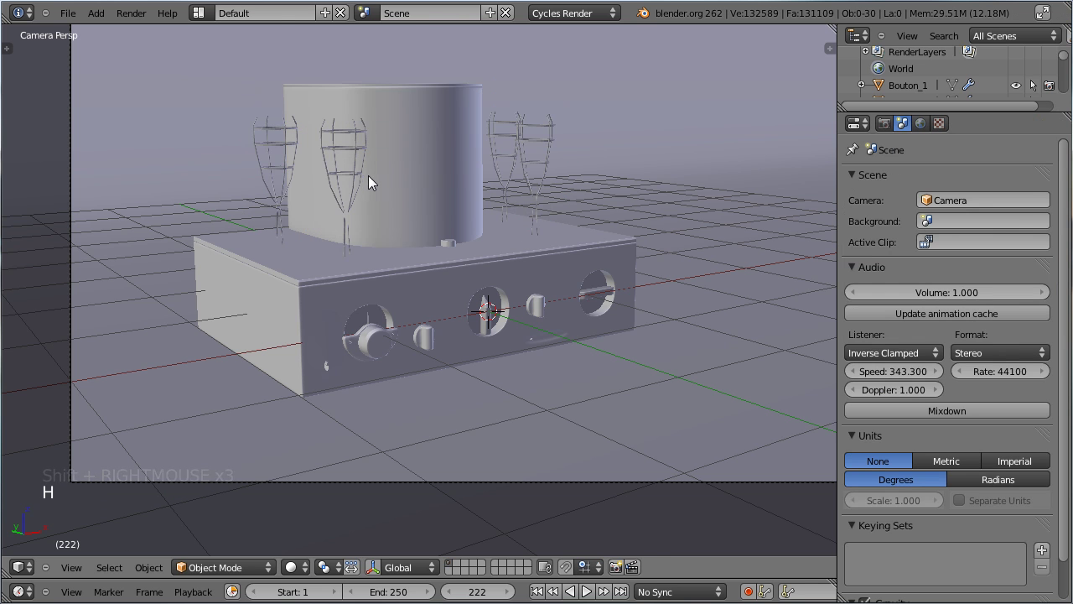
right_click(355, 174)
right_click(279, 159)
right_click(506, 133)
right_click(537, 145)
key("h")
key("ctrl+s")
Give the slotted piece in the right opening the existing Bouton material
right_click(498, 334)
left_click(1024, 125)
left_click(869, 241)
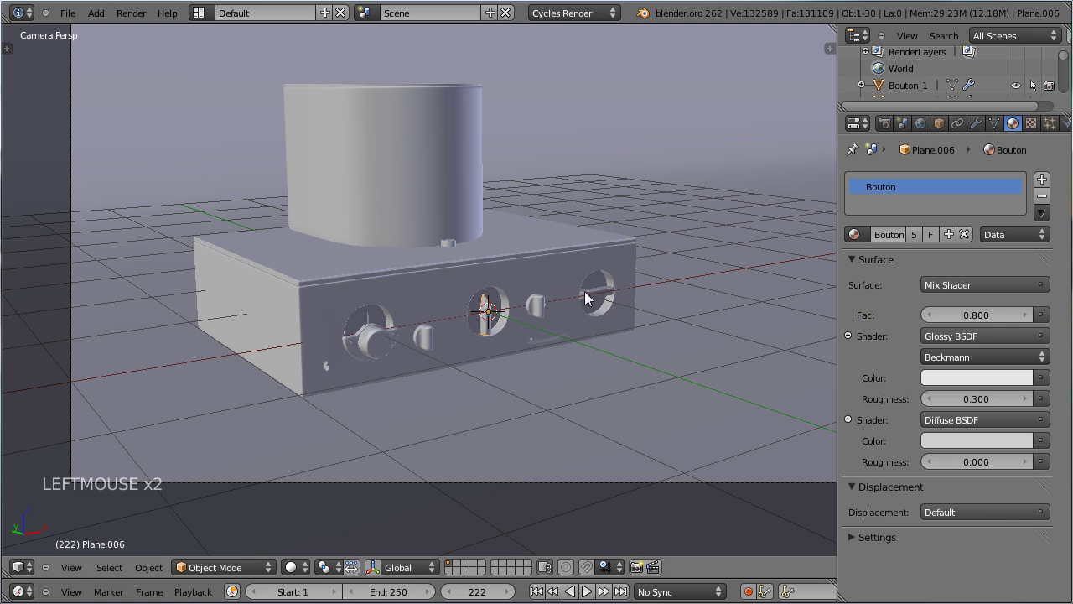
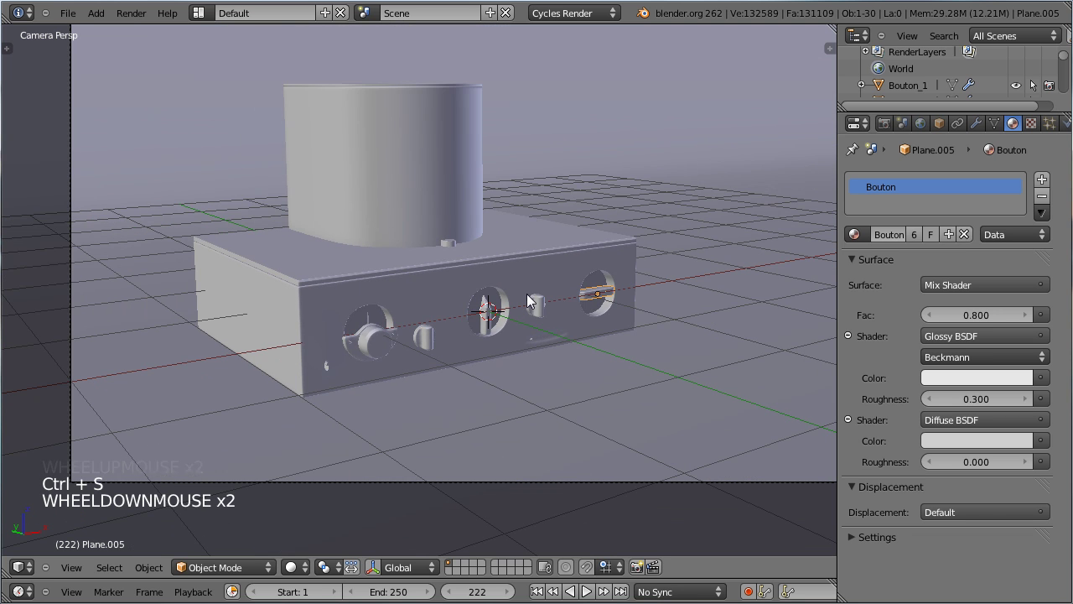
Unhide the tubes, save, and check the amplifier in a live Cycles rendered preview
key("alt+h")
key("ctrl+s")
middle_click(494, 326)
scroll("down", 3)
key("ctrl+s")
left_click(308, 573)
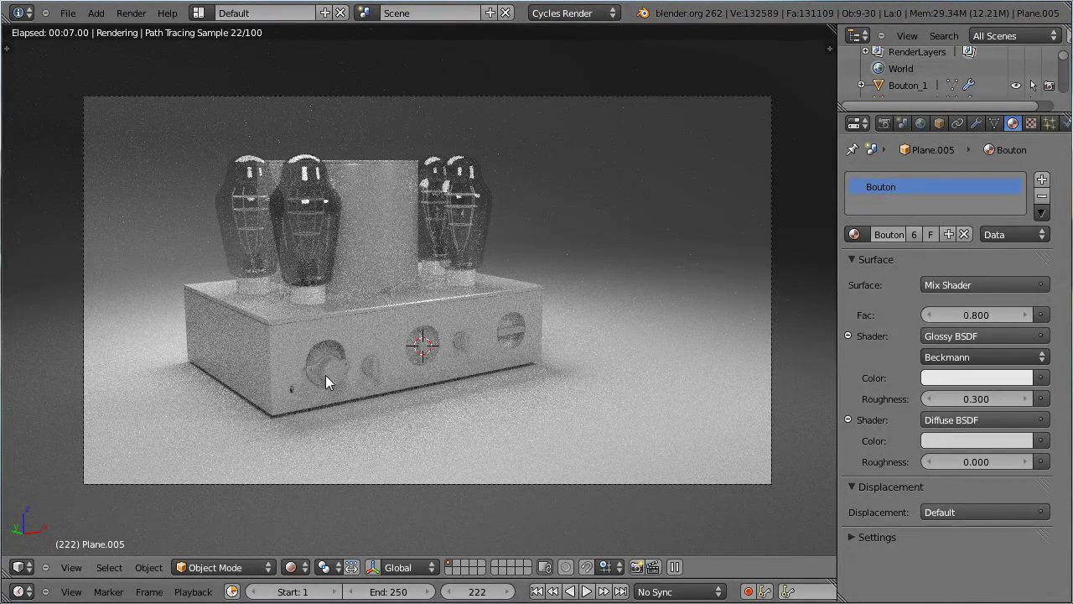
left_click(305, 572)
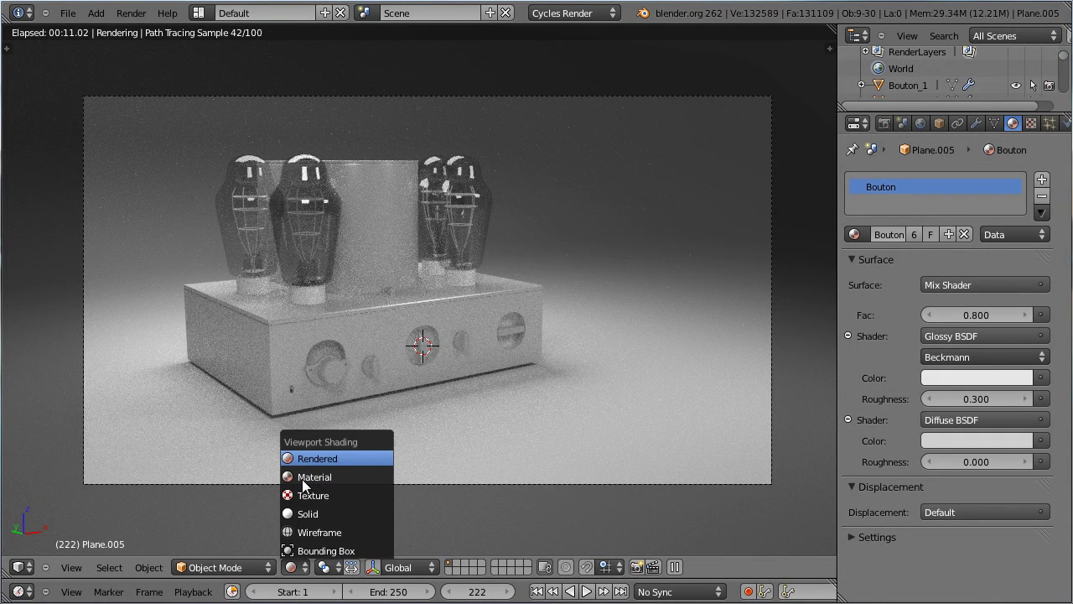
Select the needle piece and switch the viewport back to Solid shading
scroll("up", 3)
right_click(244, 426)
left_click(891, 242)
left_click(922, 243)
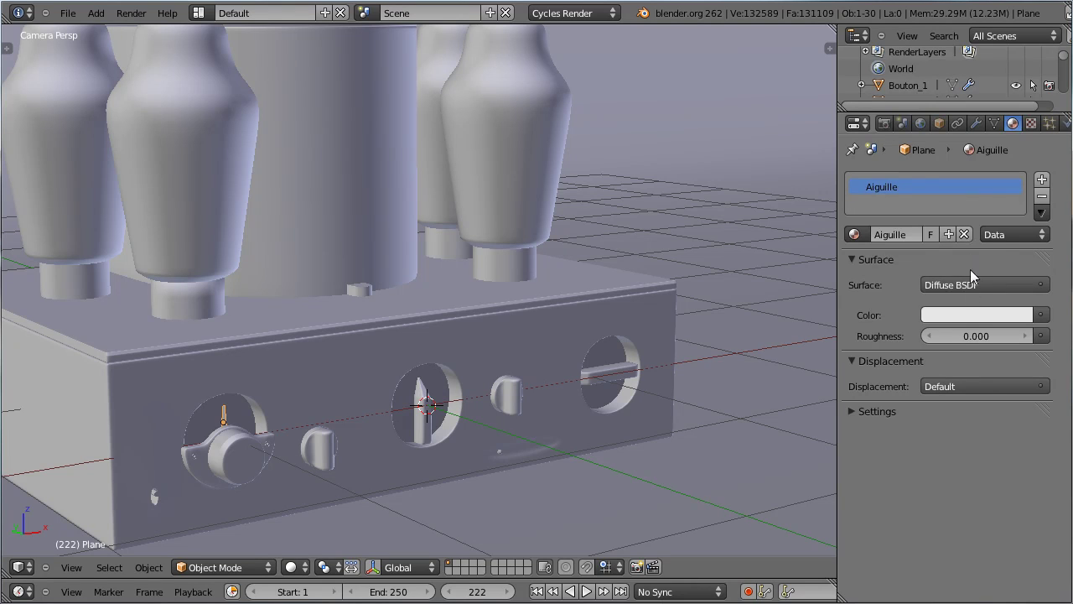
Darken the Aiguille needle material to a near-black diffuse colour of about 0.035 and save
left_click(978, 322)
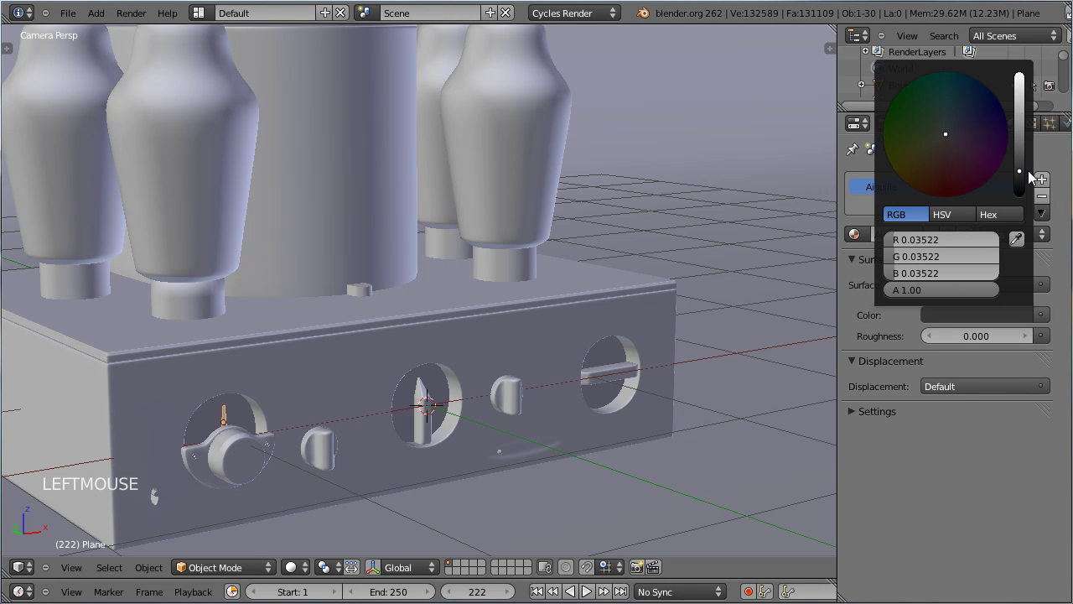
left_click(927, 479)
key("ctrl+s")
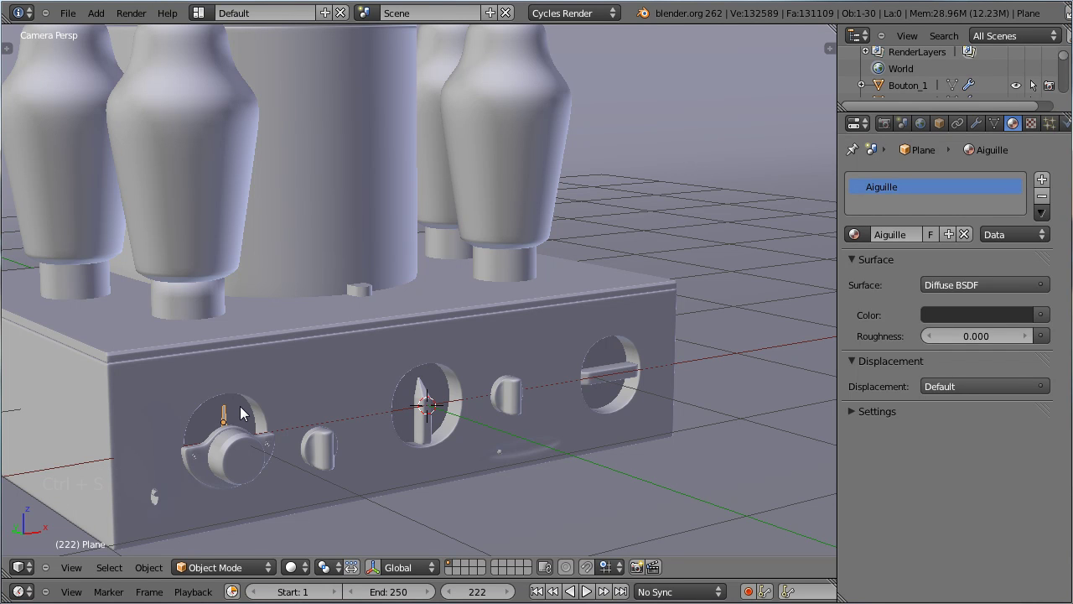
Select the amplifier casing and view it straight from the front (Numpad 1)
right_click(248, 414)
right_click(425, 404)
right_click(326, 378)
key("KP_1")
scroll("down", 3)
middle_click(369, 153)
key("ctrl+s")
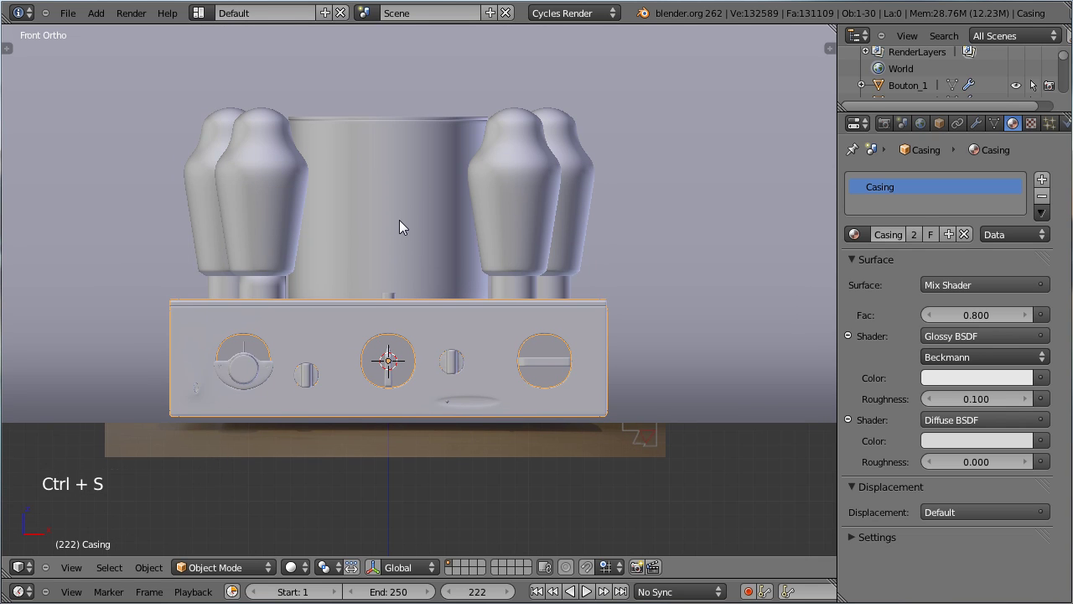
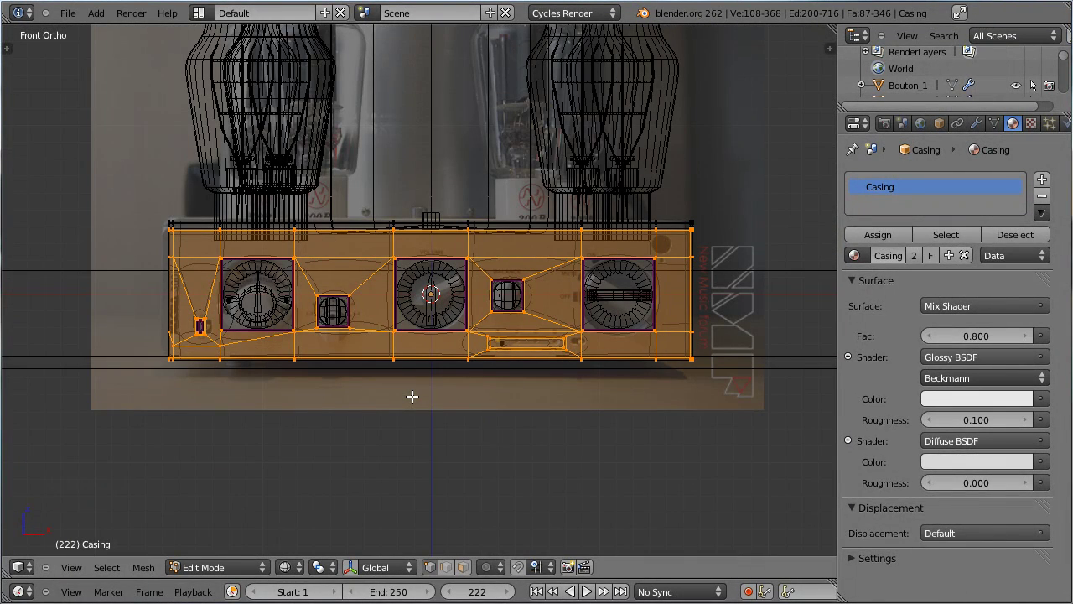
Bring up the unwrap menu for the casing's front faces to project them from view
key("u")
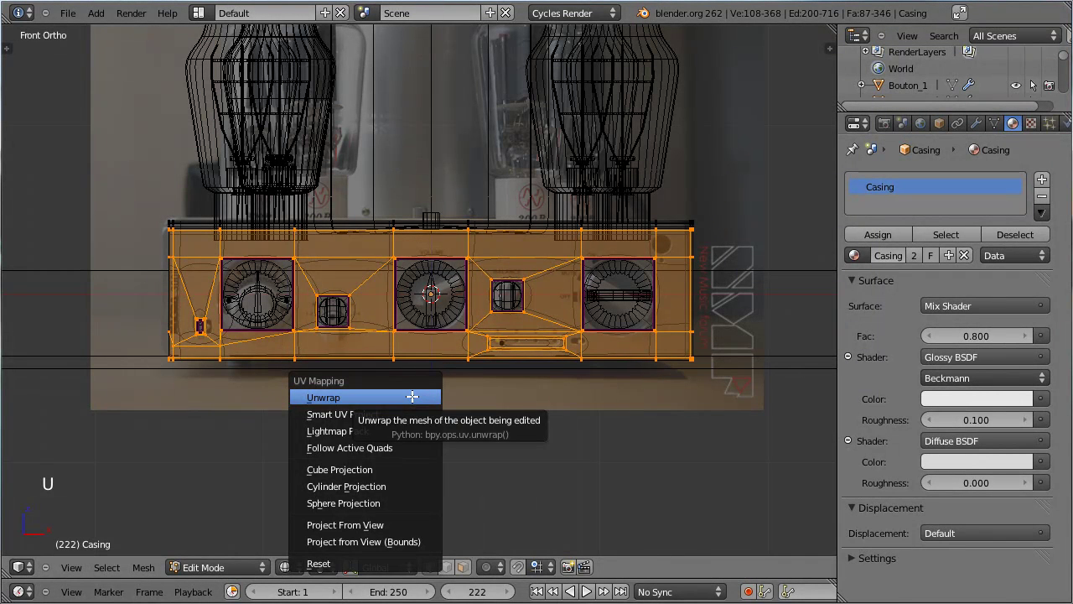
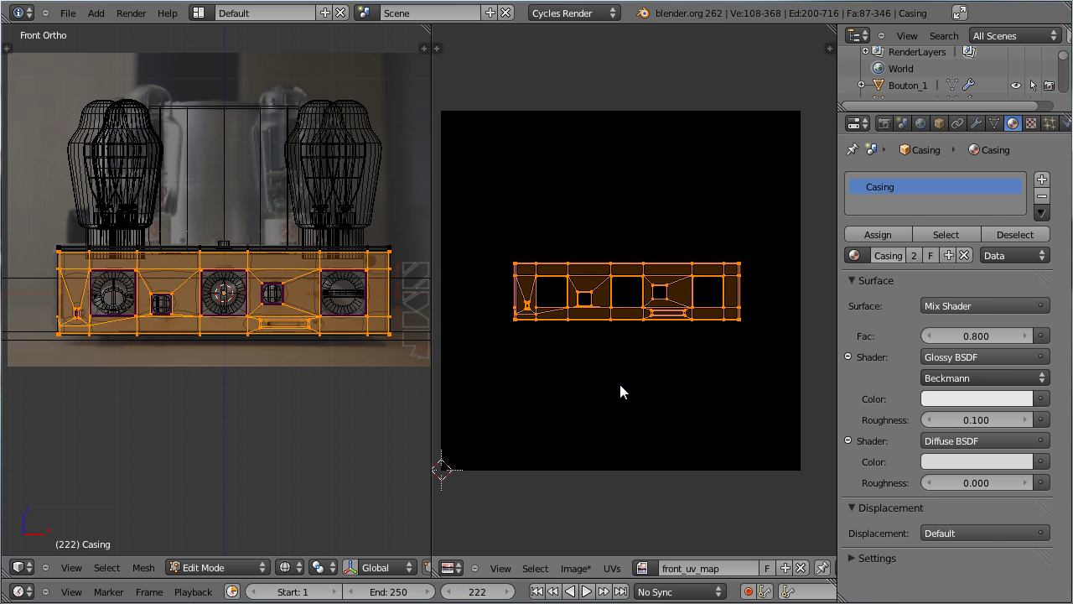
Move and scale the casing's UV layout to fill the front_uv_map image
key("s")
key("g")
left_click(726, 380)
key("s")
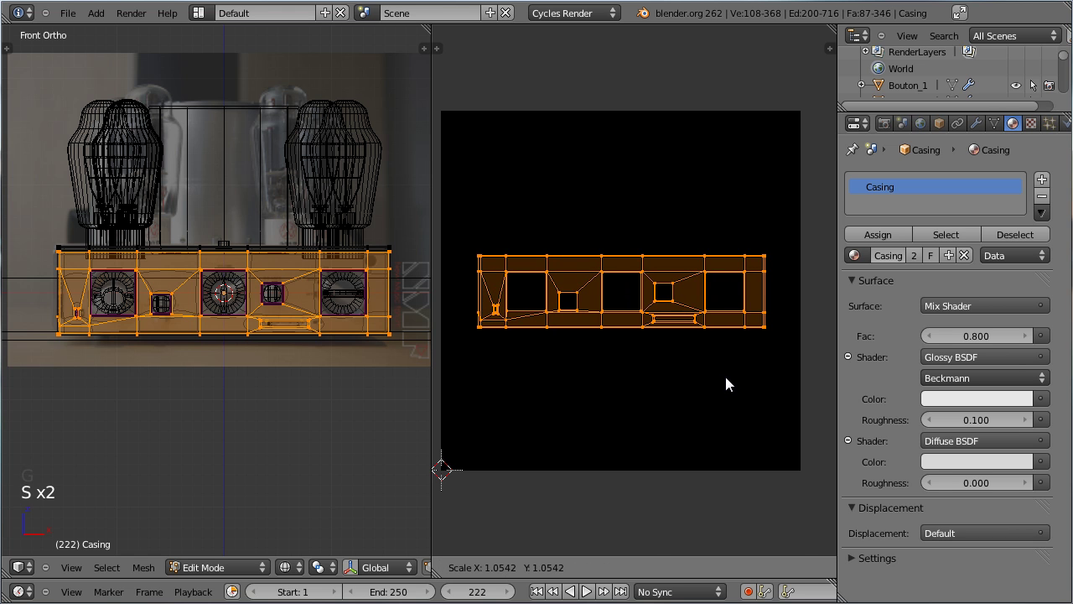
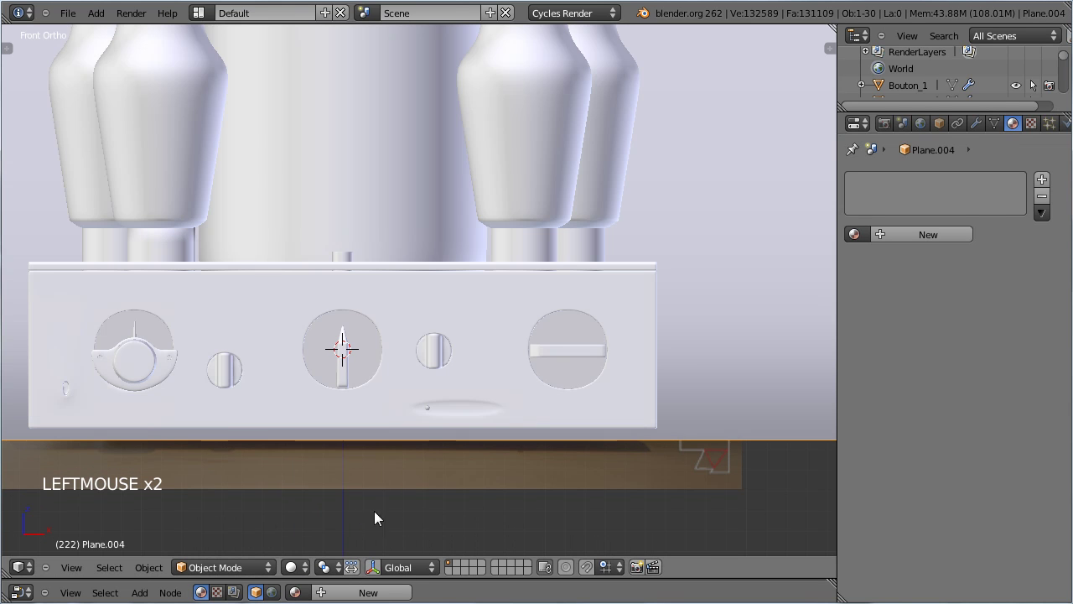
Select the Plan_vuMetre plate, edit its mesh with all faces selected and unwrap it
right_click(168, 334)
key("z")
key("Tab")
key("a")
key("a")
key("u")
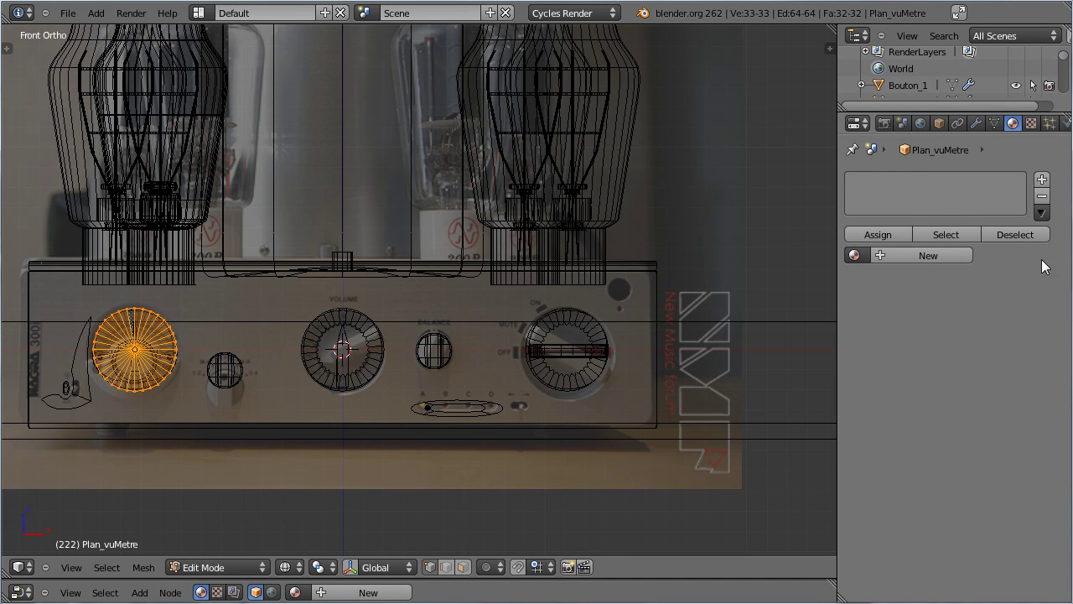
Add a new material named fond_vuMetre to the plate and start changing its surface shader type
left_click(1050, 188)
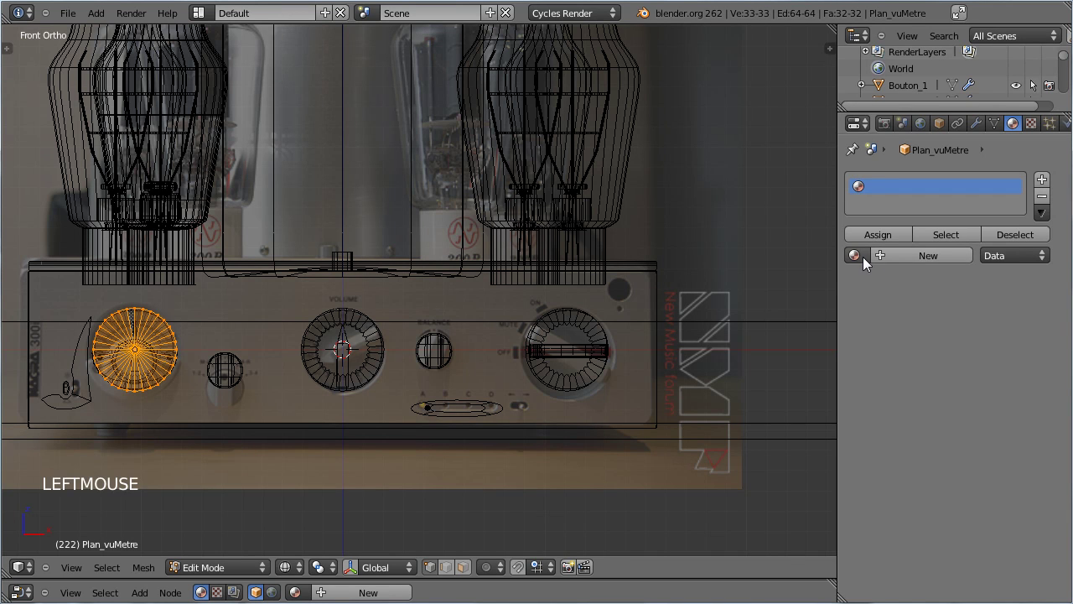
left_click(904, 261)
left_click(918, 265)
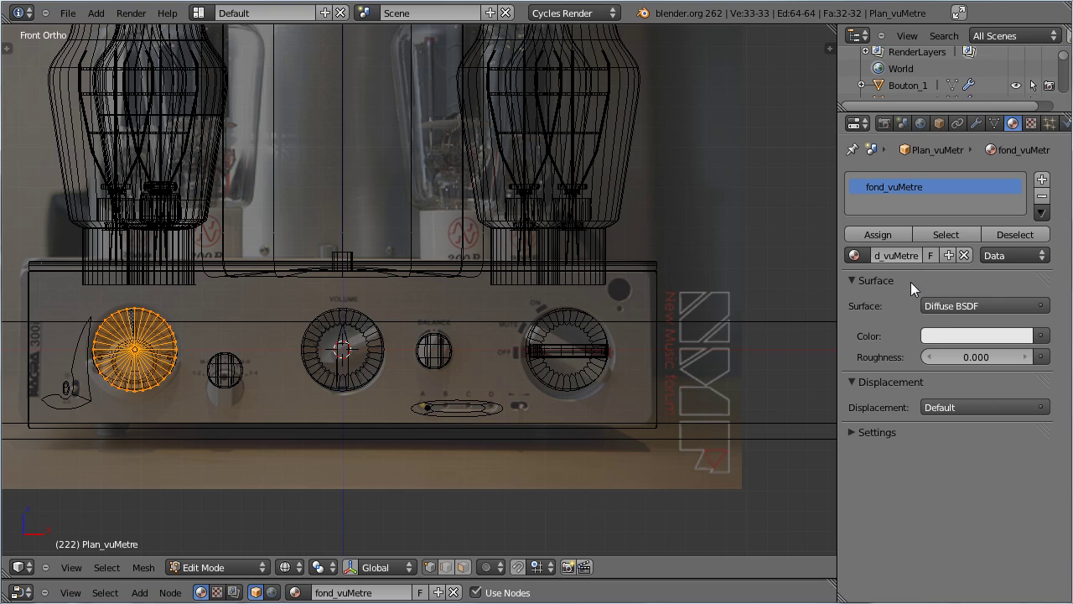
left_click(956, 320)
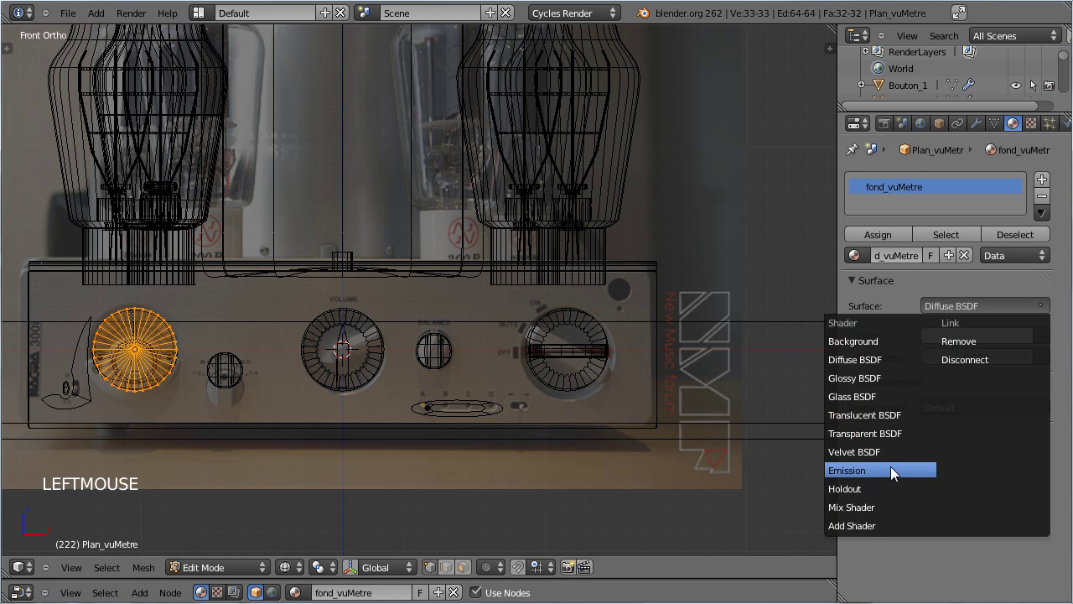
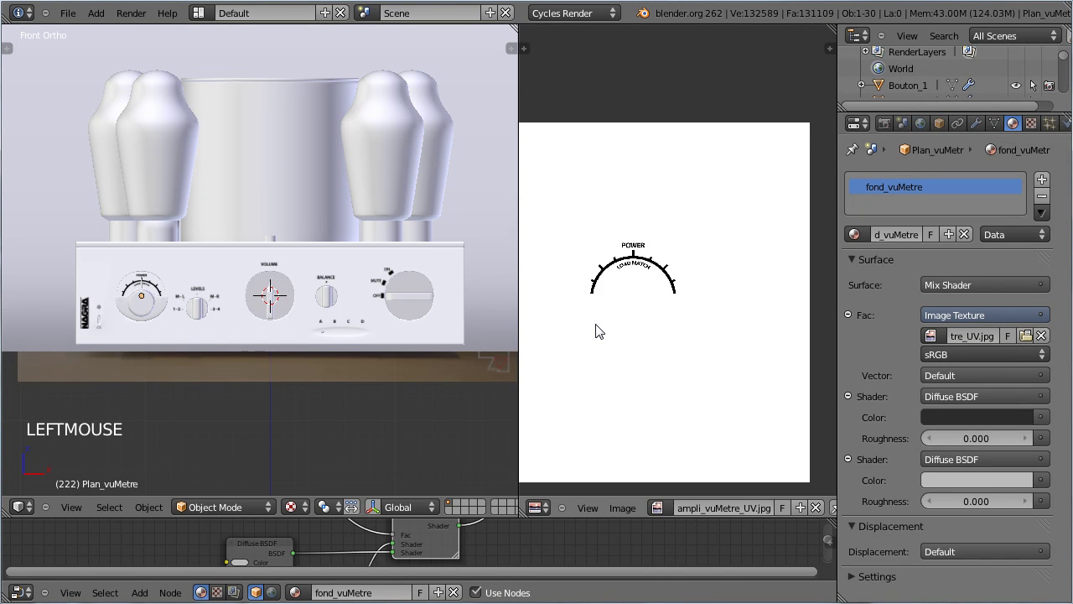
Move and slightly enlarge the vu-meter UV disc to cover the POWER dial artwork
key("Tab")
scroll("down", 3)
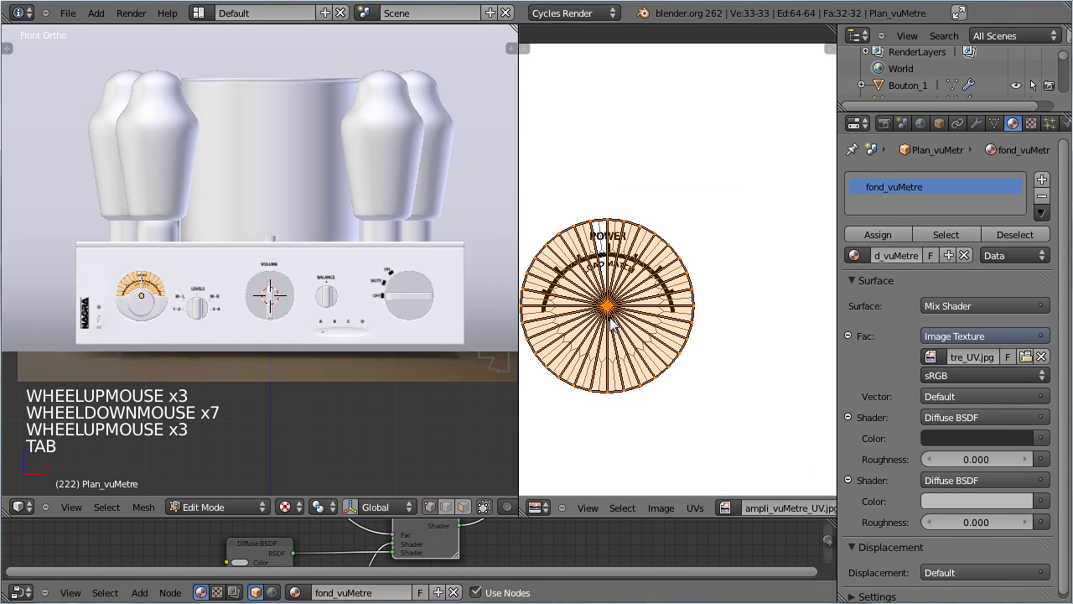
key("g")
scroll("up", 3)
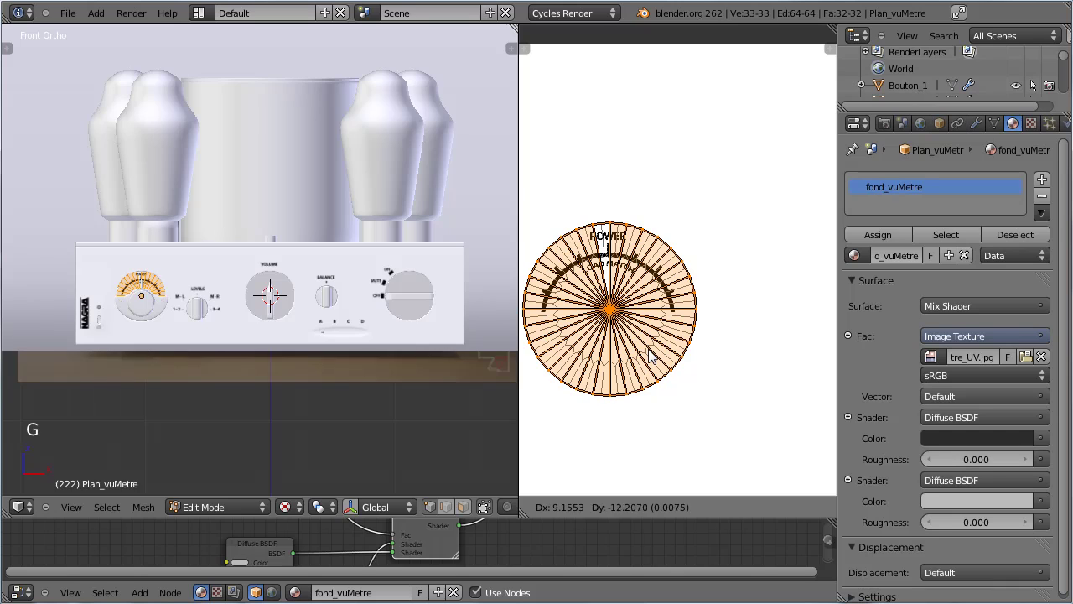
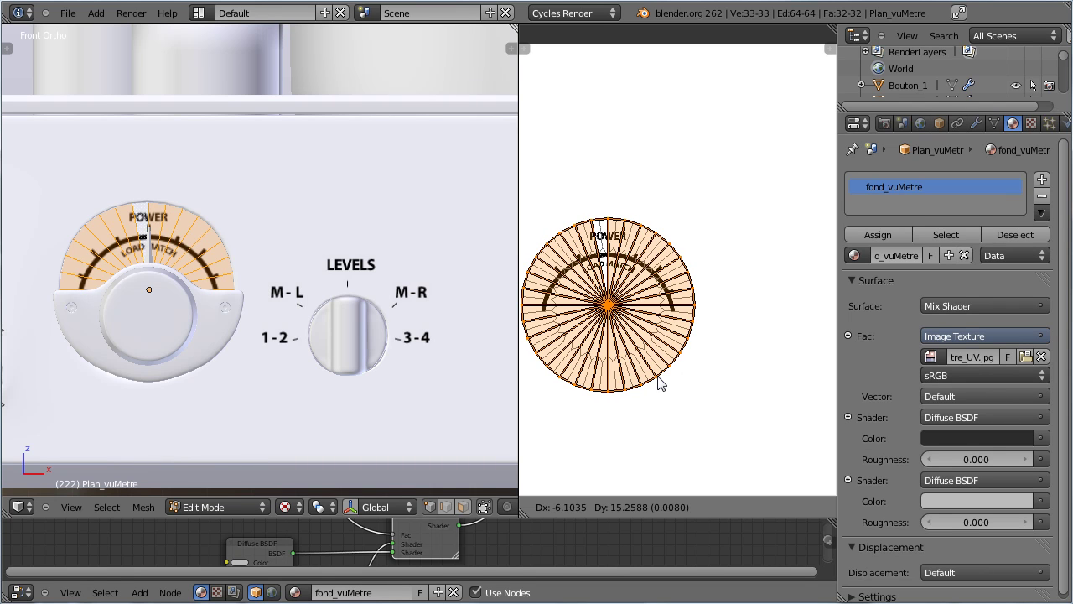
key("s")
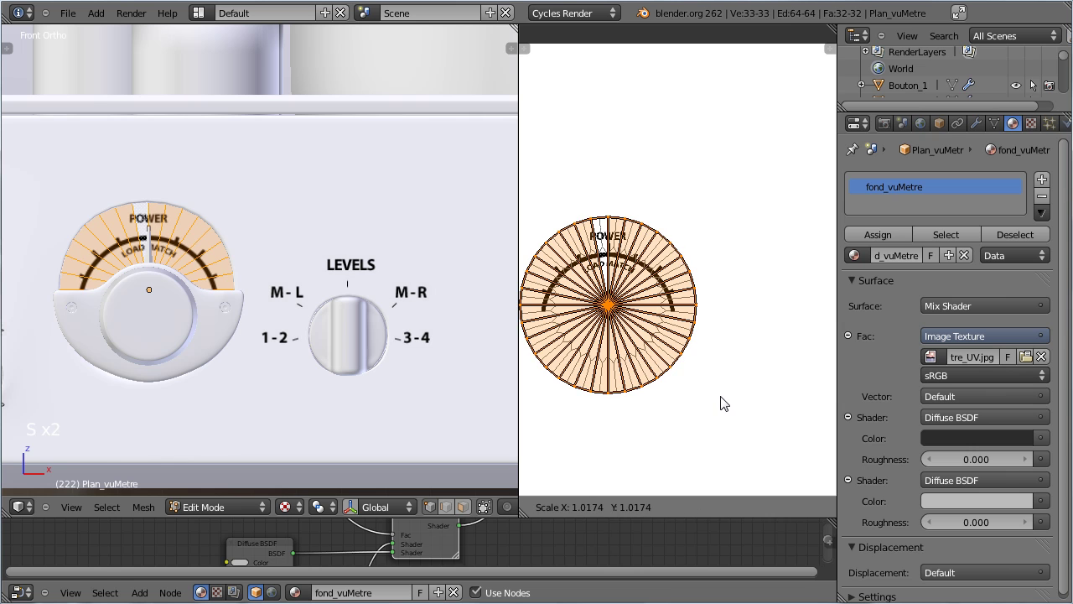
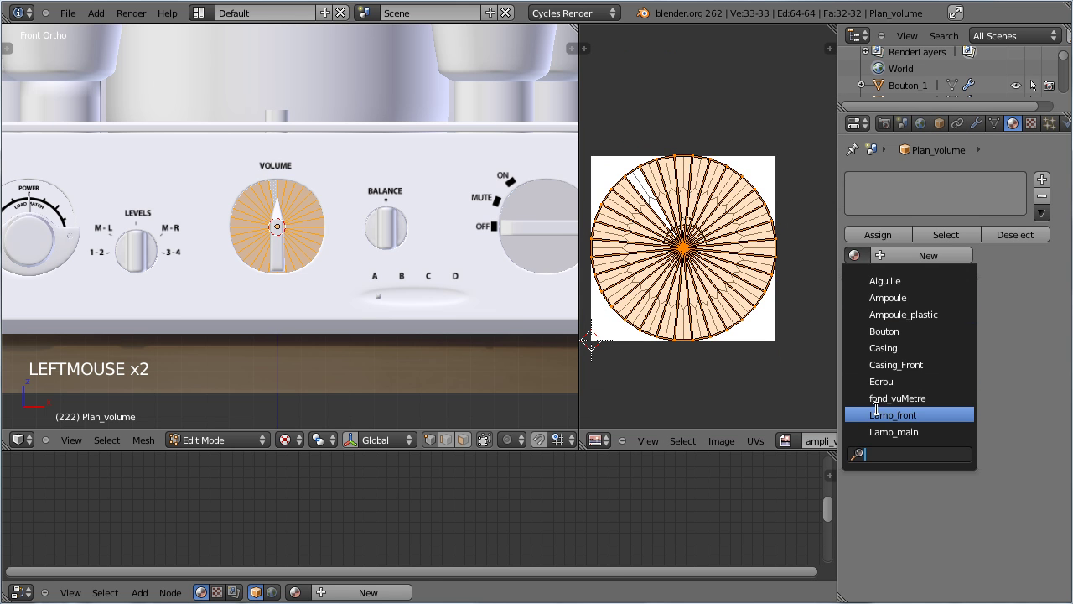
Reuse the dial material on the volume plate and load nagra_ampli_volume_UV.jpg into its texture
left_click(925, 269)
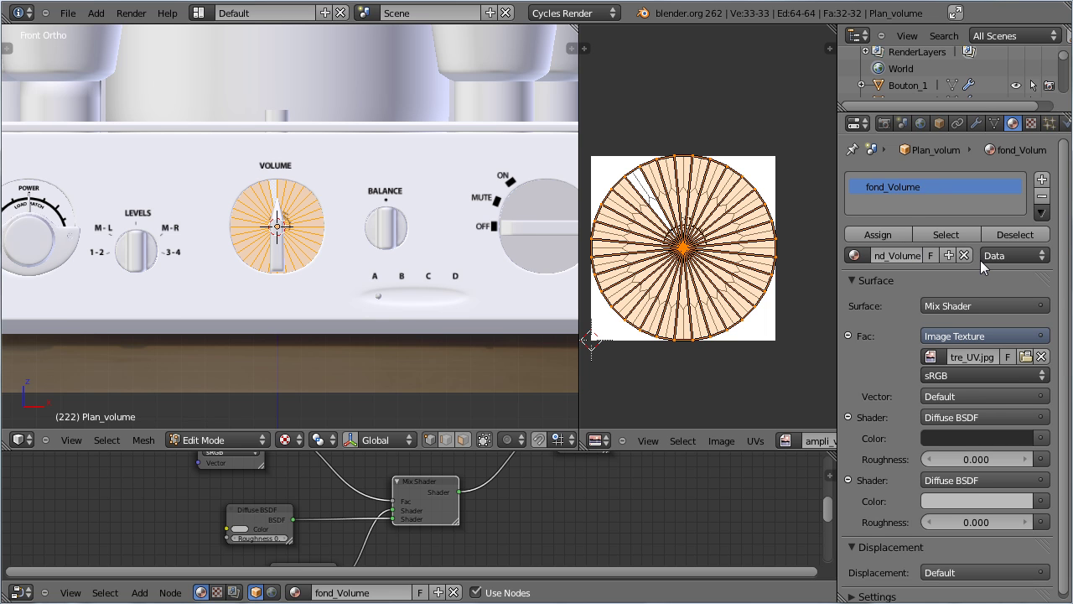
left_click(214, 488)
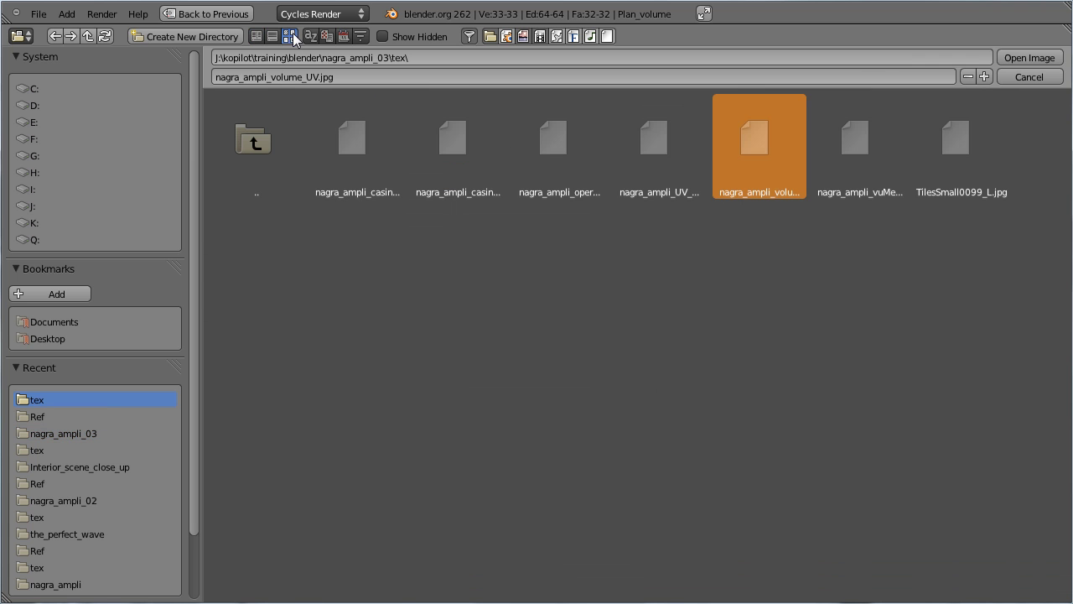
left_click(1037, 61)
key("s")
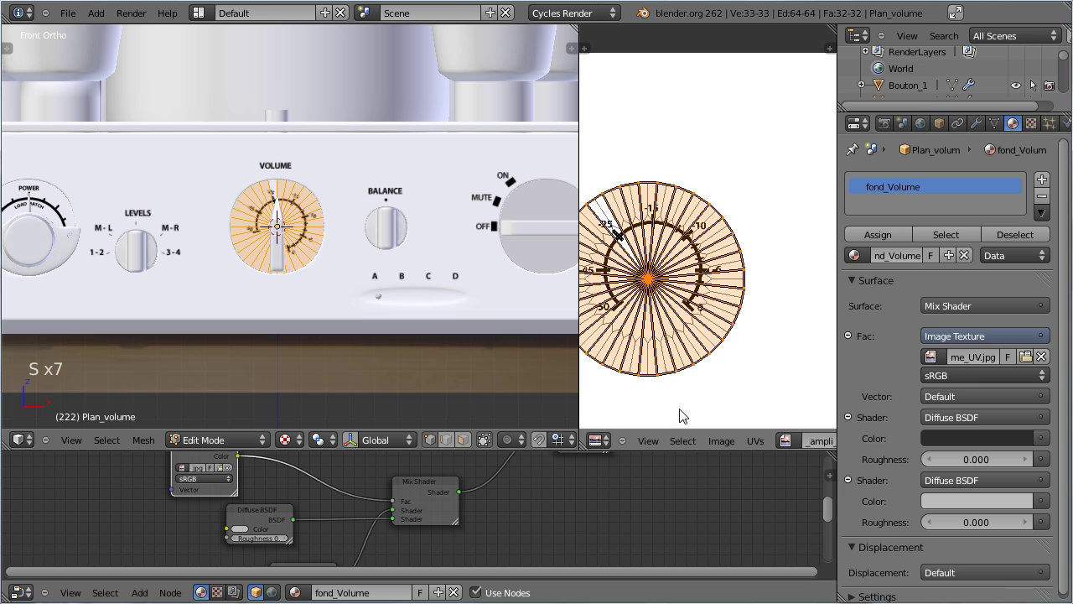
Rotate, move and shrink the volume plate's UVs to match the printed scale
key("r")
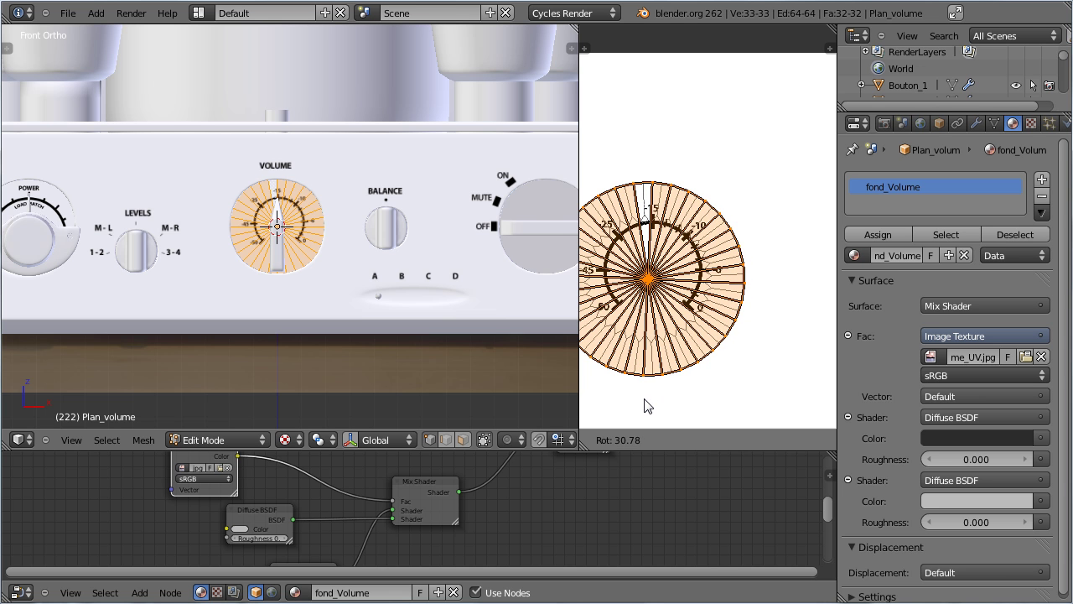
left_click(548, 386)
scroll("up", 3)
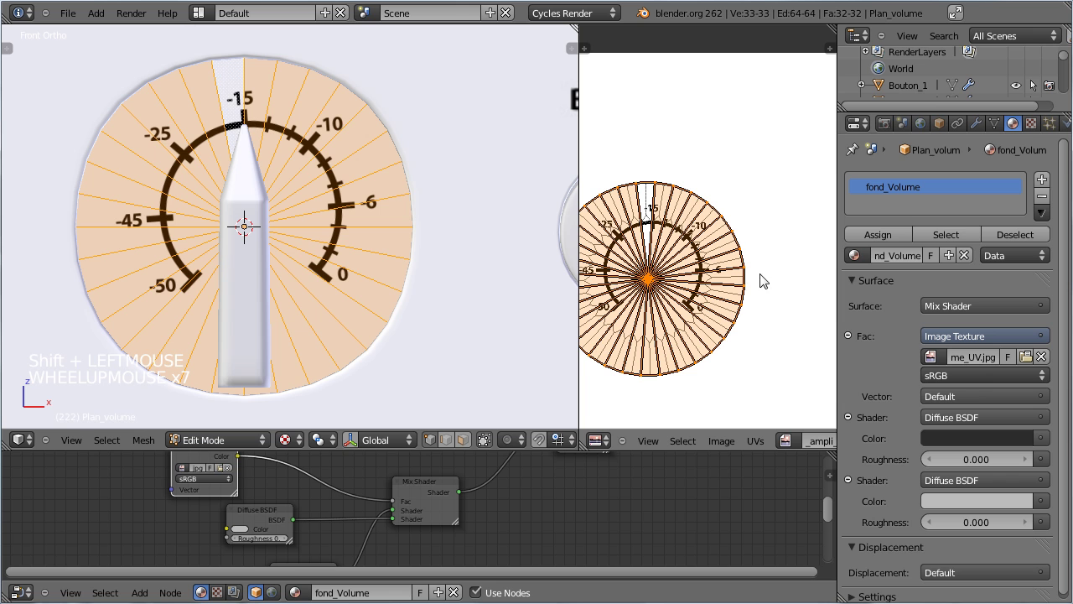
key("g")
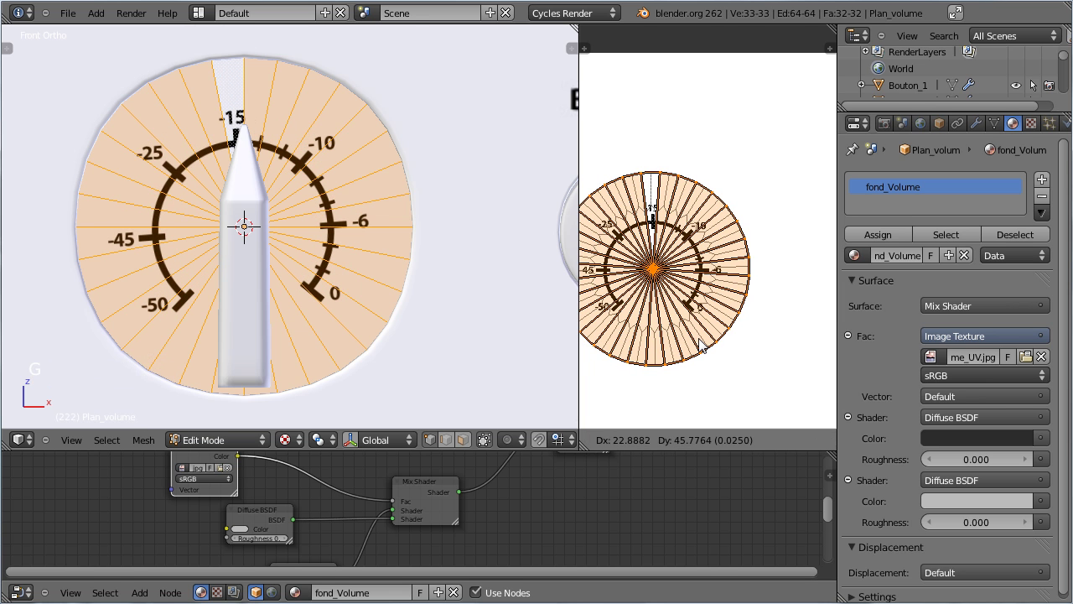
key("r")
left_click(745, 229)
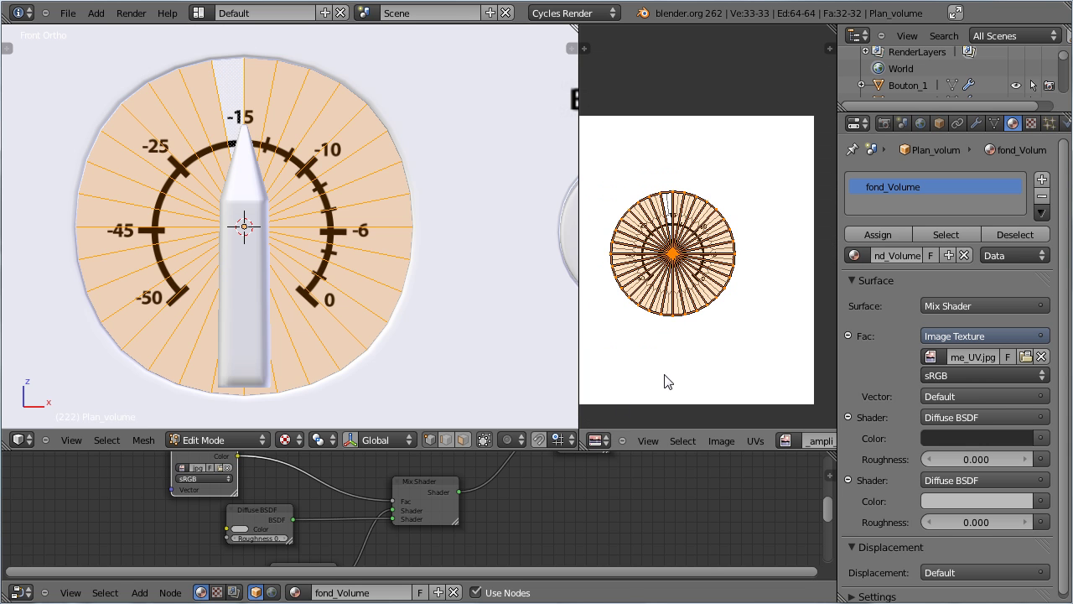
key("s")
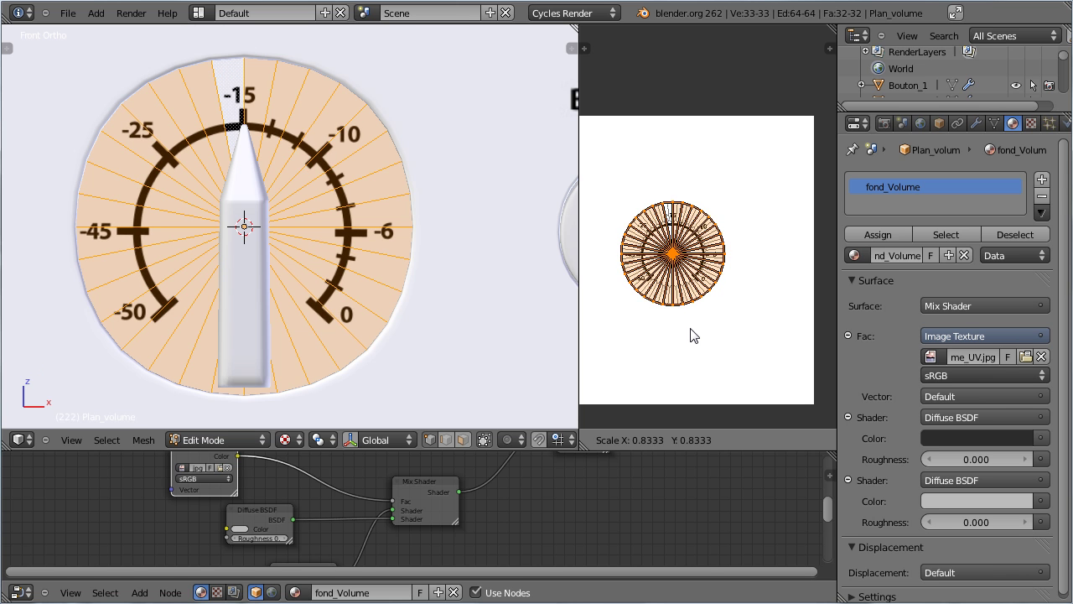
left_click(697, 338)
Leave mesh editing on the volume plate, save, and select the Plan_operate plate
scroll("down", 3)
key("Tab")
scroll("up", 3)
key("ctrl+s")
right_click(535, 215)
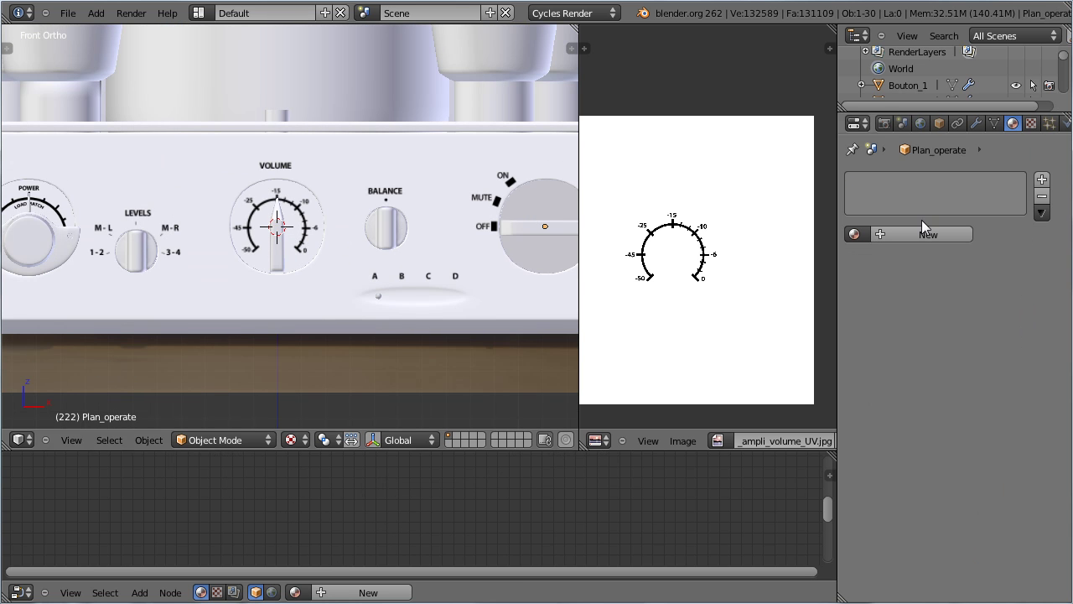
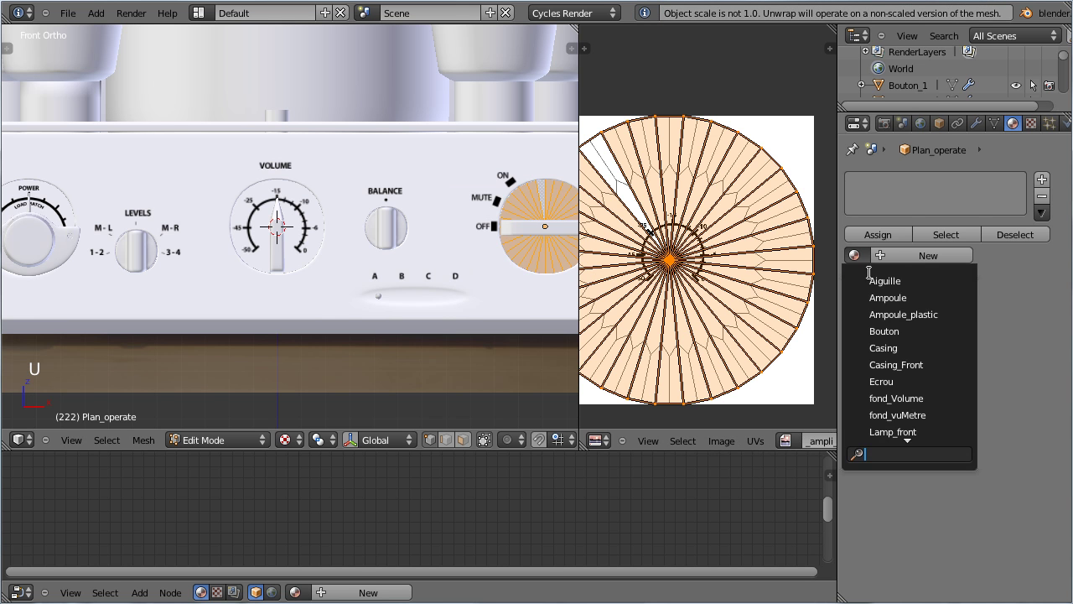
Assign fond_Volume to the operate plate and make it a separate single-user copy
left_click(894, 408)
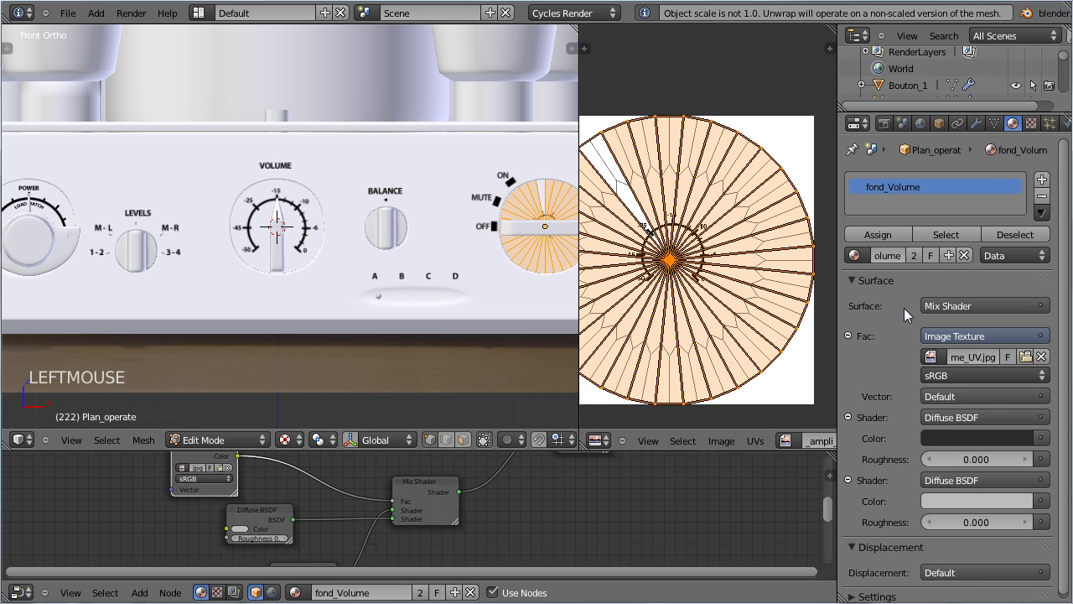
left_click(924, 264)
Load nagra_ampli_operate_UV.jpg as the fond_onOff texture image
left_click(930, 262)
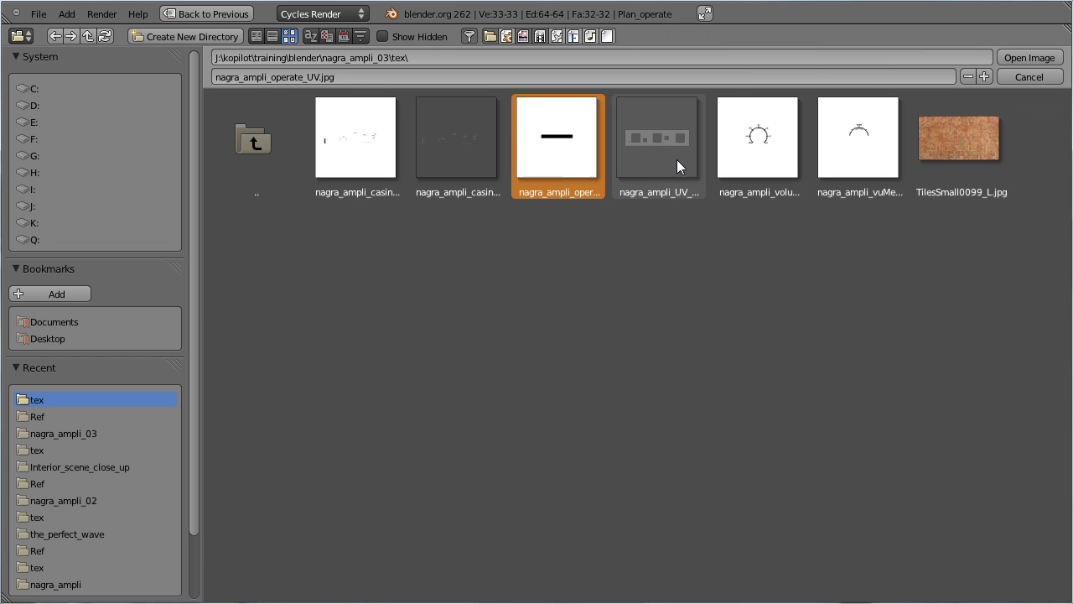
left_click(1043, 58)
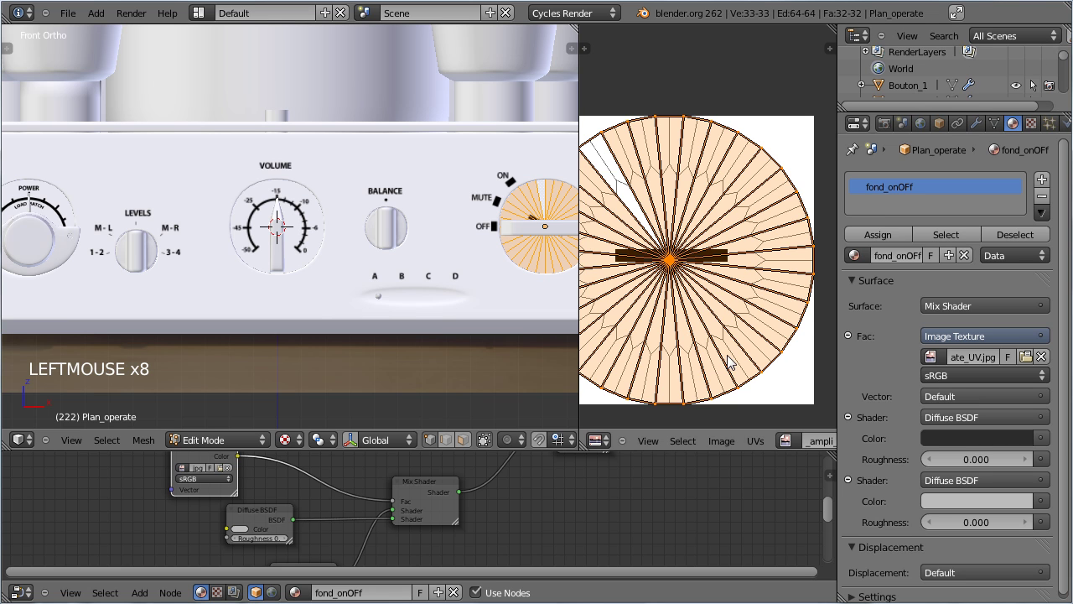
Isolate the on/off plate, then rotate and shrink its UV disc to about 0.40 over the switch marking
key("Tab")
right_click(534, 236)
key("h")
right_click(566, 241)
right_click(553, 245)
key("Tab")
key("Tab")
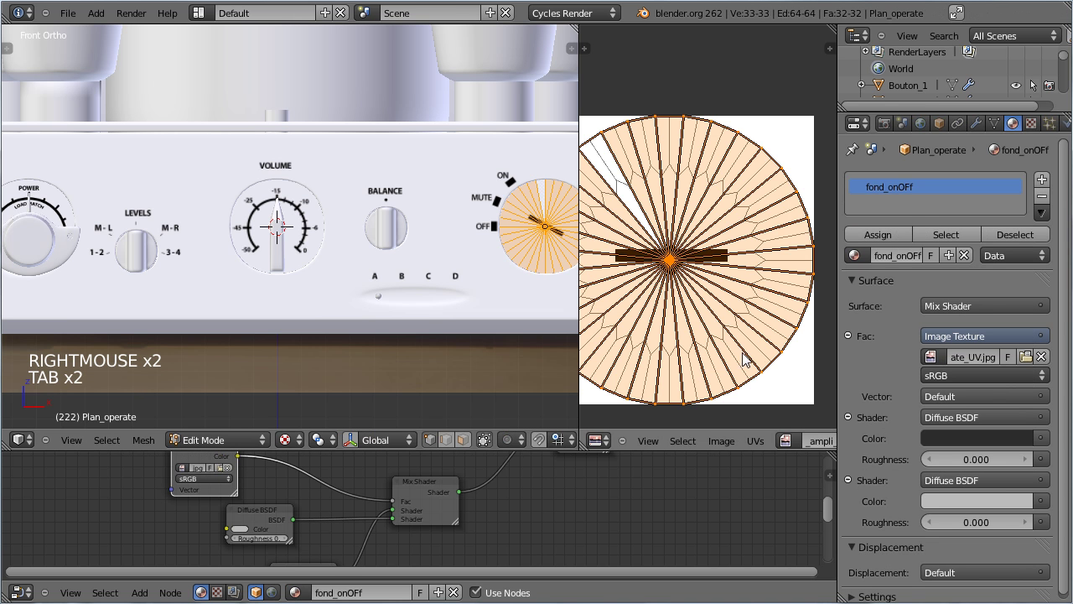
key("r")
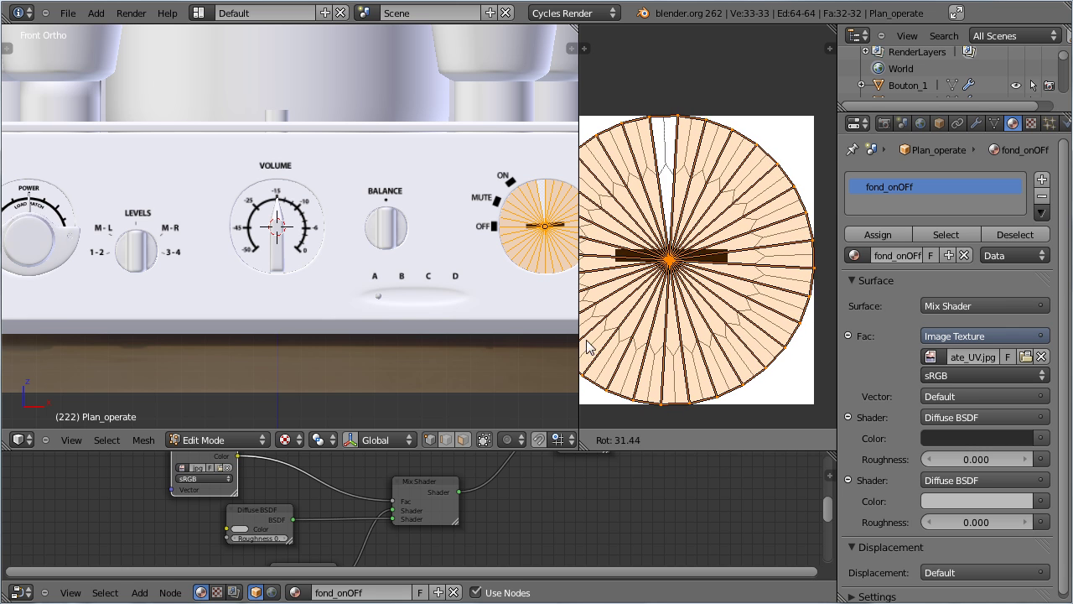
key("s")
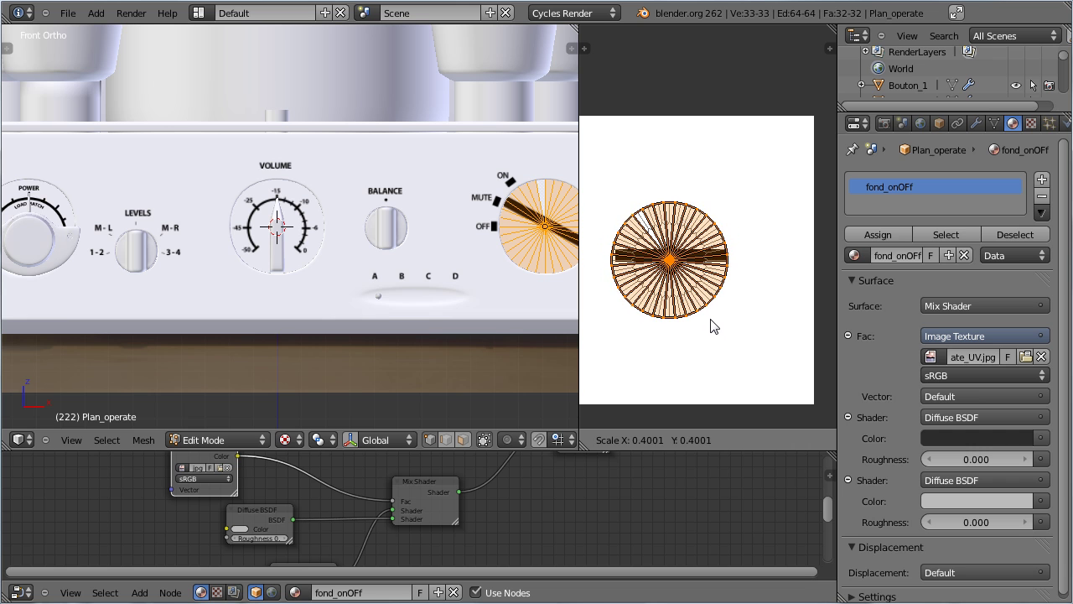
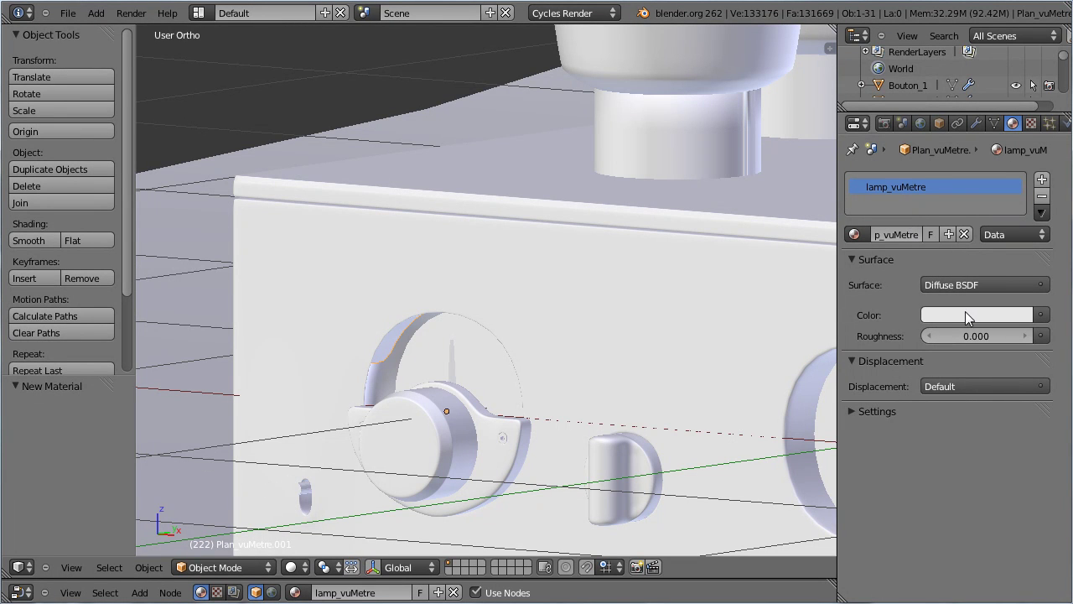
Set the lamp_vuMetre emission colour to pale warm yellow and its strength to 3.0
left_click(872, 455)
left_click(303, 571)
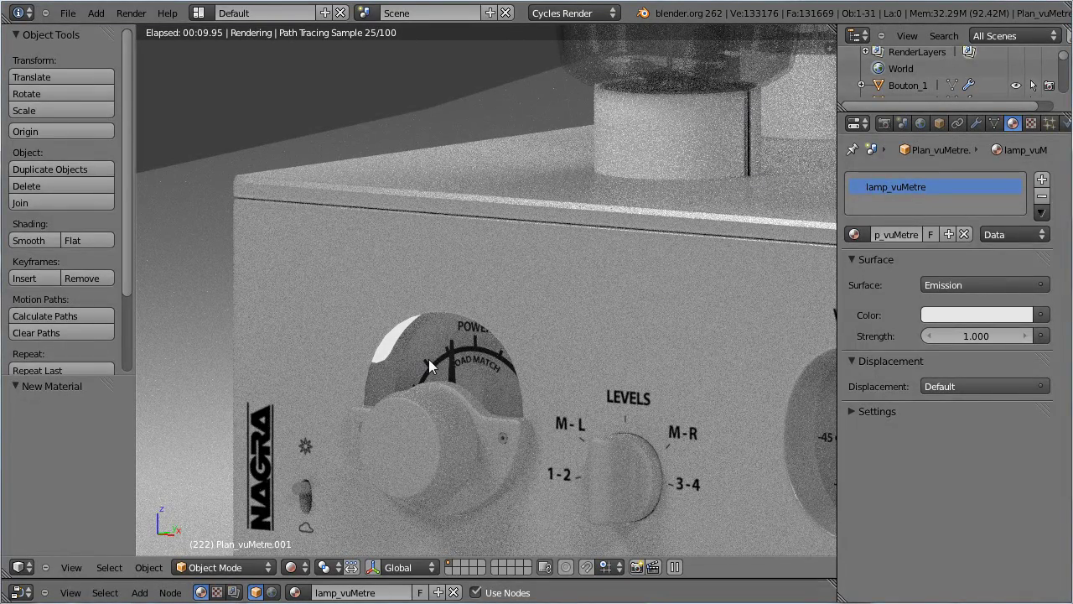
left_click(983, 329)
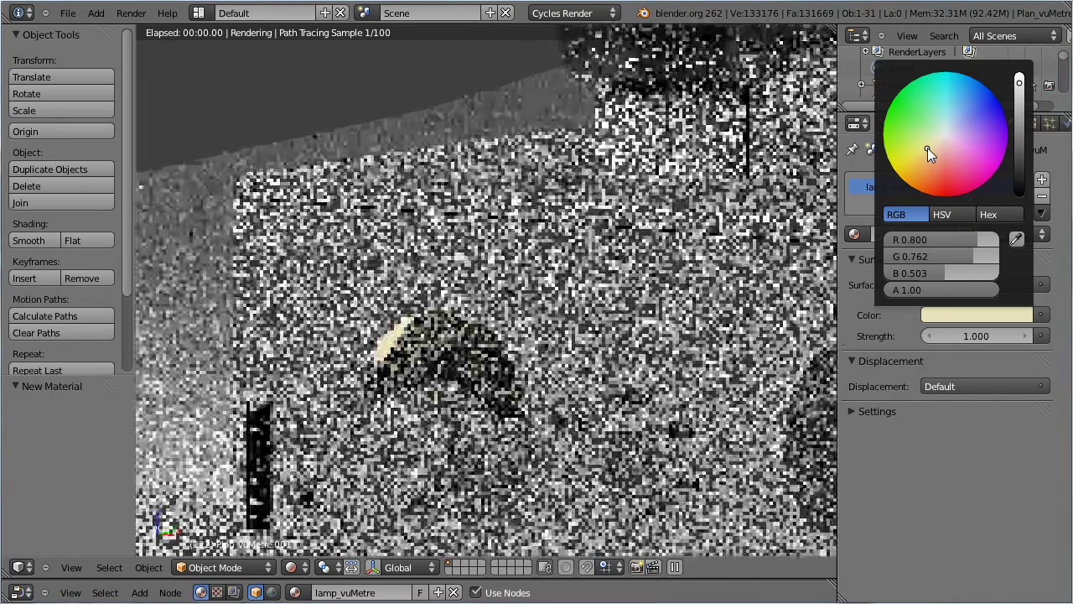
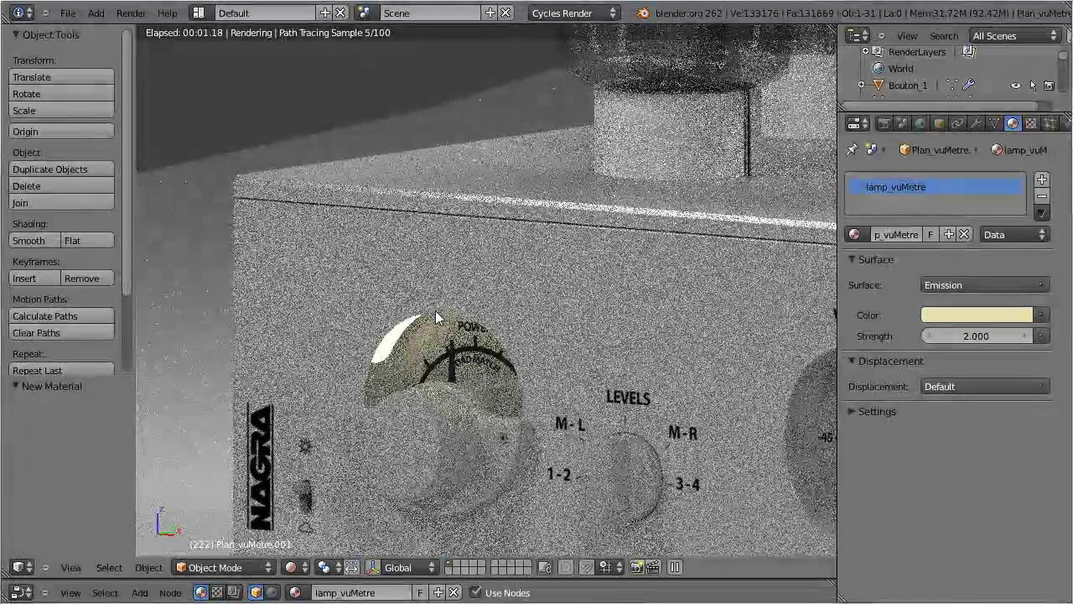
key("KP_0")
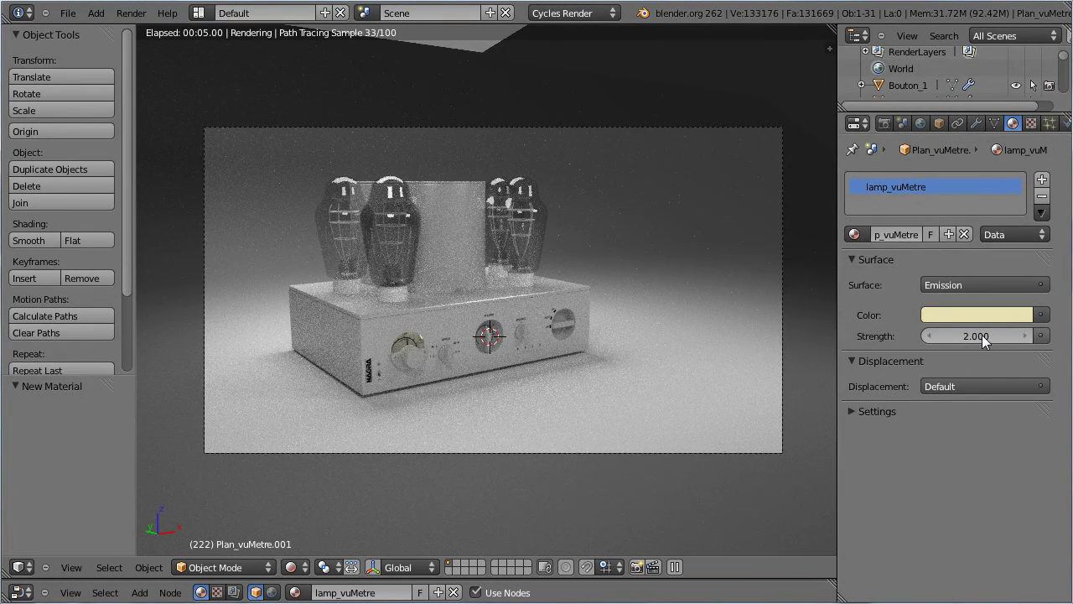
left_click(983, 343)
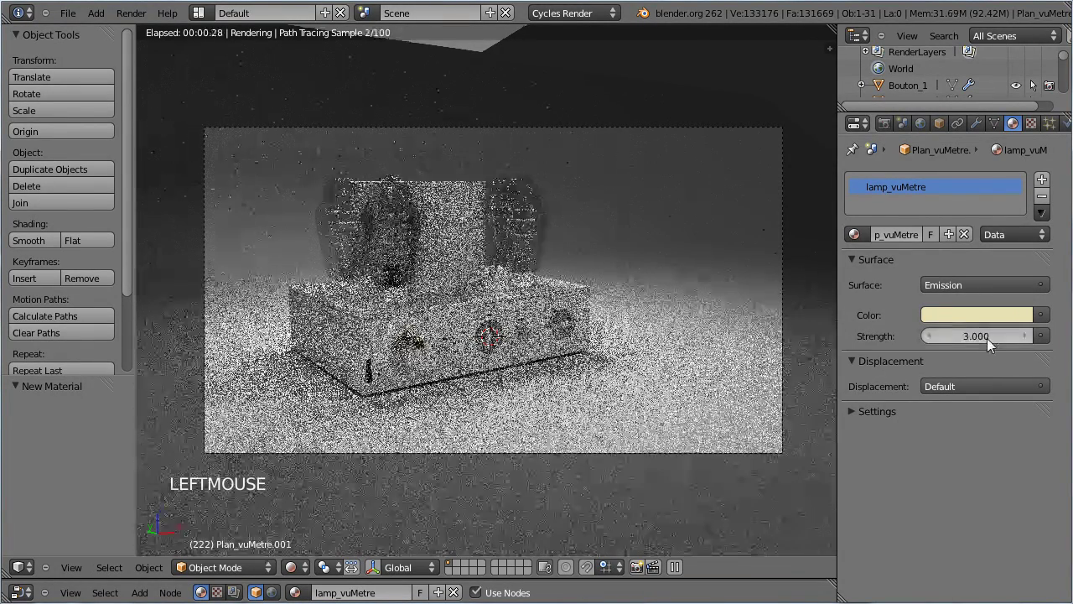
scroll("up", 3)
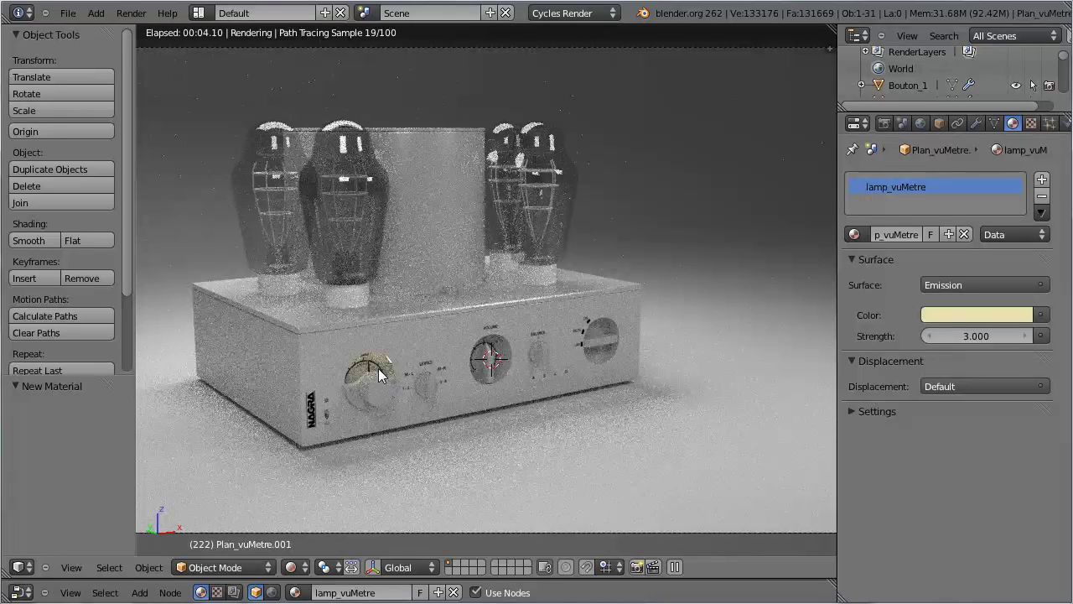
Disable Camera under Ray Visibility for Plan_vuMetre.001 so it lights the scene unseen
left_click(946, 129)
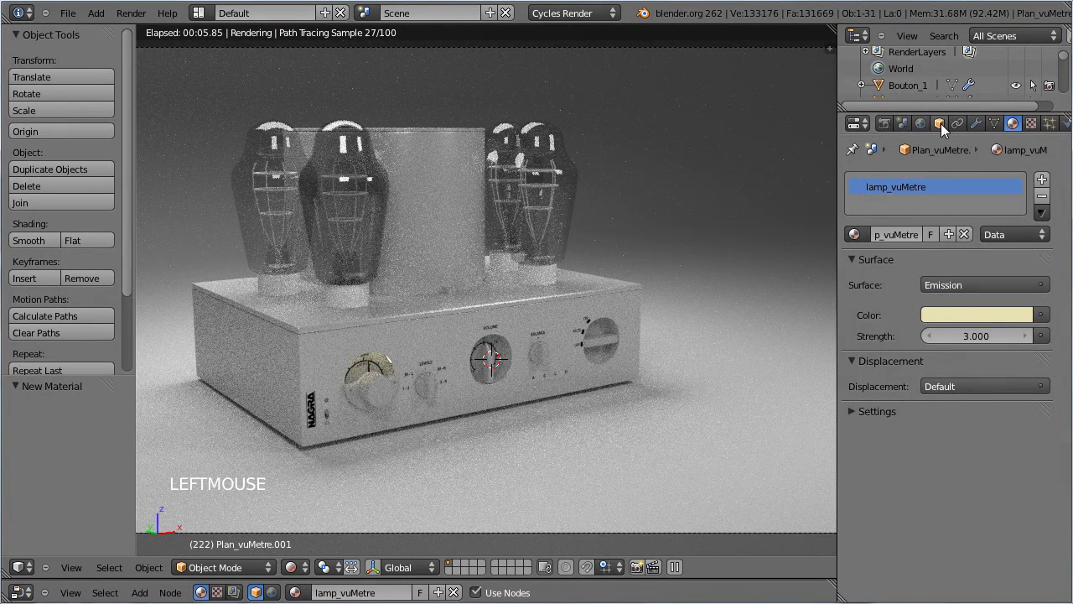
left_click(944, 130)
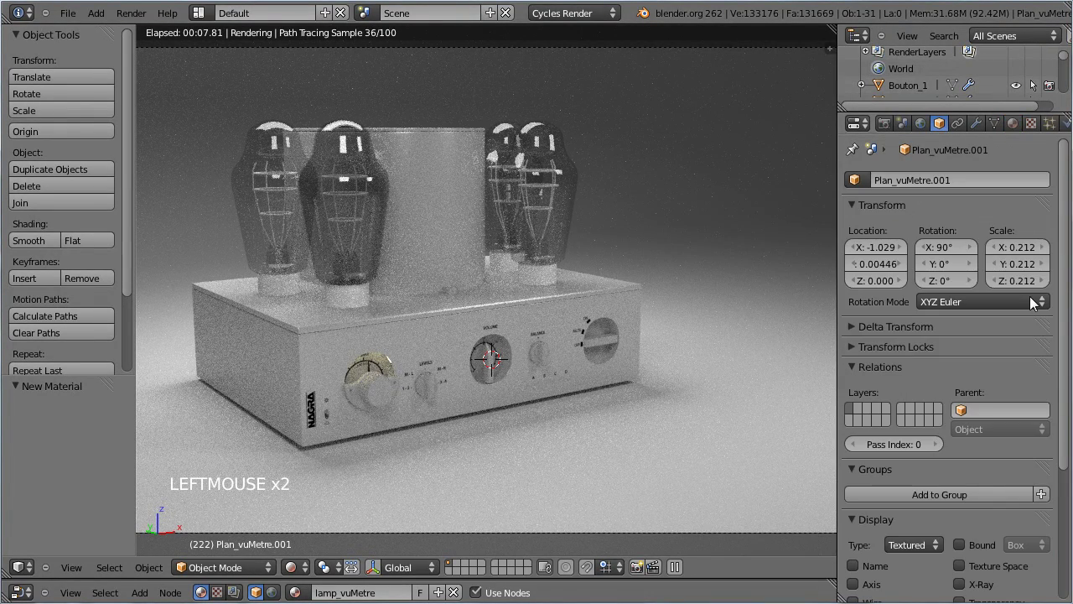
left_click(1064, 193)
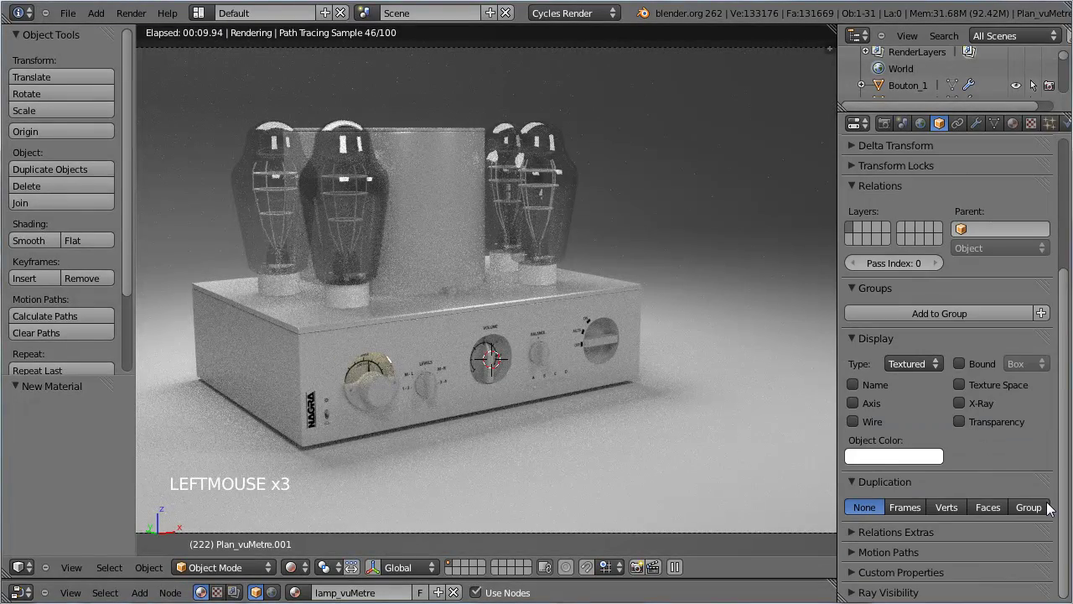
left_click(901, 568)
scroll("down", 3)
left_click(862, 556)
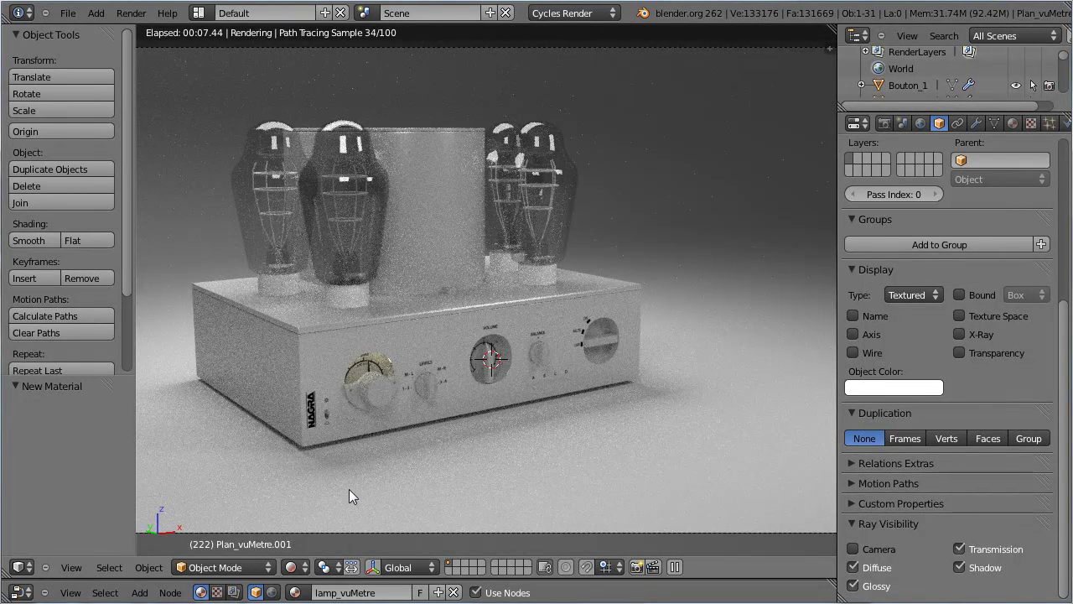
Inspect a knob's mesh in wireframe edit mode up close and save the file
left_click(311, 534)
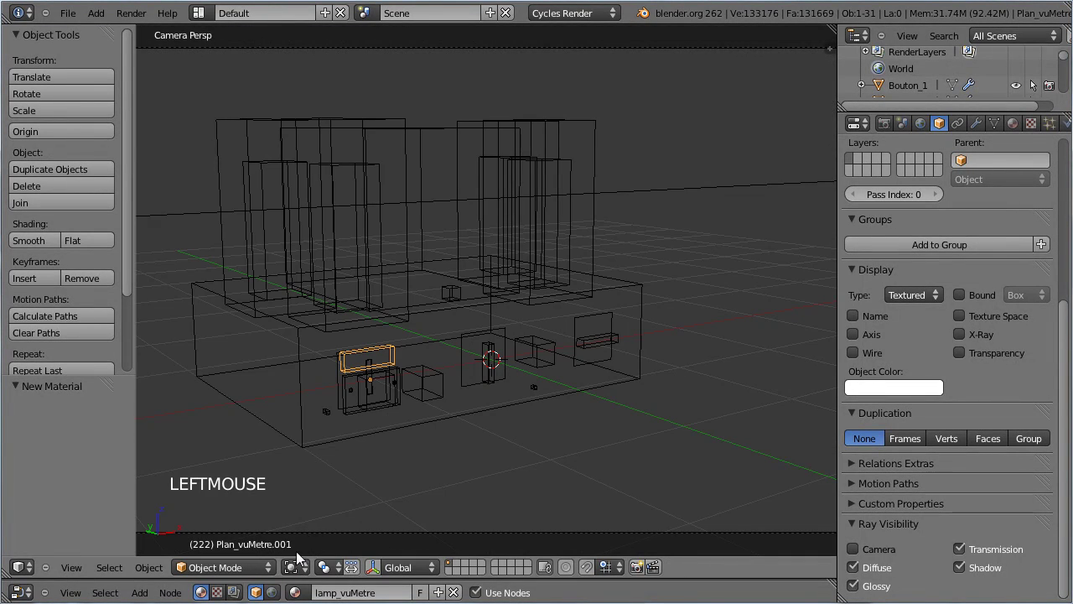
left_click(297, 573)
left_click(345, 461)
scroll("up", 3)
middle_click(370, 441)
middle_click(399, 409)
scroll("up", 3)
middle_click(403, 226)
scroll("up", 3)
middle_click(331, 248)
key("Tab")
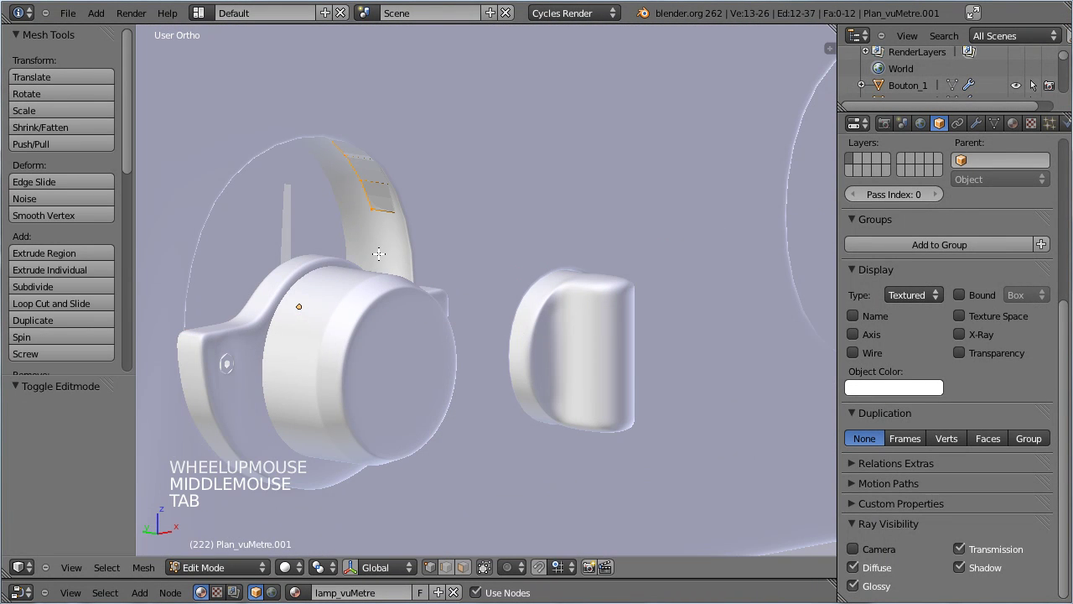
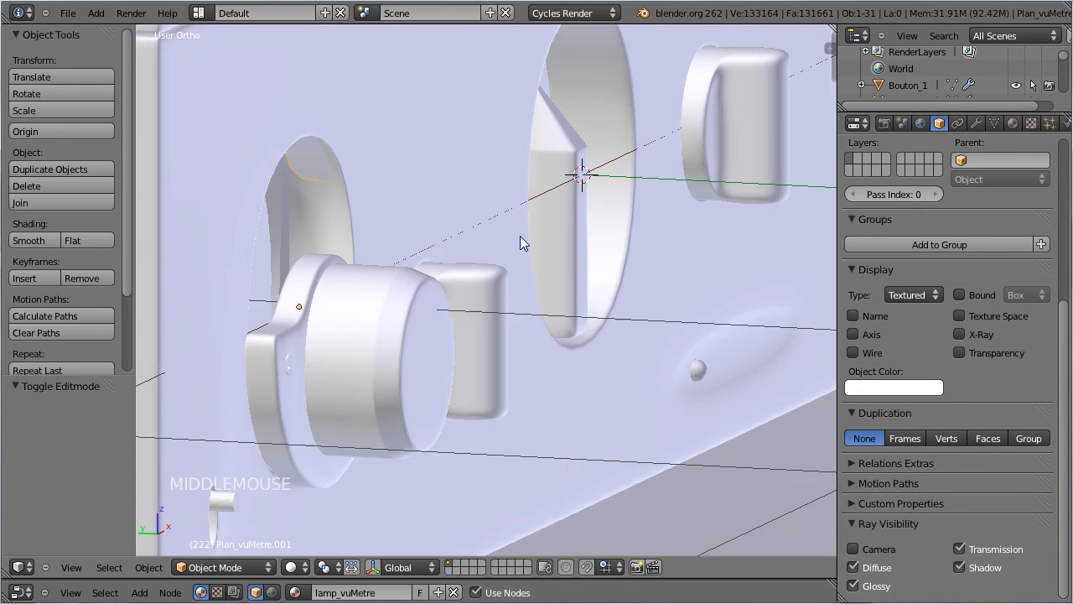
scroll("down", 3)
key("ctrl+s")
Select the sphere part of a vacuum tube and check its mesh in edit mode
middle_click(492, 219)
middle_click(512, 247)
scroll("up", 3)
middle_click(337, 239)
scroll("up", 3)
key("Tab")
key("Tab")
right_click(363, 256)
key("Tab")
key("Tab")
key("z")
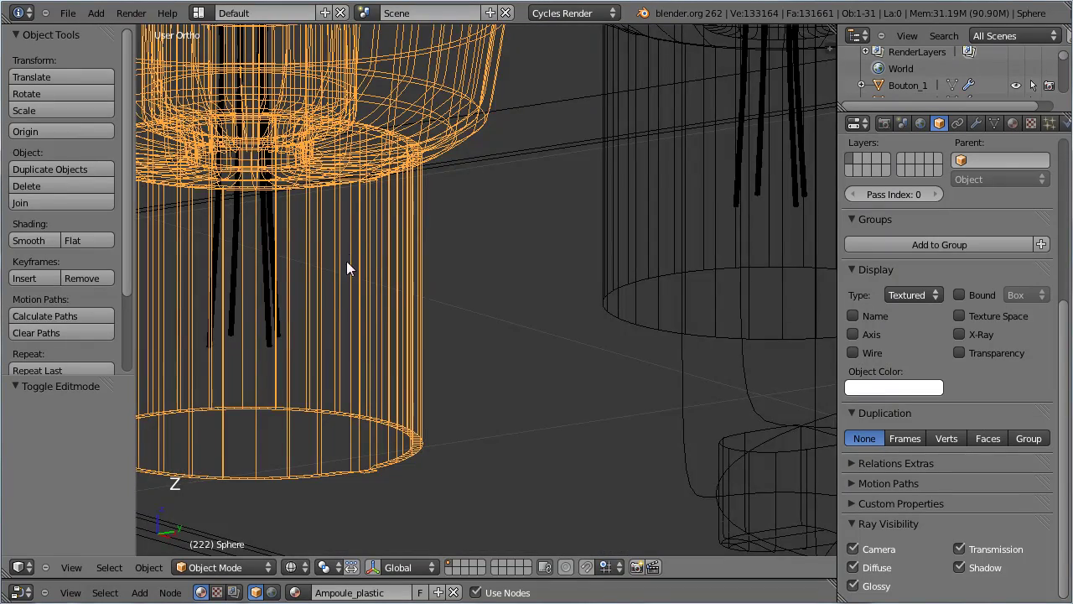
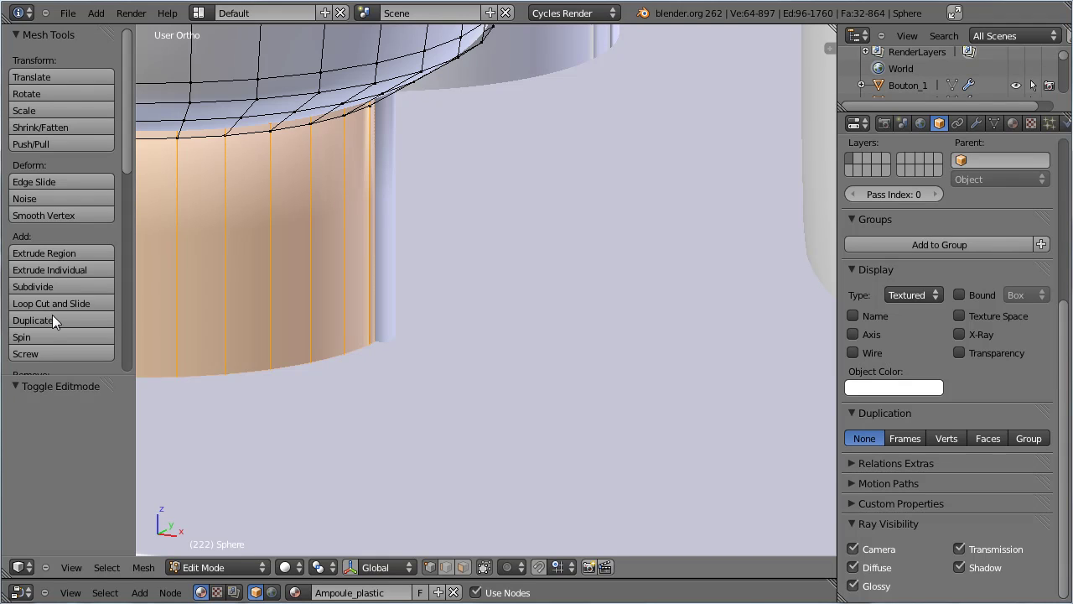
Leave edit mode, save, and view the amplifier with all four valves through the camera
scroll("down", 3)
left_click(55, 299)
scroll("down", 3)
key("Tab")
middle_click(500, 288)
scroll("down", 3)
middle_click(481, 291)
key("ctrl+s")
key("KP_0")
scroll("down", 3)
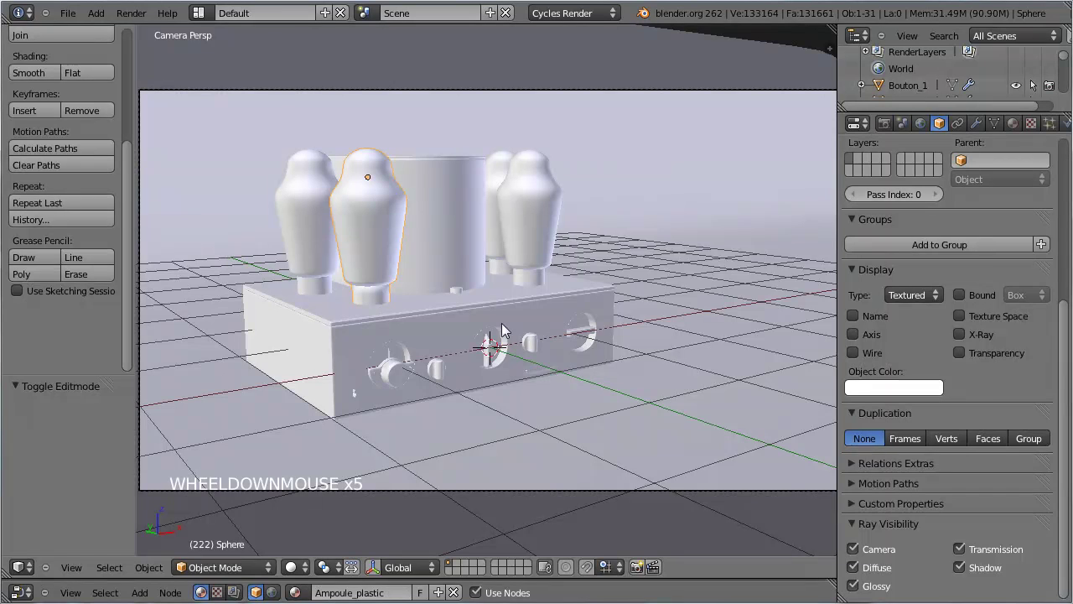
Preview the camera shot in Rendered Cycles shading, then return to Solid and reframe the amplifier
key("t")
scroll("down", 3)
left_click(299, 564)
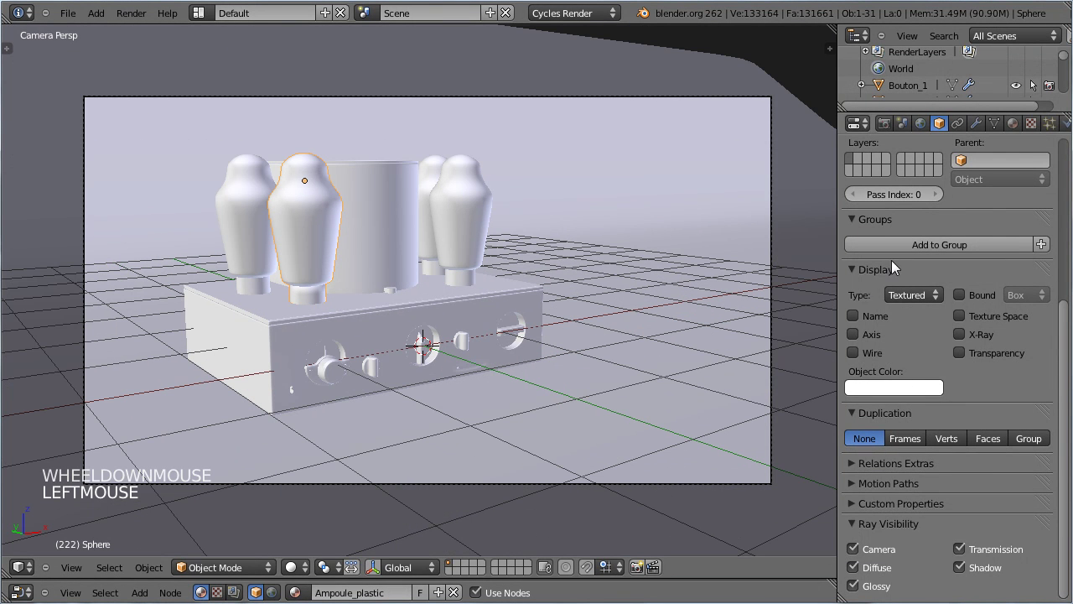
left_click(321, 537)
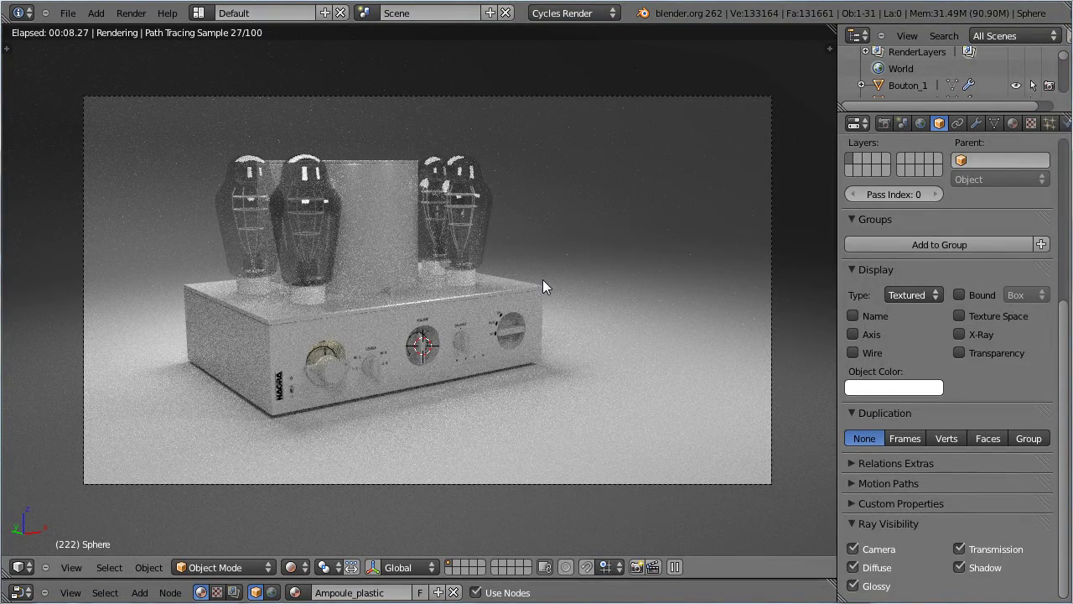
left_click(308, 571)
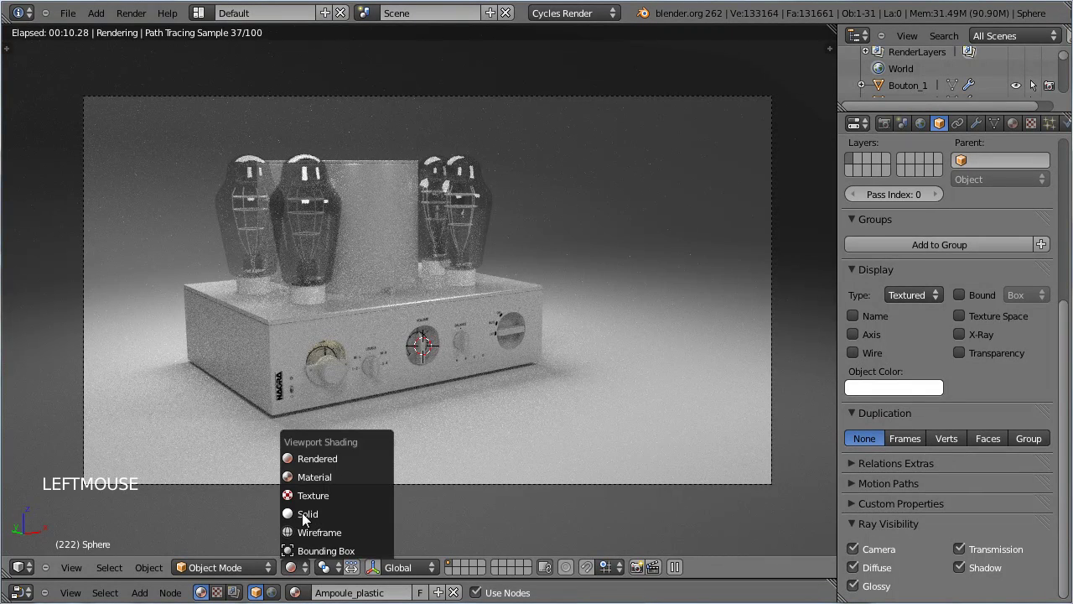
scroll("up", 3)
middle_click(285, 395)
Rename the vu-meter plane to lampVuMetre and start a rendered preview from the camera
right_click(303, 375)
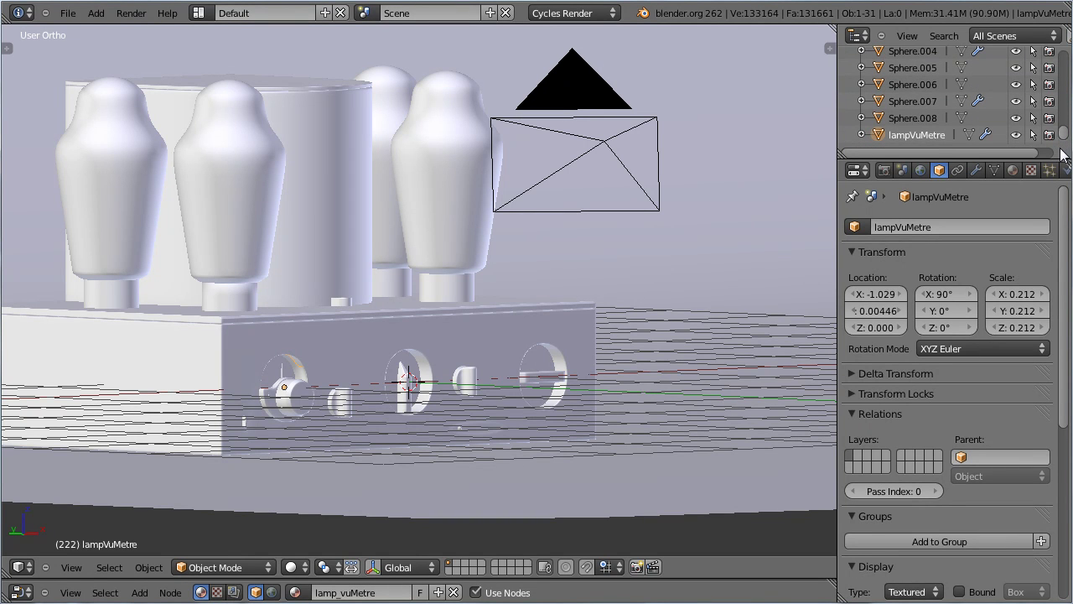
left_click(919, 131)
left_click(917, 139)
middle_click(408, 261)
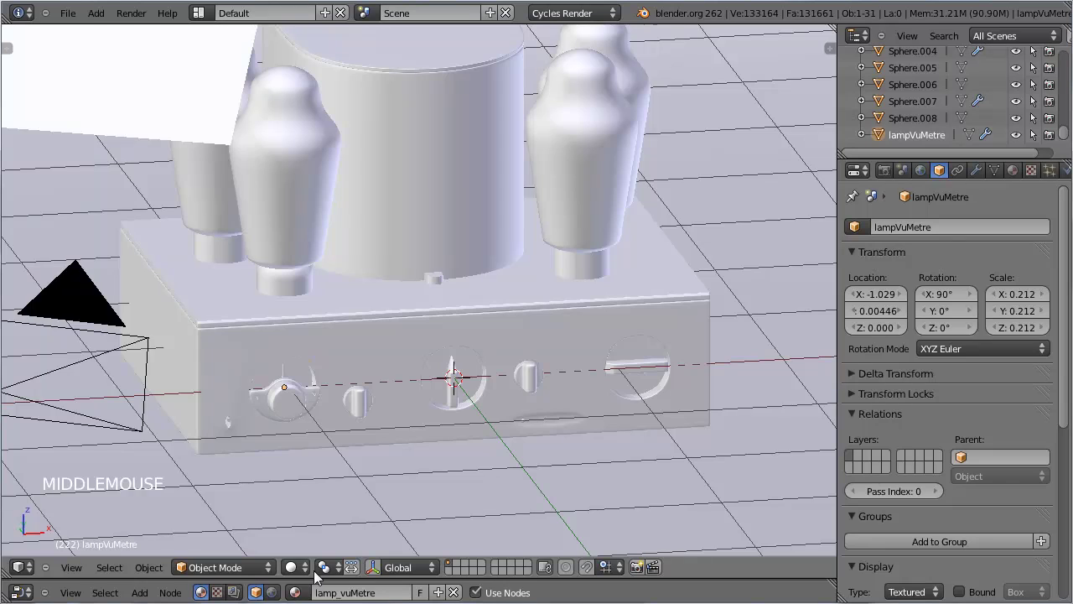
left_click(300, 571)
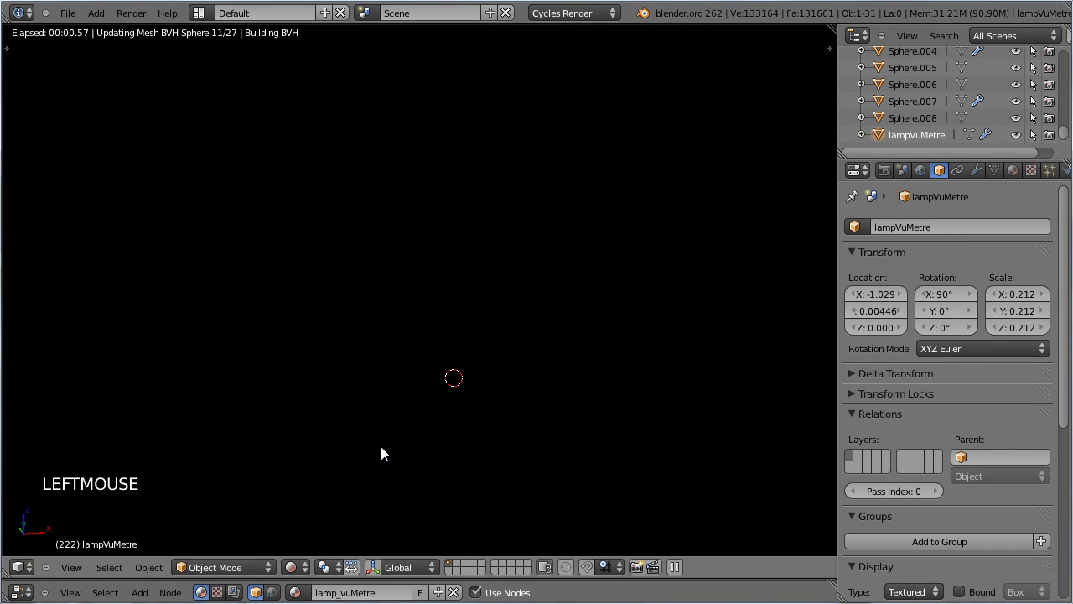
key("KP_0")
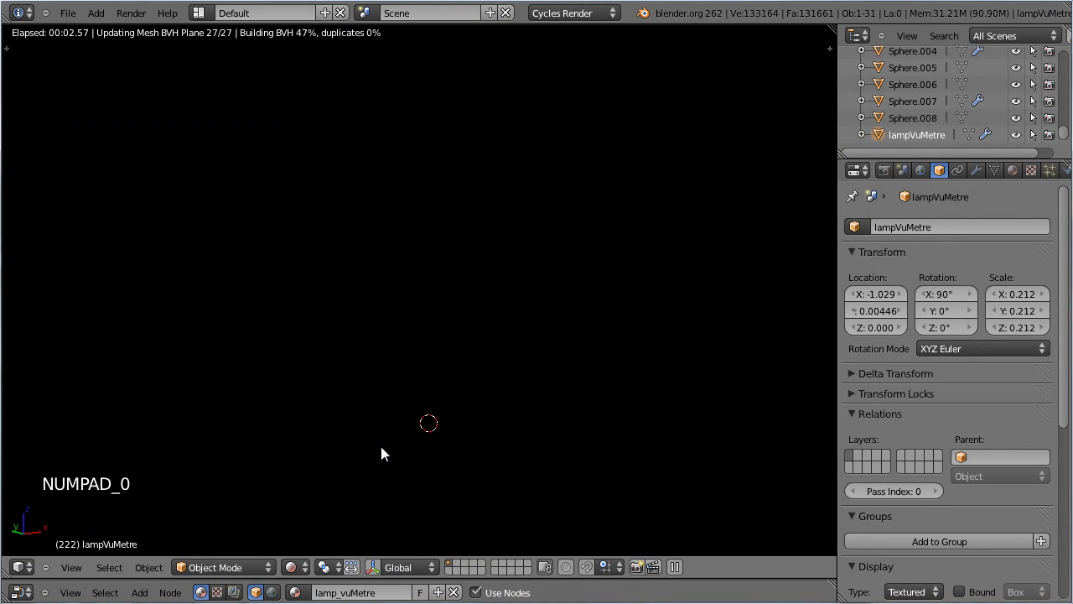
Raise the lamp_vuMetre emission strength to 5.0, then return to Solid shading
left_click(1015, 187)
left_click(1022, 175)
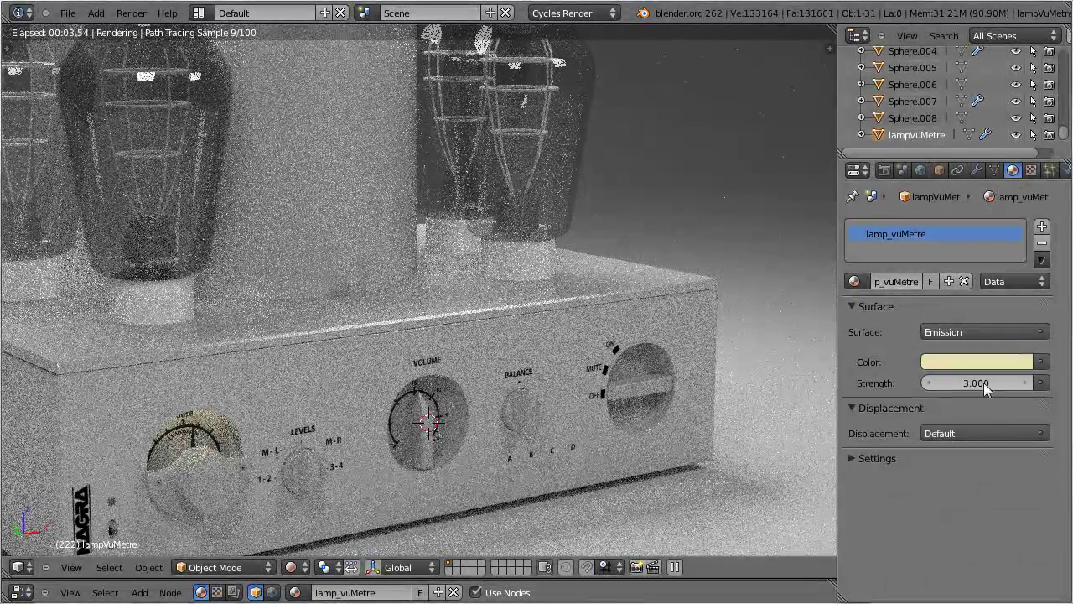
left_click(999, 390)
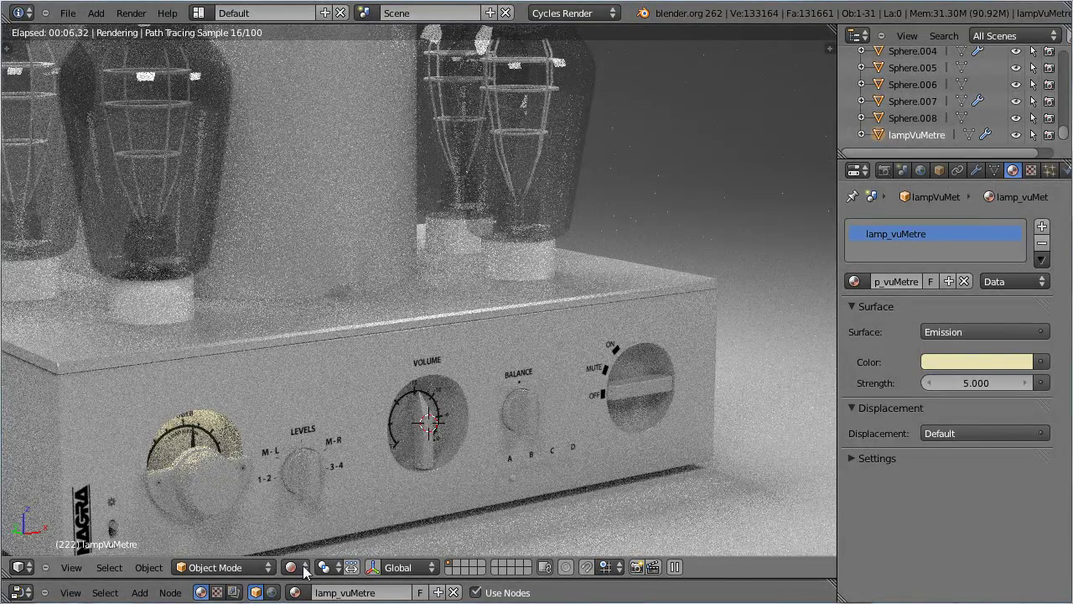
left_click(305, 562)
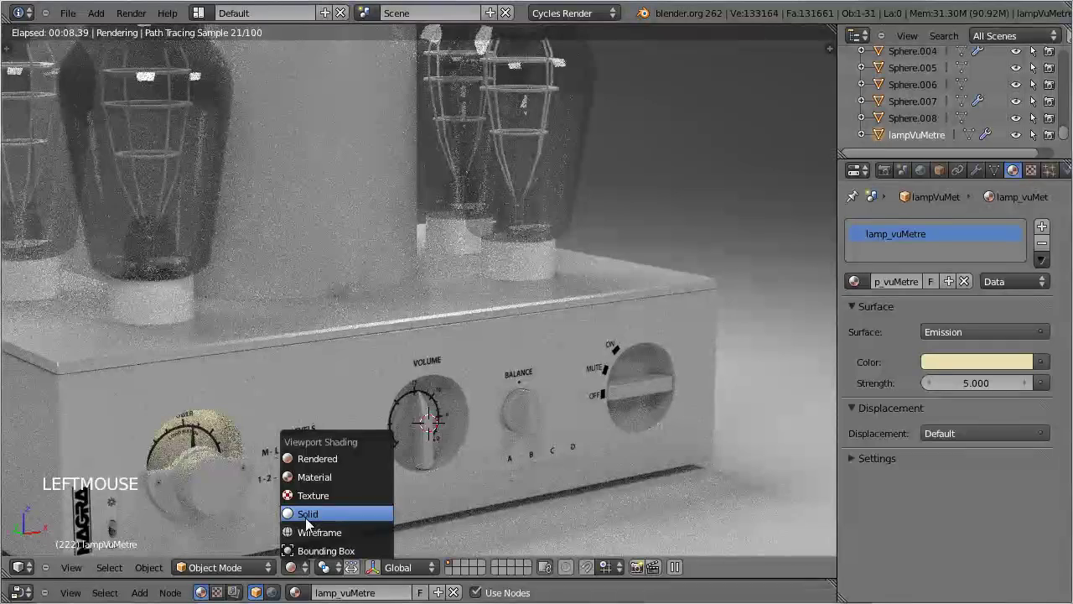
Select the curved backdrop Plane.004 and give it a new plain diffuse material
scroll("down", 3)
right_click(479, 217)
right_click(308, 218)
right_click(407, 164)
right_click(462, 155)
right_click(581, 206)
scroll("down", 3)
scroll("up", 3)
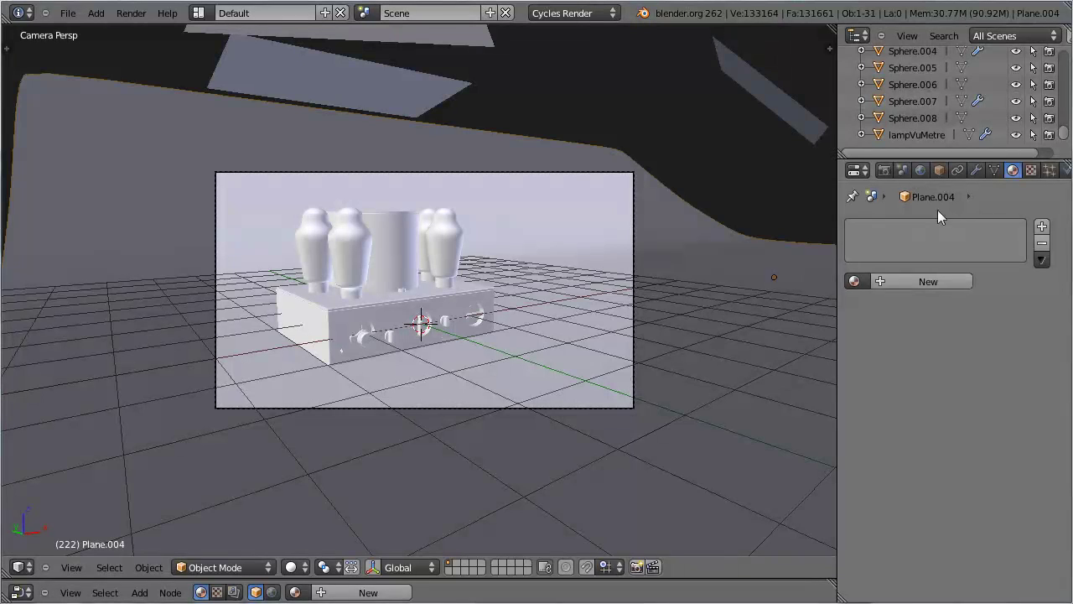
left_click(932, 292)
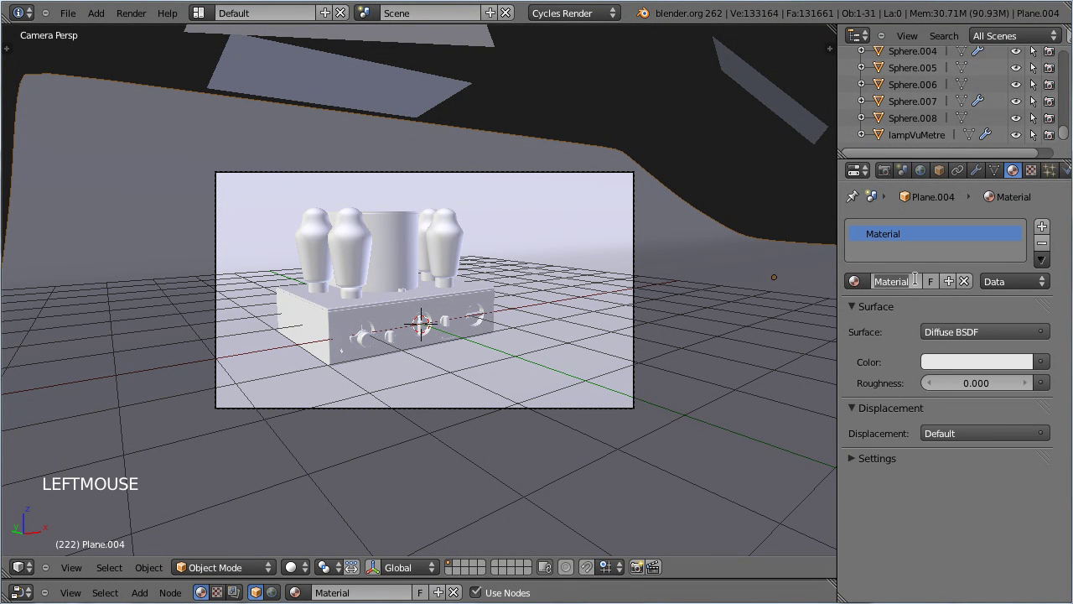